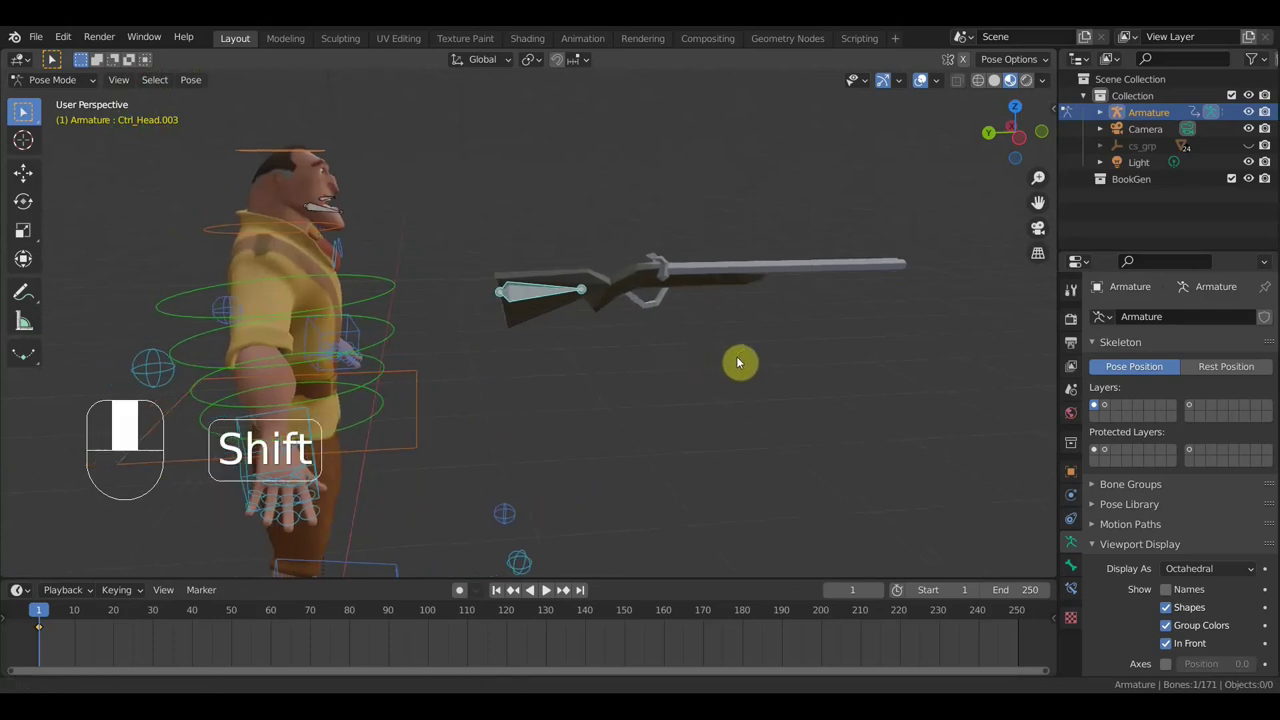
Switch the armature into Edit Mode ready for adding head control bones
middle_click(21, 114)
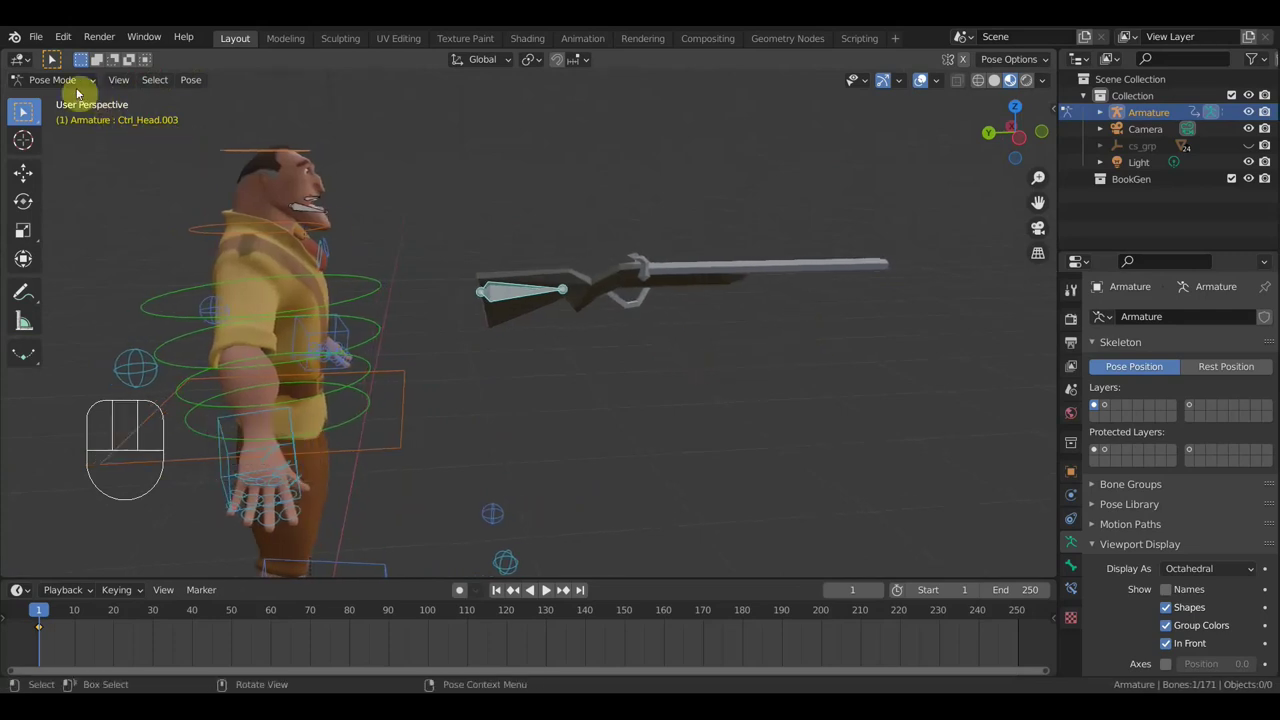
left_click_drag(63, 89, 73, 125)
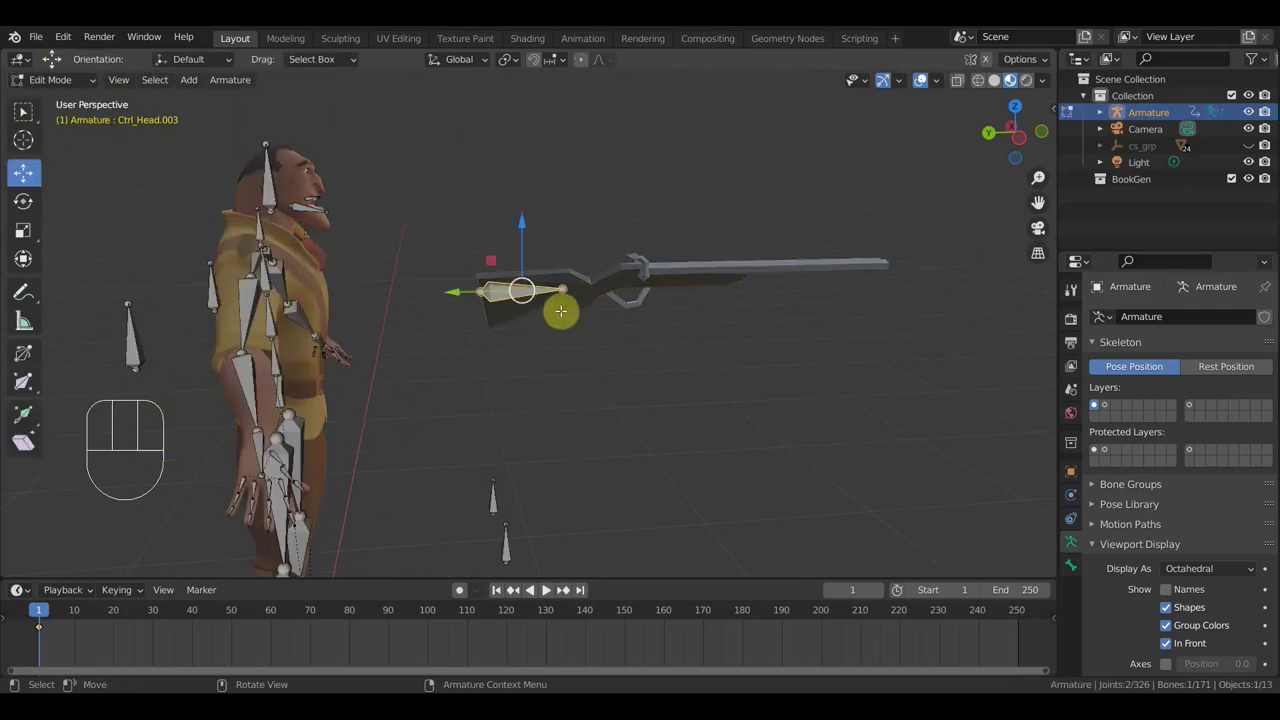
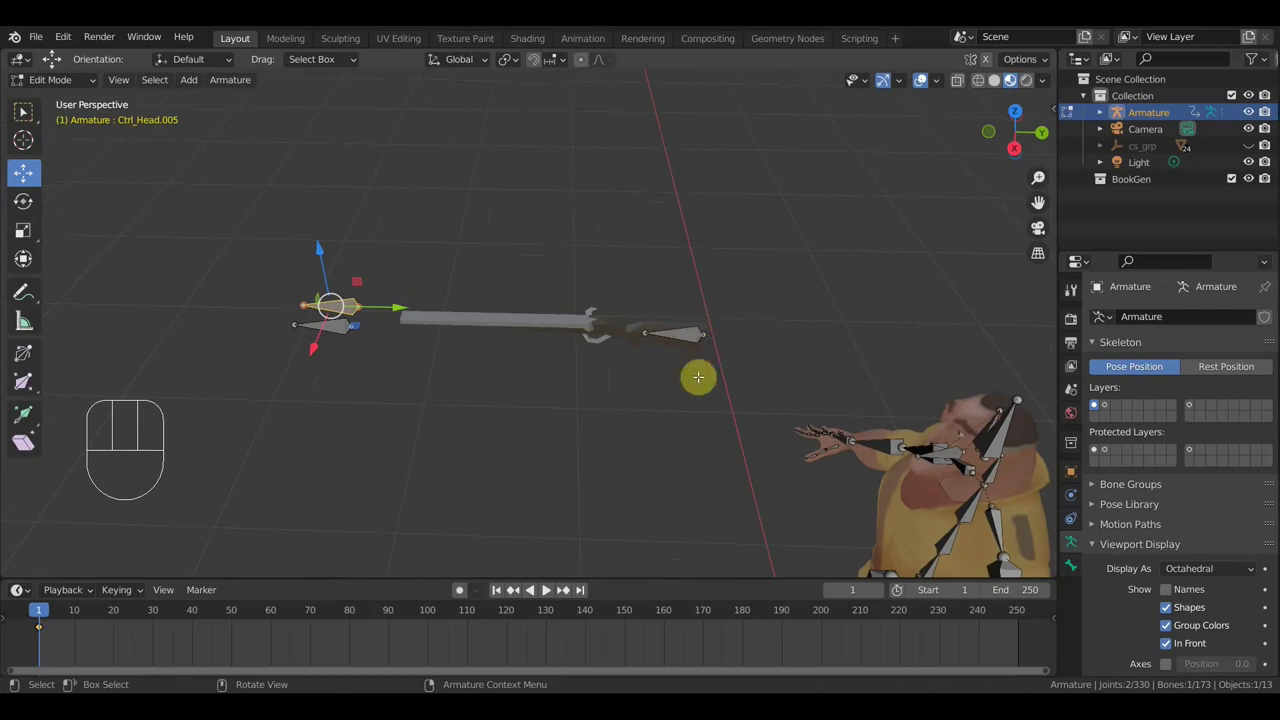
Duplicate a head control bone with Shift+D and place it ahead of the spear tip in top view
key("shift+d")
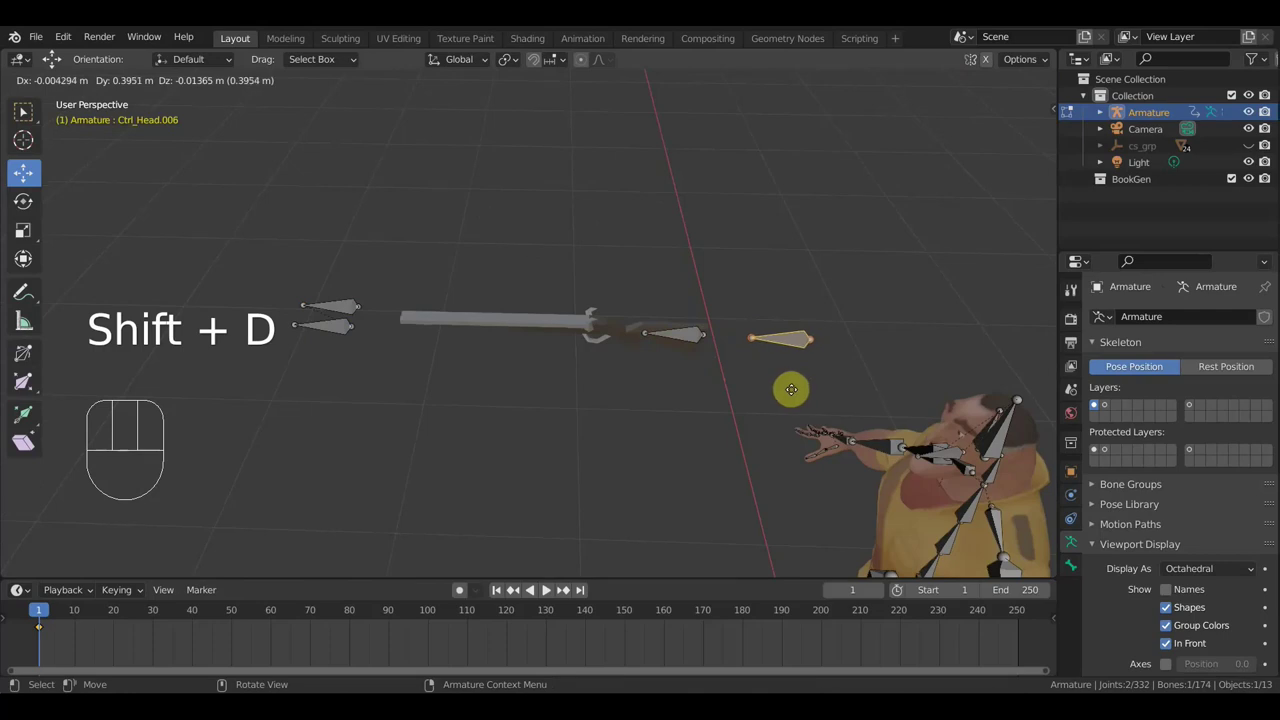
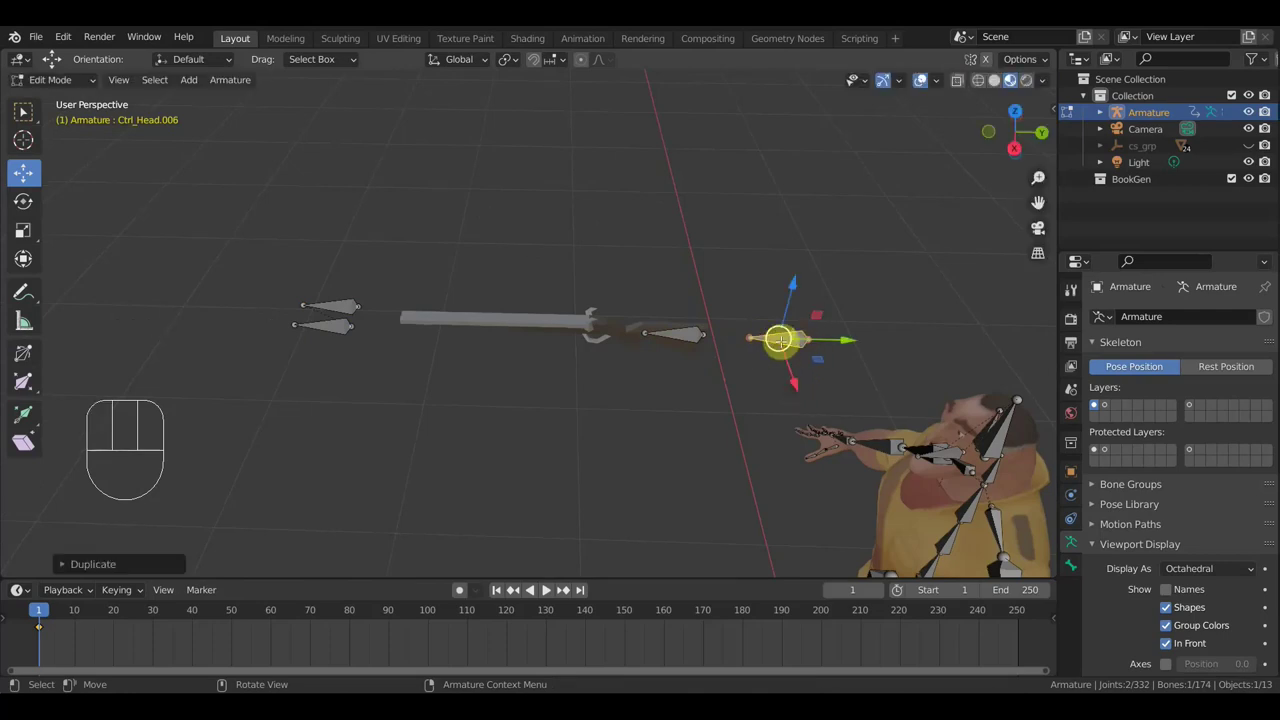
key("KP_7")
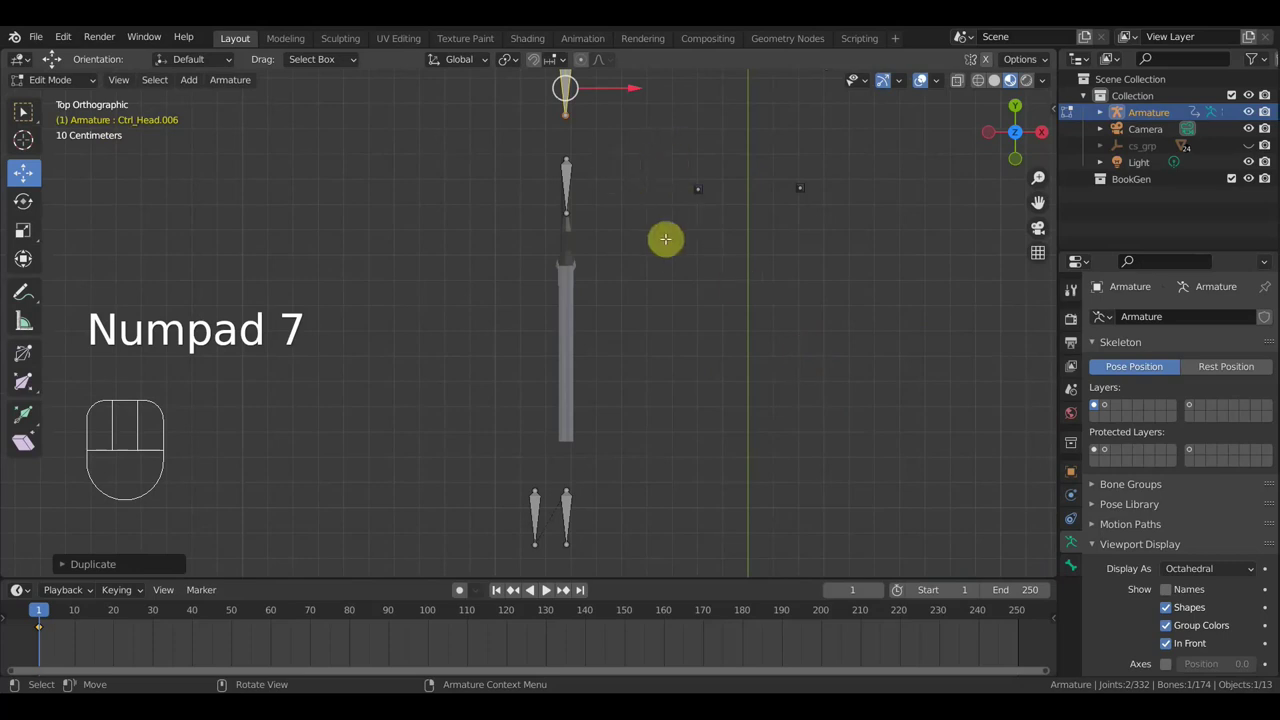
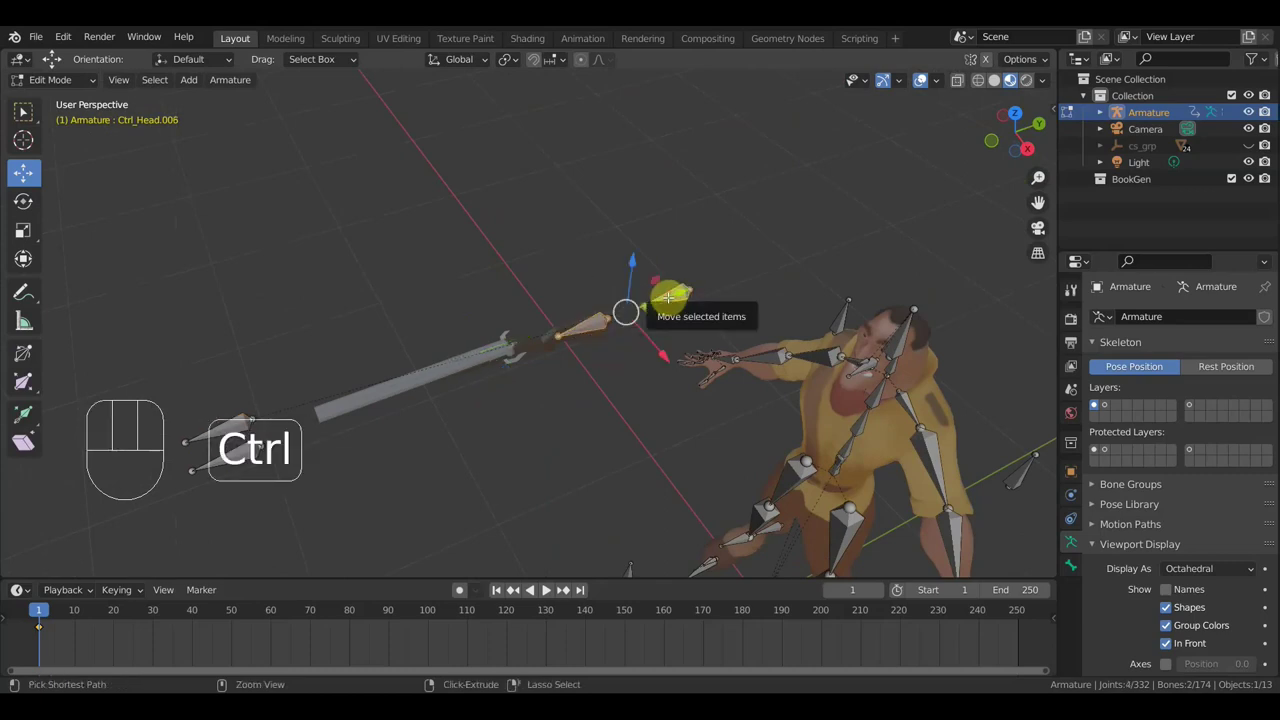
key("ctrl+p")
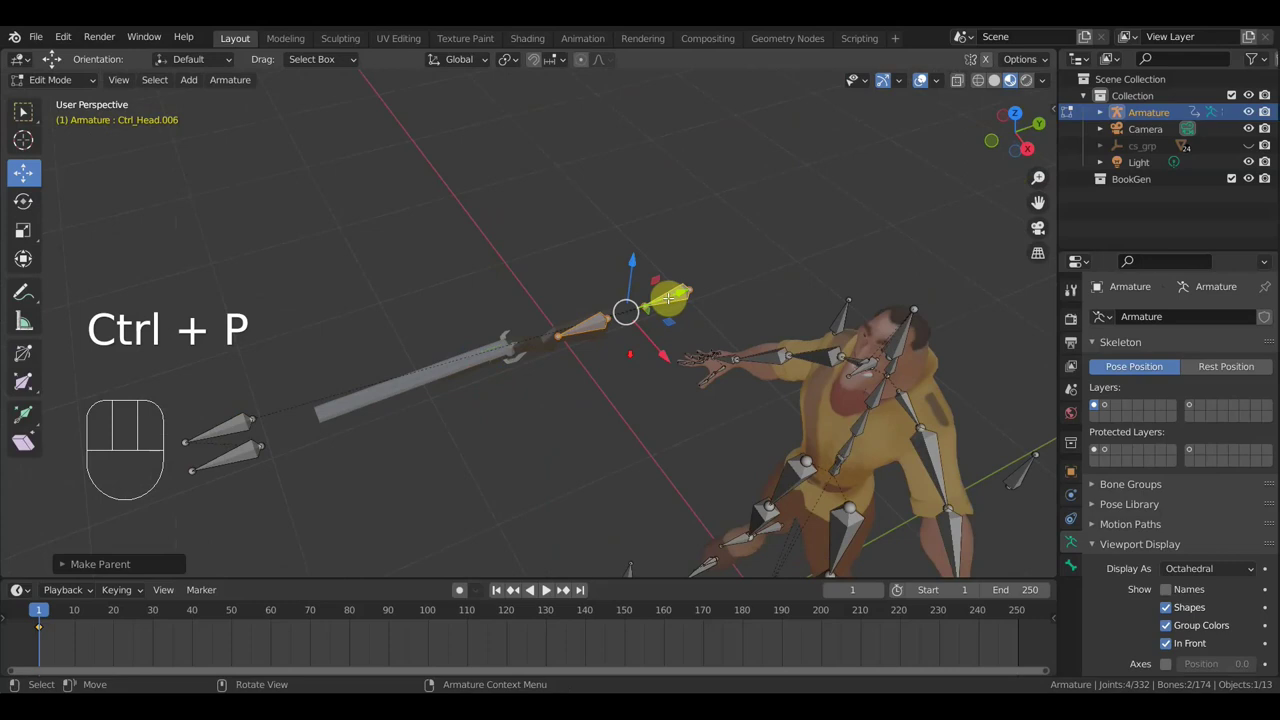
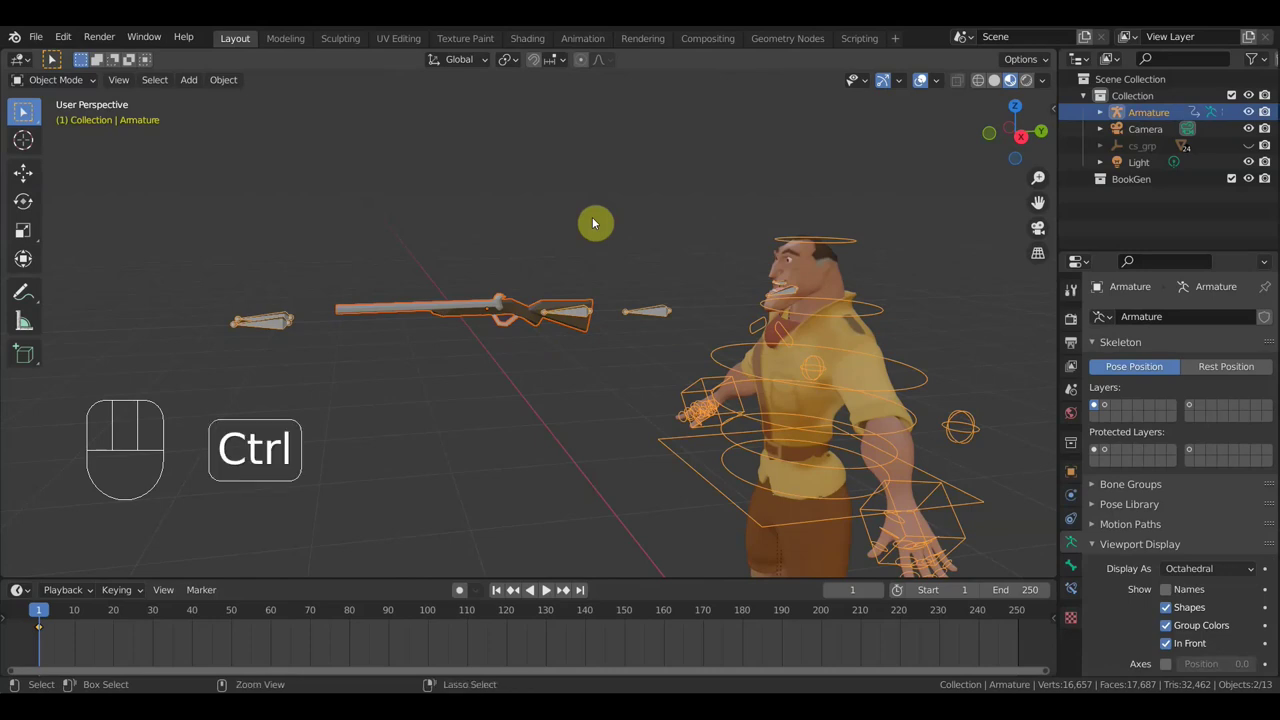
Bring only the armature back into selection and return it to Pose Mode
key("ctrl+i")
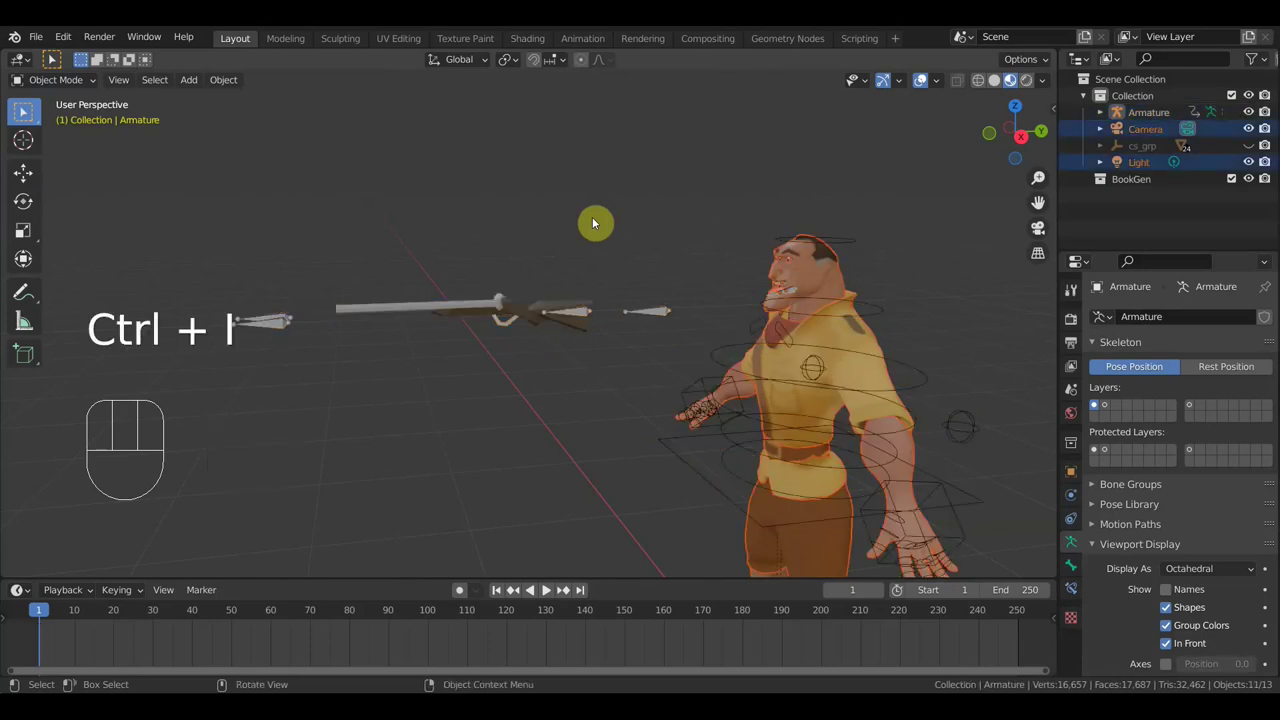
key("ctrl+z")
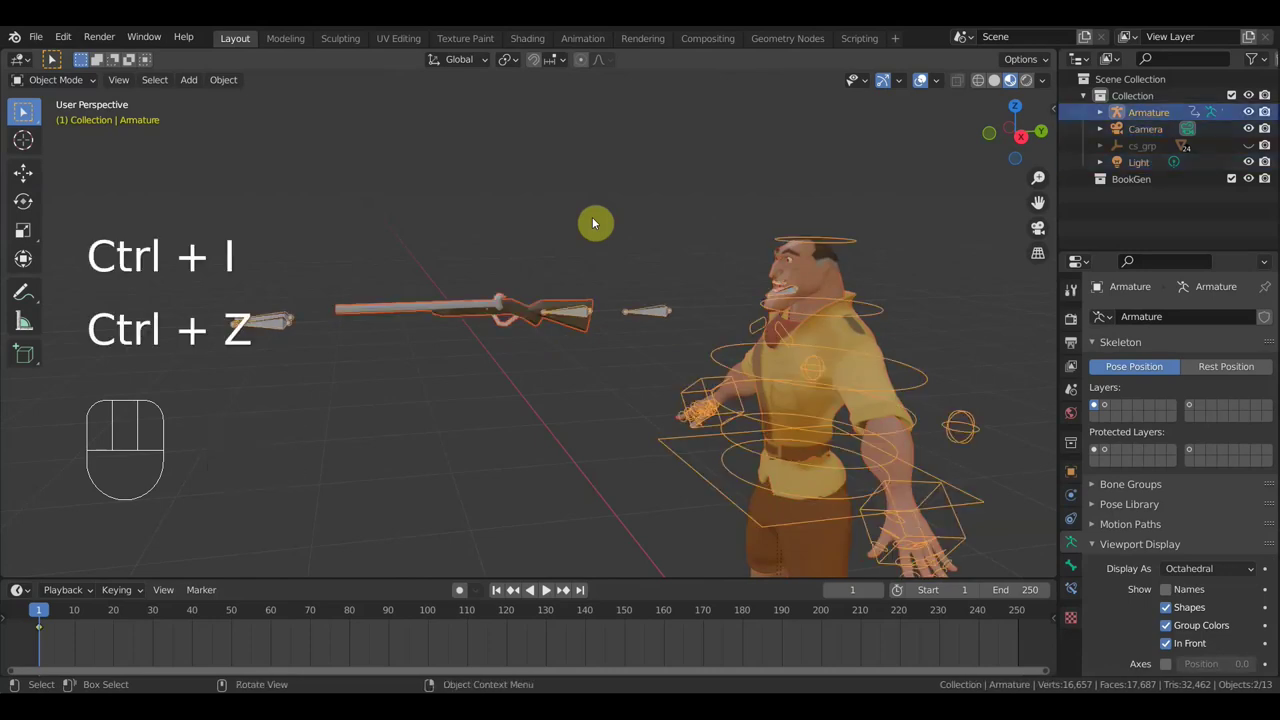
key("ctrl+p")
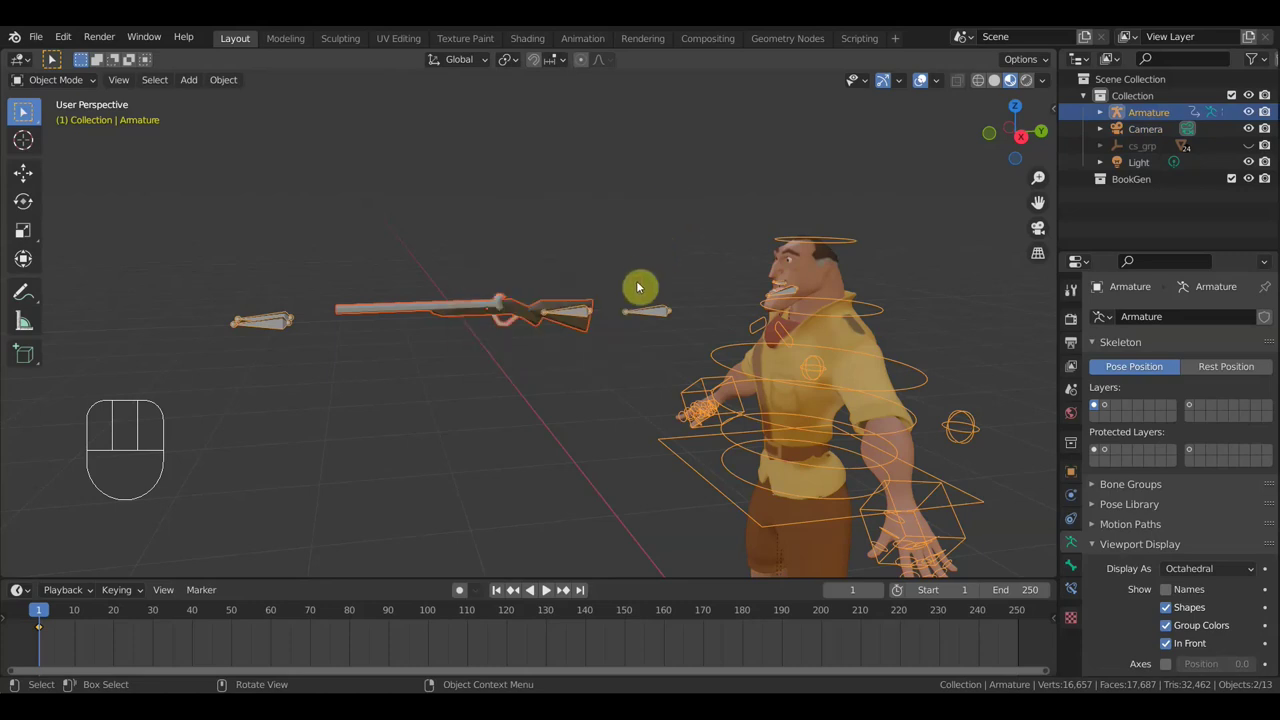
left_click_drag(658, 337, 479, 332)
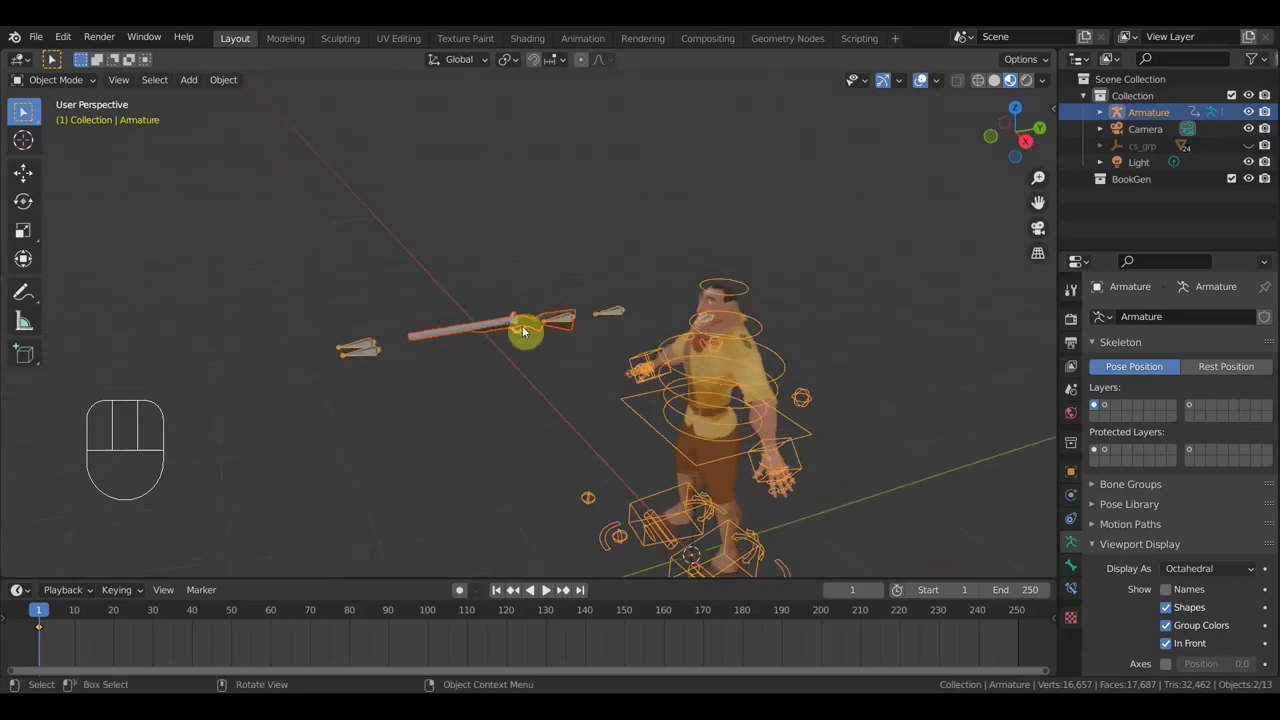
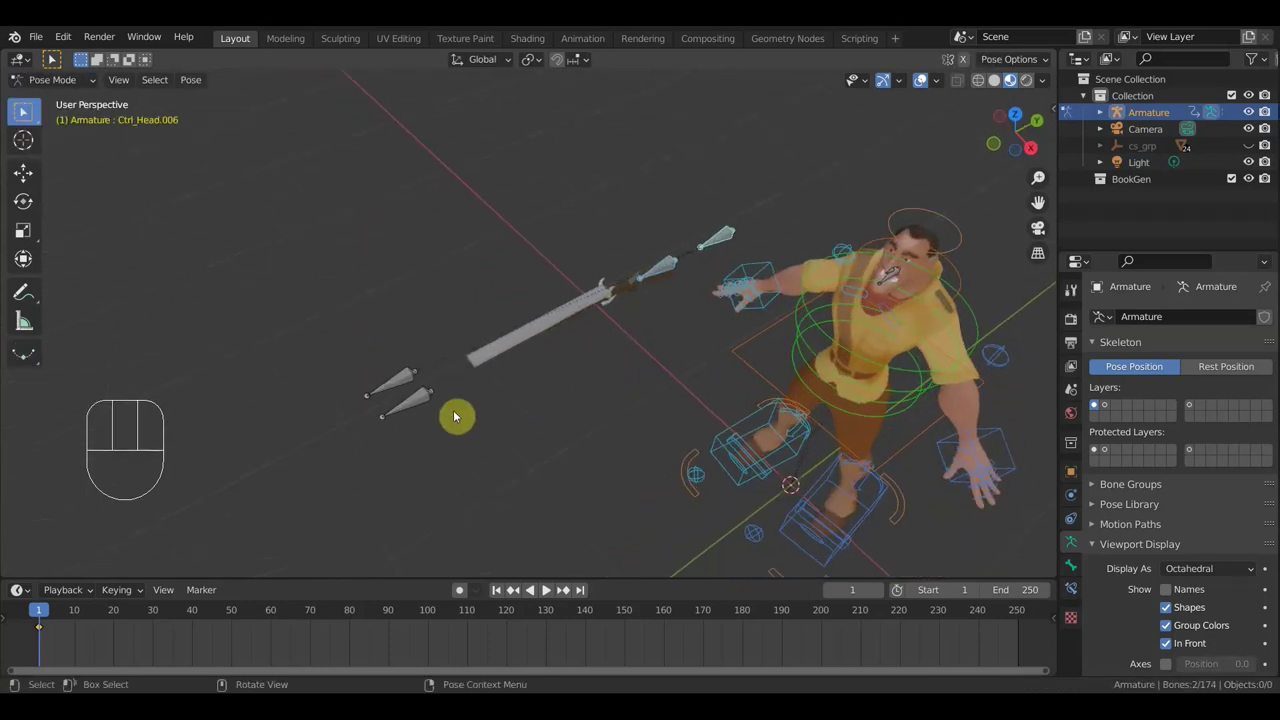
Select Ctrl_Head.003 at the spear tip and add a Track To constraint toward the other head bone
left_click_drag(391, 425, 553, 452)
left_click_drag(543, 430, 524, 379)
left_click(732, 265)
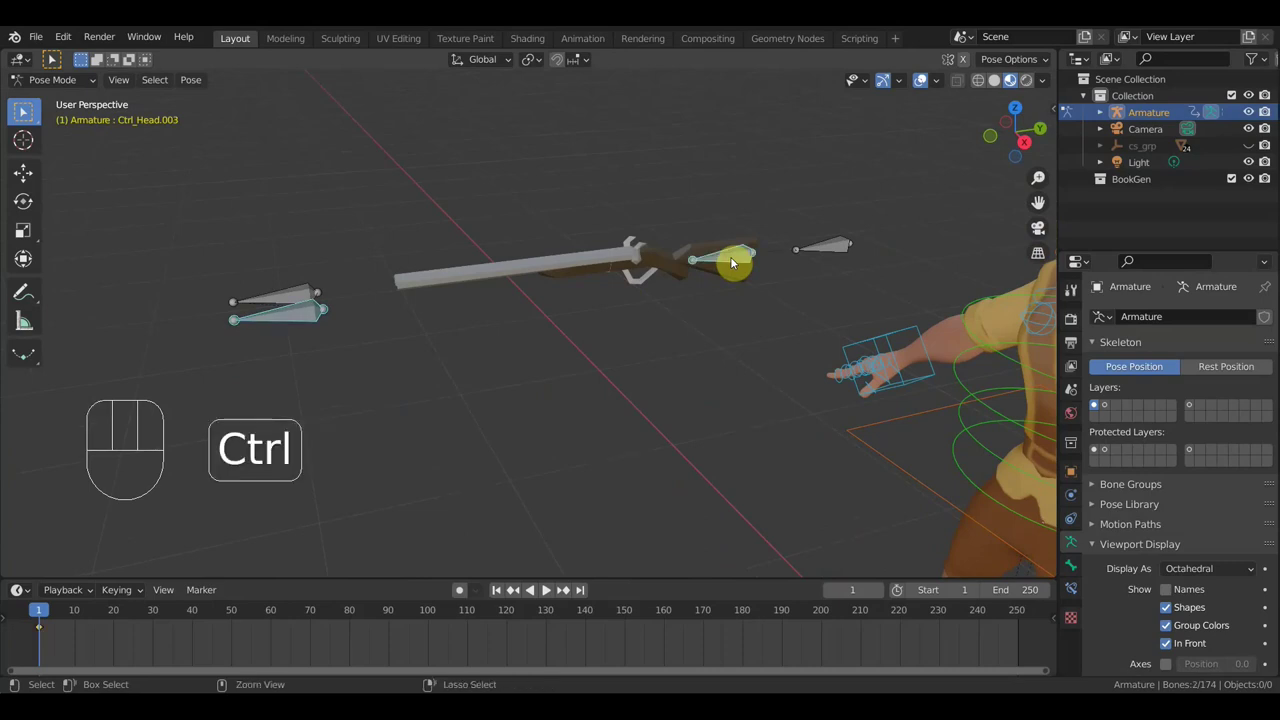
key("ctrl+shift+c")
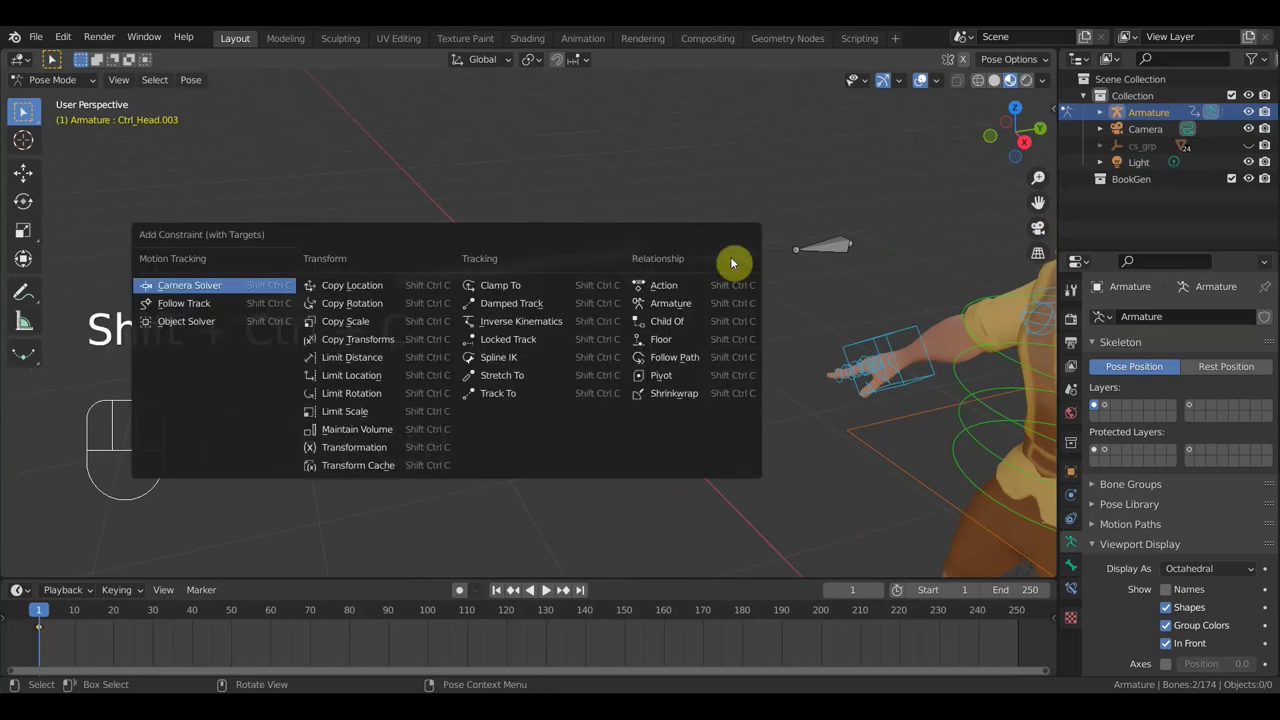
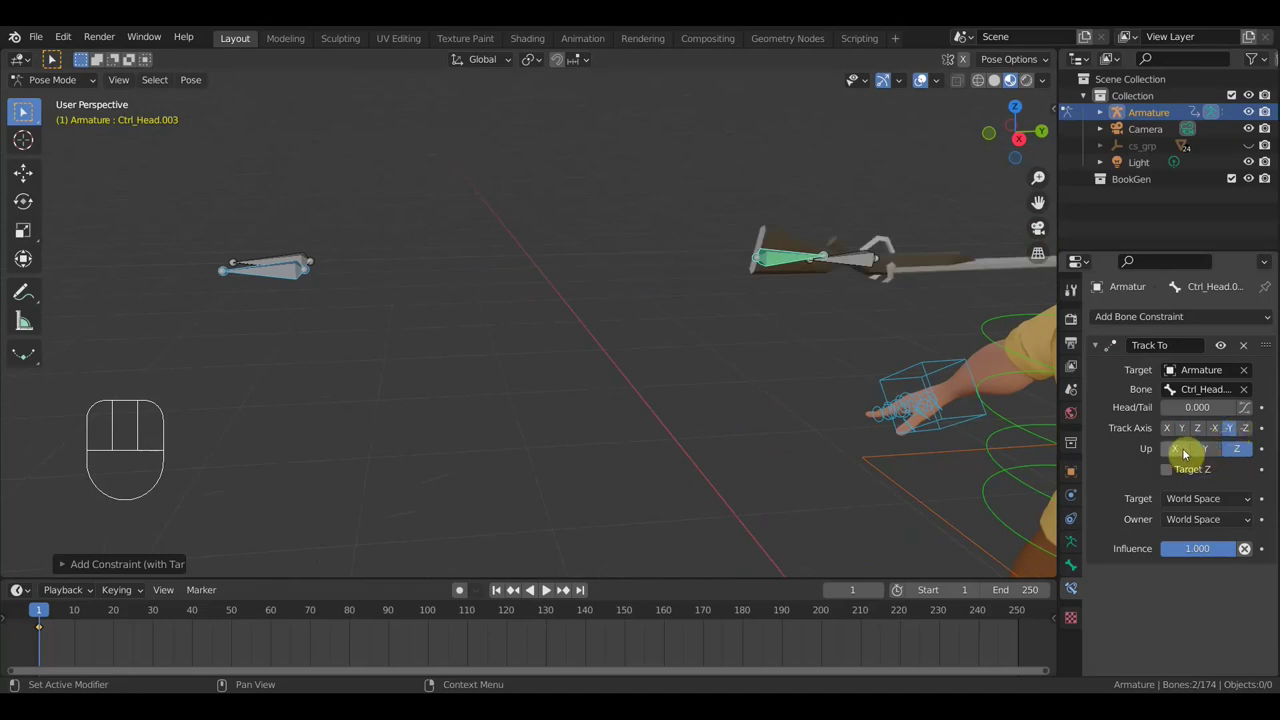
Set the Track To constraint's track axis to Y, keeping Z as the up axis
left_click(1238, 456)
left_click(1213, 434)
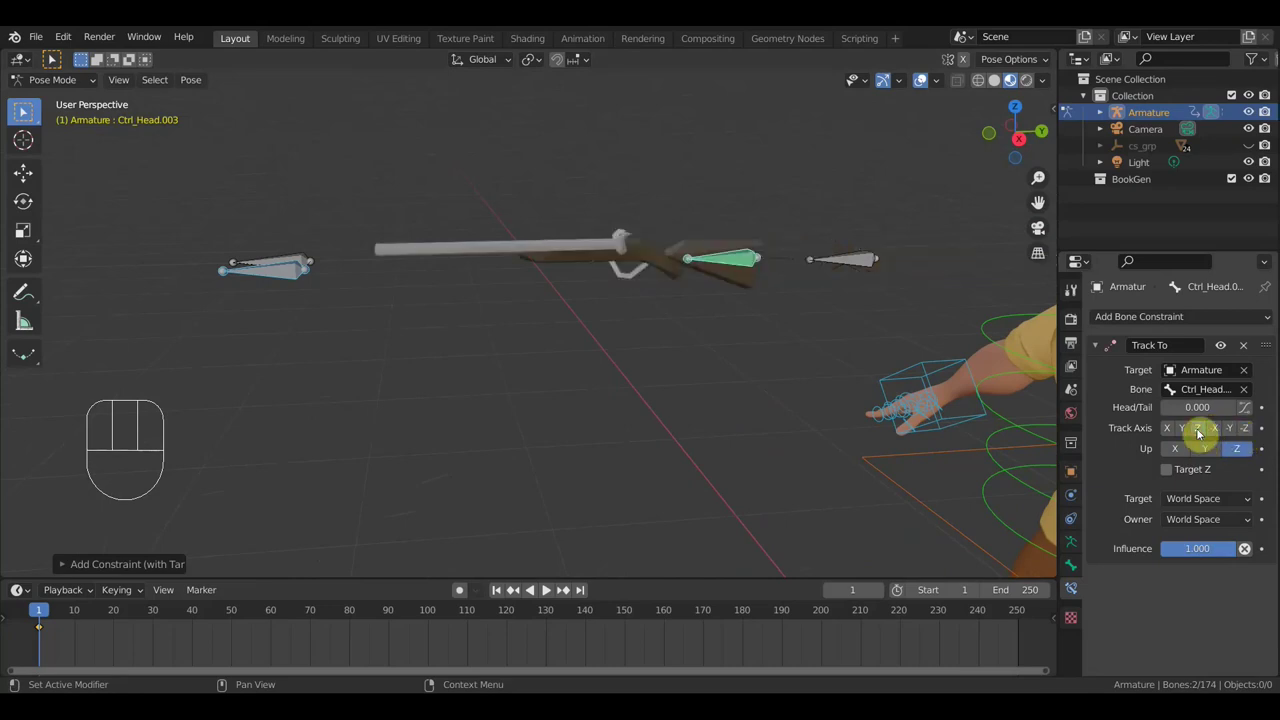
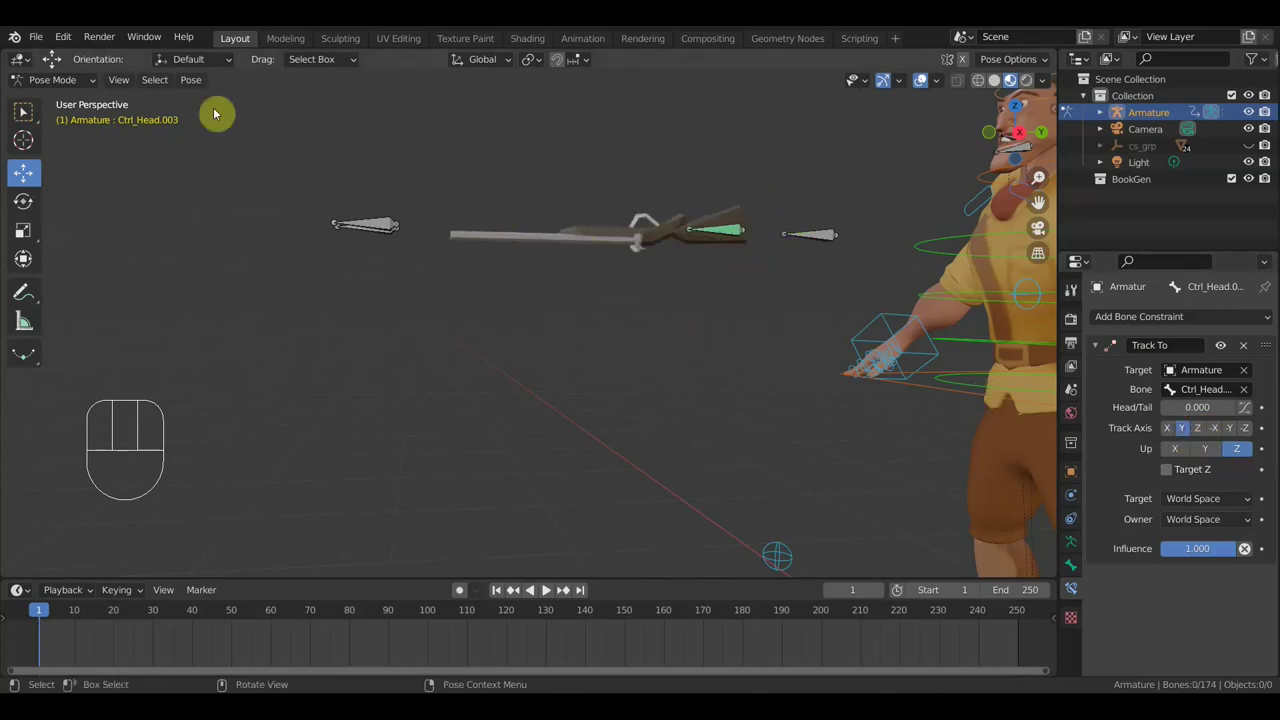
Rotate the rdmobj09.001 object about 180° around Y from the front view
left_click_drag(48, 81, 21, 114)
left_click(21, 114)
key("KP_1")
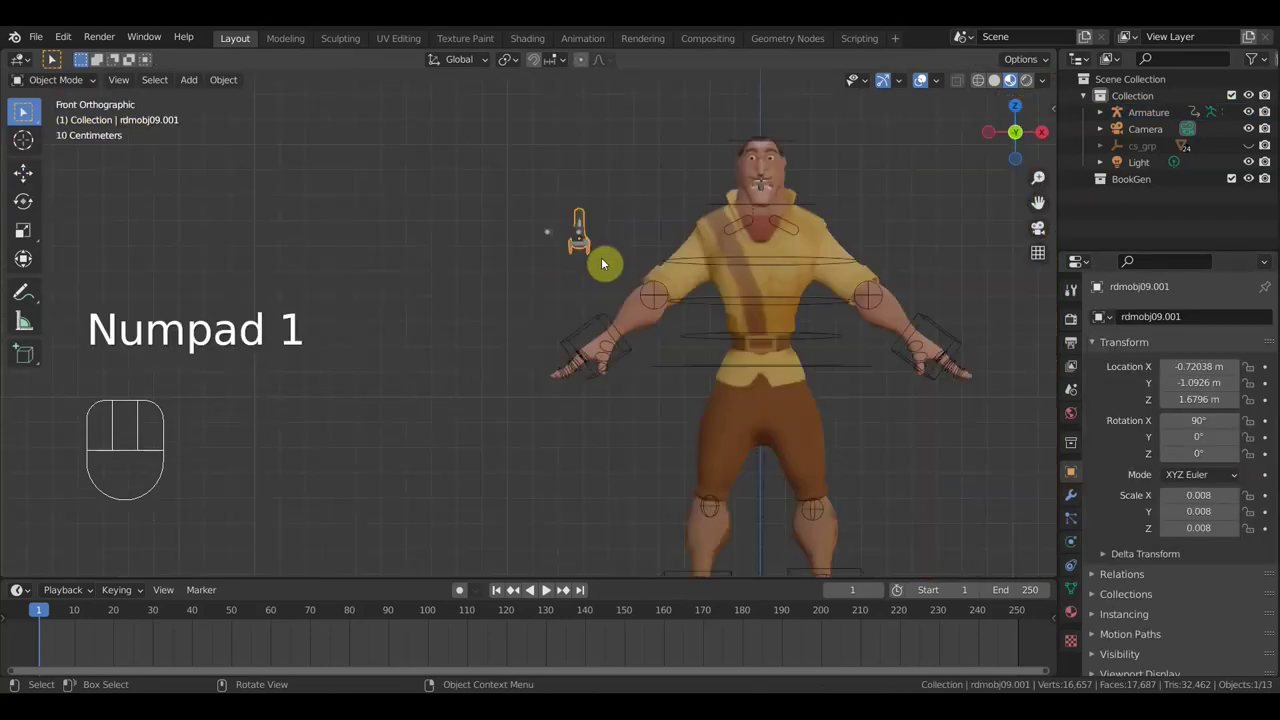
key("r")
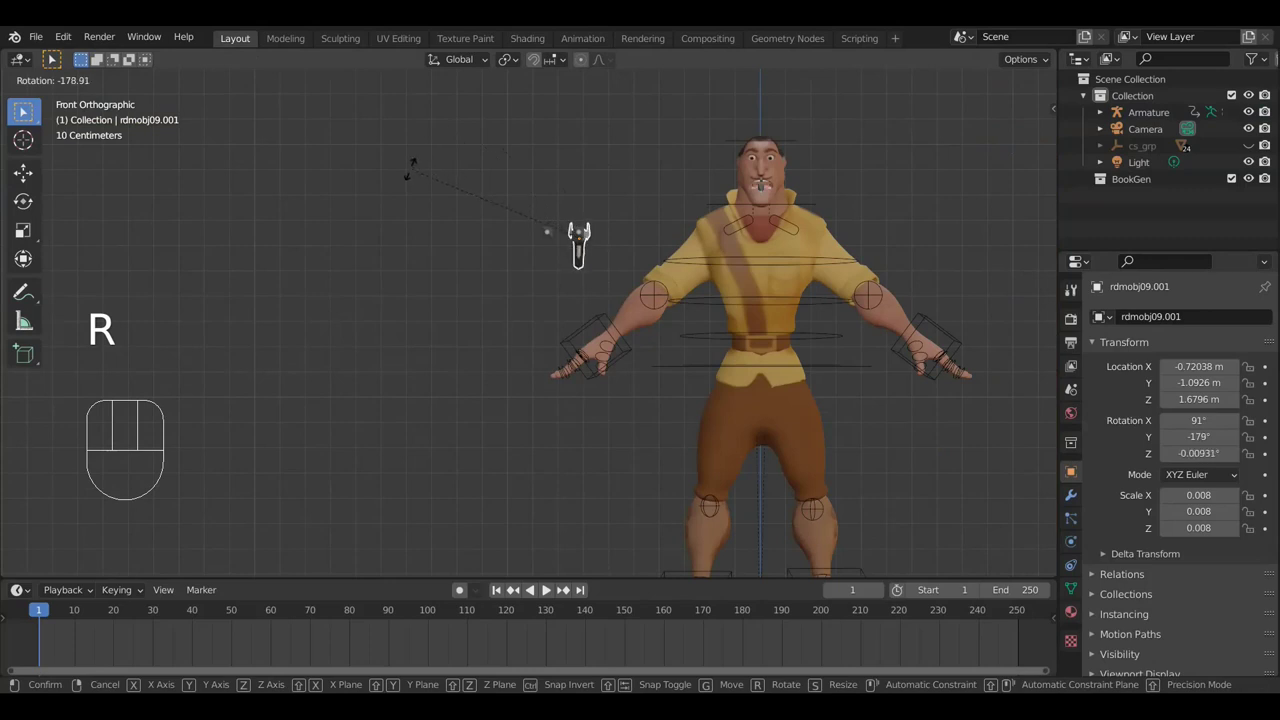
left_click(21, 114)
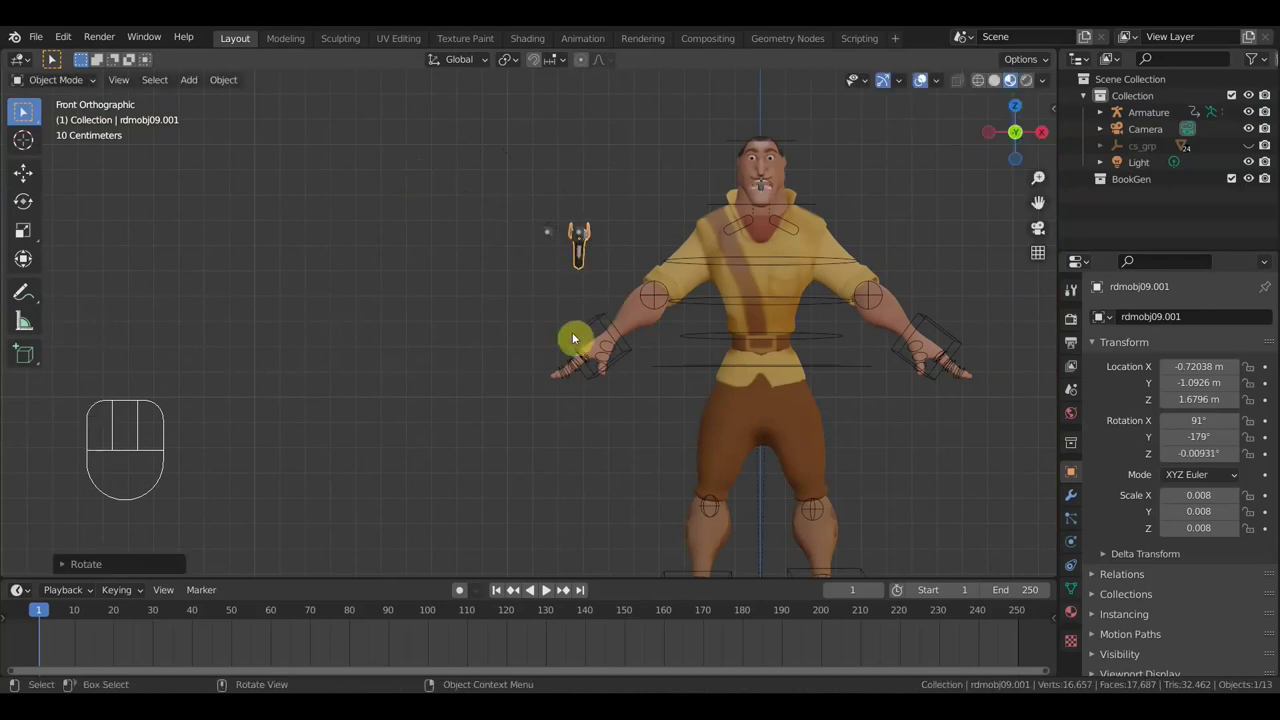
Return to perspective view and reselect the armature for posing
left_click_drag(21, 114, 21, 114)
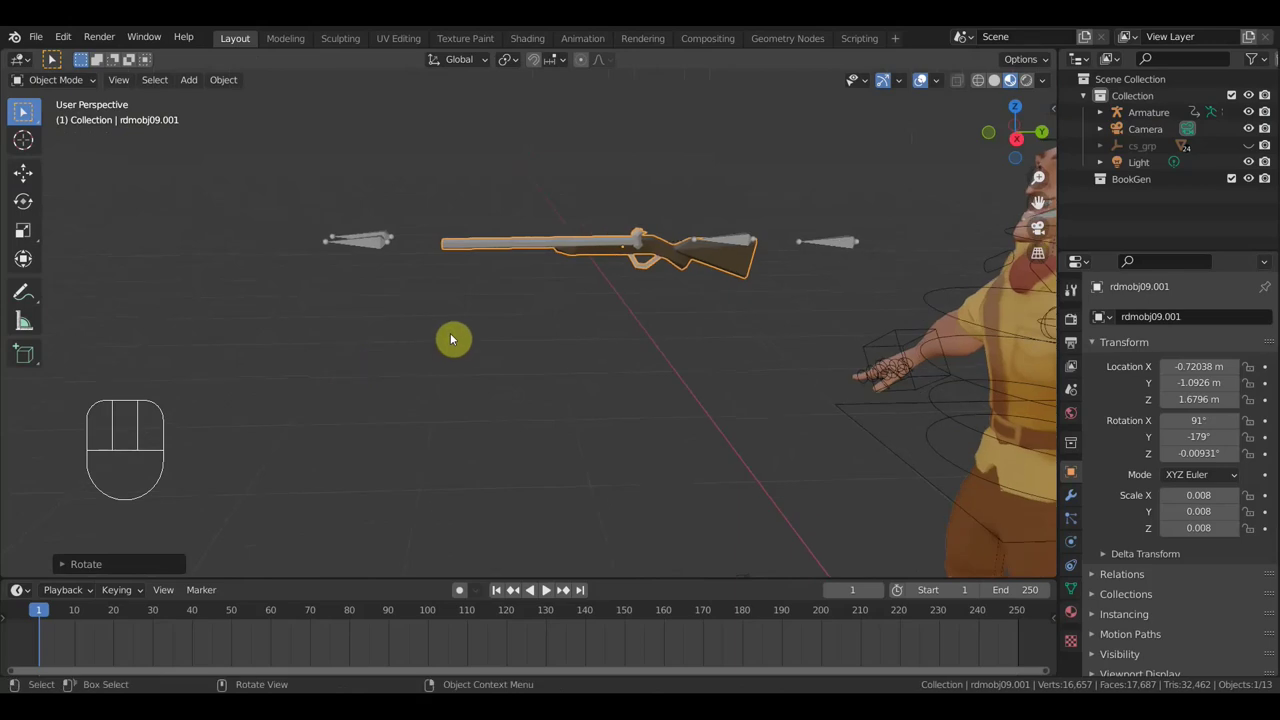
left_click_drag(59, 85, 538, 226)
left_click(21, 114)
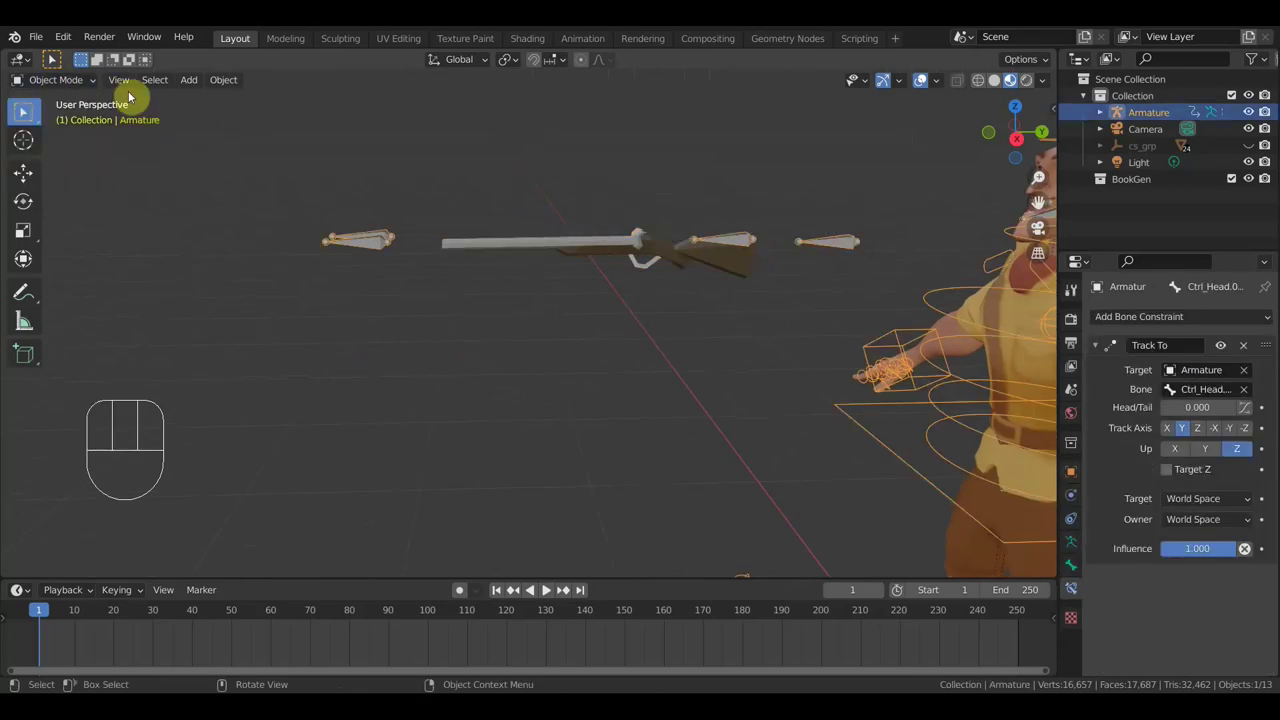
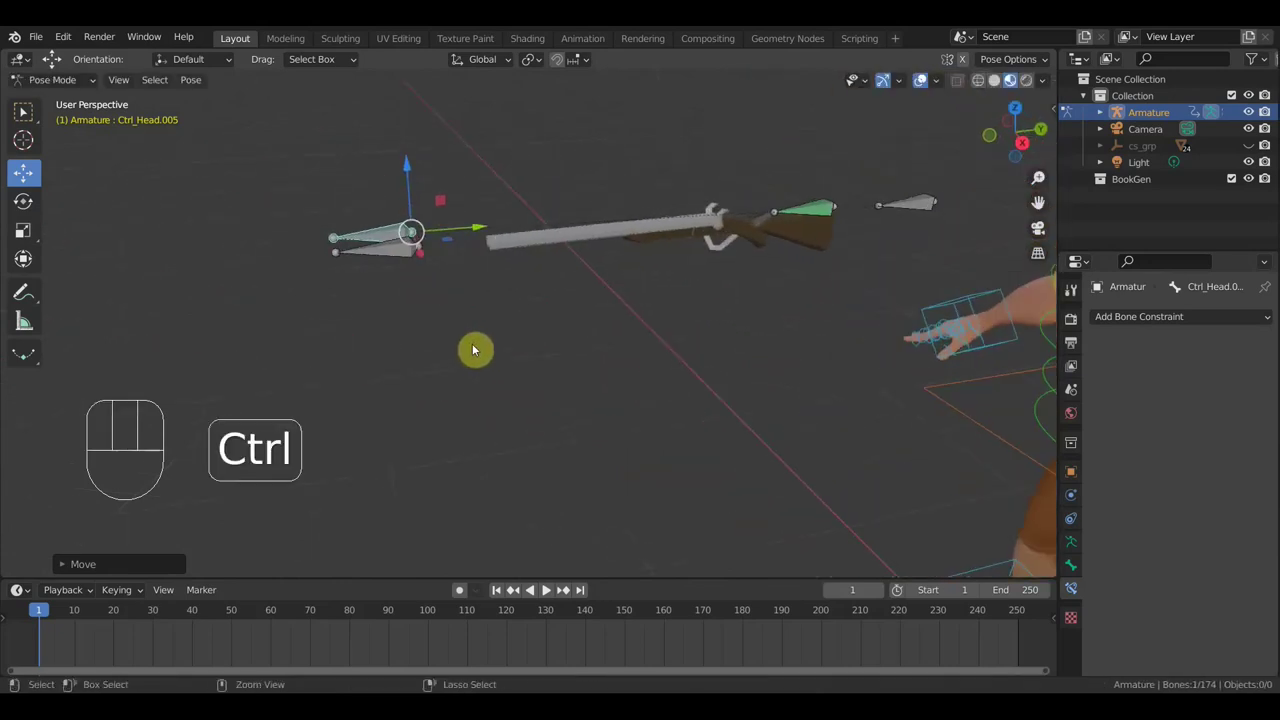
key("ctrl+z")
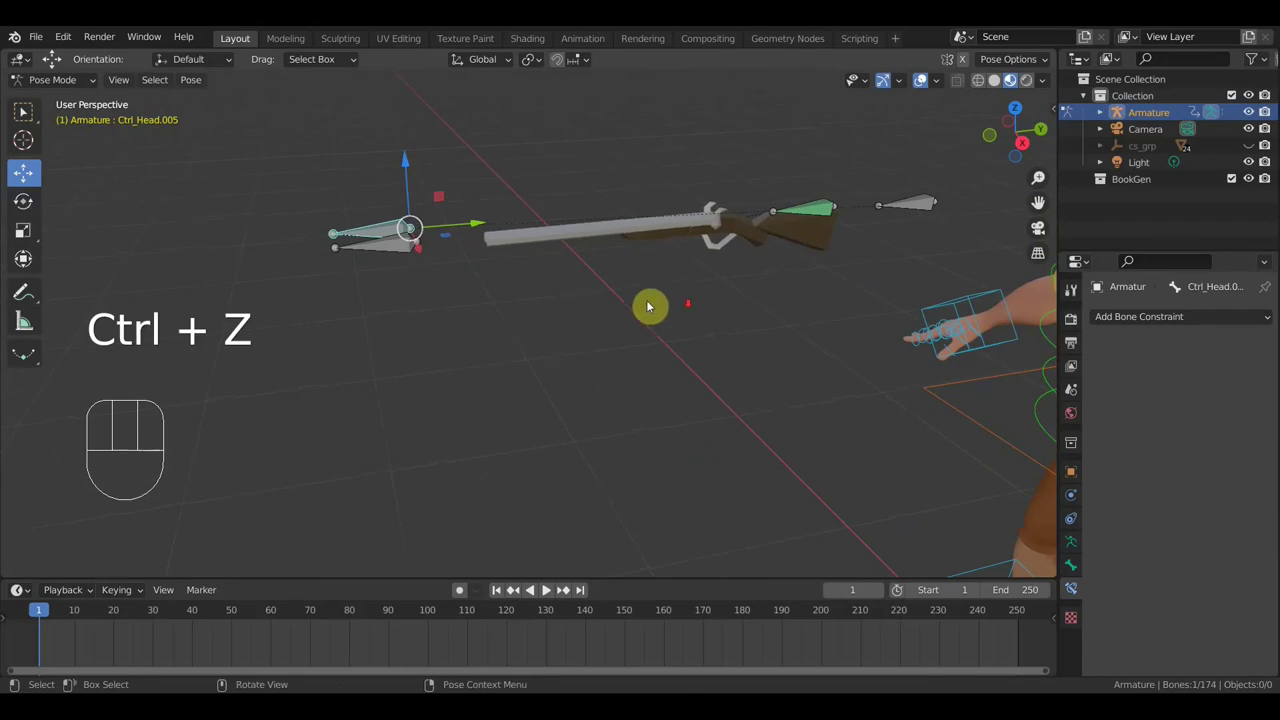
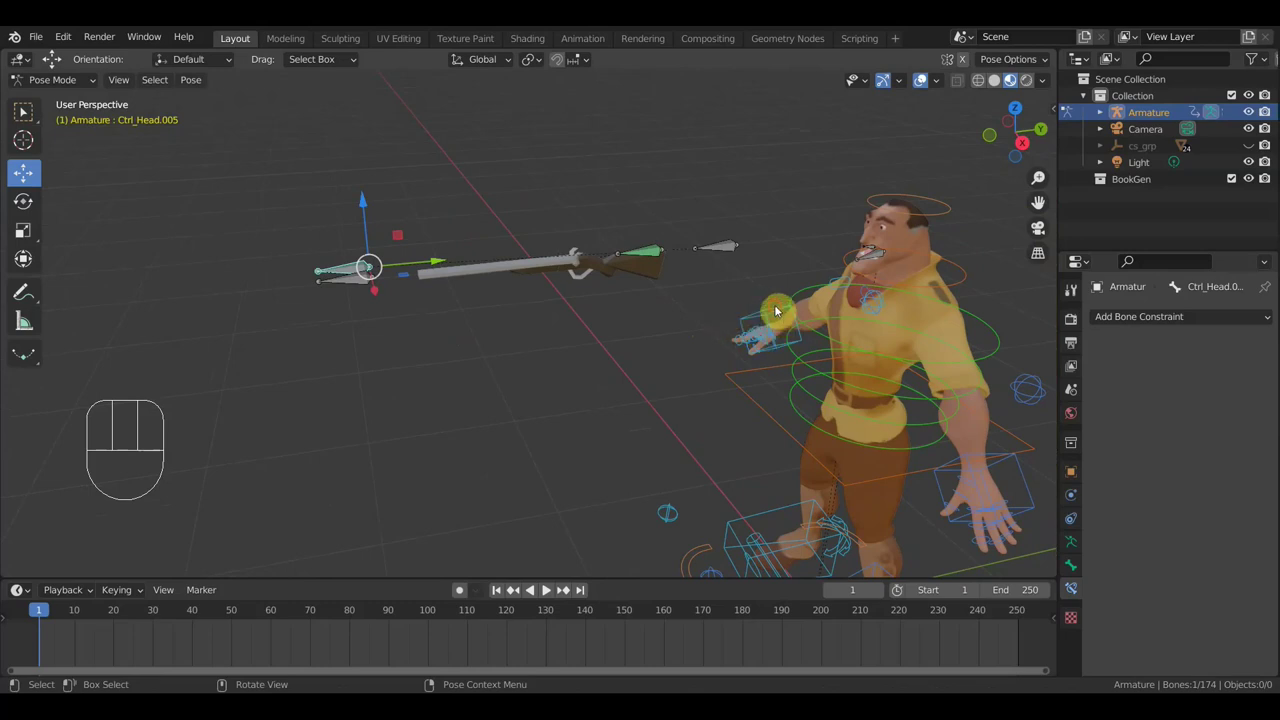
Orbit and pull back the view to see the whole character and spear bone
left_click_drag(844, 338, 899, 329)
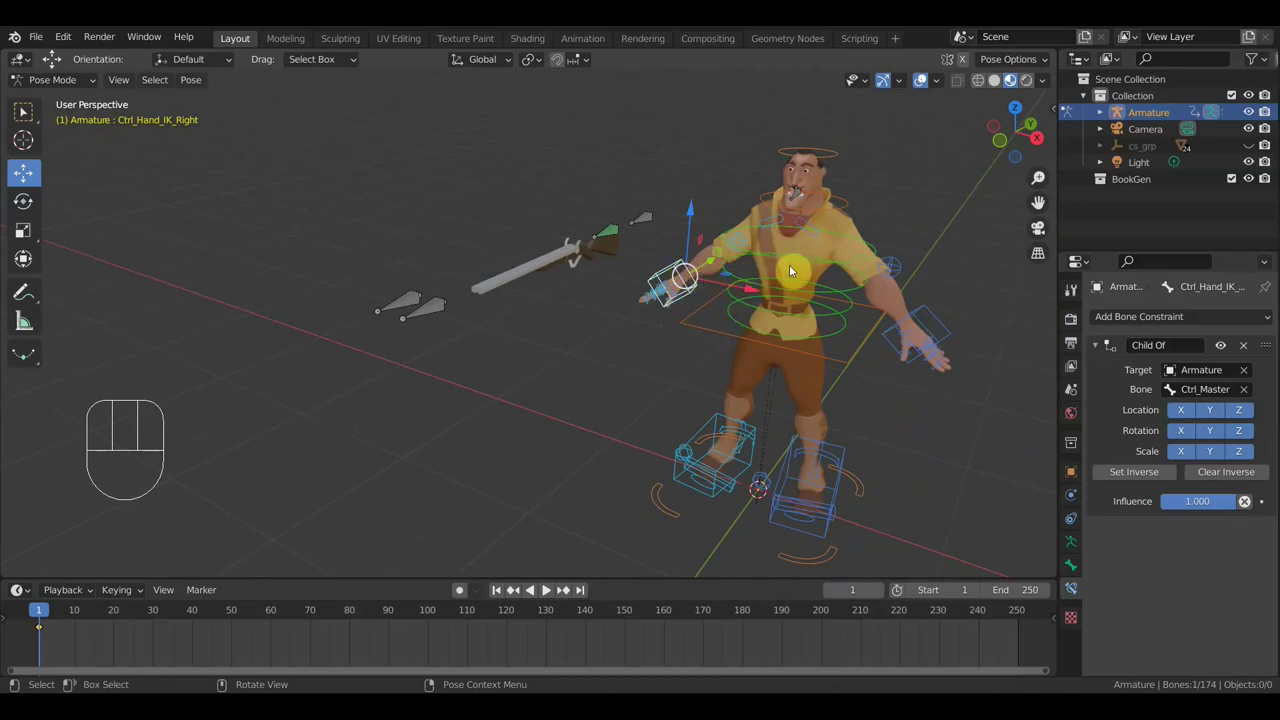
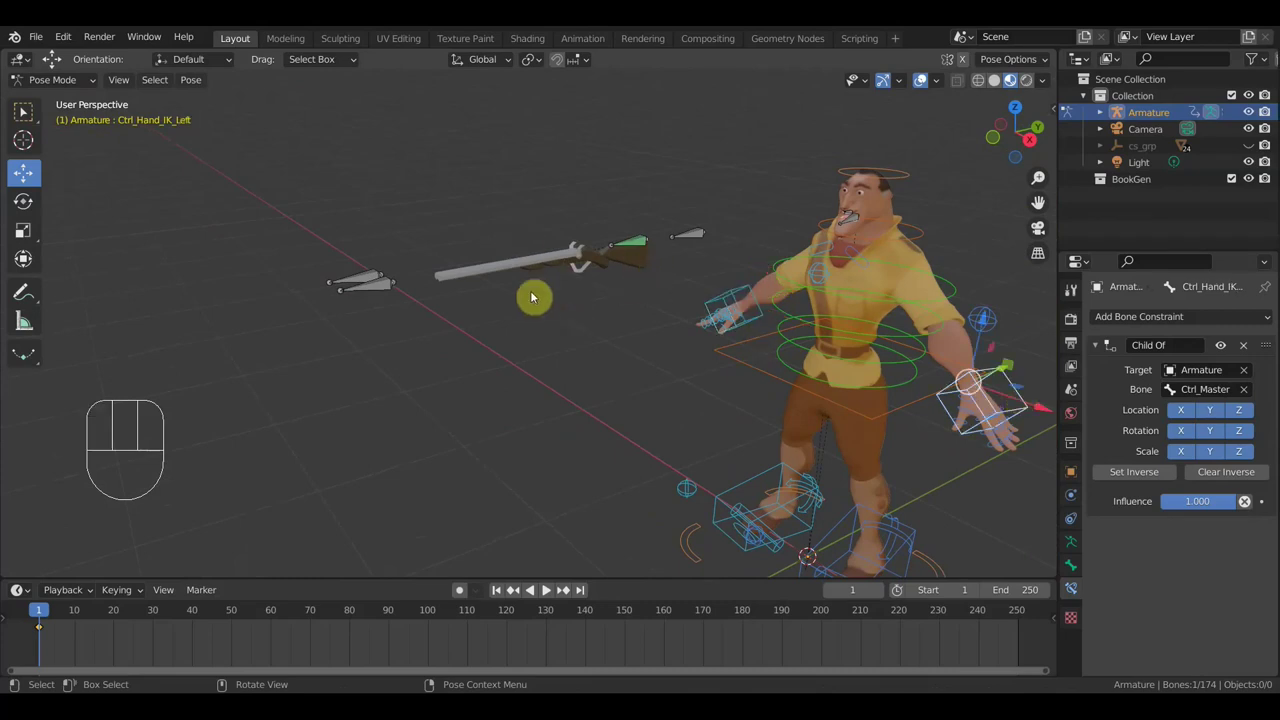
middle_click(547, 321)
middle_click(624, 322)
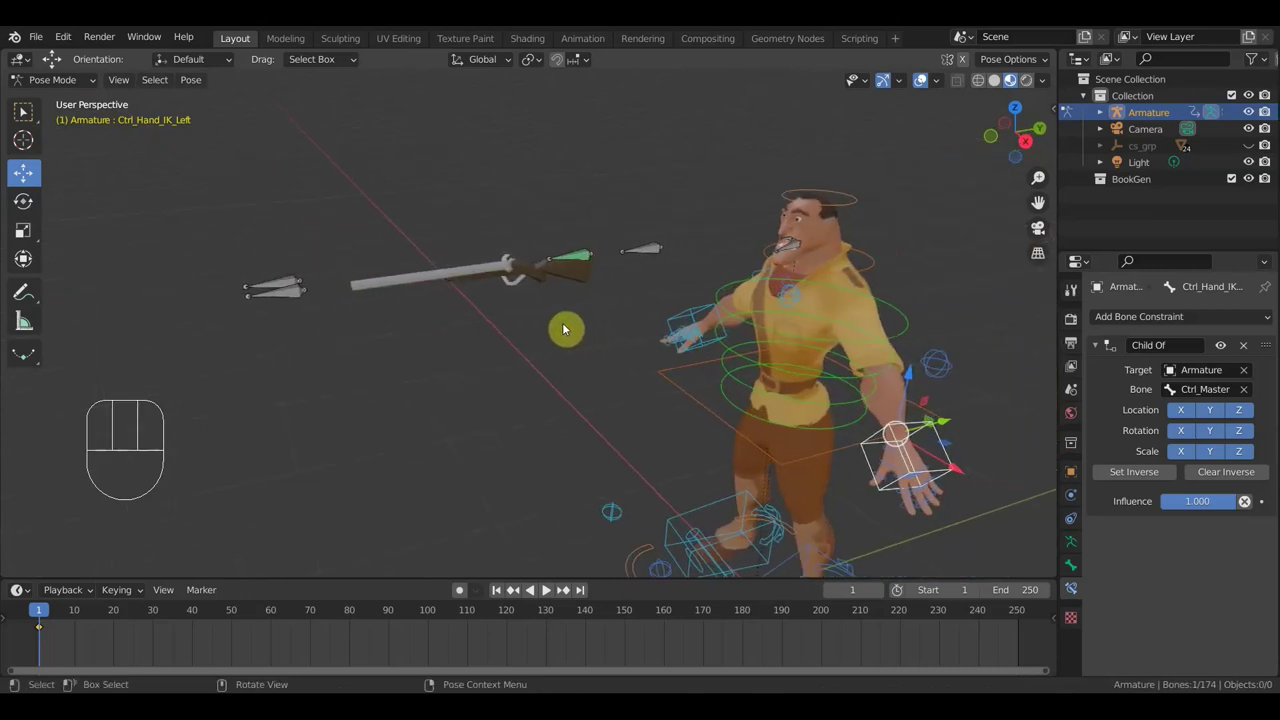
left_click_drag(649, 338, 614, 332)
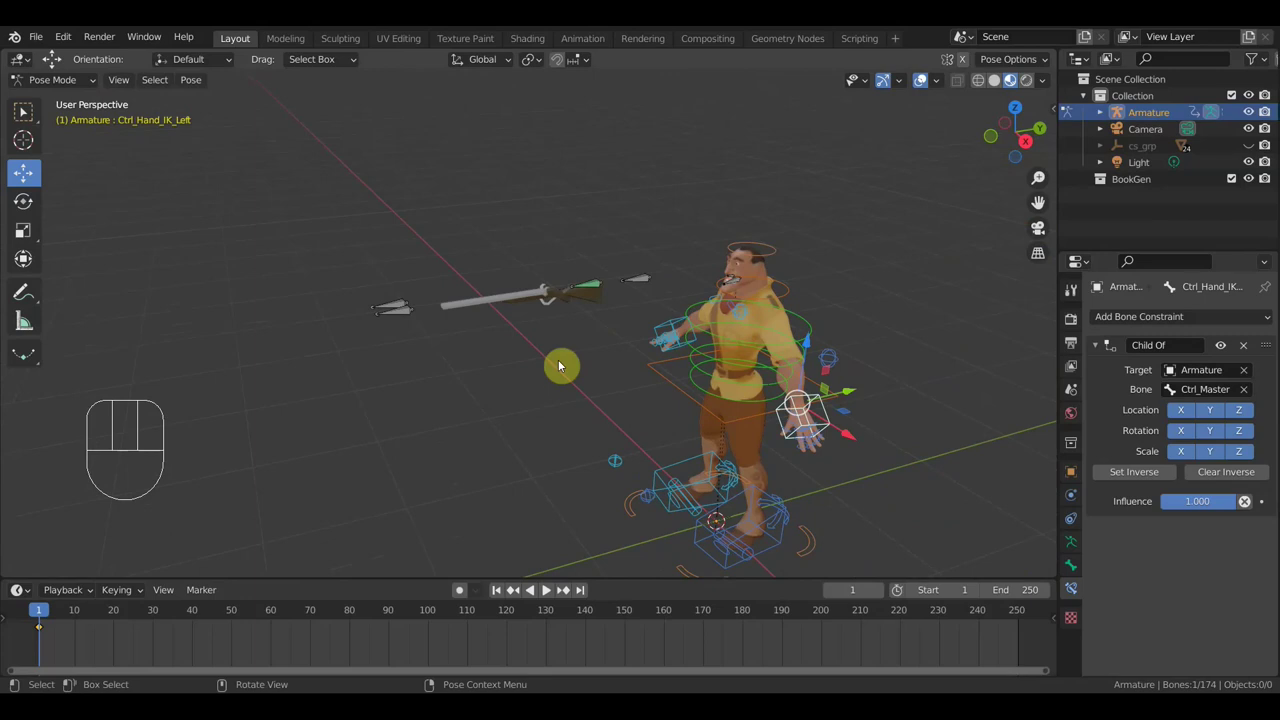
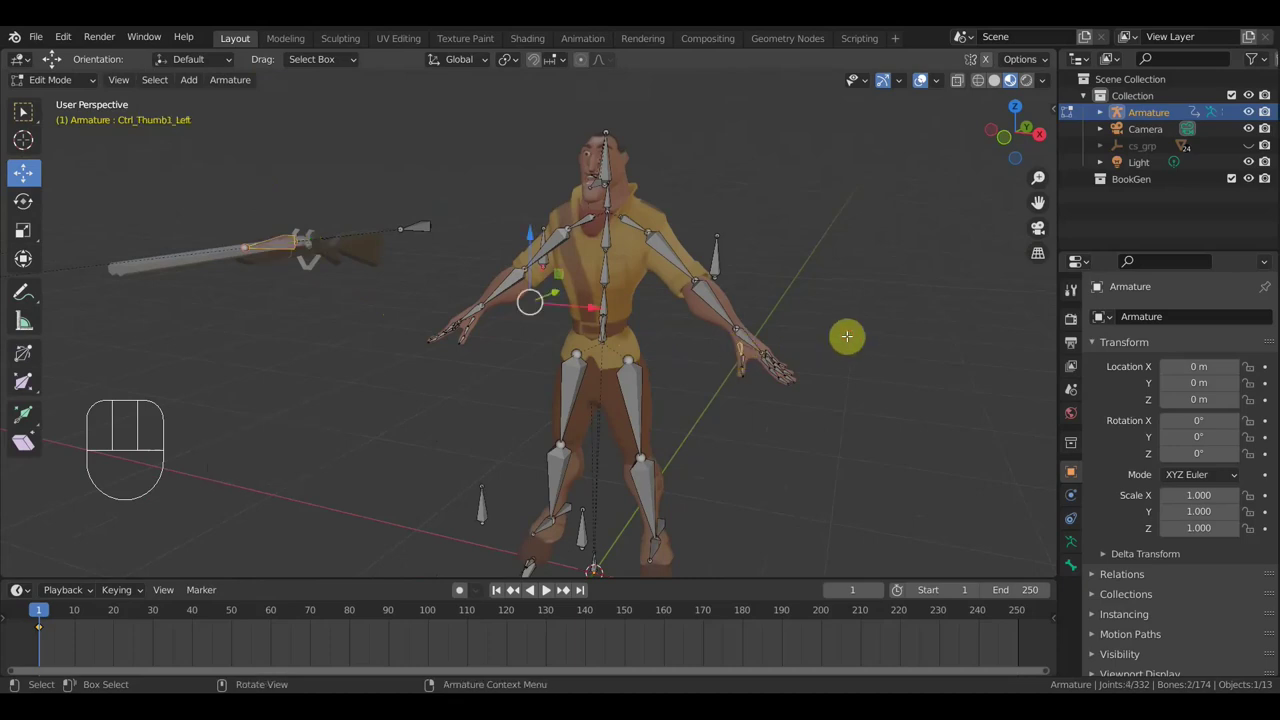
Parent the spear bone to the left thumb control with Keep Offset
key("ctrl+p")
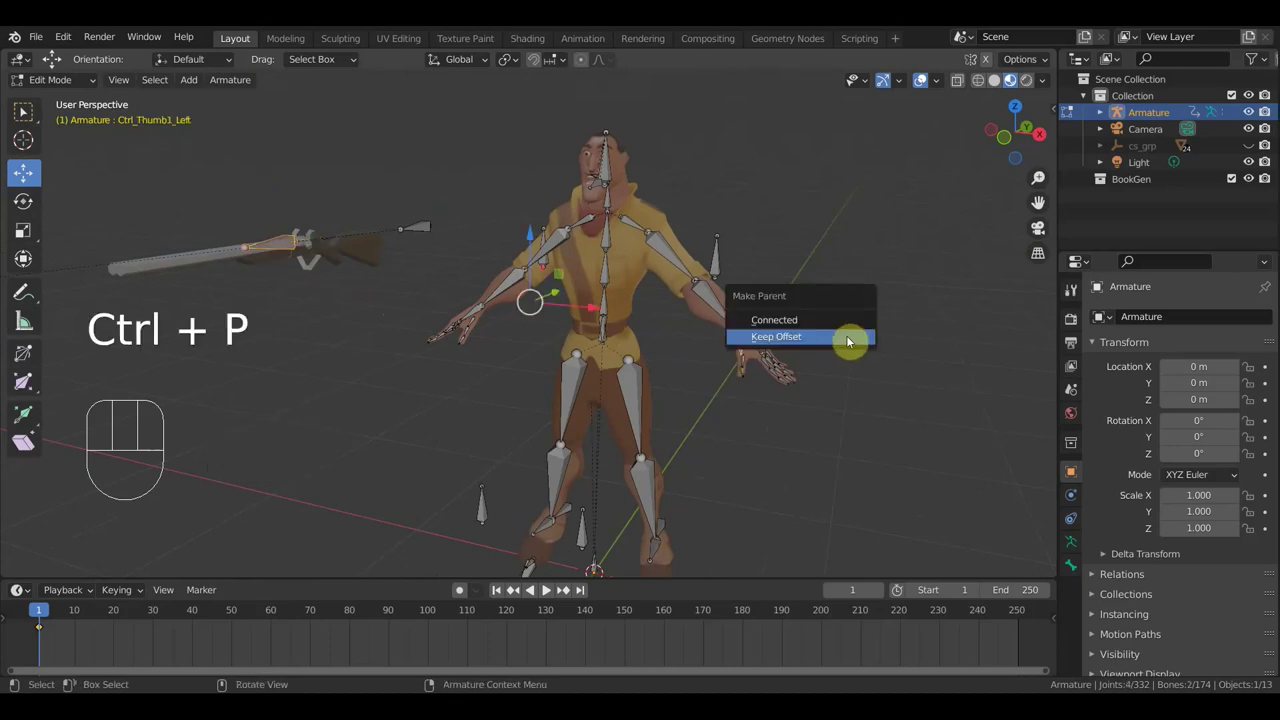
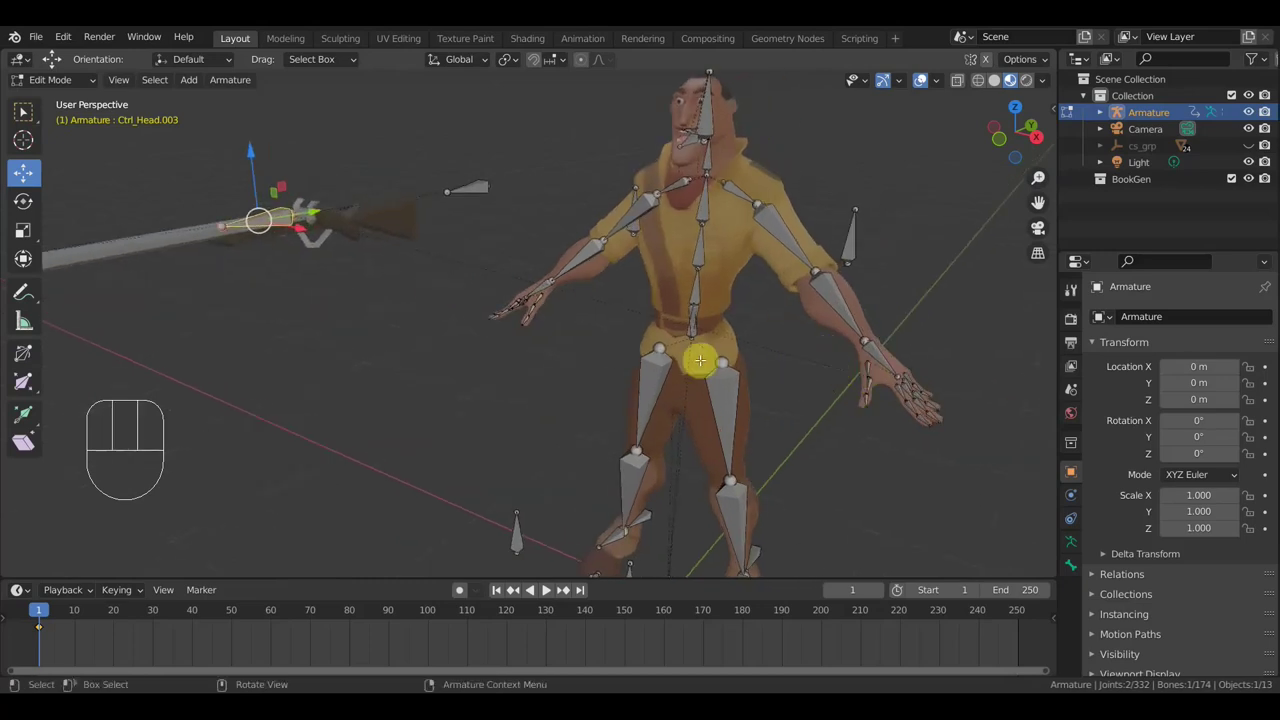
Undo the recent bone changes and leave bone editing mode
key("ctrl+p")
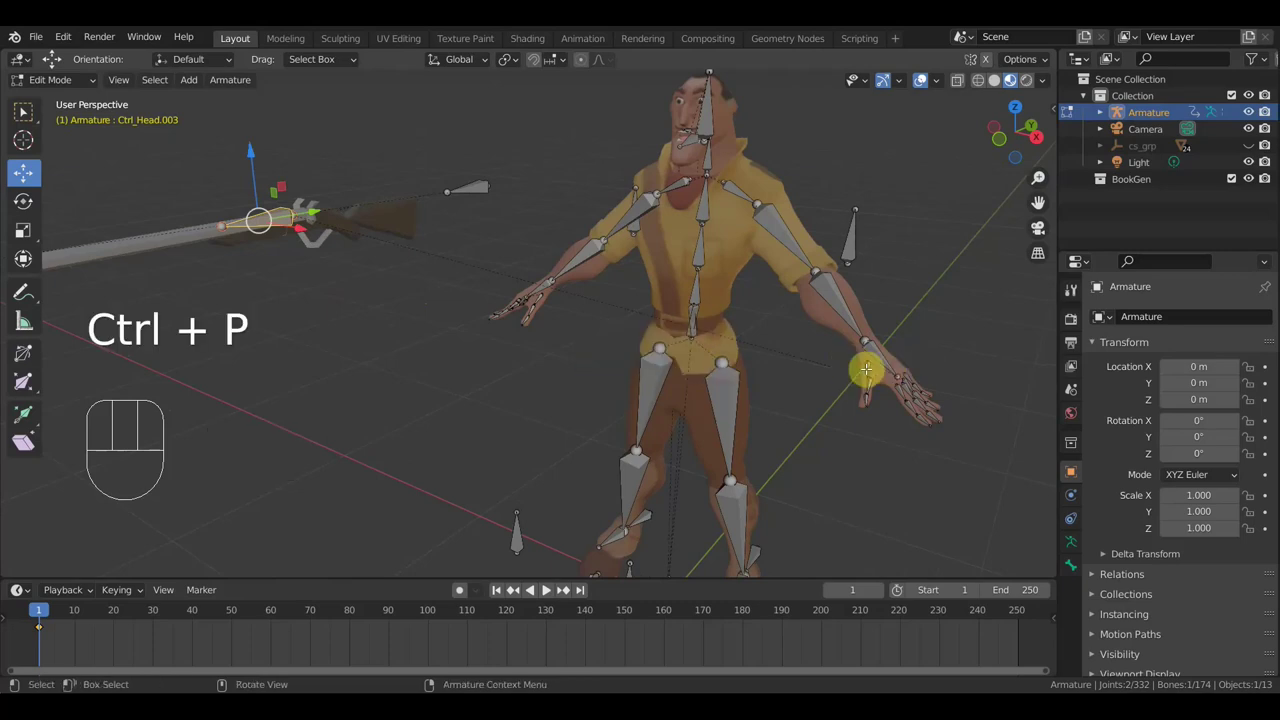
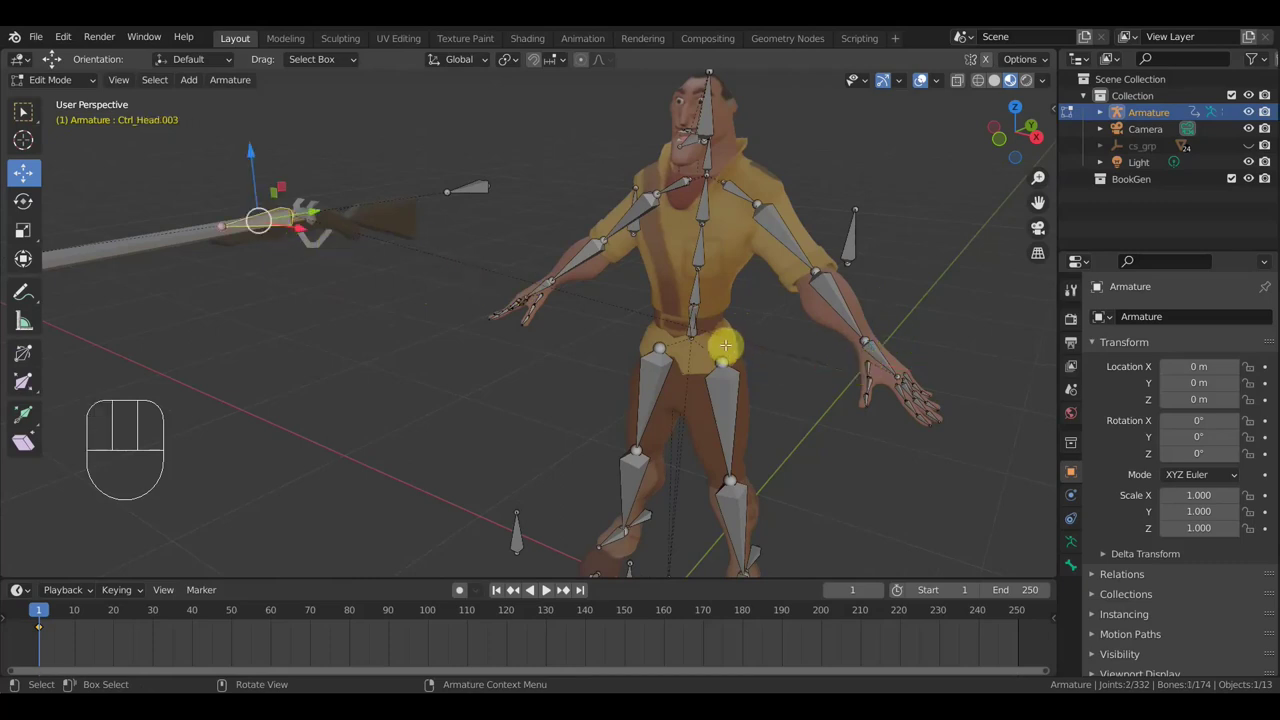
key("ctrl+z")
key("ctrl+z")
key("ctrl+z")
key("ctrl+z")
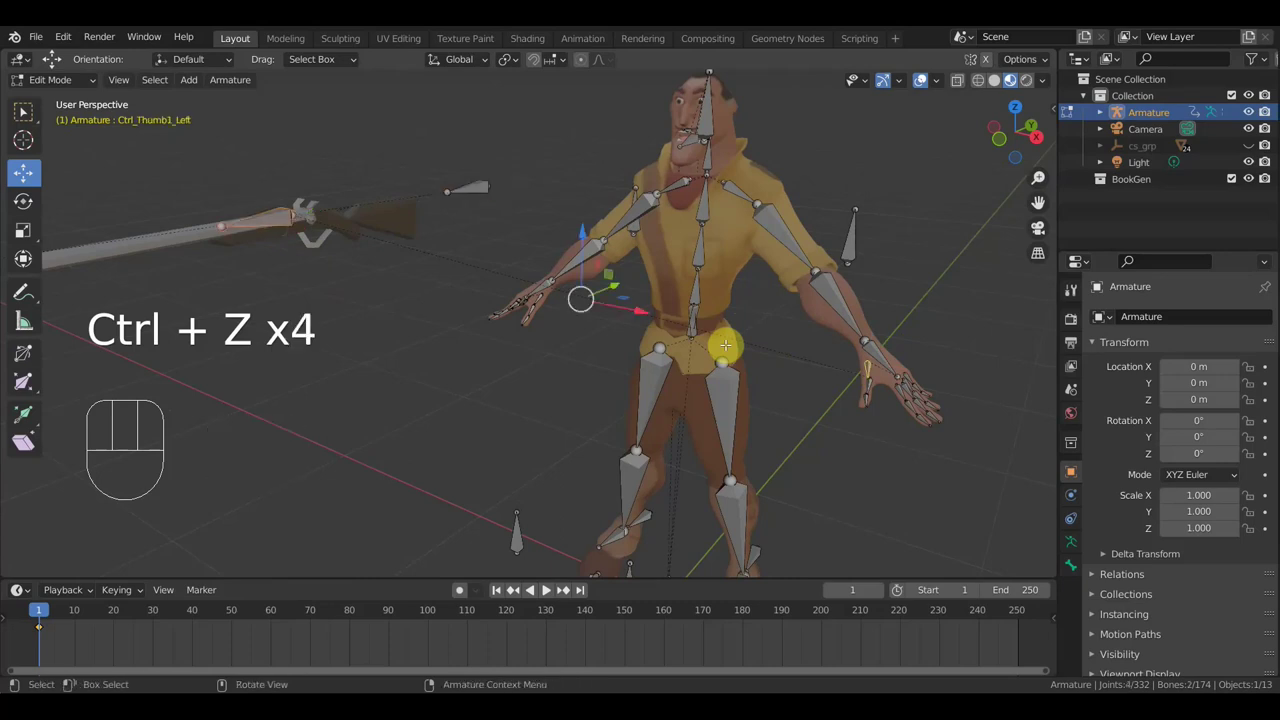
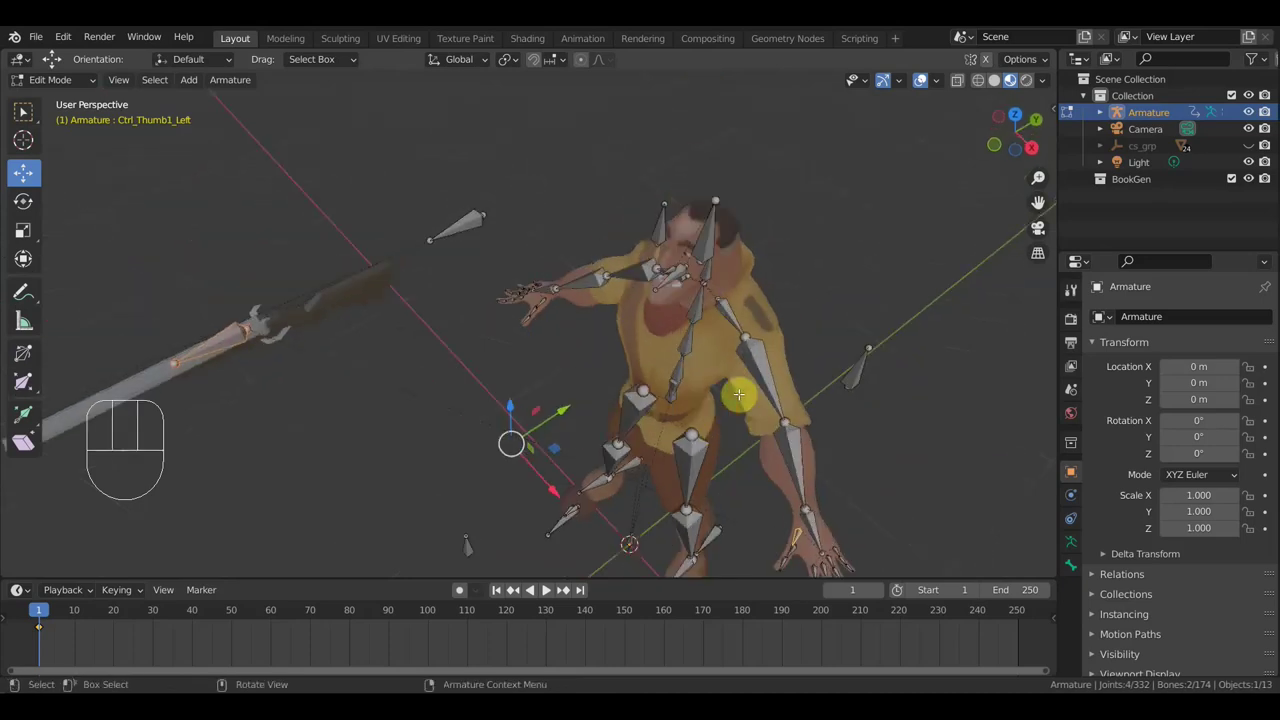
key("ctrl+z")
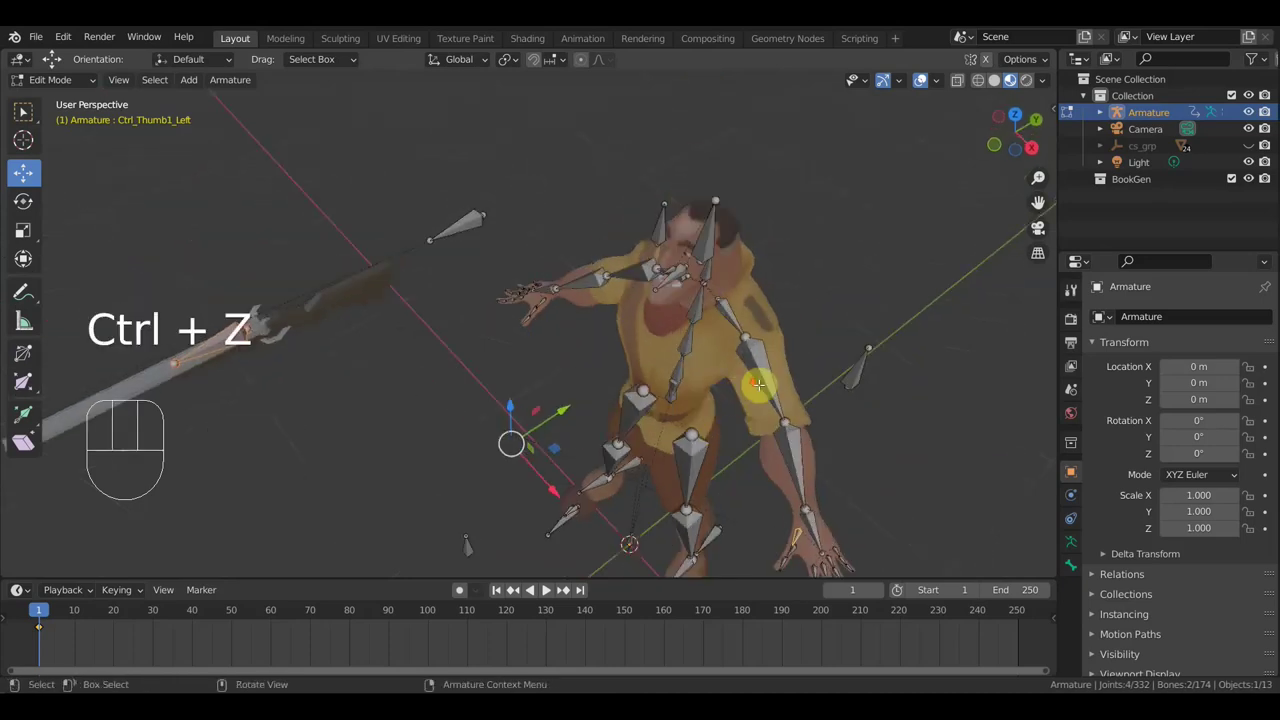
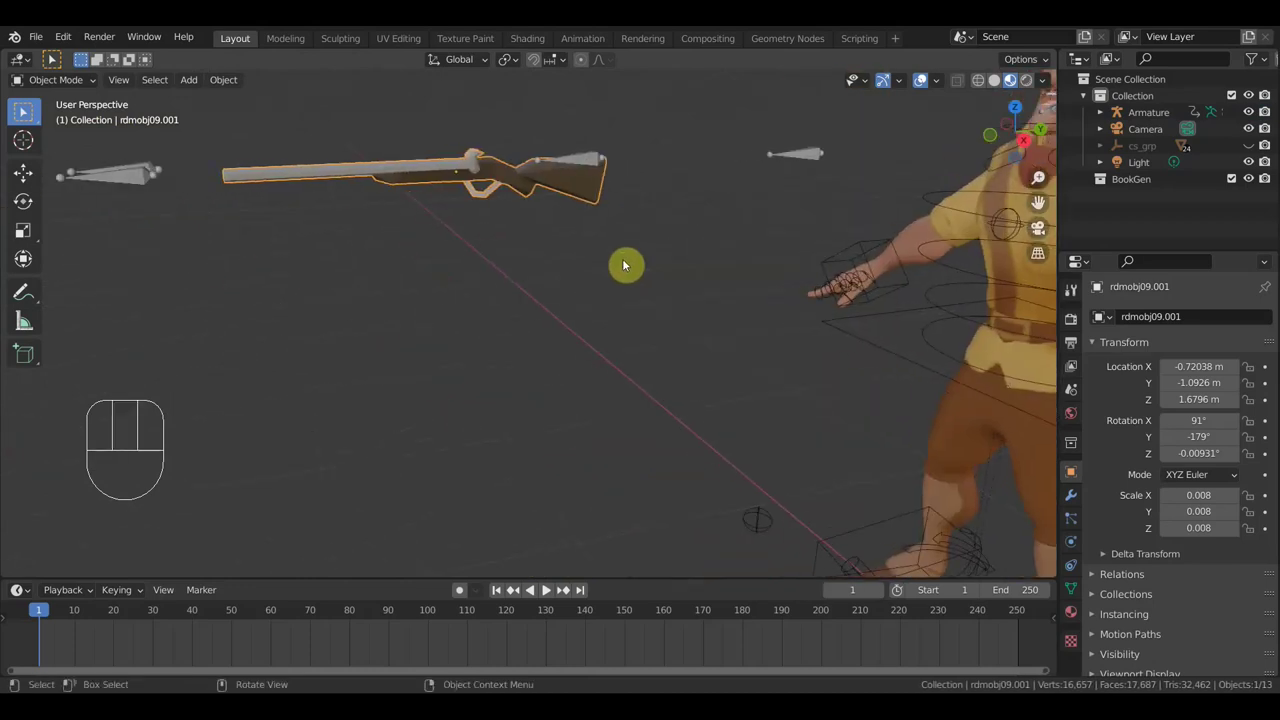
Scale the spear object slightly larger from the side view
key("KP_3")
left_click_drag(612, 243, 597, 232)
left_click_drag(587, 220, 605, 221)
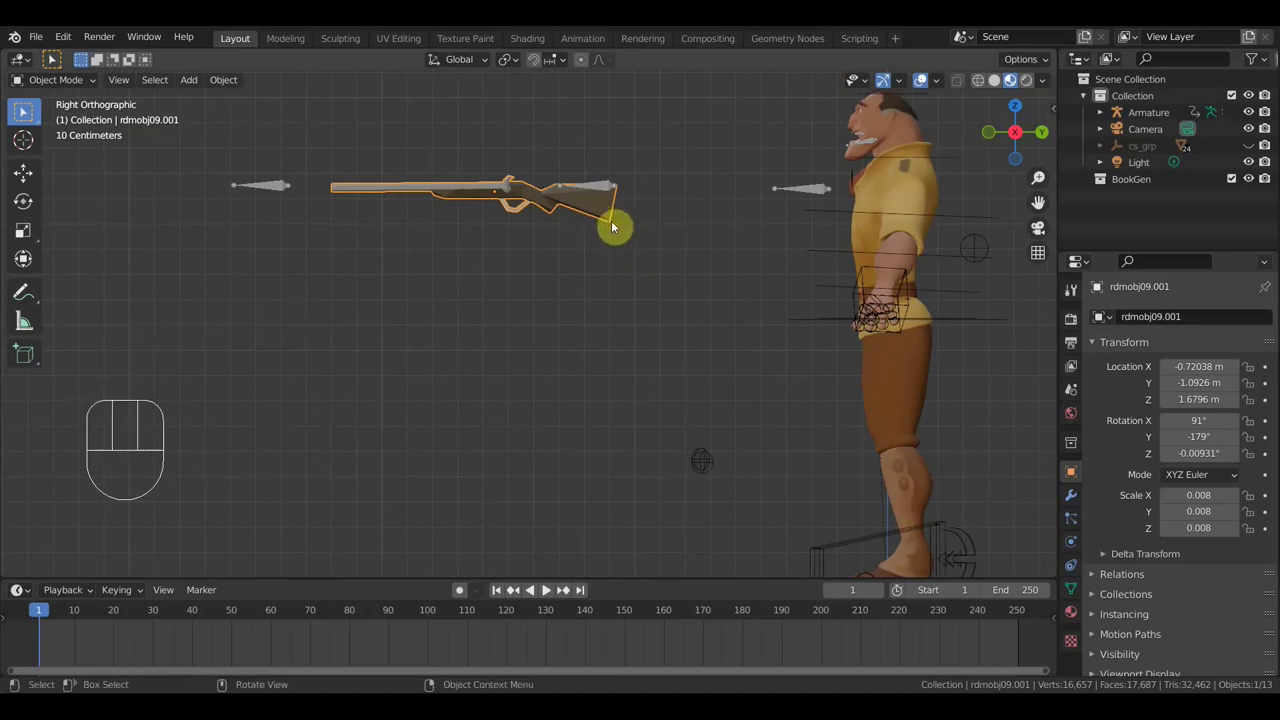
key("s")
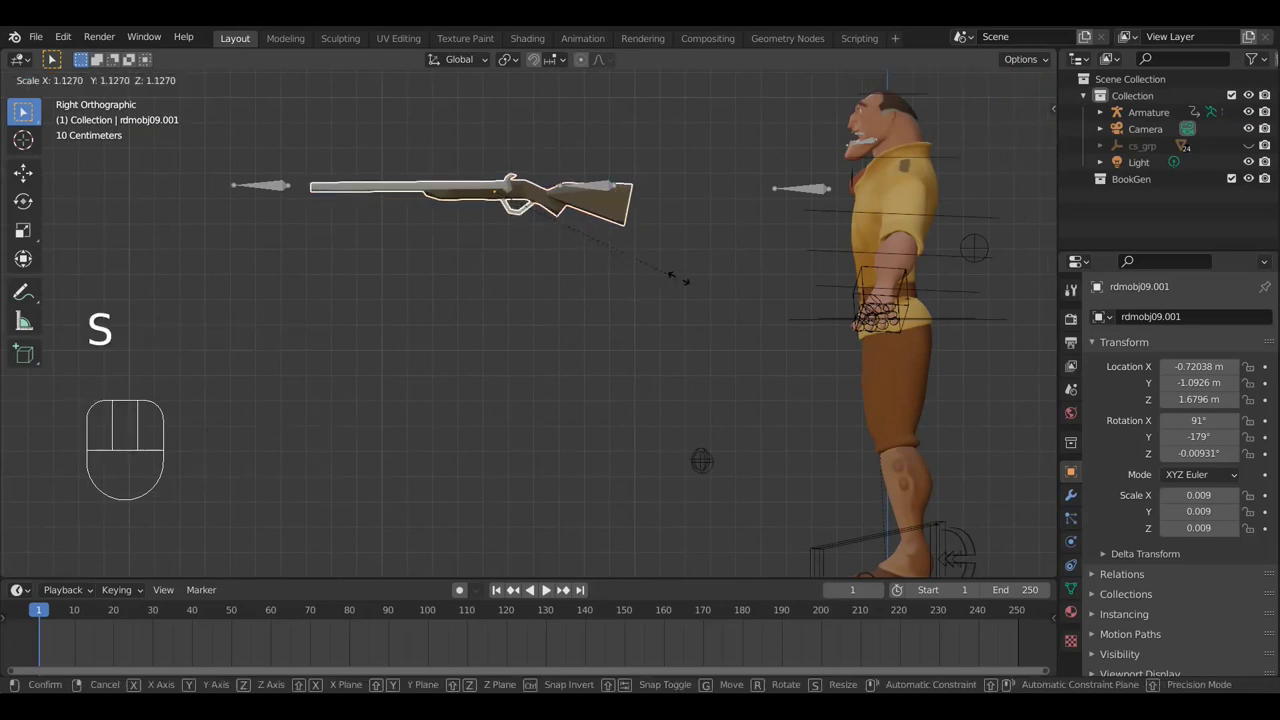
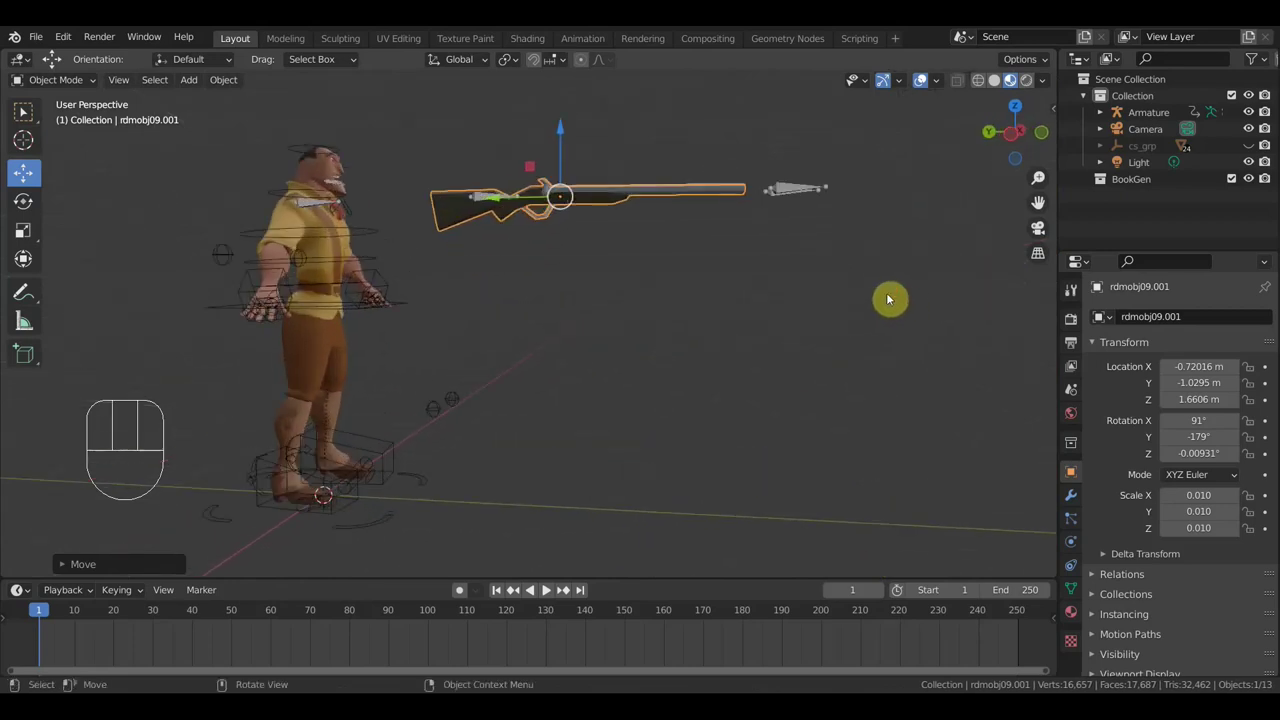
left_click_drag(741, 238, 371, 238)
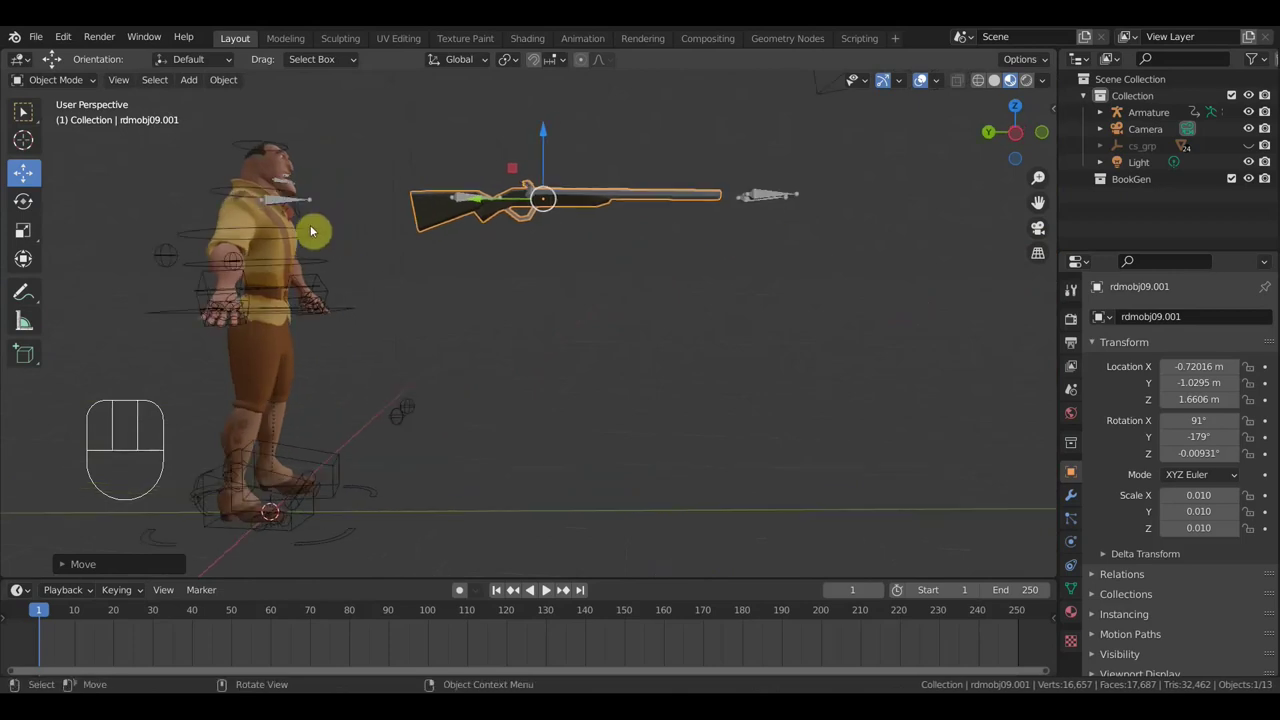
Select the character rig and orbit in on the head and spear to check the spear control
left_click(287, 207)
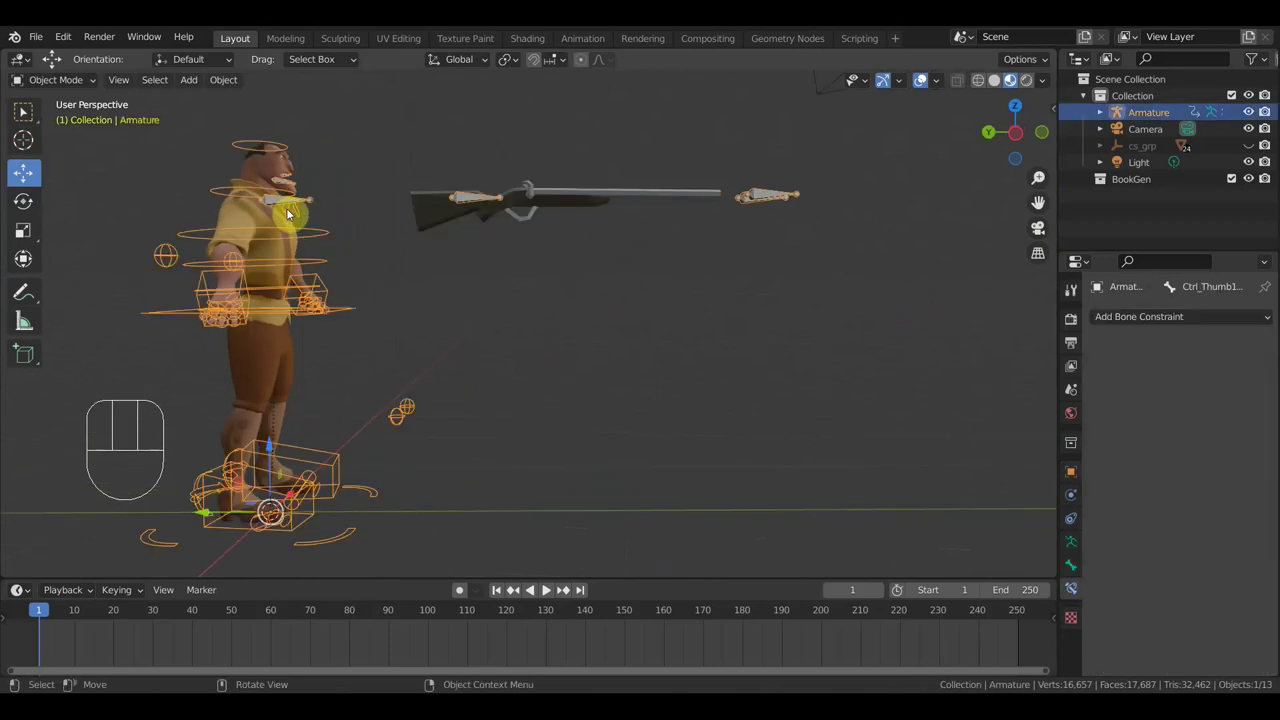
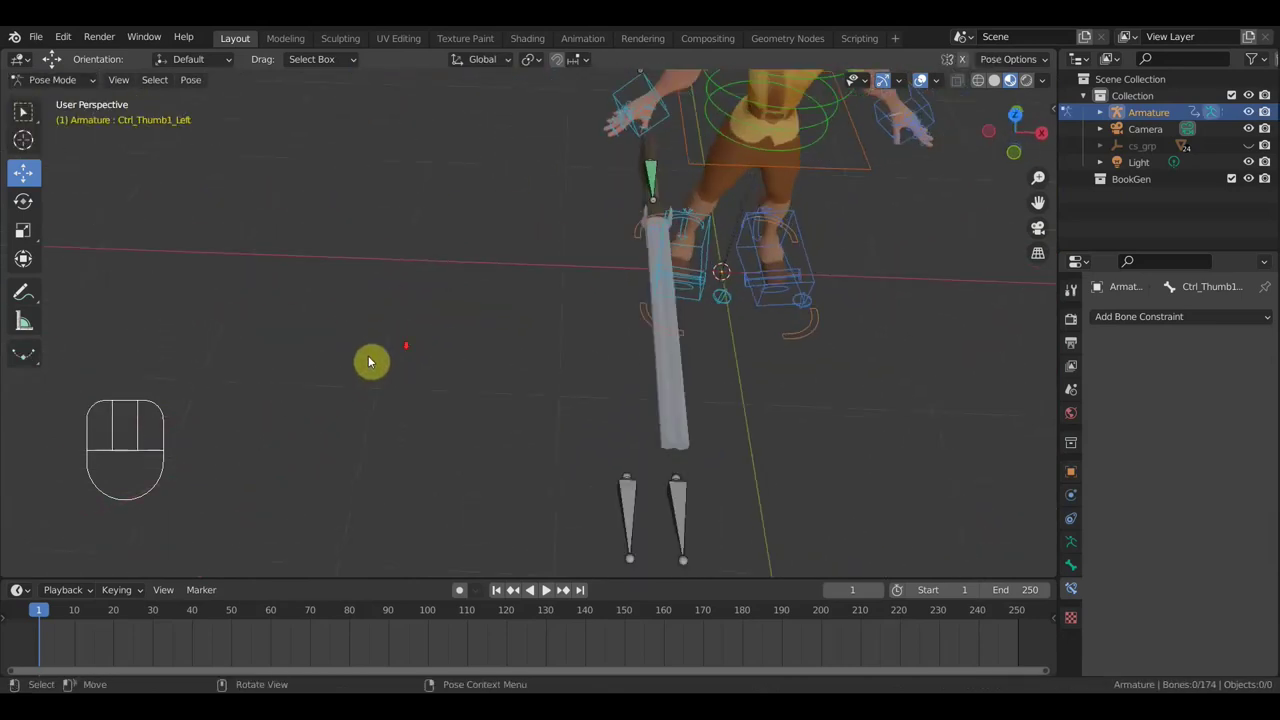
middle_click(597, 339)
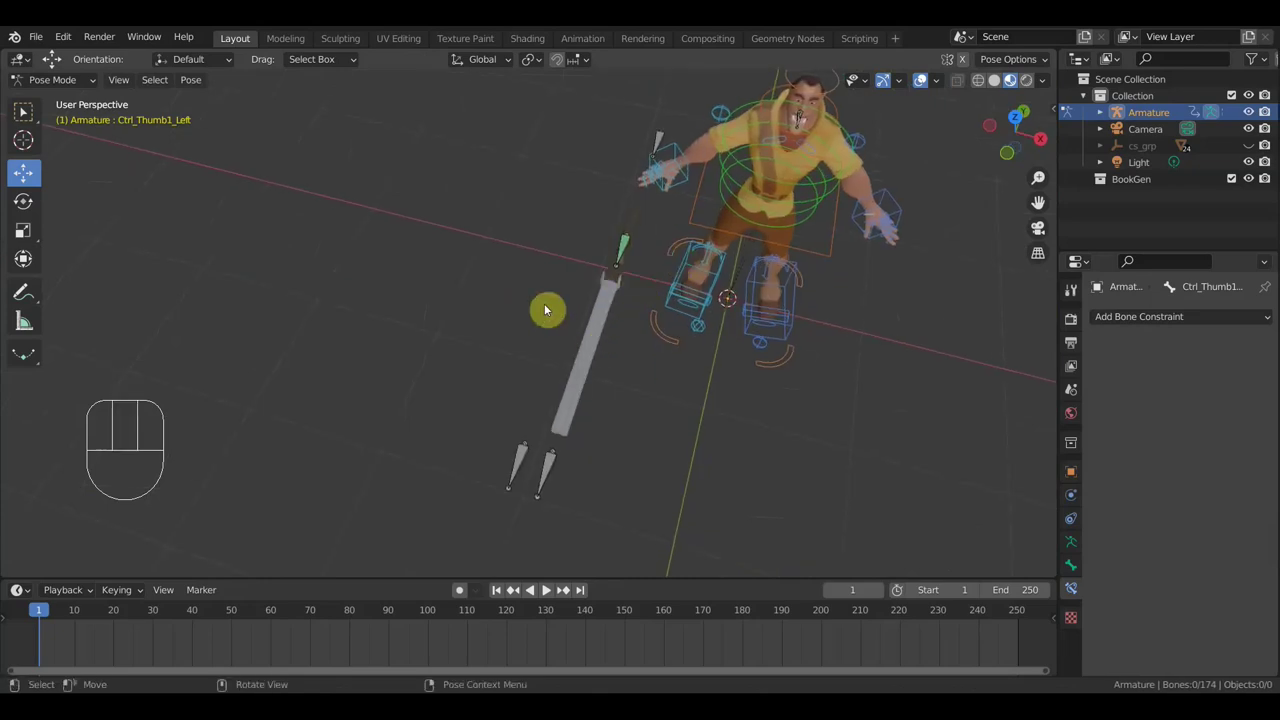
left_click_drag(662, 140, 703, 153)
middle_click(635, 235)
left_click_drag(703, 181, 785, 219)
left_click_drag(722, 231, 622, 172)
left_click_drag(758, 249, 644, 256)
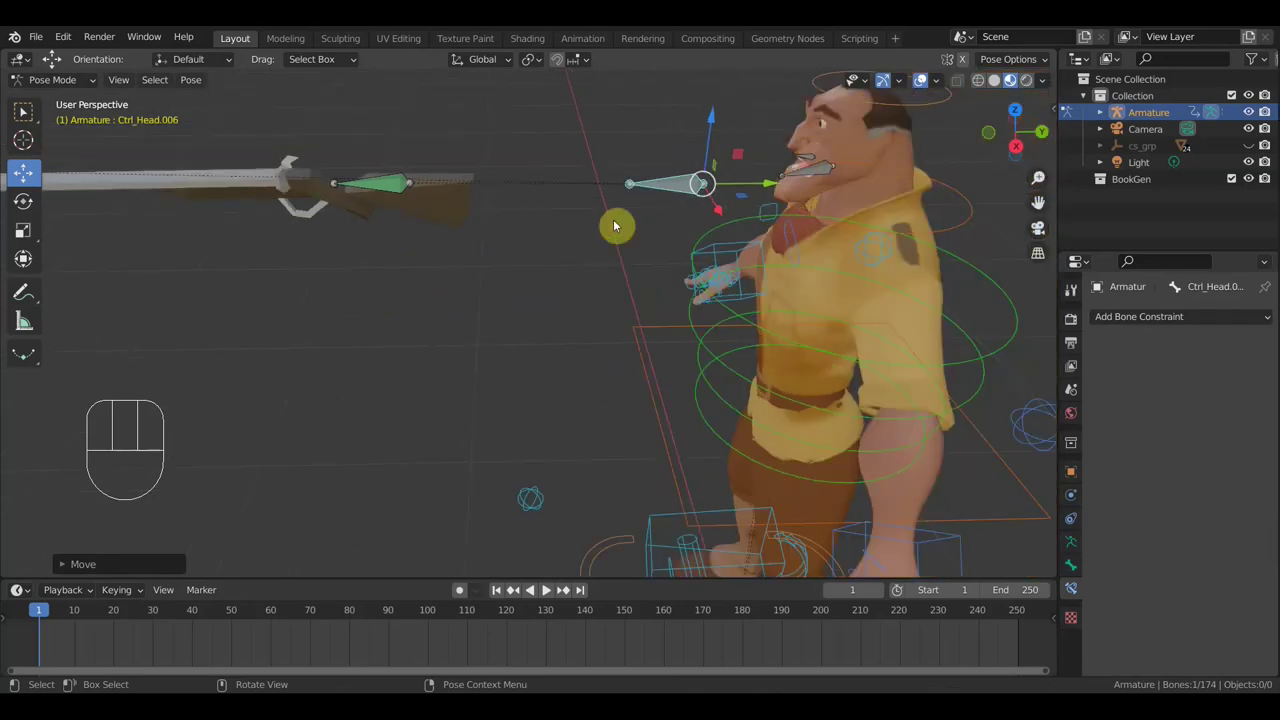
middle_click(473, 251)
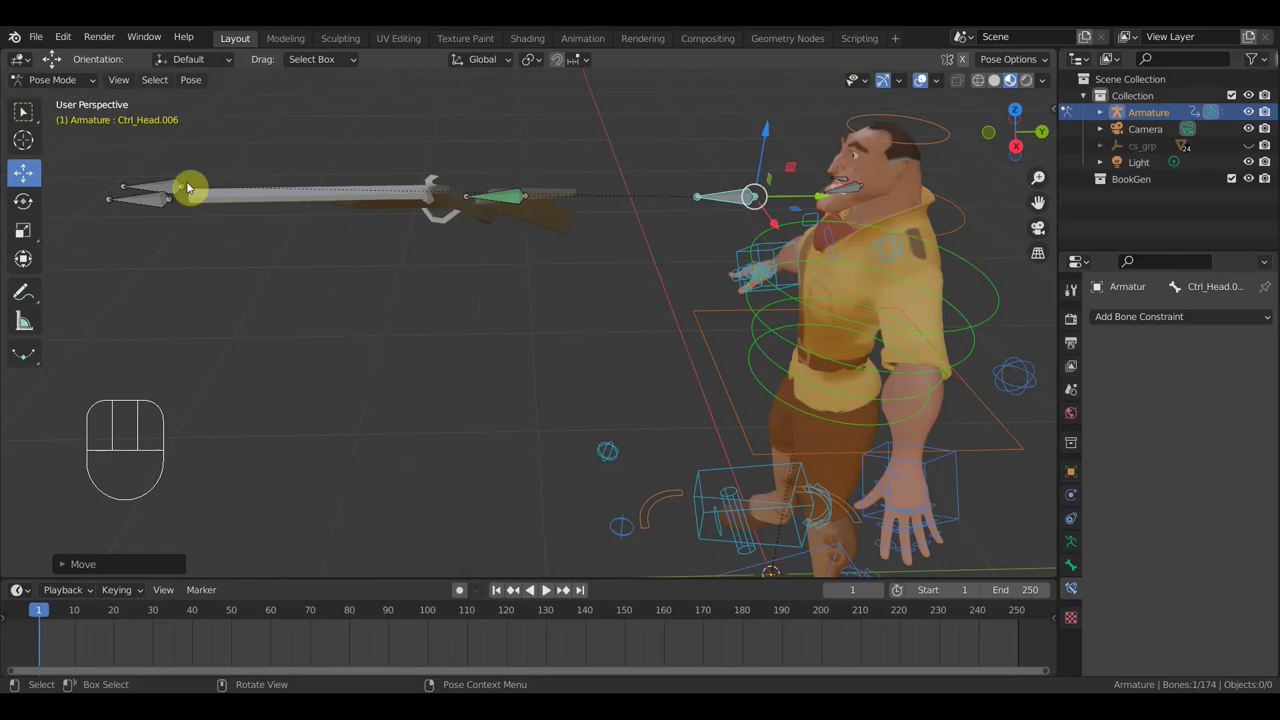
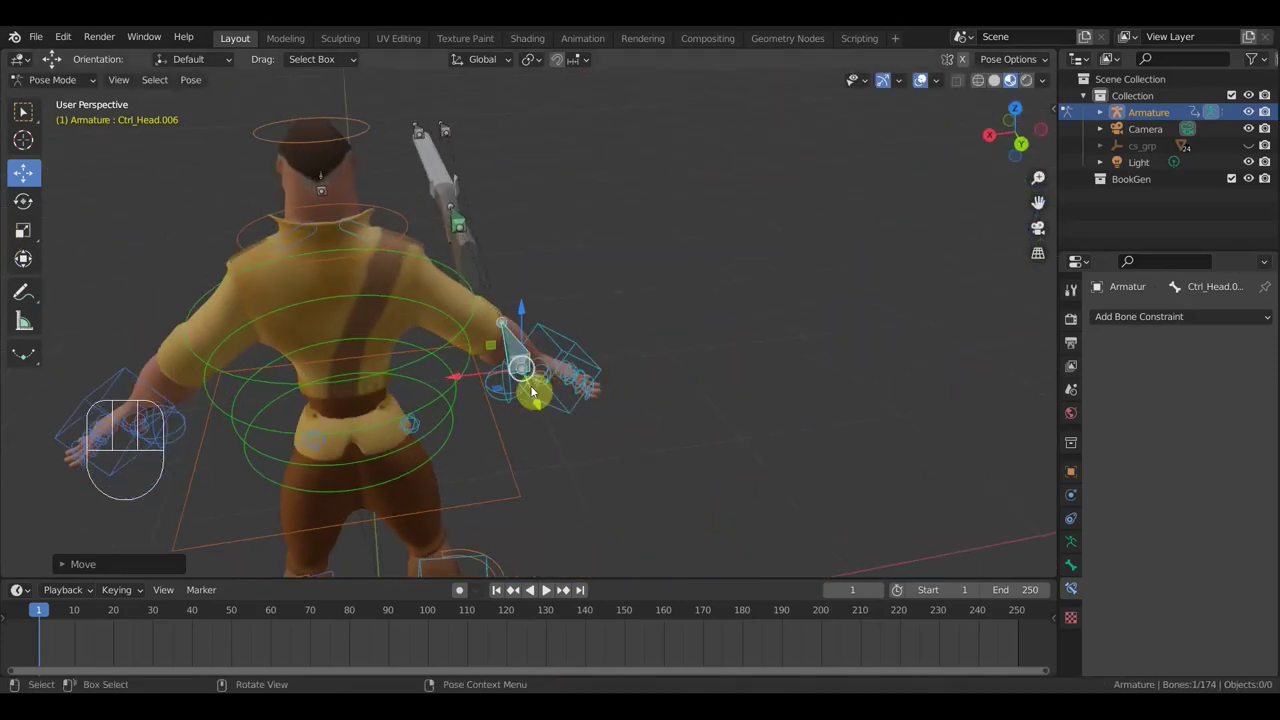
Select the Ctrl_Master bone while viewing the spear from another angle
middle_click(527, 391)
left_click_drag(524, 383, 391, 398)
left_click(419, 393)
middle_click(629, 357)
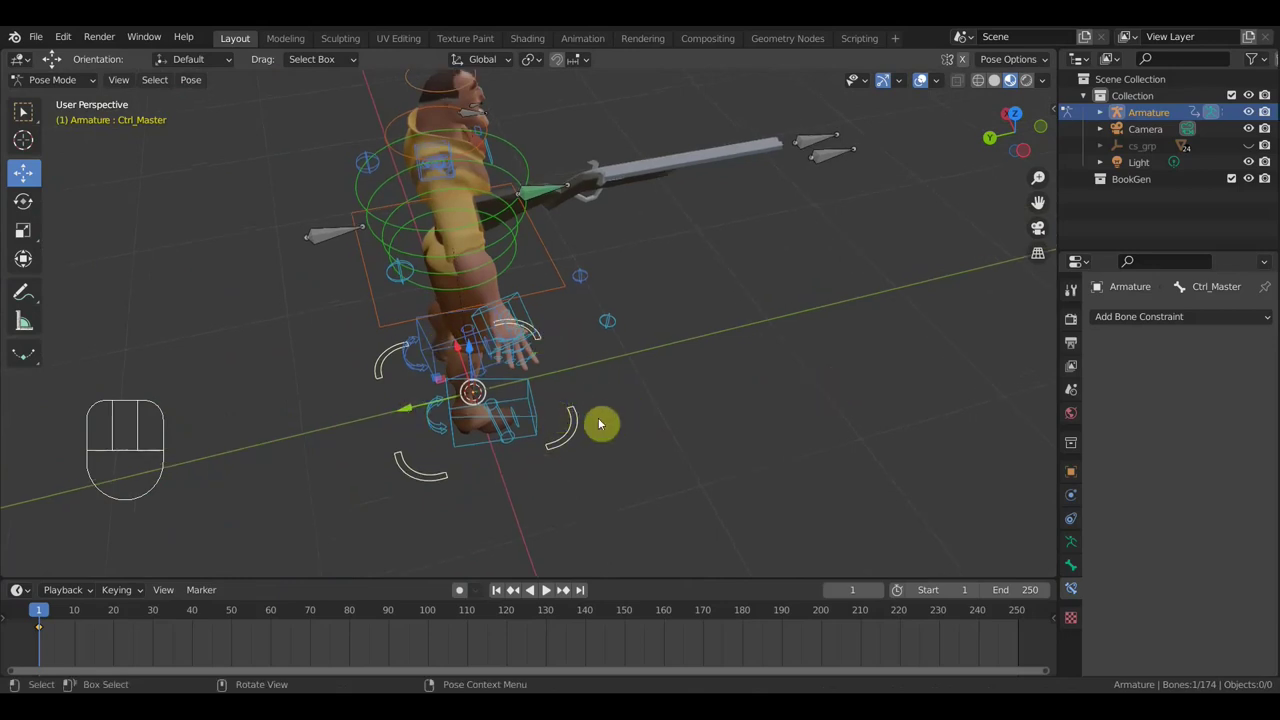
middle_click(555, 456)
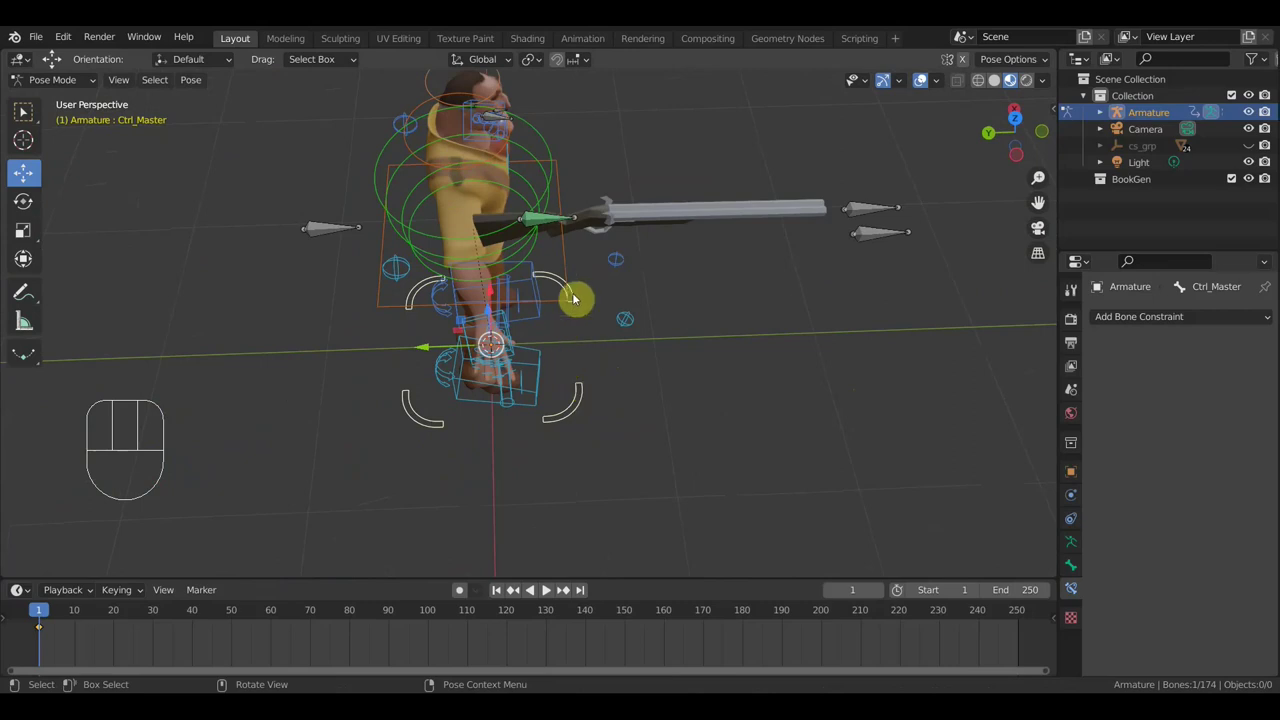
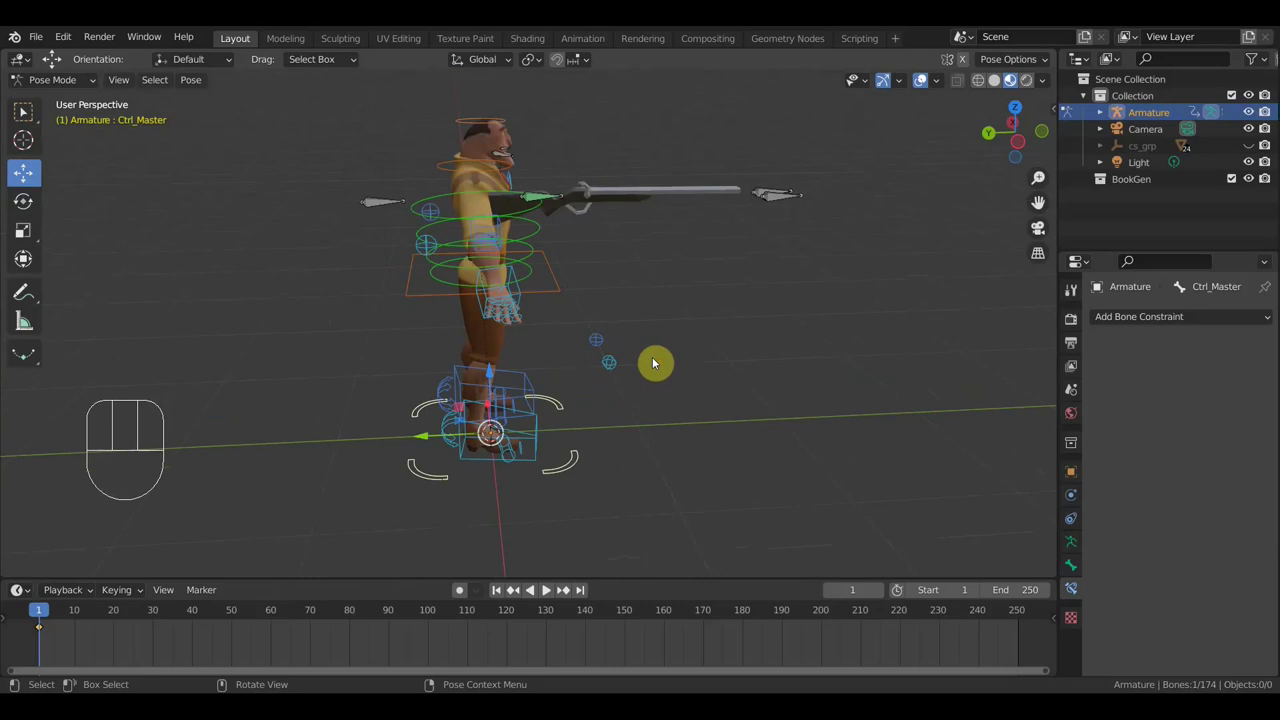
key("a")
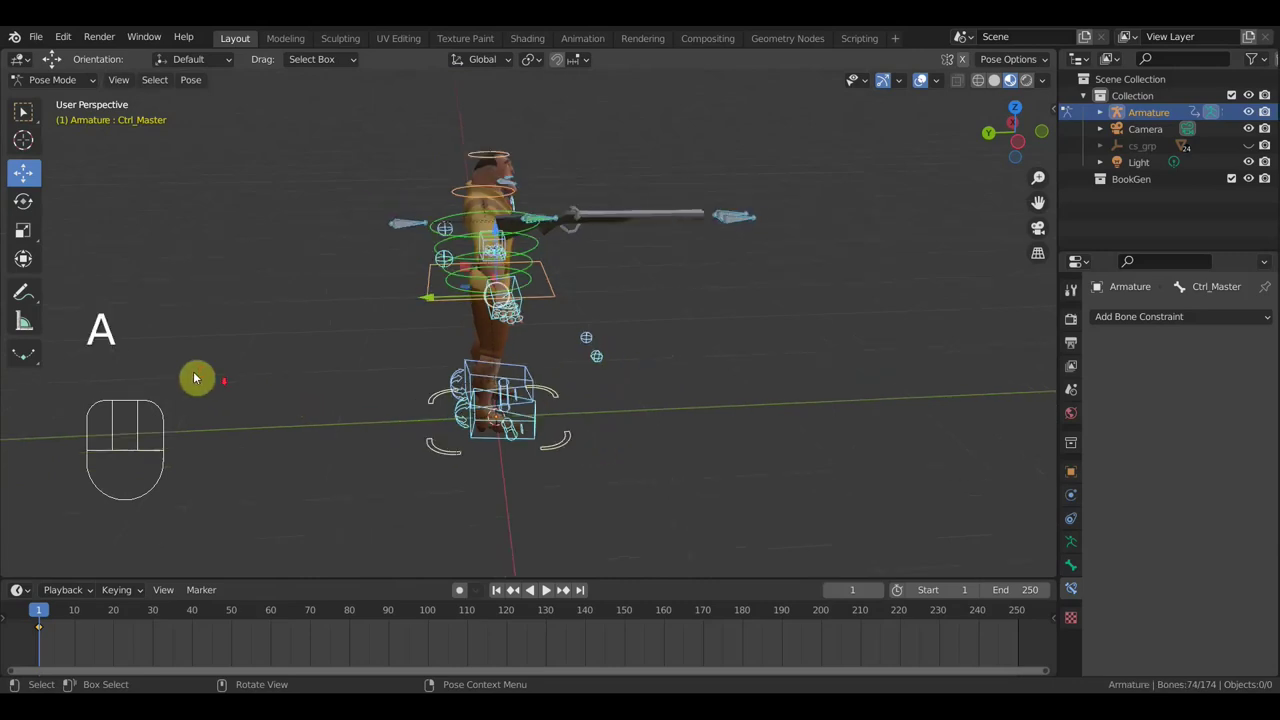
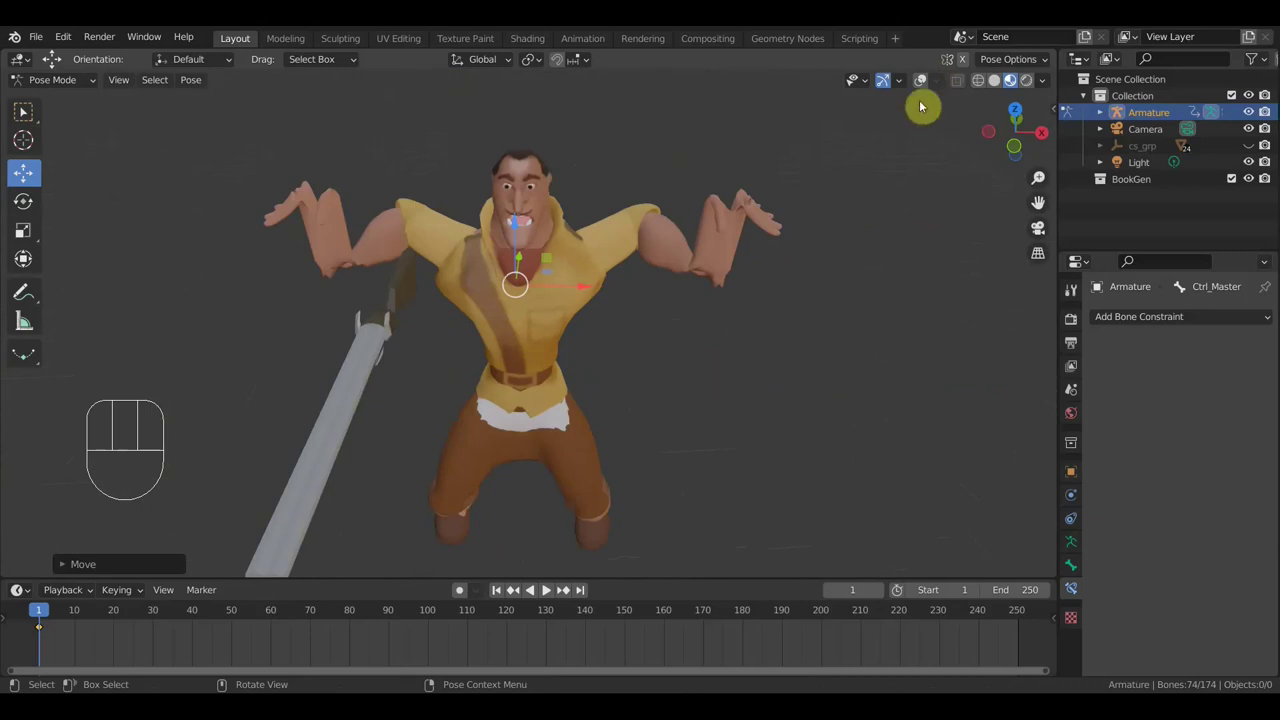
left_click(923, 90)
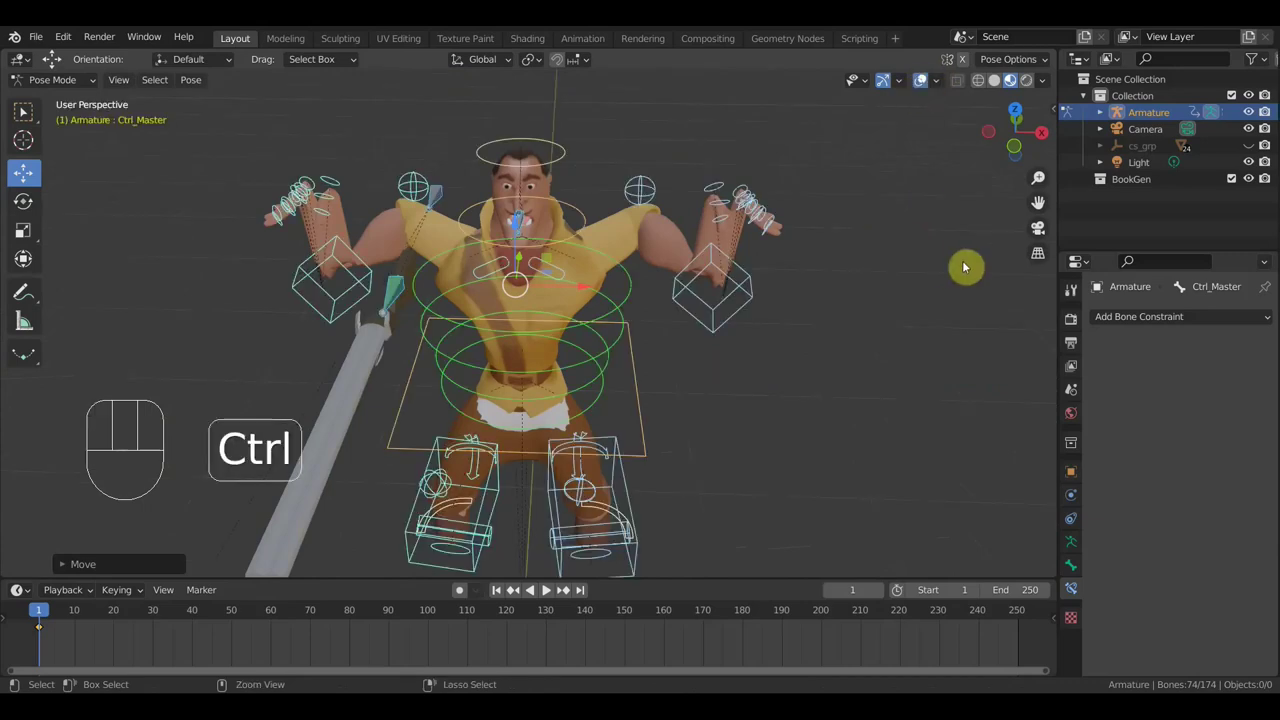
key("ctrl+z")
key("ctrl+z")
left_click_drag(754, 399, 692, 435)
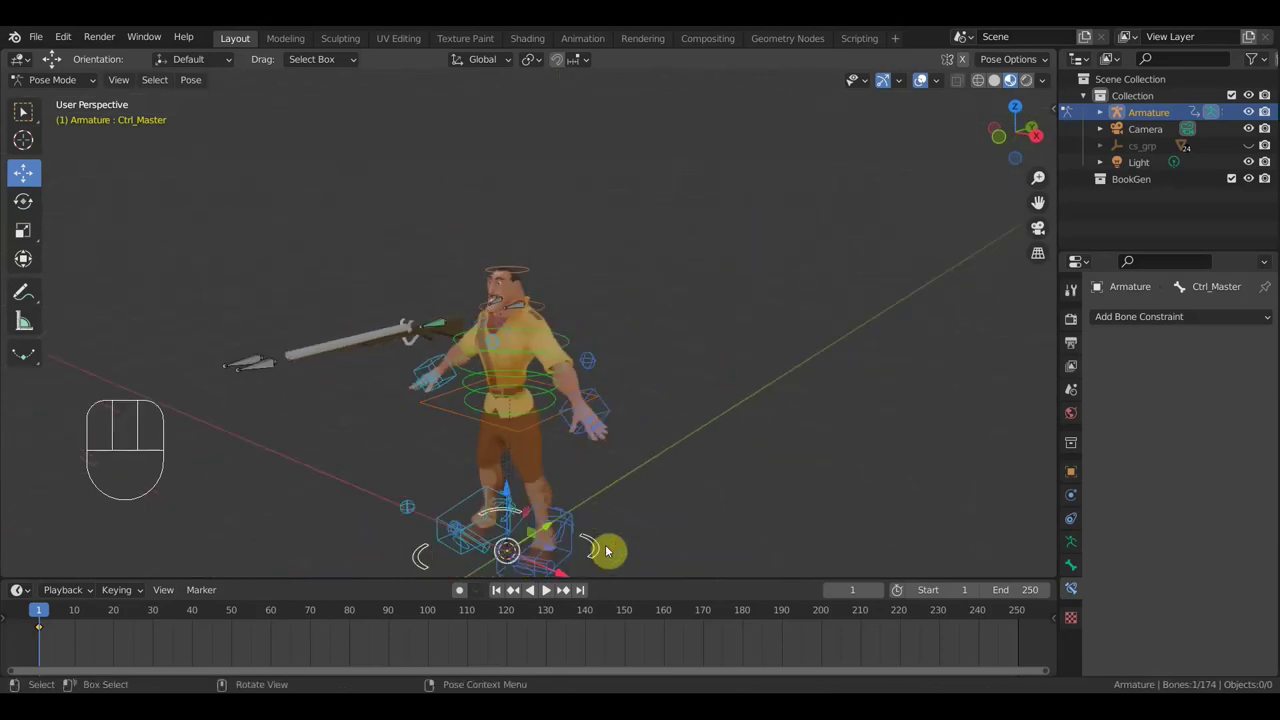
left_click(597, 554)
Rotate Ctrl_Head.006 about -90 degrees from Top view
key("KP_7")
key("r")
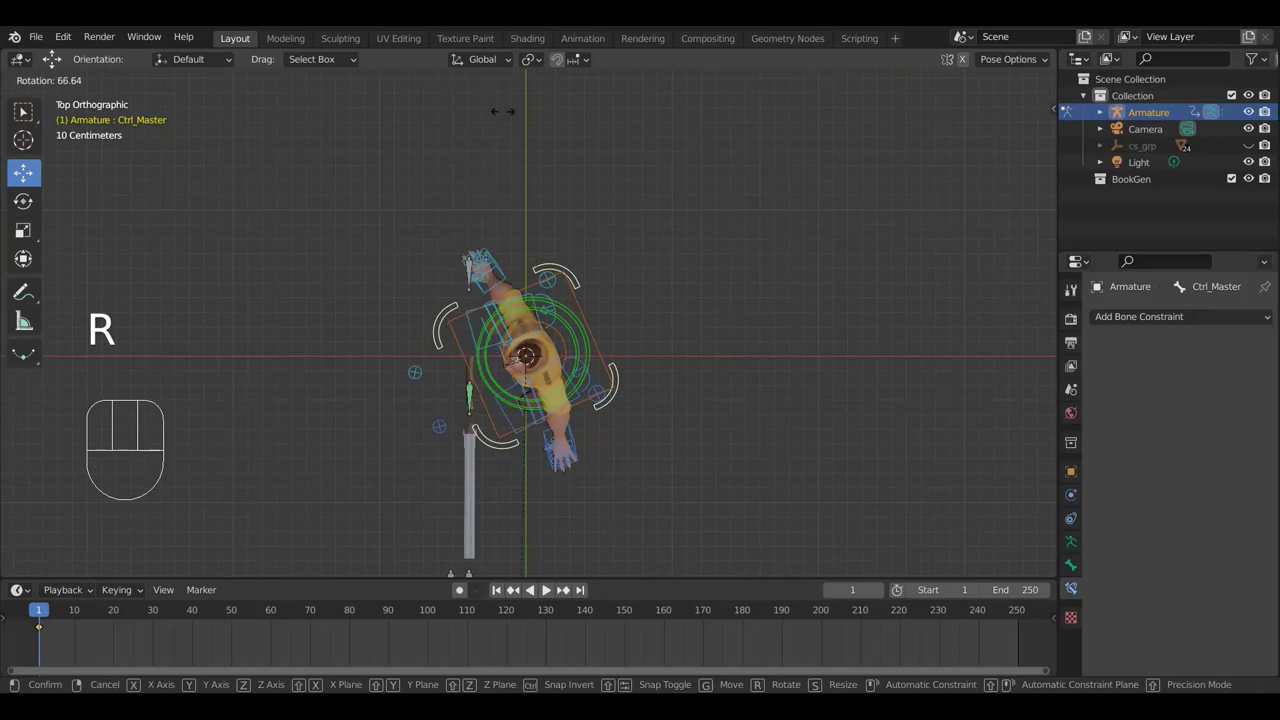
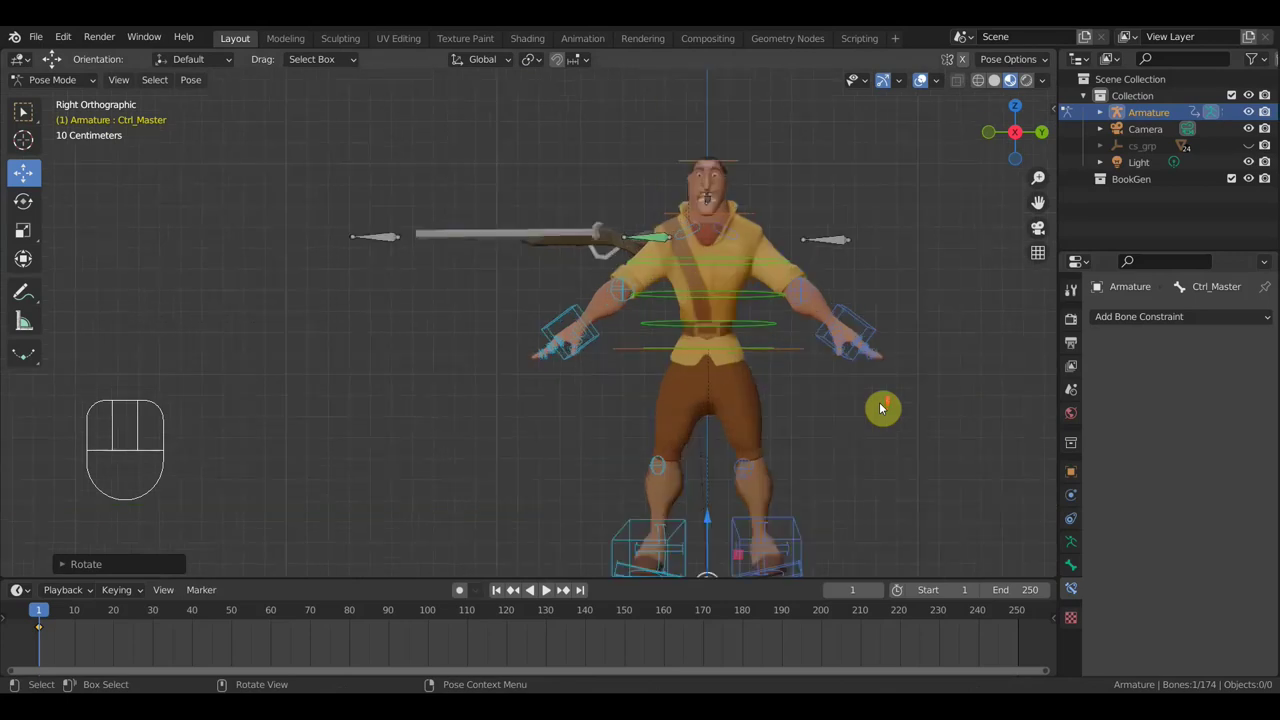
left_click_drag(776, 427, 714, 428)
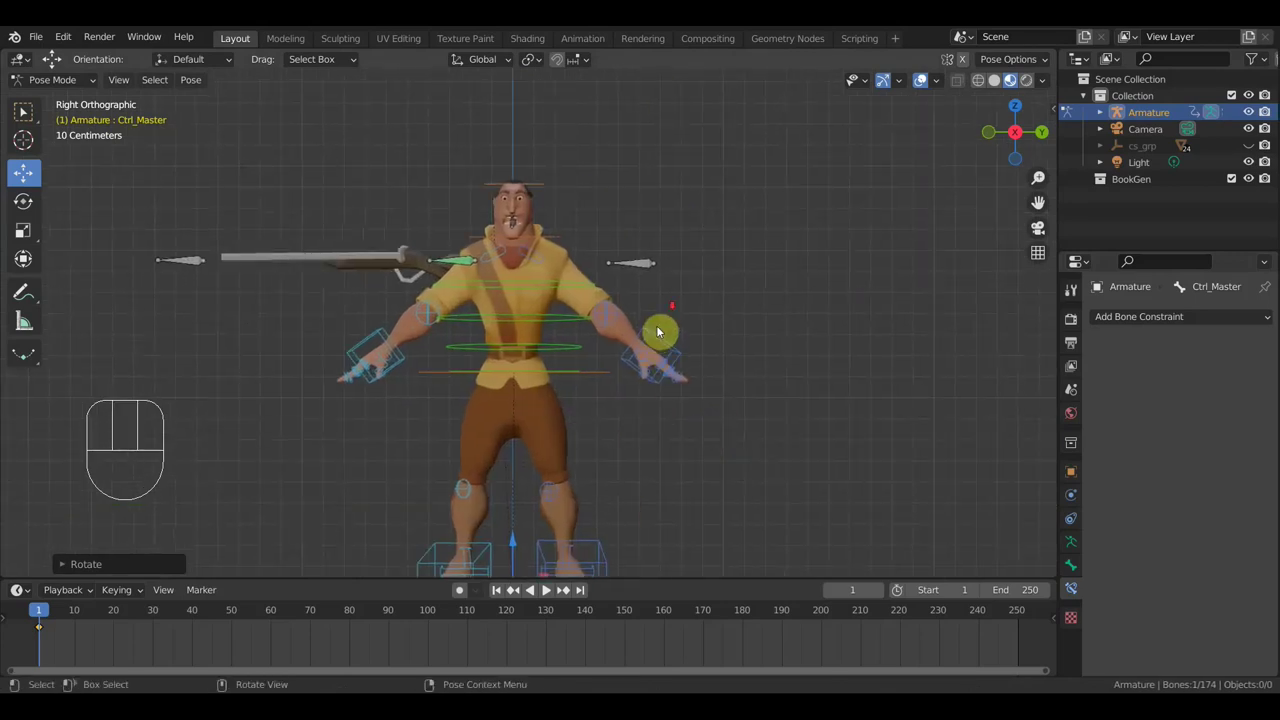
key("KP_7")
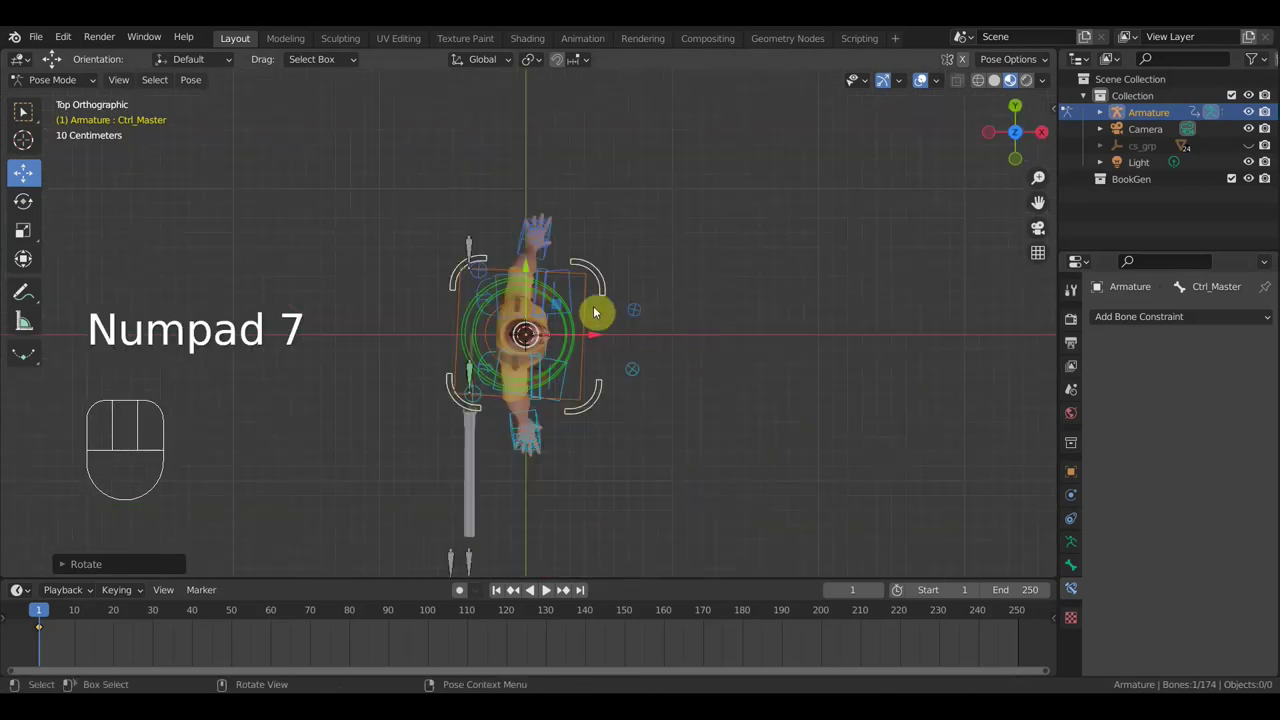
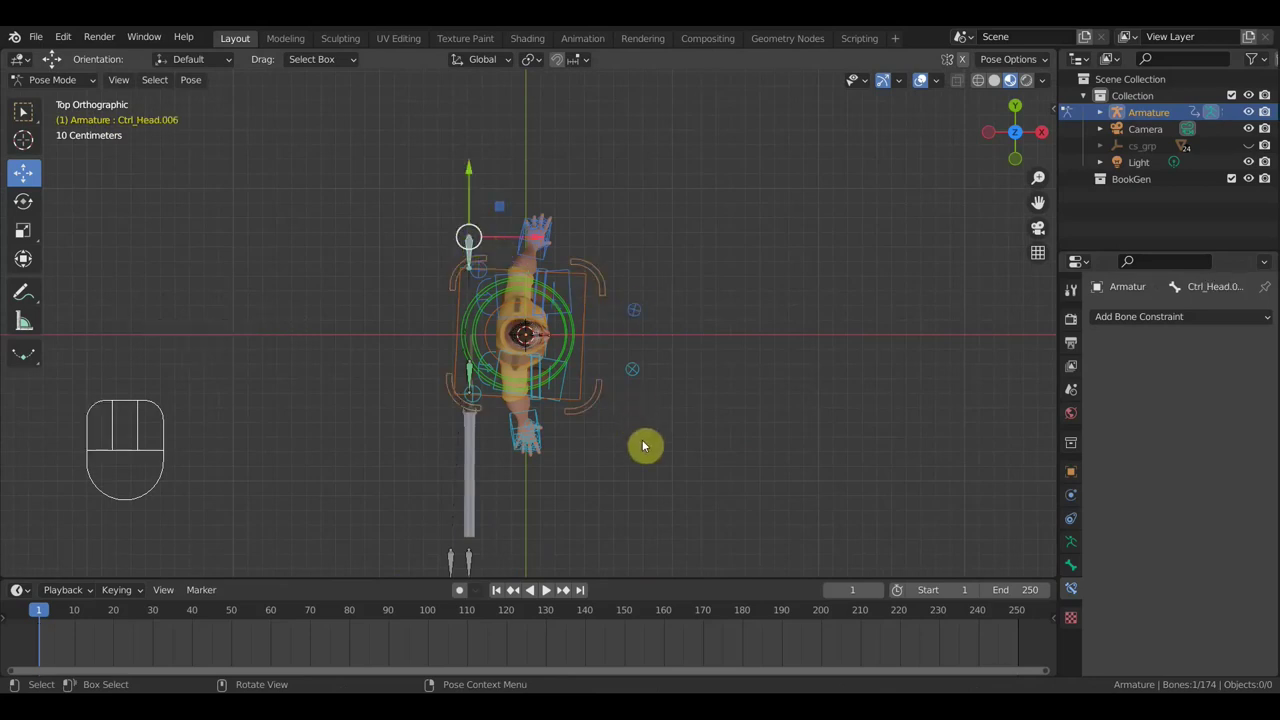
key("r")
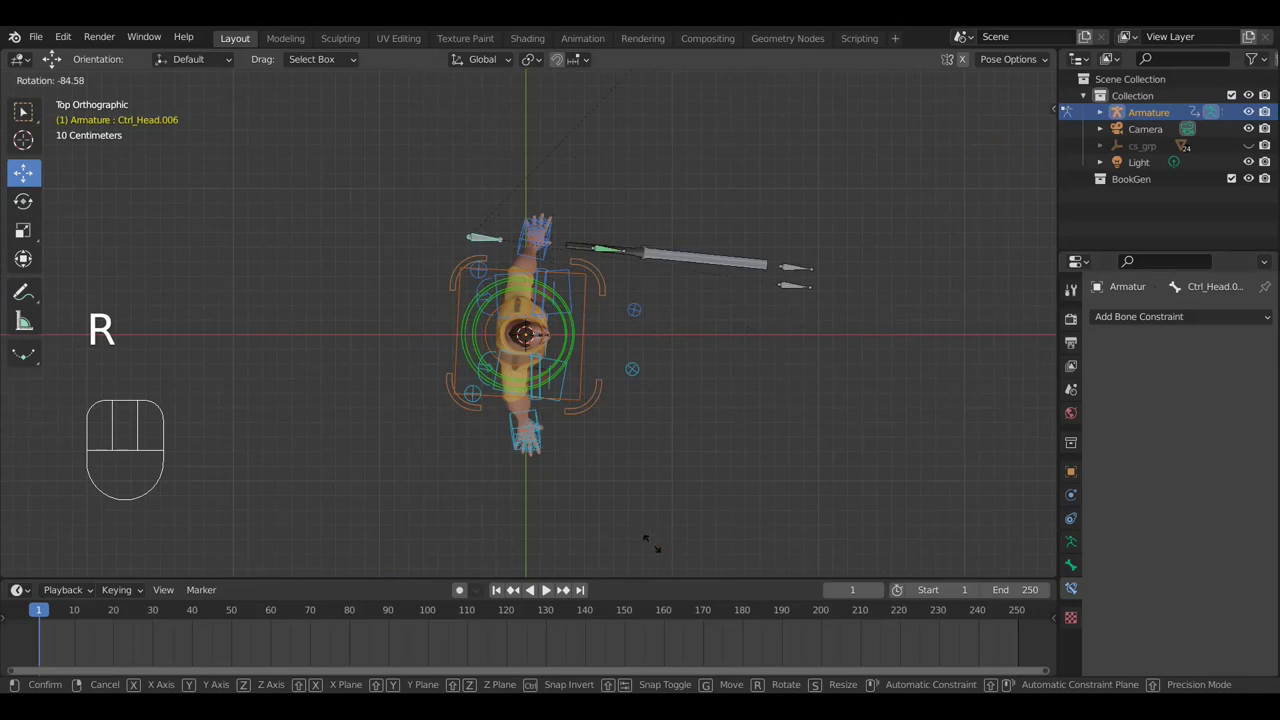
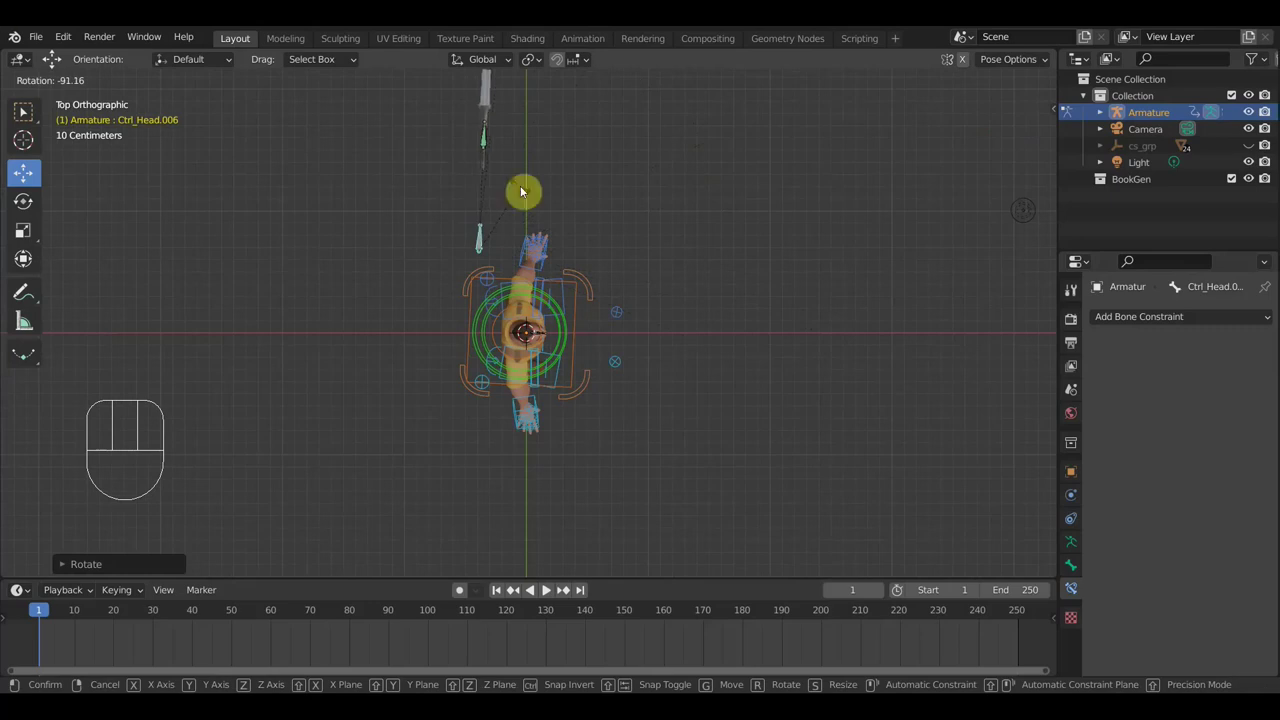
Shift Ctrl_Head.006 roughly 1.5 m to its new spot and confirm the position
key("g")
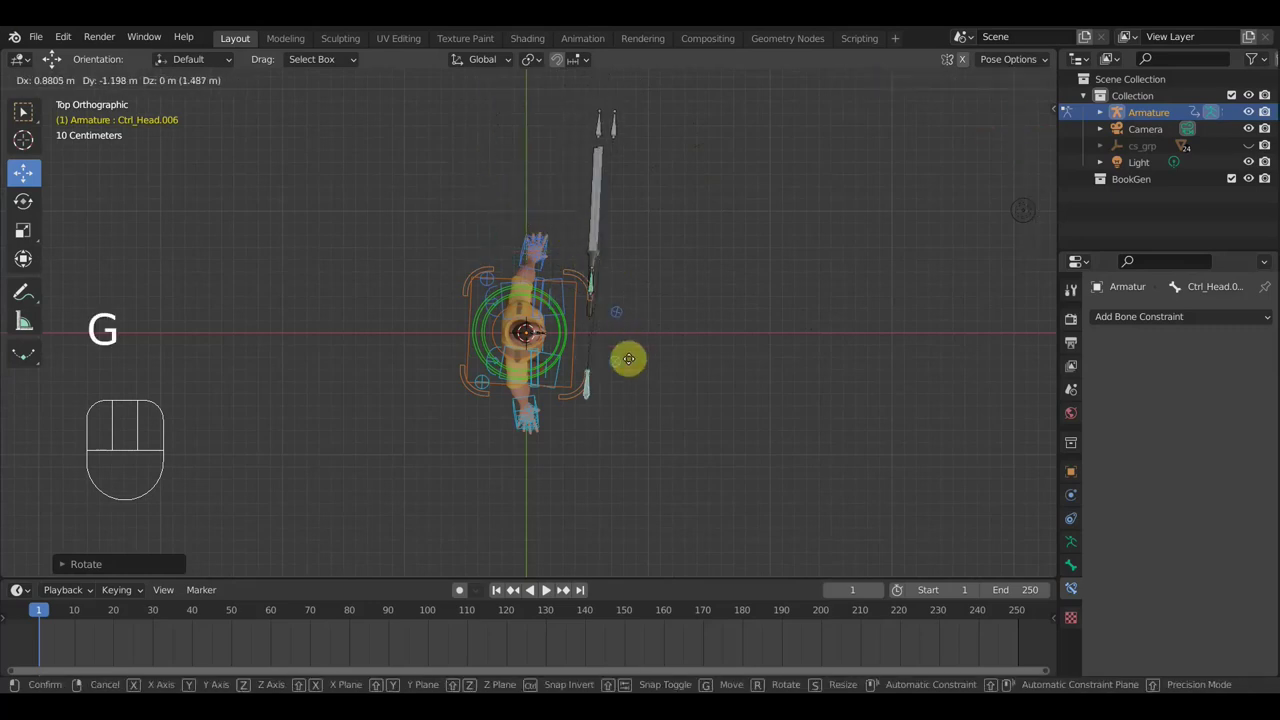
left_click(609, 369)
left_click_drag(642, 346, 657, 343)
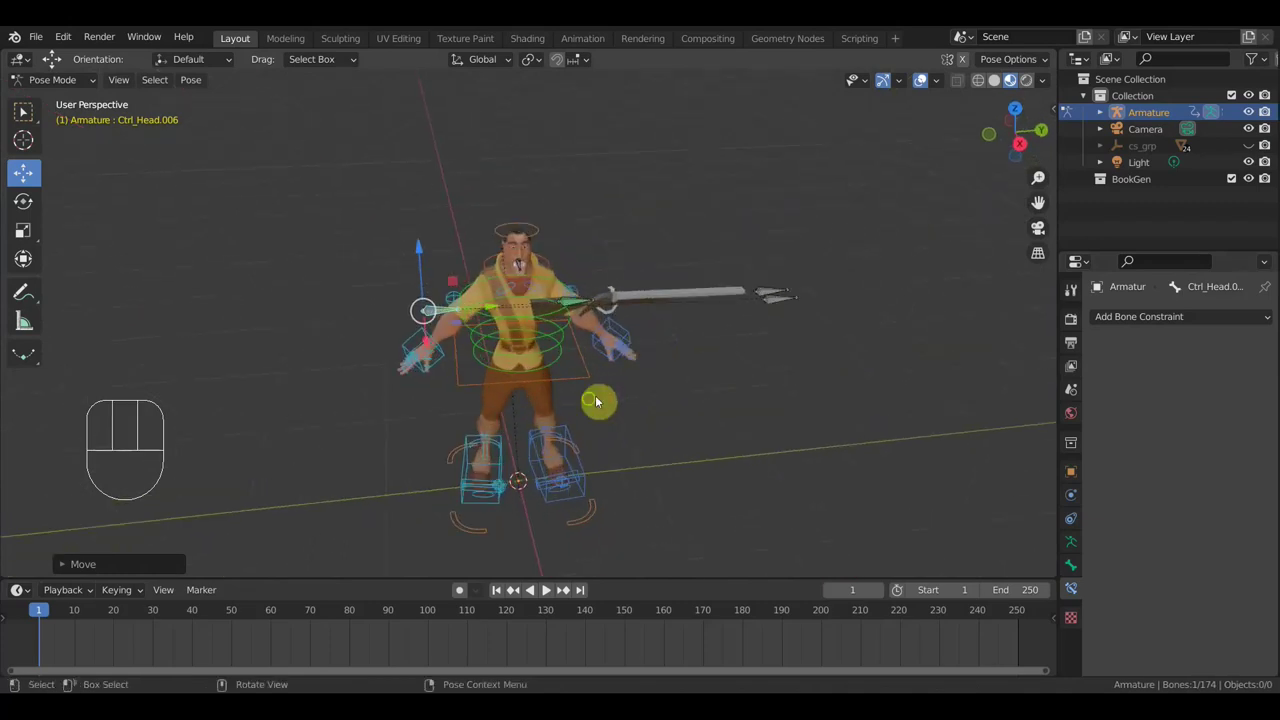
left_click_drag(531, 400, 565, 386)
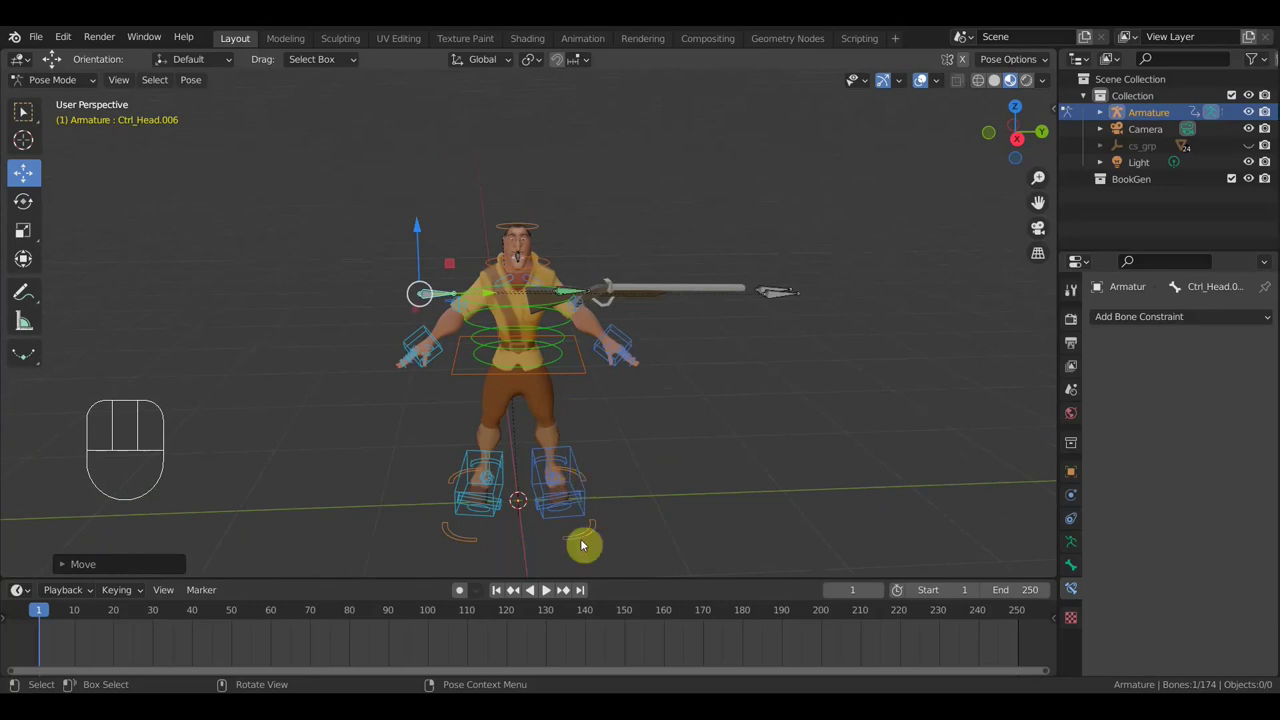
Begin rotating Ctrl_Master from Top view, reaching about -14.7 degrees
key("KP_7")
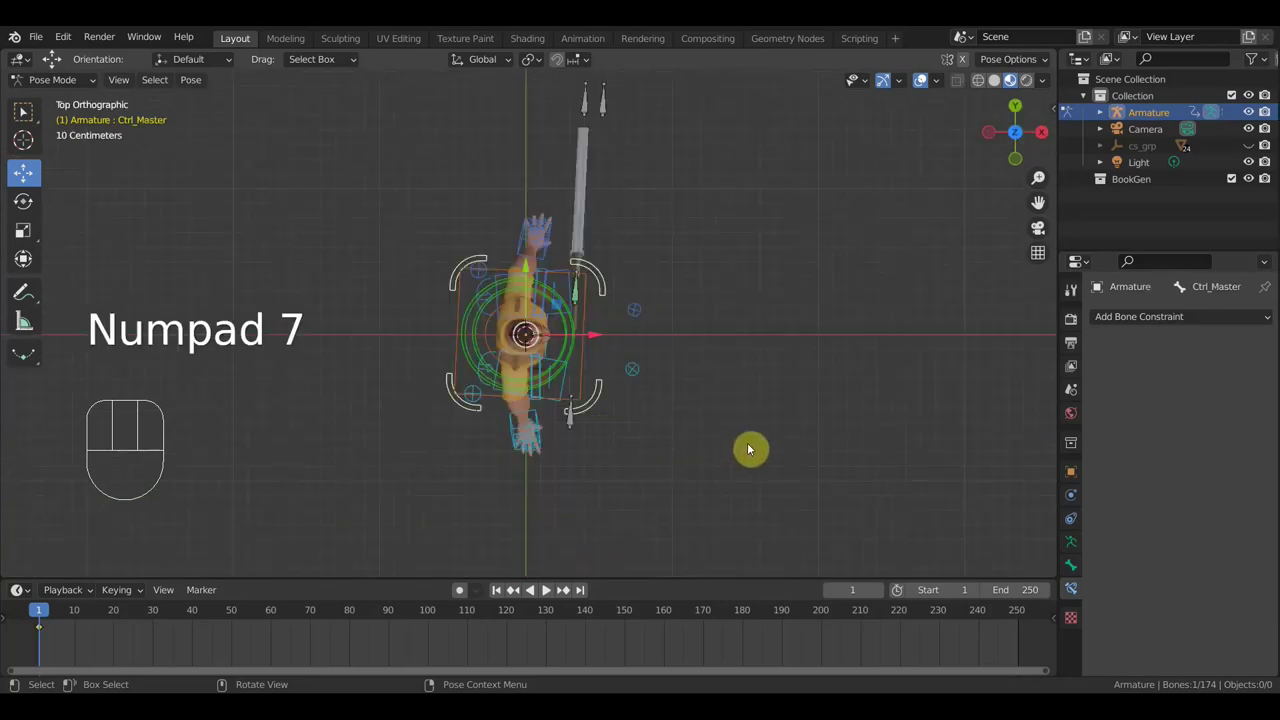
key("r")
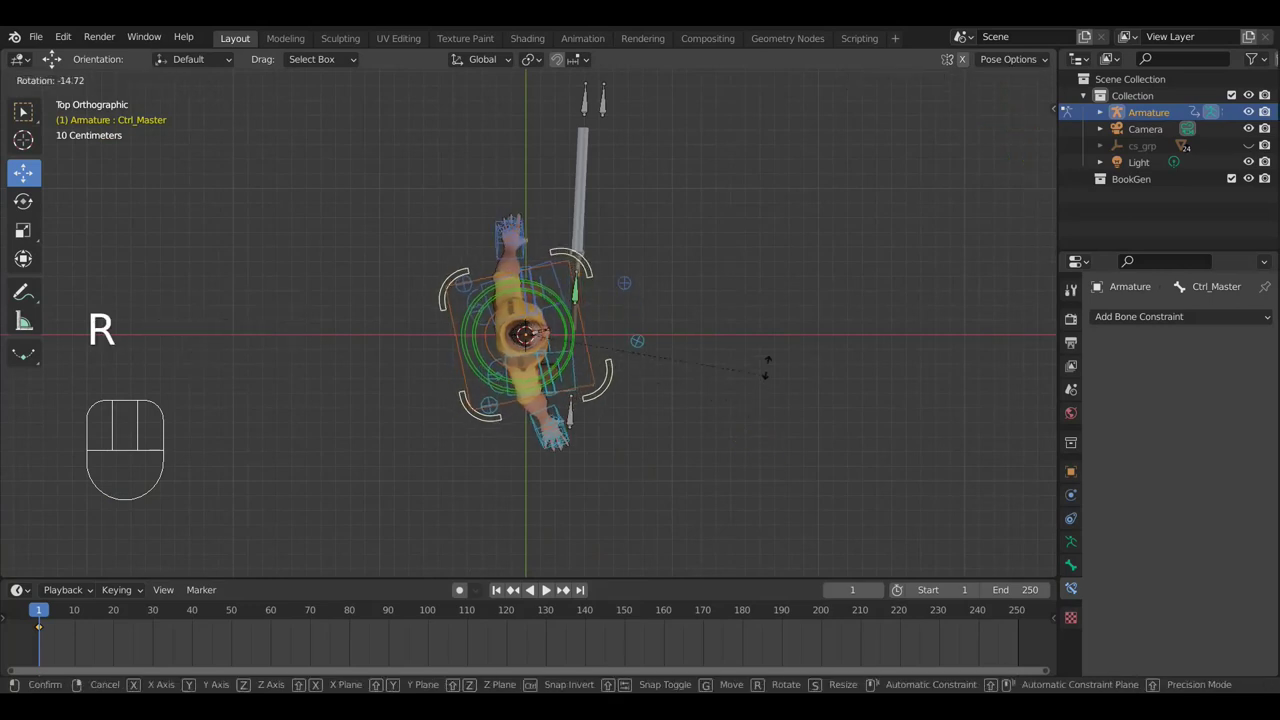
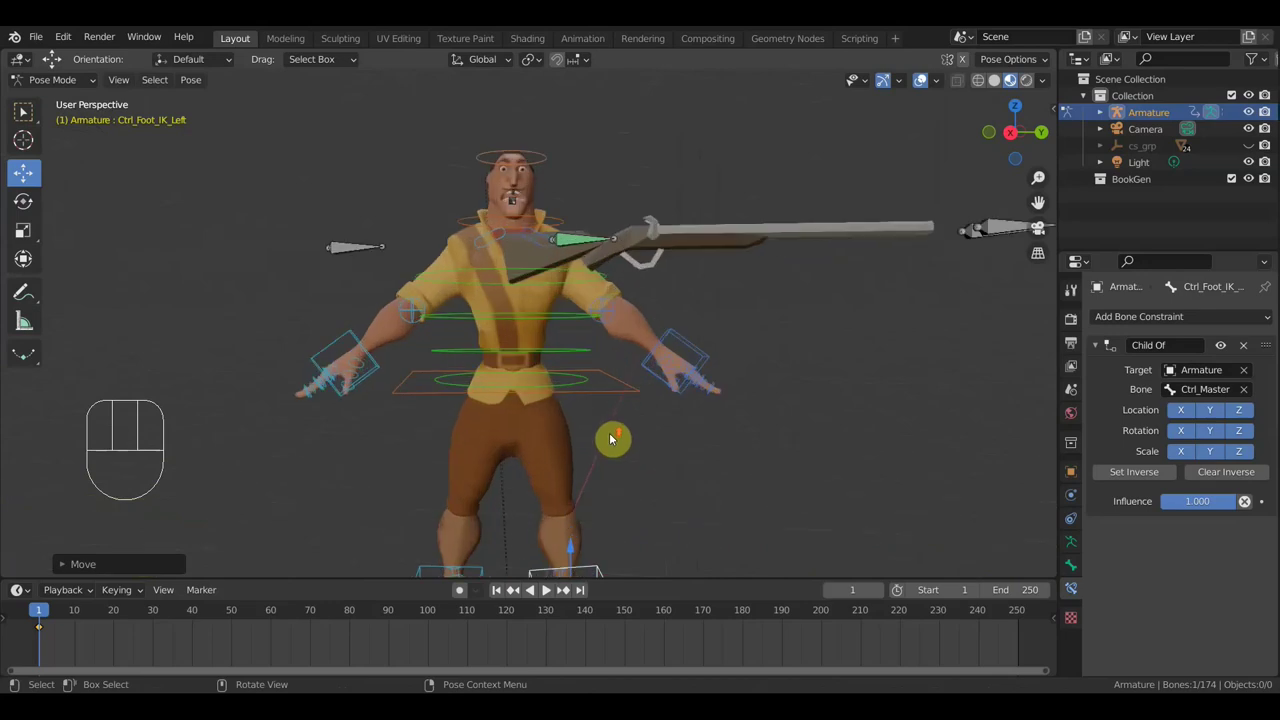
Orbit around the character's feet and spear to inspect the hips and IK controls
left_click_drag(723, 493, 770, 477)
left_click_drag(758, 479, 764, 479)
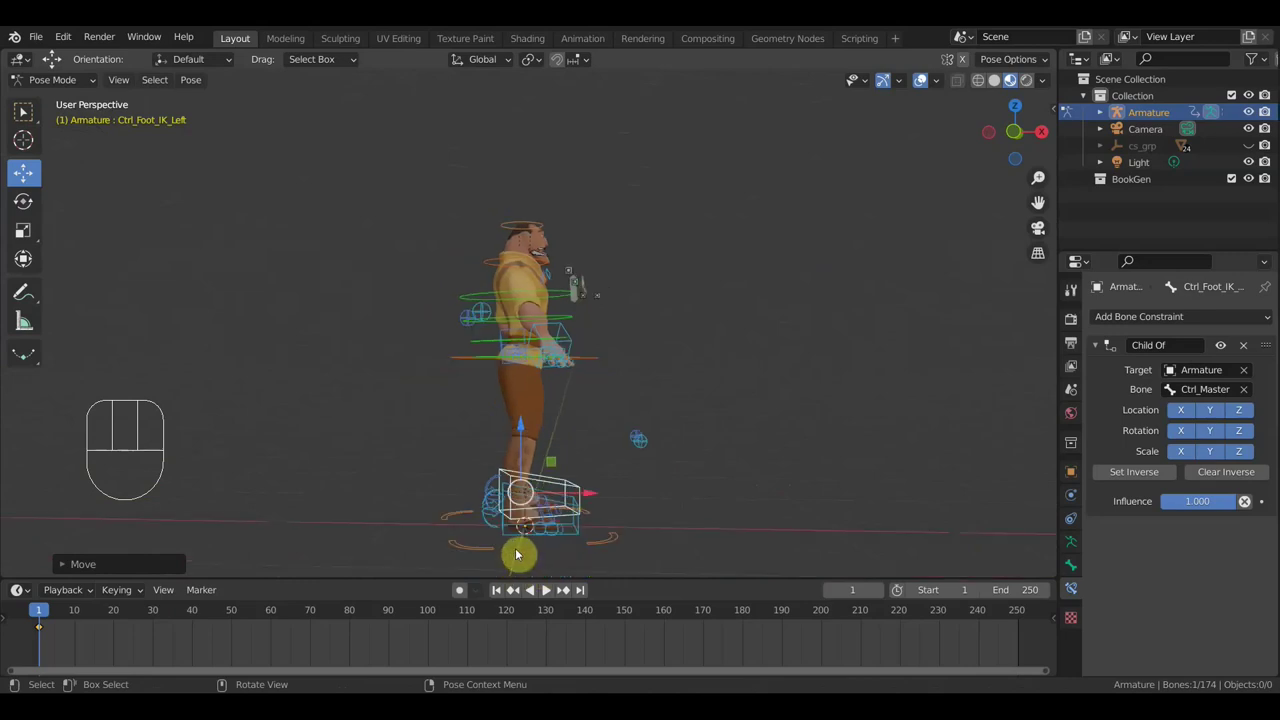
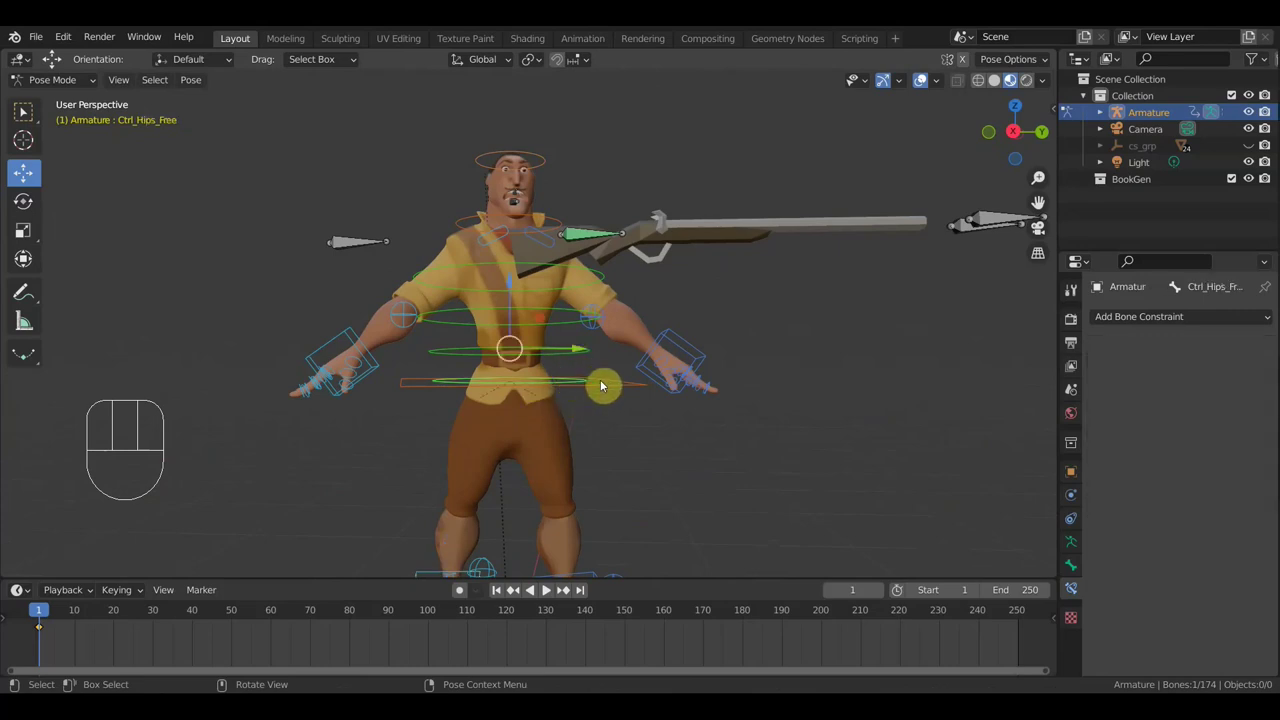
left_click_drag(602, 407, 589, 520)
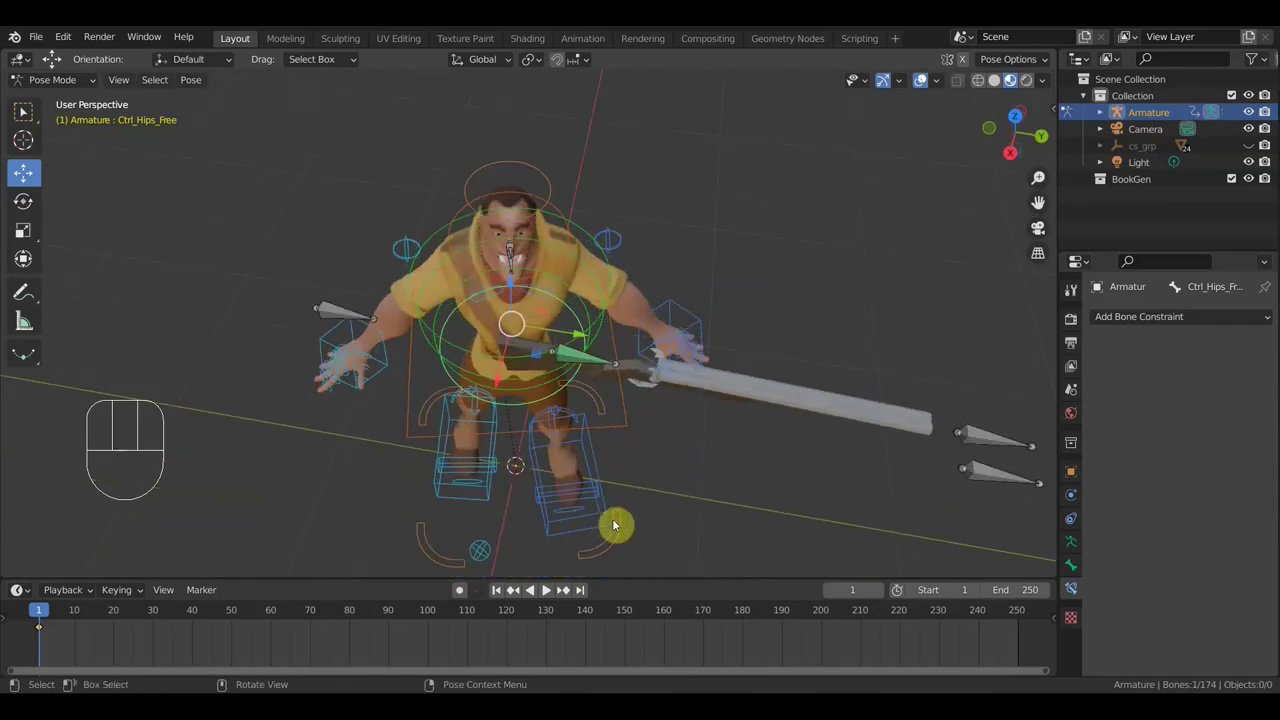
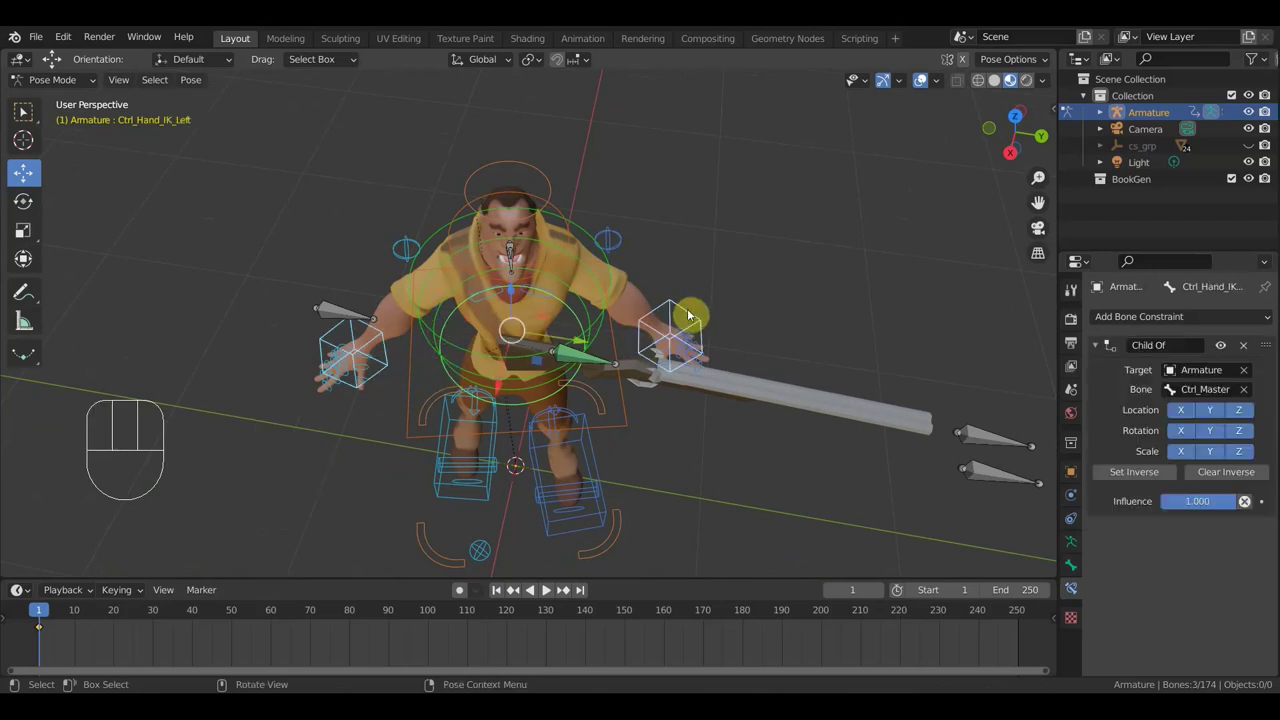
Rotate Ctrl_Hand_IK_Left from Top view to test the arm bend
key("KP_7")
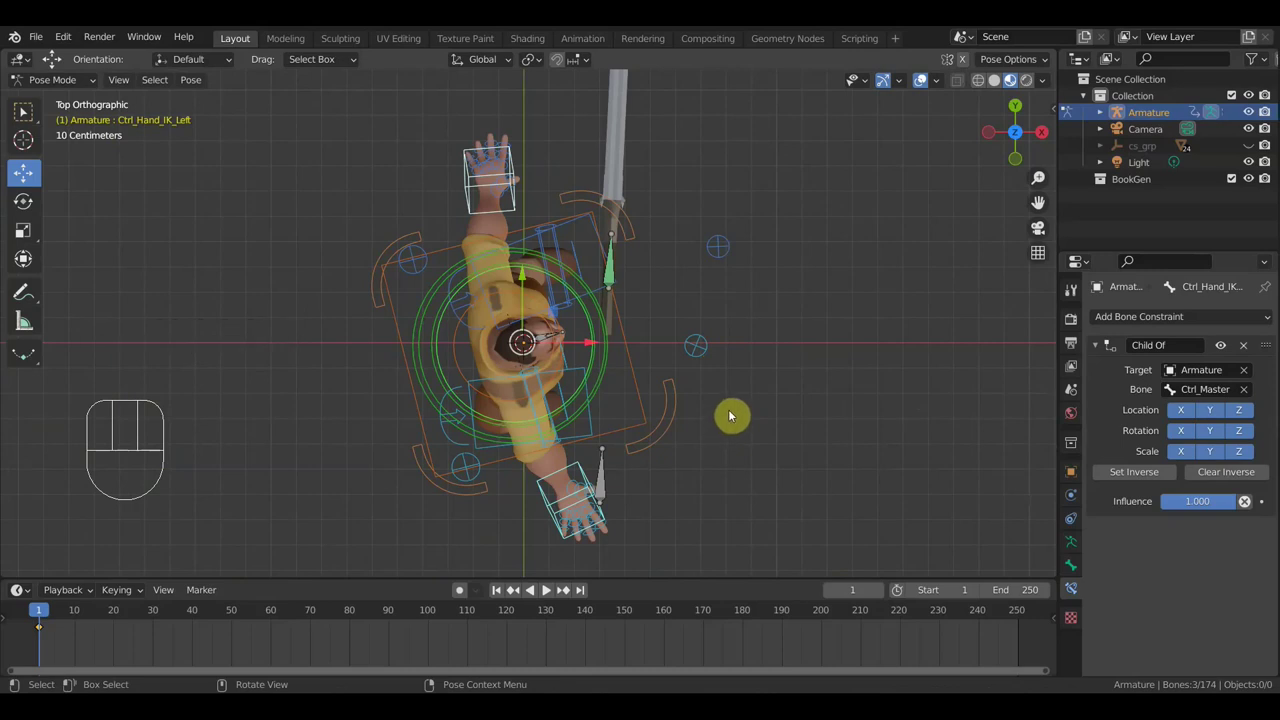
key("r")
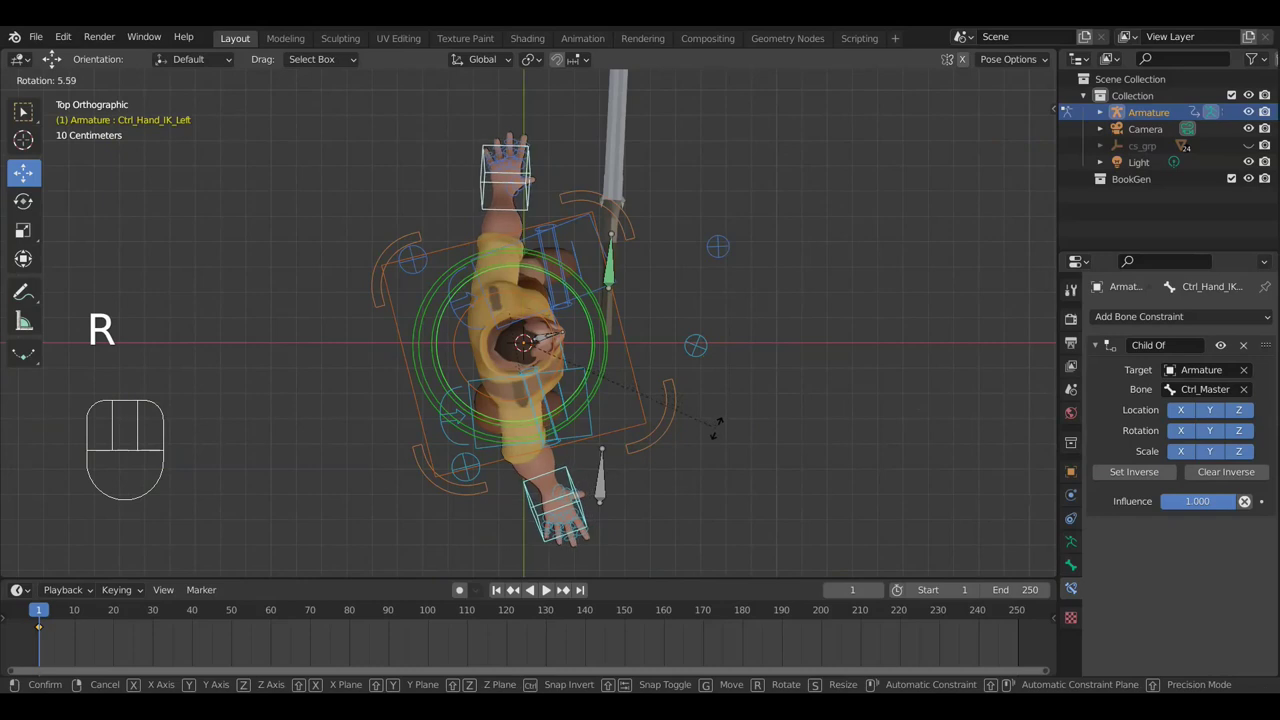
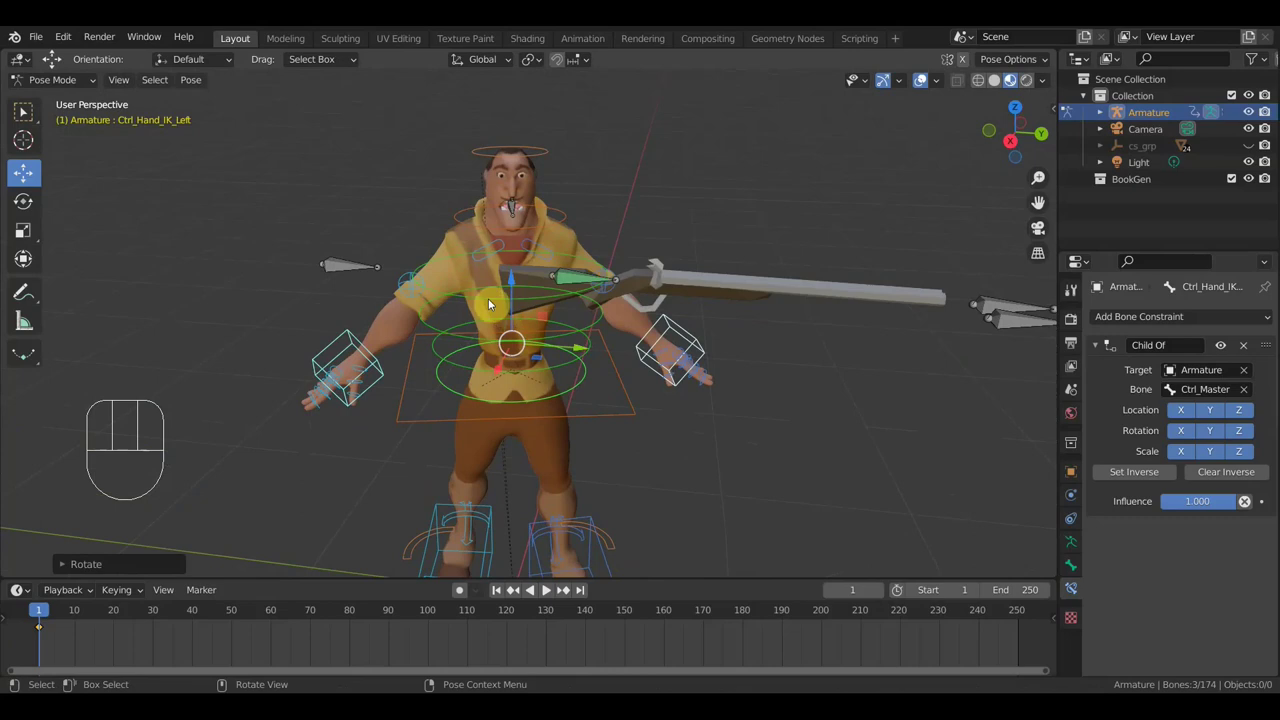
left_click_drag(449, 295, 639, 369)
left_click_drag(642, 409, 635, 516)
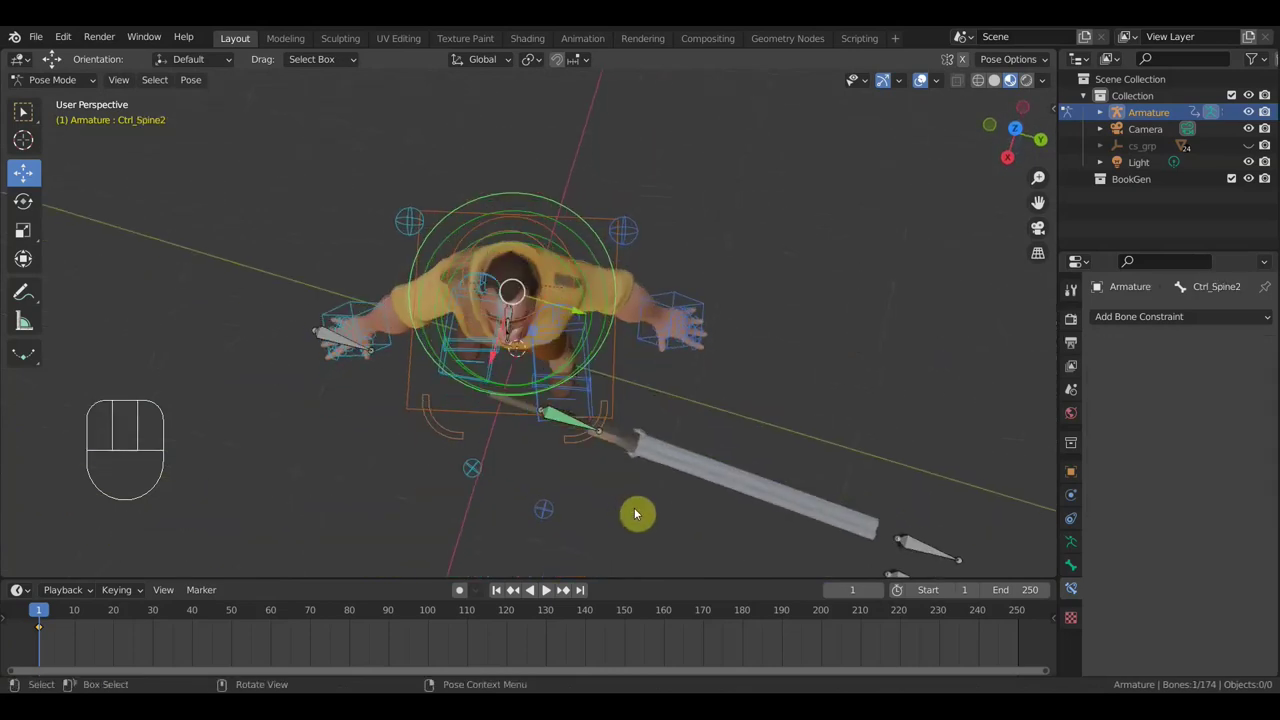
Rotate Ctrl_Spine2 and confirm the spine bend
key("r")
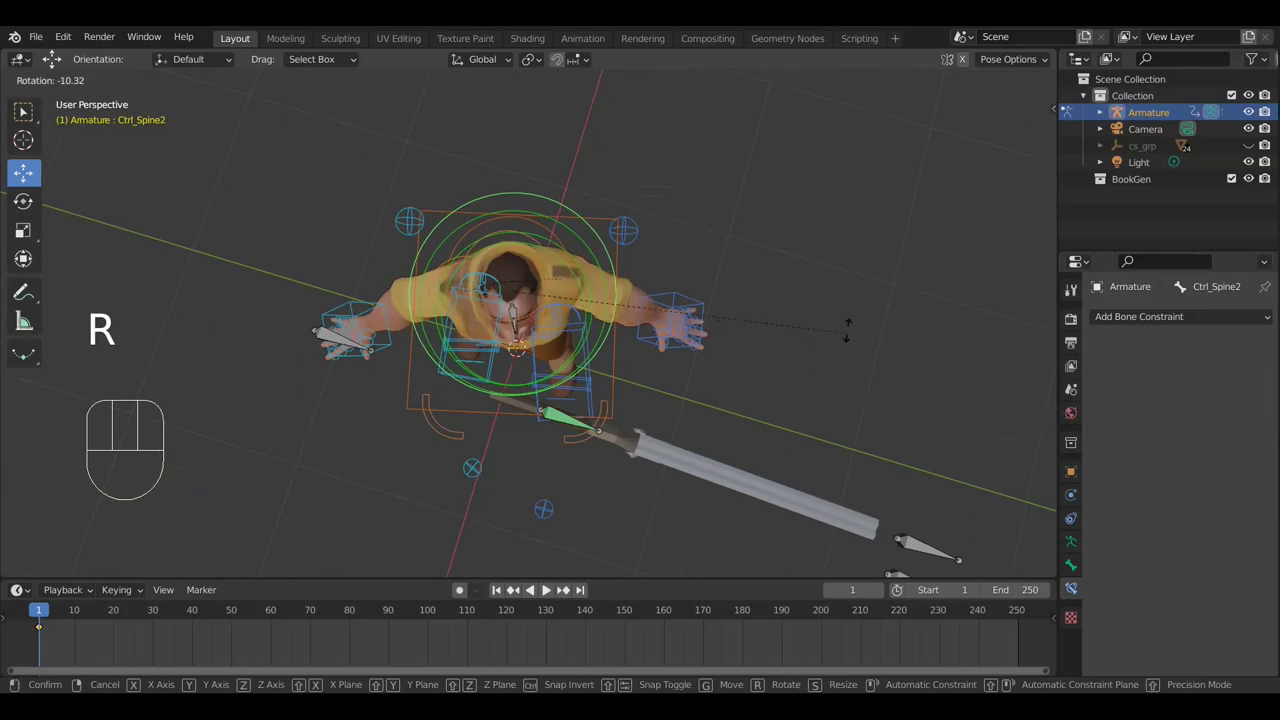
left_click(791, 437)
left_click_drag(791, 382, 739, 300)
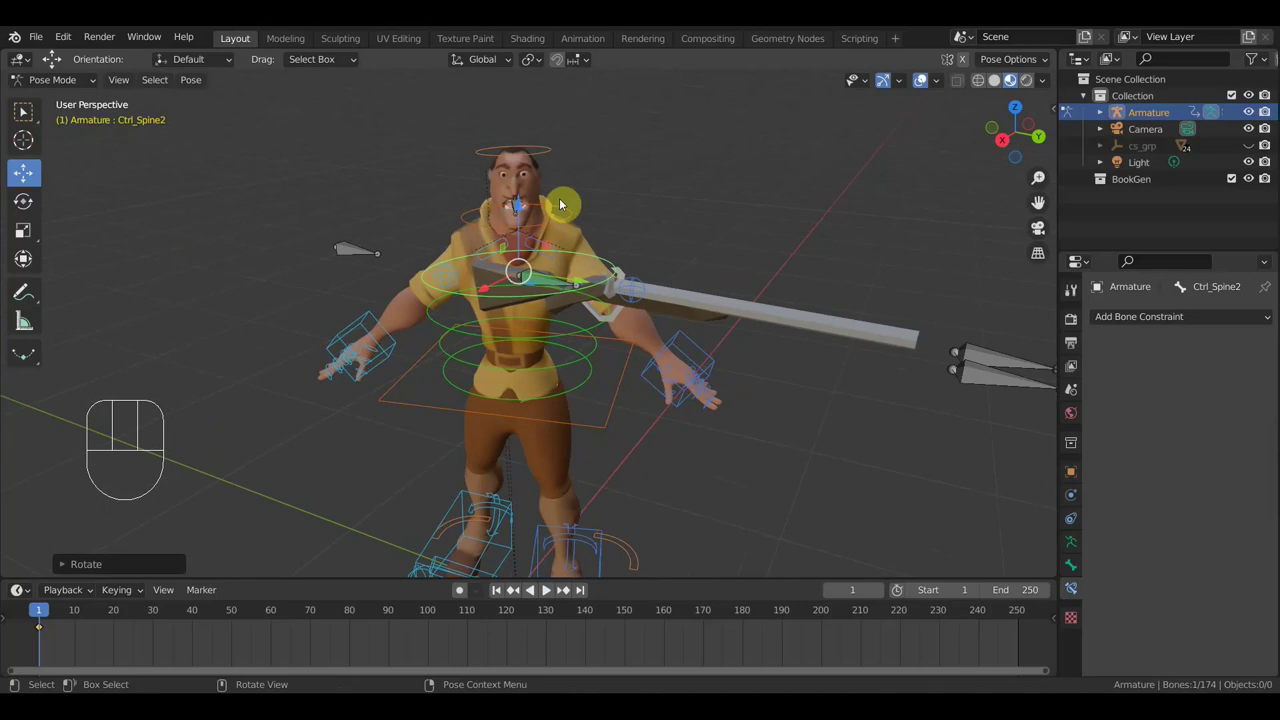
Select Ctrl_Head then Ctrl_Neck and rotate the neck control from Top view
left_click(546, 163)
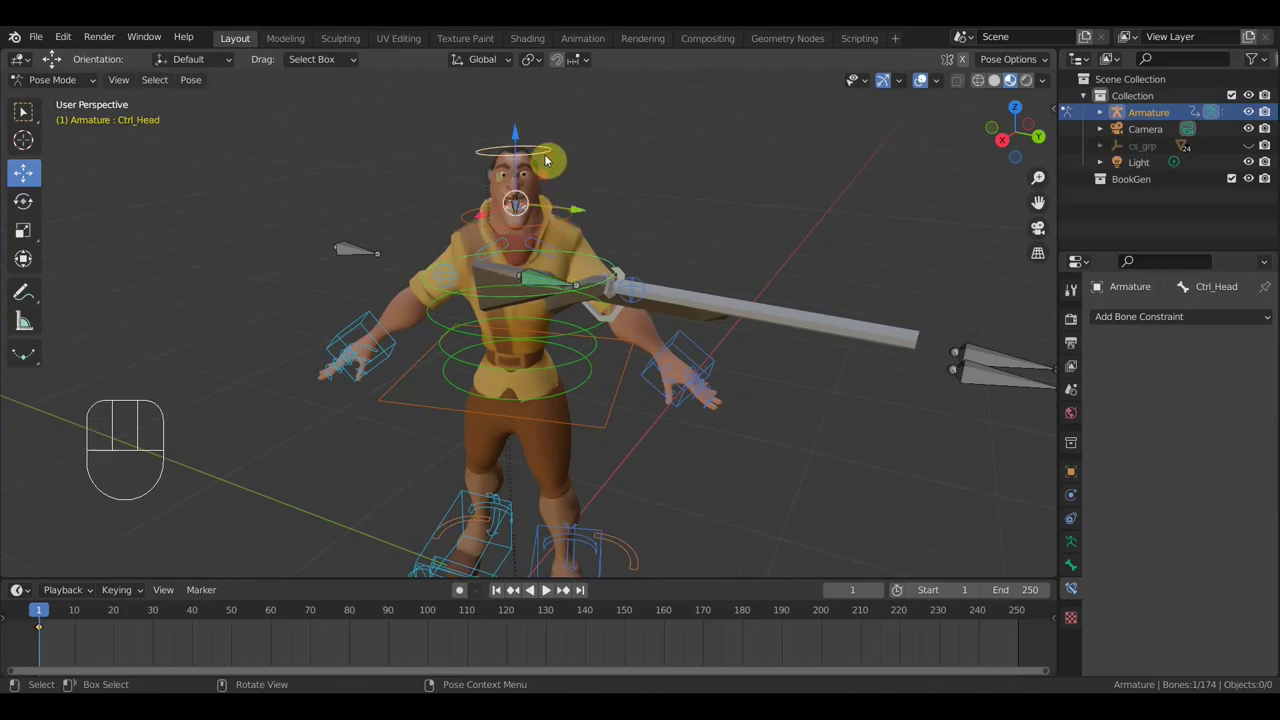
left_click(564, 227)
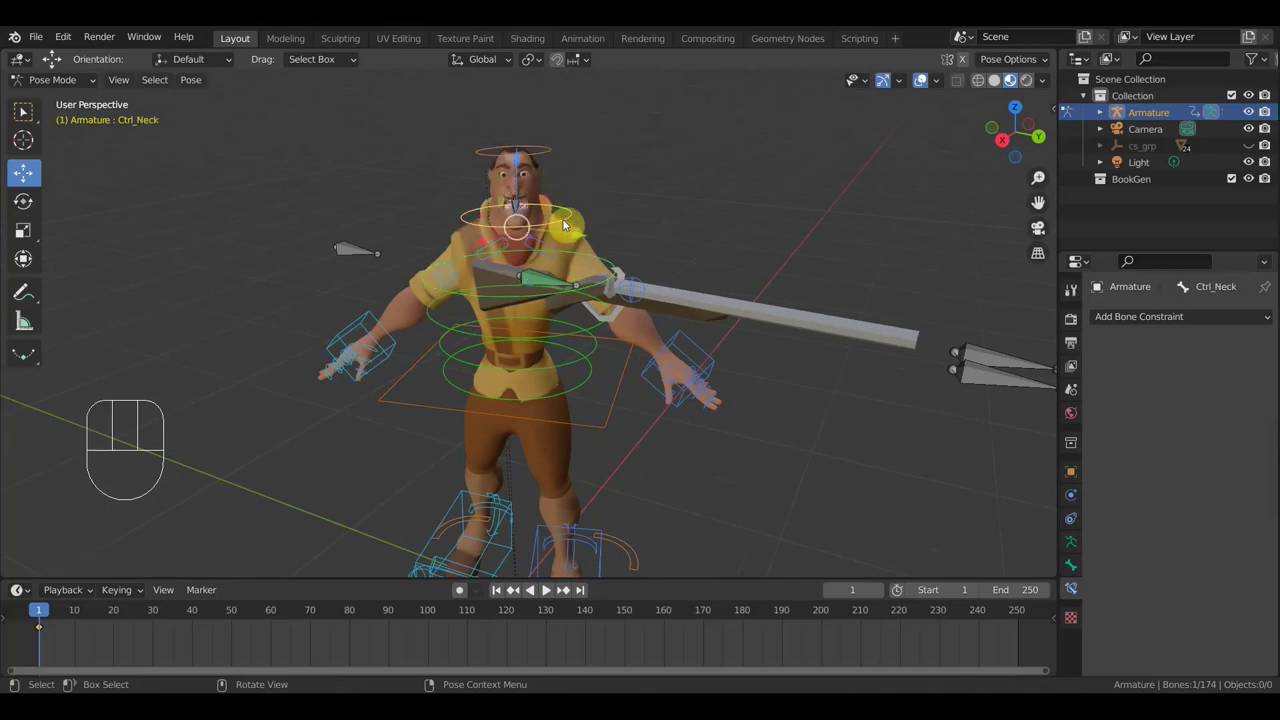
key("KP_7")
key("r")
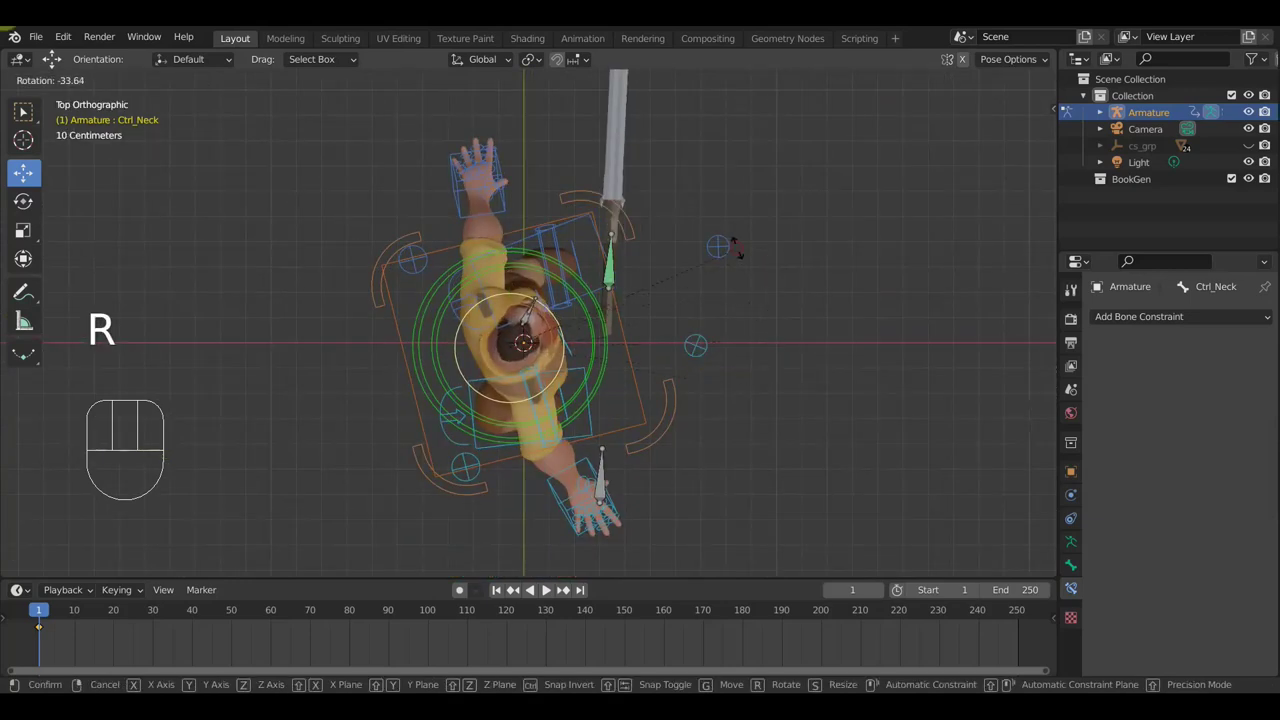
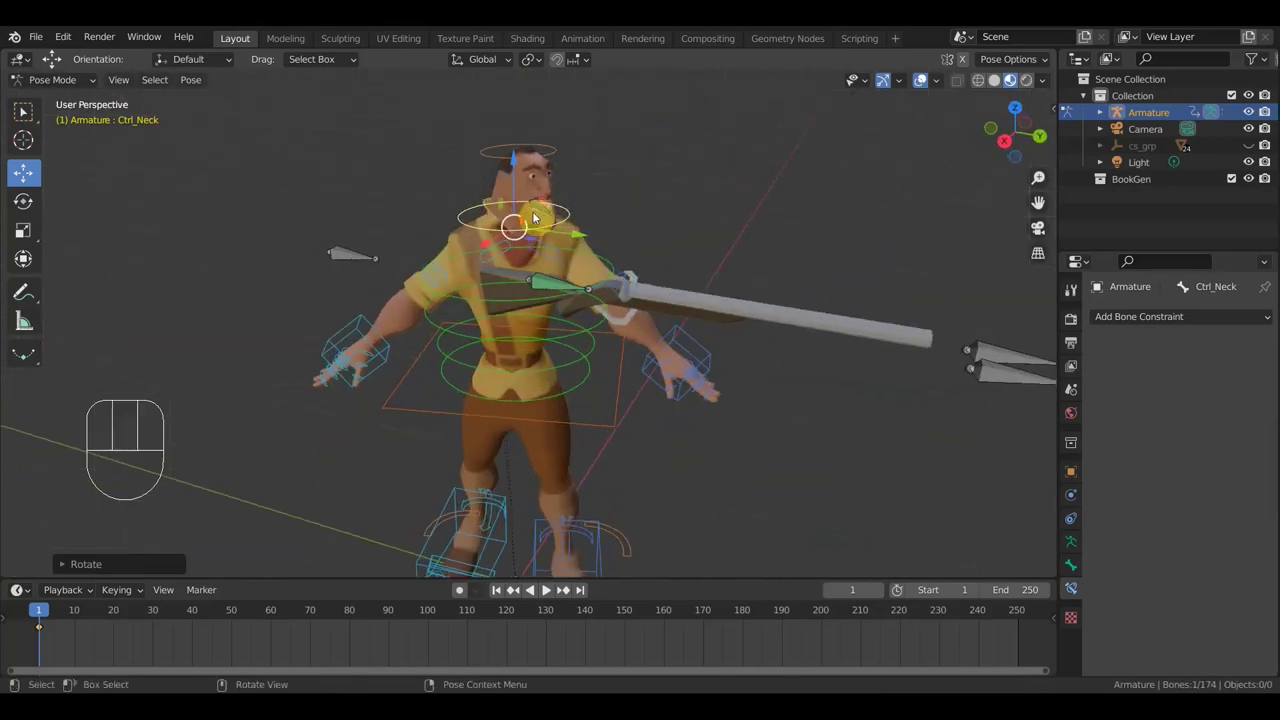
middle_click(474, 220)
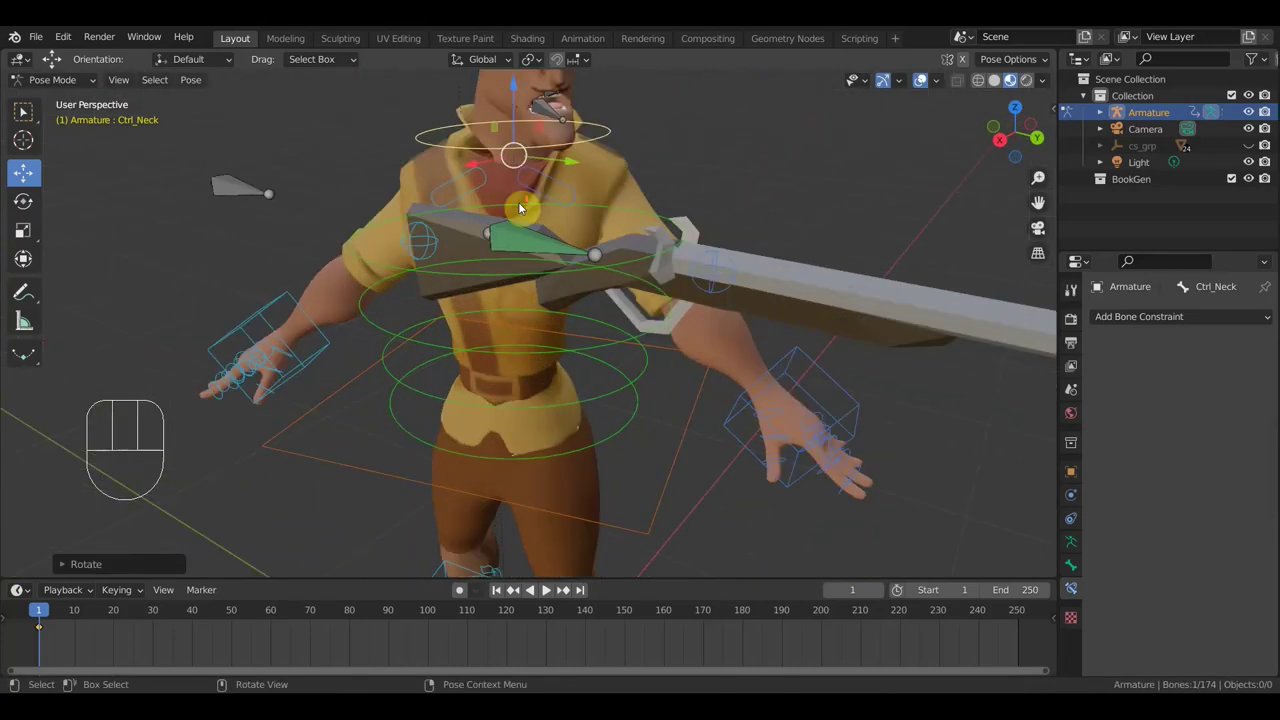
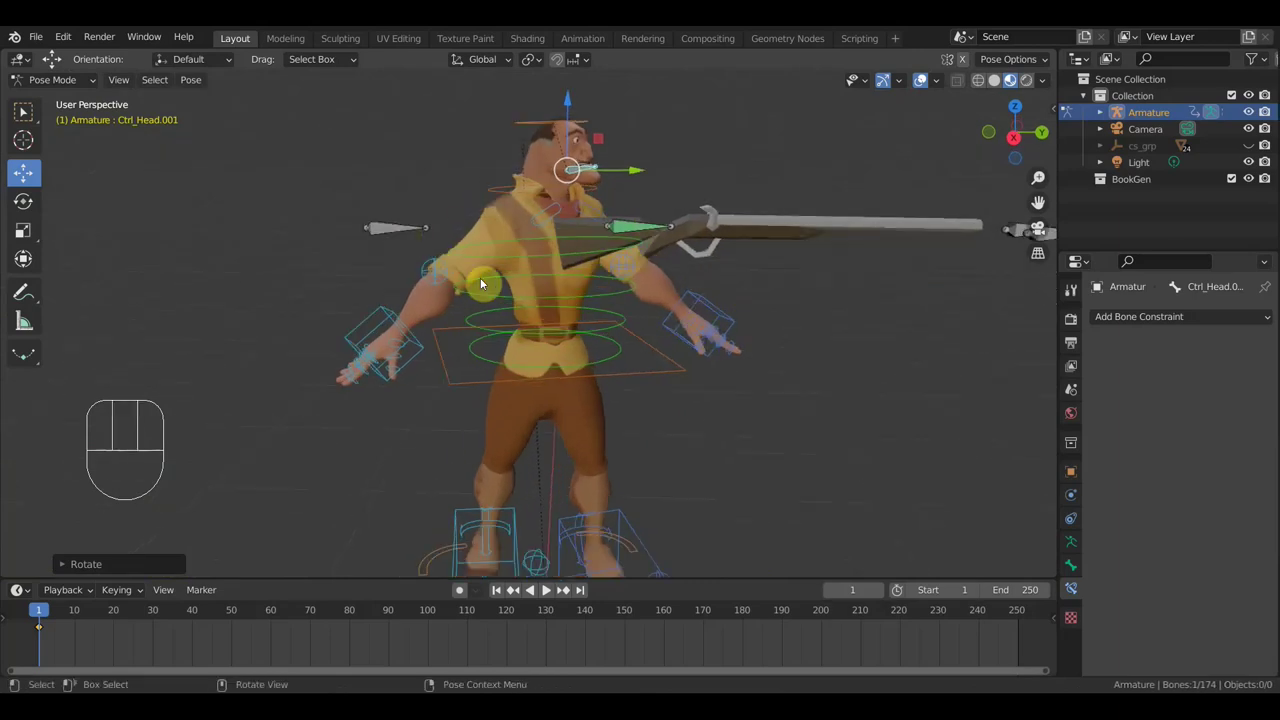
Move Ctrl_Head.006 about 0.28 m, then start moving it again by roughly 0.12 m
key("g")
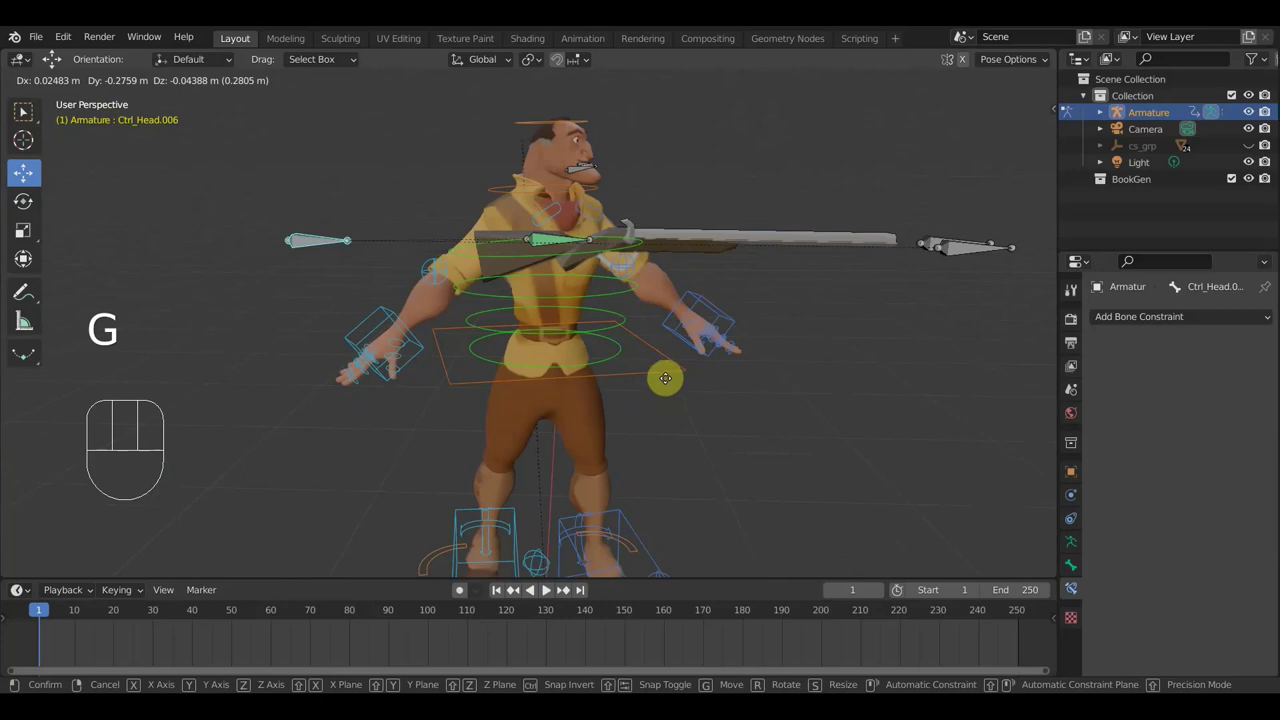
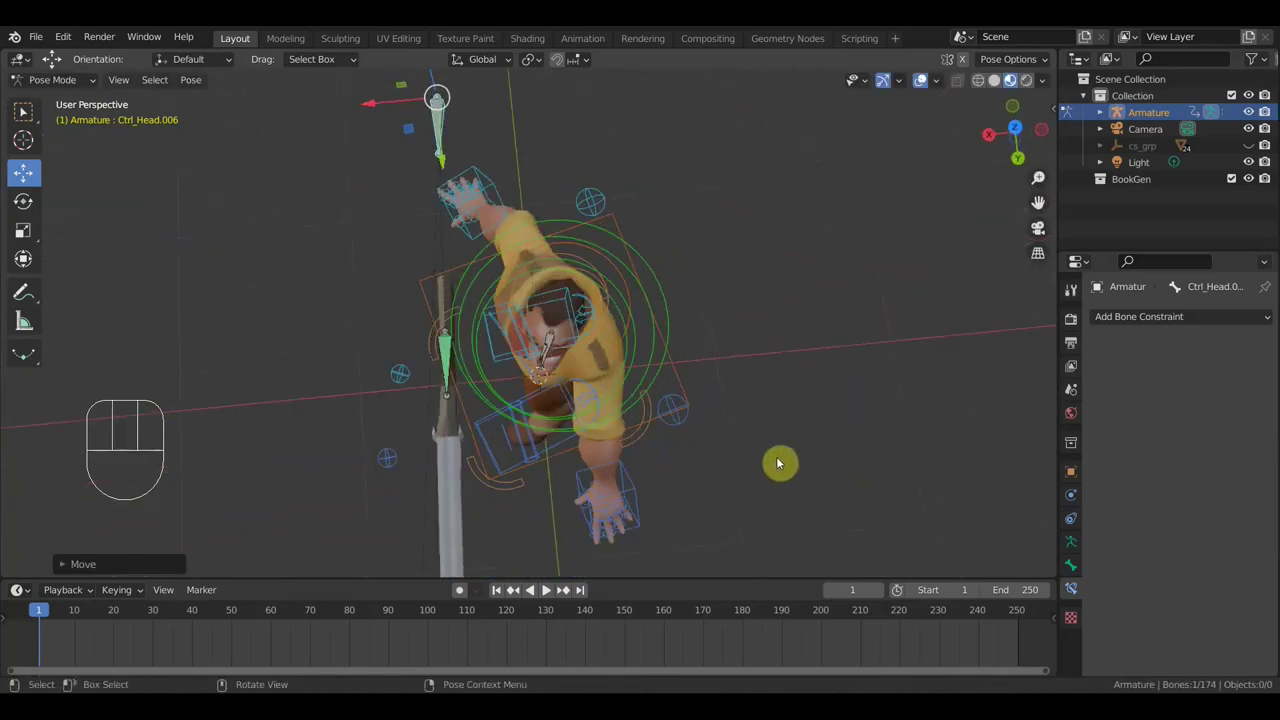
key("g")
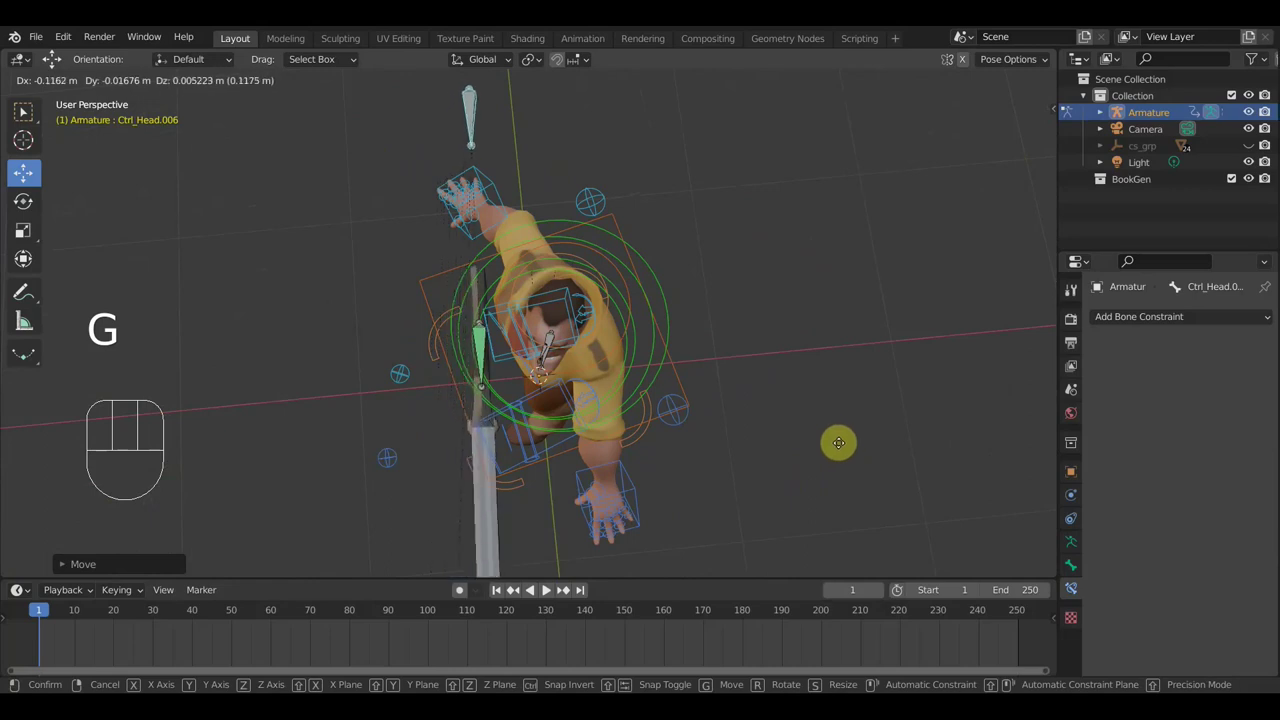
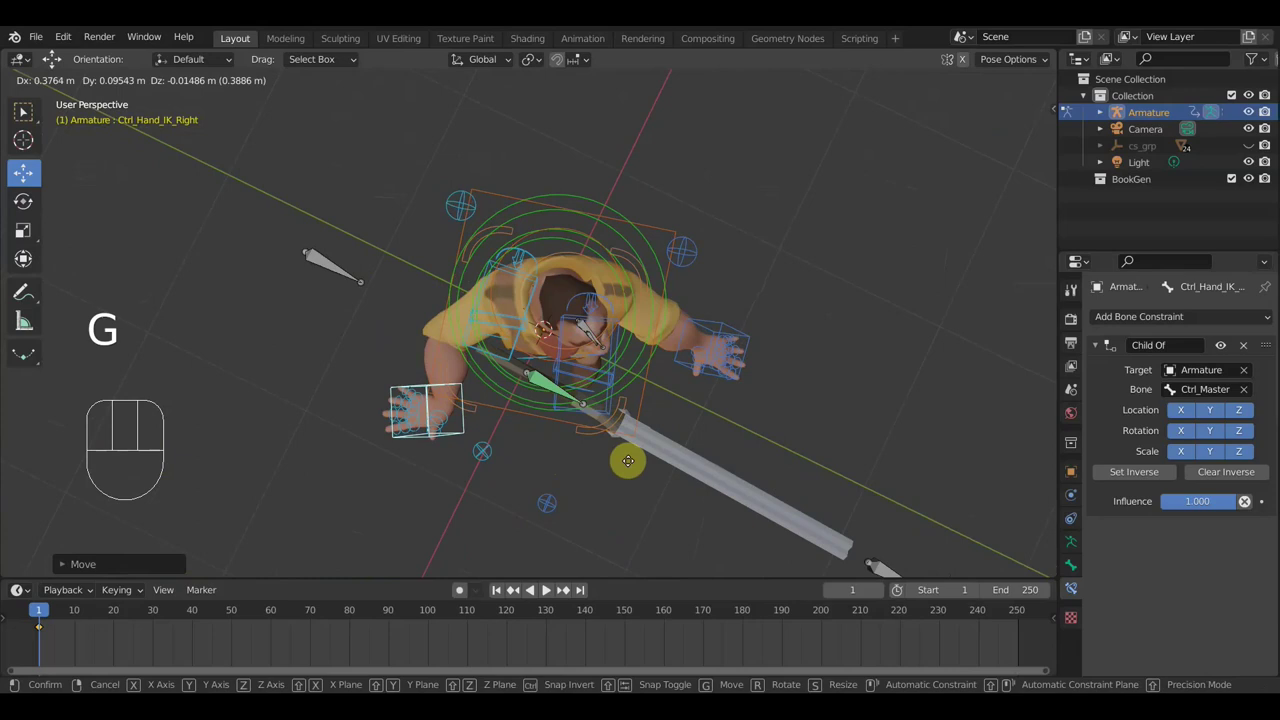
Rotate Ctrl_Hand_IK_Right and confirm Ctrl_ArmPole_IK_Right moved about 0.32 m toward the spear
key("r")
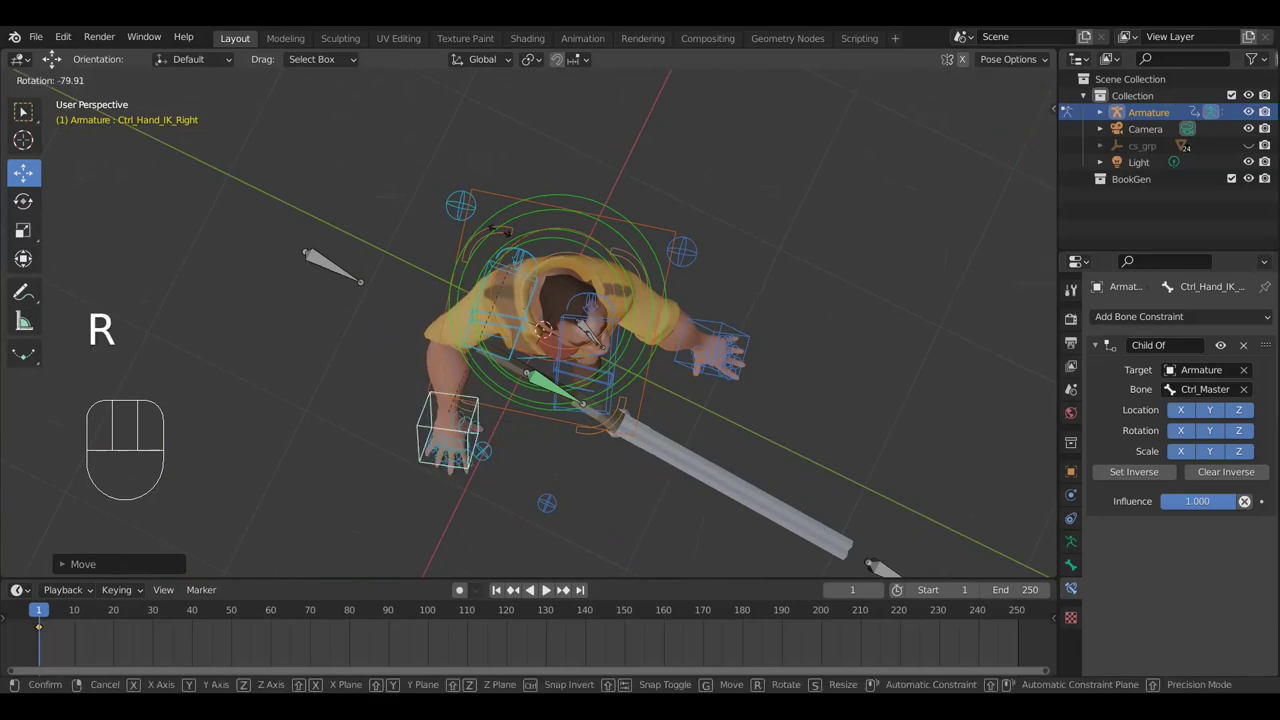
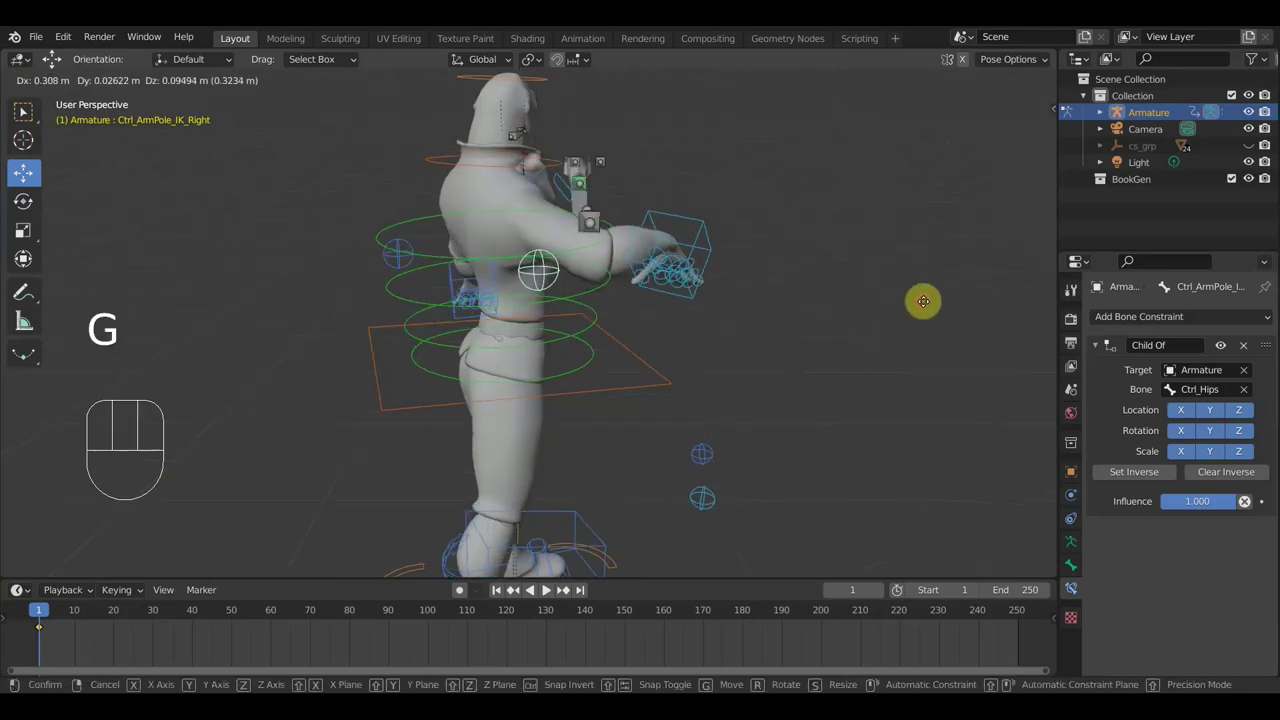
left_click(925, 309)
left_click_drag(869, 337, 693, 410)
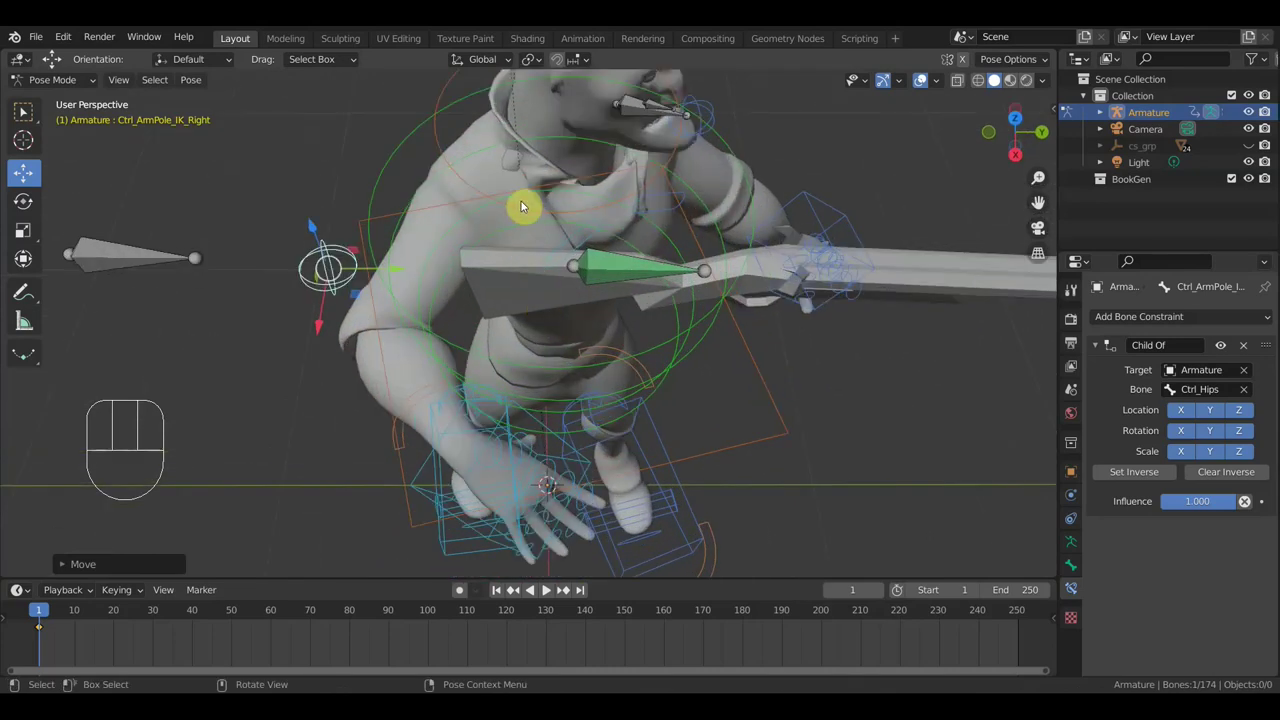
middle_click(531, 209)
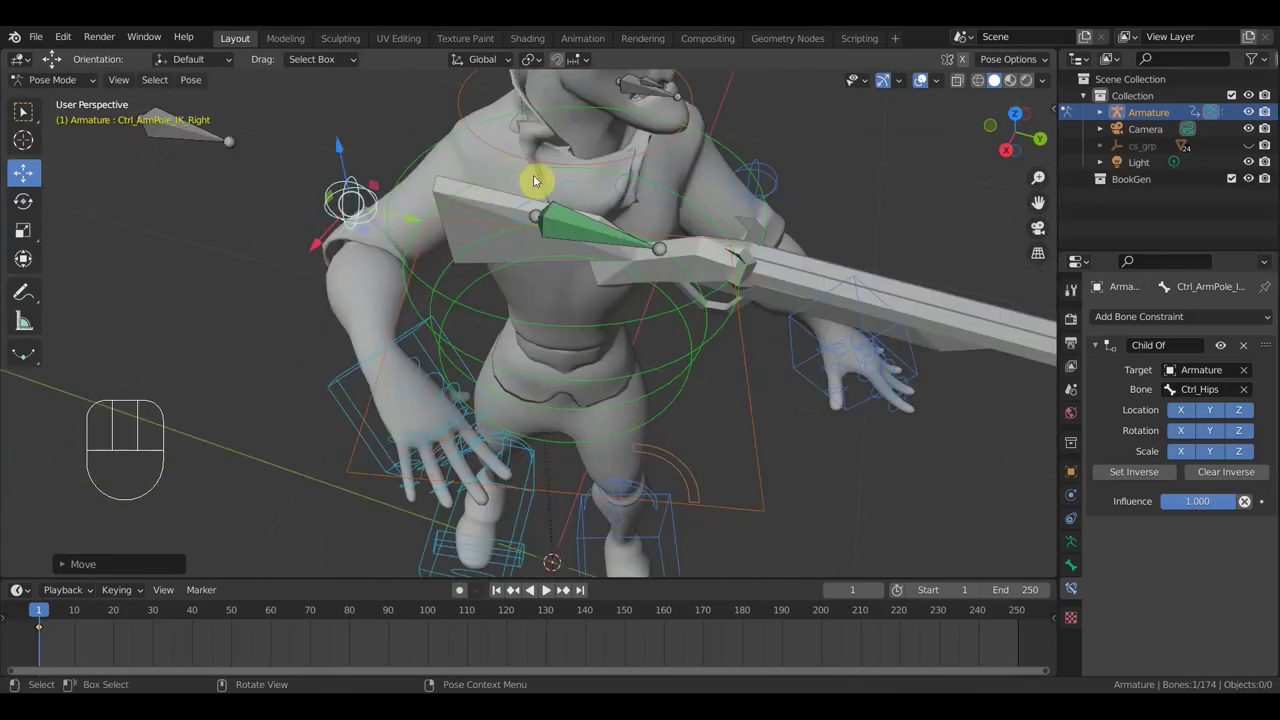
middle_click(548, 188)
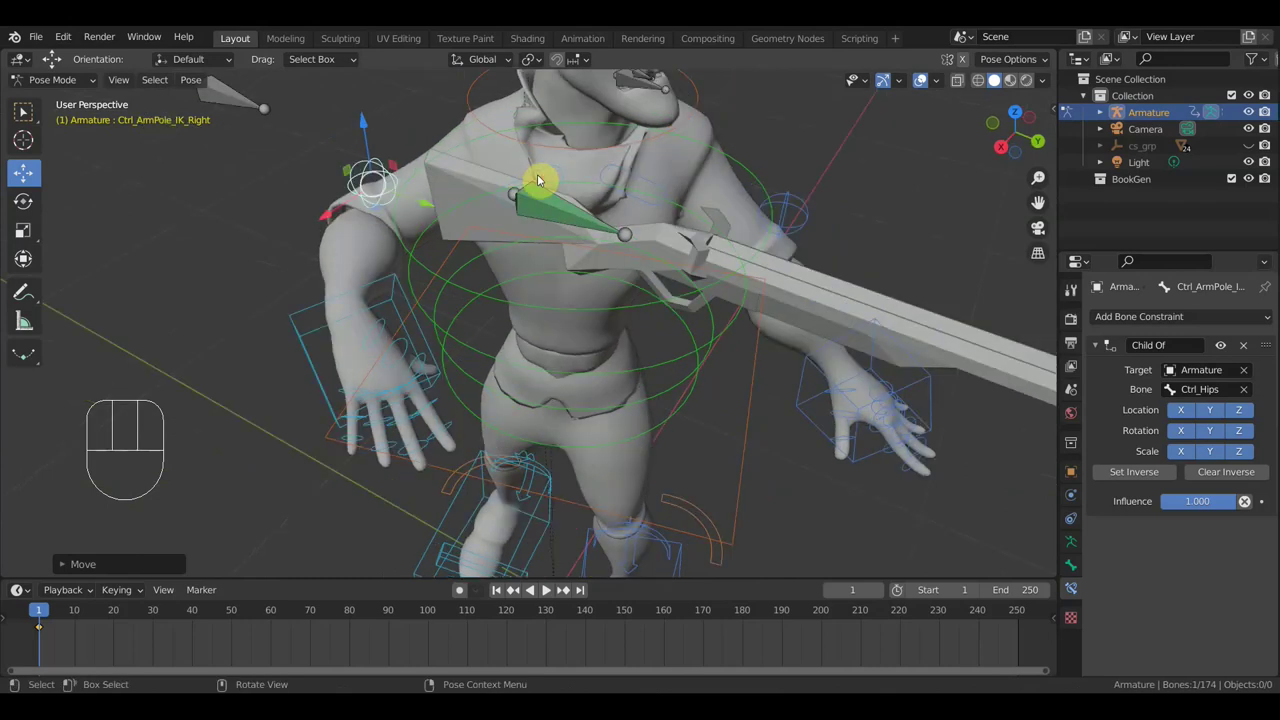
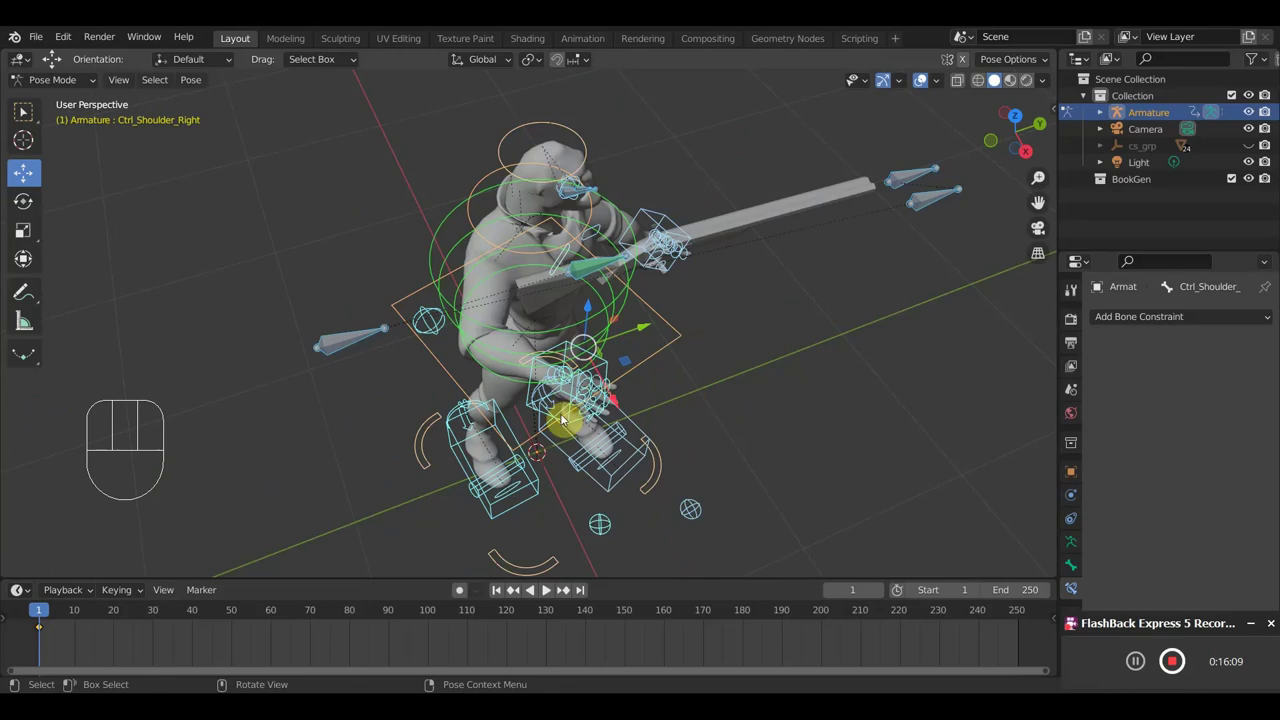
Rotate Ctrl_Pinky1_Right to bend the pinky and inspect the hand from several angles
left_click(561, 425)
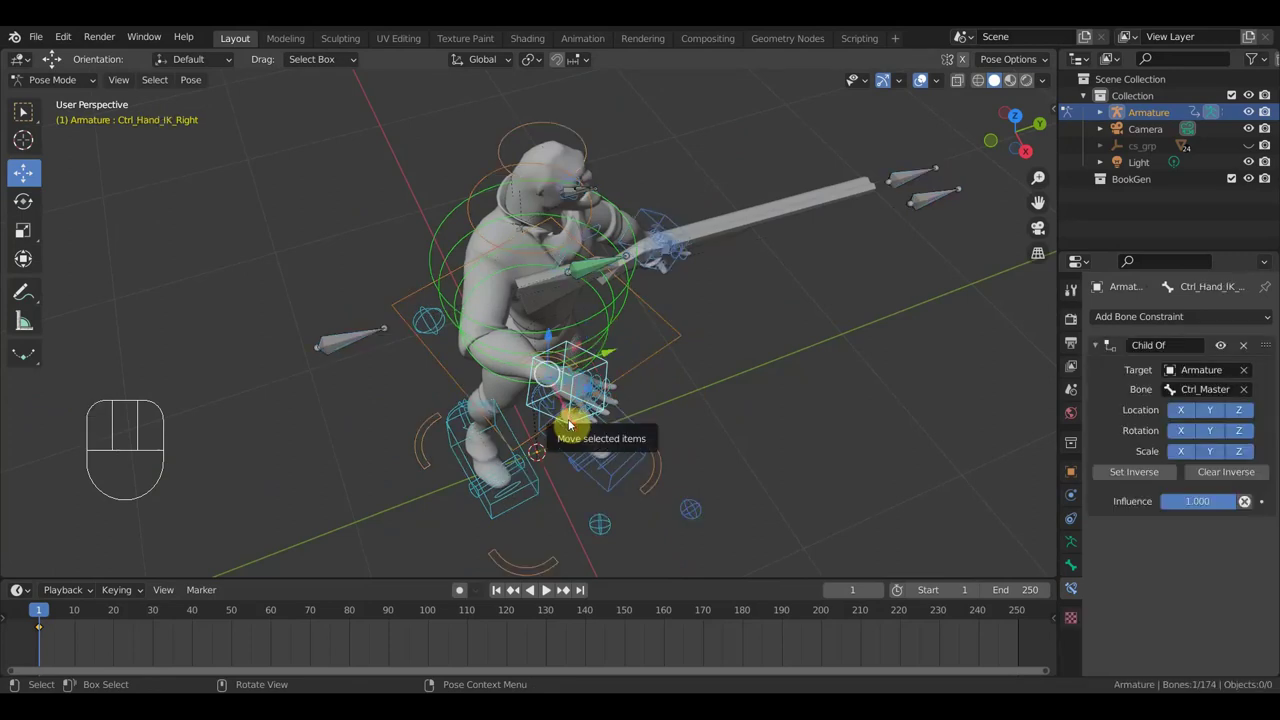
left_click_drag(648, 389, 563, 332)
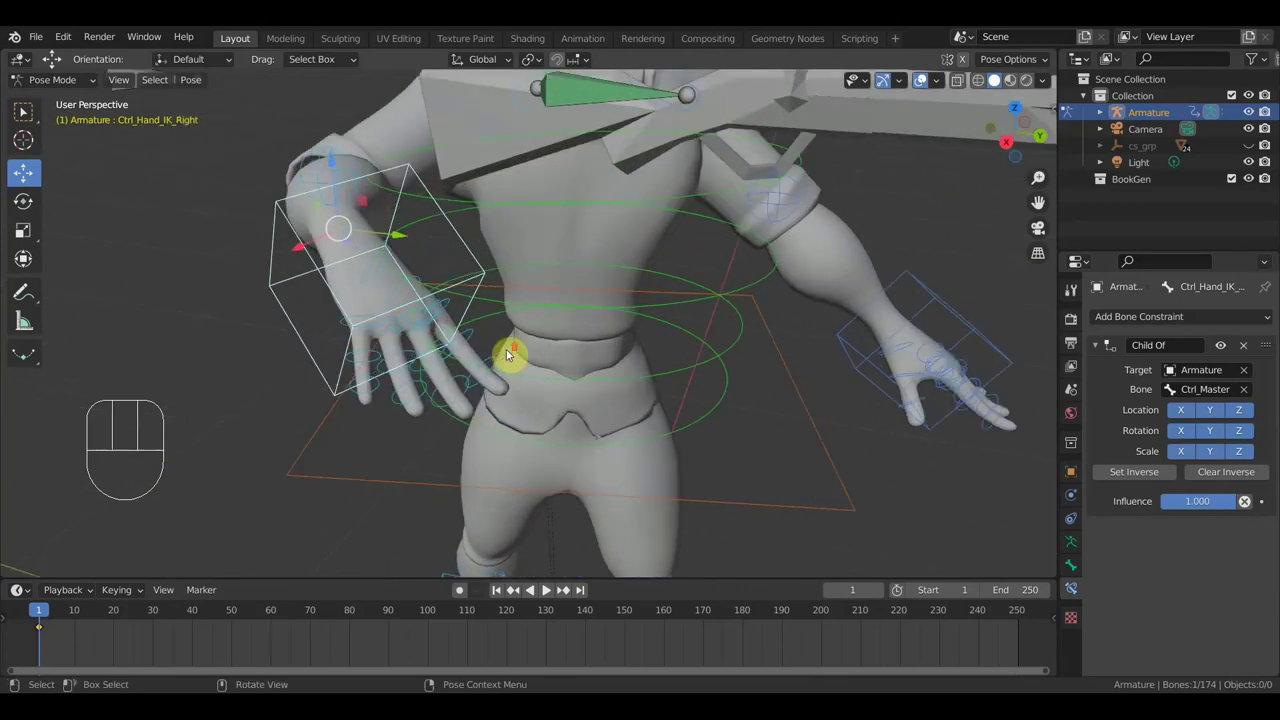
left_click_drag(502, 348, 490, 354)
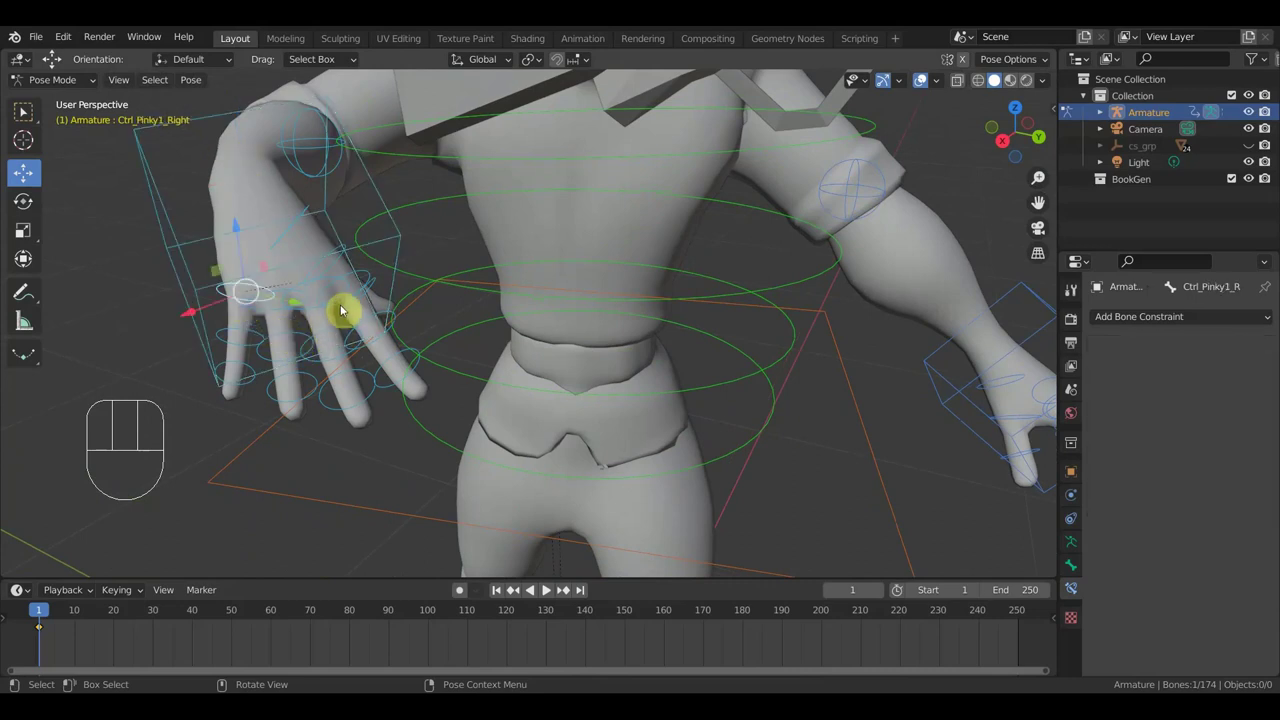
key("r")
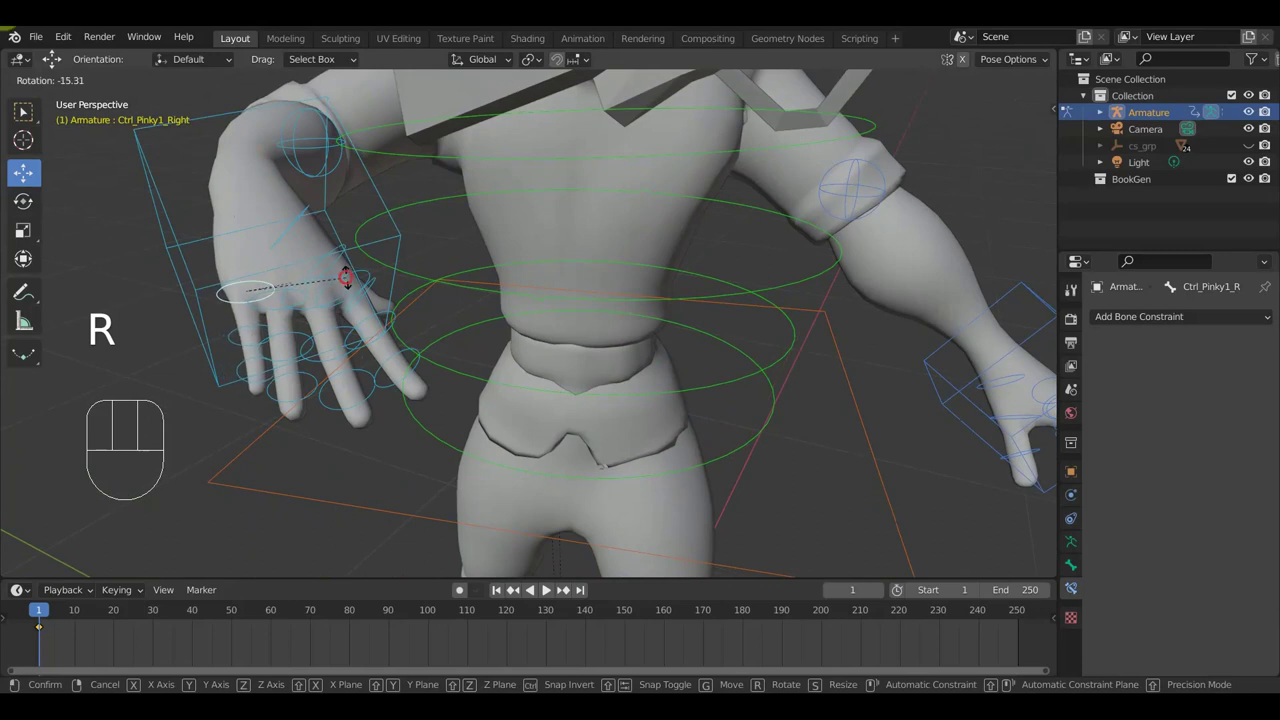
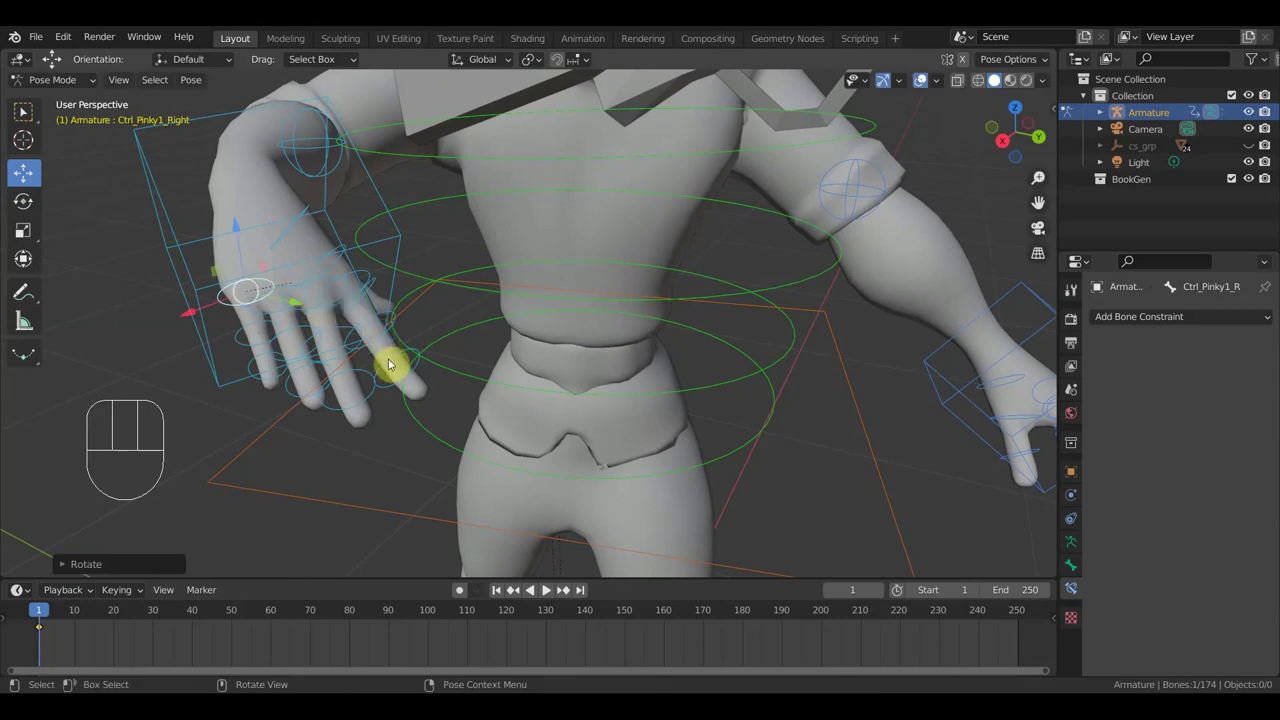
middle_click(398, 382)
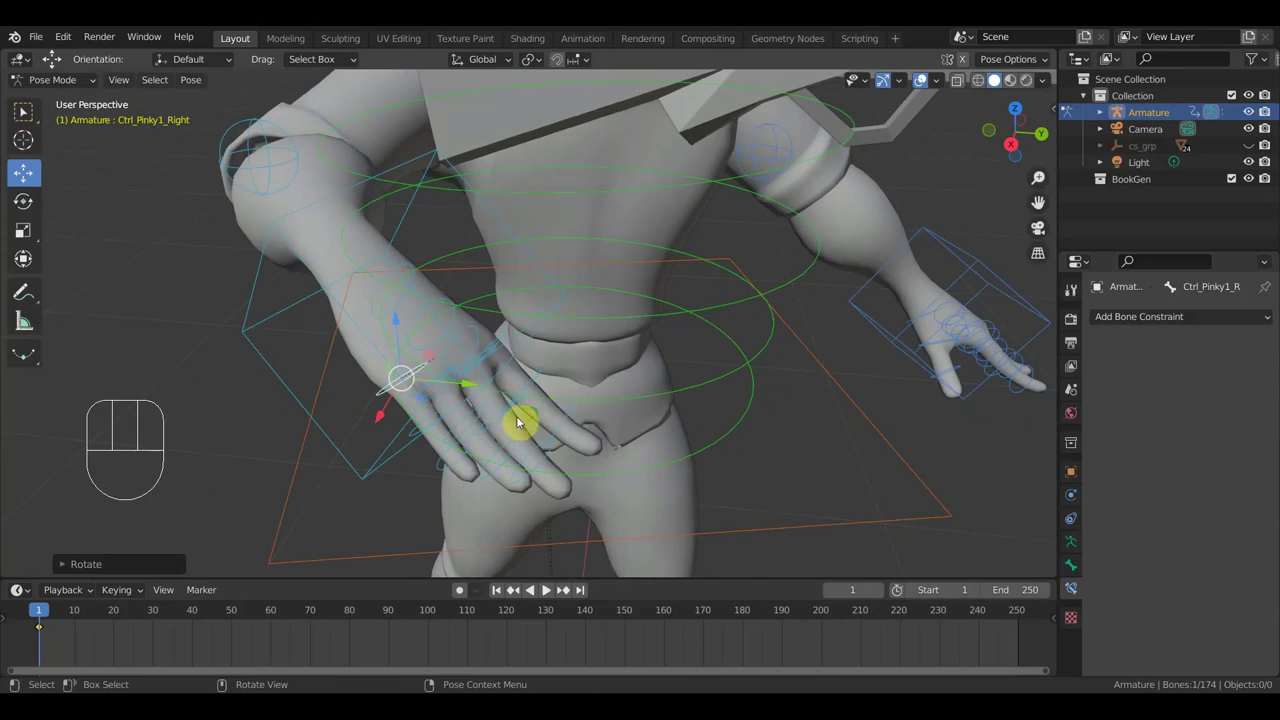
left_click_drag(556, 412, 502, 414)
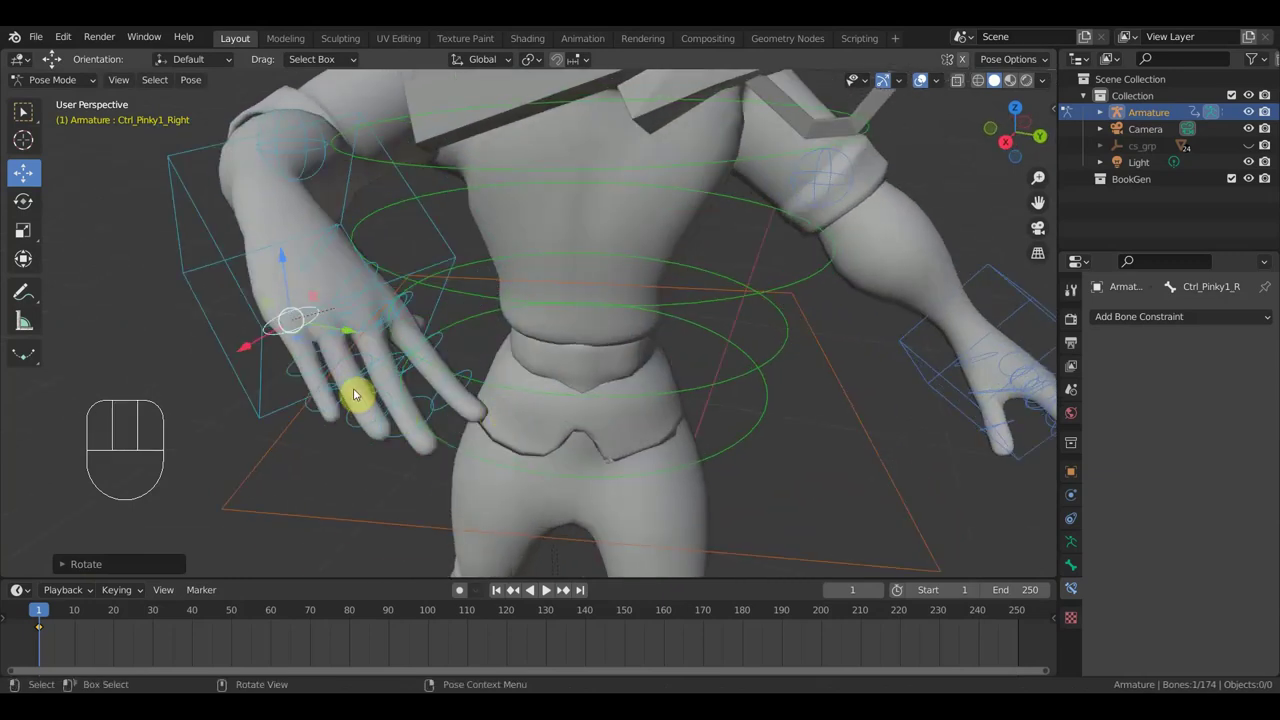
left_click_drag(327, 405, 306, 416)
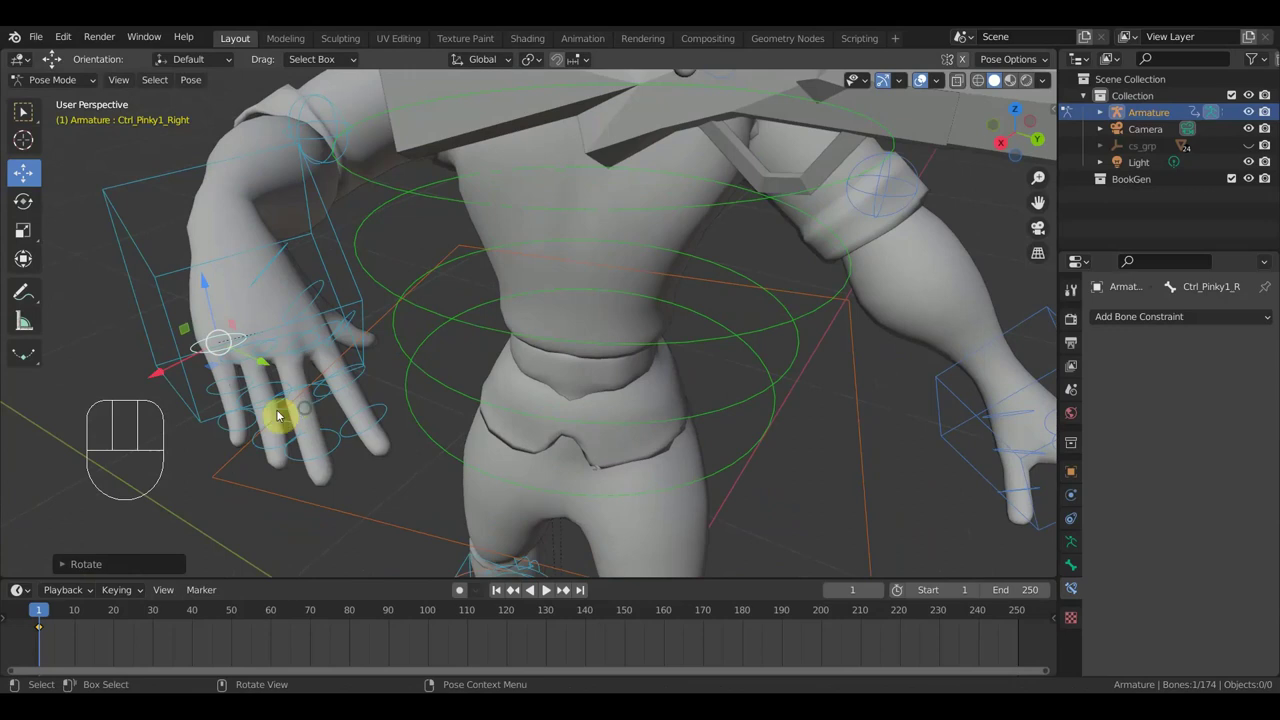
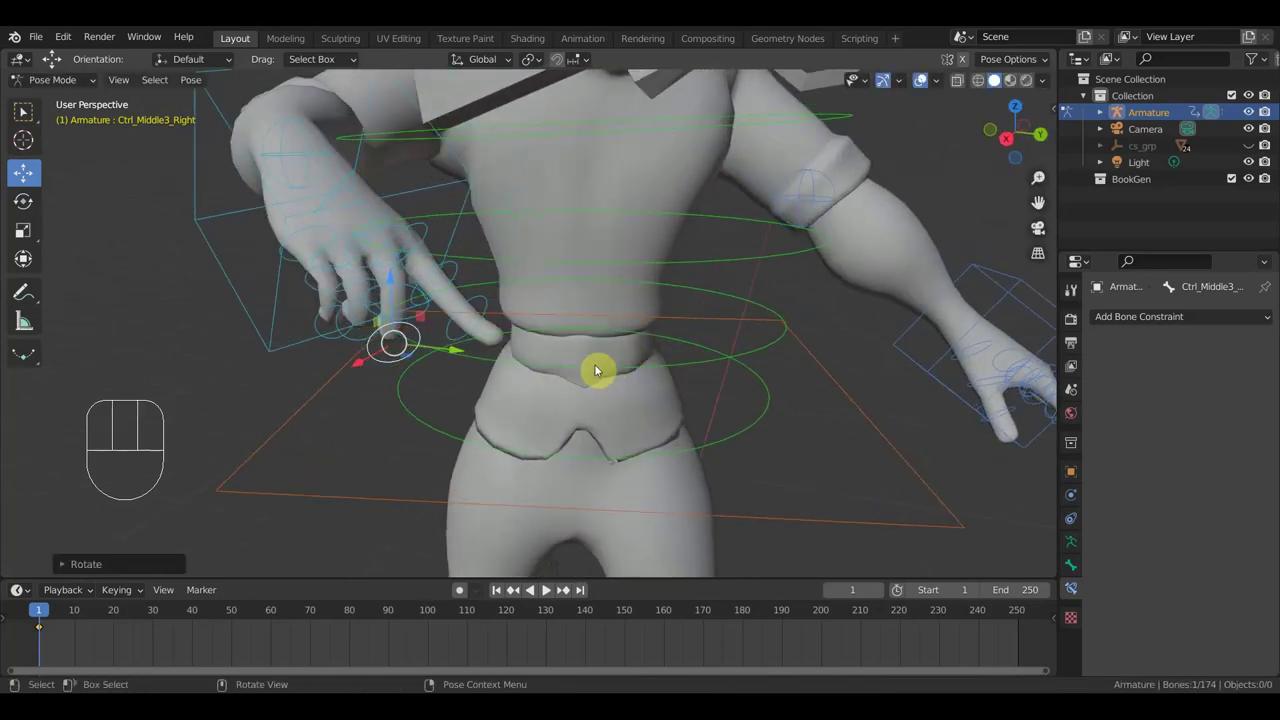
Turn and move Ctrl_Hand_IK_Right to a better angle against the spear
left_click_drag(391, 323, 359, 319)
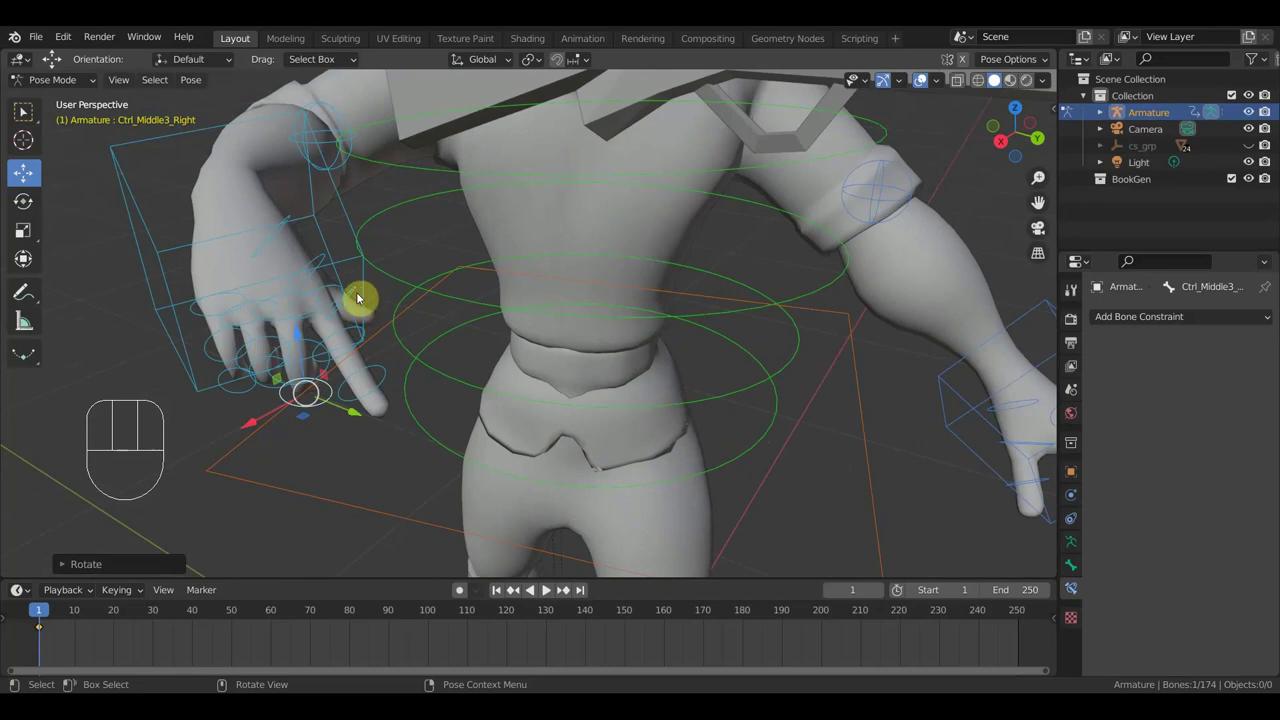
left_click_drag(365, 275, 441, 325)
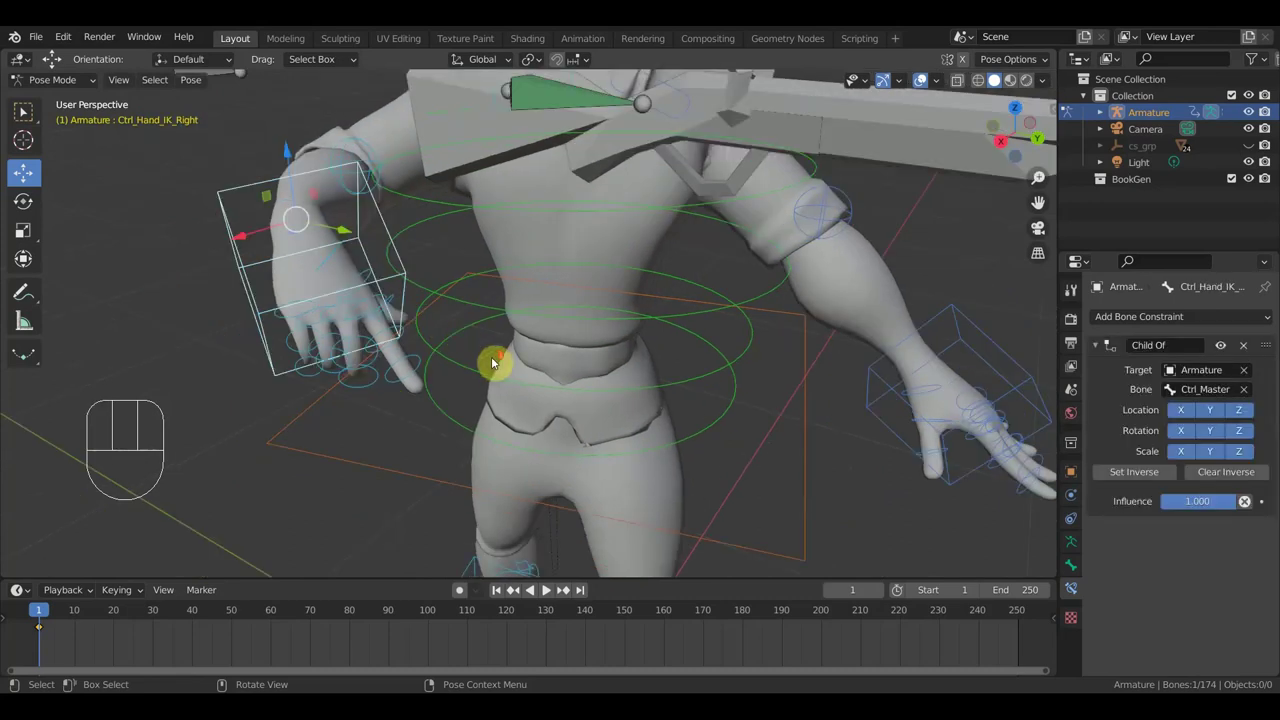
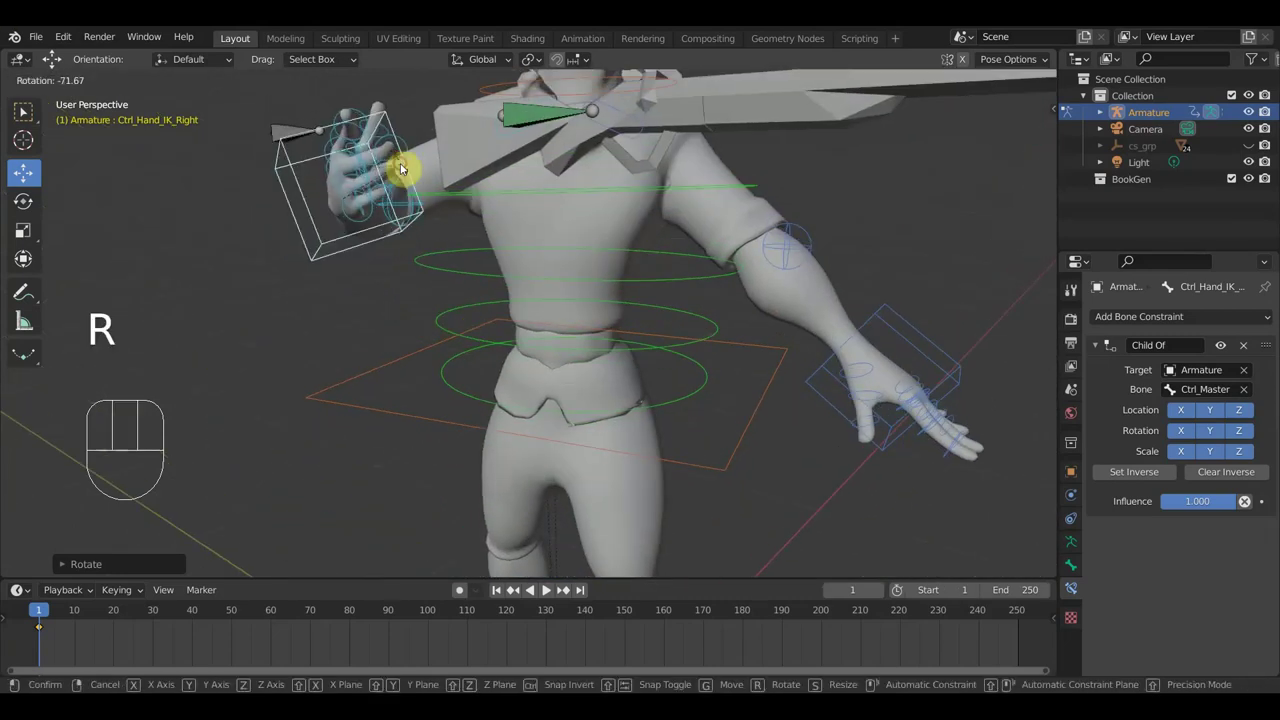
left_click_drag(500, 343, 500, 299)
key("r")
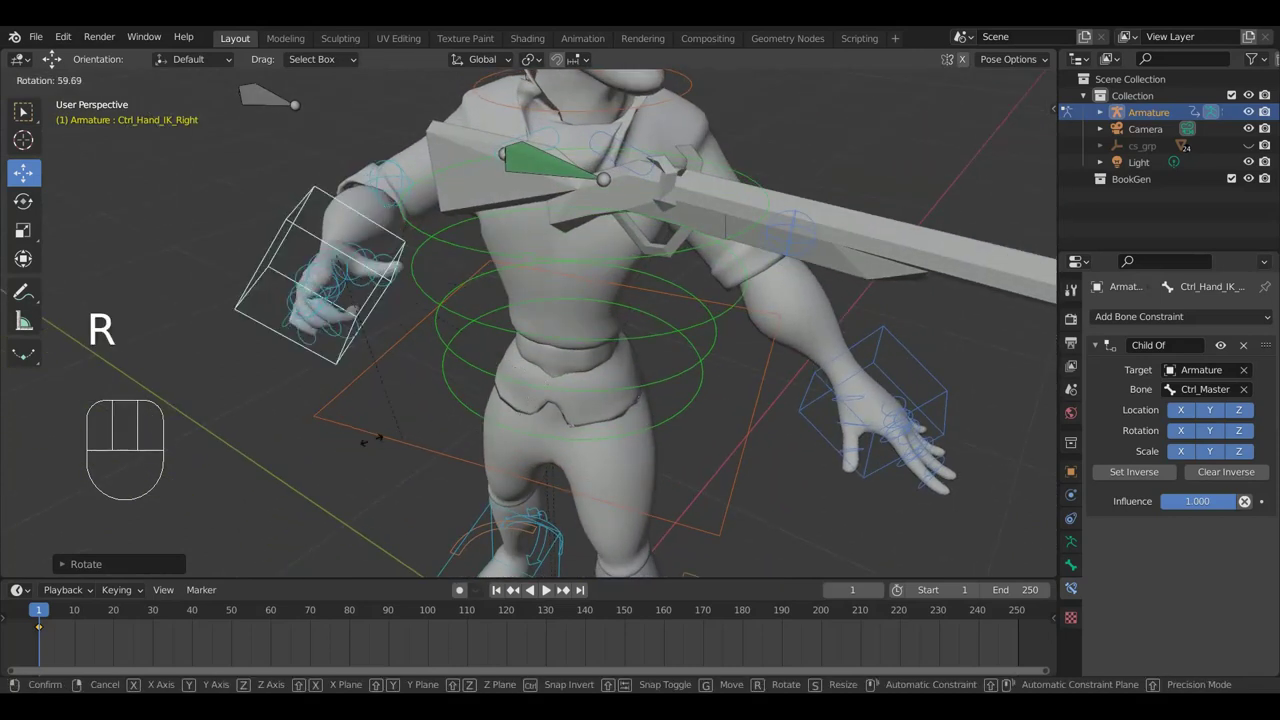
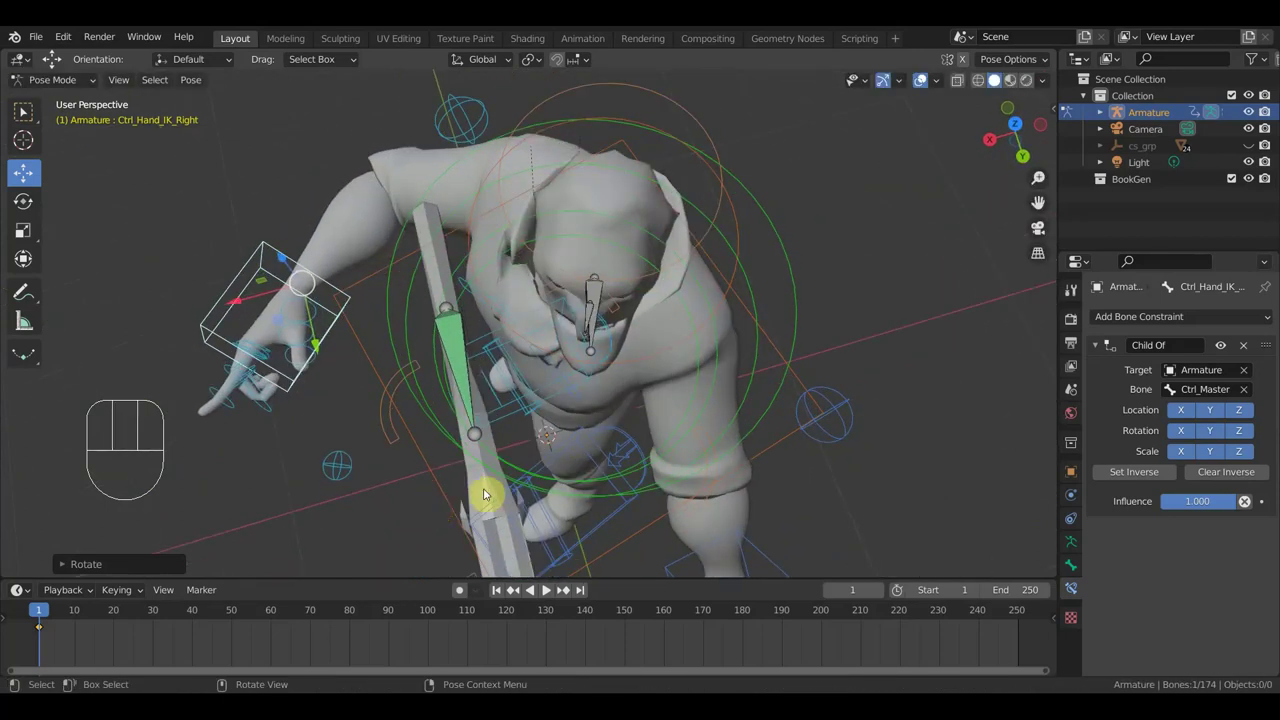
key("g")
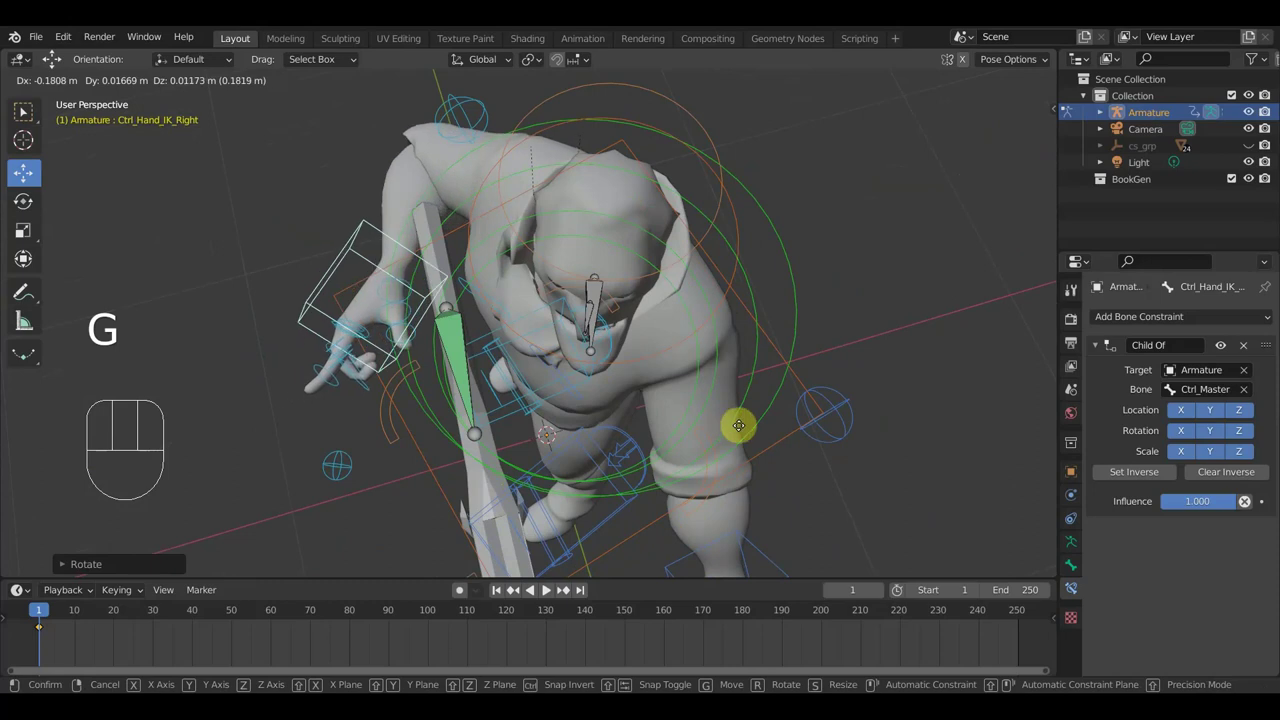
key("r")
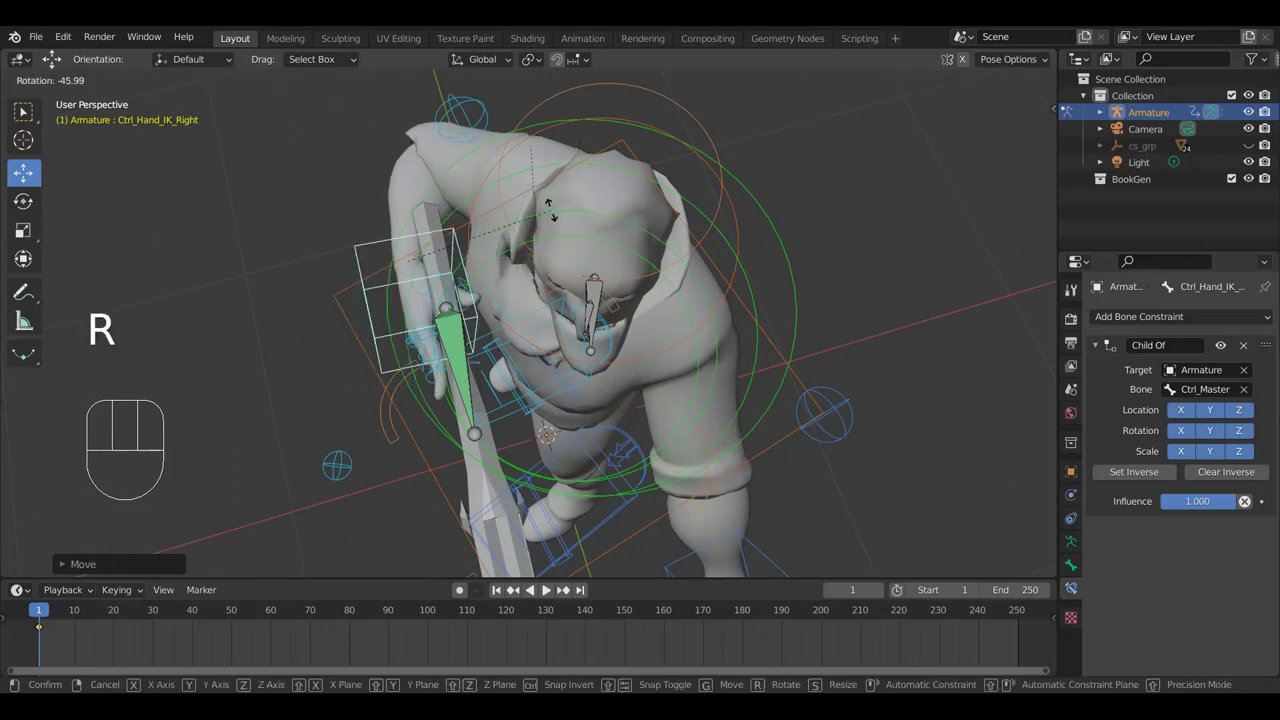
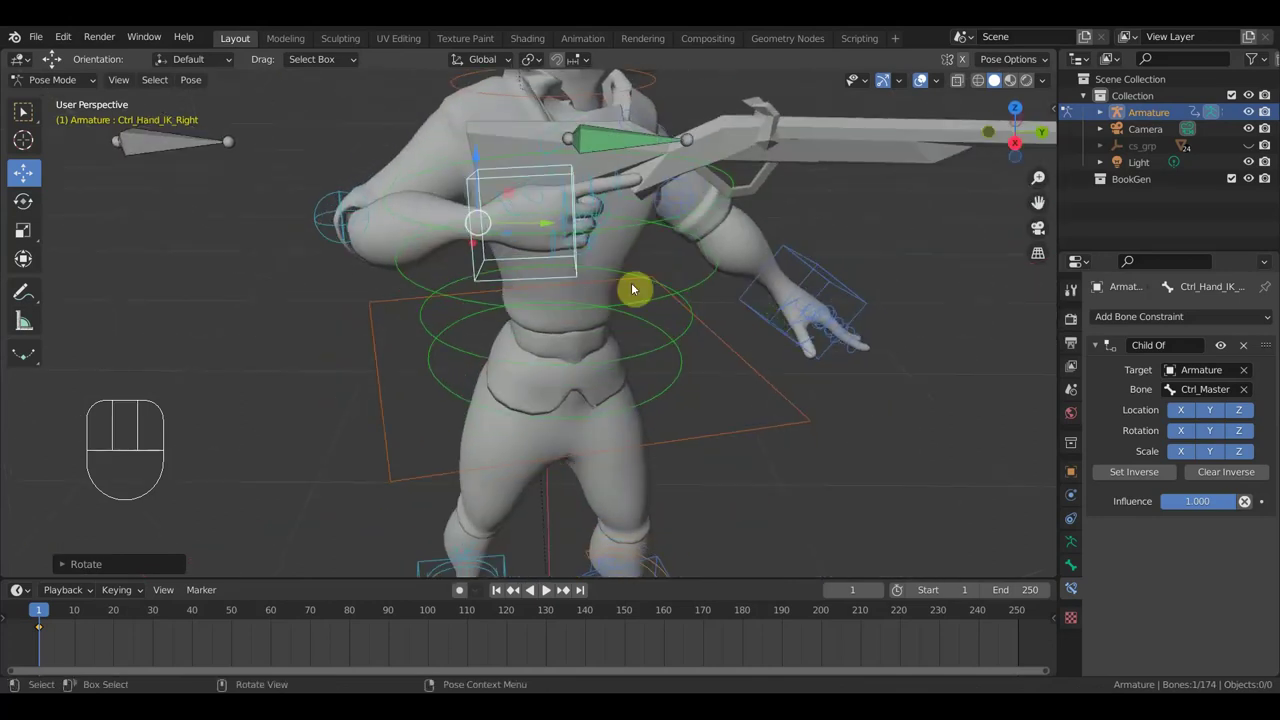
Rotate and nudge Ctrl_Hand_IK_Right toward the spear and confirm its position
key("r")
key("g")
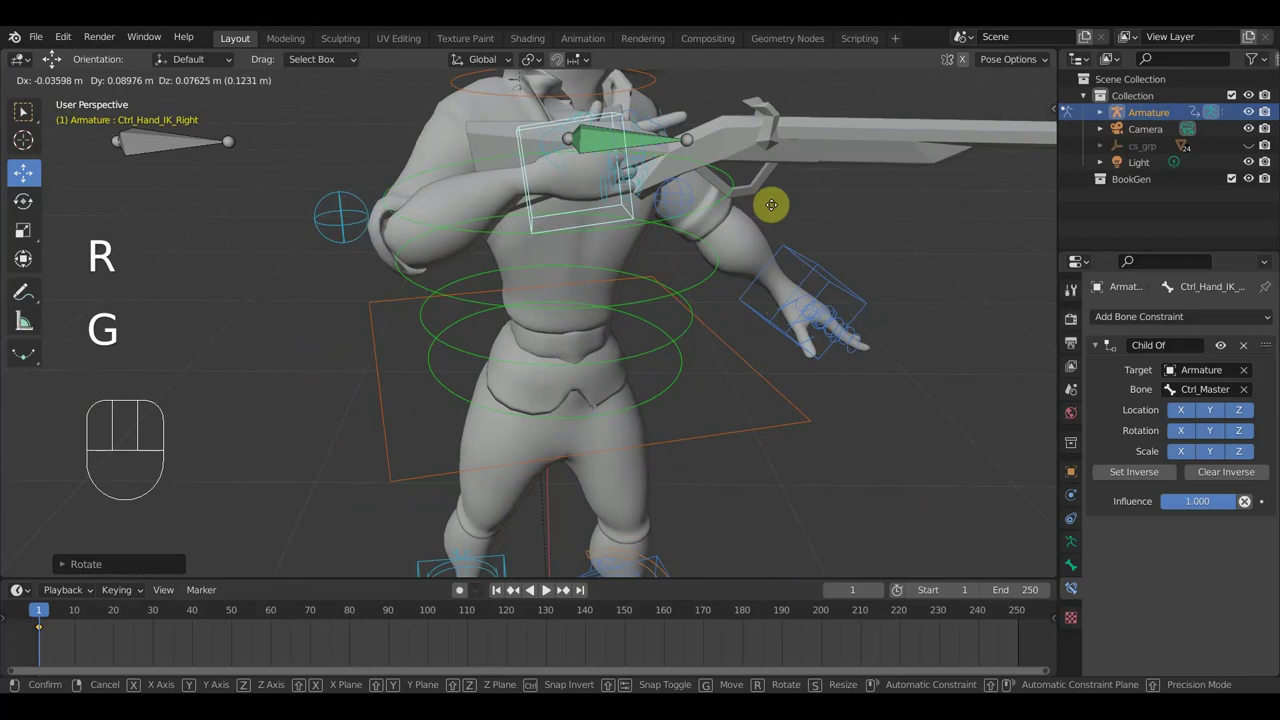
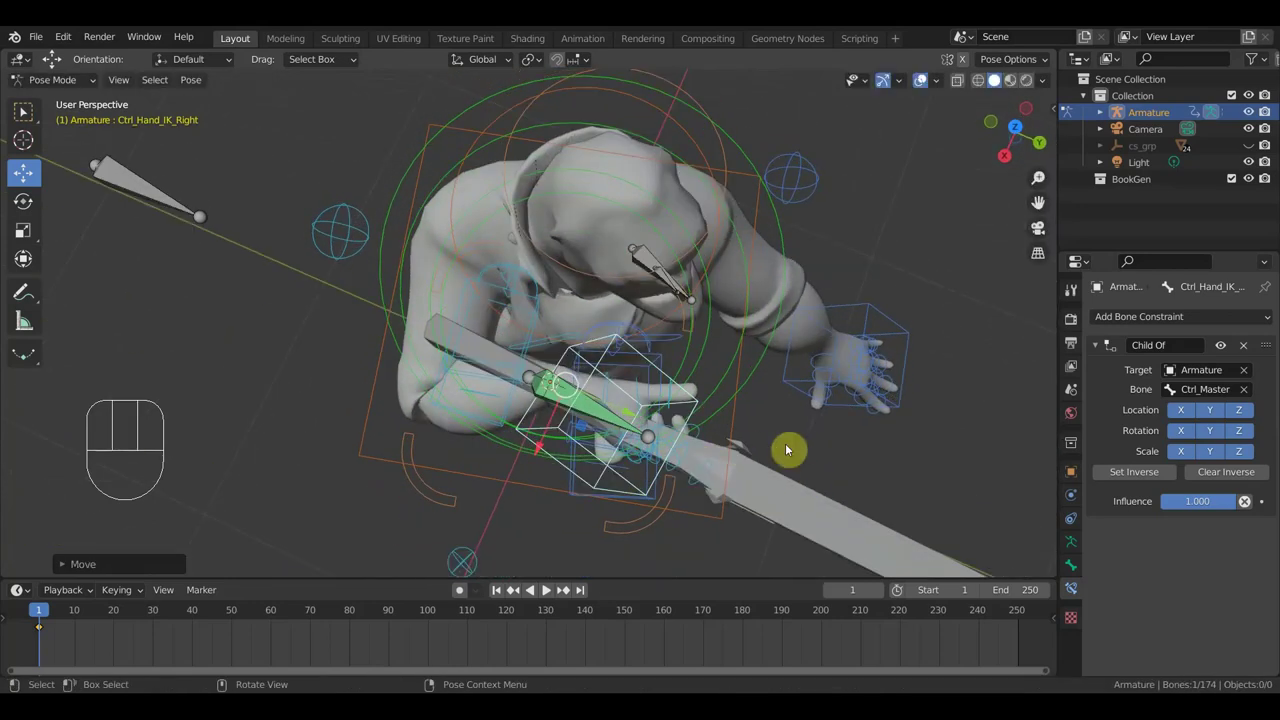
key("g")
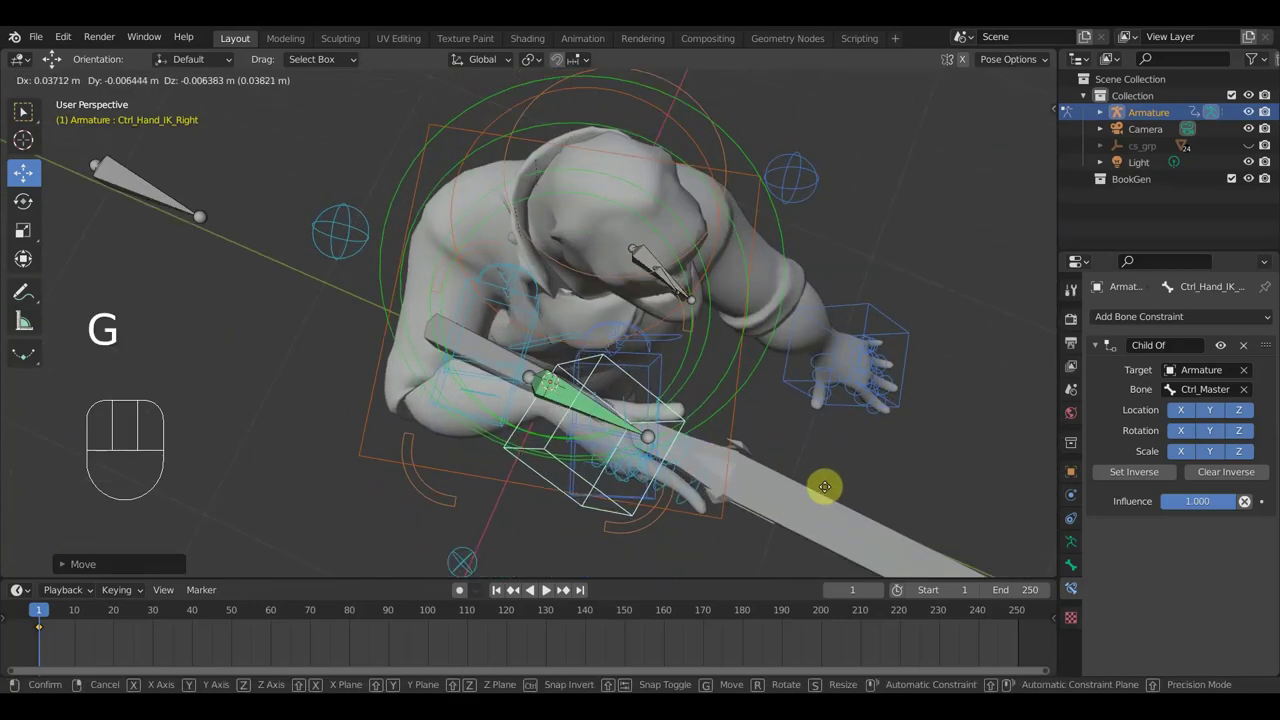
left_click(826, 493)
left_click_drag(839, 478, 867, 361)
left_click_drag(859, 370, 656, 364)
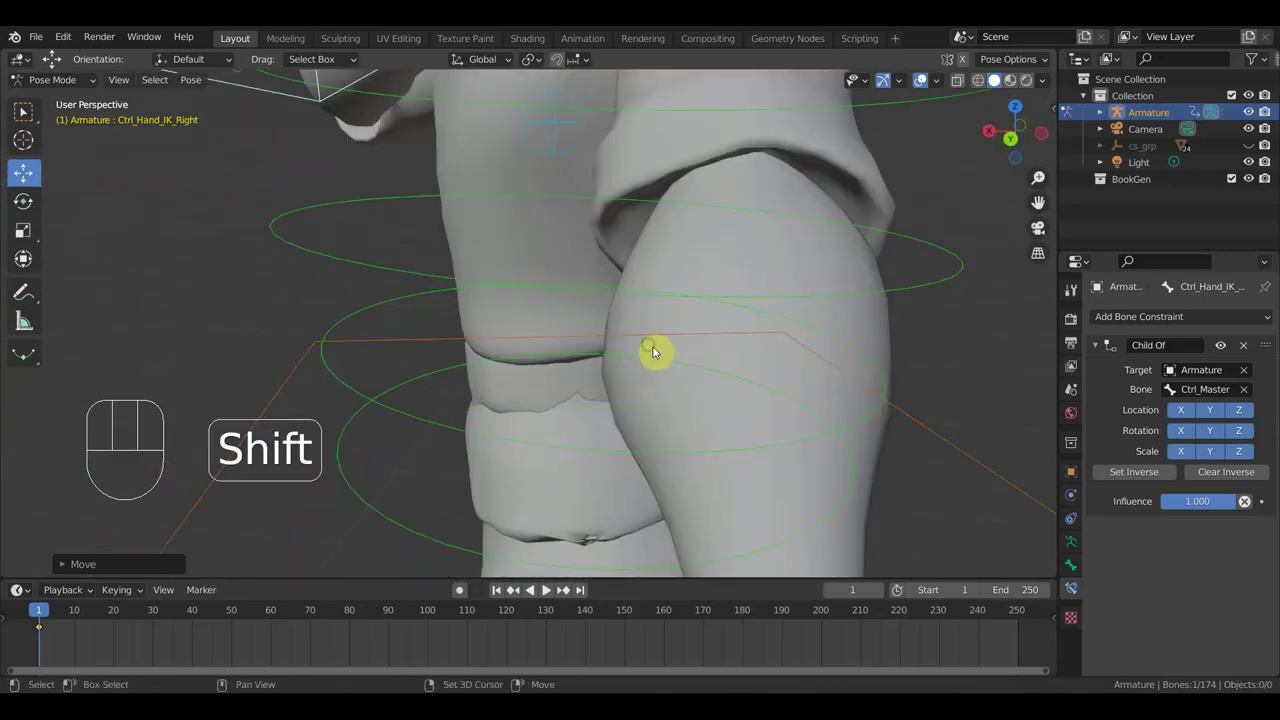
Rotate Ctrl_Hand_IK_Right about -13 degrees and shift it roughly 0.023 m
left_click_drag(703, 393, 692, 510)
middle_click(667, 482)
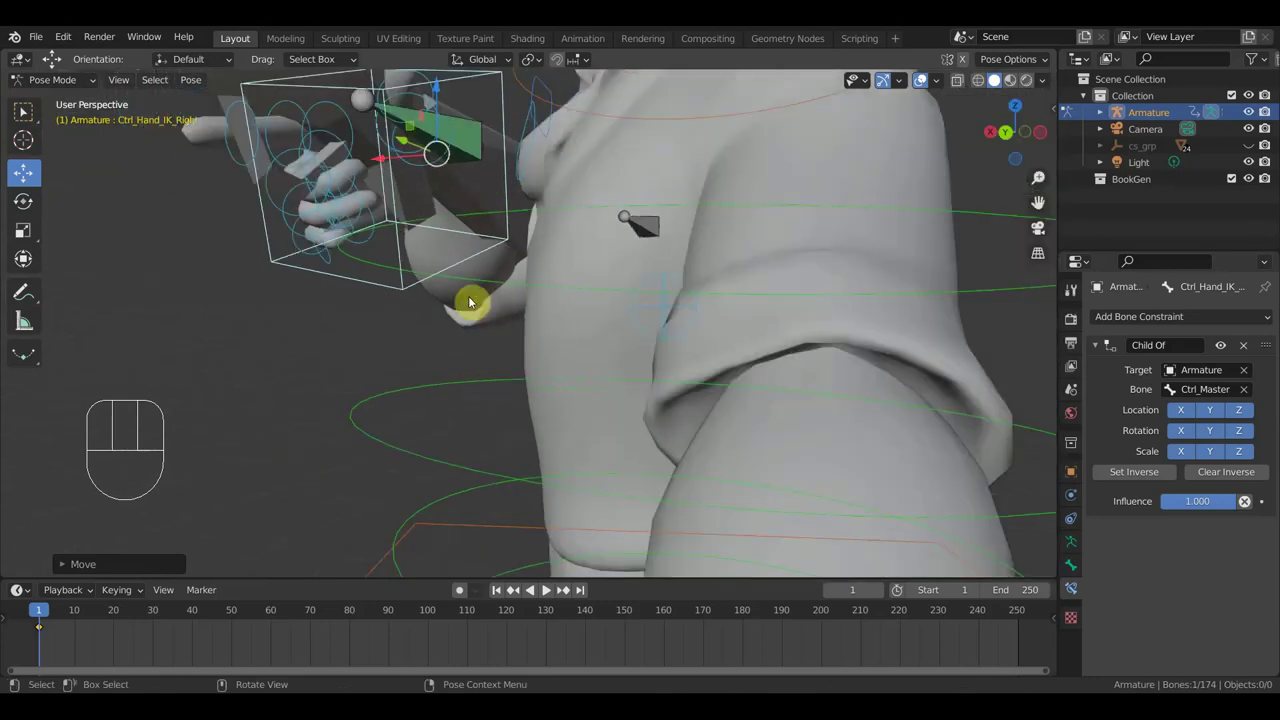
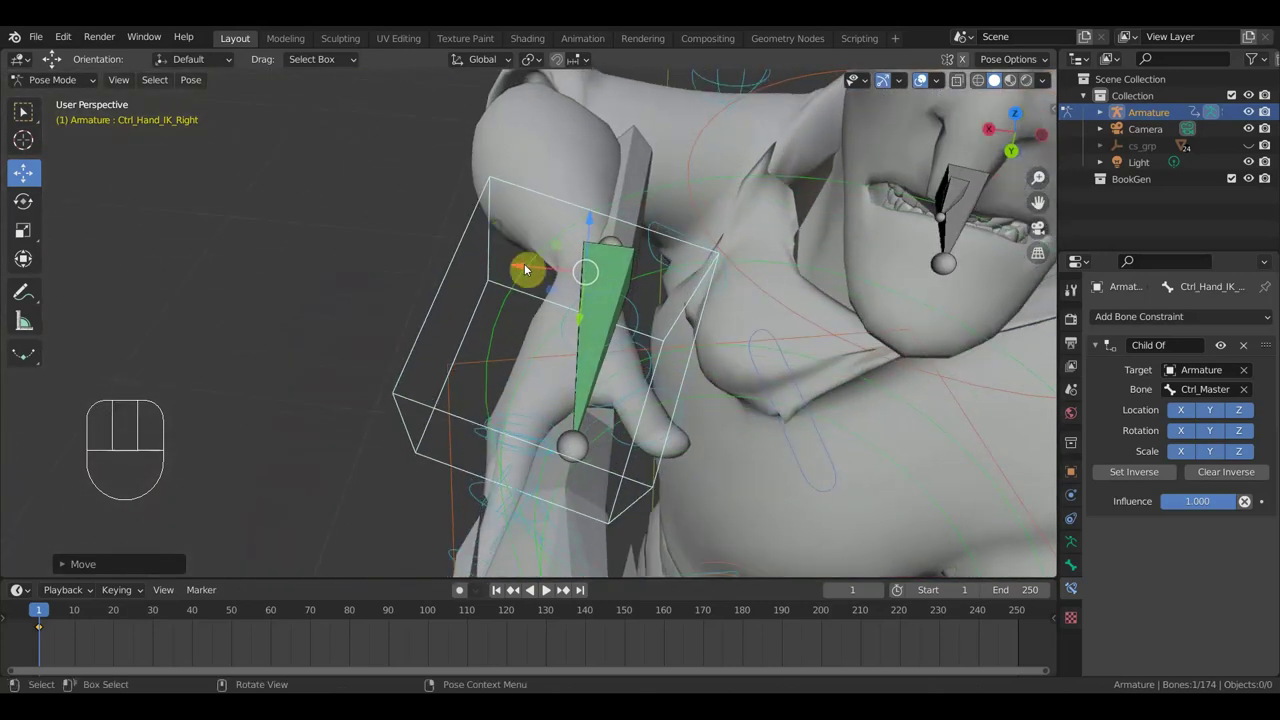
key("r")
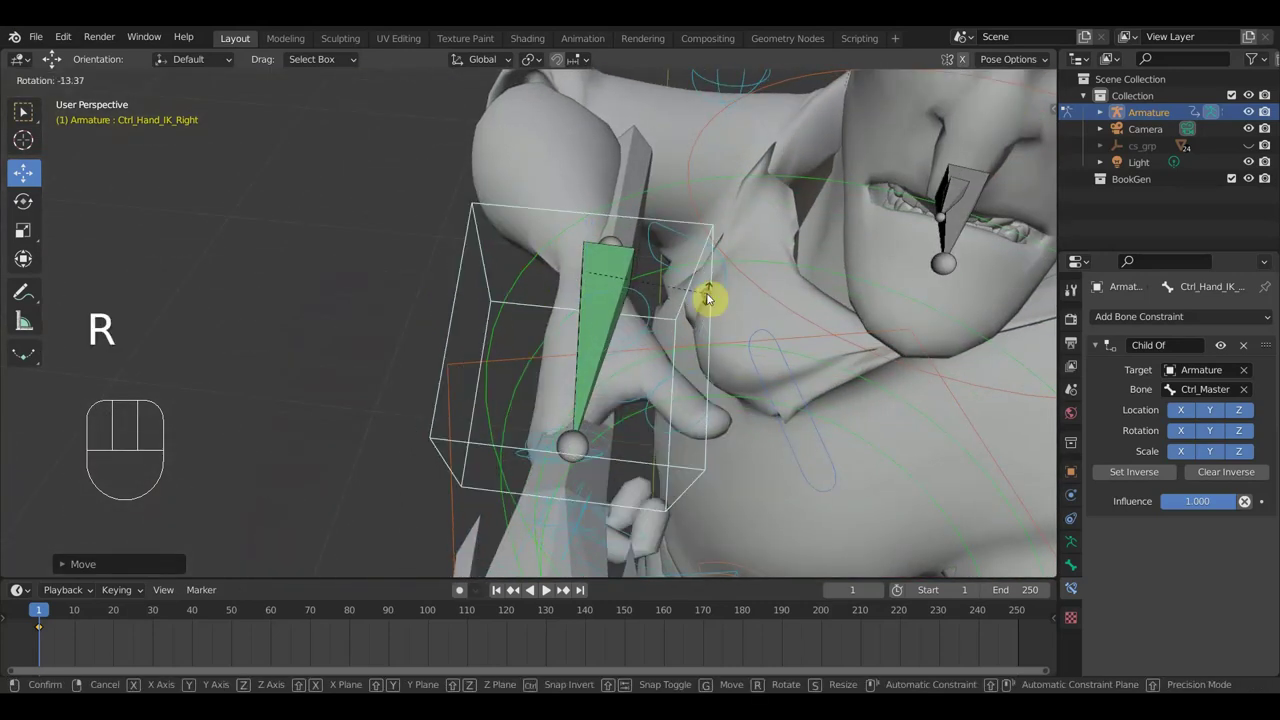
key("g")
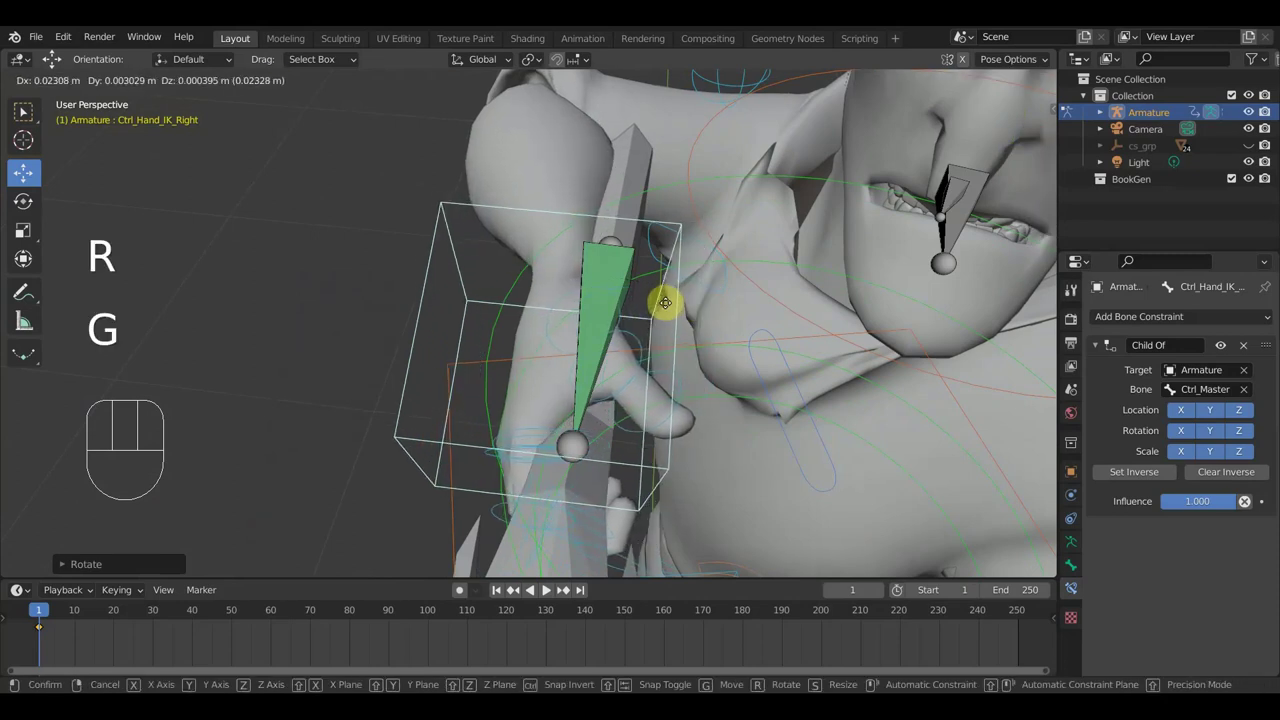
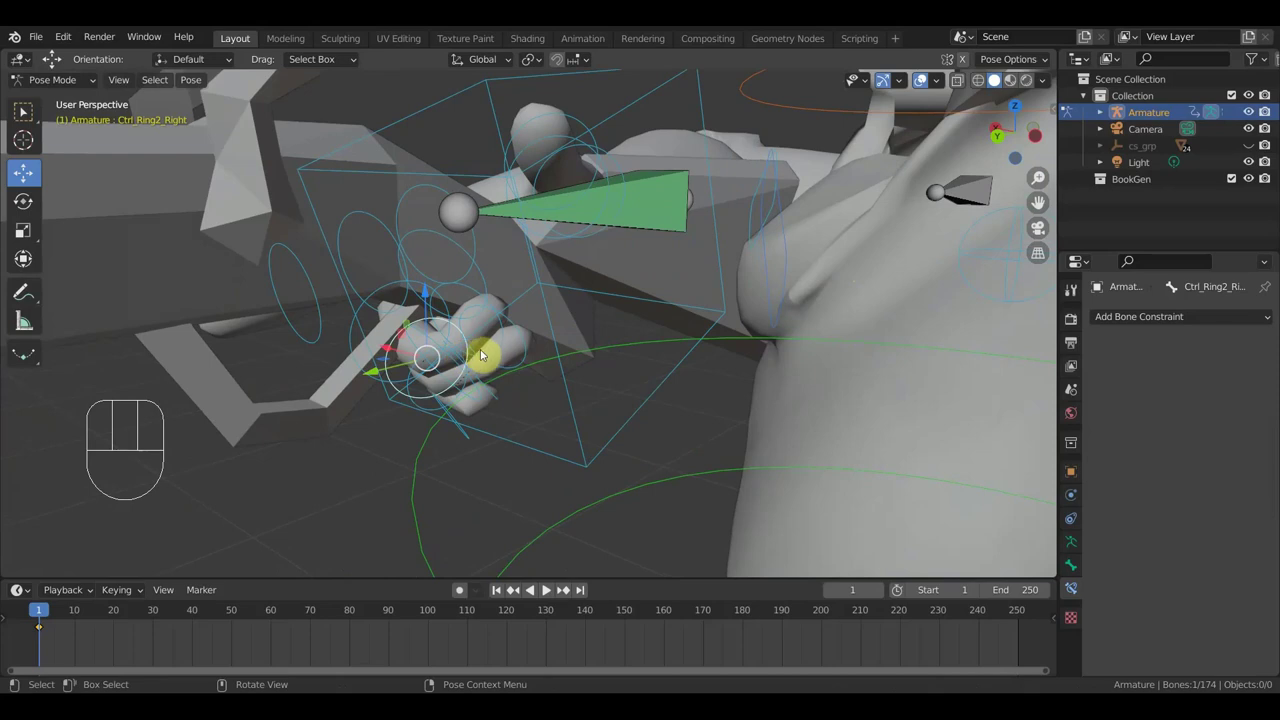
Curl the right ring finger, then rotate Ctrl_Index1_Right about 8.65 degrees around the spear
key("r")
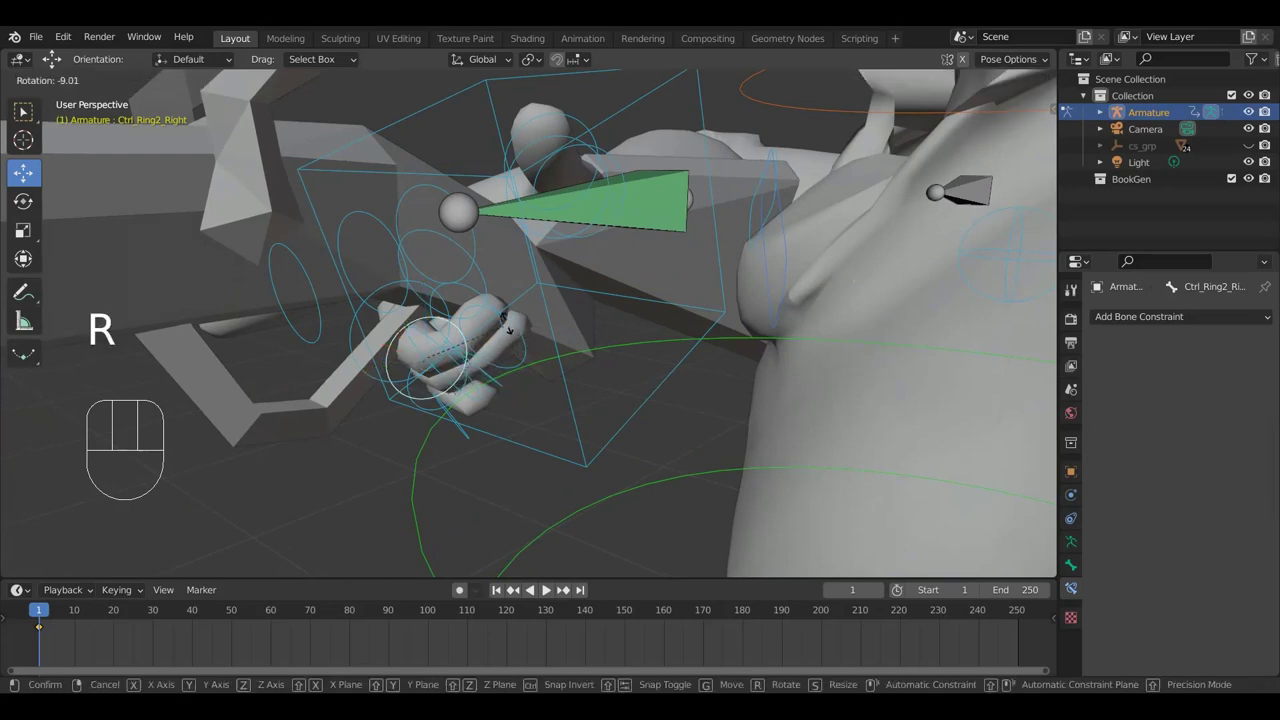
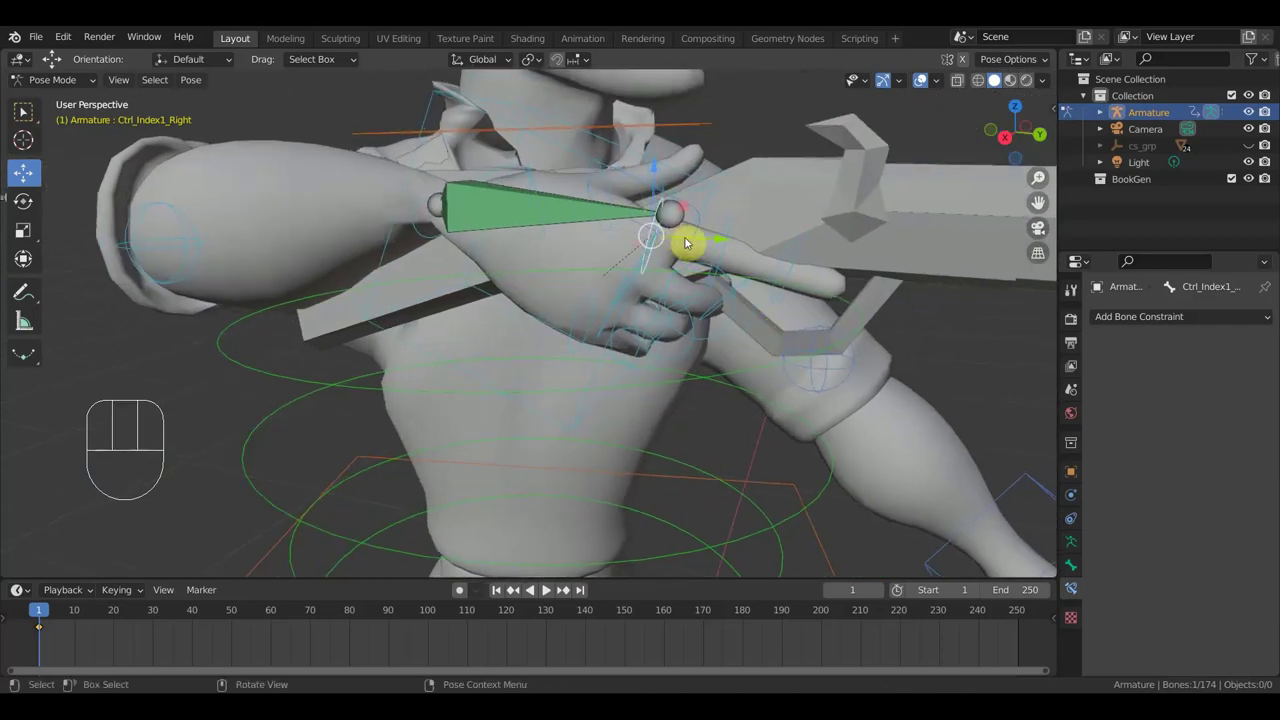
key("r")
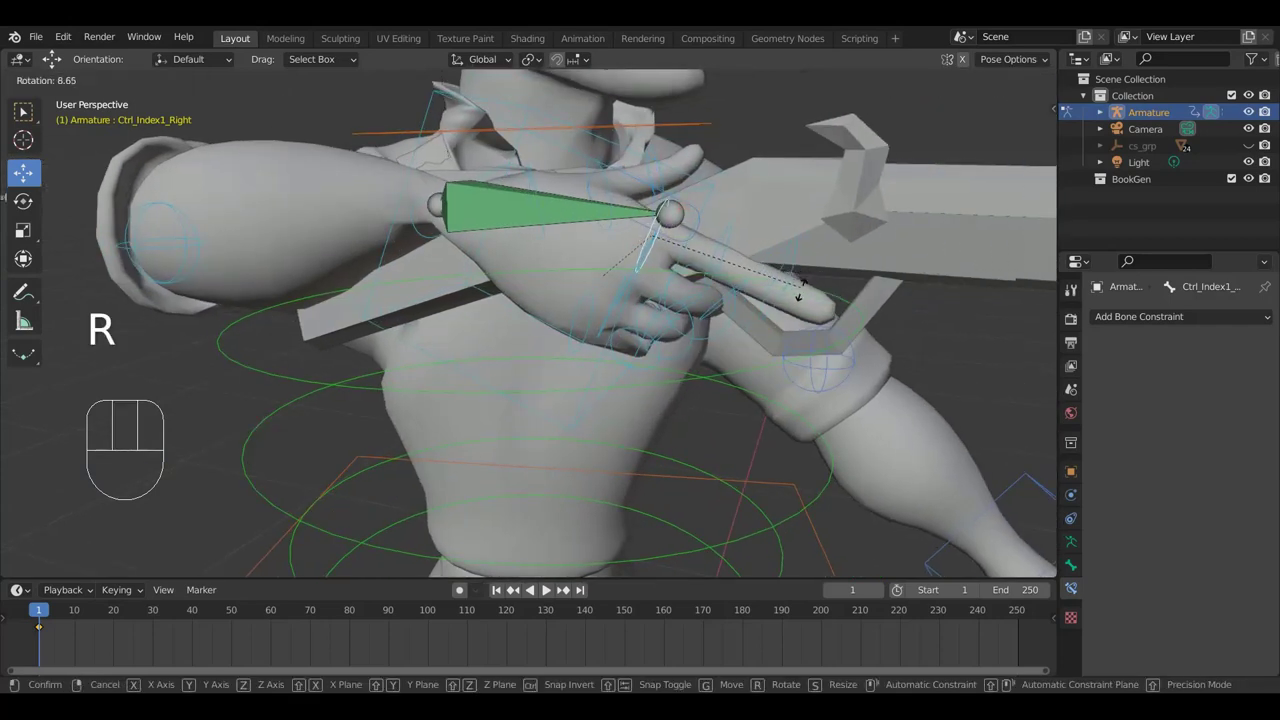
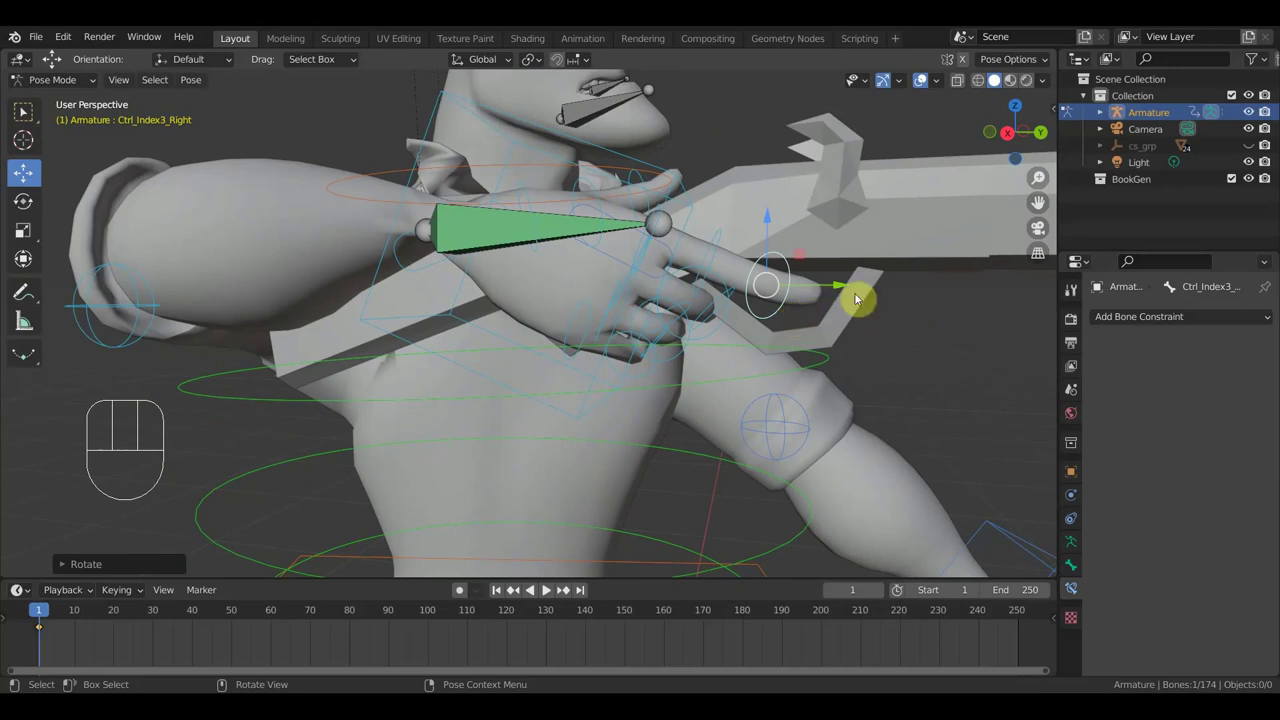
Tilt the spear control Ctrl_Head.006 about one degree and shift it roughly 0.12 m into the right hand
left_click_drag(742, 405, 789, 64)
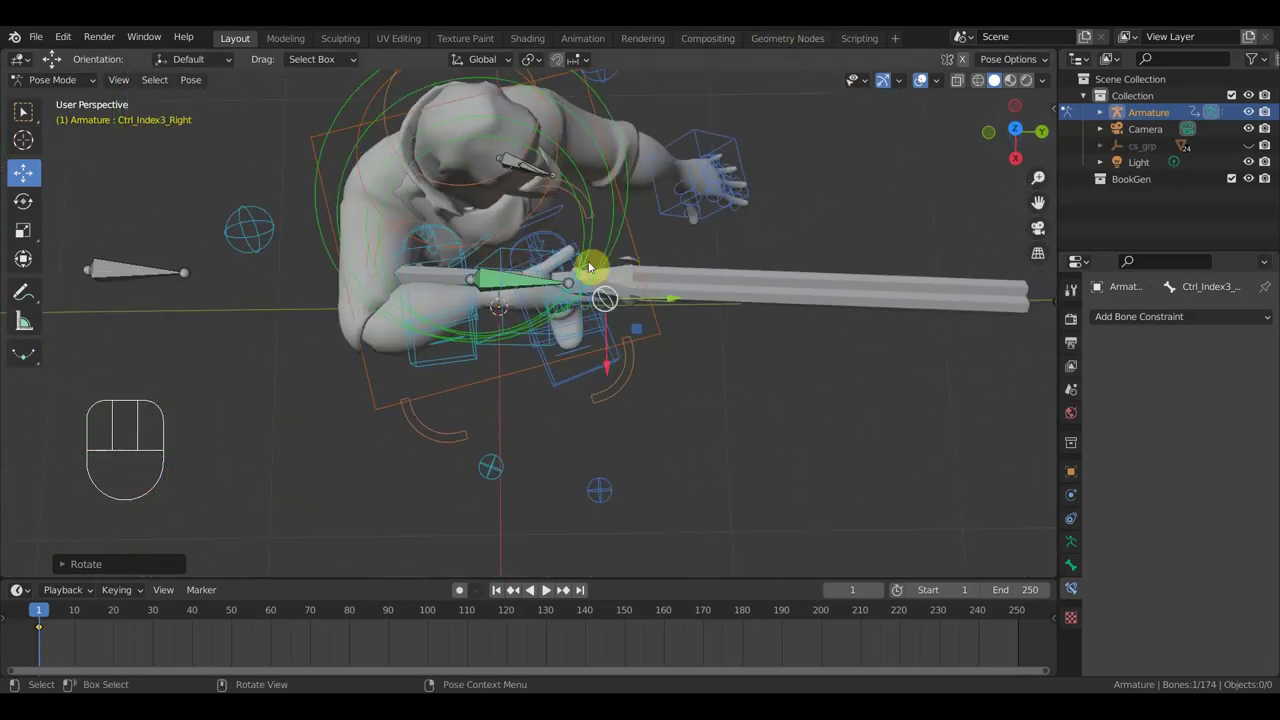
left_click_drag(160, 279, 213, 275)
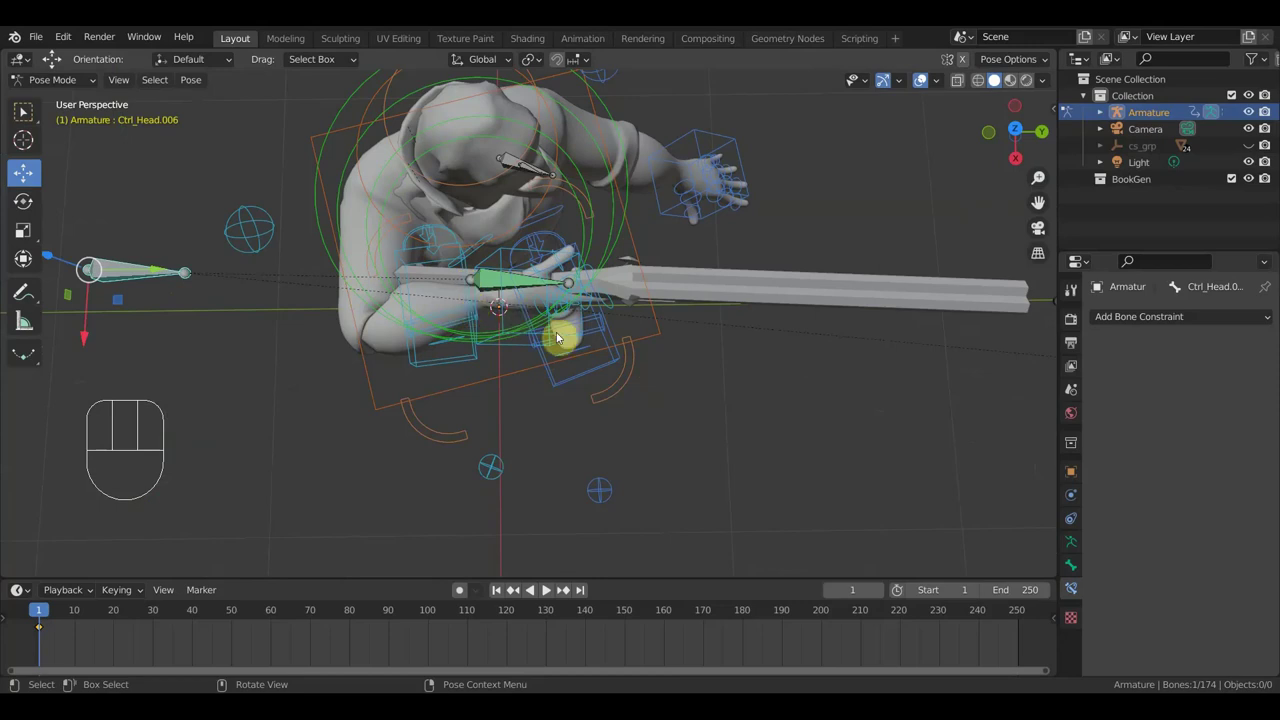
key("r")
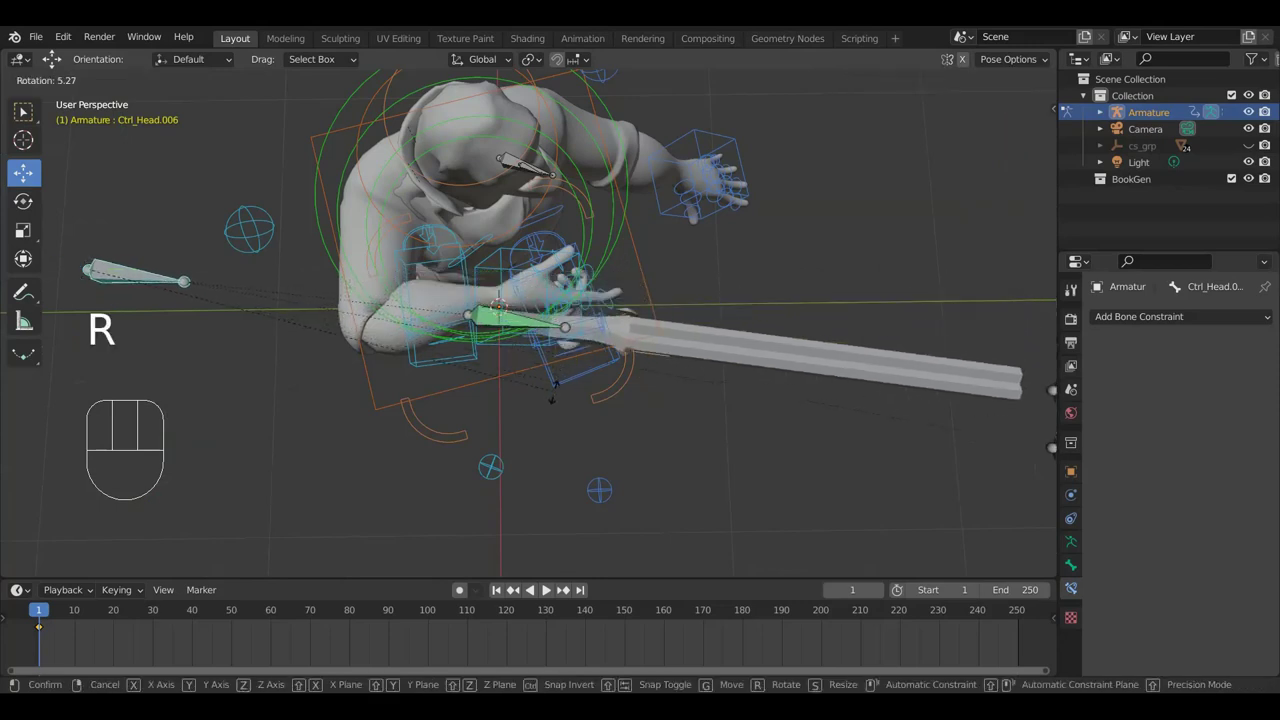
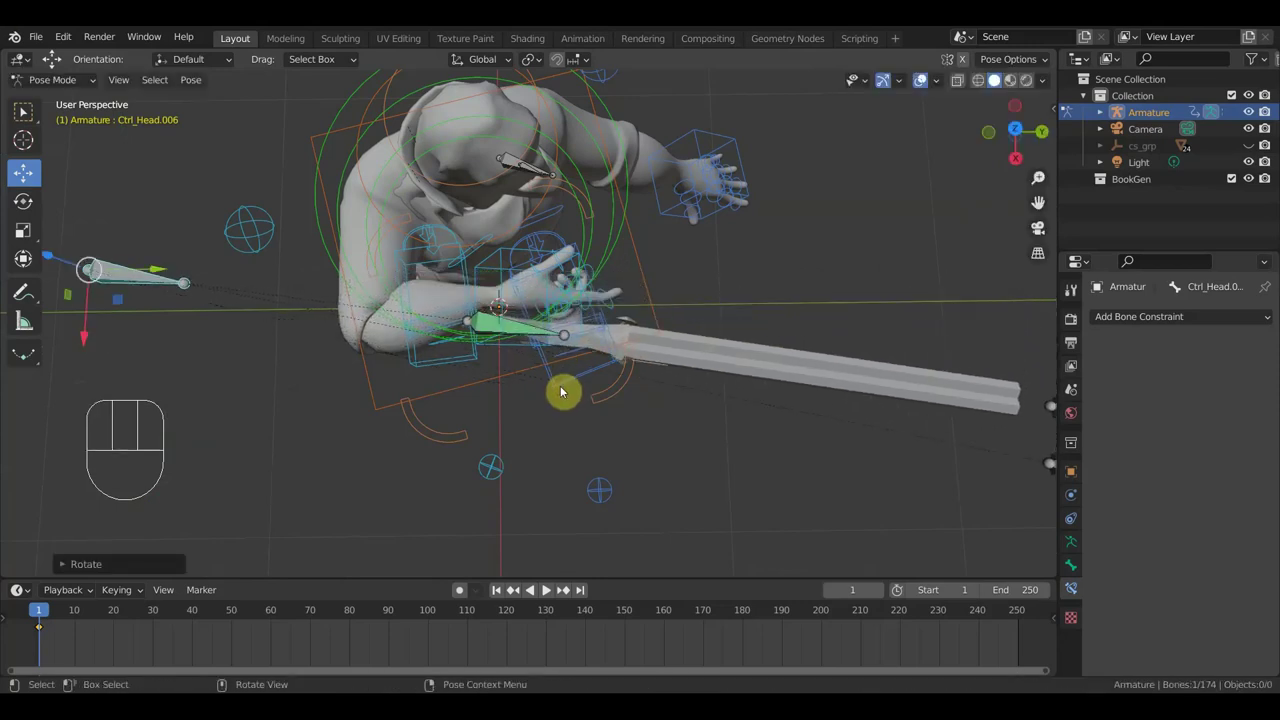
key("g")
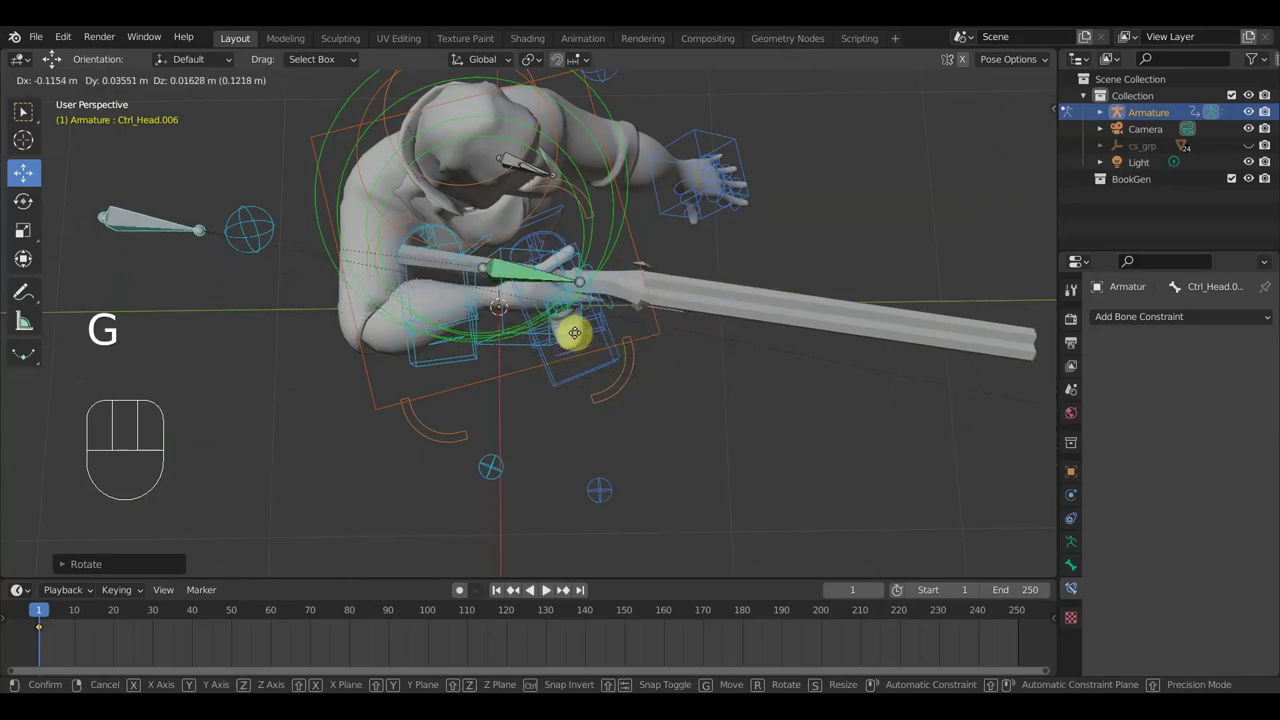
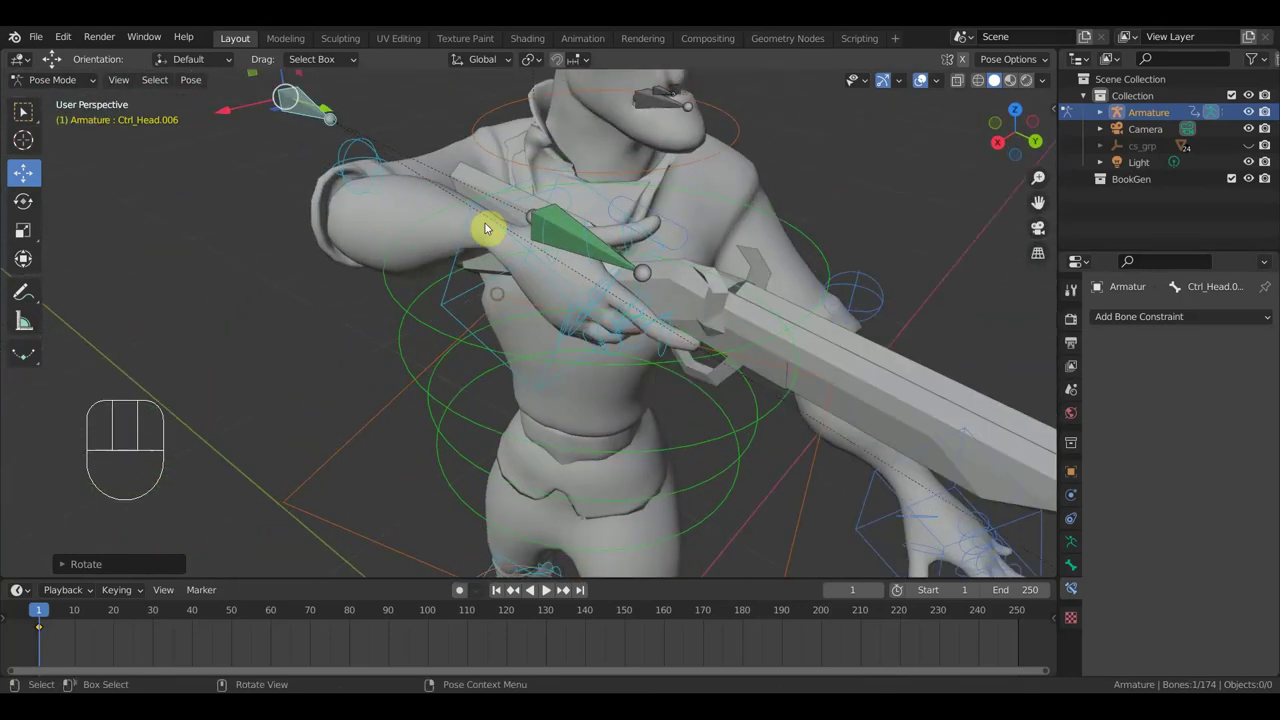
left_click_drag(533, 225, 487, 269)
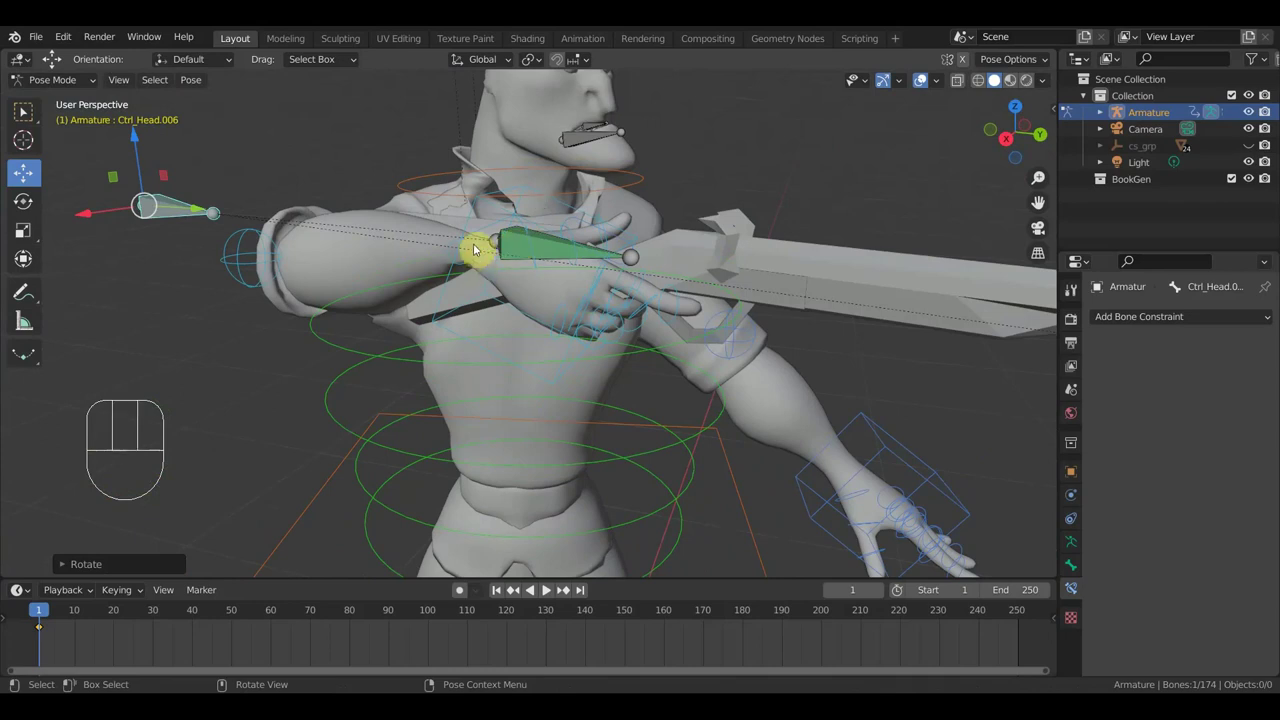
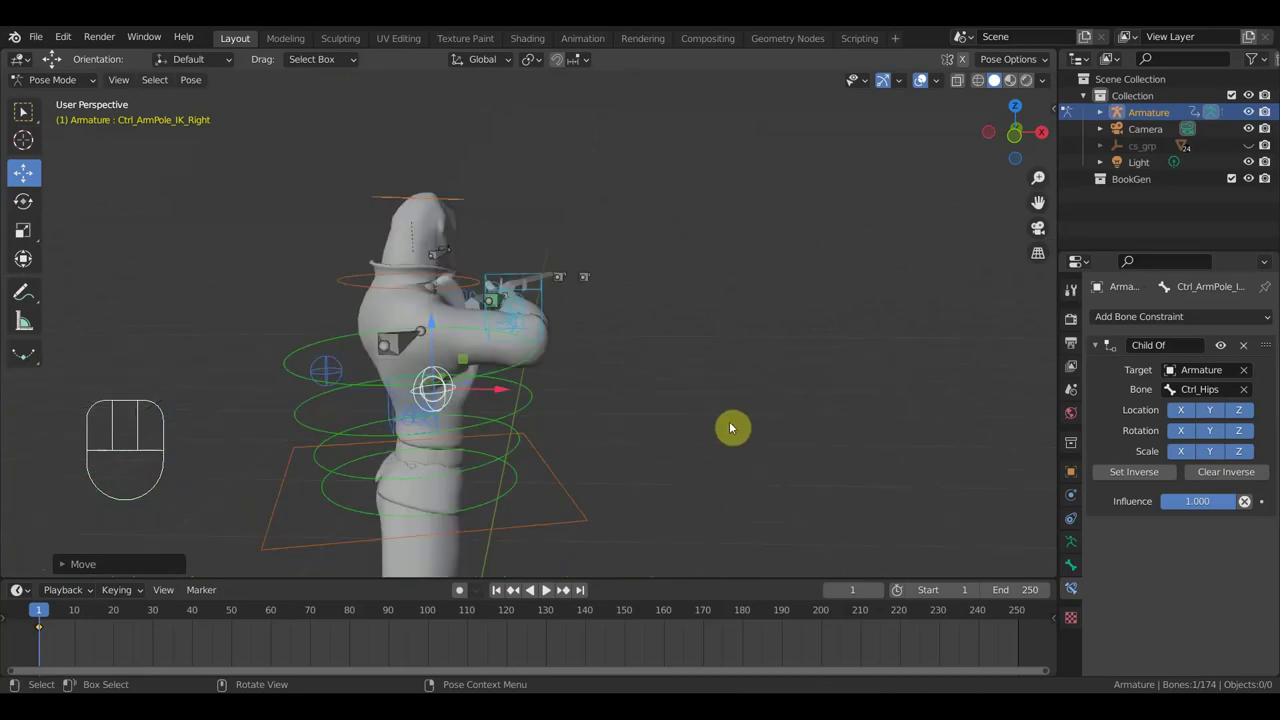
Orbit the view toward the spear tip and around the character to check the pose
left_click_drag(692, 438, 586, 429)
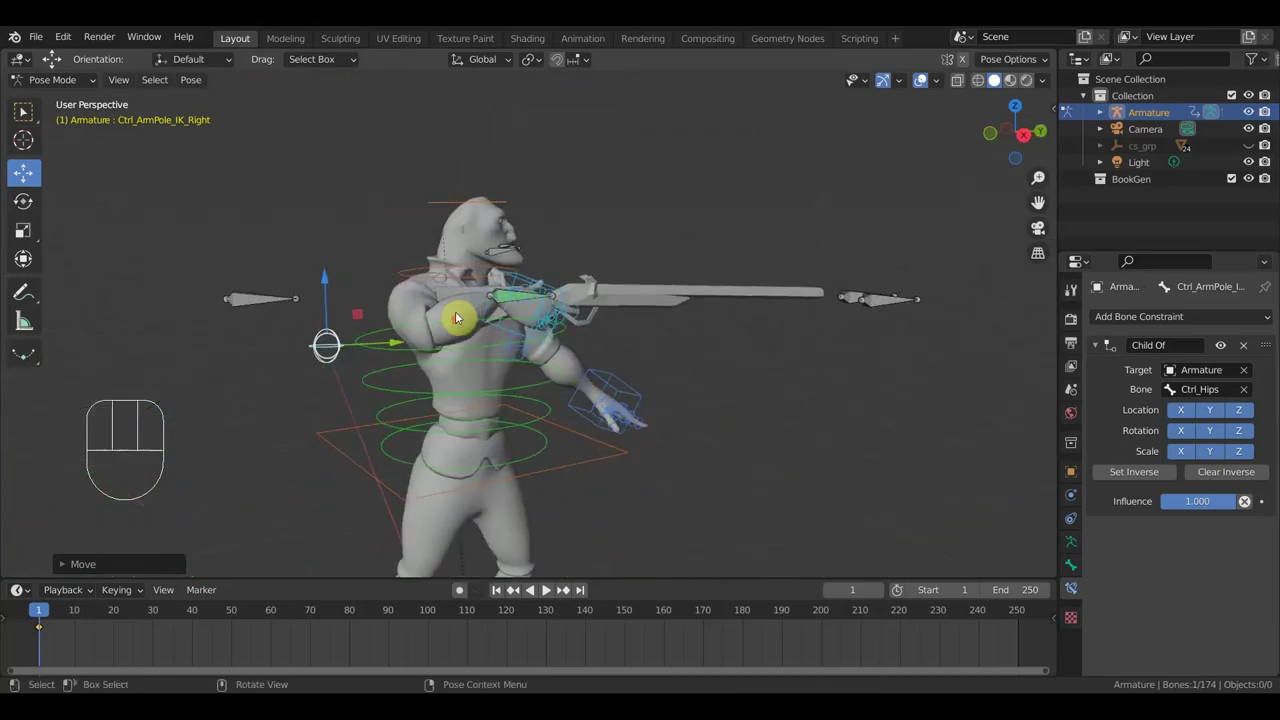
middle_click(464, 355)
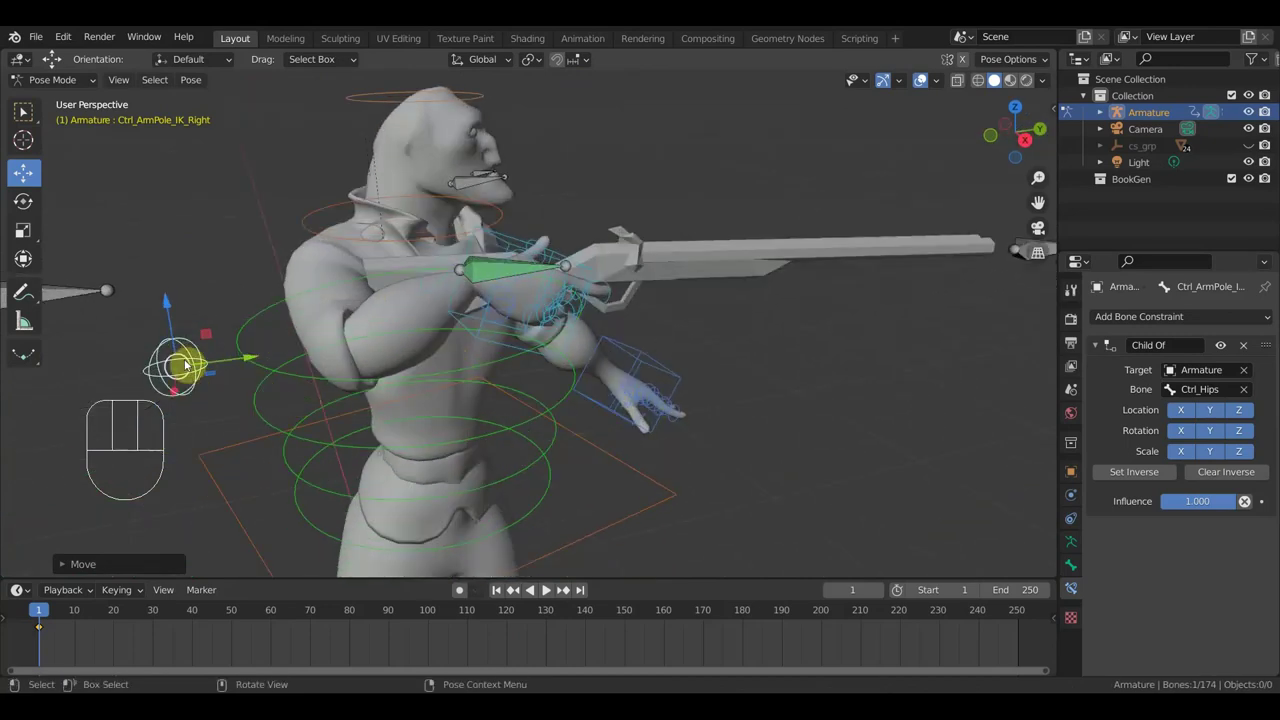
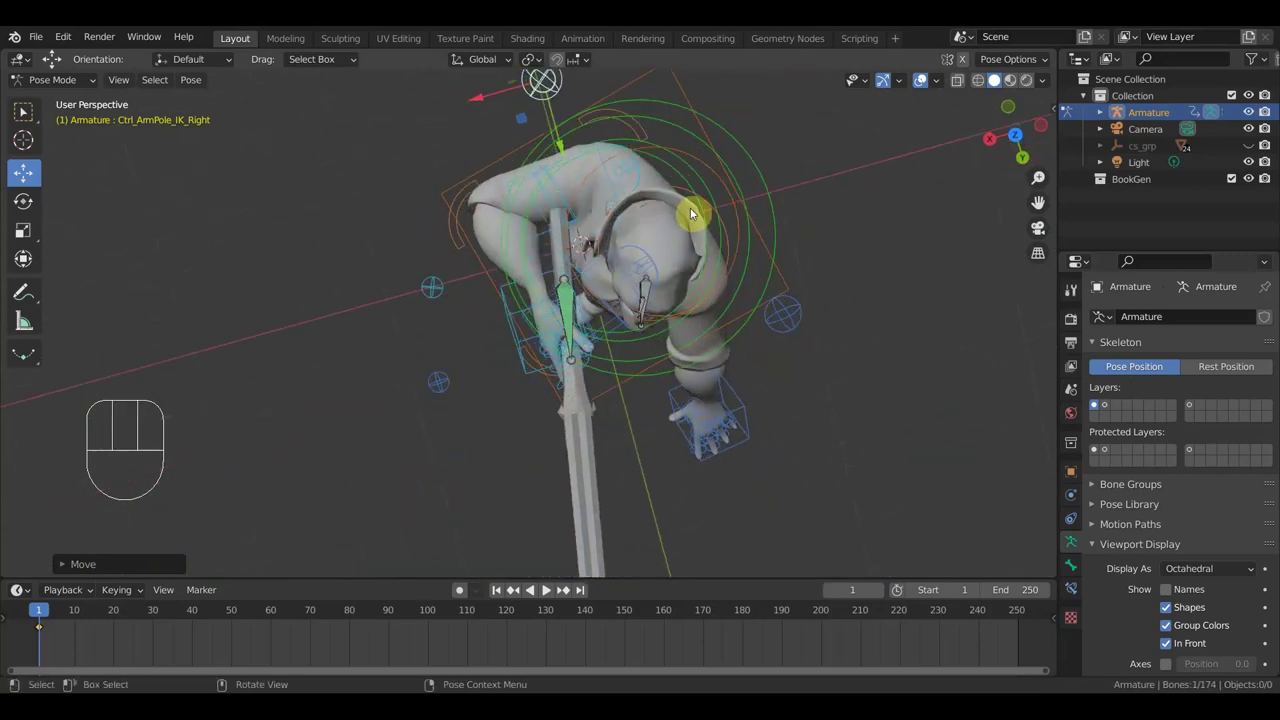
Rotate Ctrl_Shoulder_Right slightly so the spear arm sits better, checking from several angles
middle_click(680, 222)
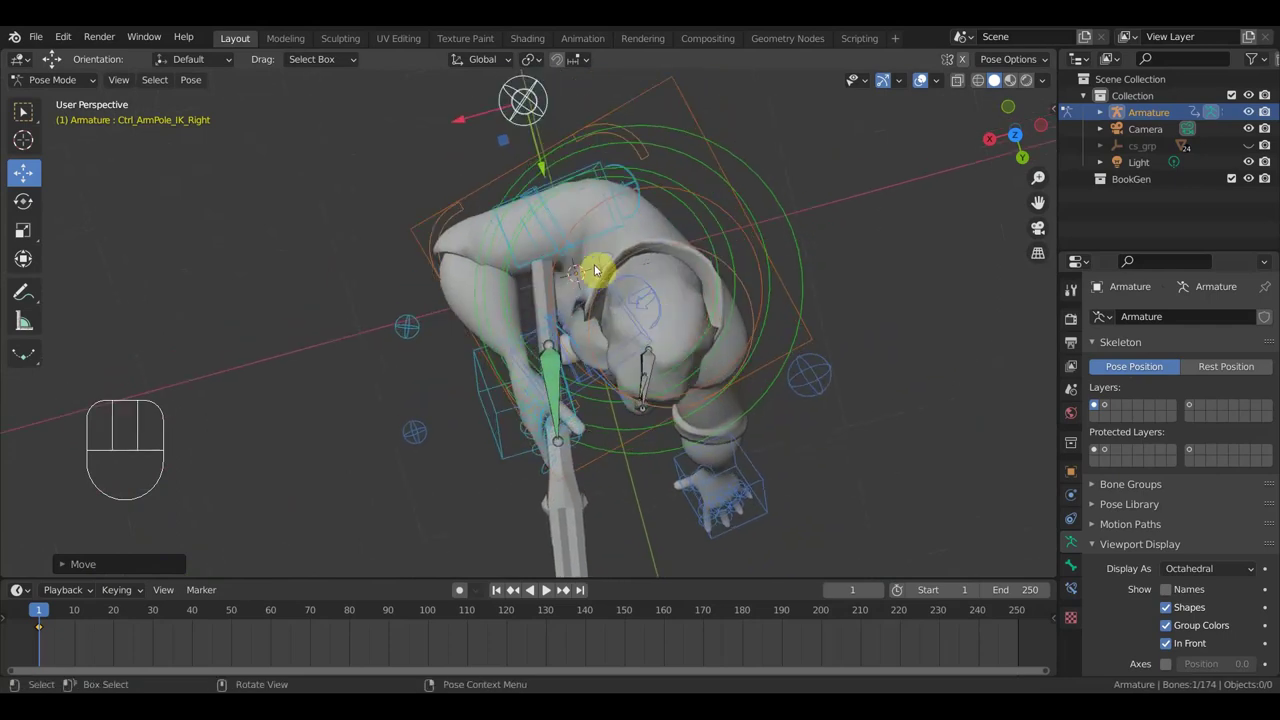
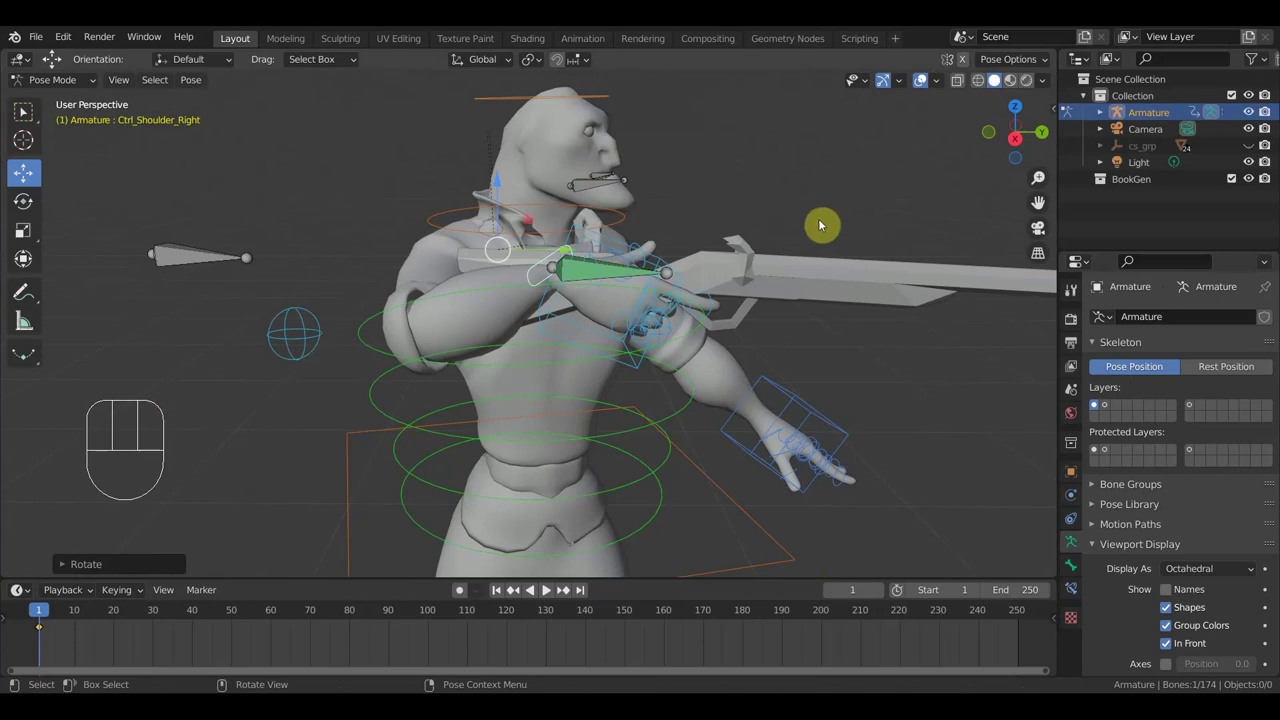
key("r")
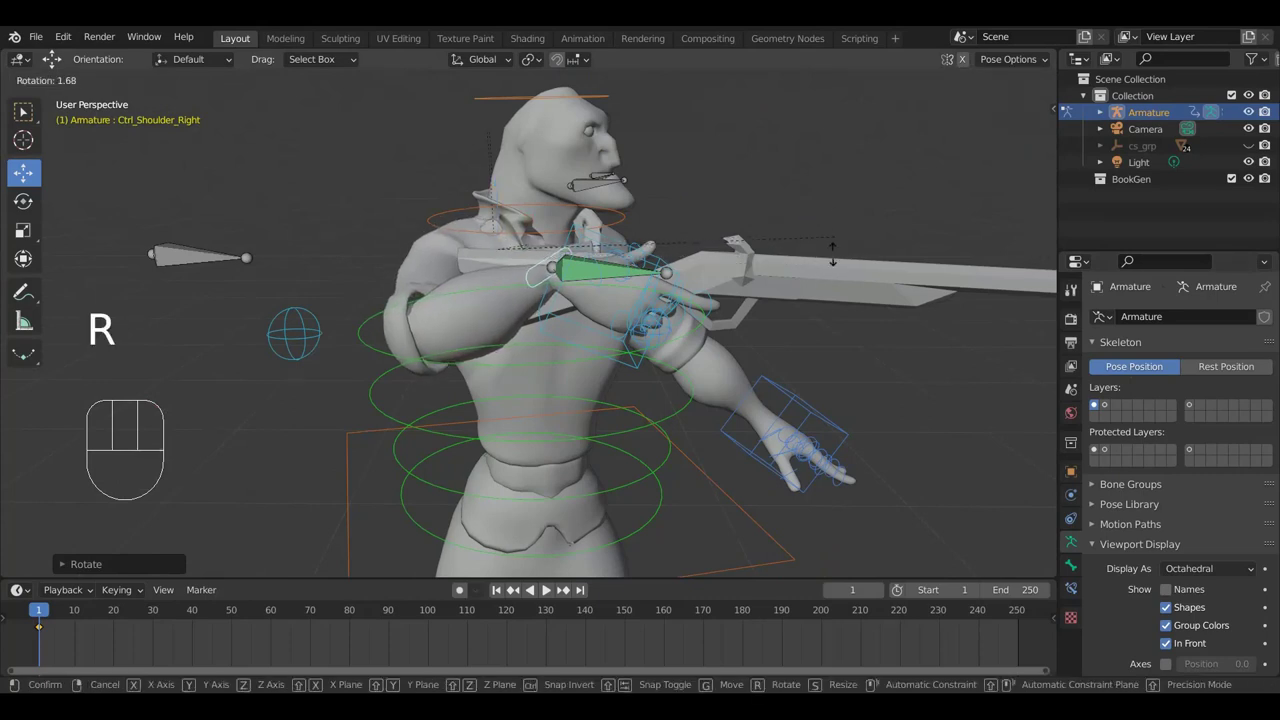
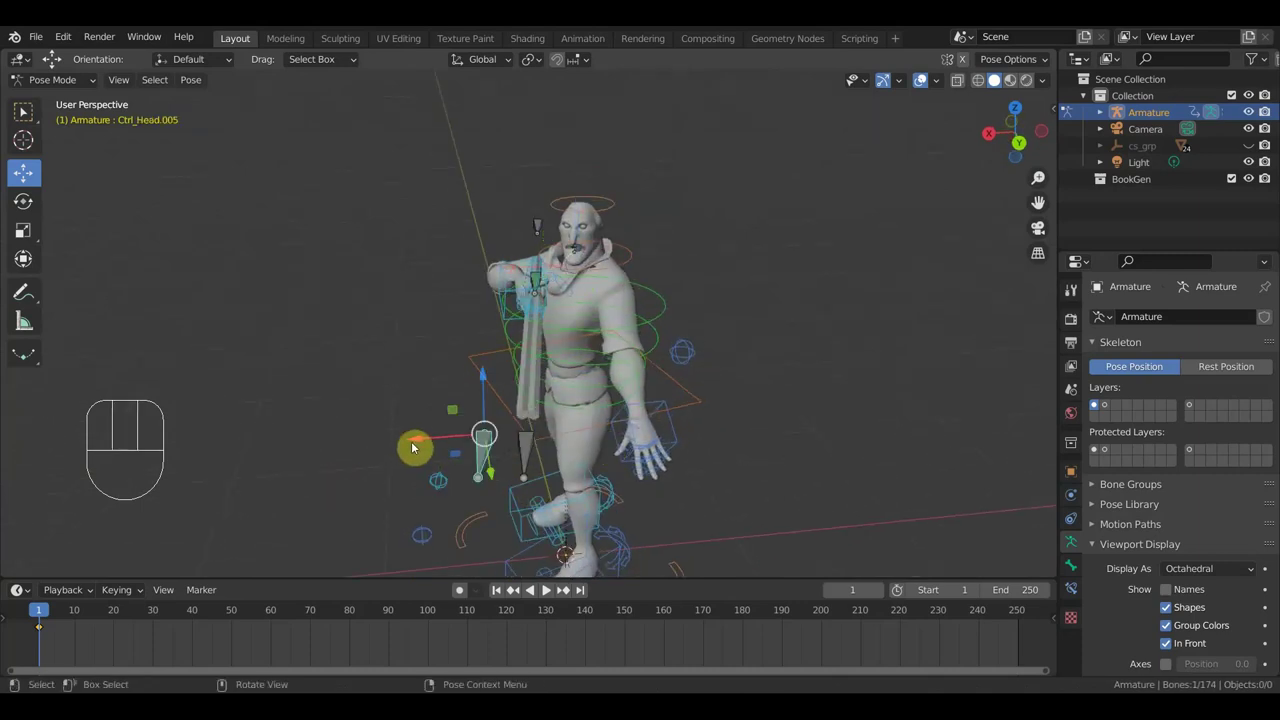
left_click_drag(412, 447, 496, 433)
middle_click(618, 430)
middle_click(540, 331)
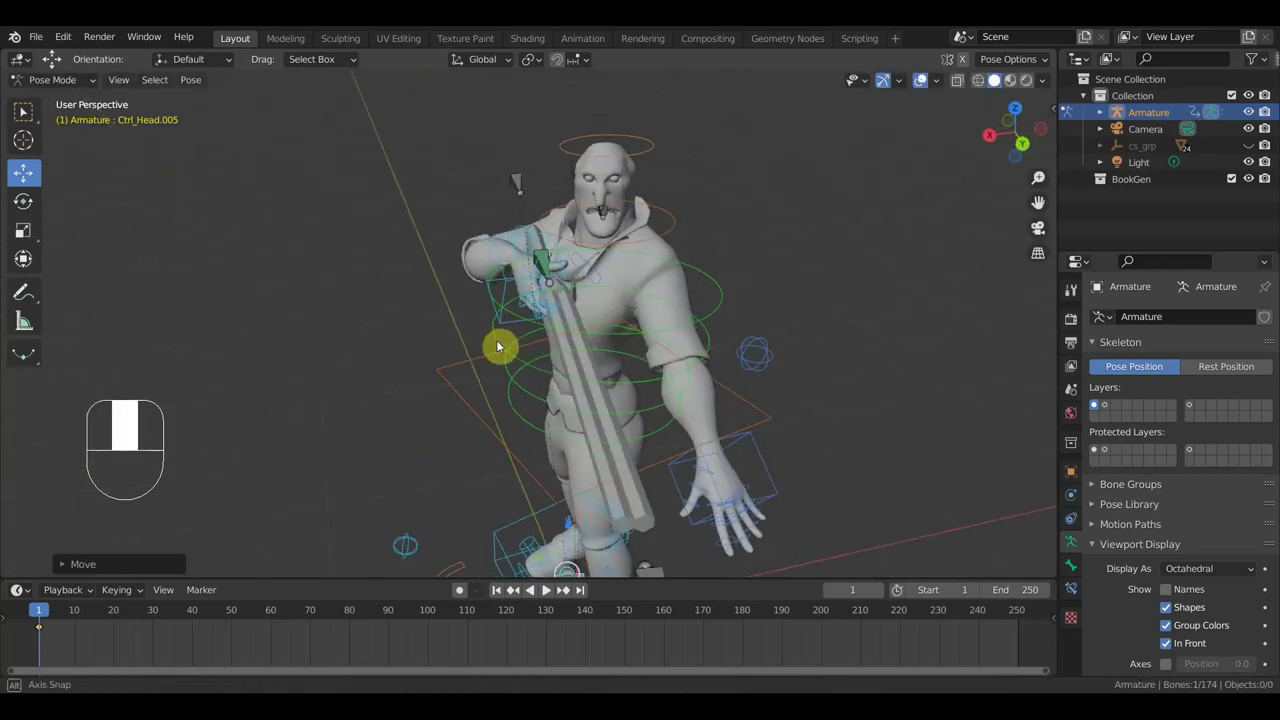
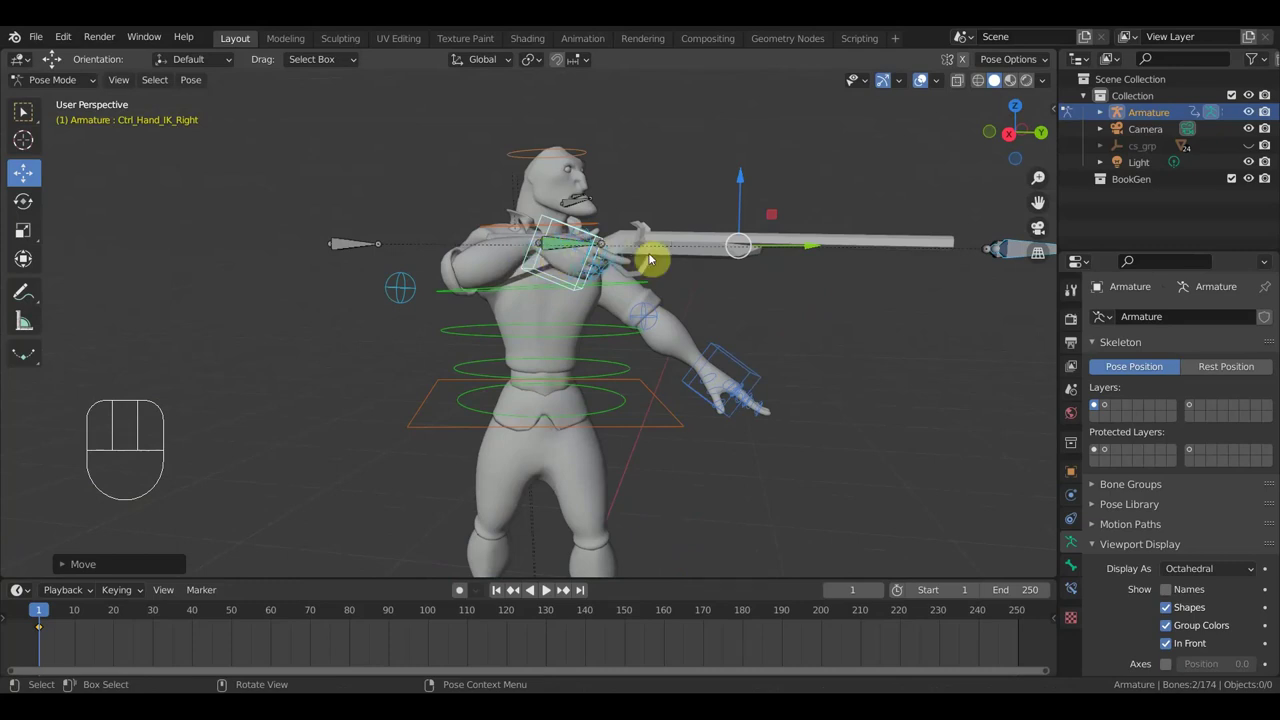
left_click_drag(719, 295, 623, 310)
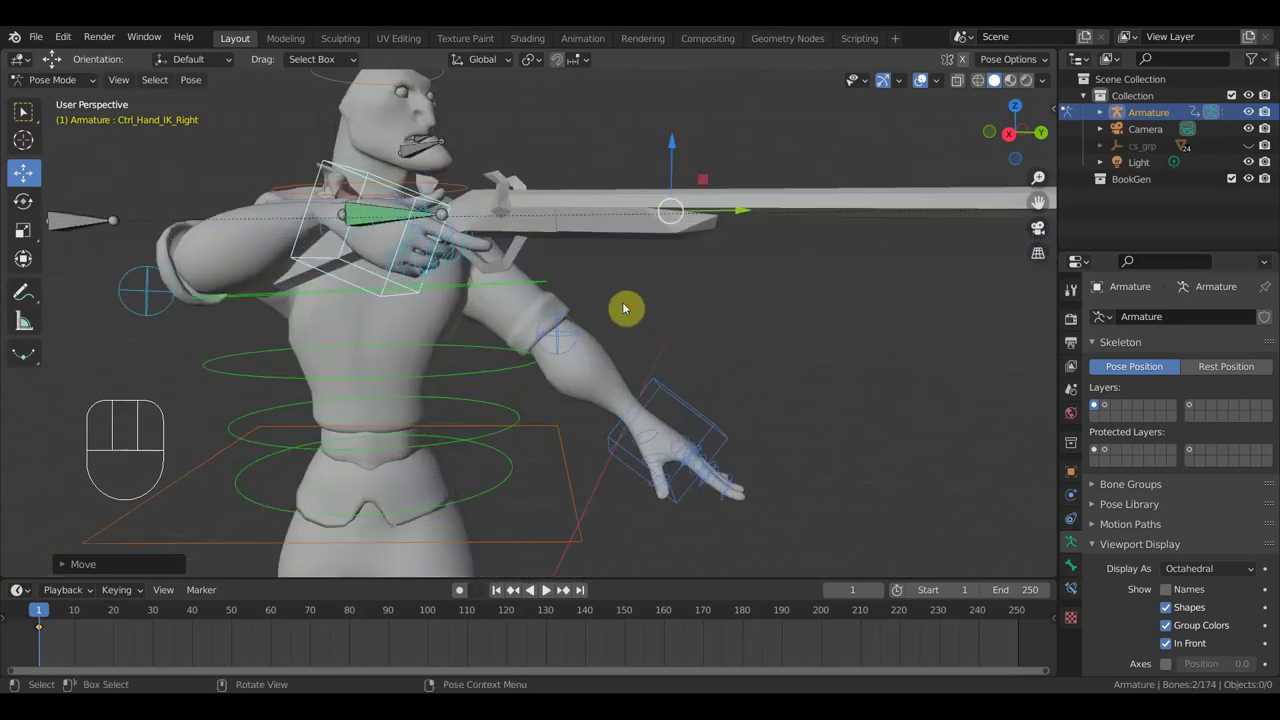
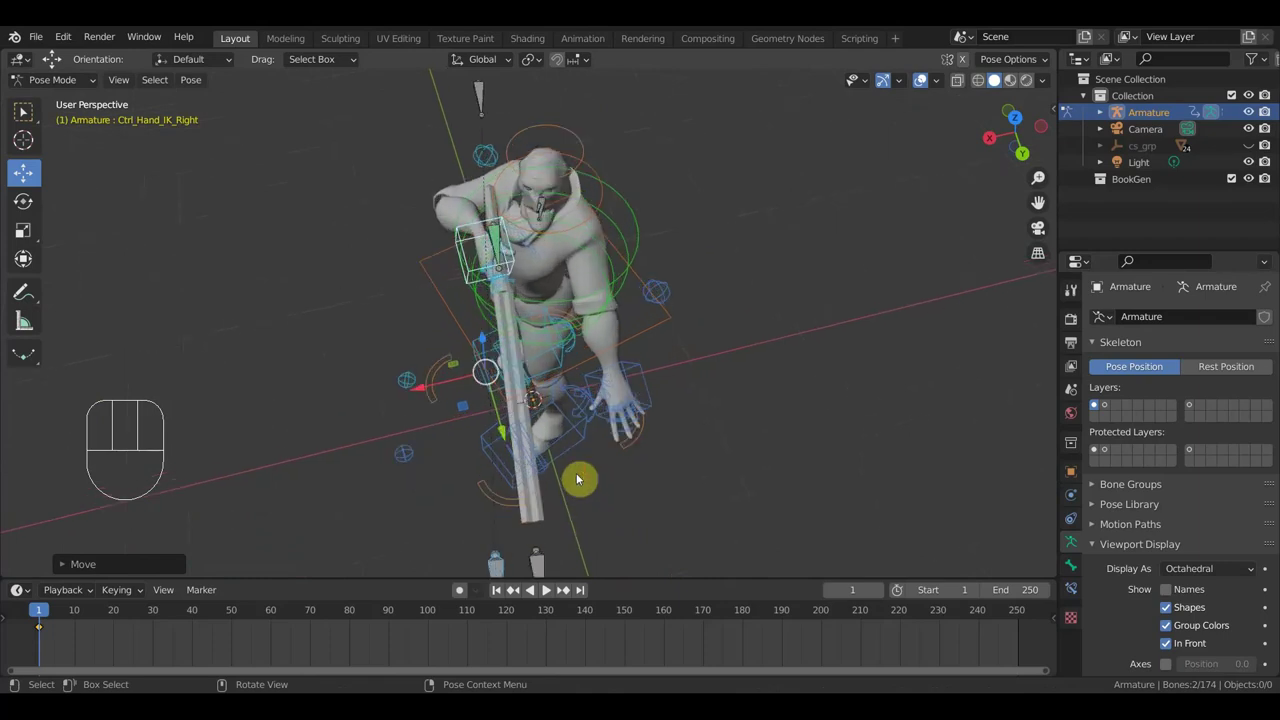
left_click_drag(604, 468, 639, 437)
left_click_drag(639, 437, 847, 383)
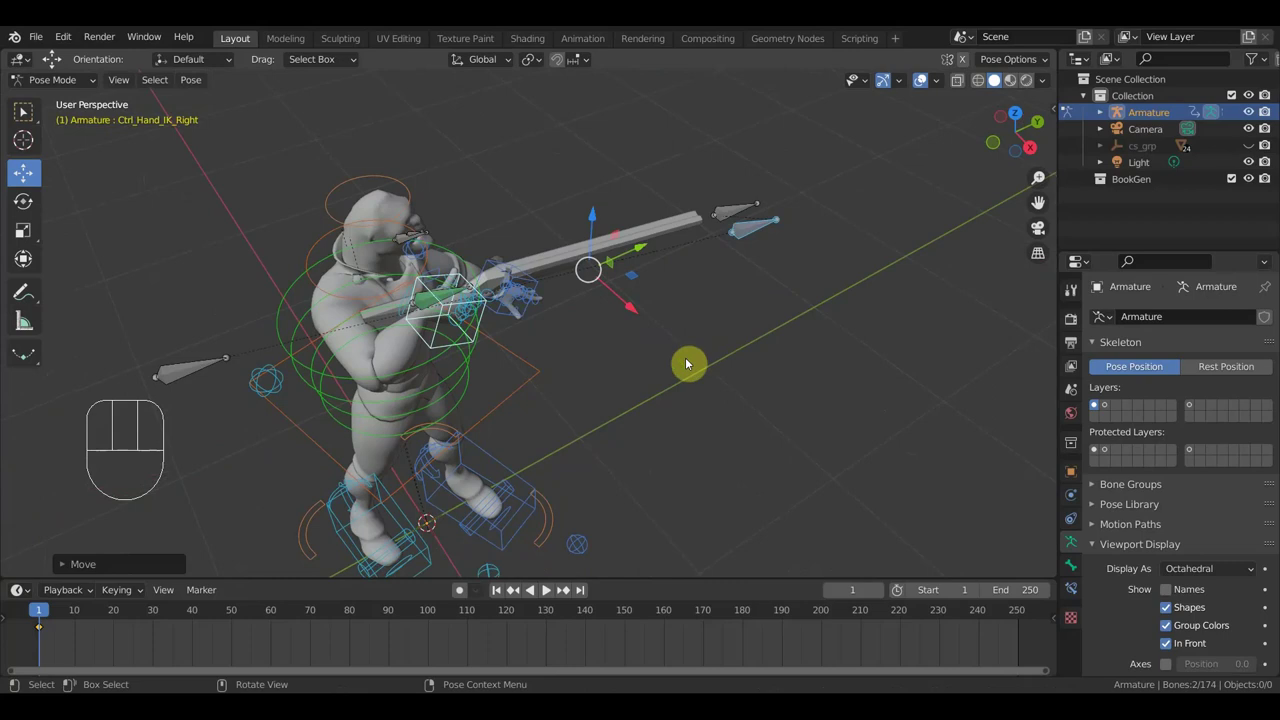
left_click_drag(680, 371, 660, 401)
left_click(291, 293)
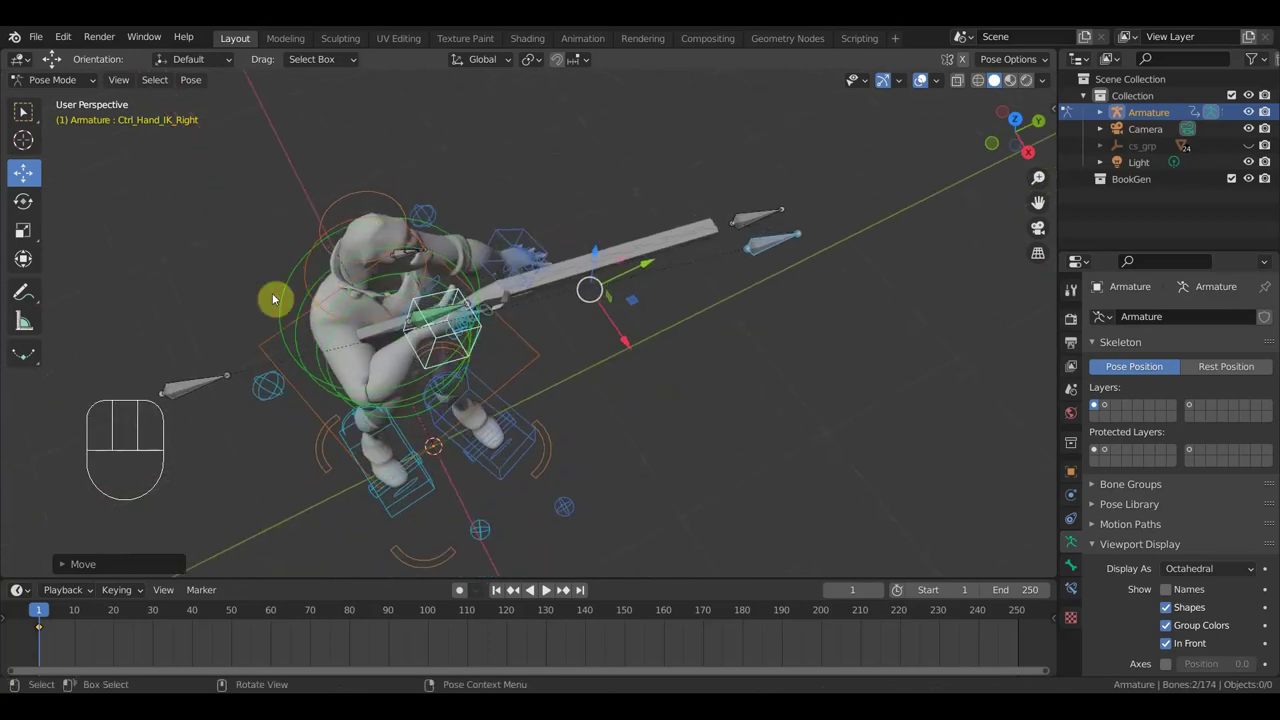
left_click_drag(286, 303, 474, 289)
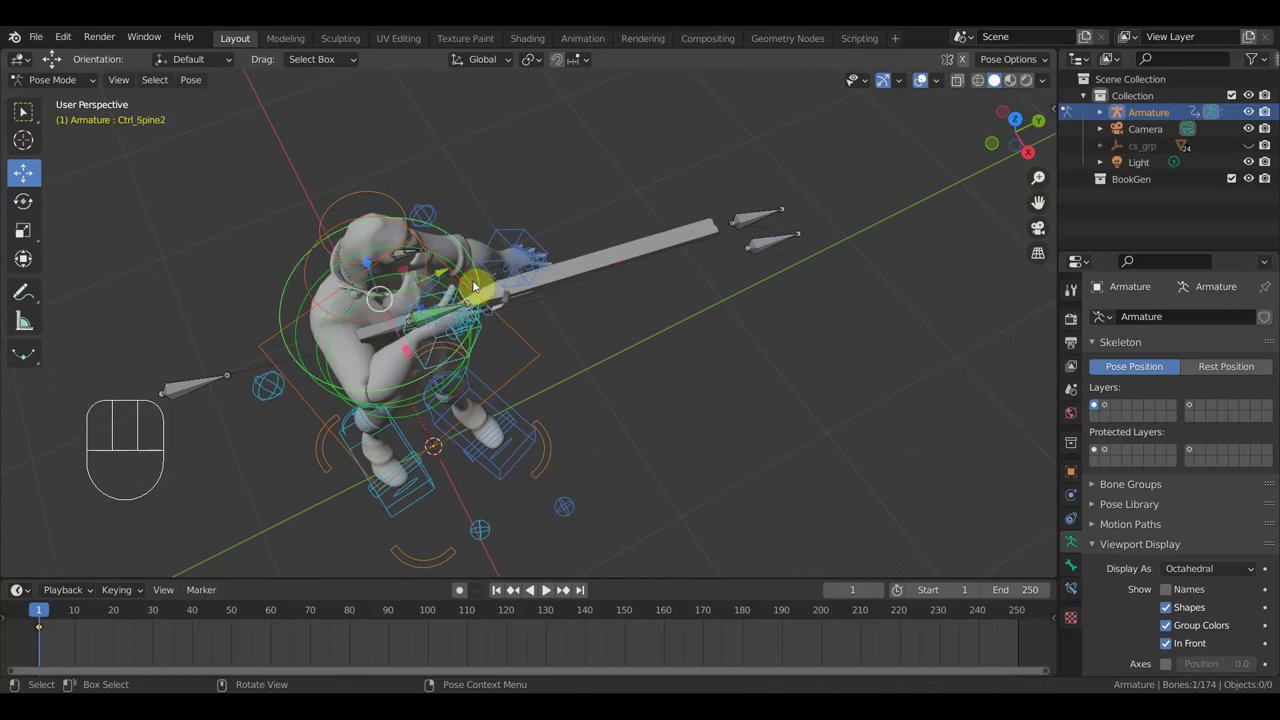
From top view give Ctrl_Spine2 a small turn, then move Ctrl_Hand_IK_Left about 0.24 m and rotate it near 121 degrees
key("KP_7")
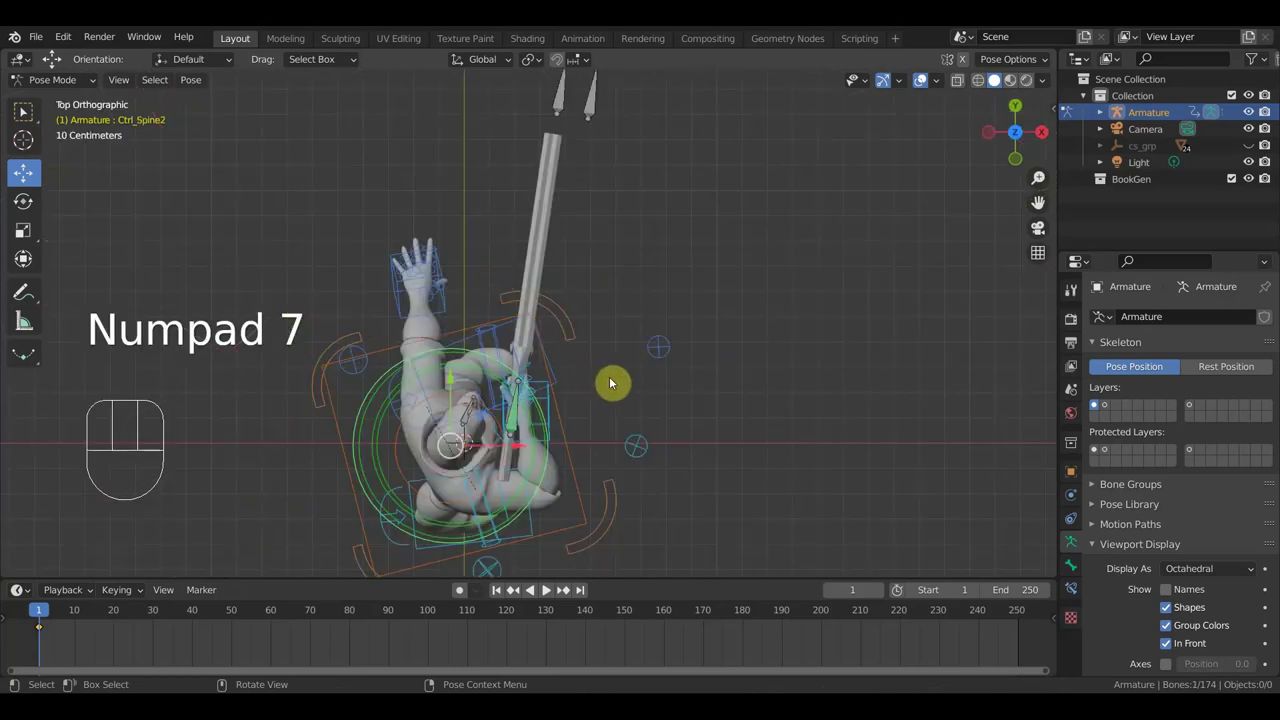
key("r")
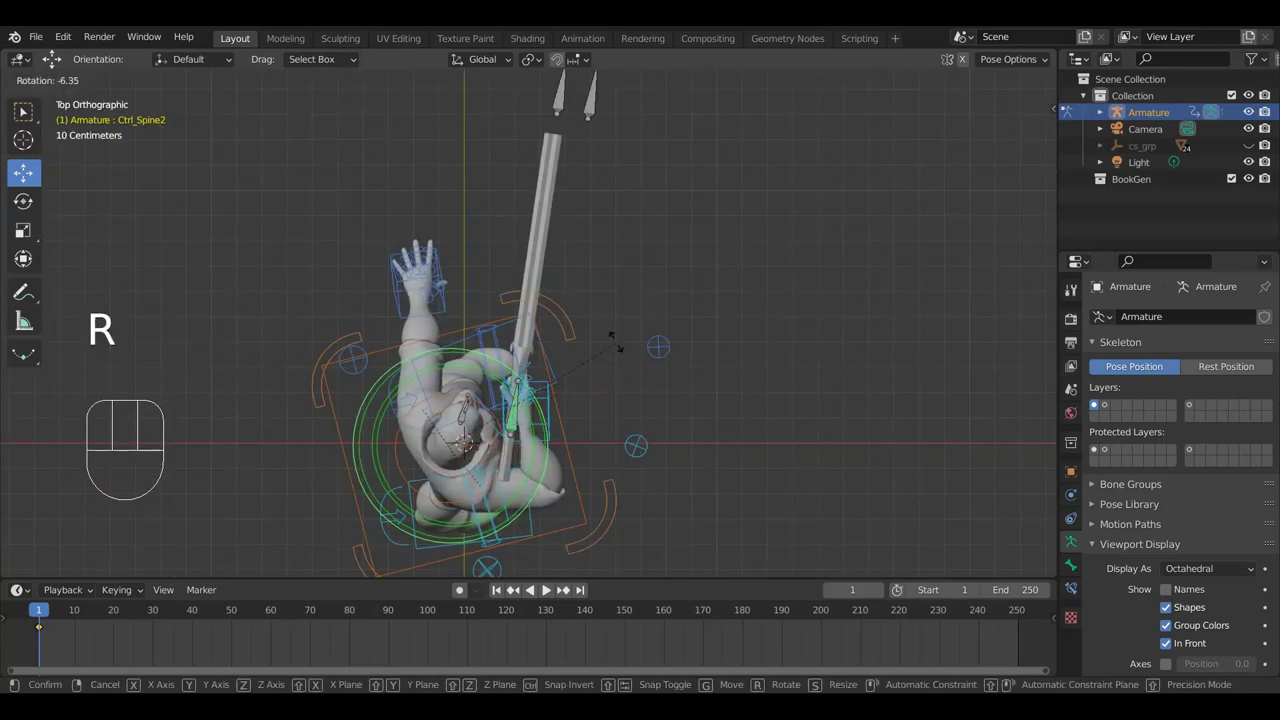
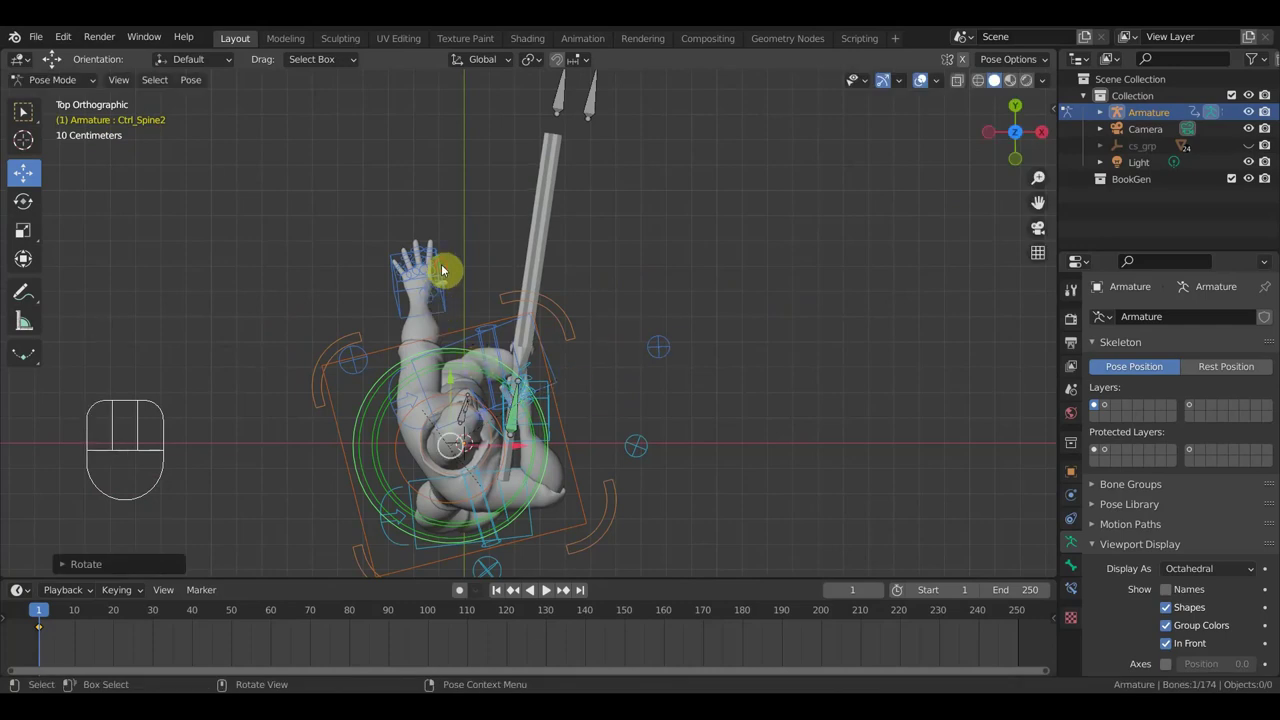
key("g")
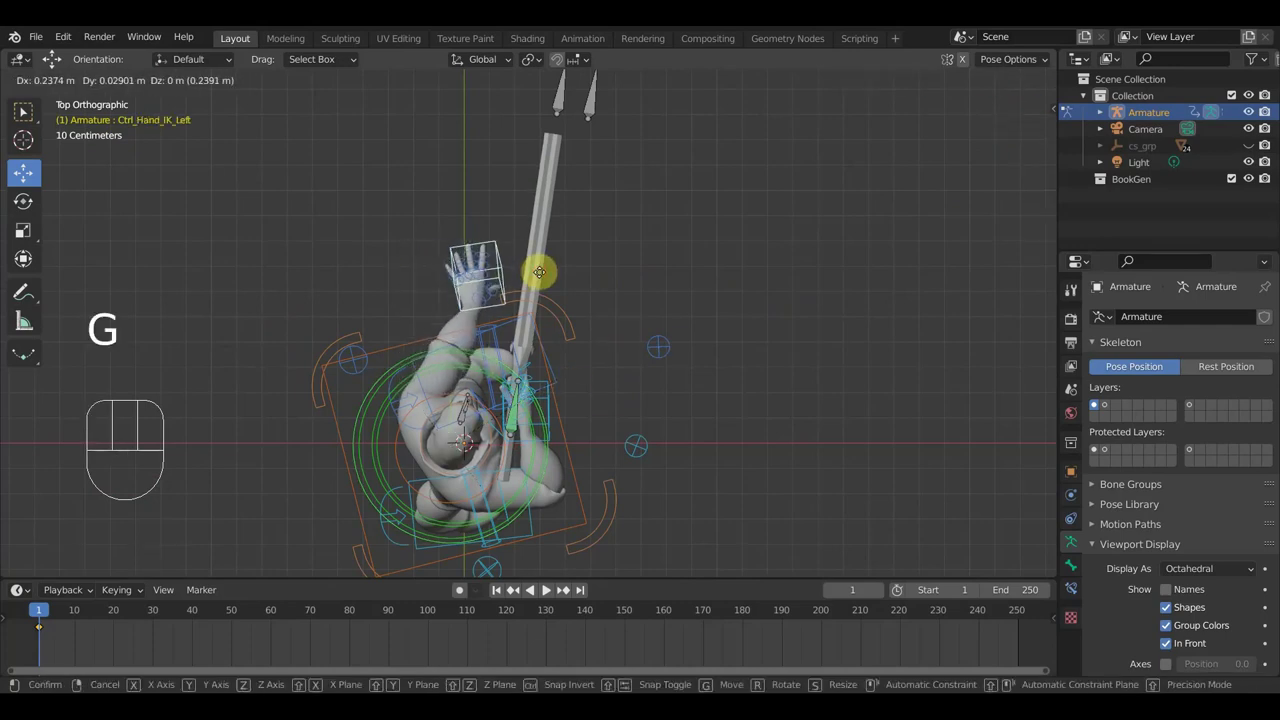
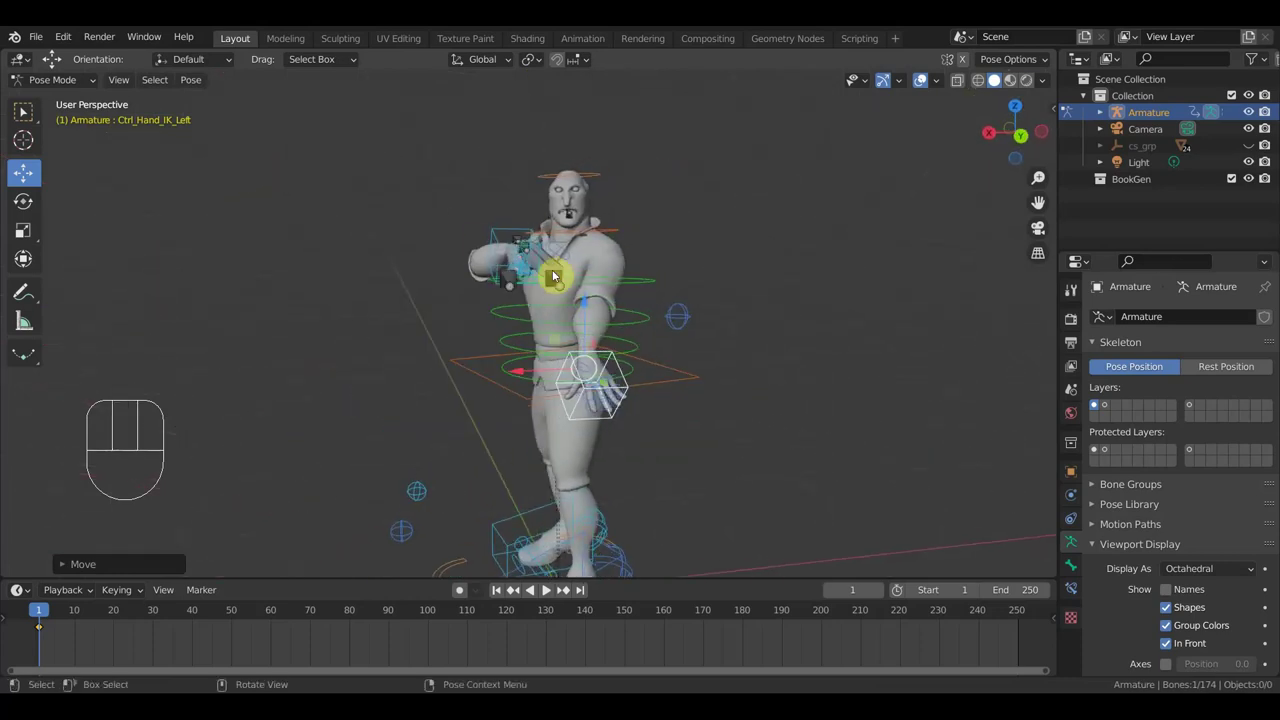
key("r")
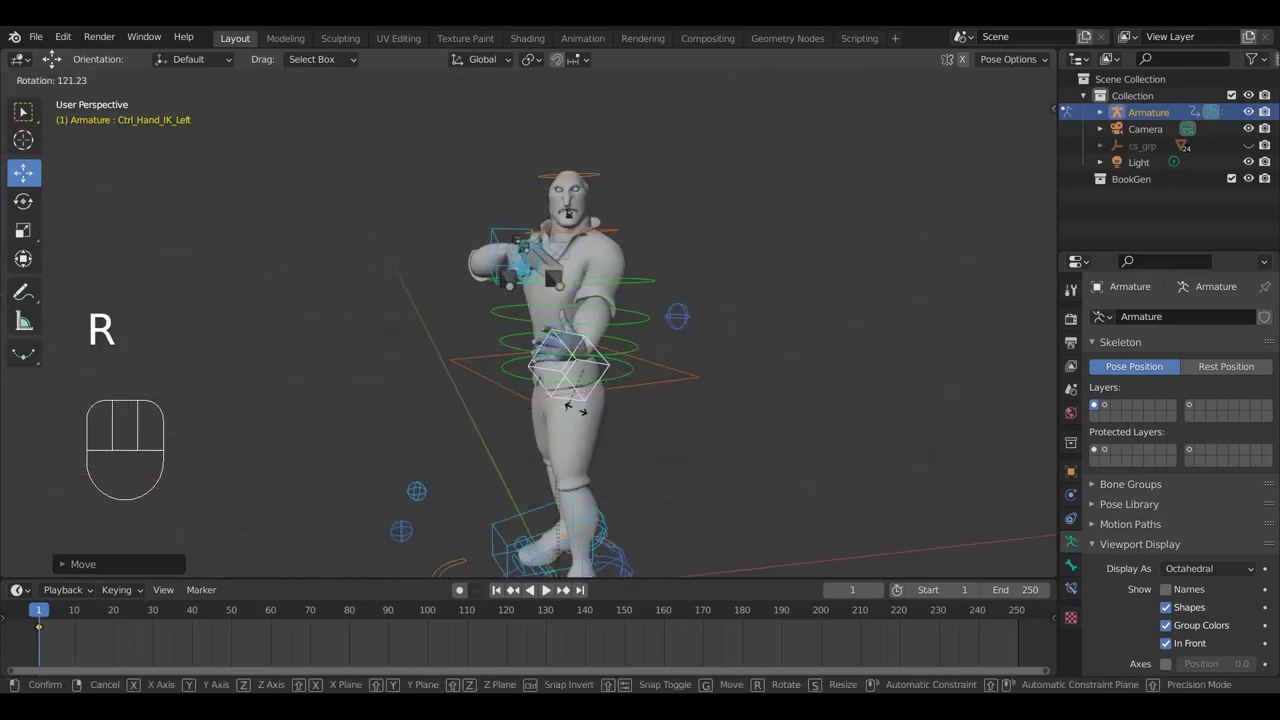
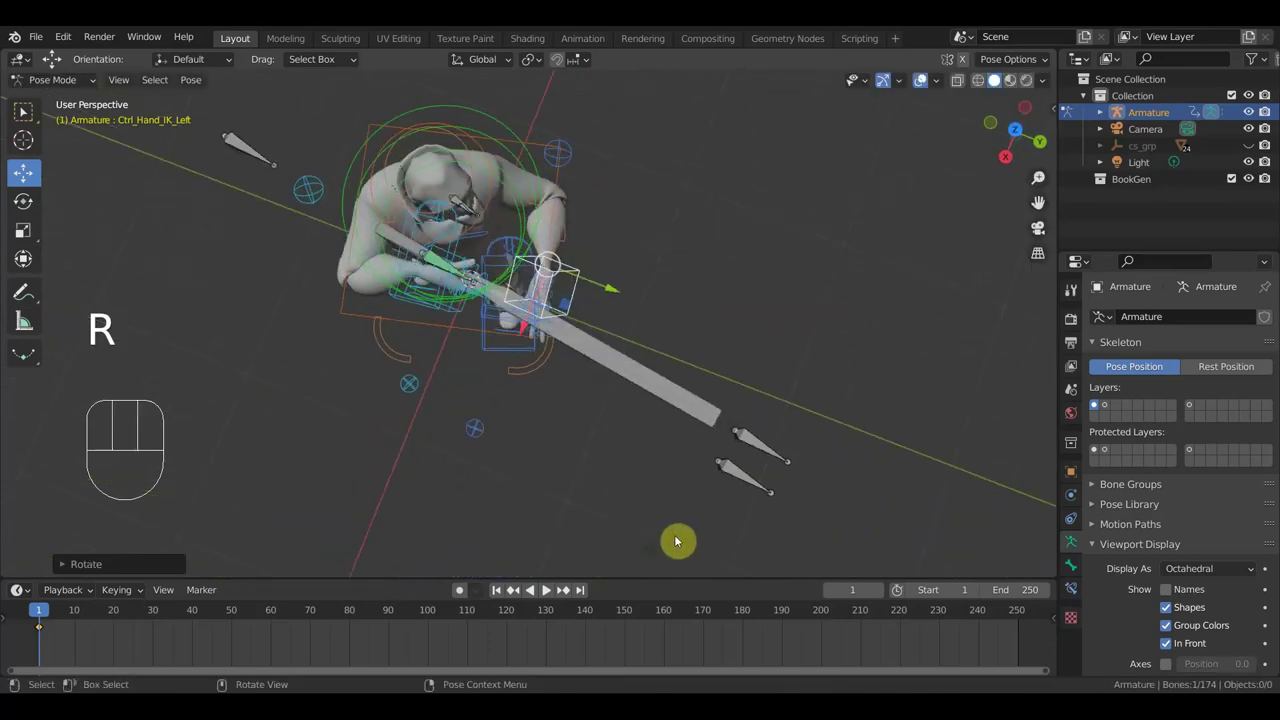
Reposition Ctrl_ArmPole_IK_Left and confirm its new placement
key("r")
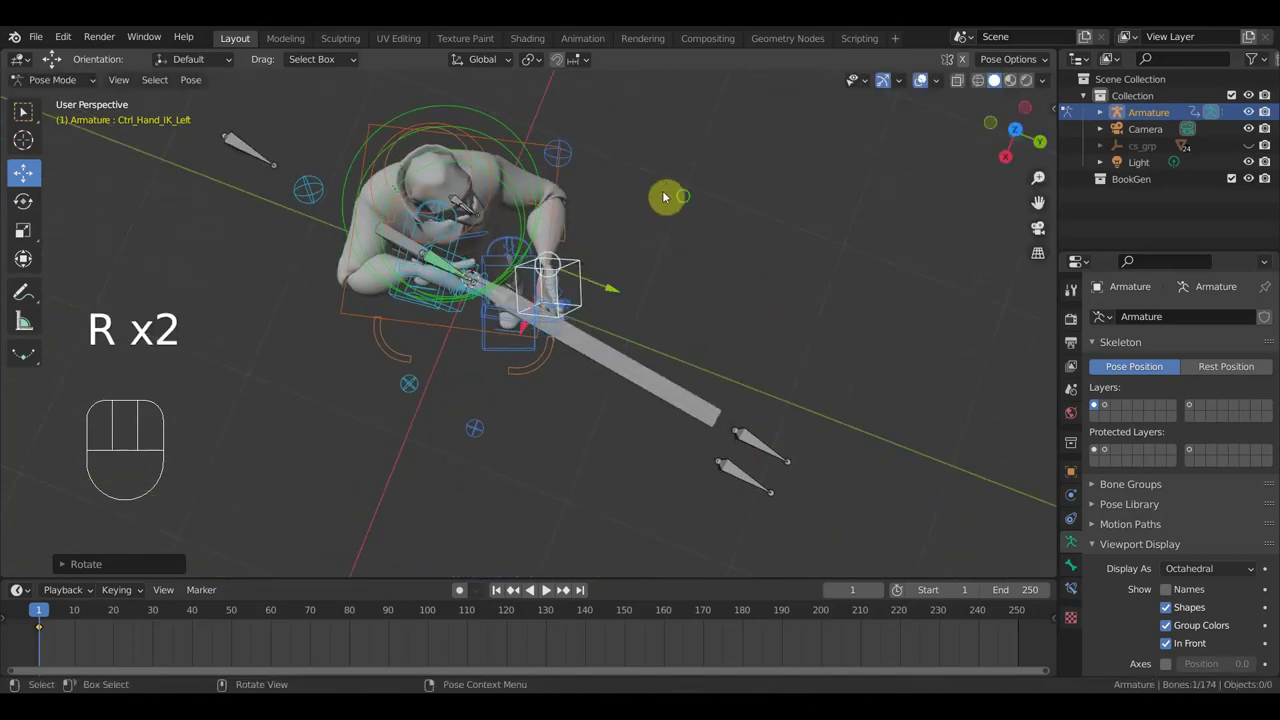
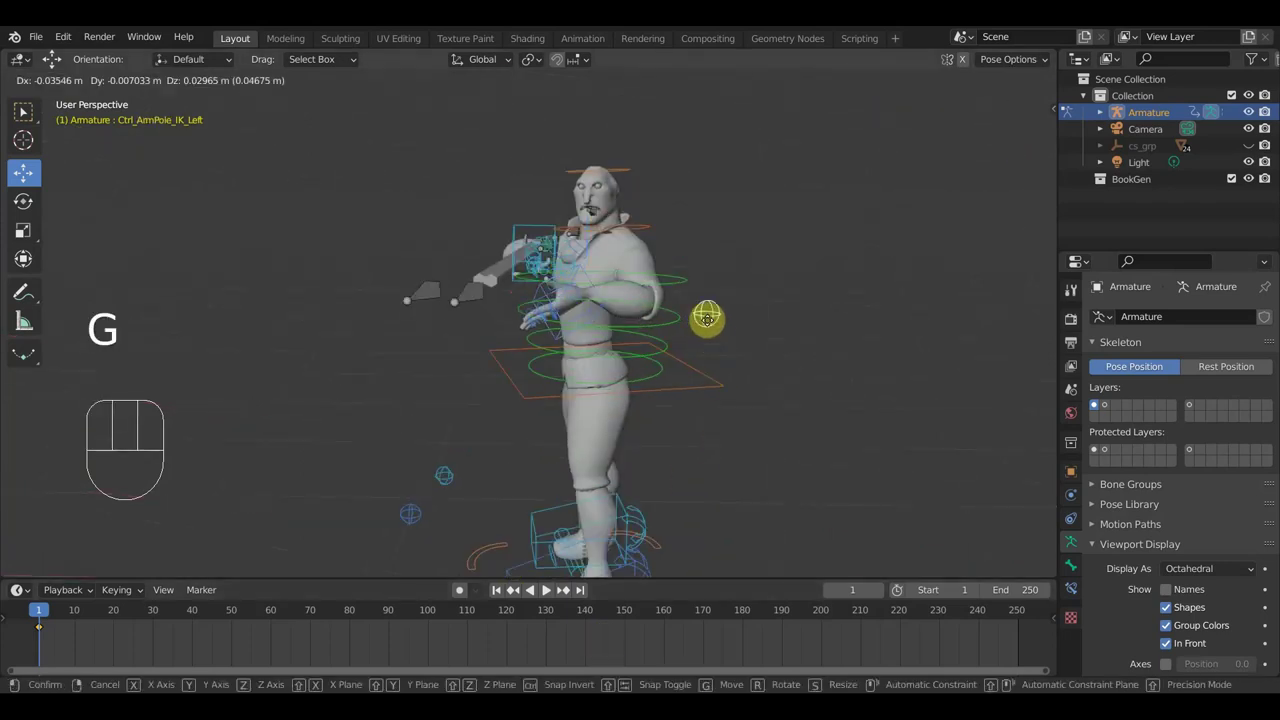
left_click(693, 313)
left_click_drag(596, 329, 730, 323)
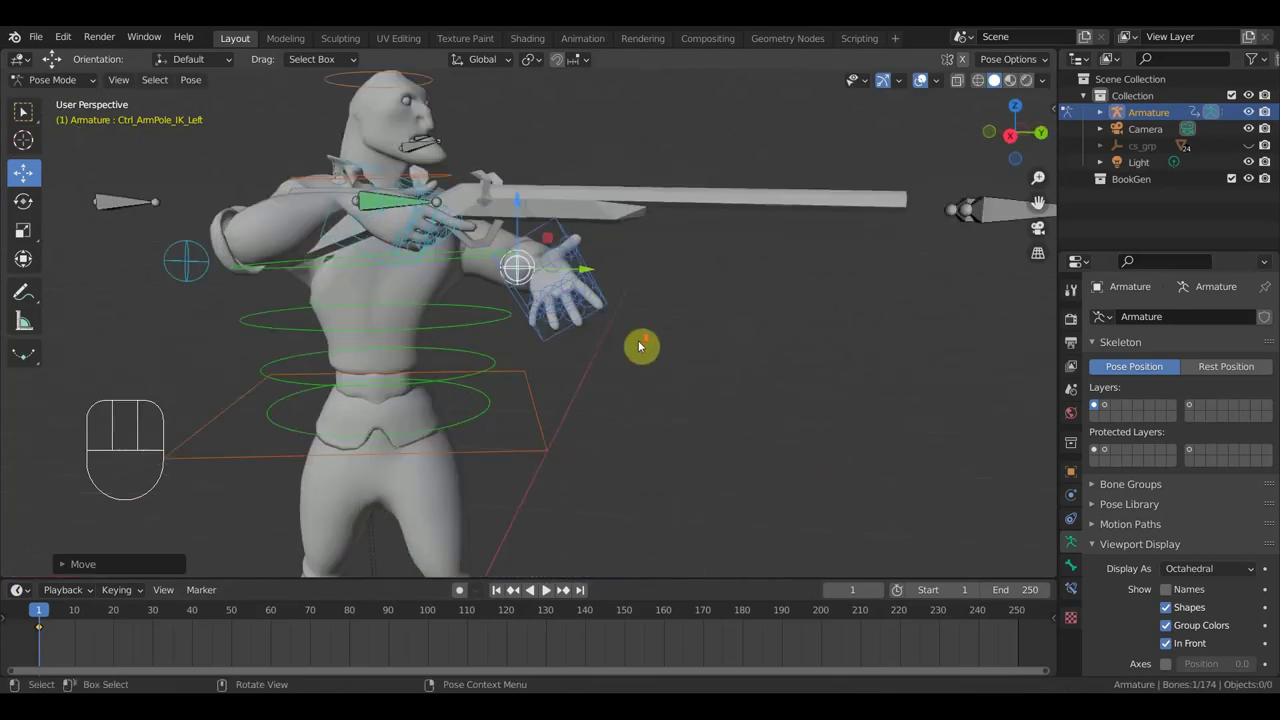
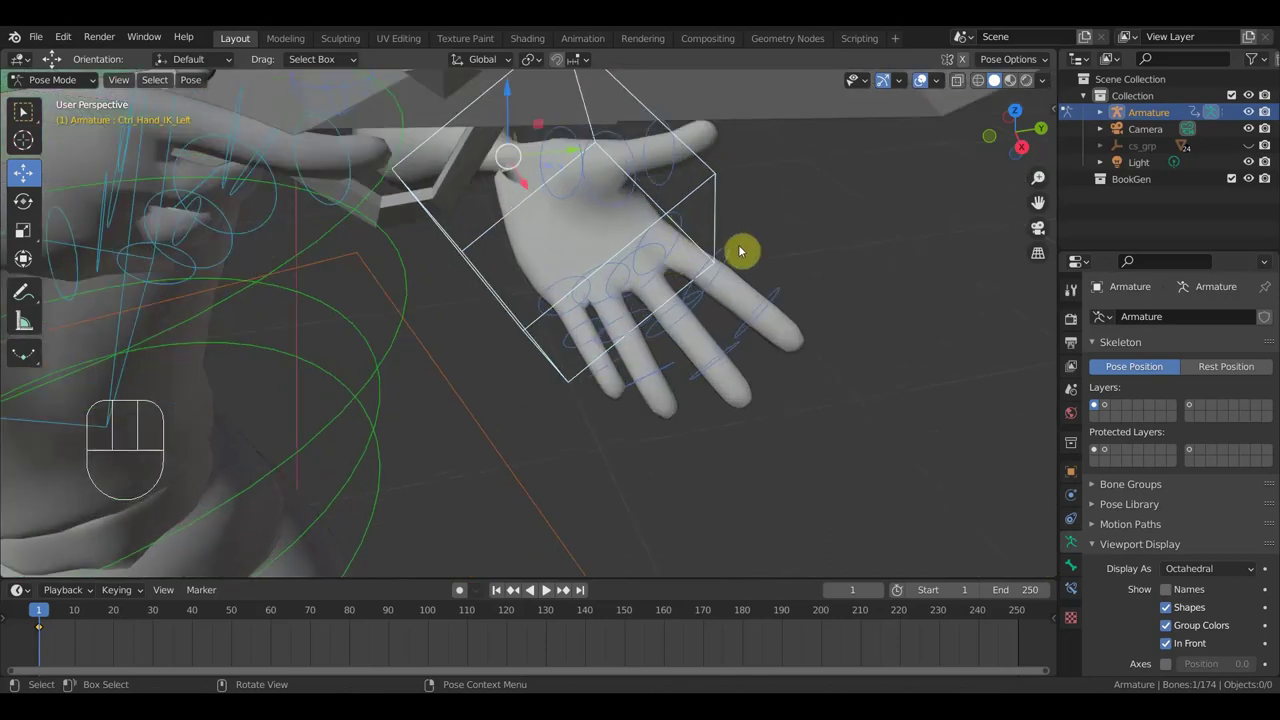
Curl the left index and other finger controls into a grip, ending with Ctrl_Index2_Left near 48 degrees
key("r")
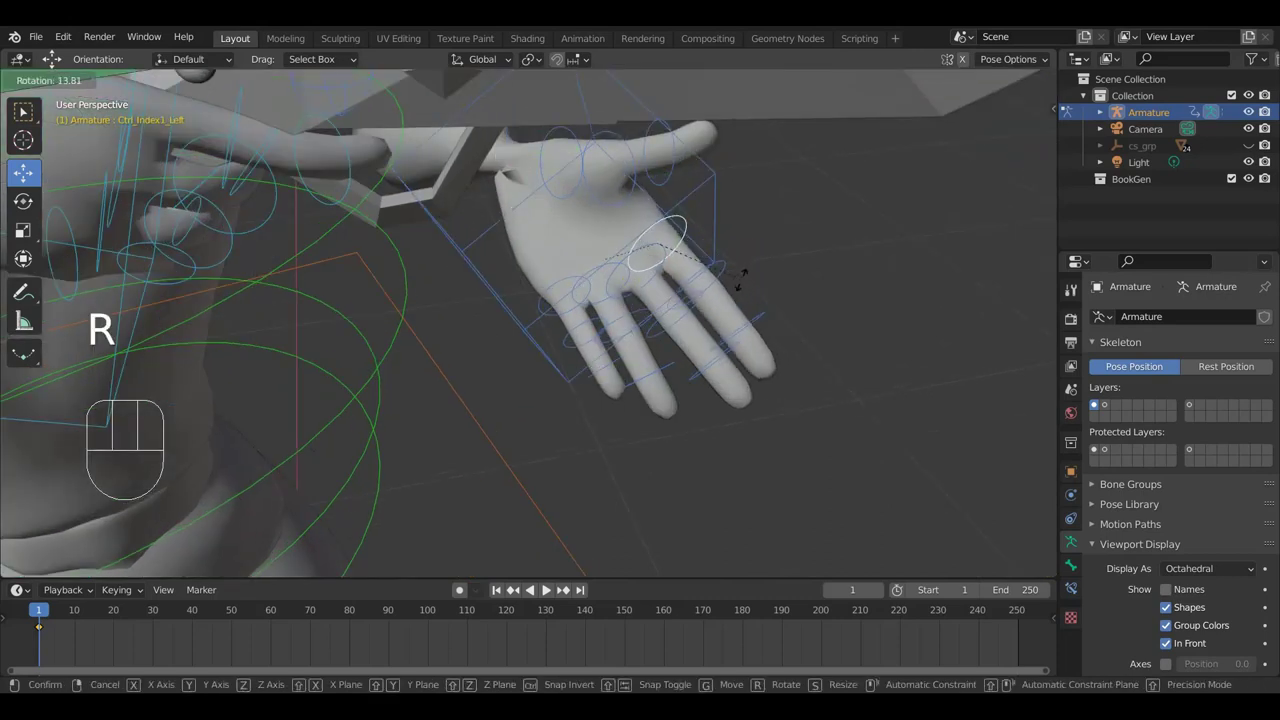
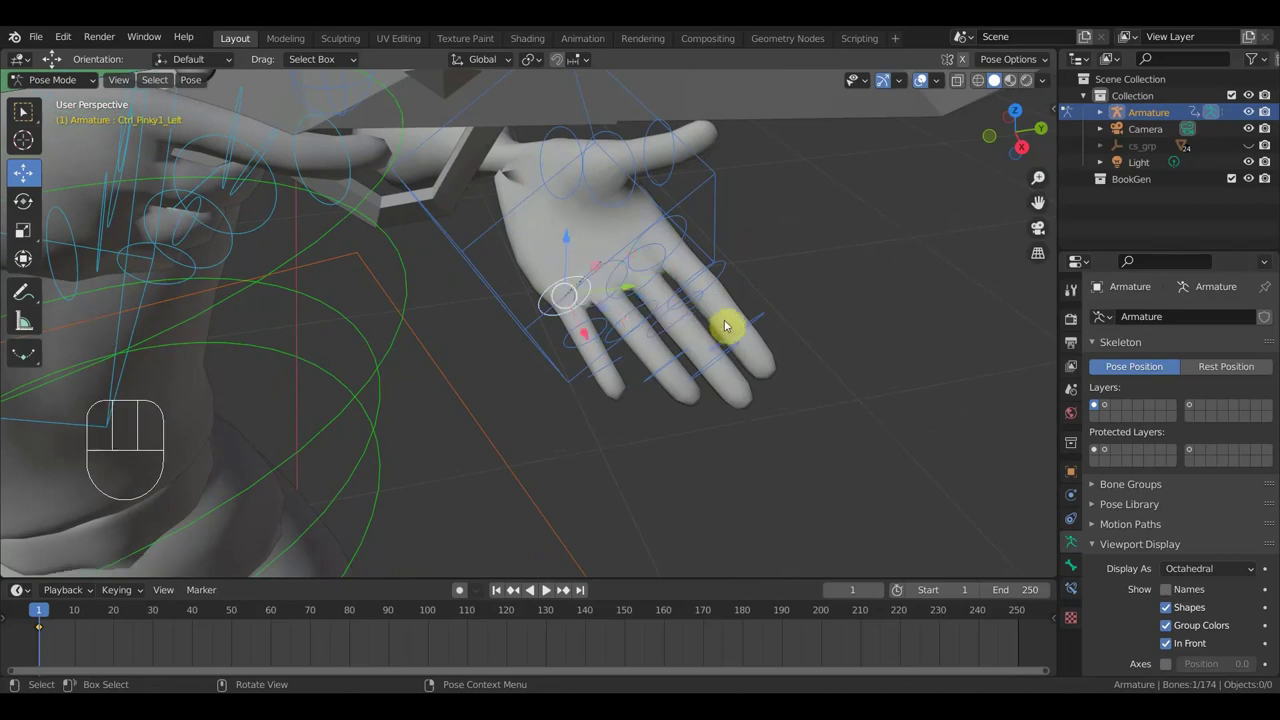
key("r")
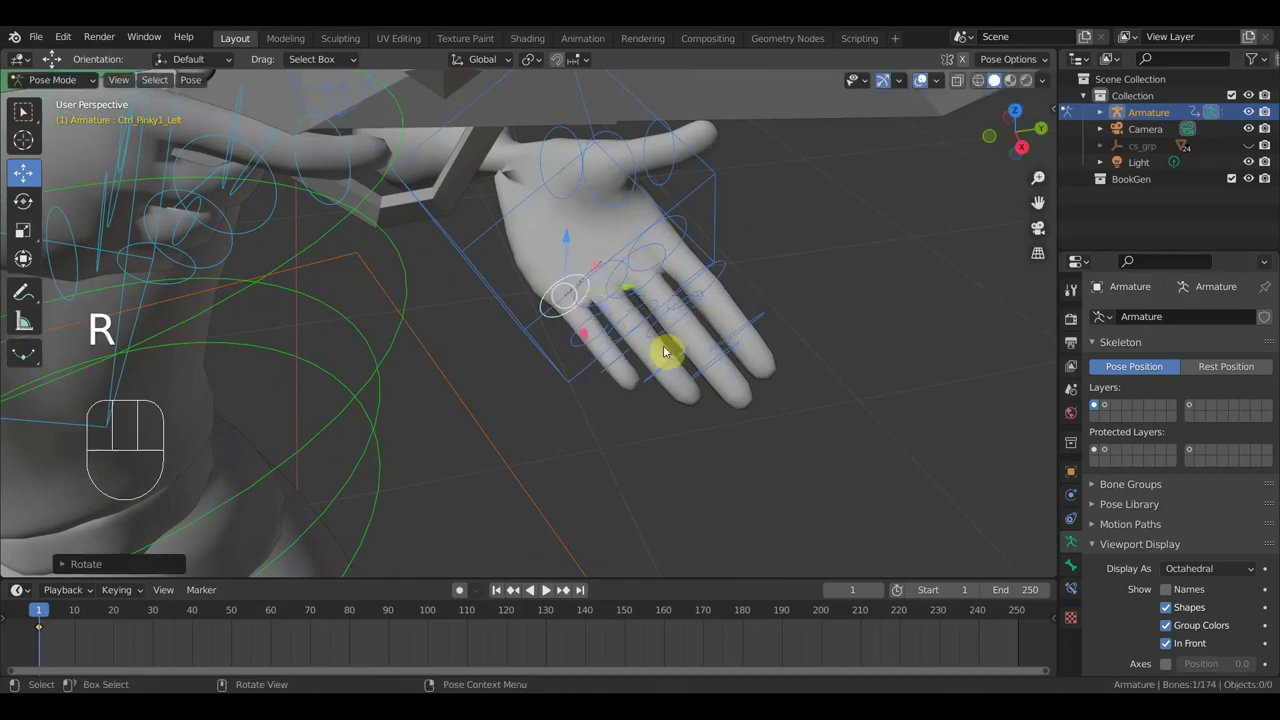
left_click_drag(680, 368, 633, 379)
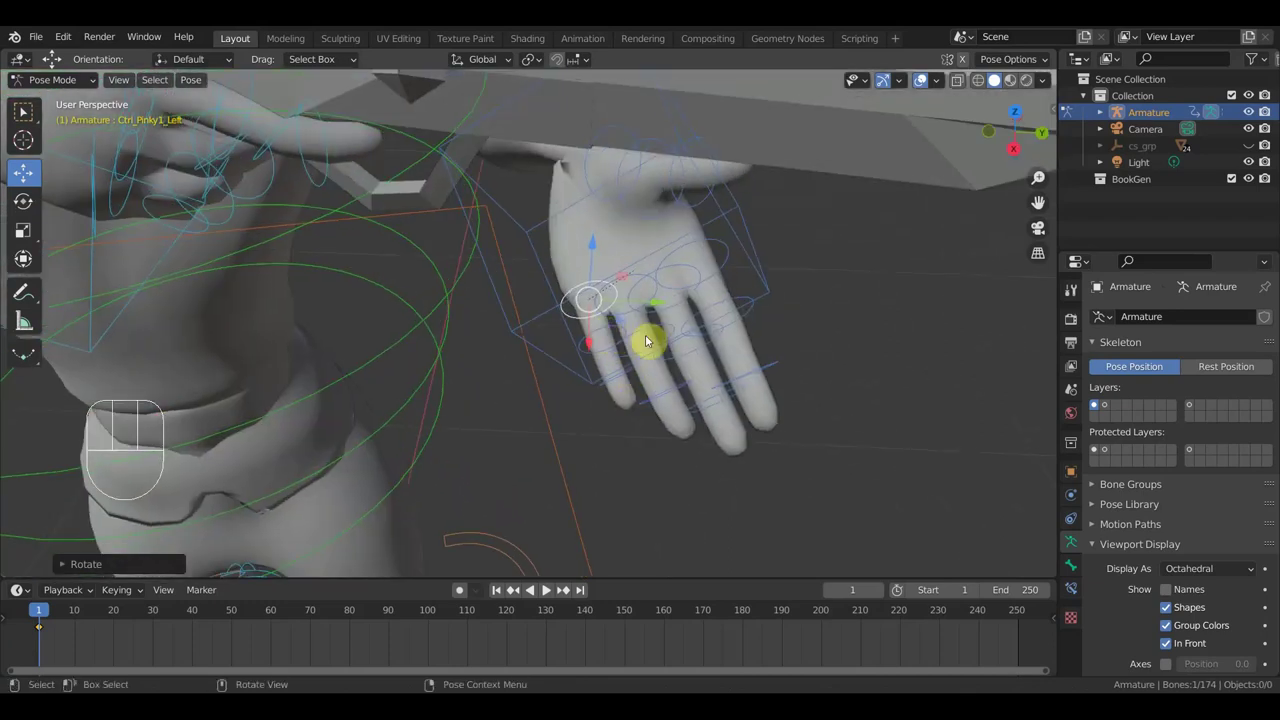
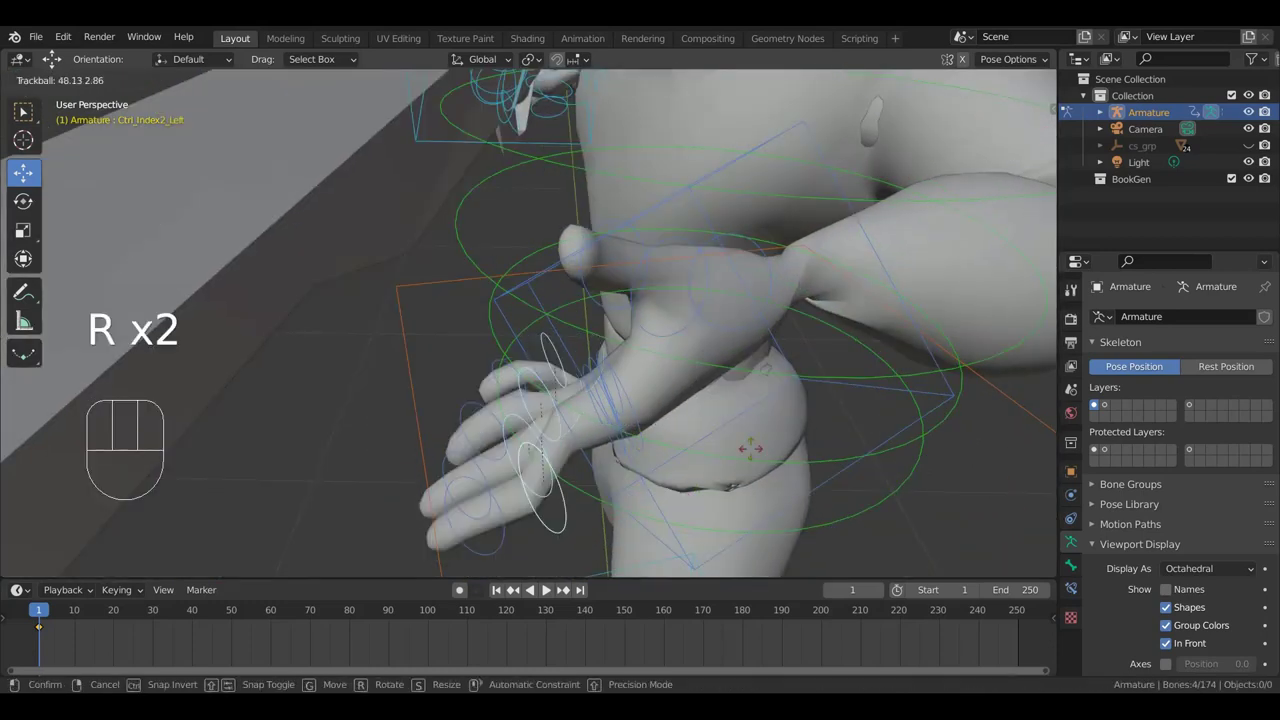
left_click_drag(767, 422, 757, 461)
left_click_drag(757, 465, 757, 471)
key("r")
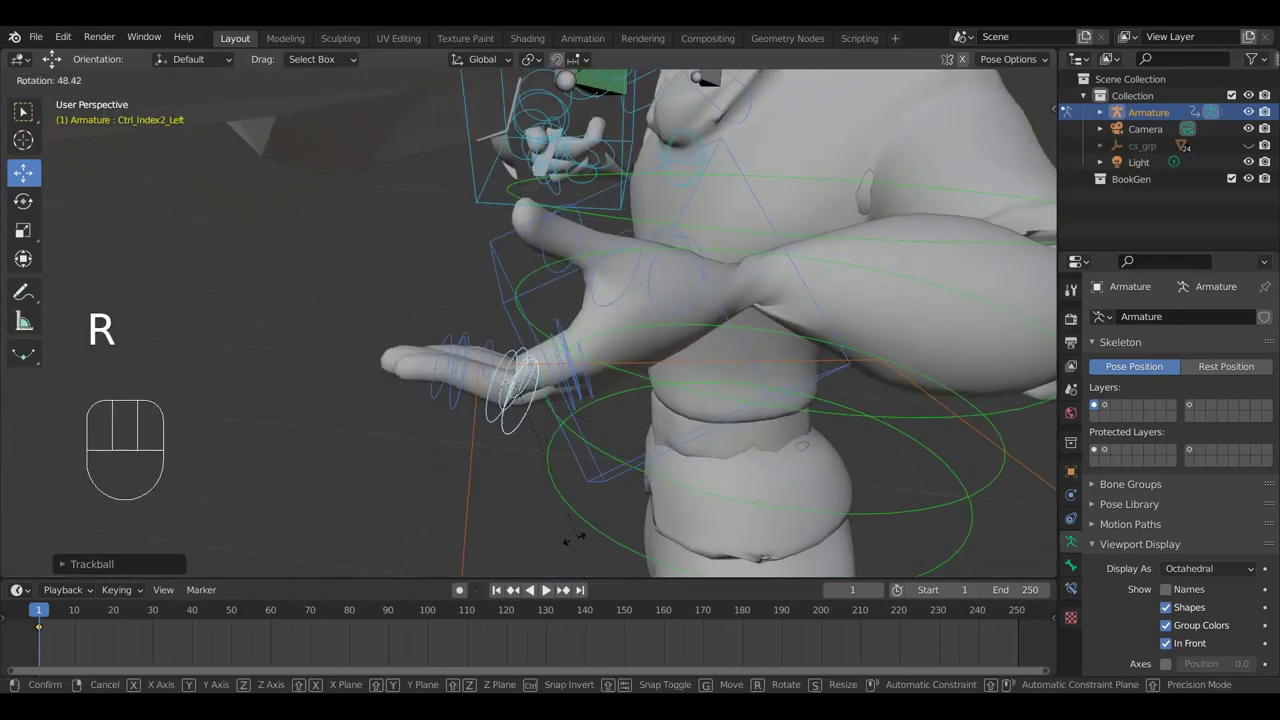
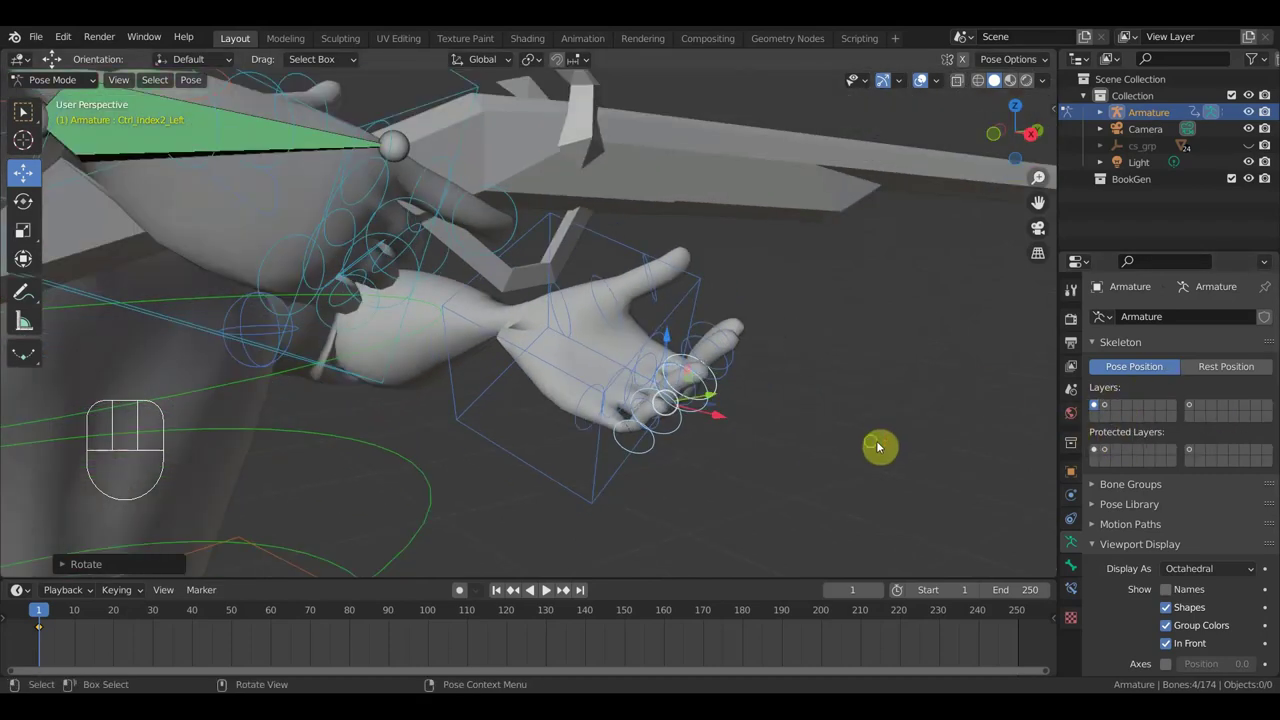
left_click_drag(866, 449, 842, 445)
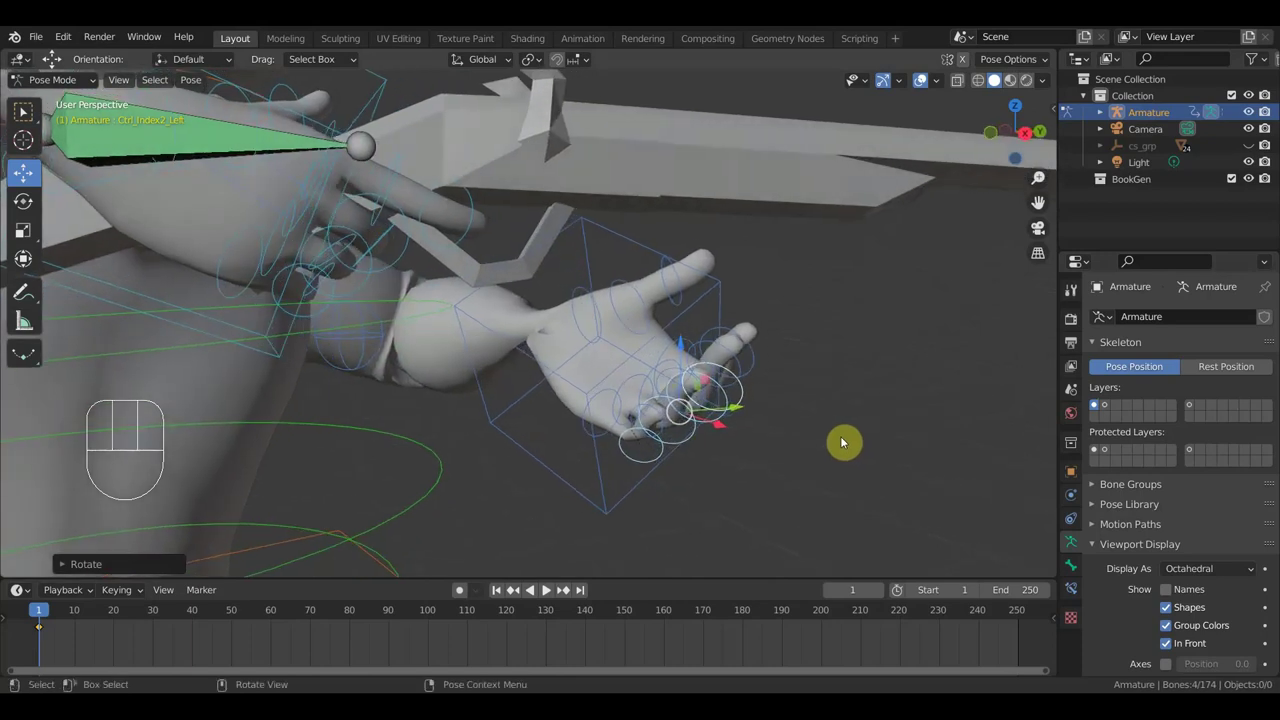
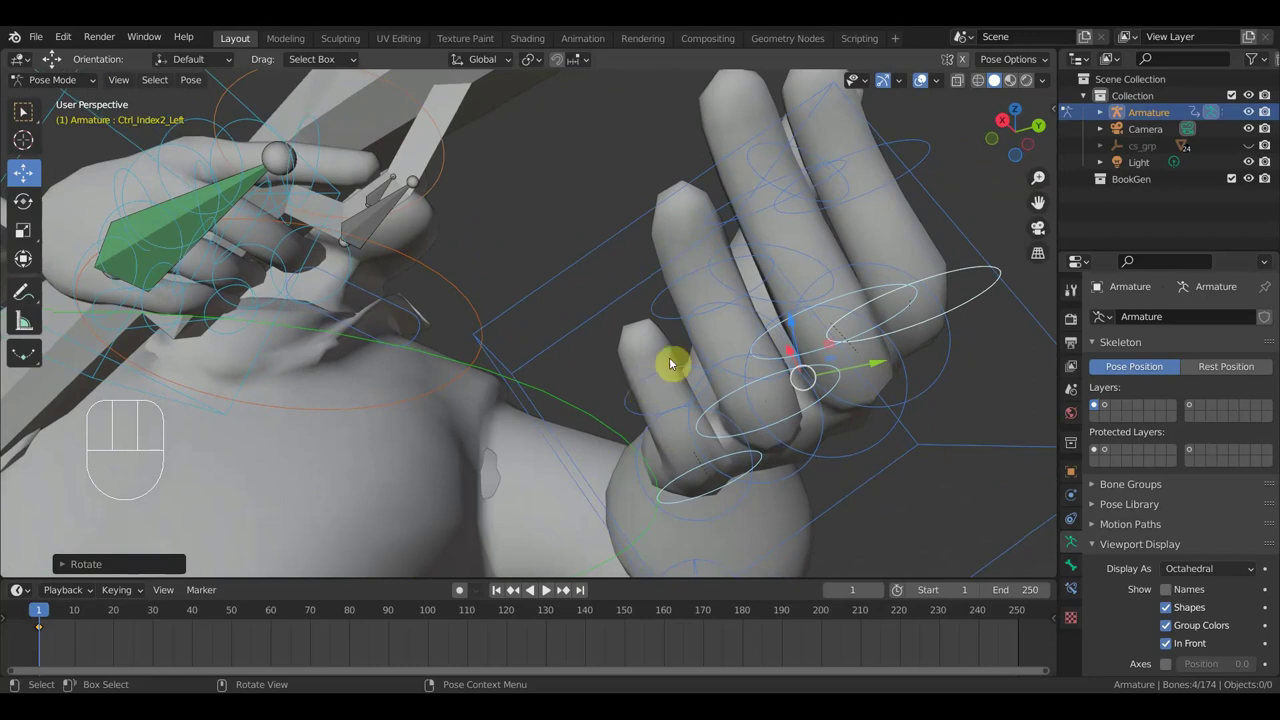
left_click_drag(679, 320, 801, 276)
left_click_drag(781, 292, 779, 294)
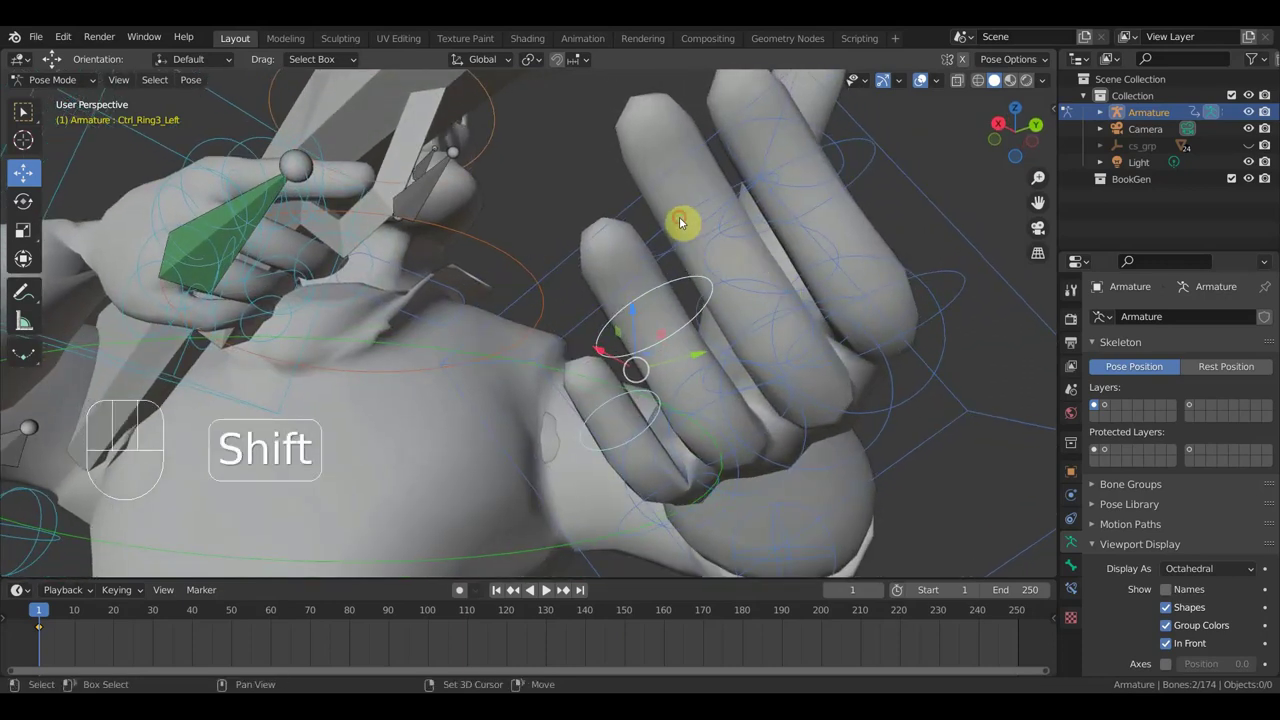
left_click_drag(681, 225, 843, 192)
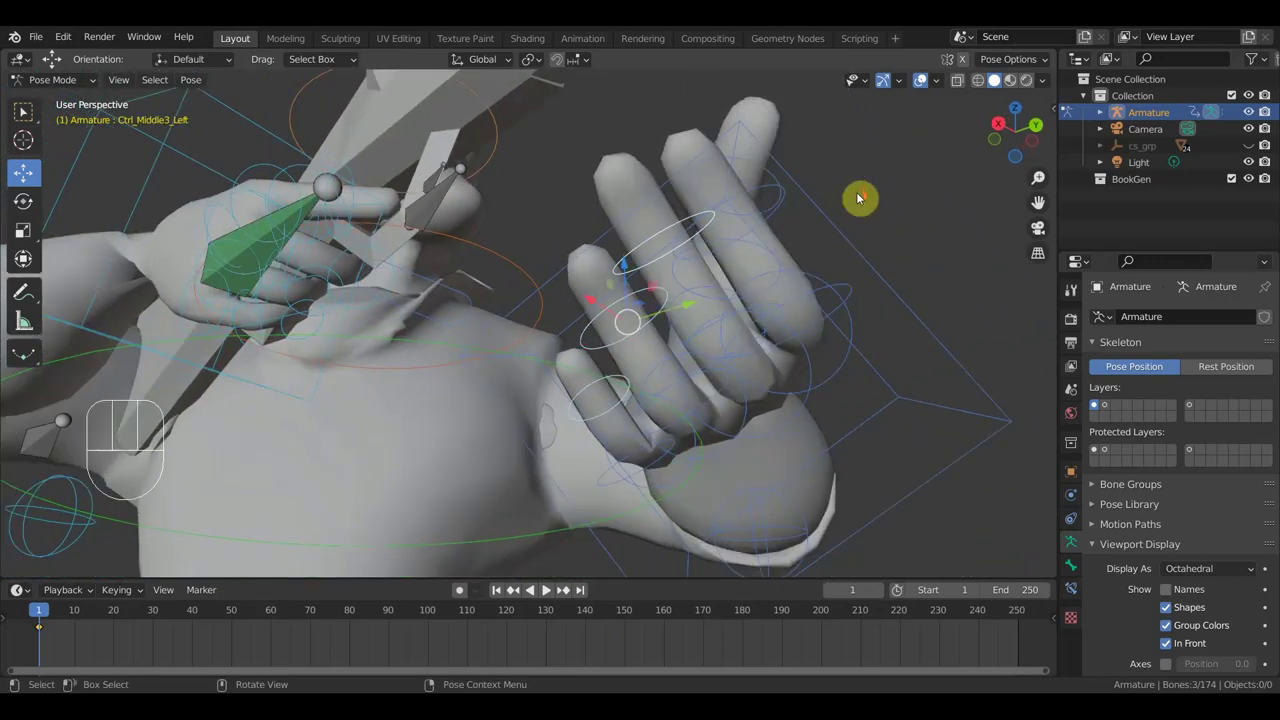
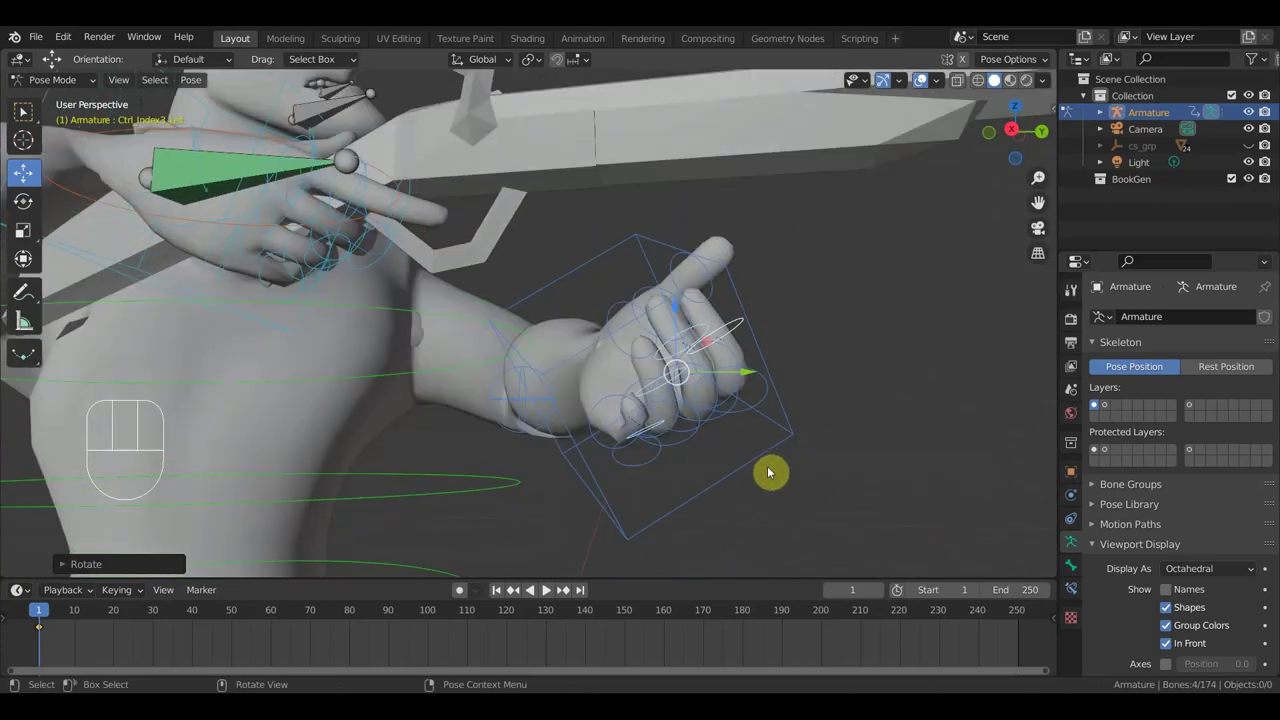
left_click(790, 439)
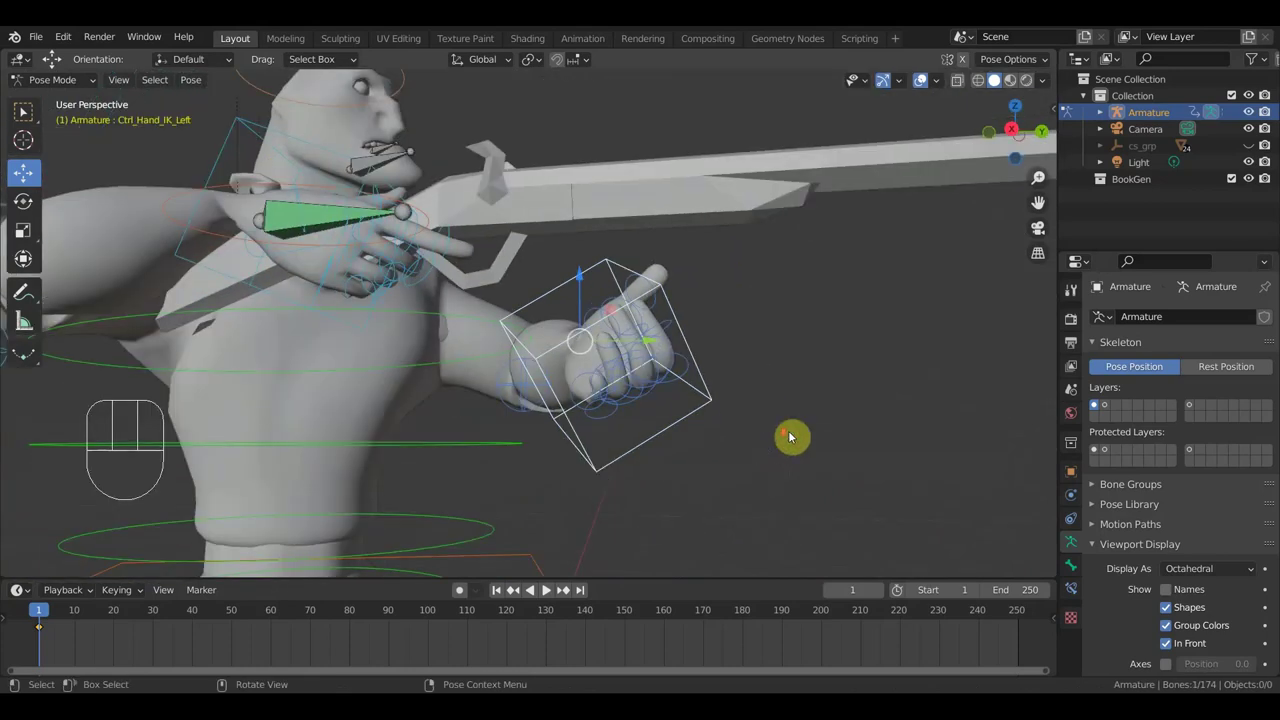
Lift Ctrl_Hand_IK_Left slightly and bend Ctrl_Thumb3_Left about -41 degrees around the spear shaft
key("g")
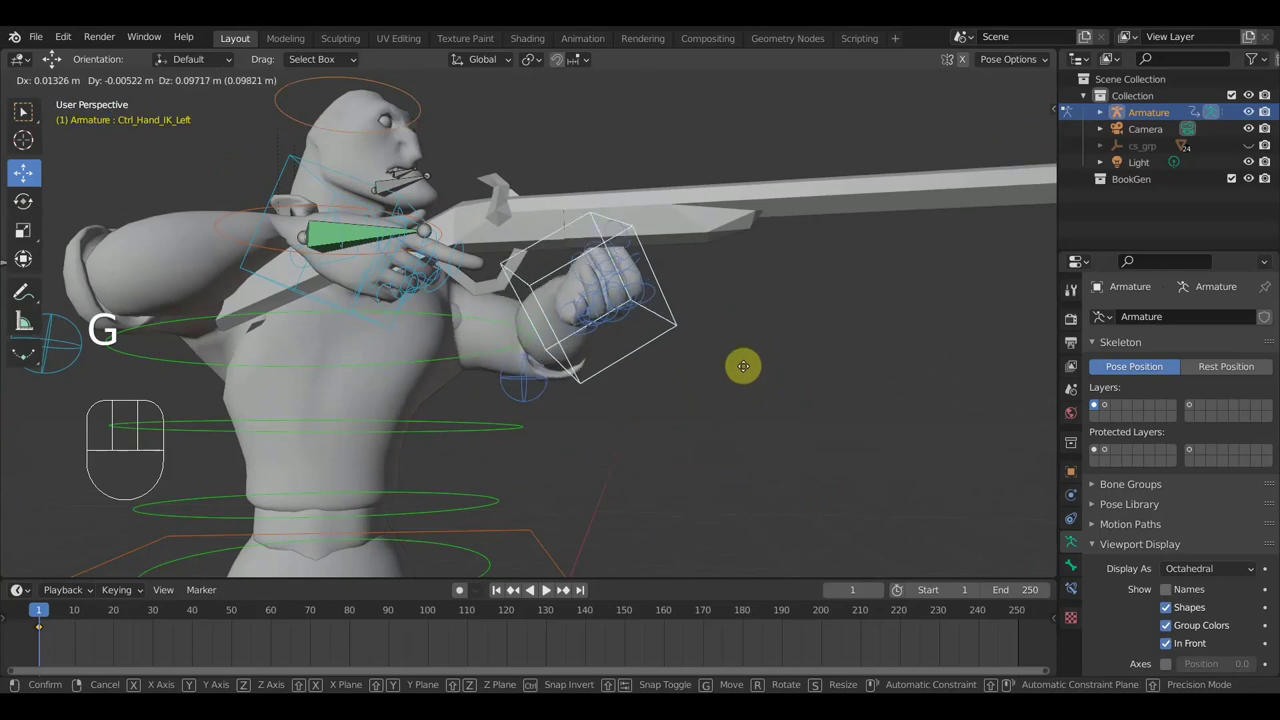
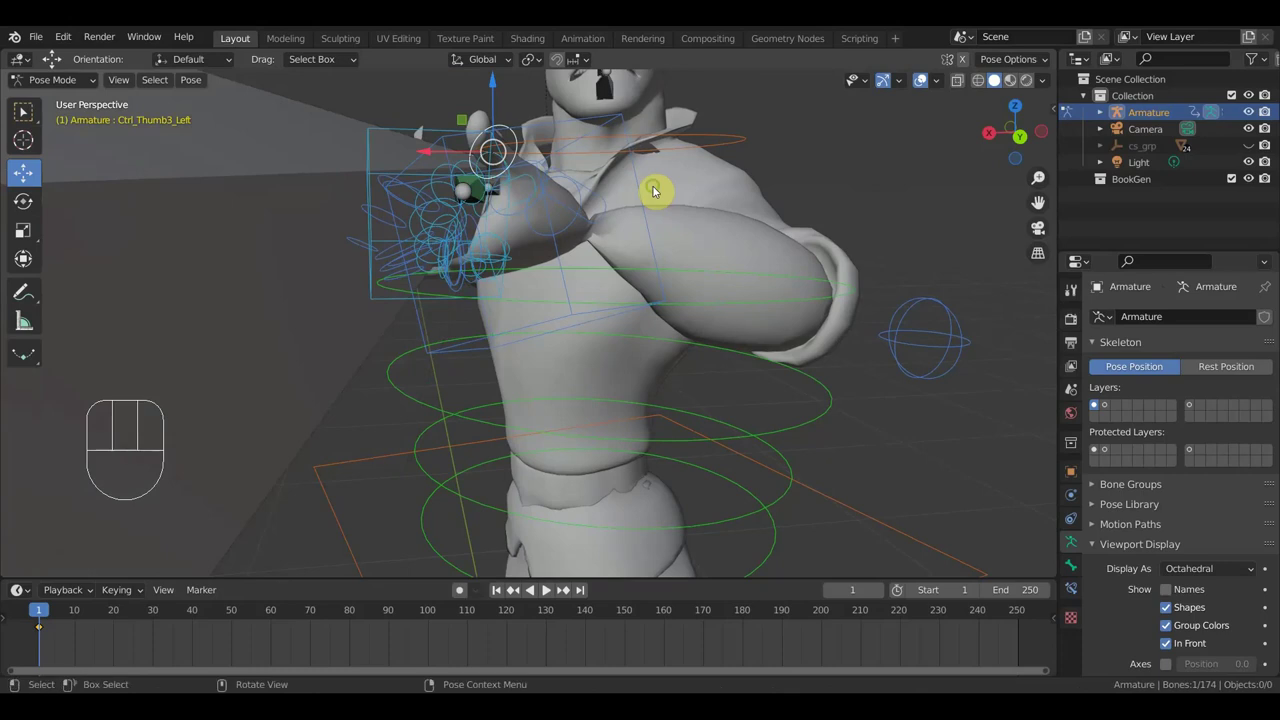
key("r")
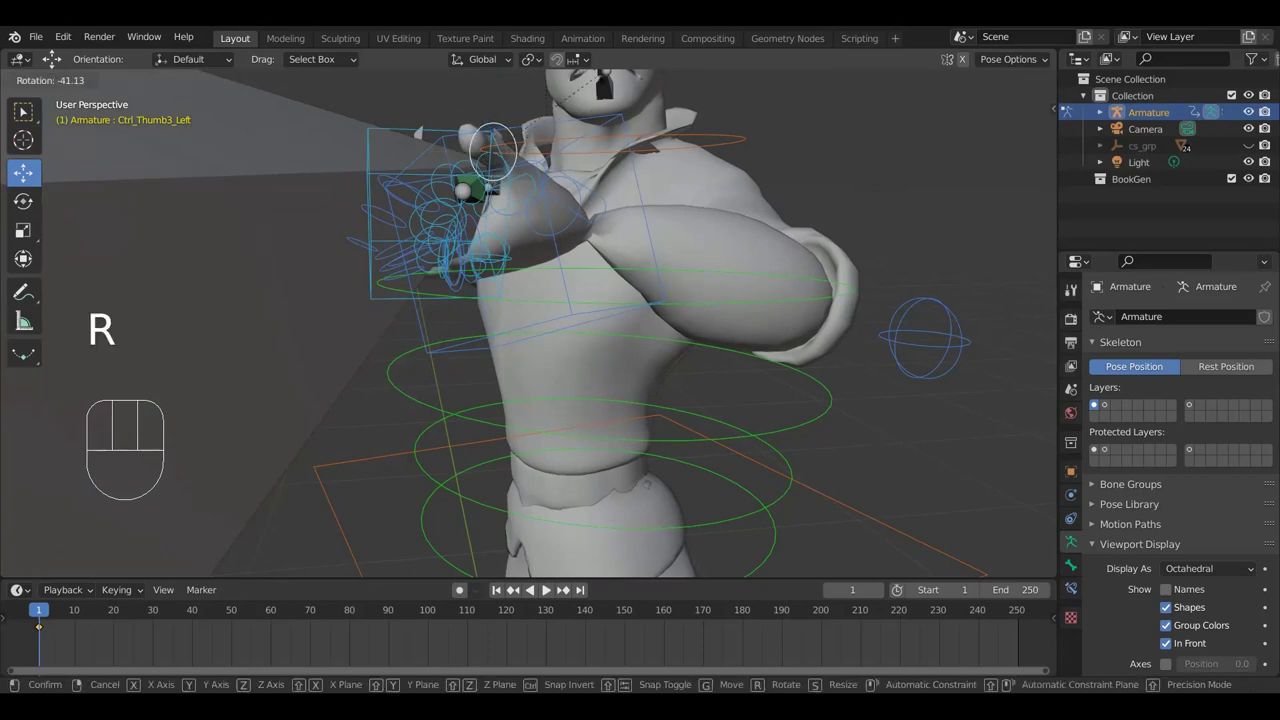
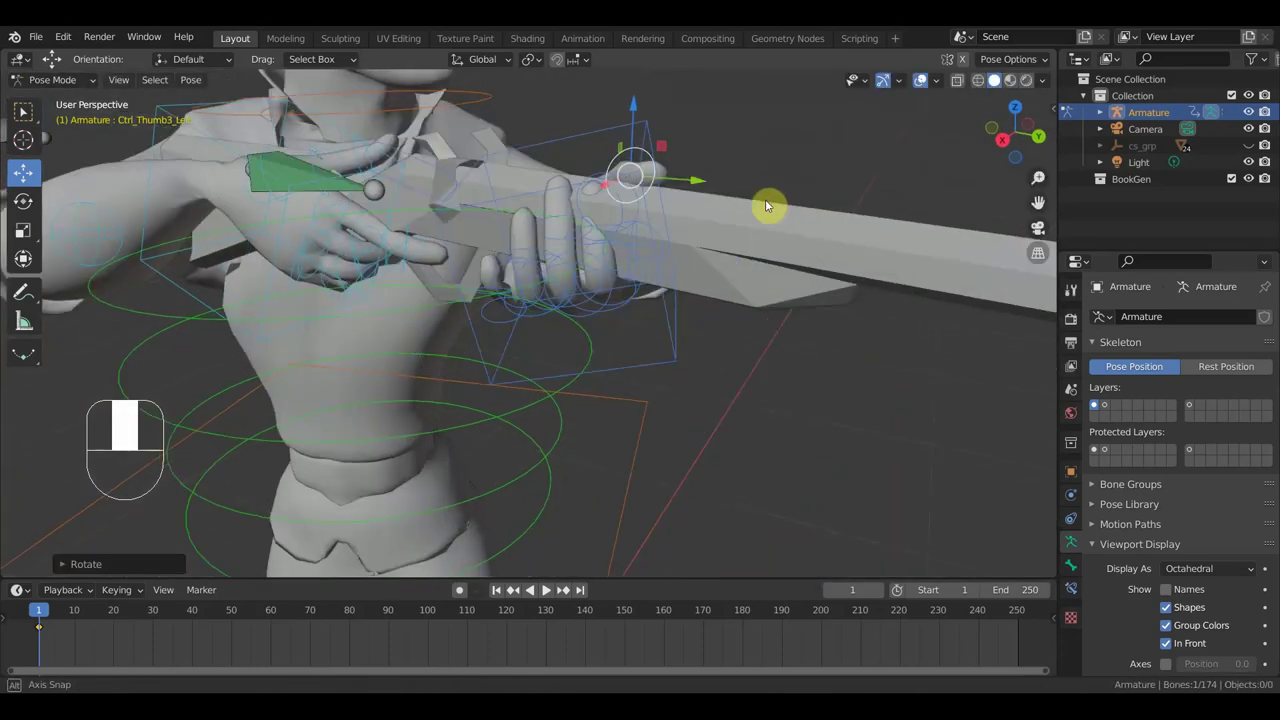
left_click_drag(685, 217, 697, 258)
left_click_drag(689, 253, 677, 262)
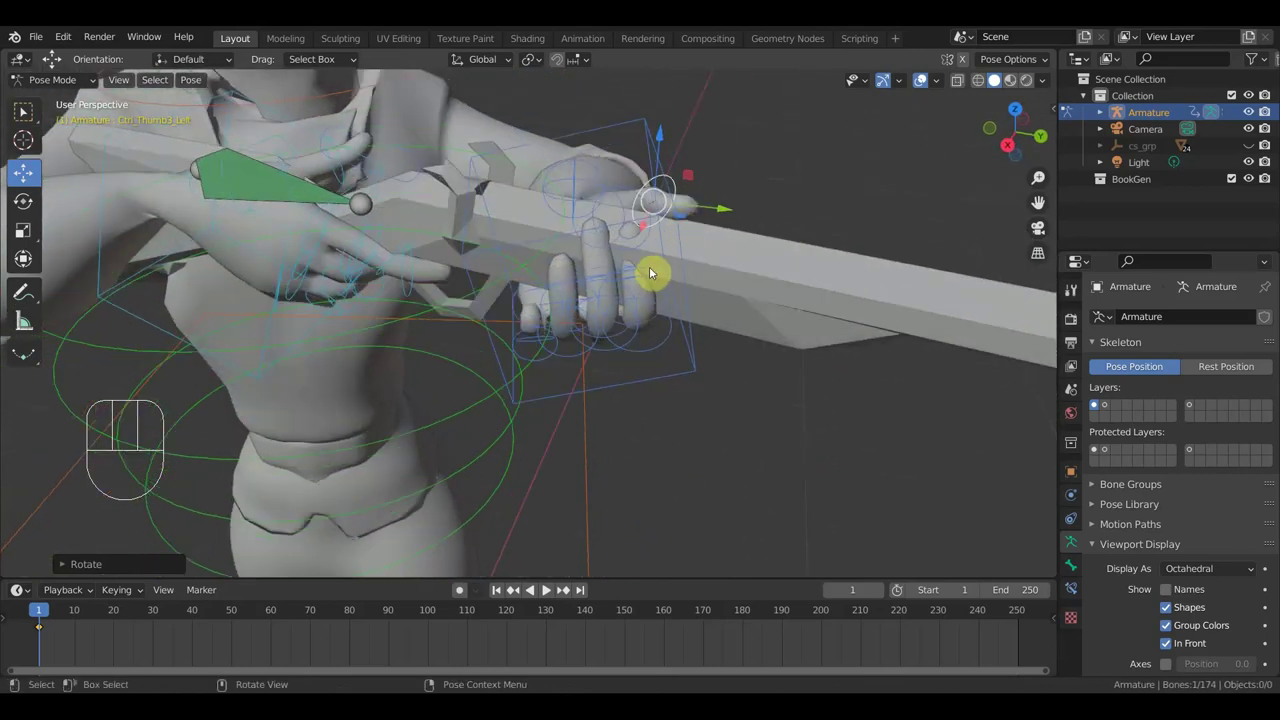
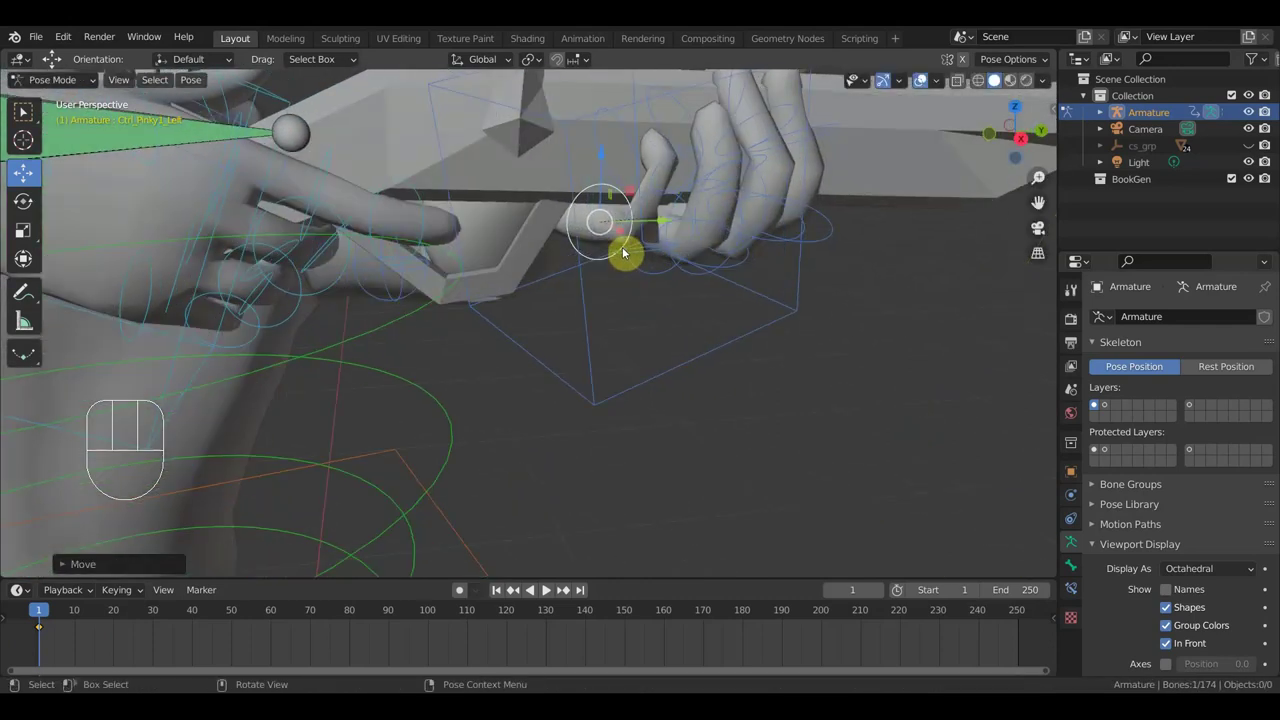
Orbit around the gripping hand and toward the spear tip to inspect the pose
left_click_drag(612, 254, 510, 258)
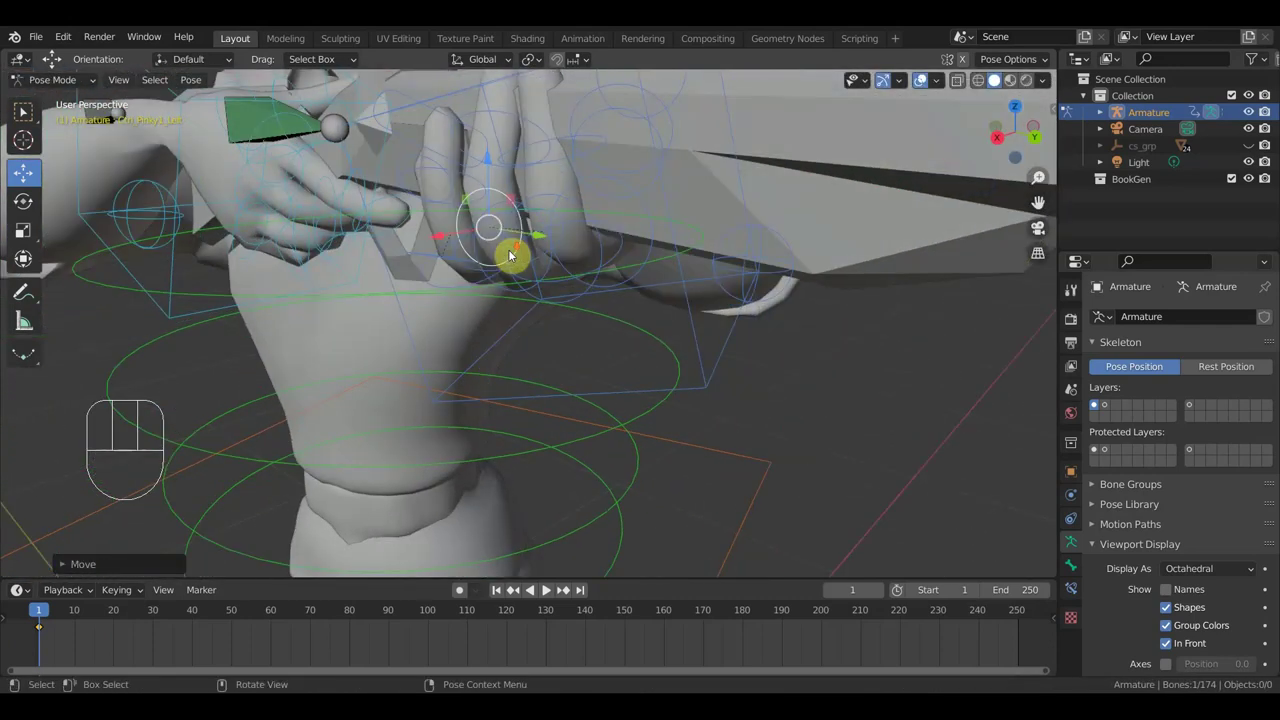
left_click_drag(597, 294, 686, 286)
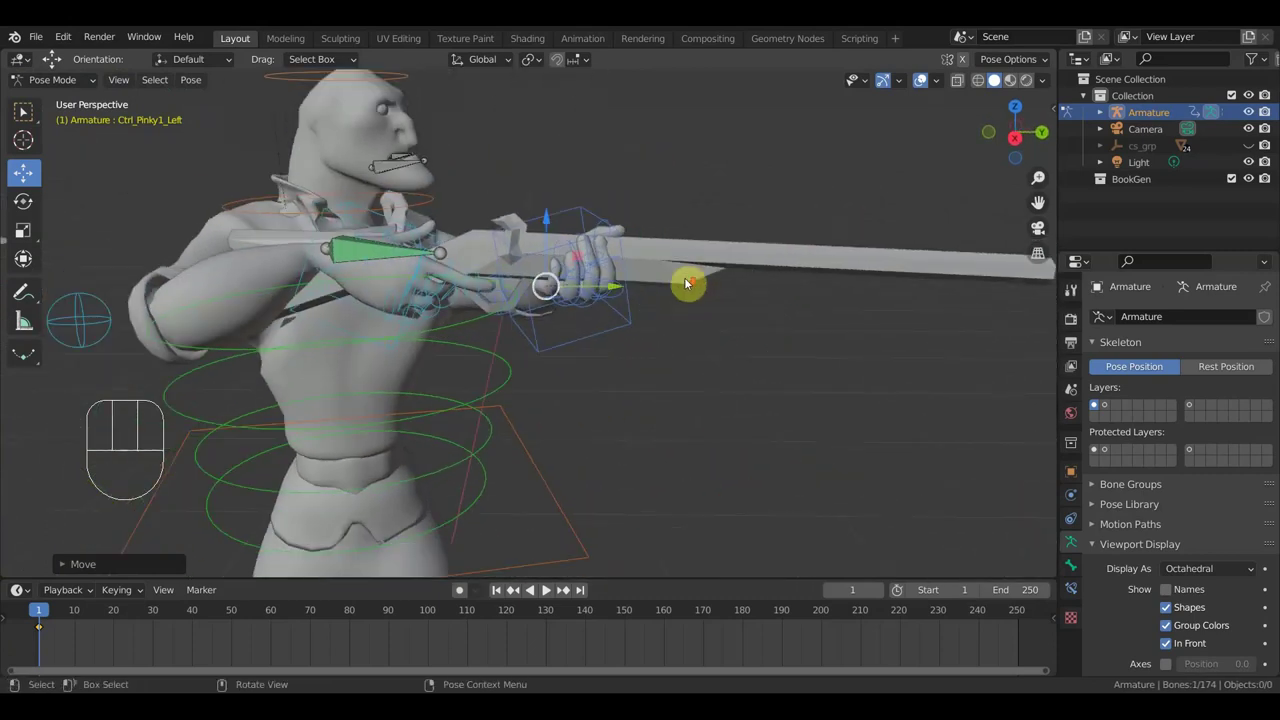
middle_click(687, 286)
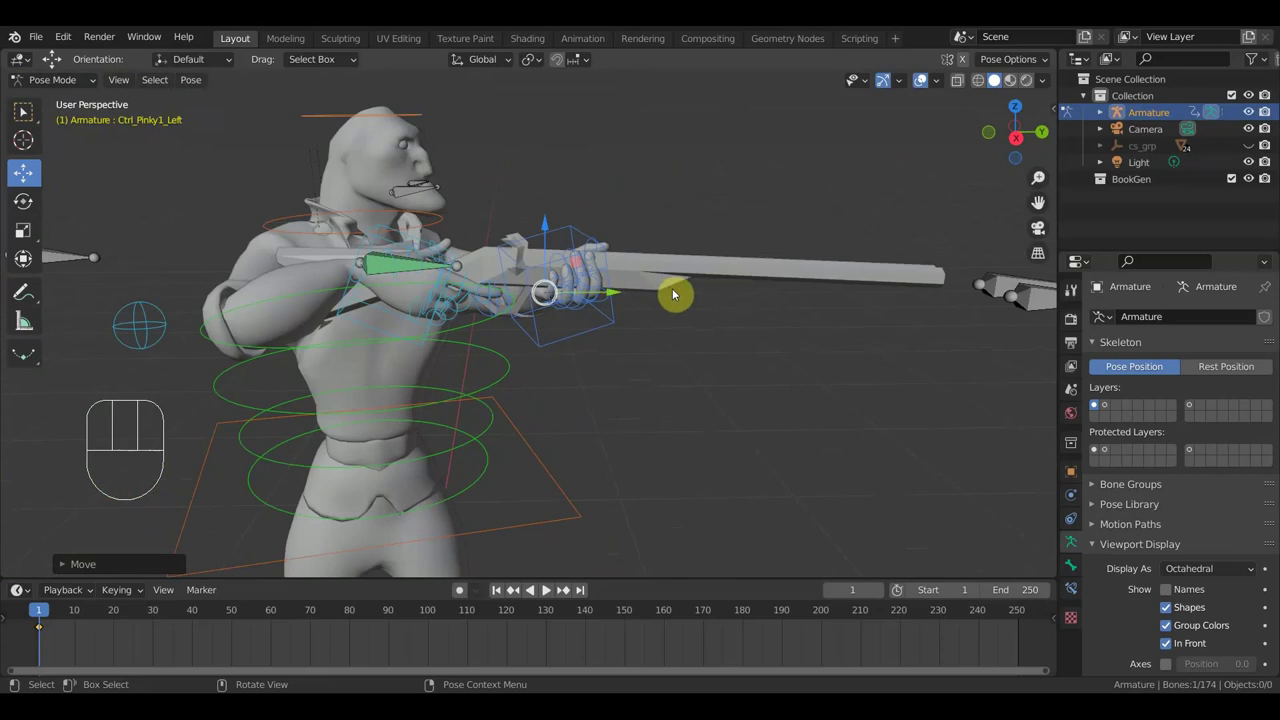
left_click_drag(567, 336, 586, 342)
left_click_drag(409, 288, 429, 291)
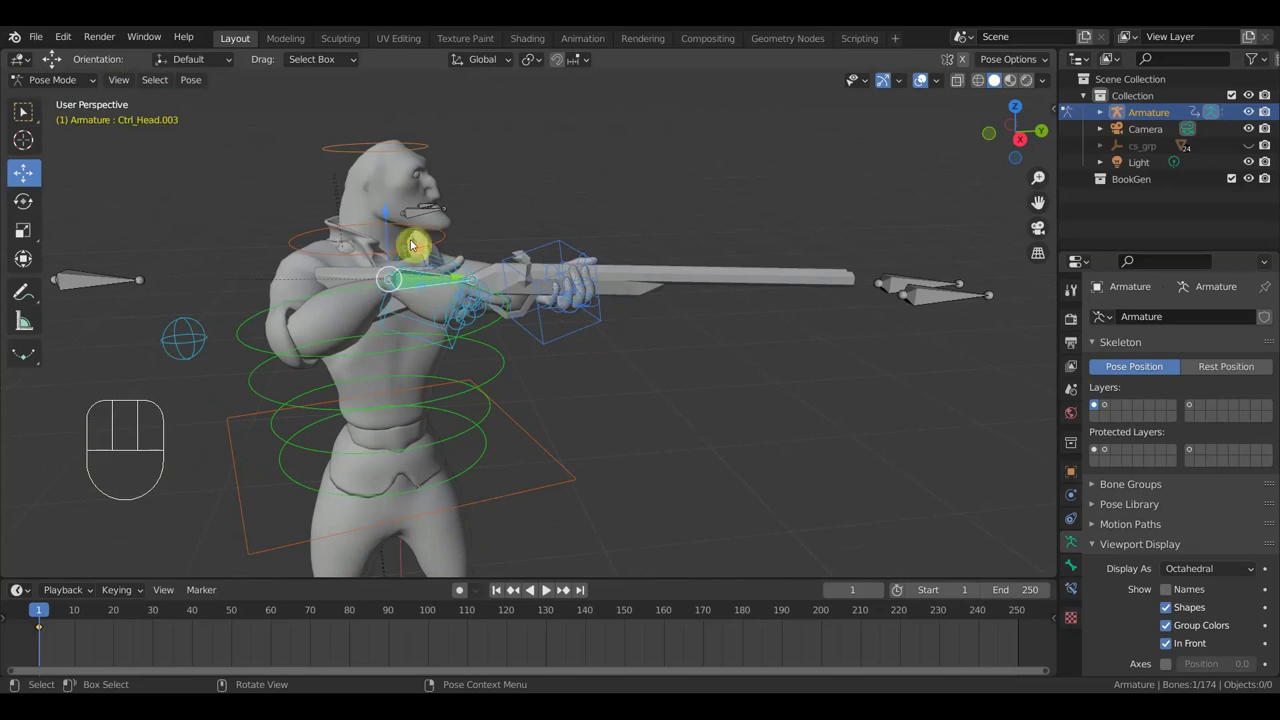
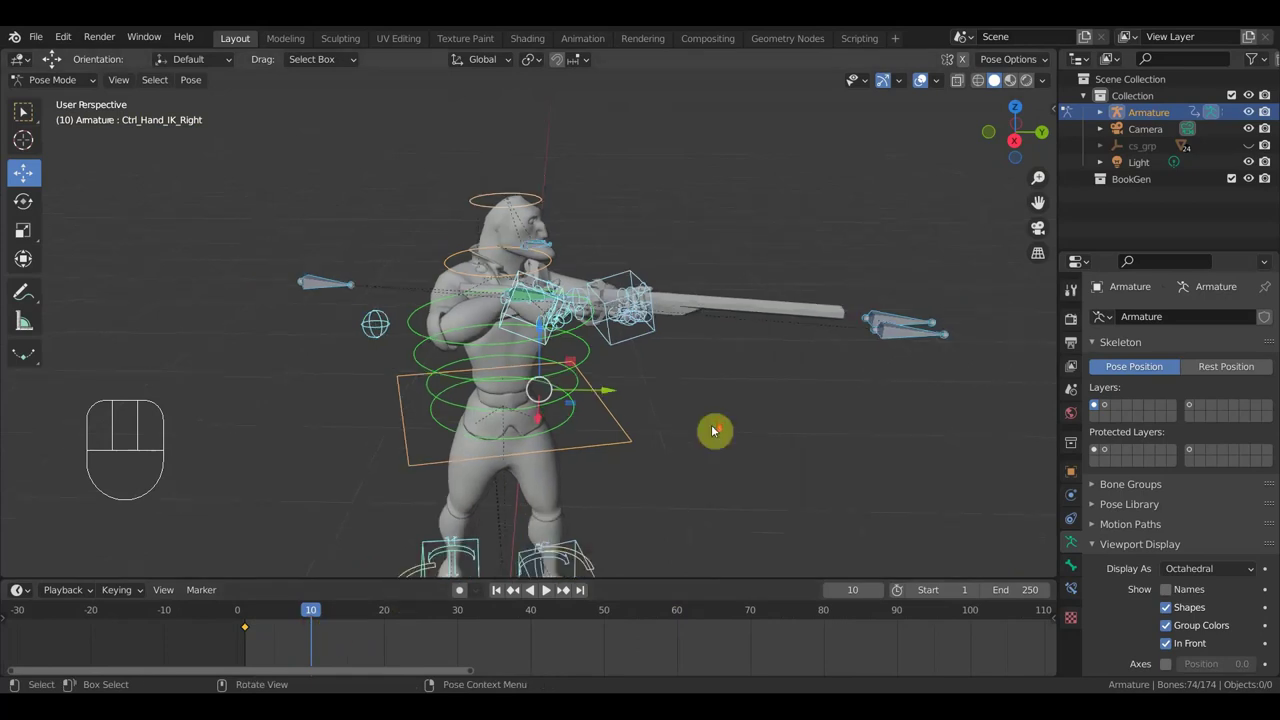
At frame 10 shift the spear hand controls so the spear points upward, ending in Right Orthographic view
middle_click(733, 423)
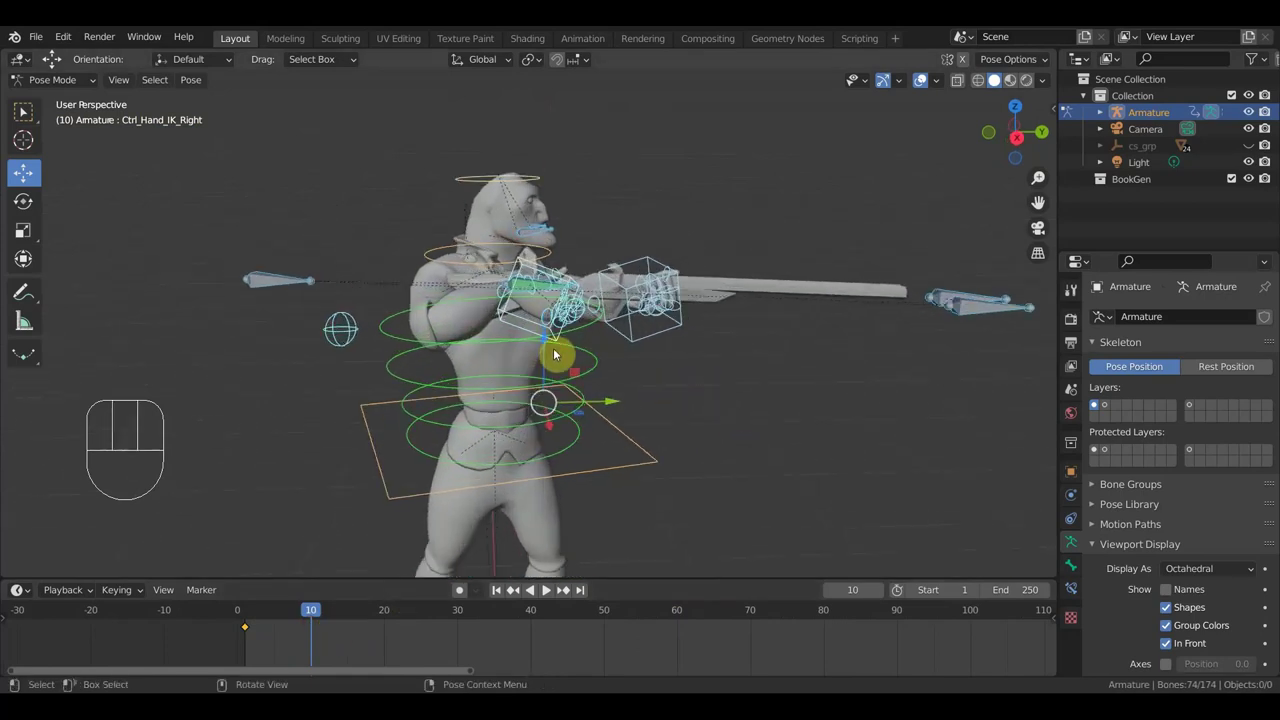
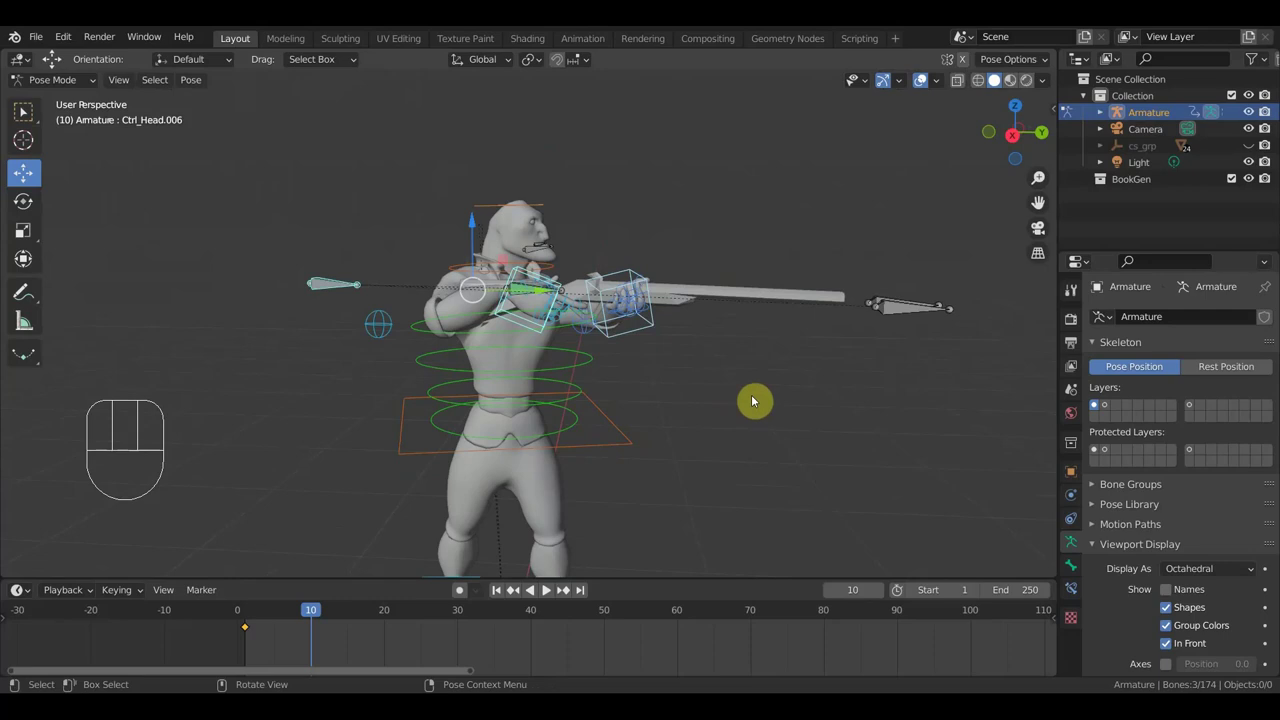
key("g")
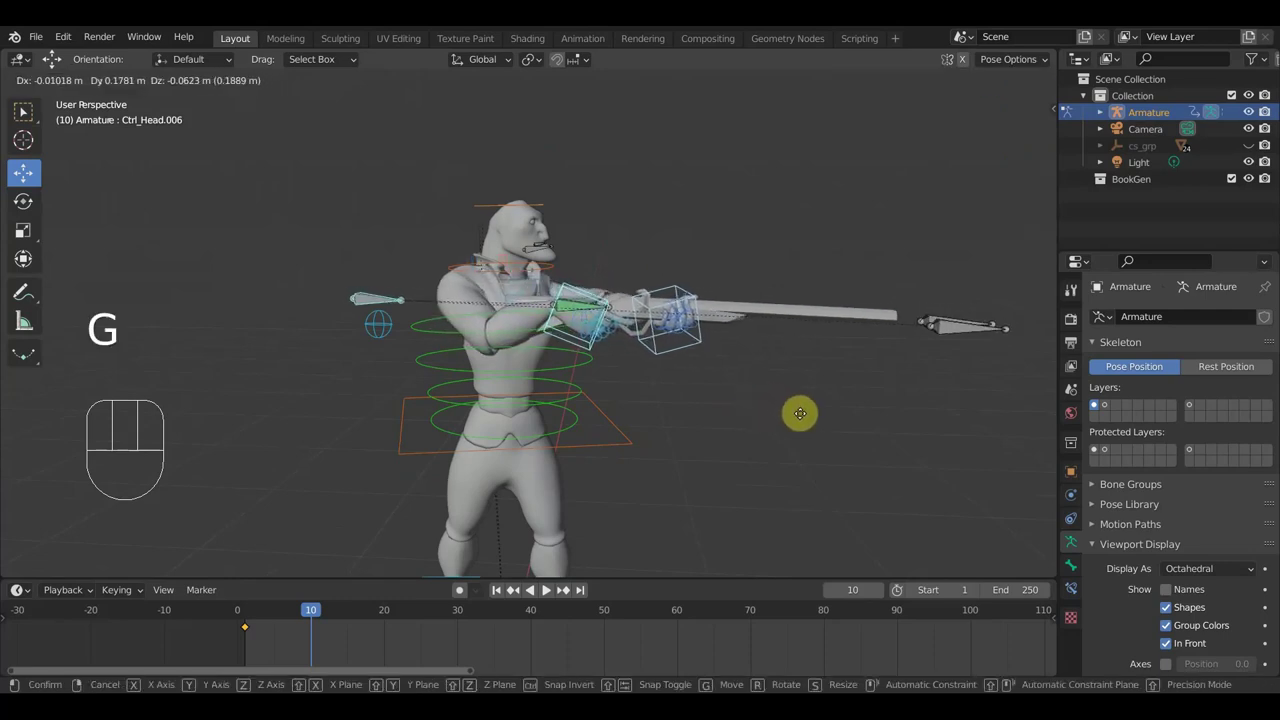
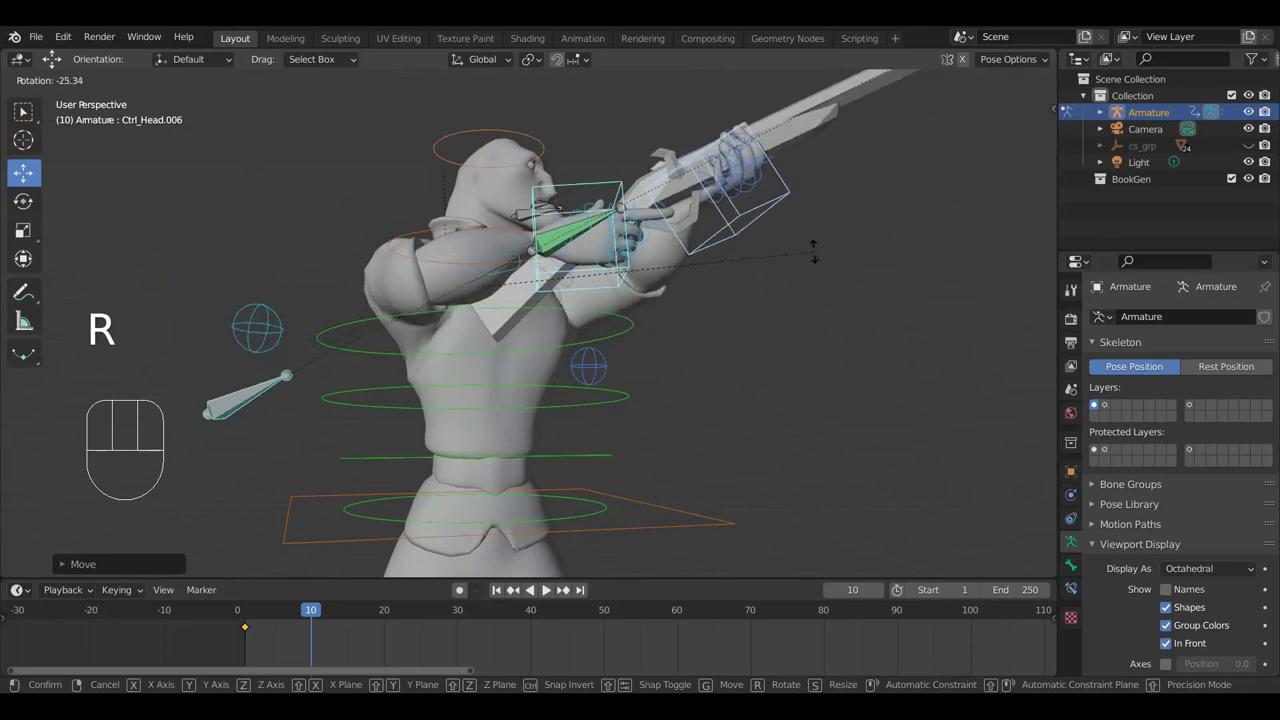
left_click_drag(788, 317, 821, 374)
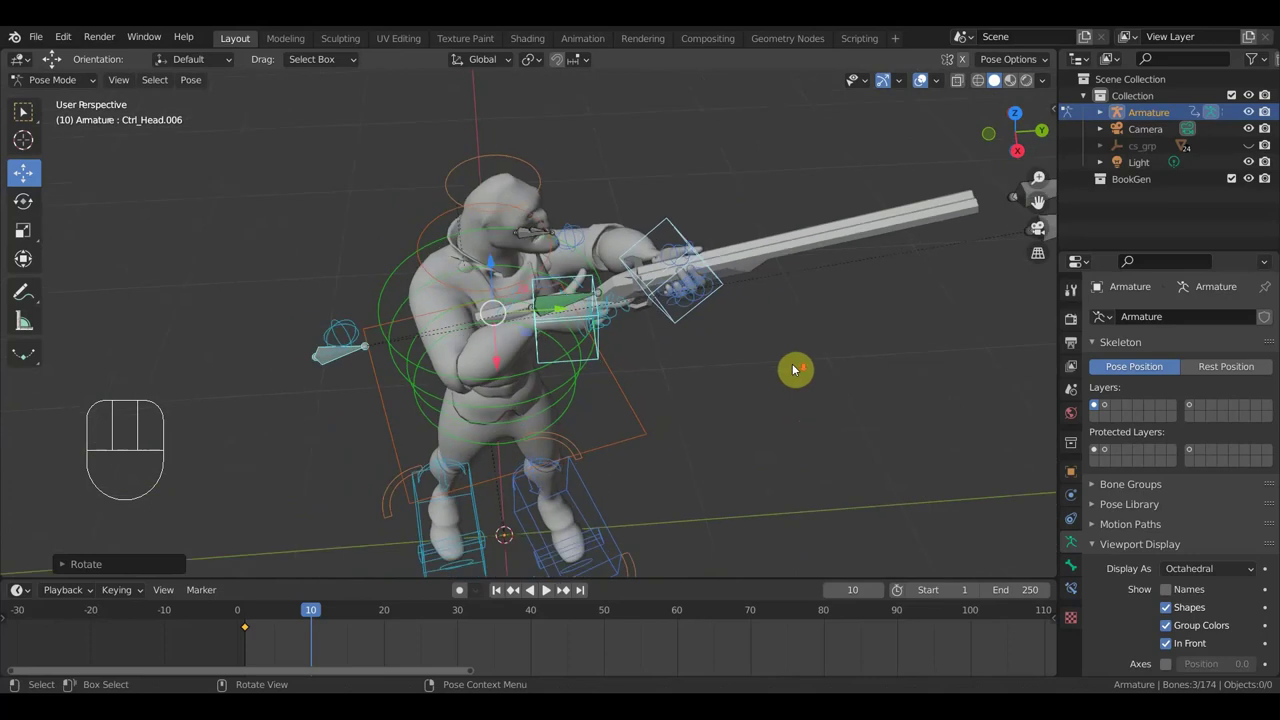
key("KP_1")
key("KP_3")
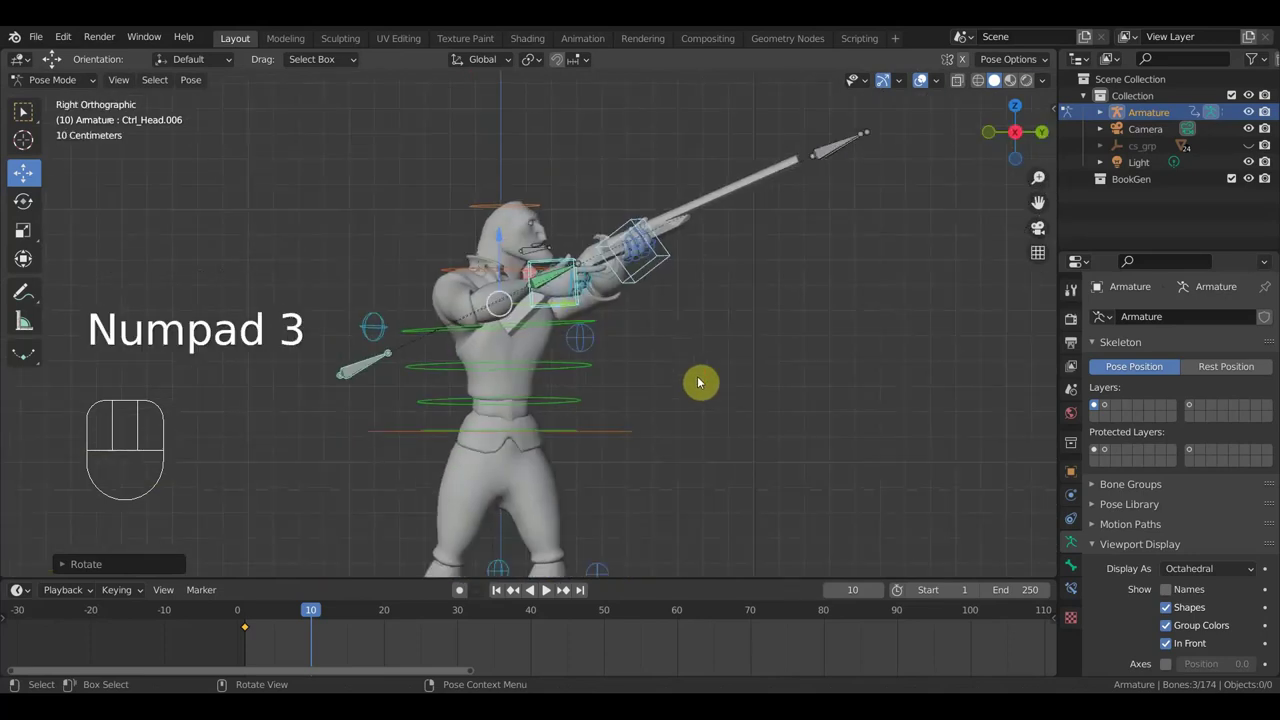
Undo the spear tilt and rotate Ctrl_Spine1 about 21.5 degrees so the spear dips down
key("ctrl+z")
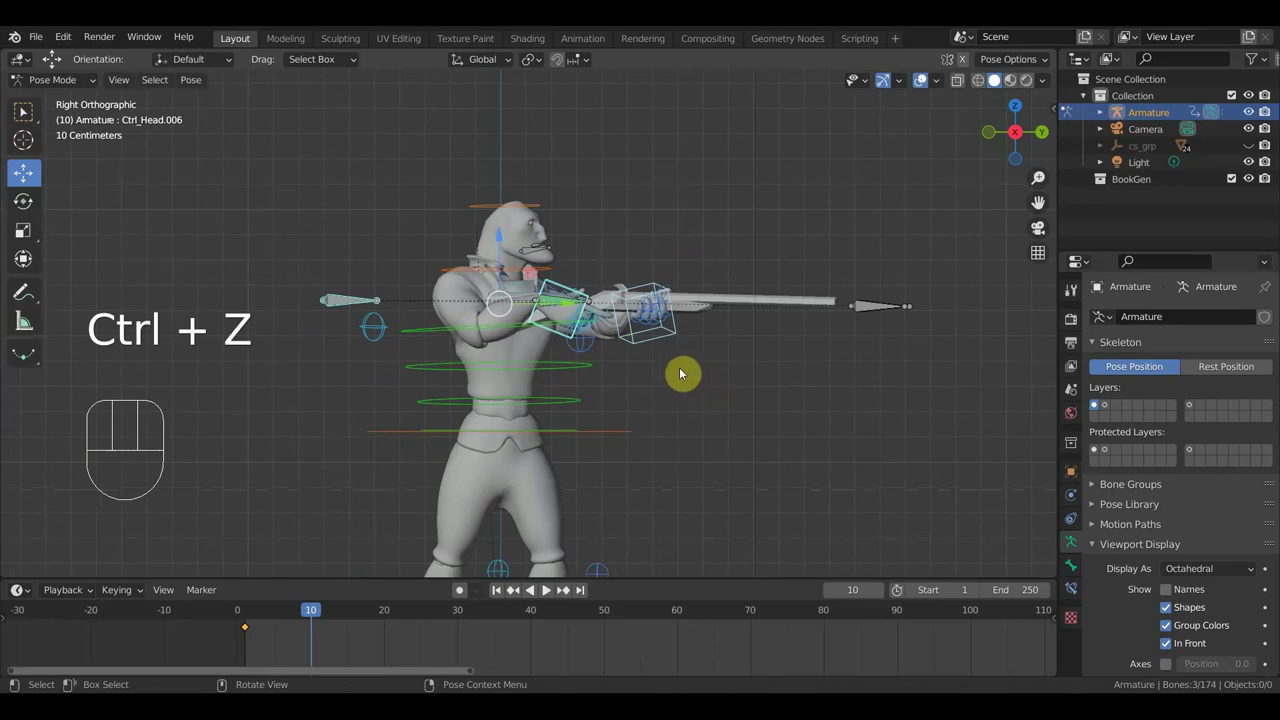
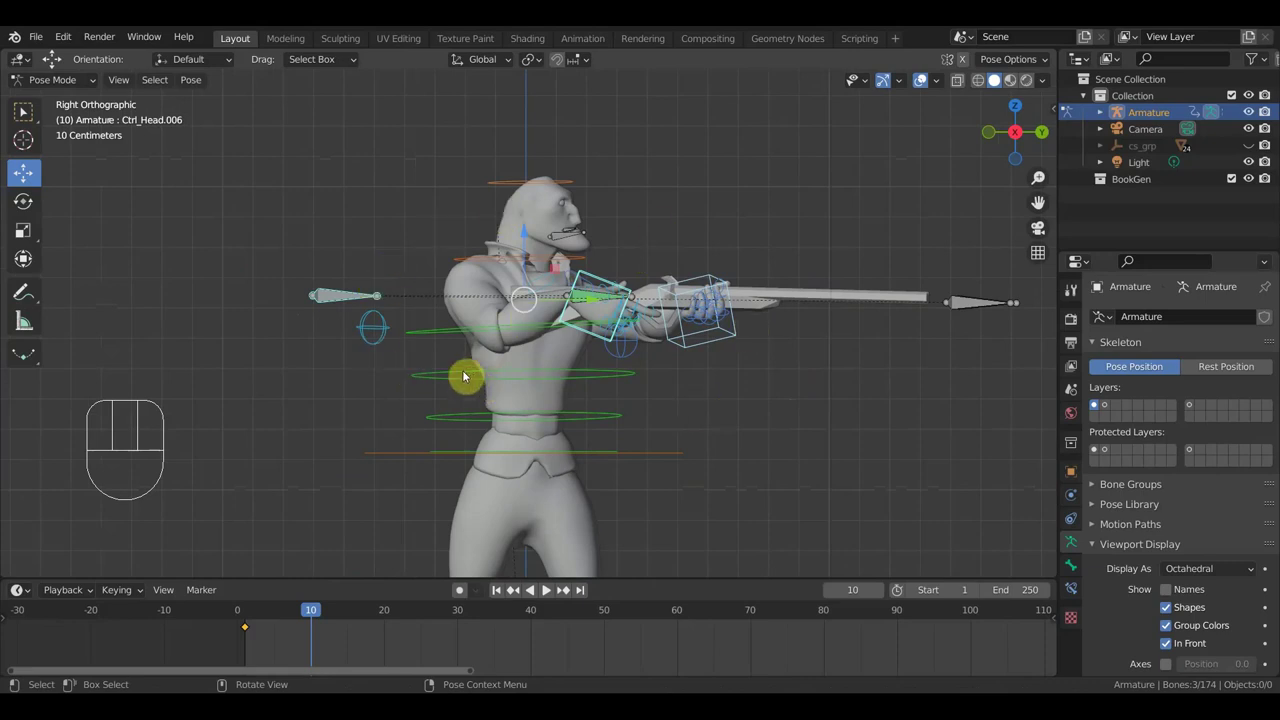
left_click_drag(445, 379, 497, 385)
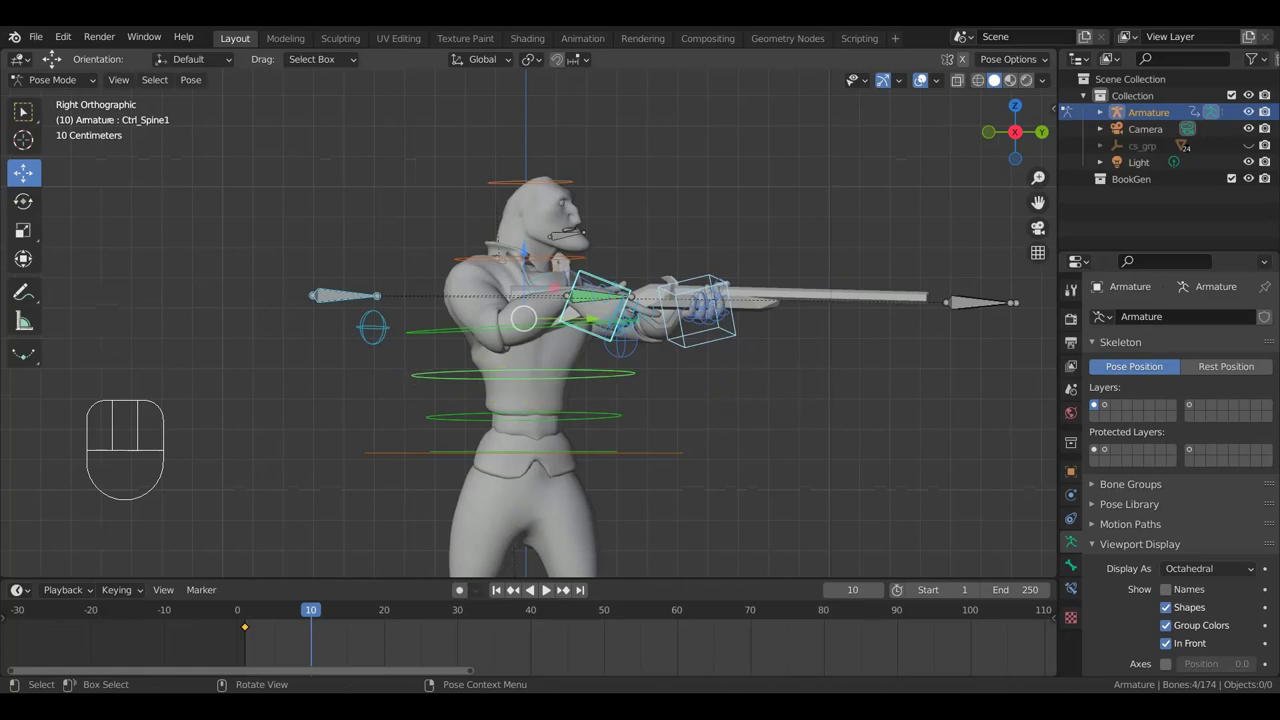
key("r")
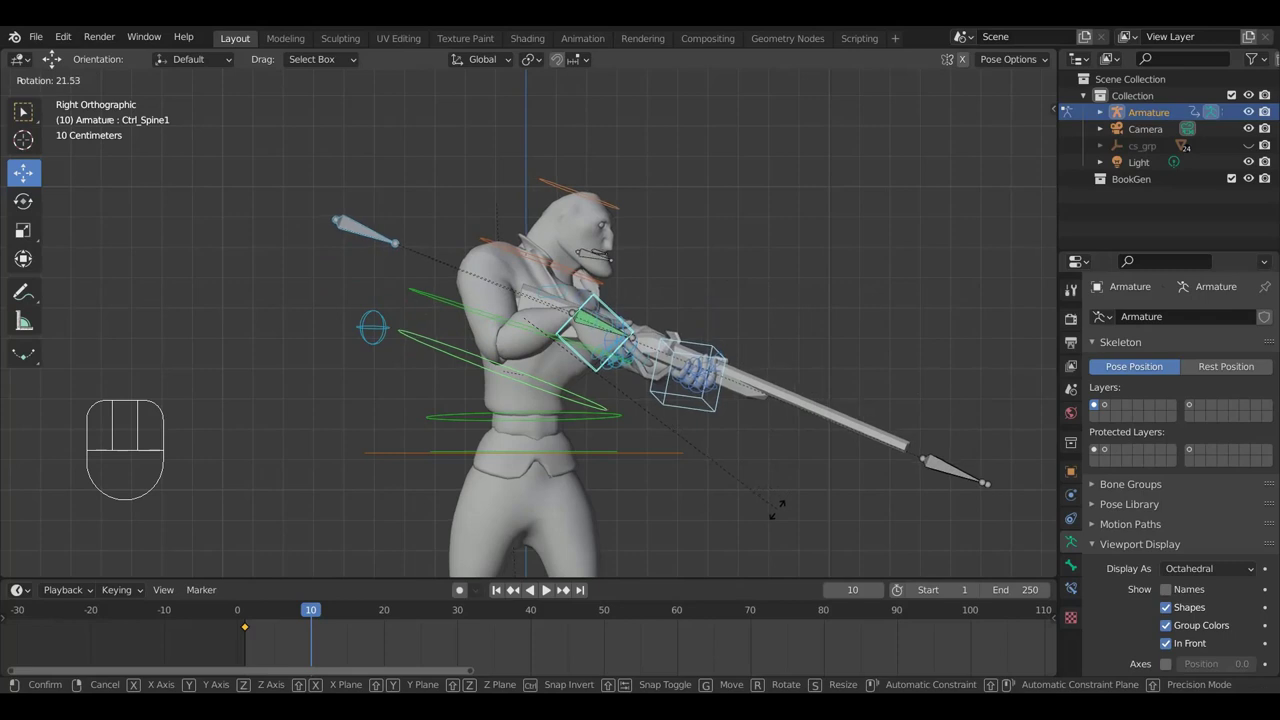
Tilt Ctrl_Neck back the other way by about -21 degrees
left_click(777, 519)
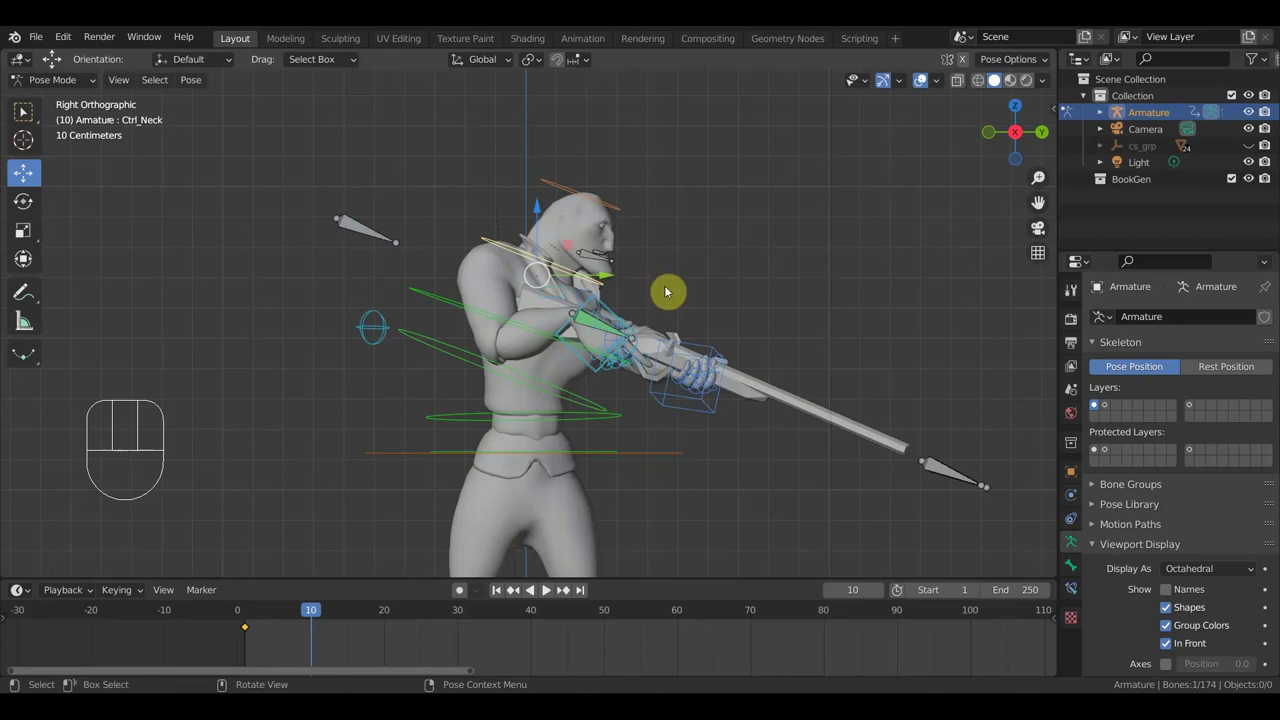
key("r")
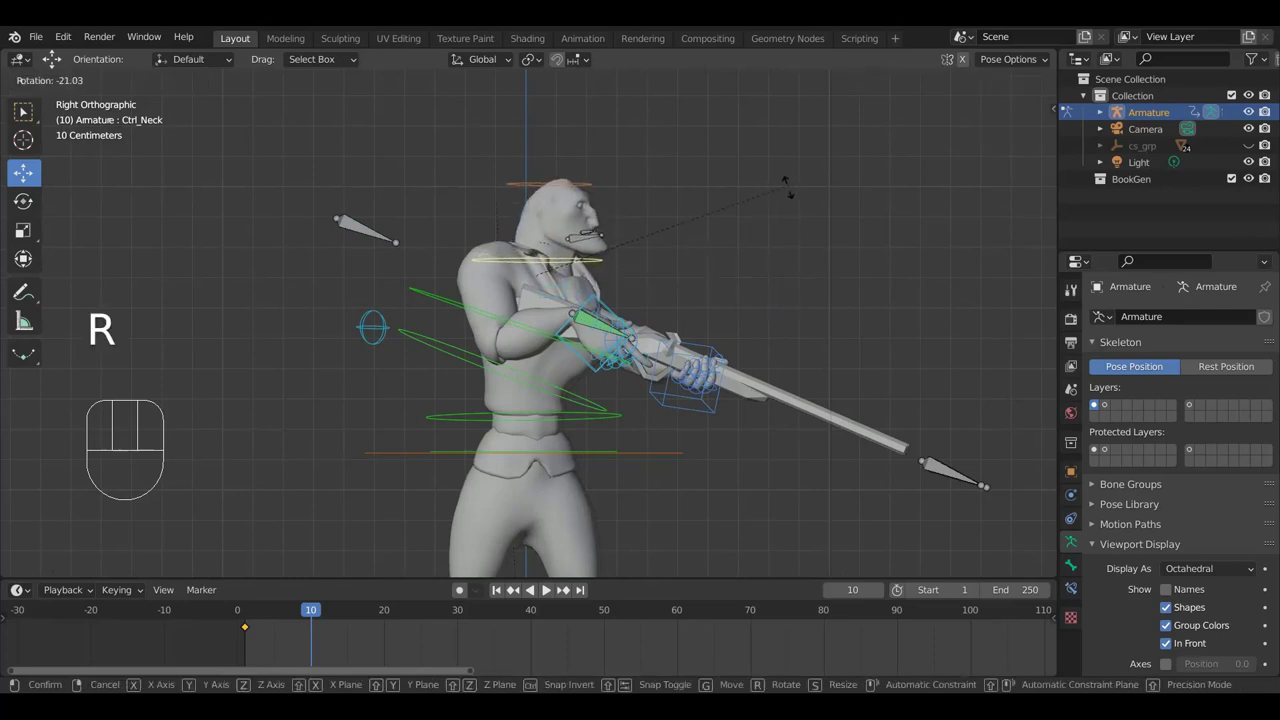
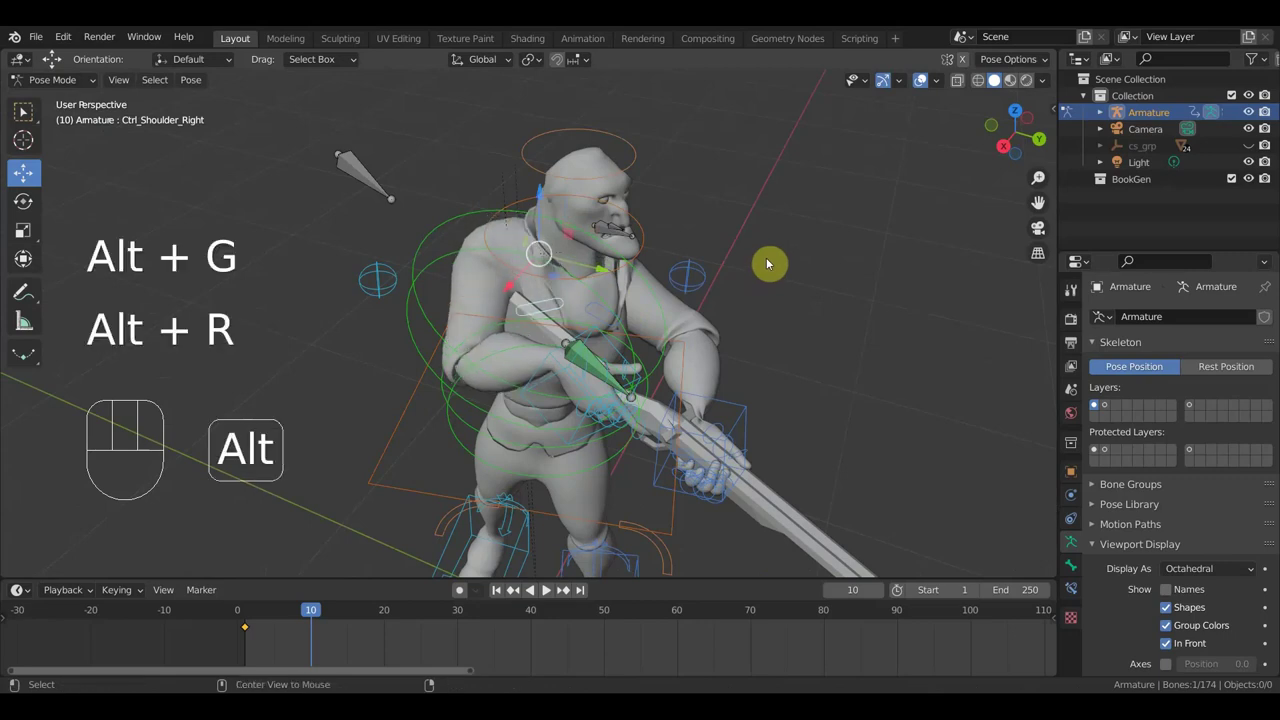
Nudge Ctrl_Shoulder_Right, then select all 74 control bones and key the leaning pose at frame 10
key("alt+s")
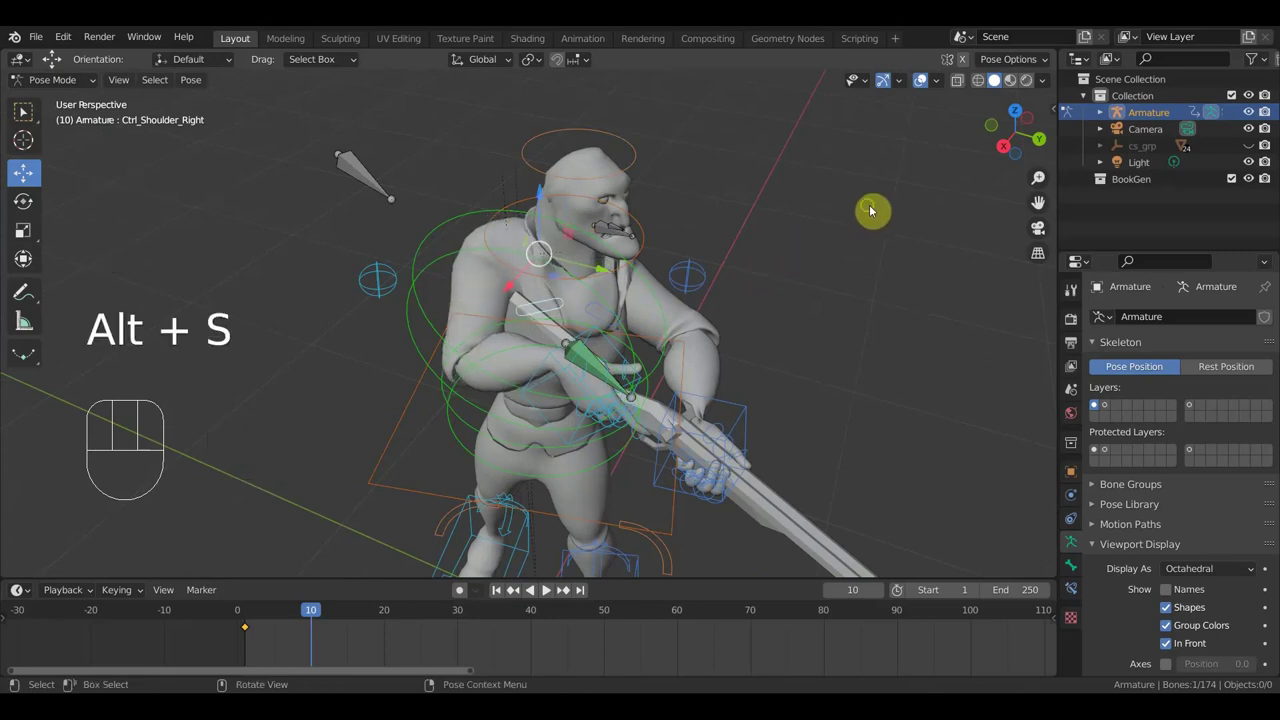
left_click_drag(871, 213, 775, 243)
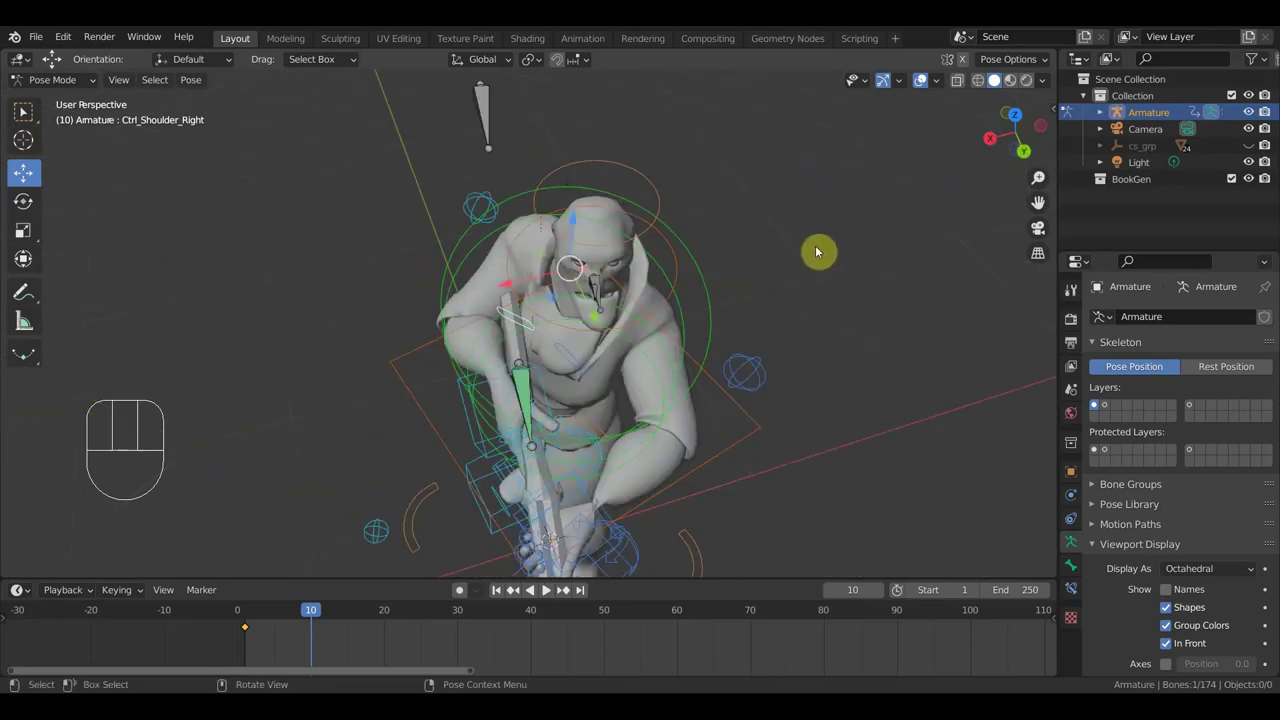
key("r")
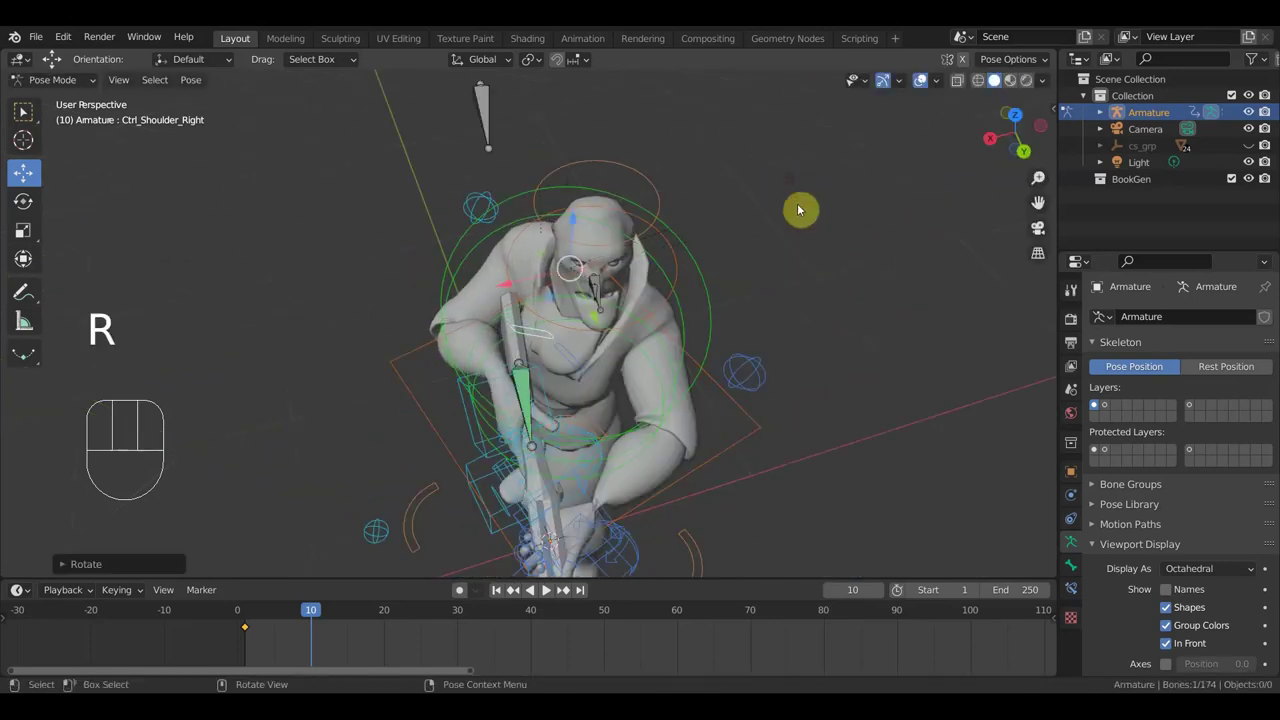
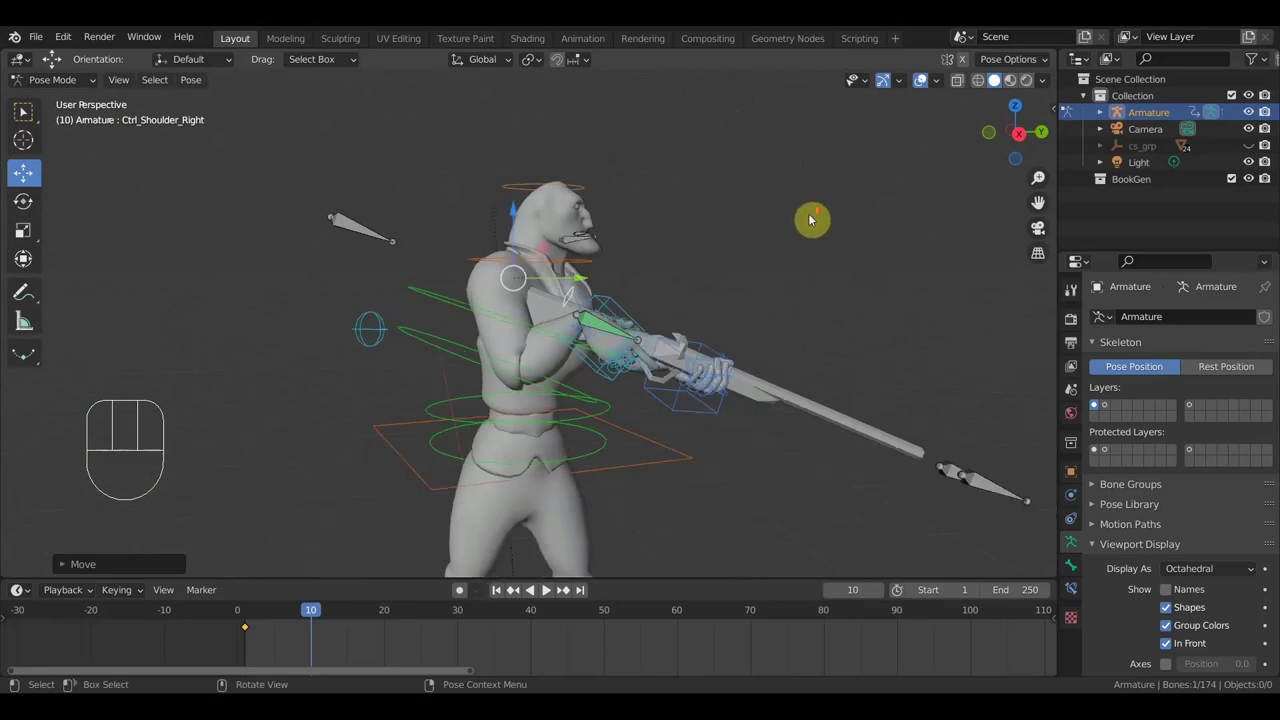
key("a")
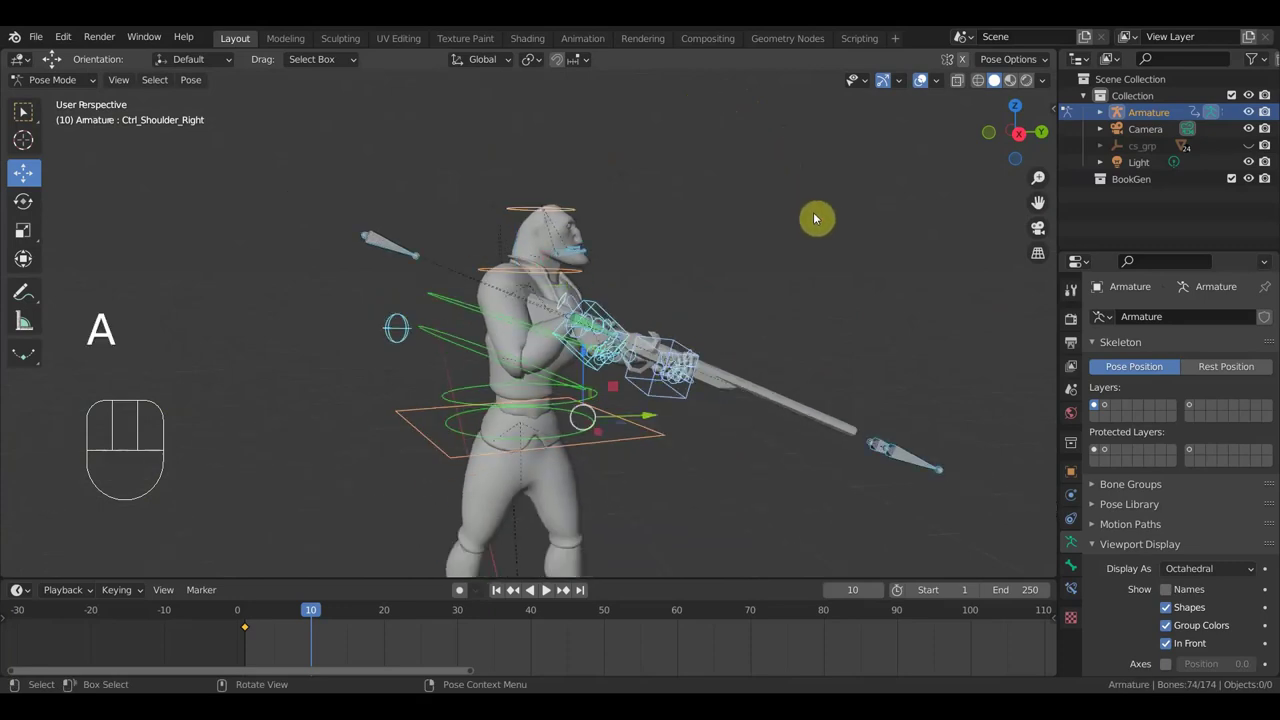
key("i")
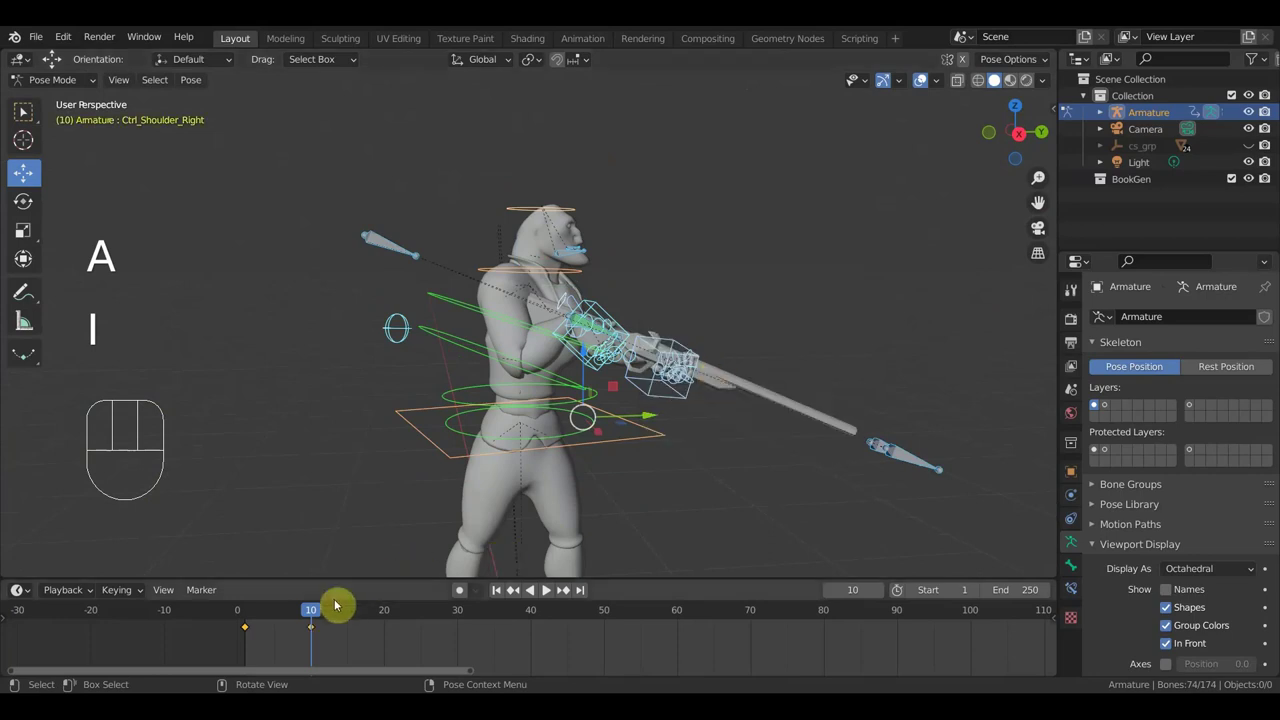
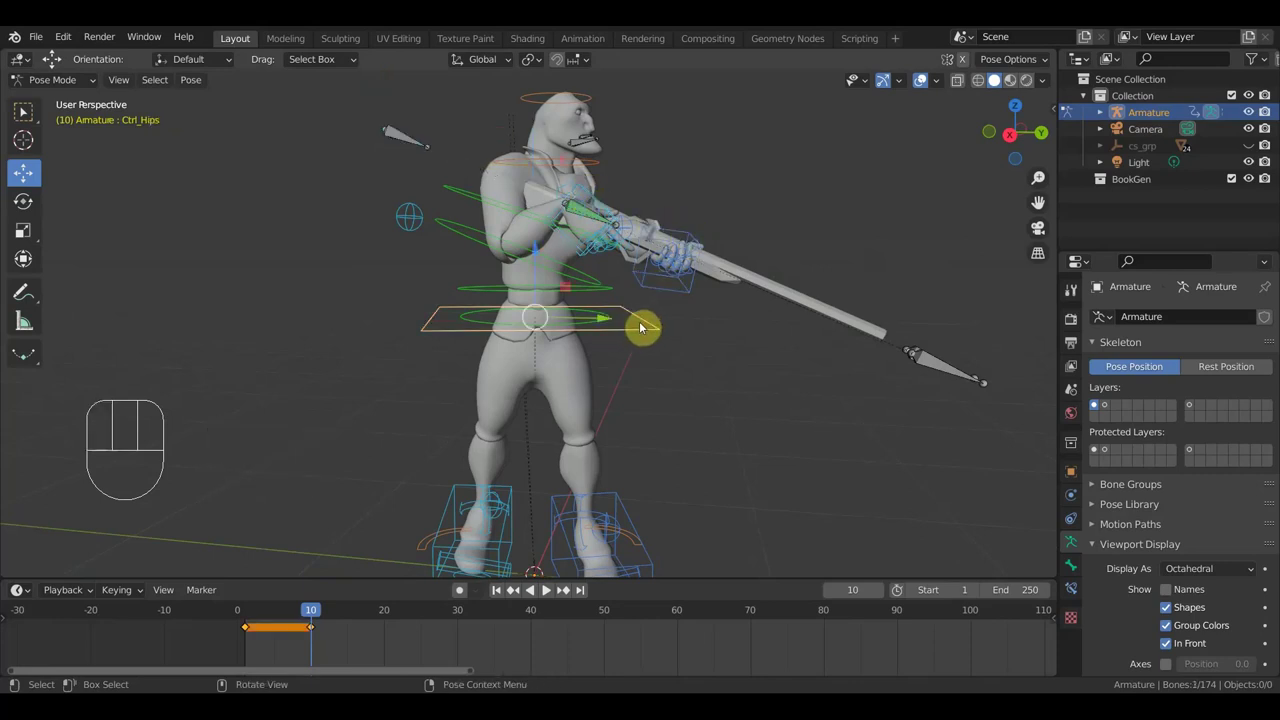
Undo the last change, then select and move the hips control
key("ctrl+z")
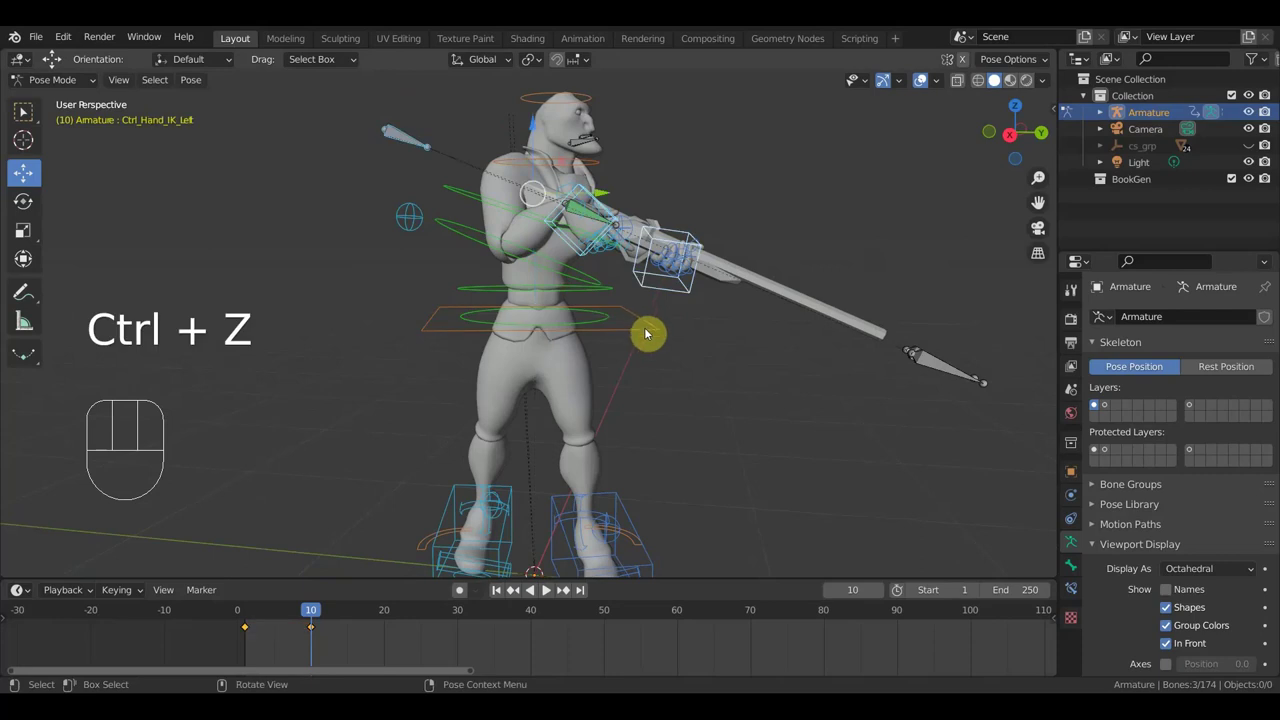
left_click(647, 334)
left_click_drag(707, 348, 734, 339)
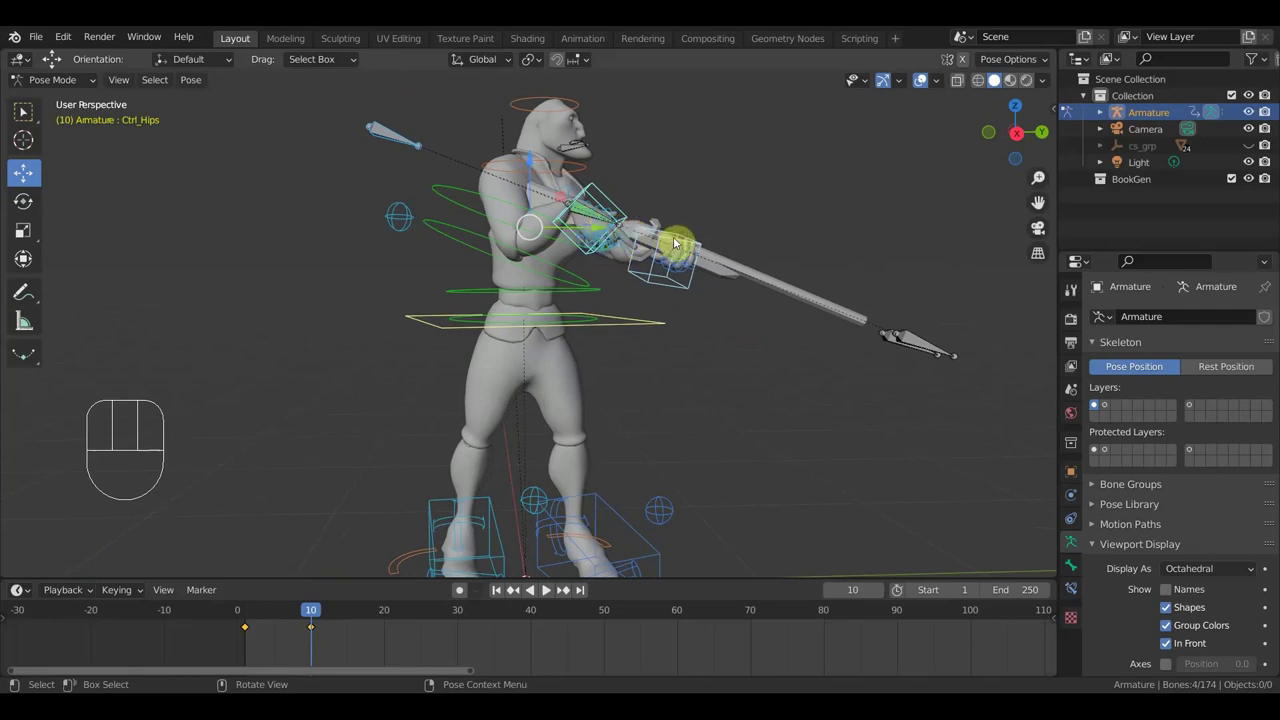
key("g")
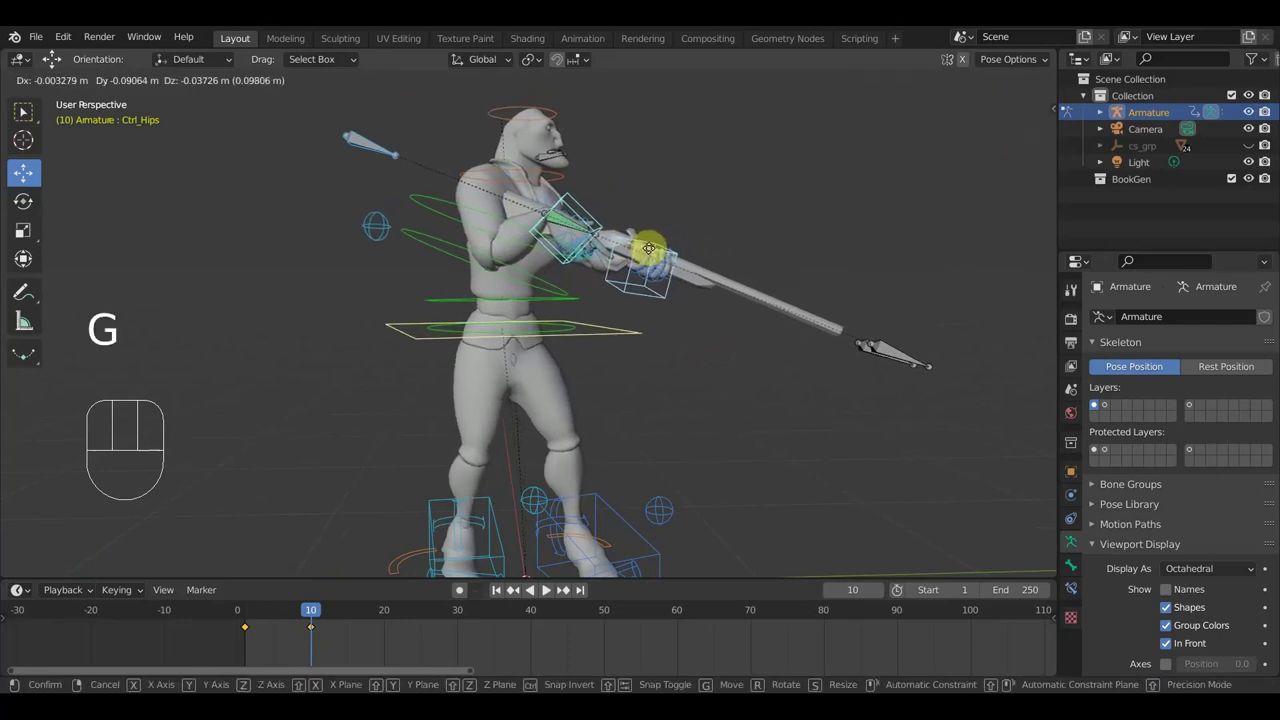
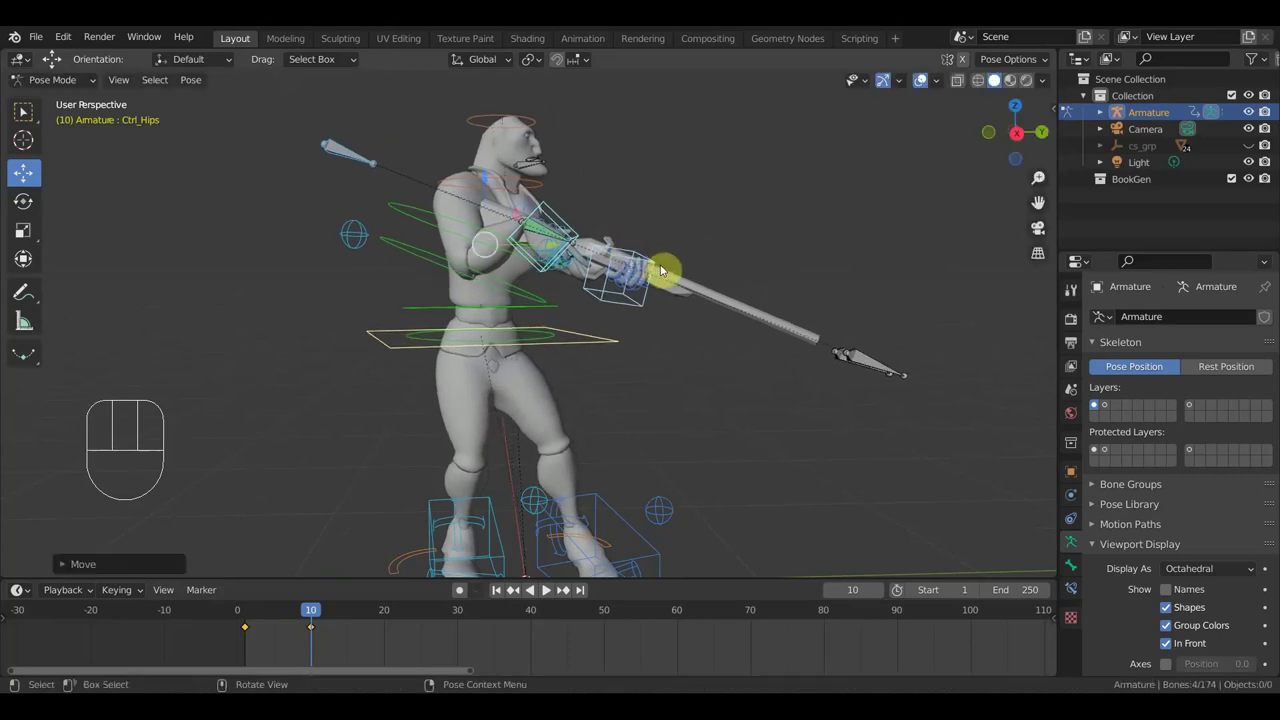
Select all control bones, key the whole pose, then scrub the playhead to frame 7
key("a")
key("i")
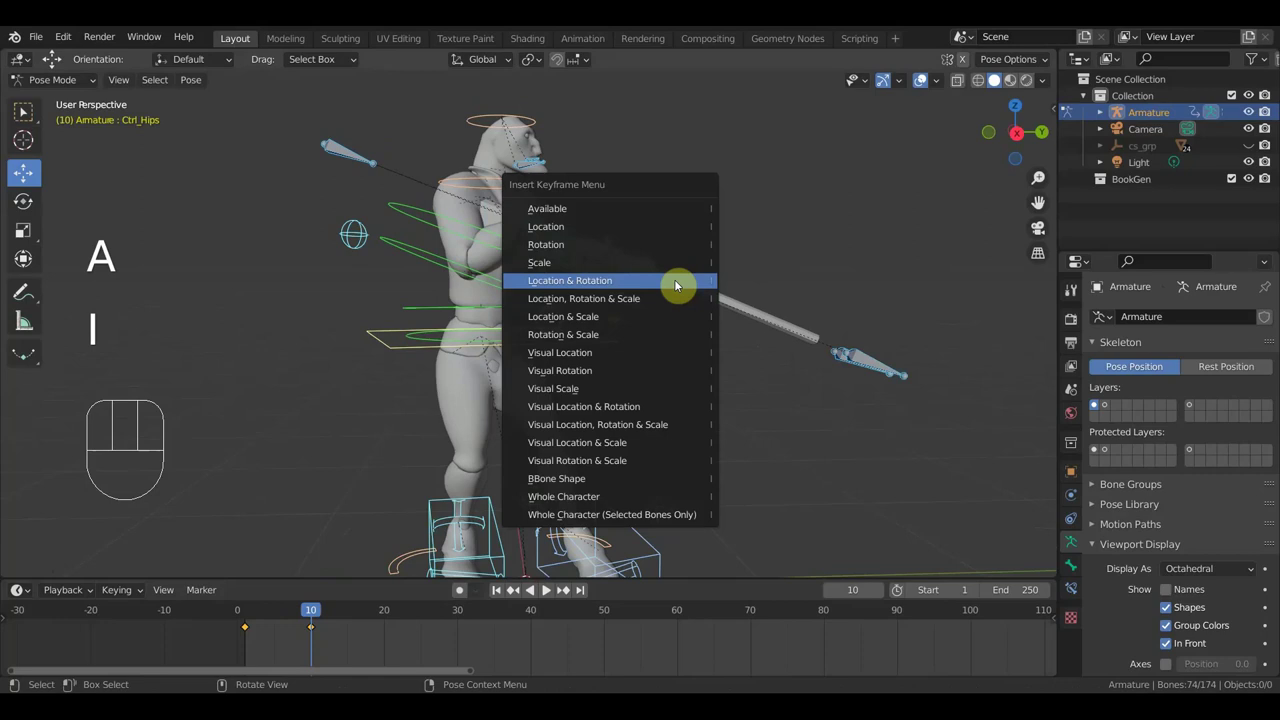
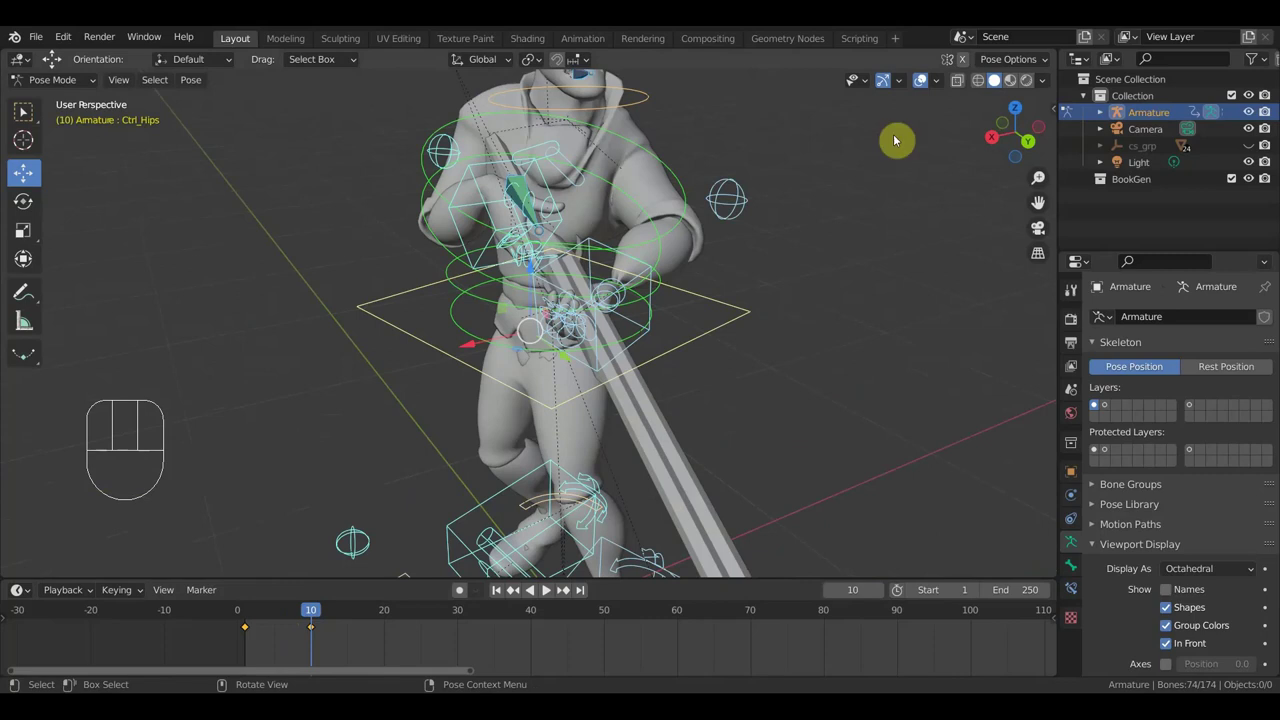
left_click_drag(729, 352, 778, 337)
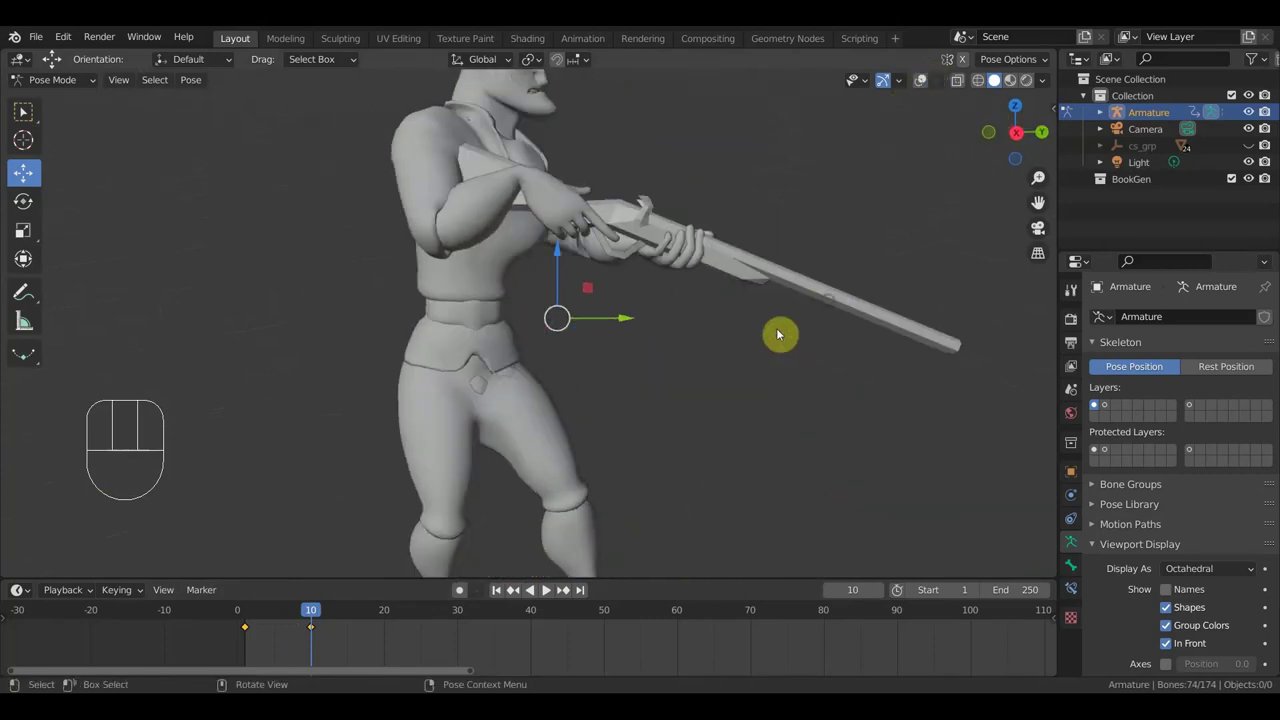
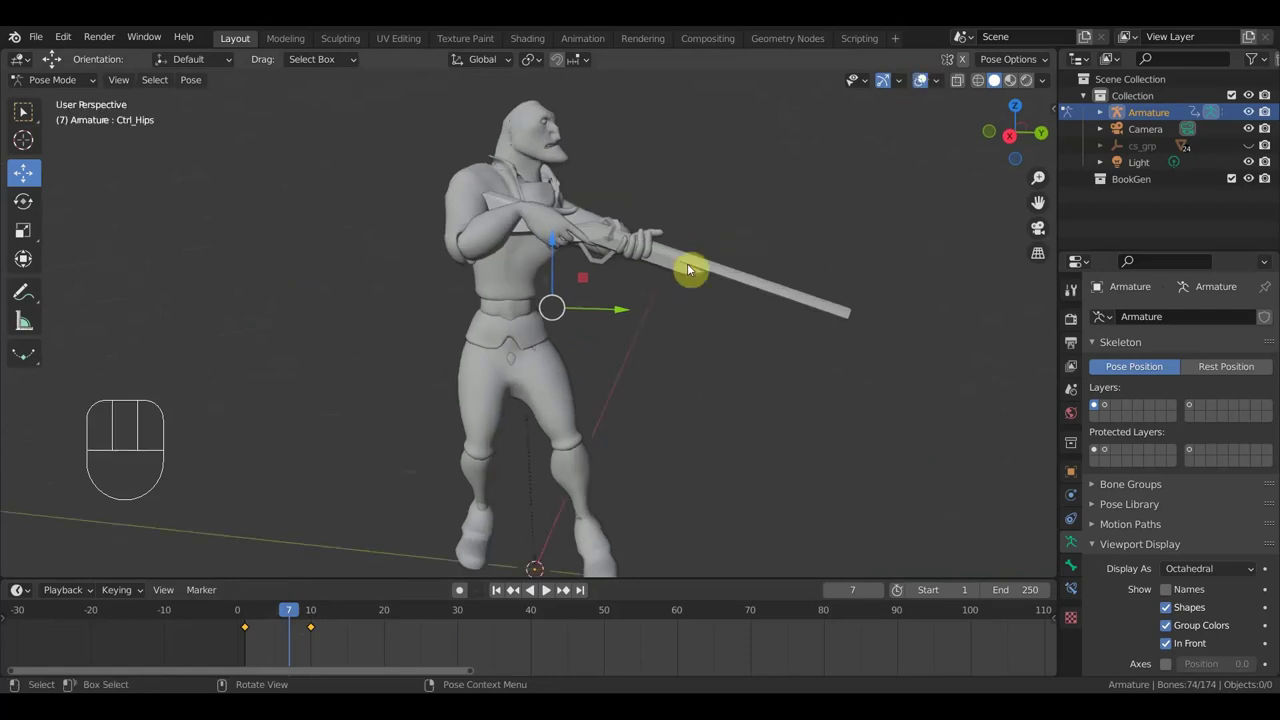
Insert a keyframe for Ctrl_Hand_IK_Left at frame 7
middle_click(679, 282)
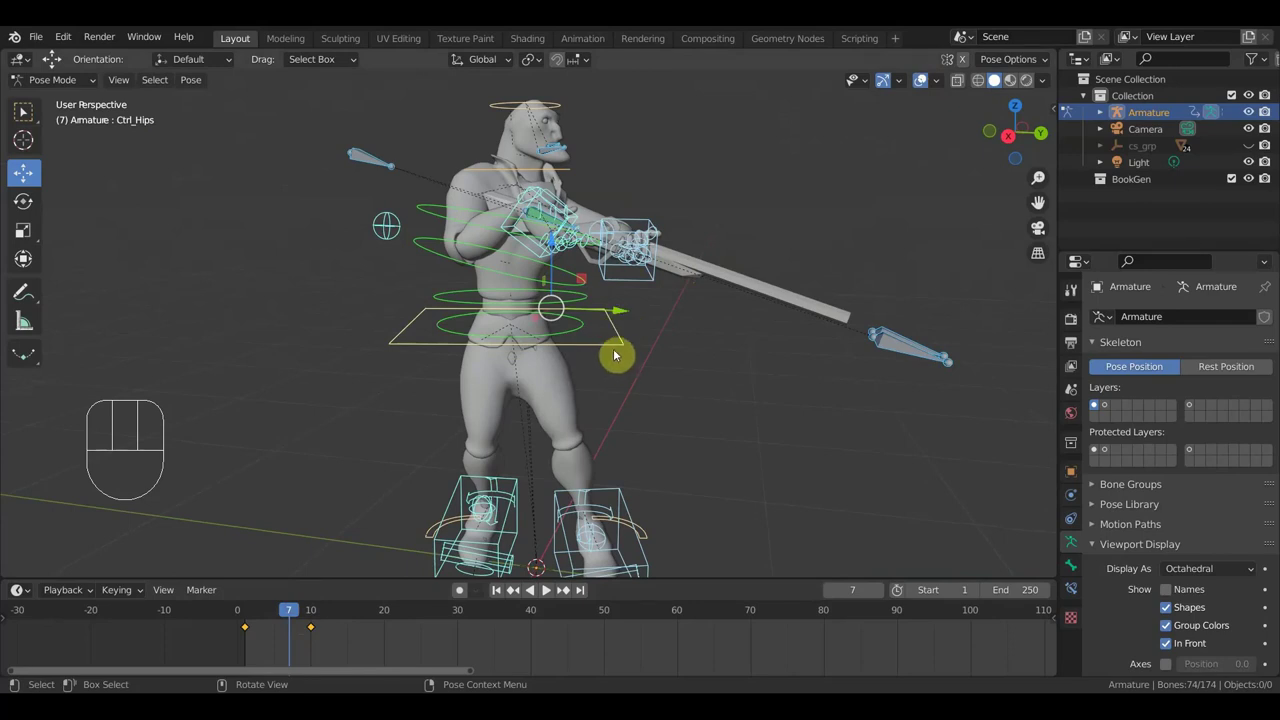
left_click_drag(656, 345, 677, 332)
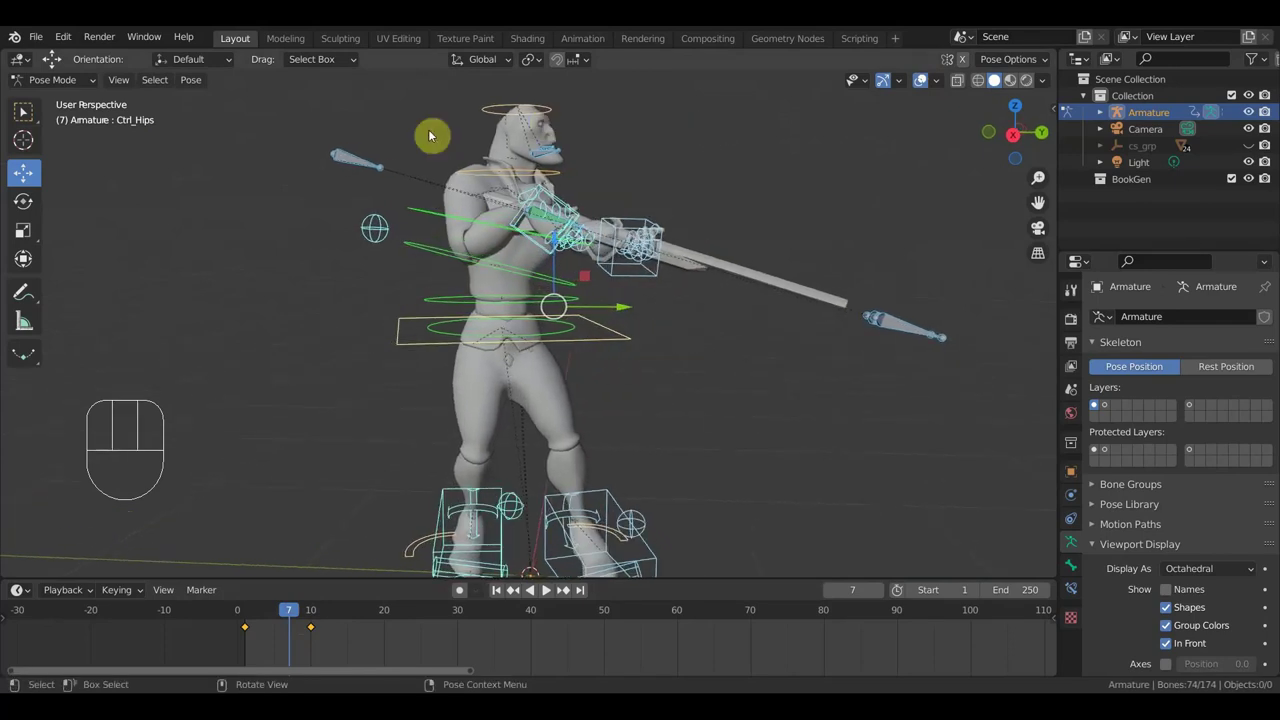
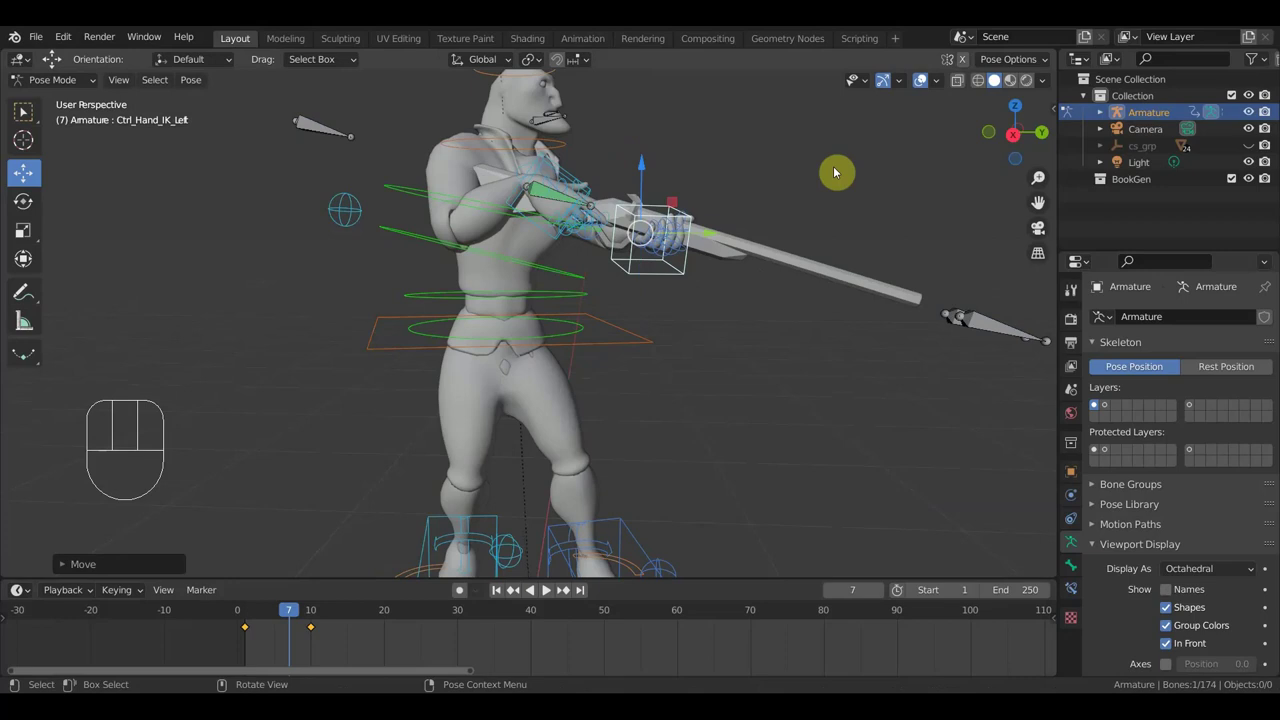
key("i")
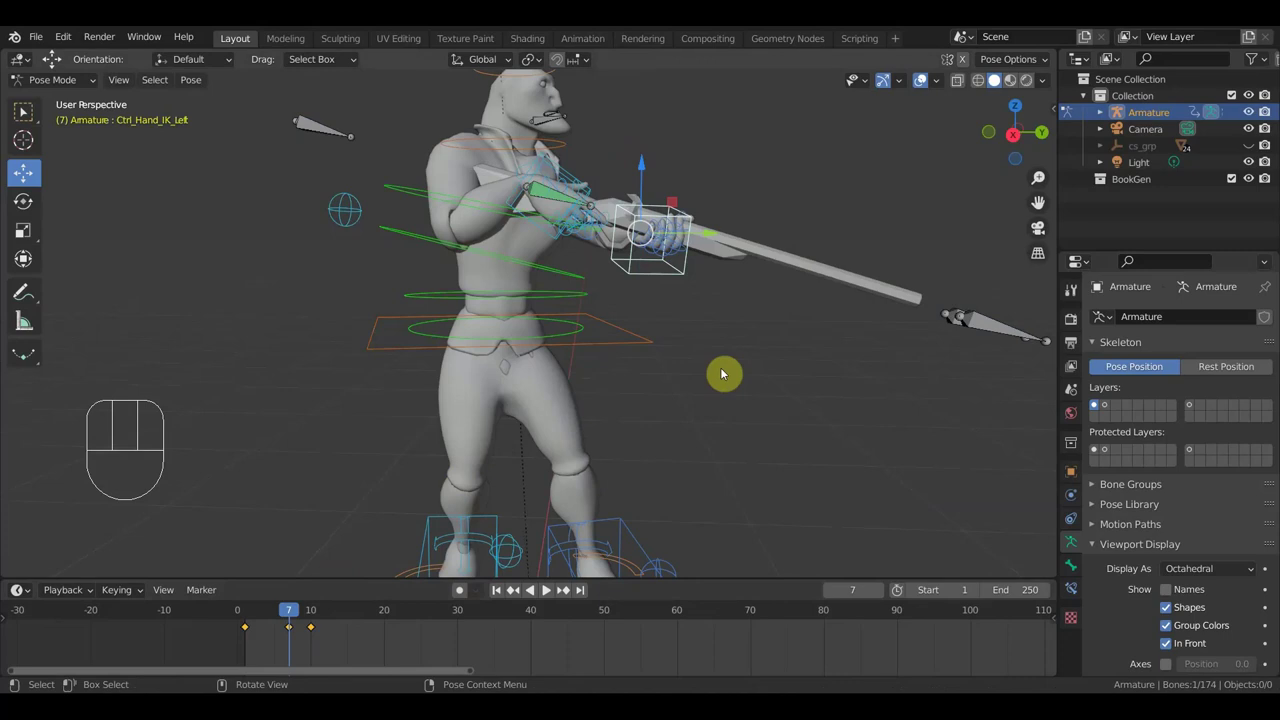
Select every rig bone and zoom the keyframe track to frames 0-50
key("a")
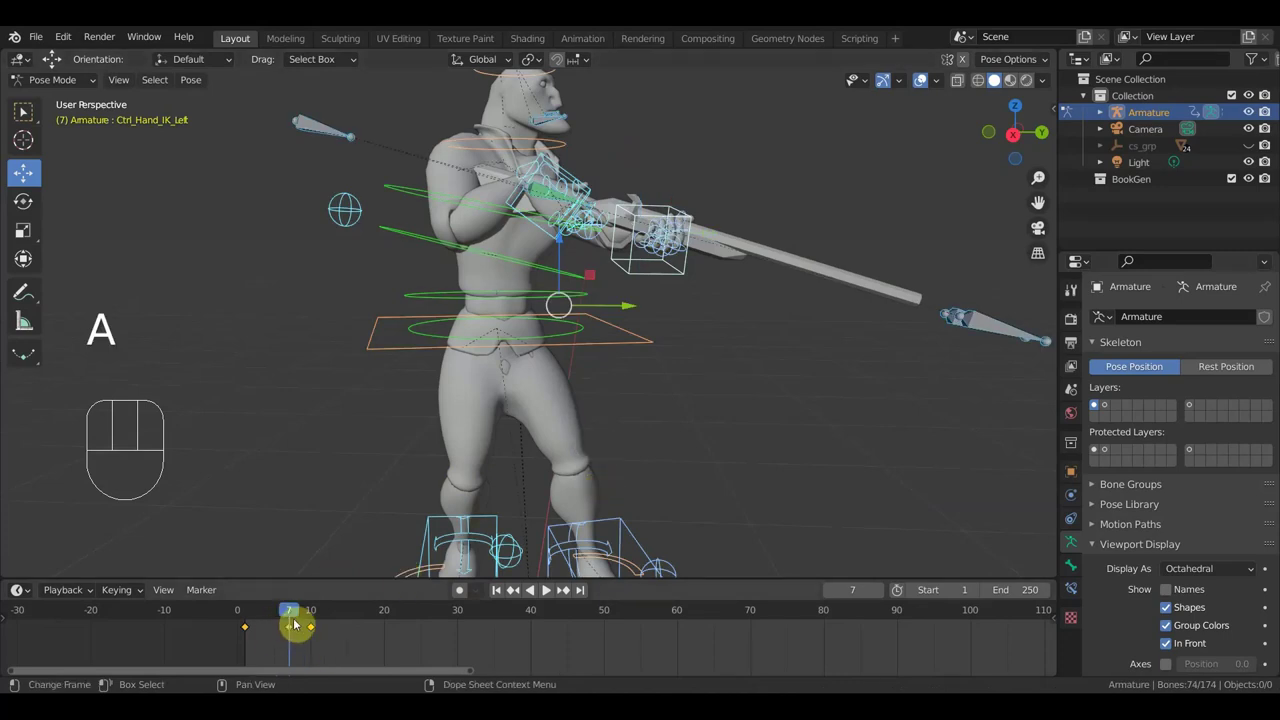
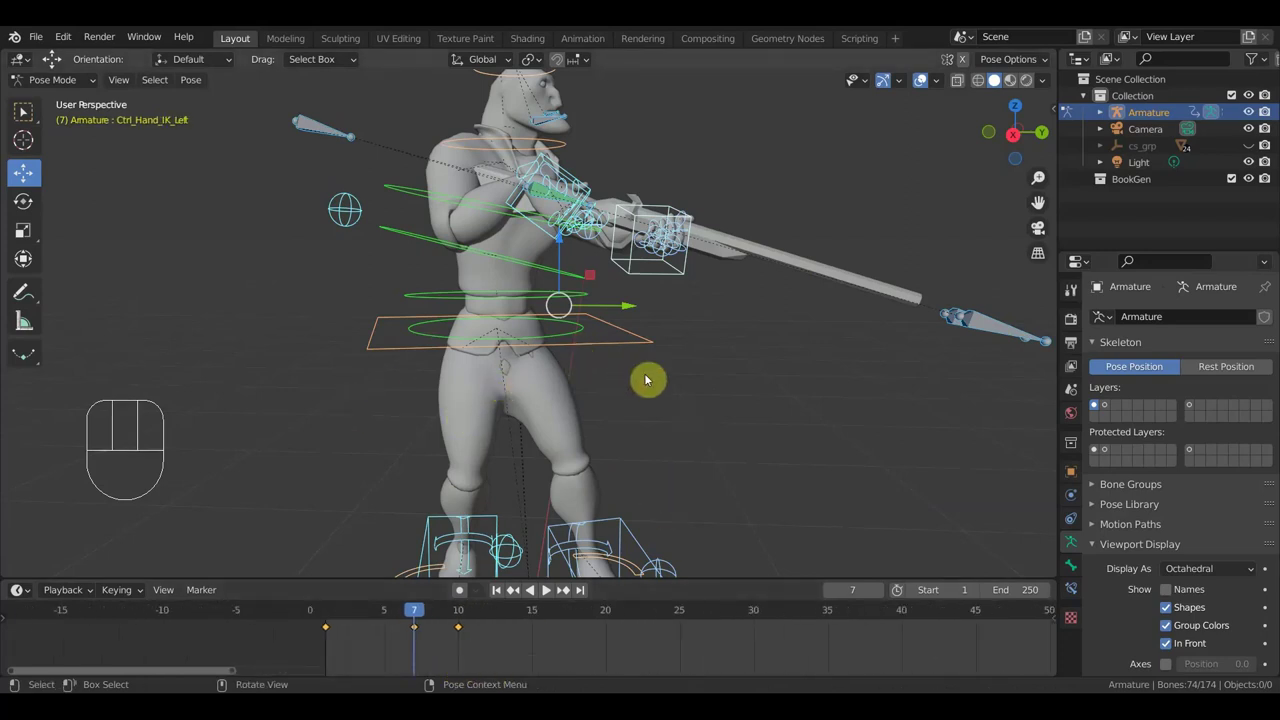
left_click_drag(677, 381, 634, 354)
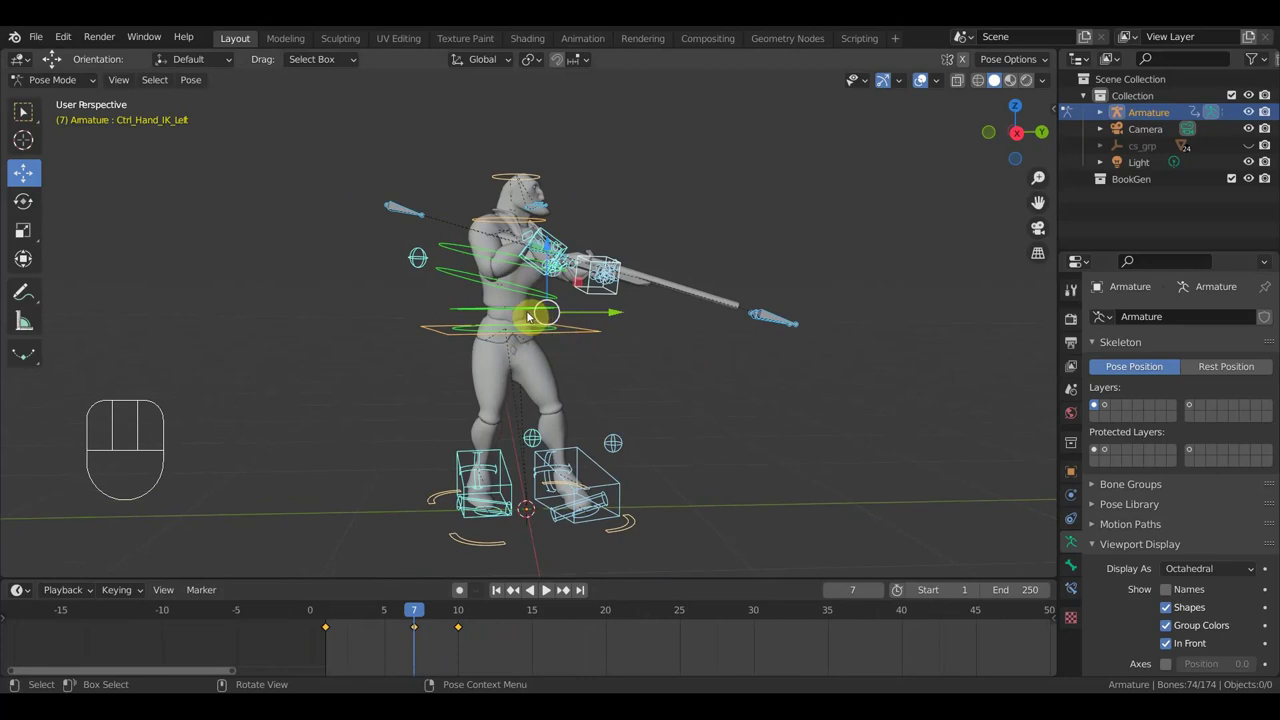
Select Ctrl_Spine and rotate it about 18 degrees to bend the torso
left_click_drag(510, 310, 541, 301)
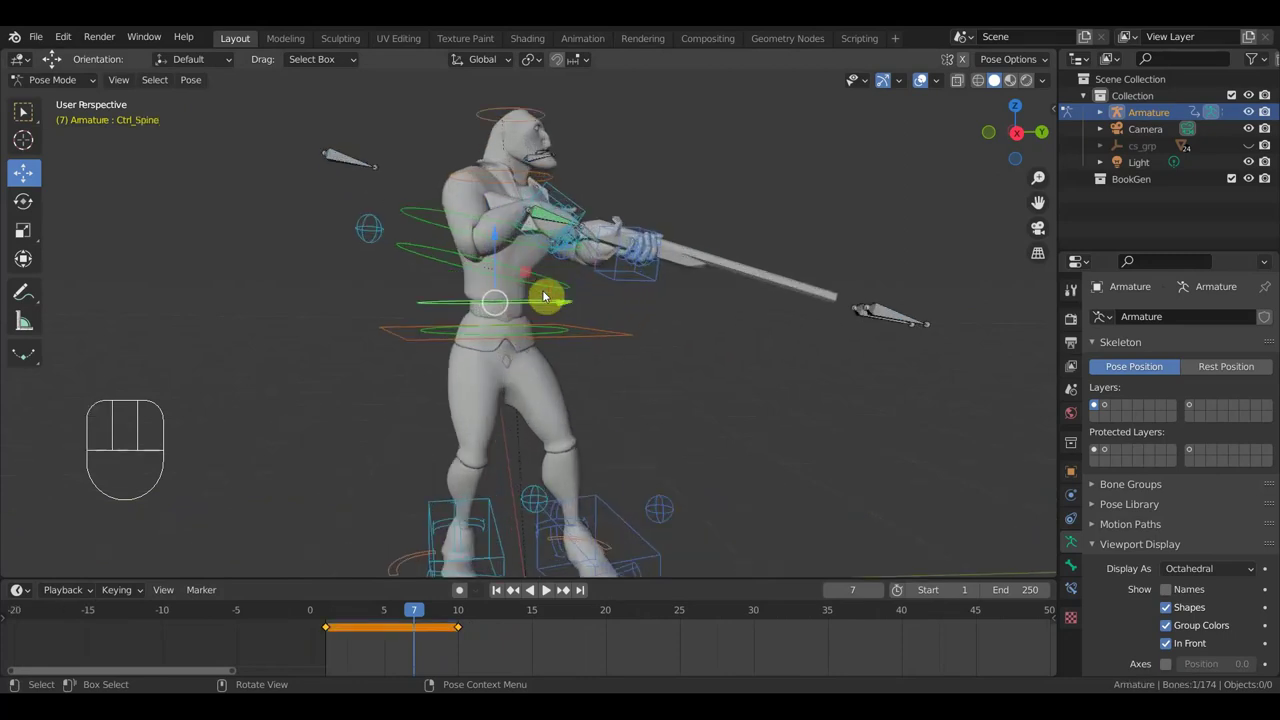
left_click_drag(577, 172, 646, 275)
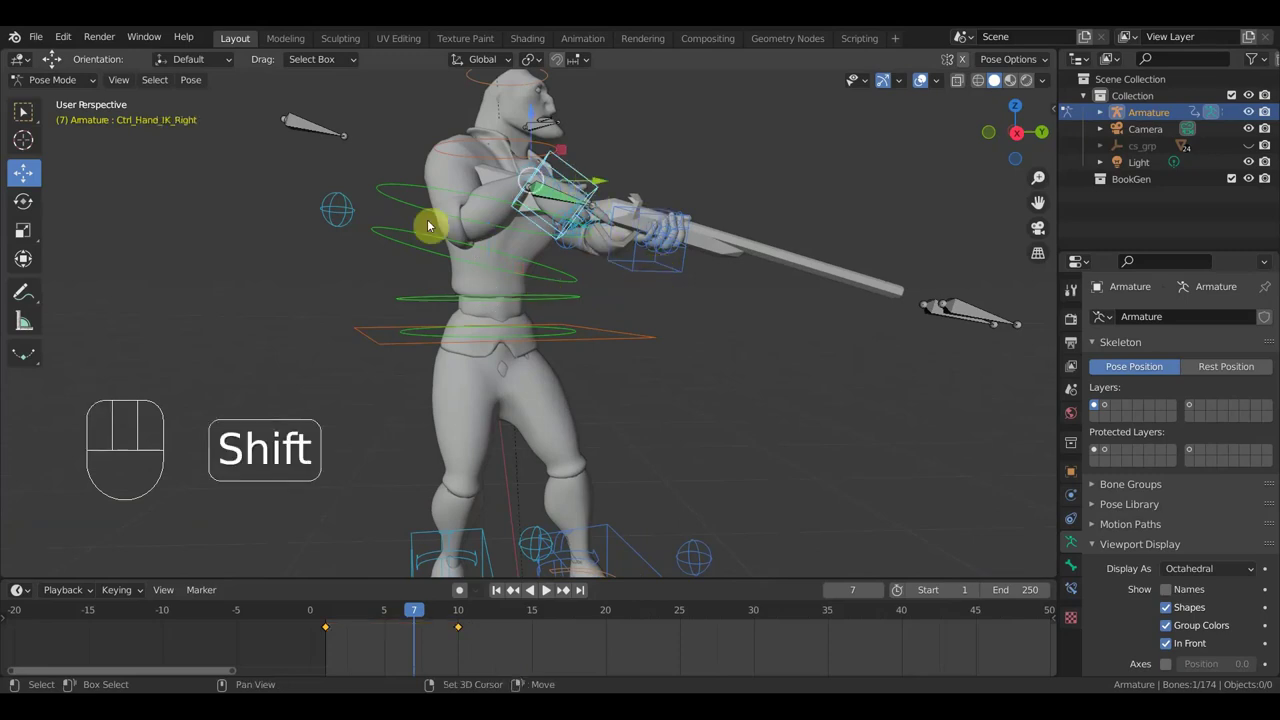
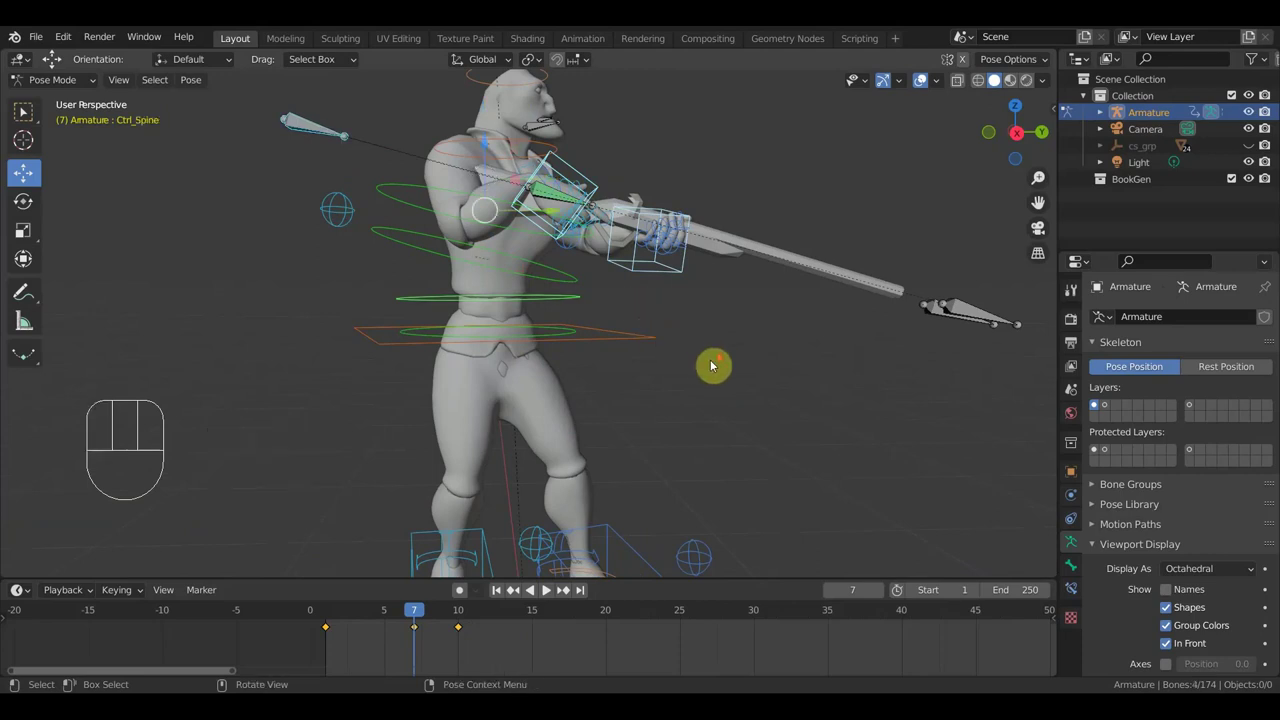
key("r")
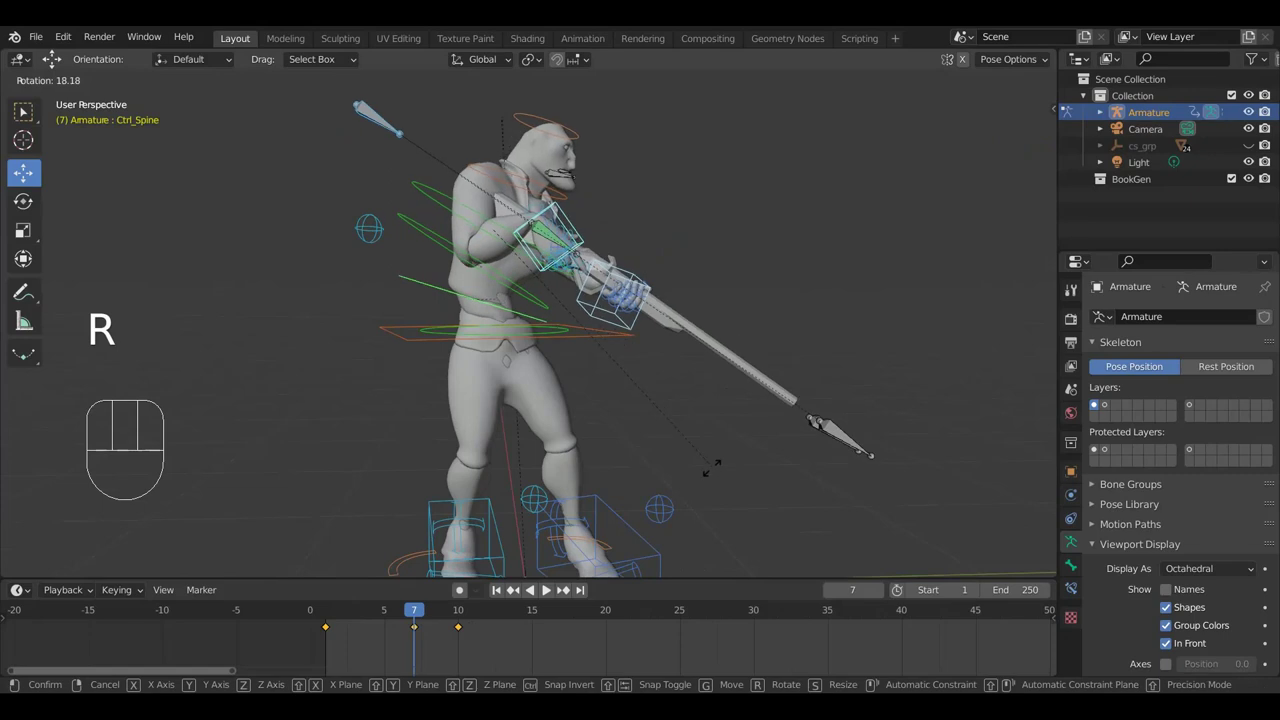
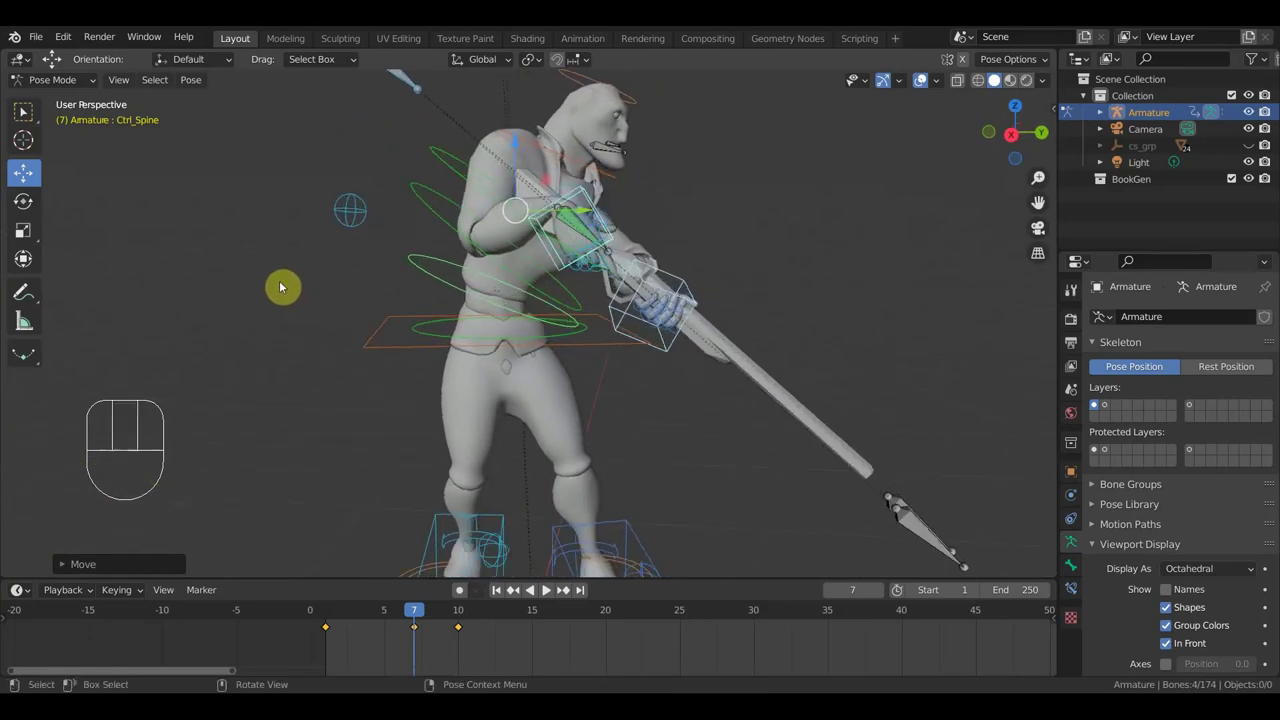
Shift Ctrl_Spine slightly, about 0.014 m, to fine-tune the posture
left_click_drag(413, 304, 444, 305)
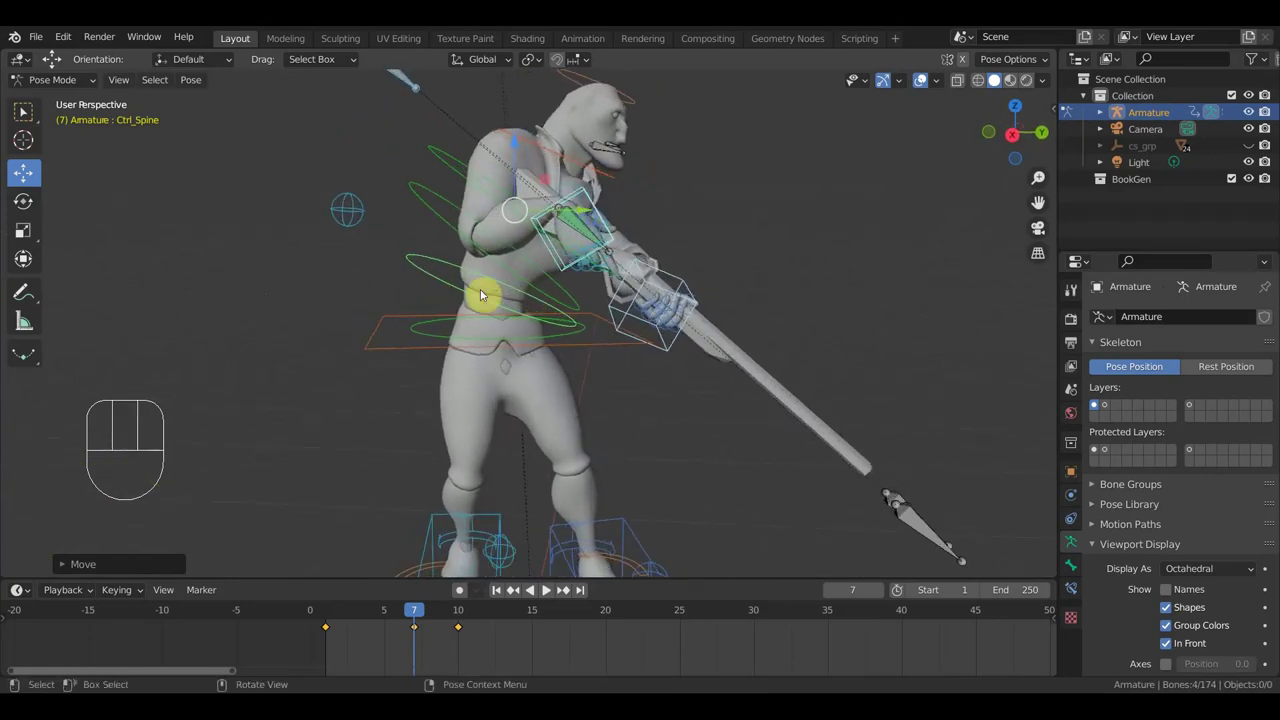
left_click_drag(563, 307, 571, 321)
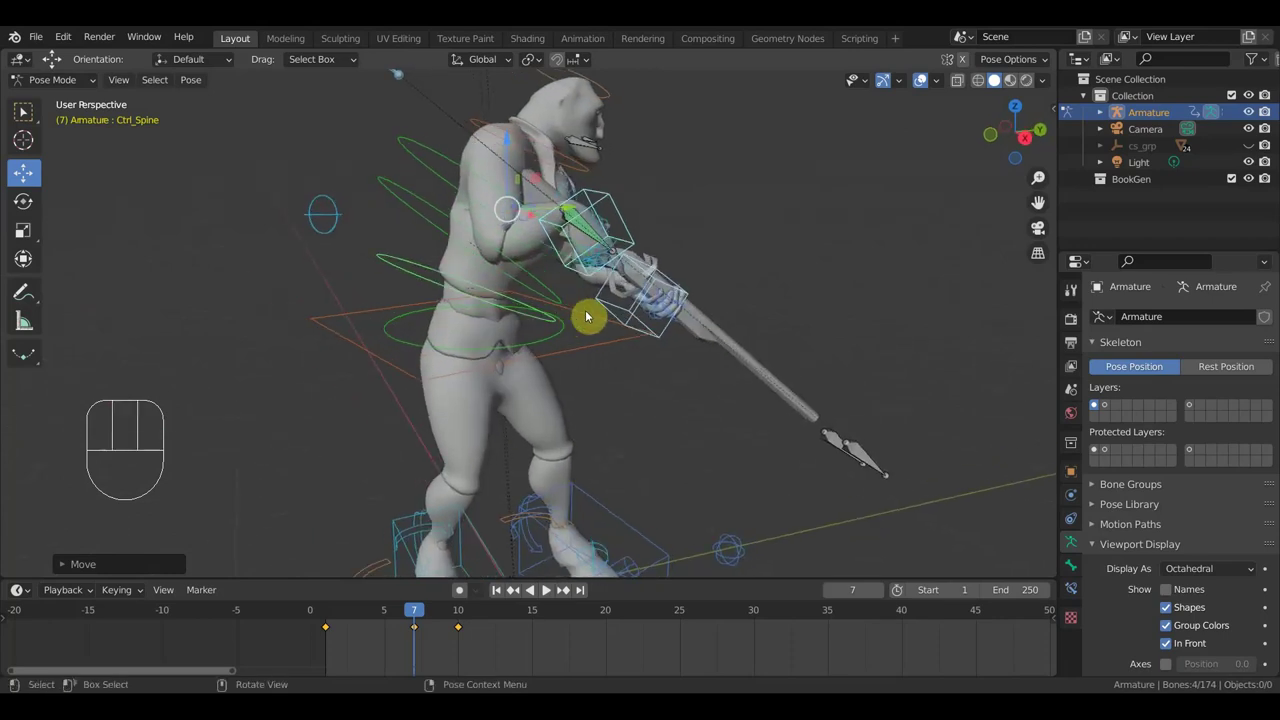
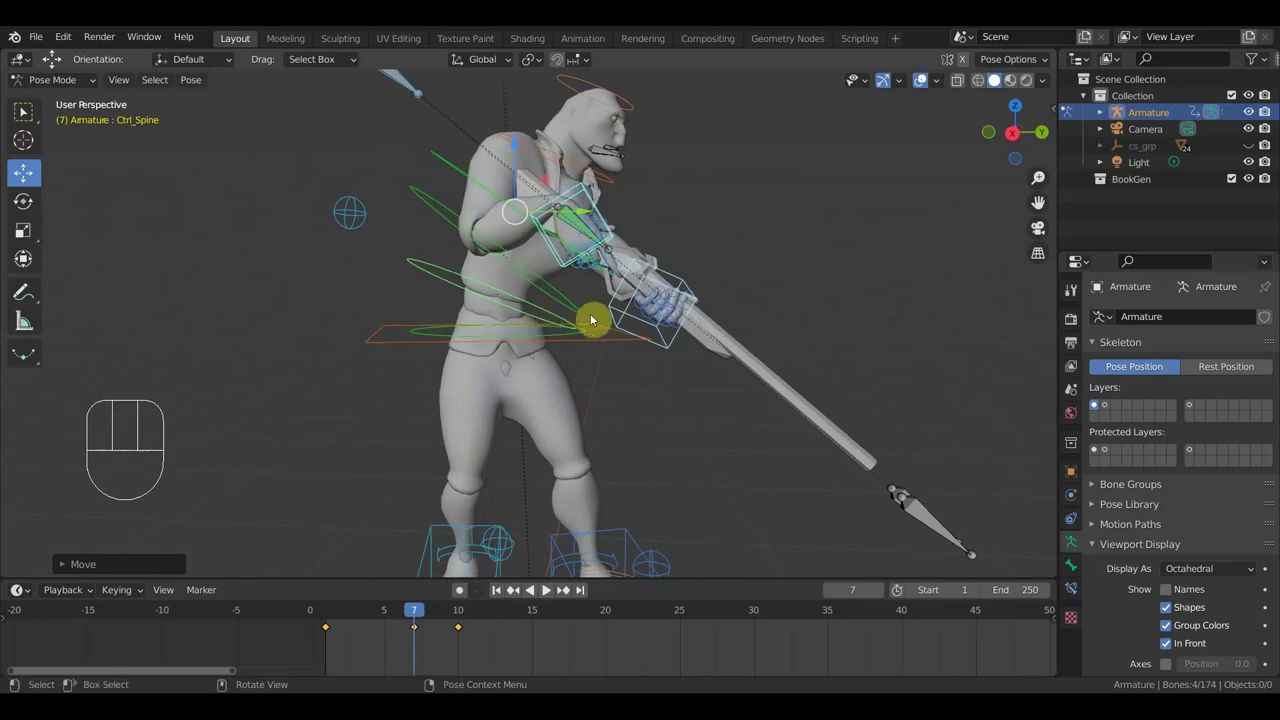
key("g")
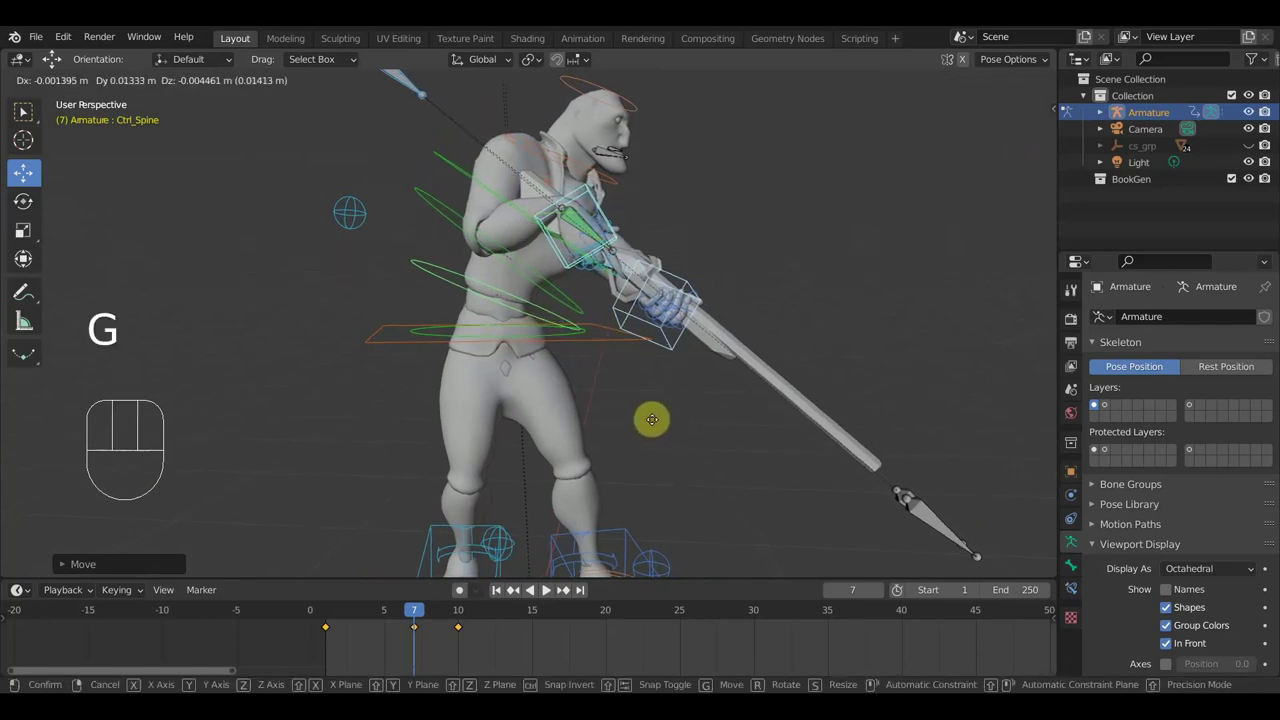
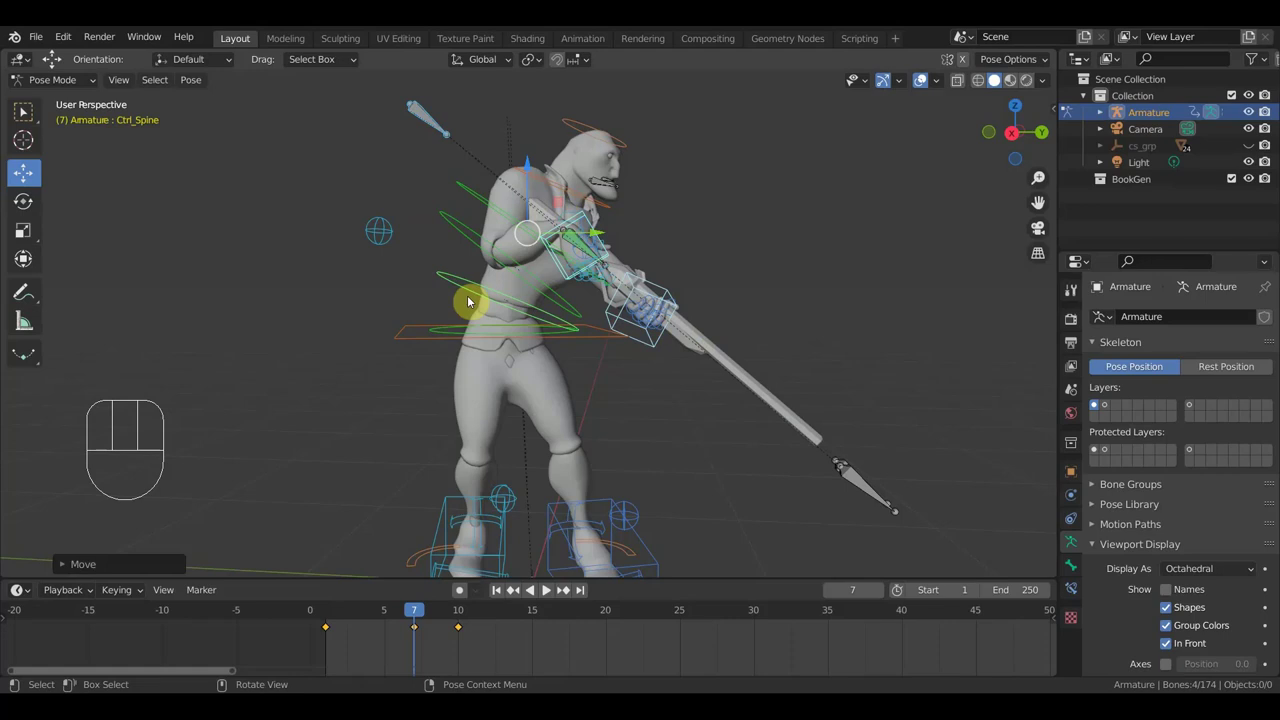
From the right orthographic view, rotate Ctrl_Spine2 about 16 degrees and confirm
key("KP_3")
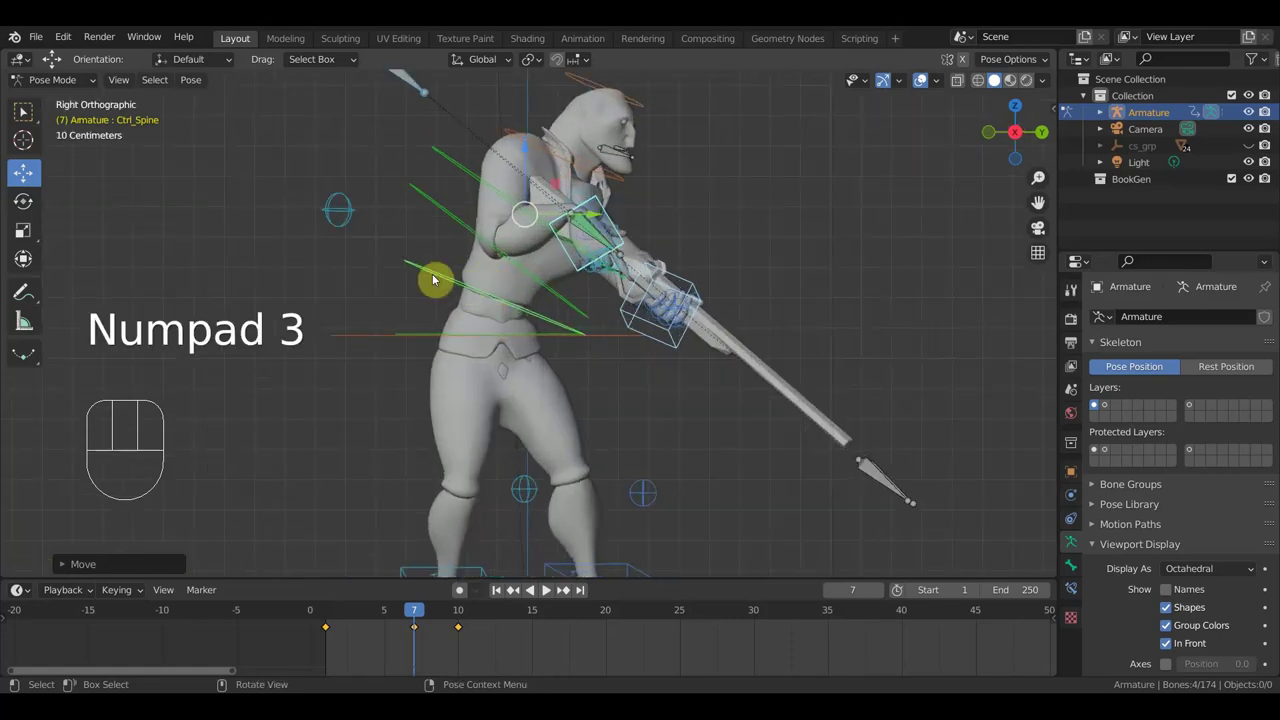
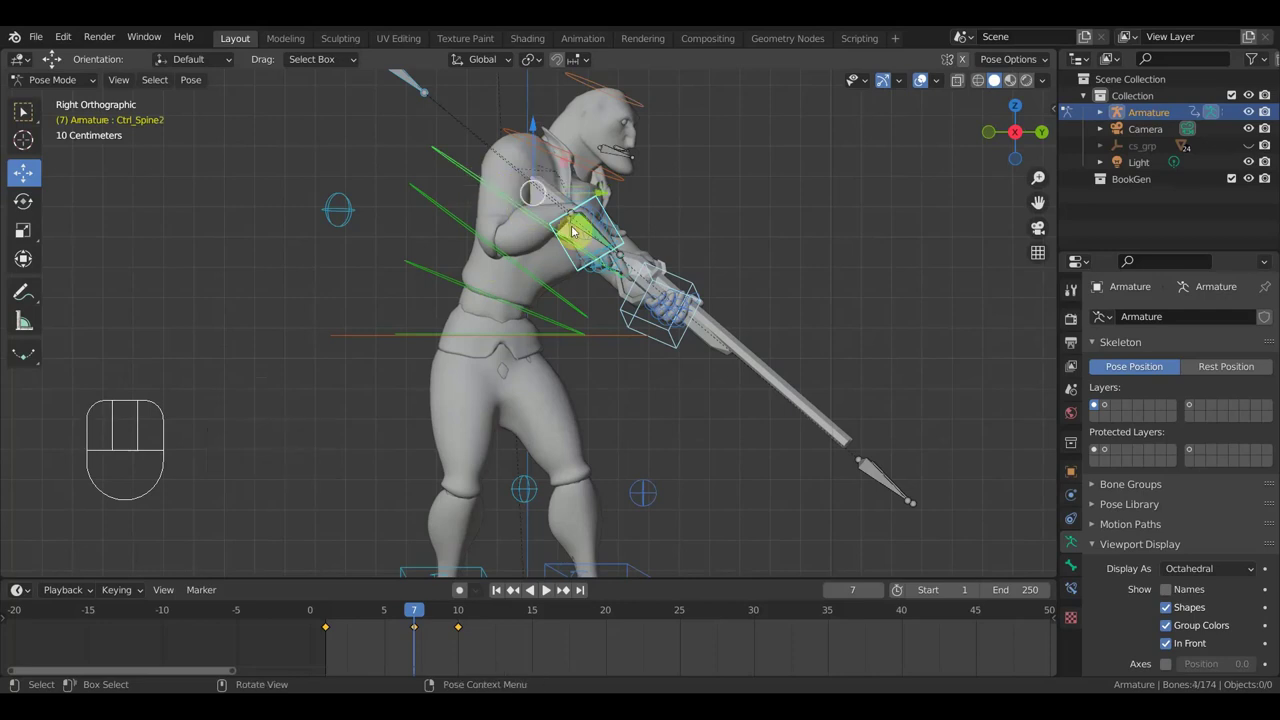
key("r")
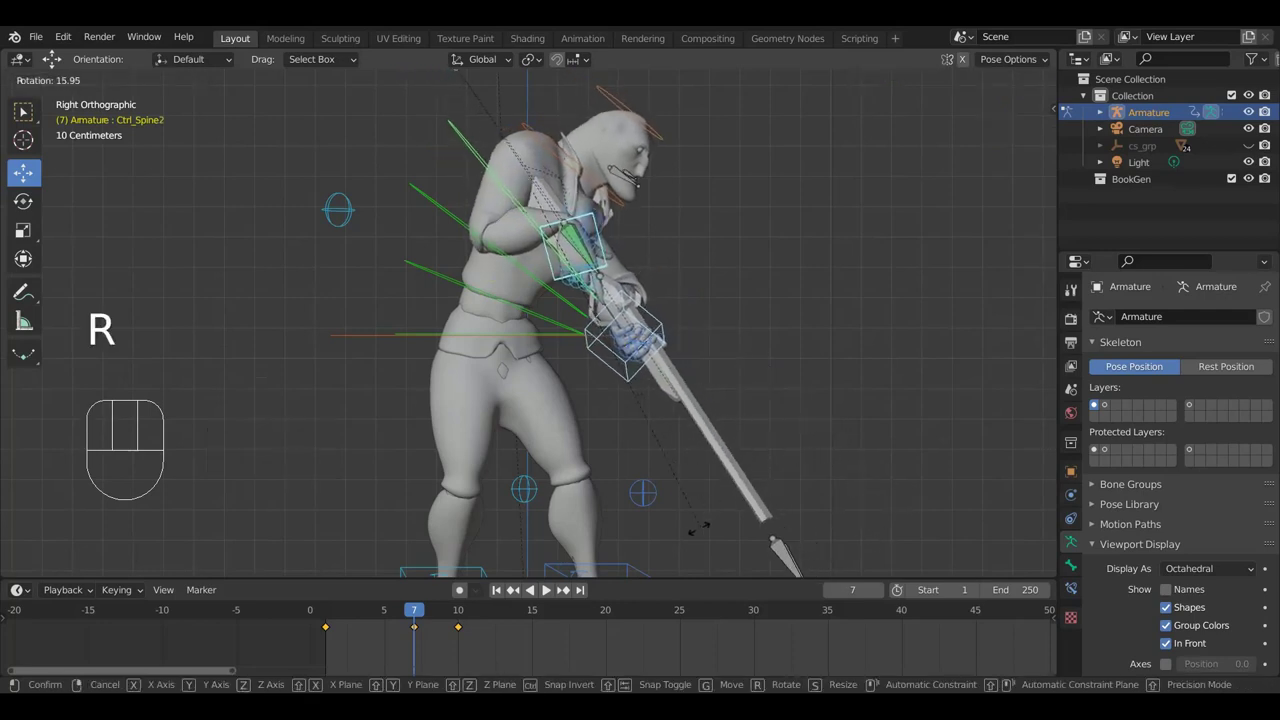
key("r")
left_click(869, 514)
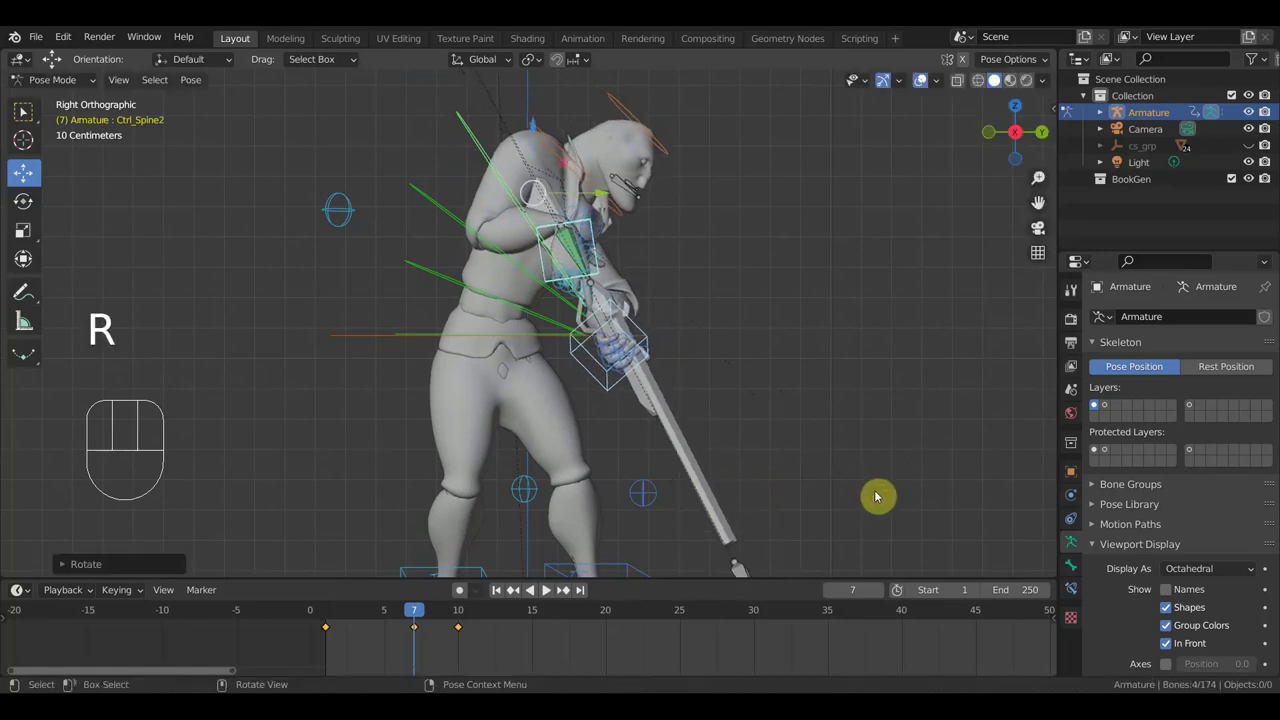
Move Ctrl_Spine2 about 0.12 m, undoing one attempt, and return to the side view
key("g")
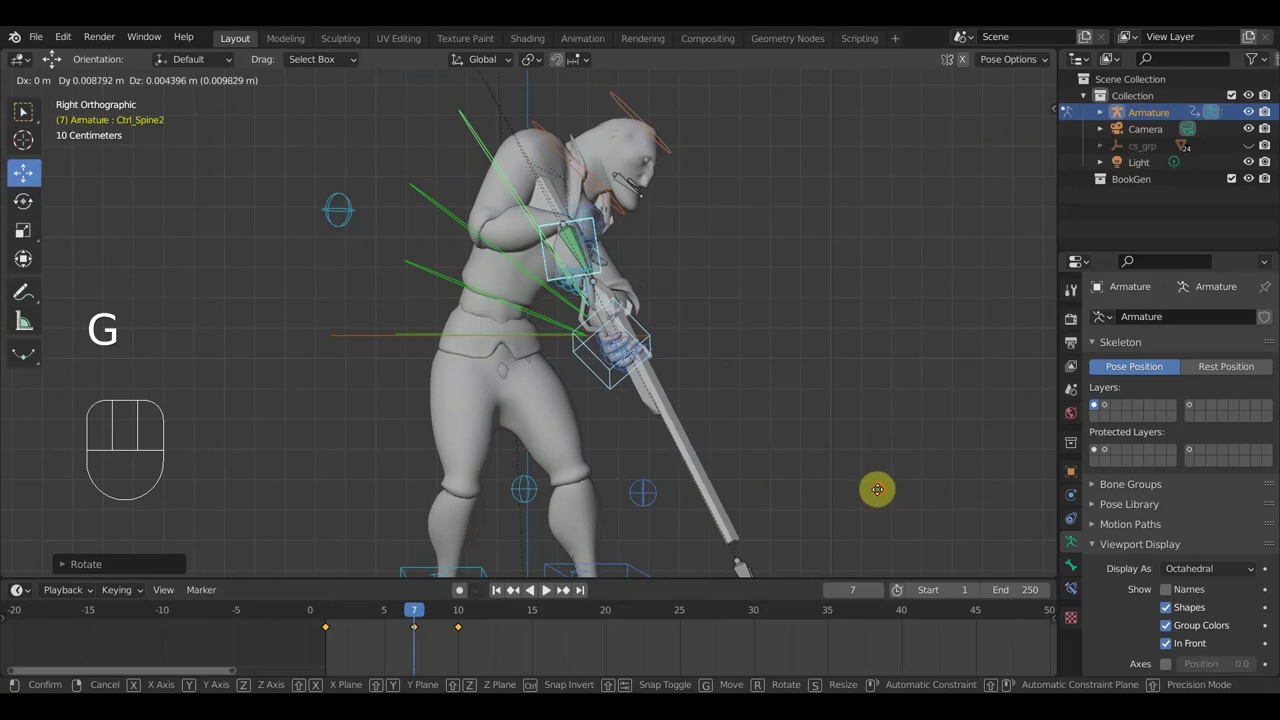
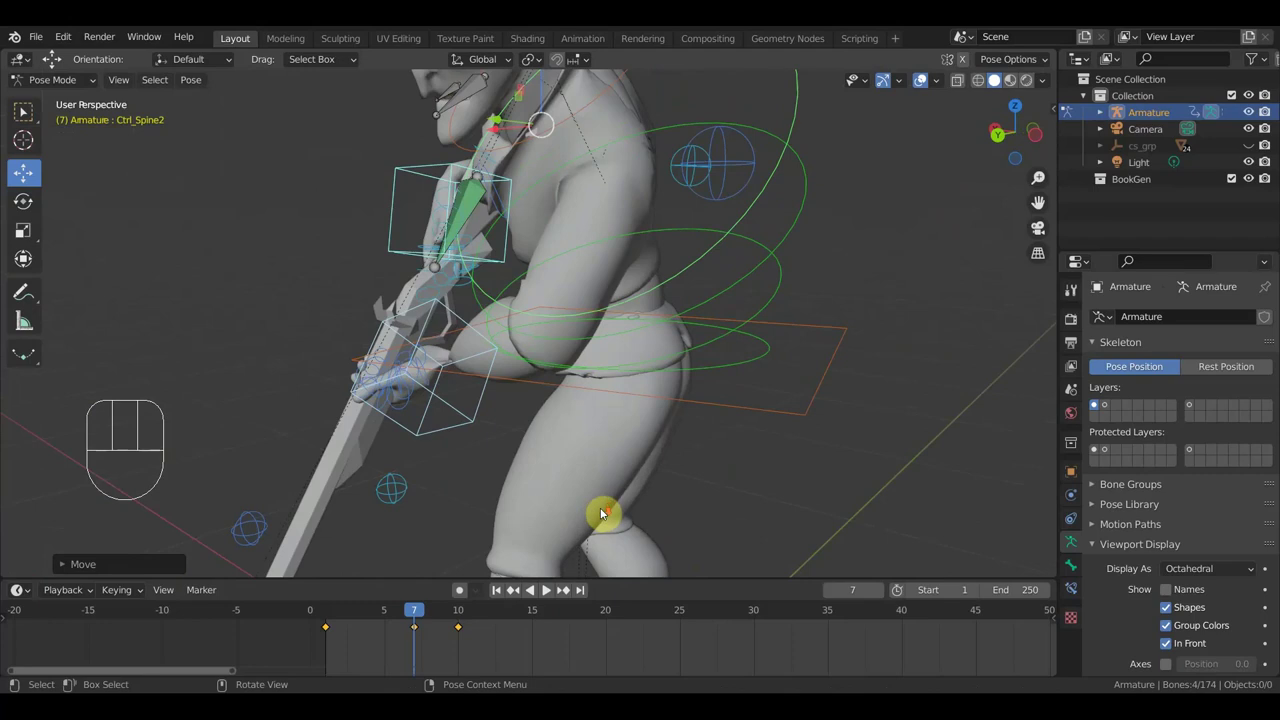
left_click_drag(717, 467, 723, 461)
key("g")
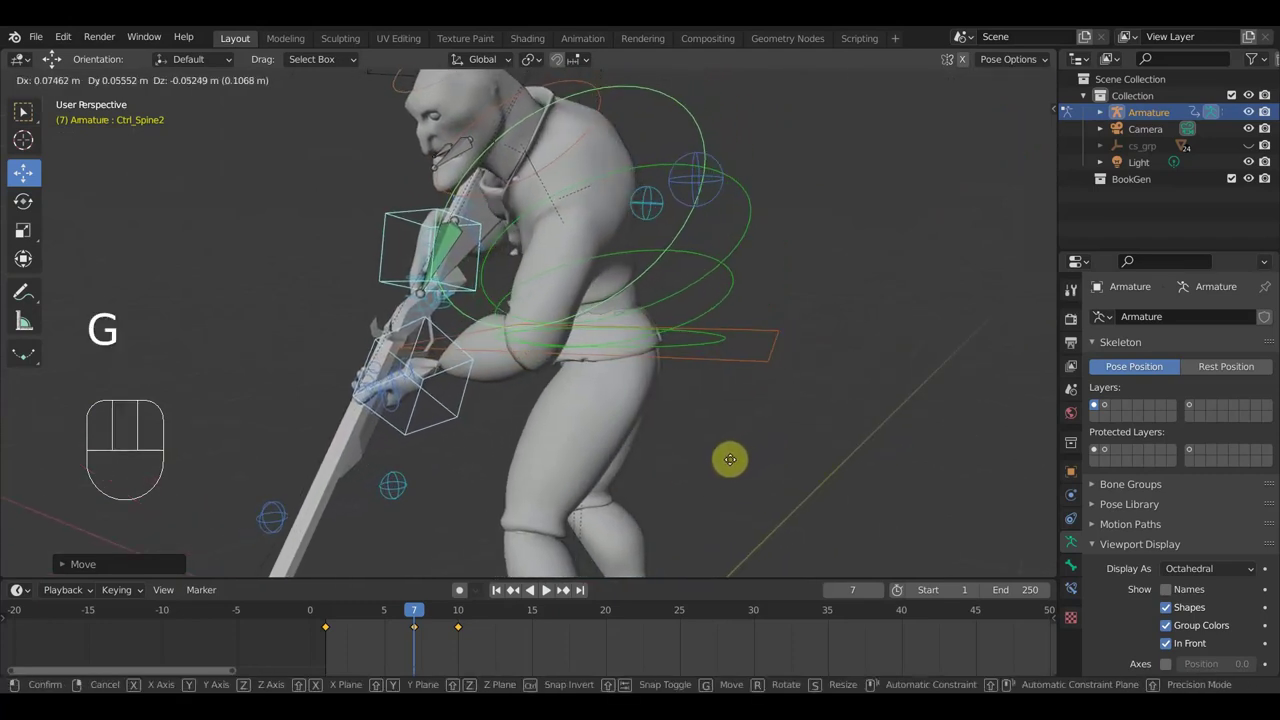
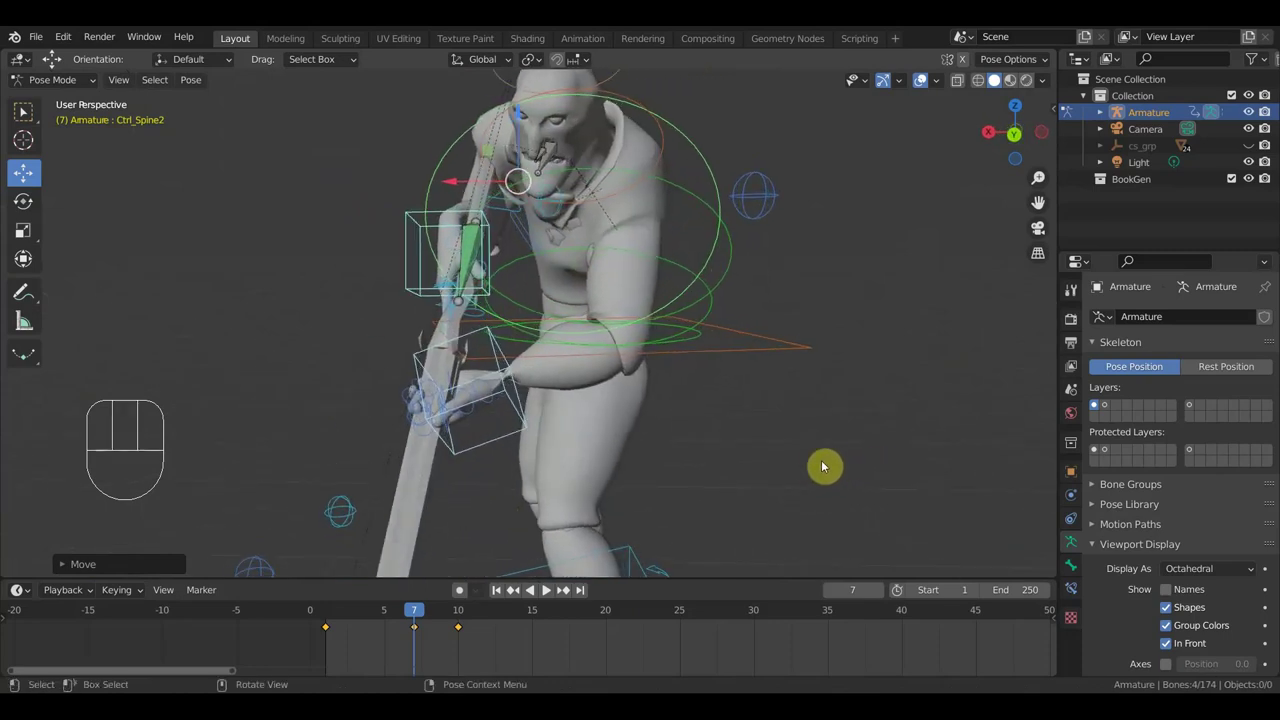
key("ctrl+z")
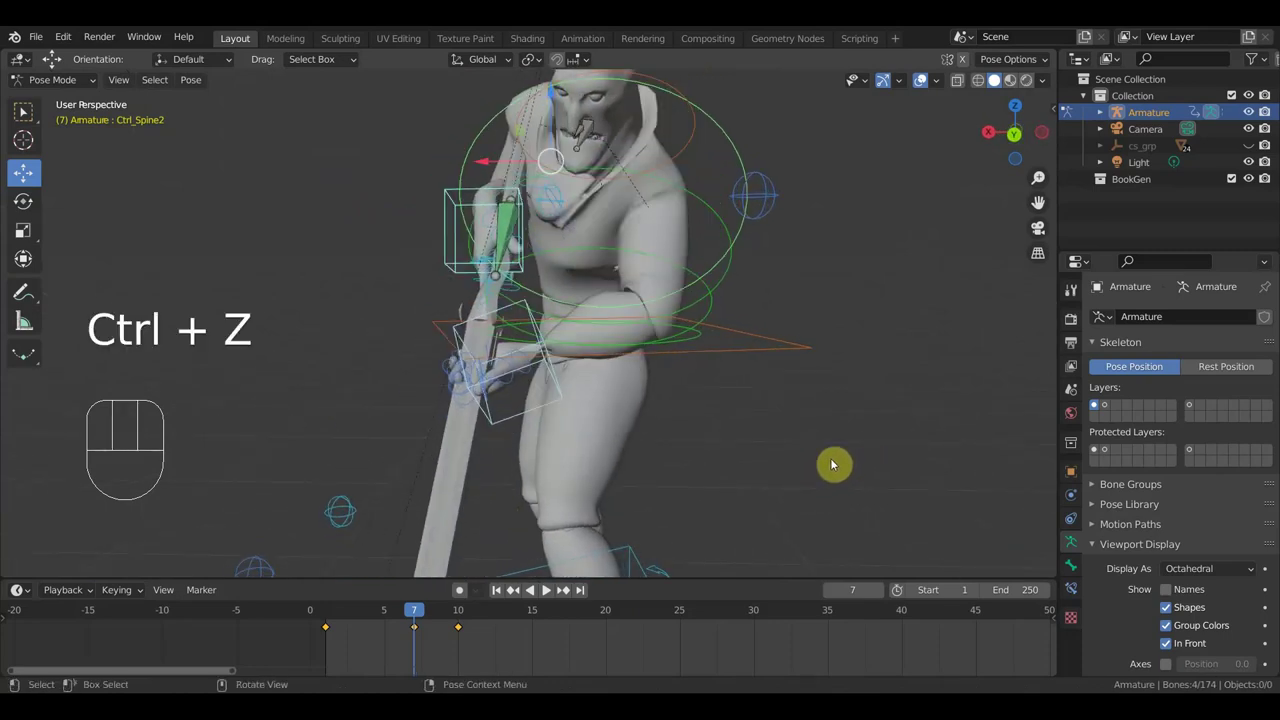
key("KP_1")
key("KP_3")
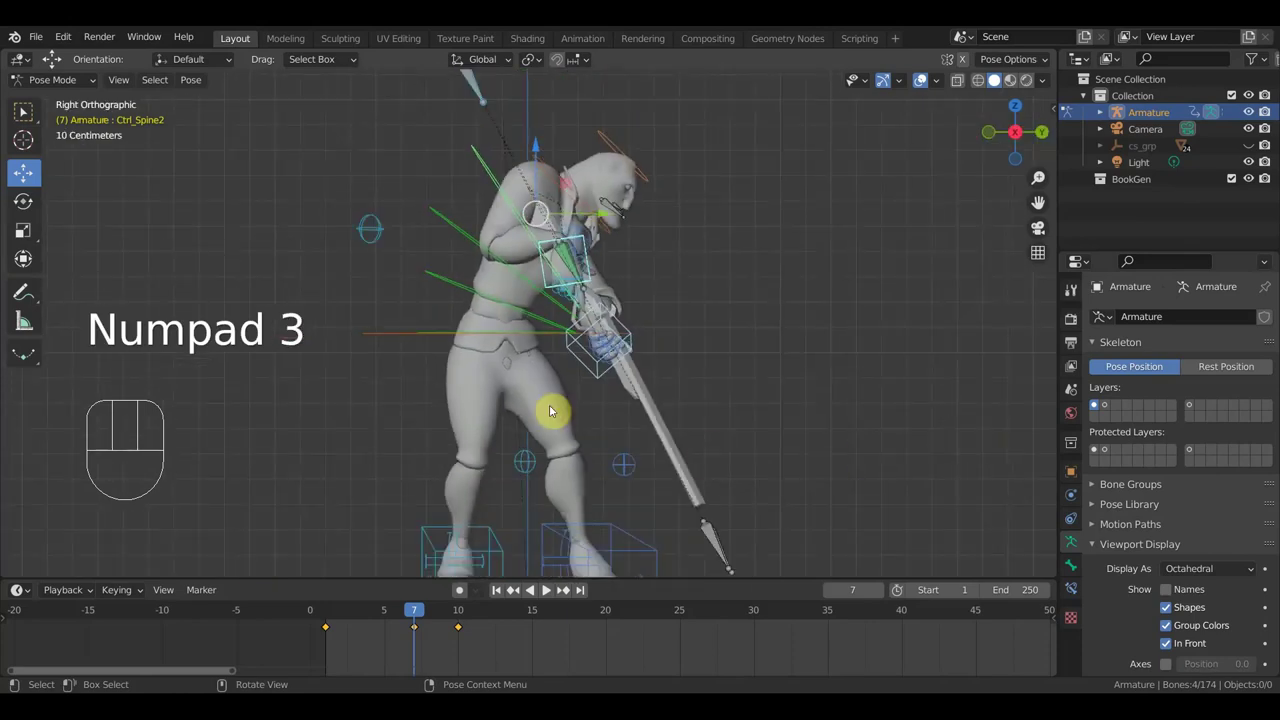
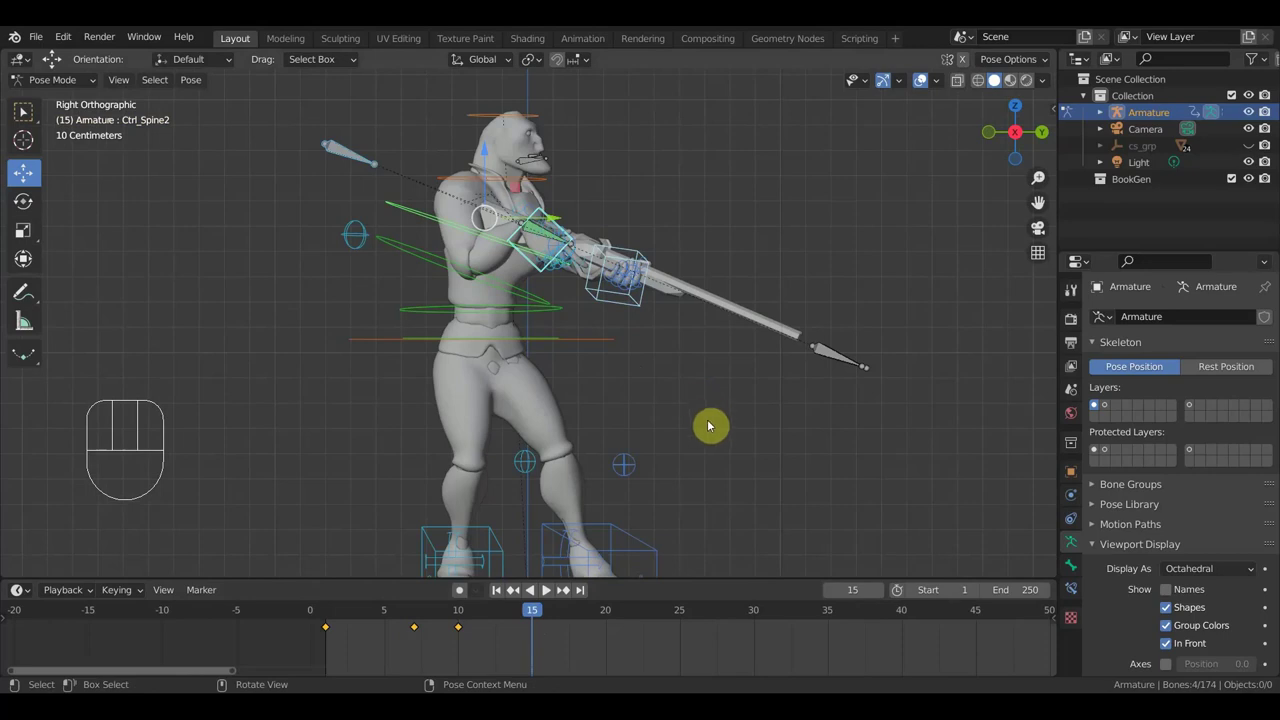
Rotate and grab Ctrl_Spine1 at frame 15, confirming its new bent position
key("r")
left_click(666, 525)
key("g")
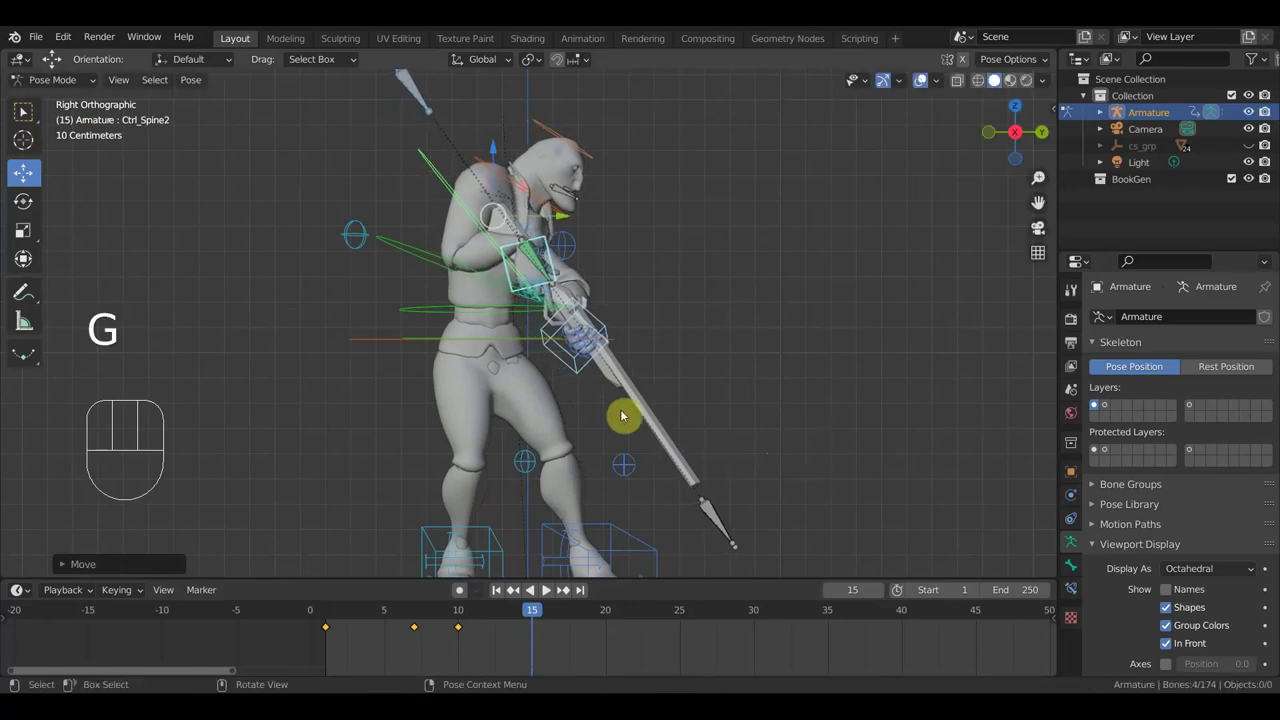
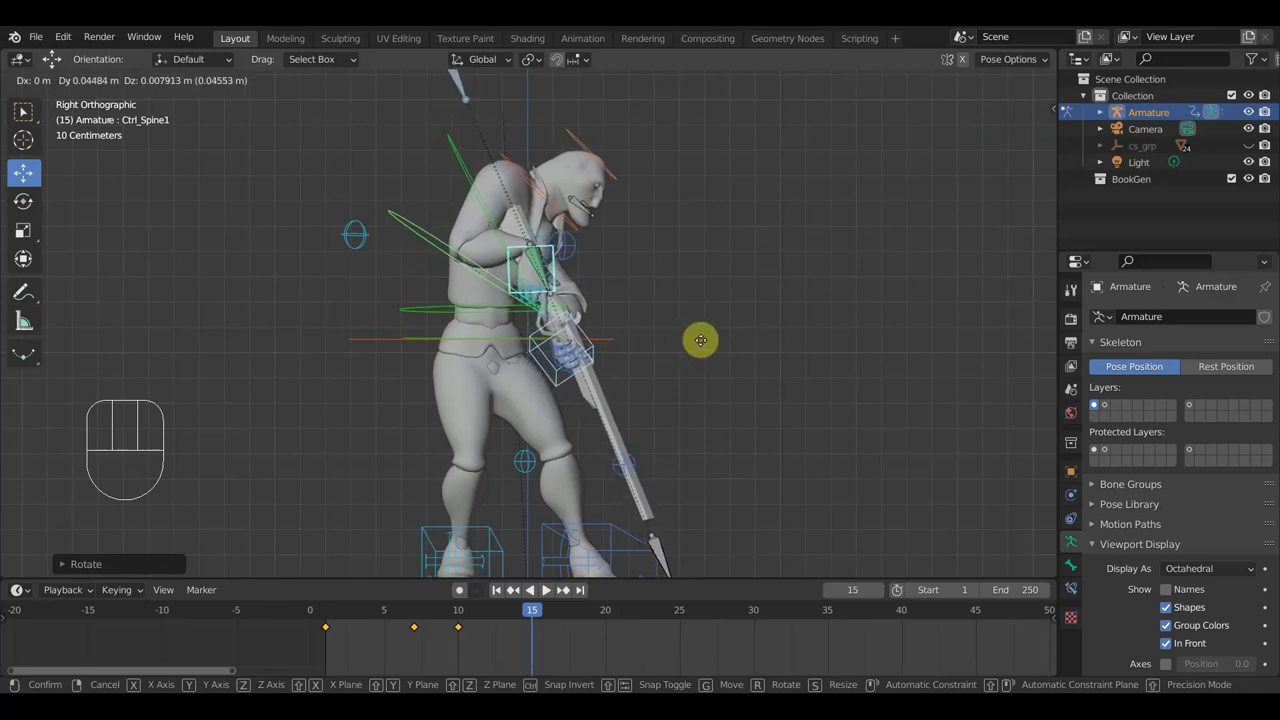
left_click(703, 348)
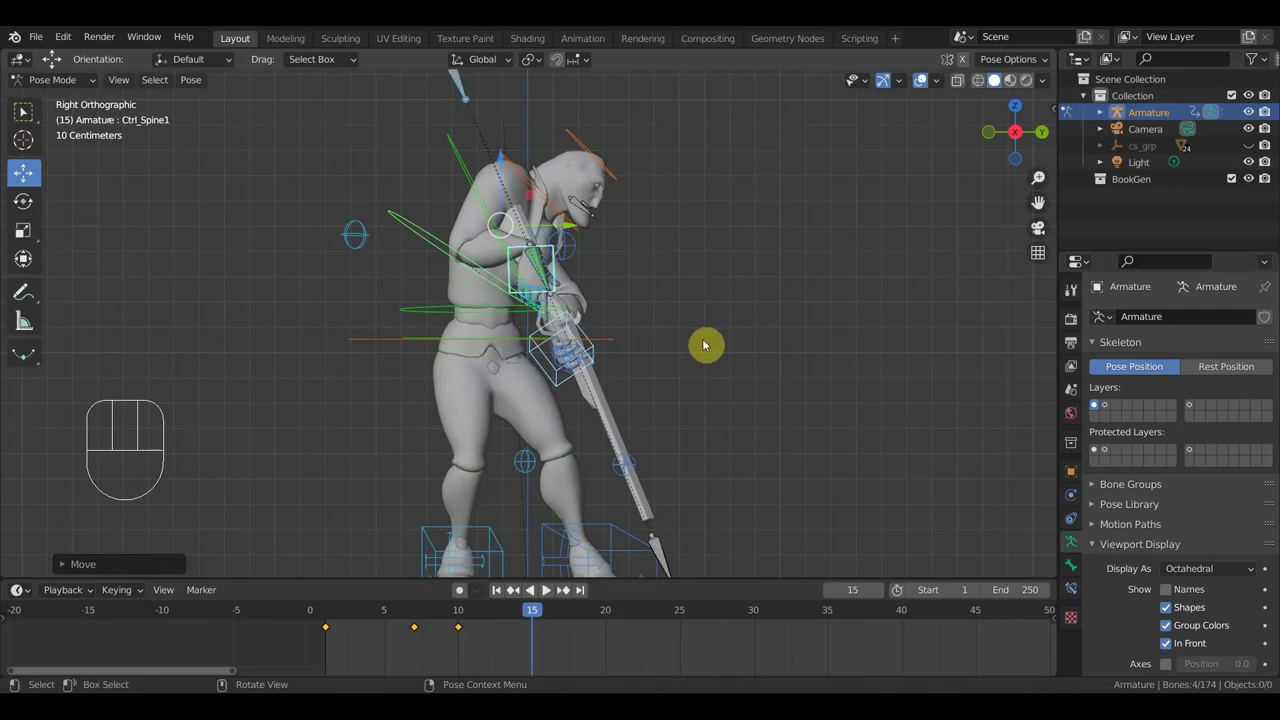
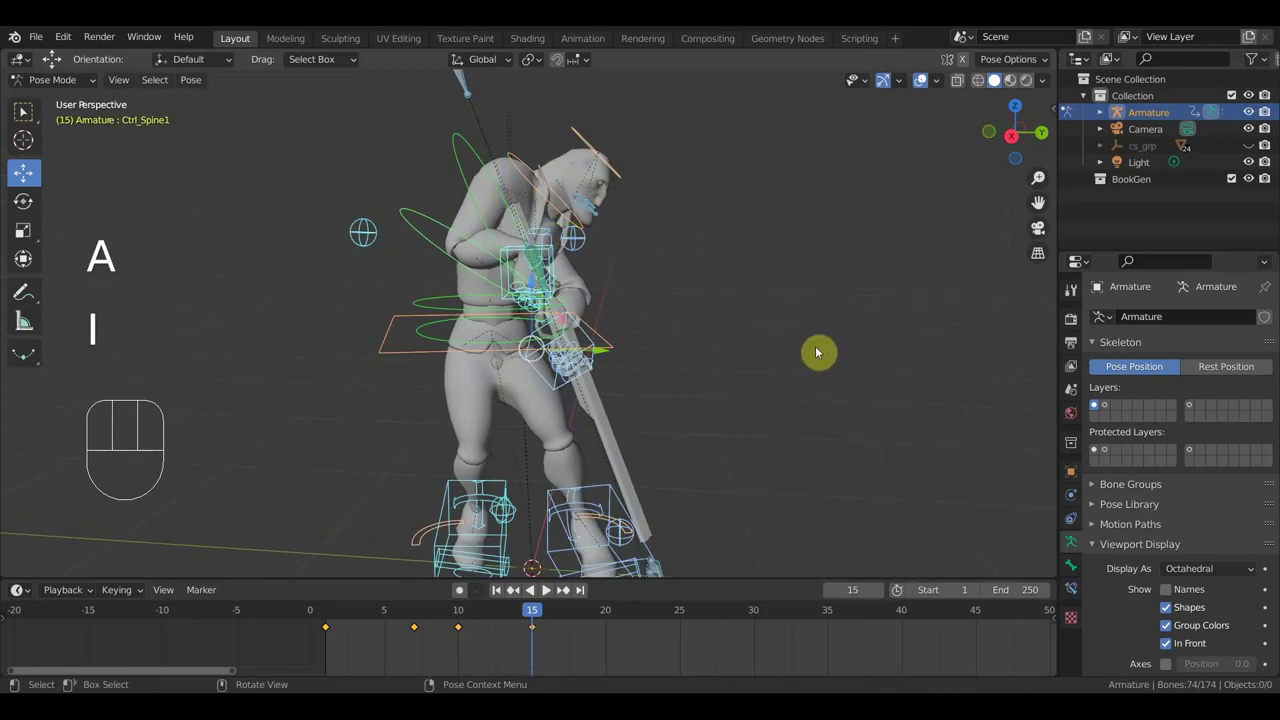
View the character from the side and orbit around the new pose
key("KP_3")
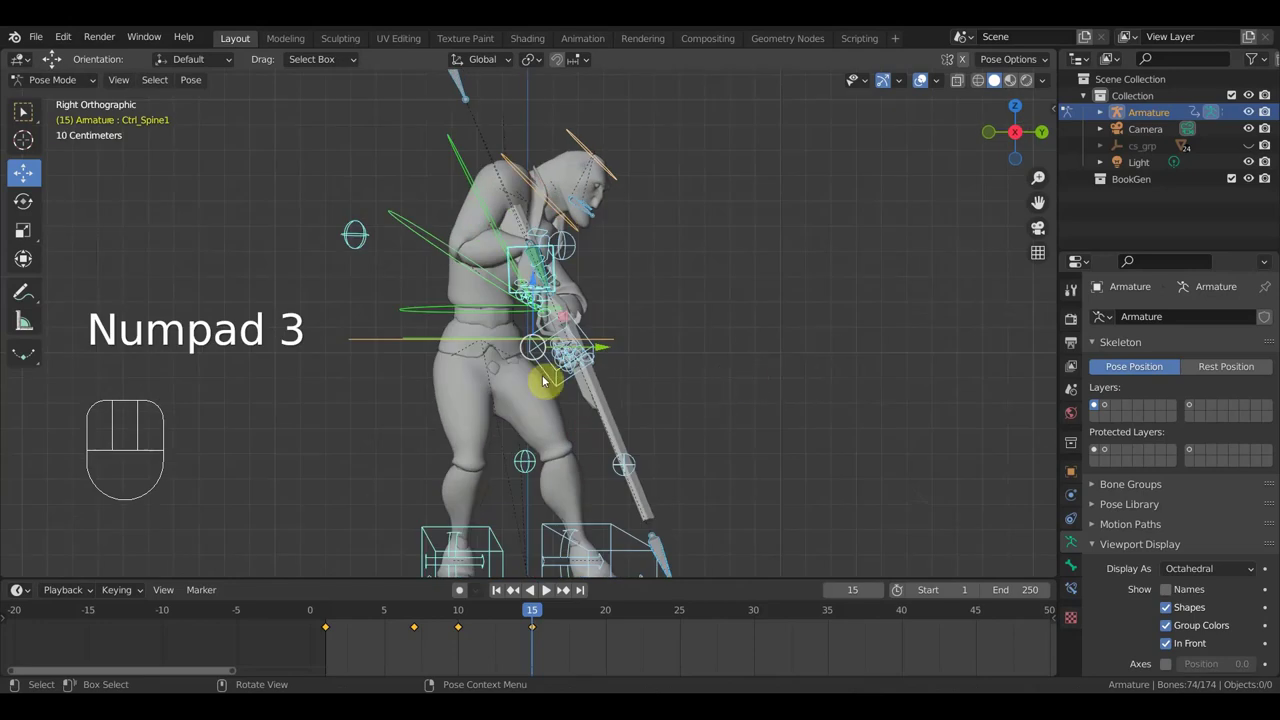
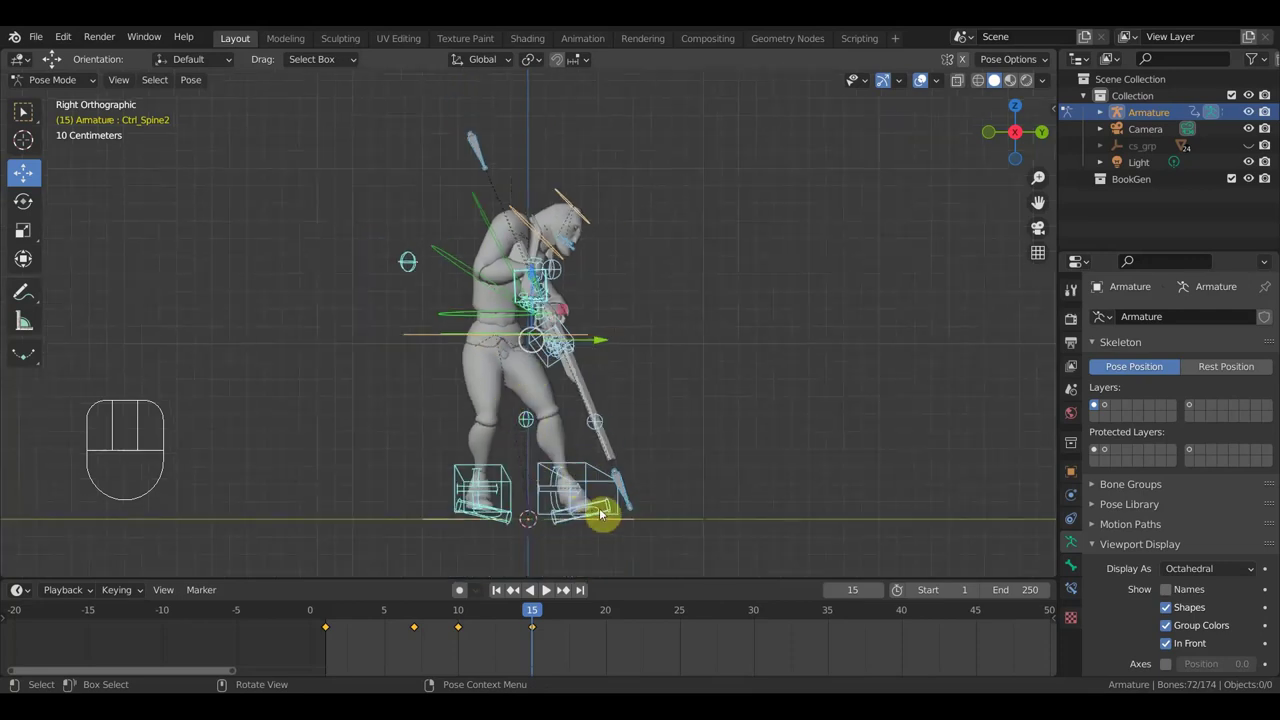
left_click_drag(571, 500, 481, 543)
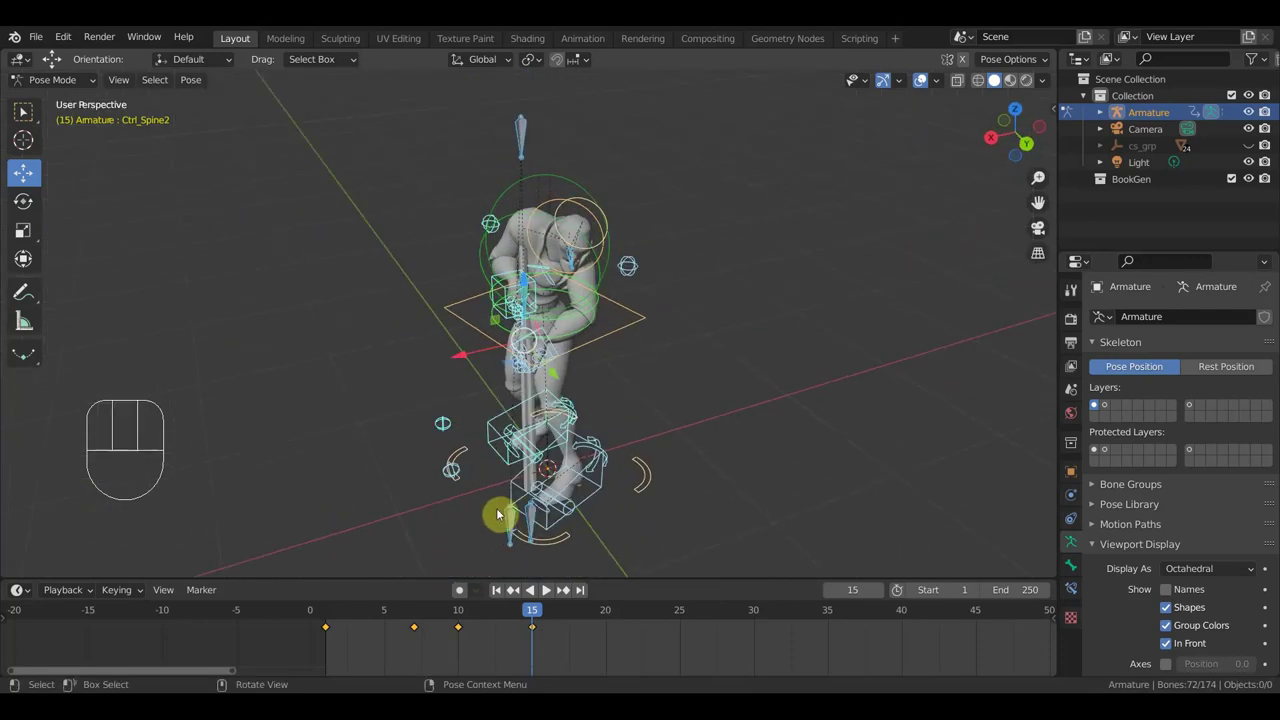
From the top view, rotate Ctrl_Foot_IK_Left to turn the left foot
left_click(603, 498)
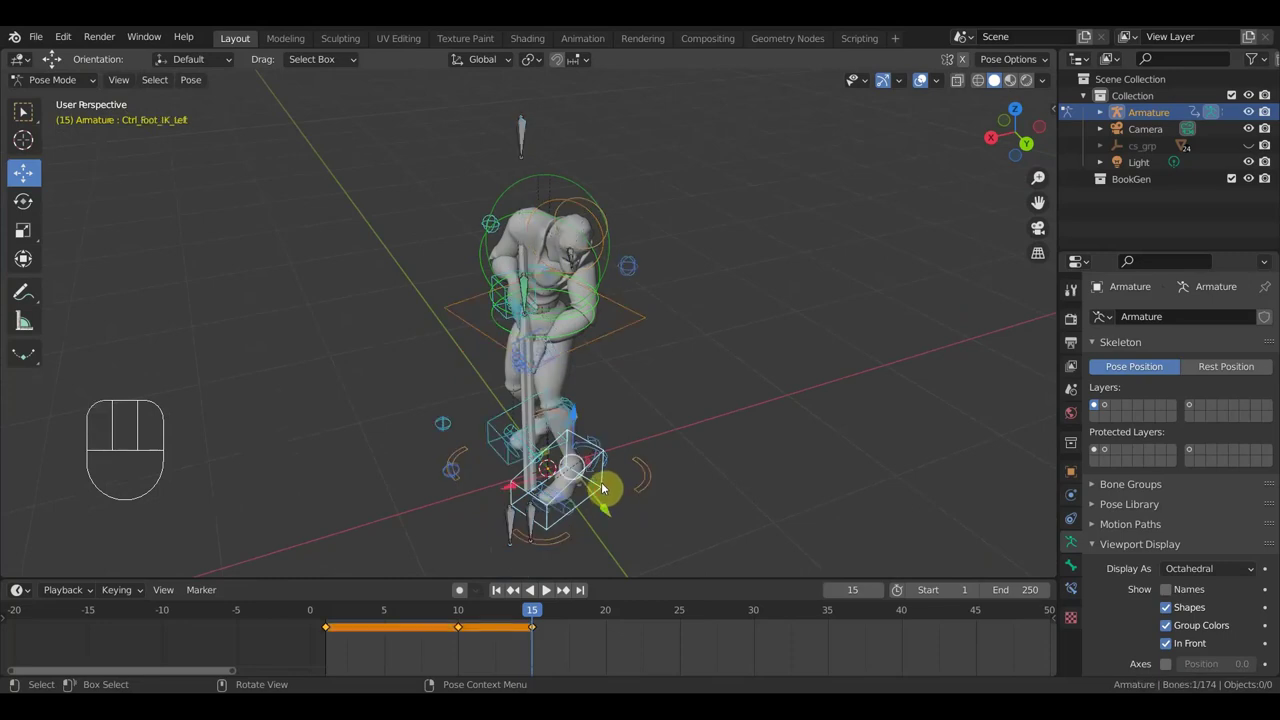
key("KP_7")
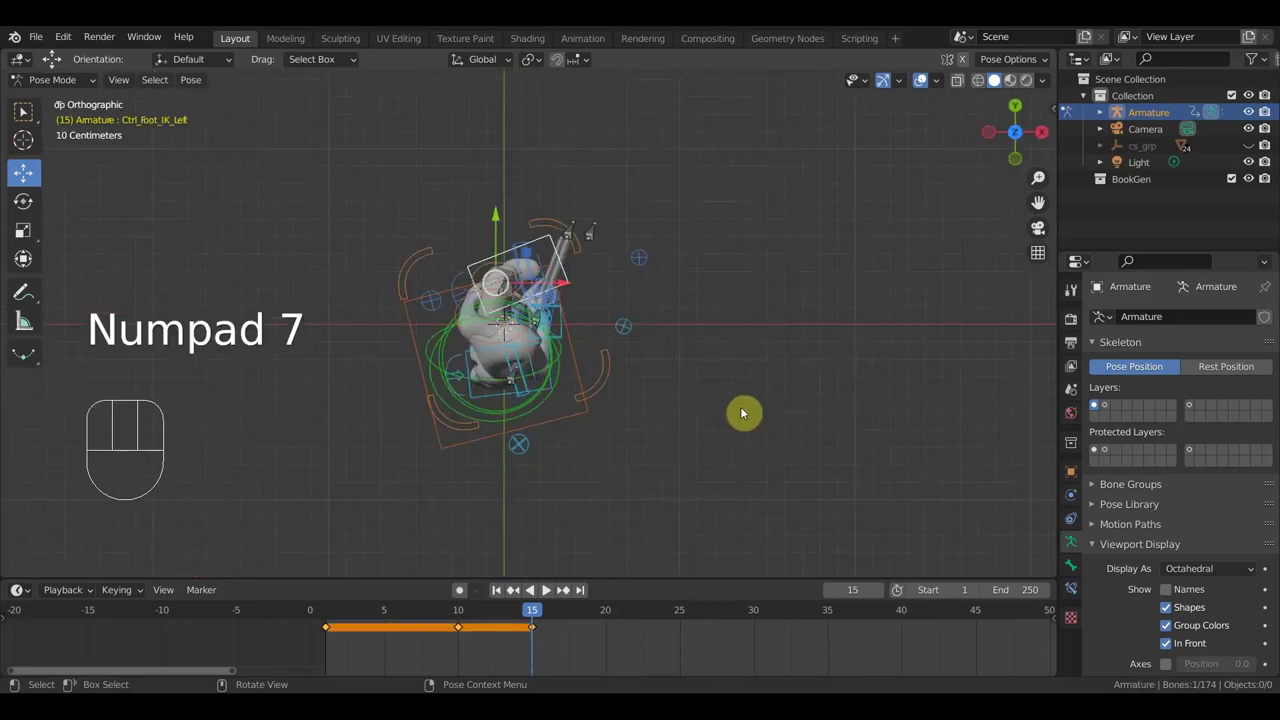
key("r")
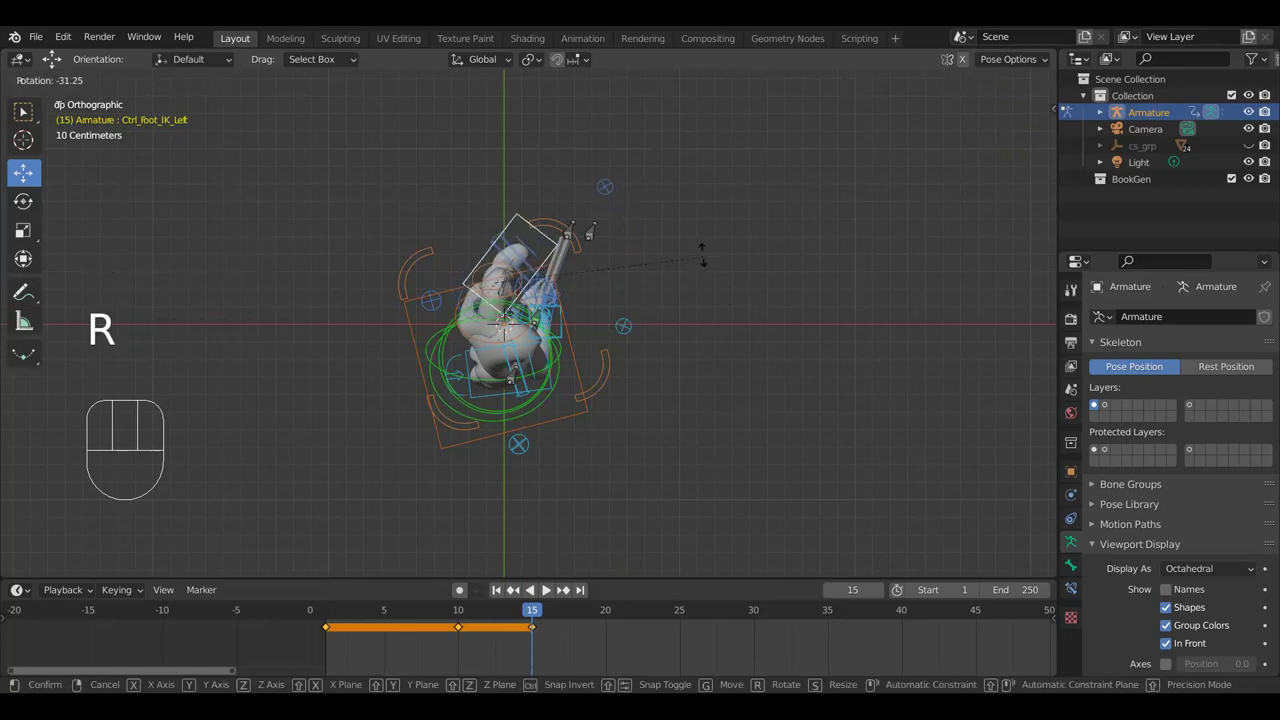
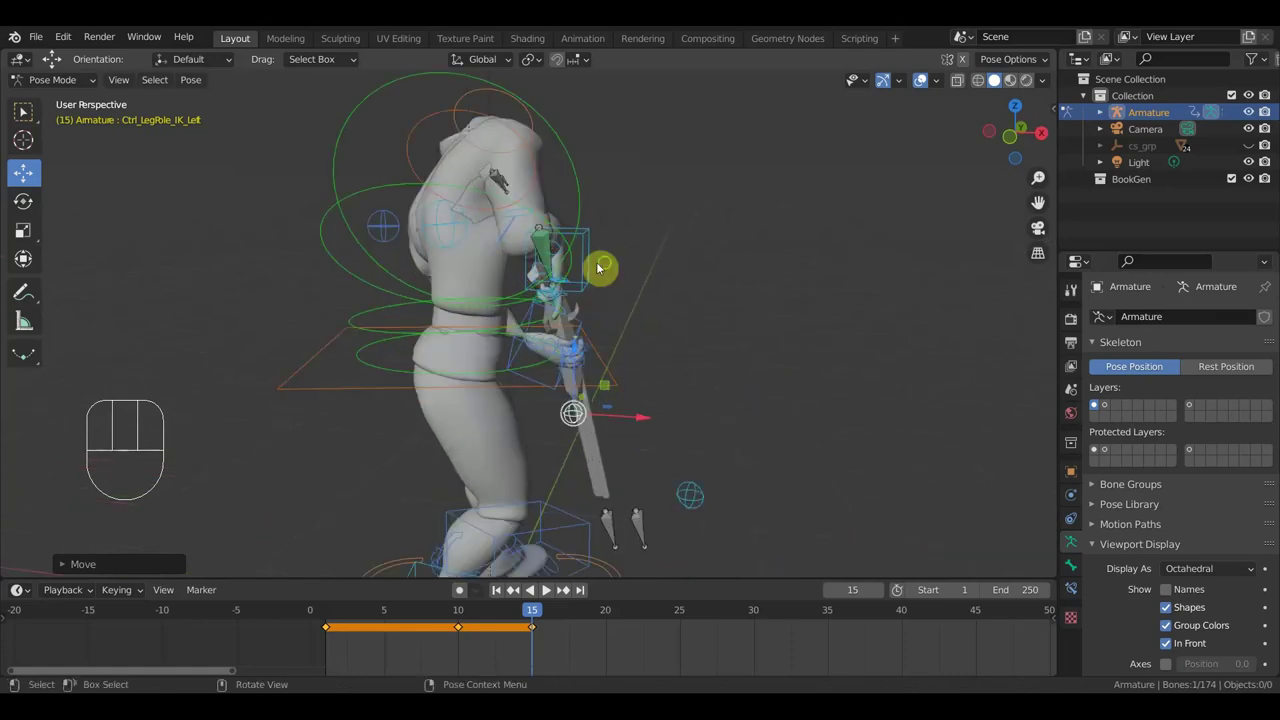
Move Ctrl_ArmPole_IK_Right about 0.35 m and confirm, inspecting the pose
left_click_drag(645, 273, 347, 267)
left_click(287, 225)
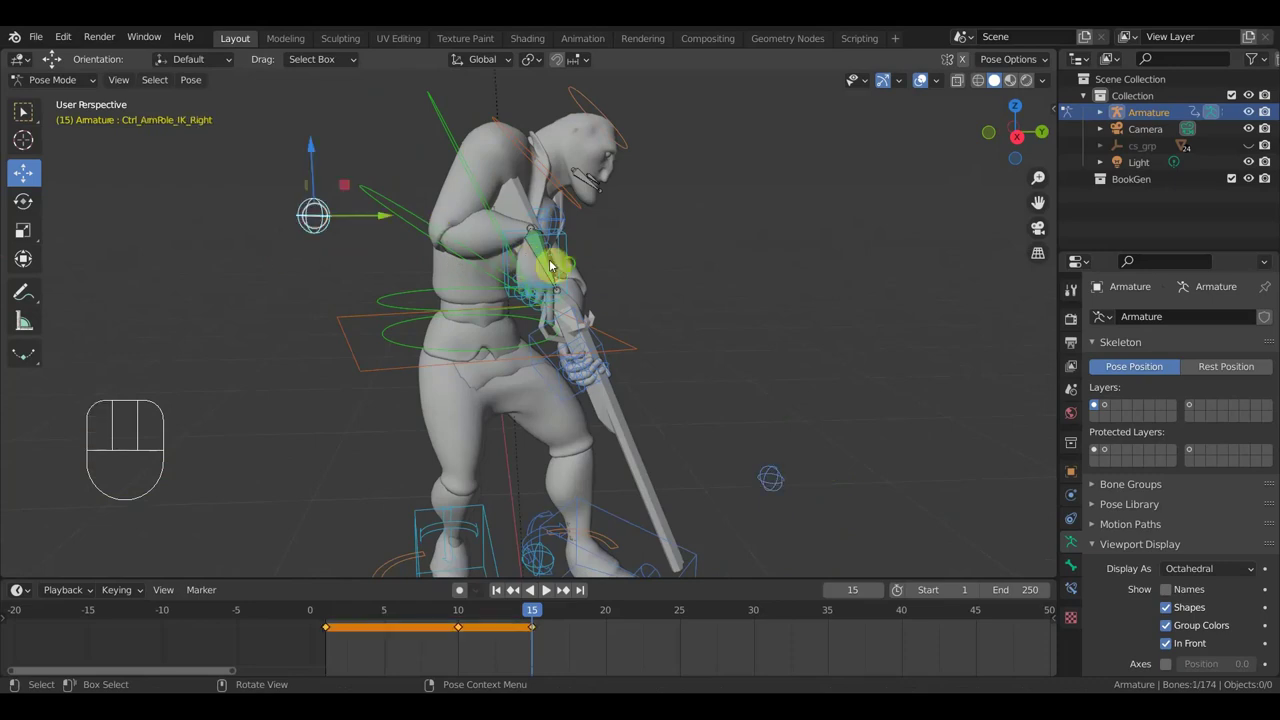
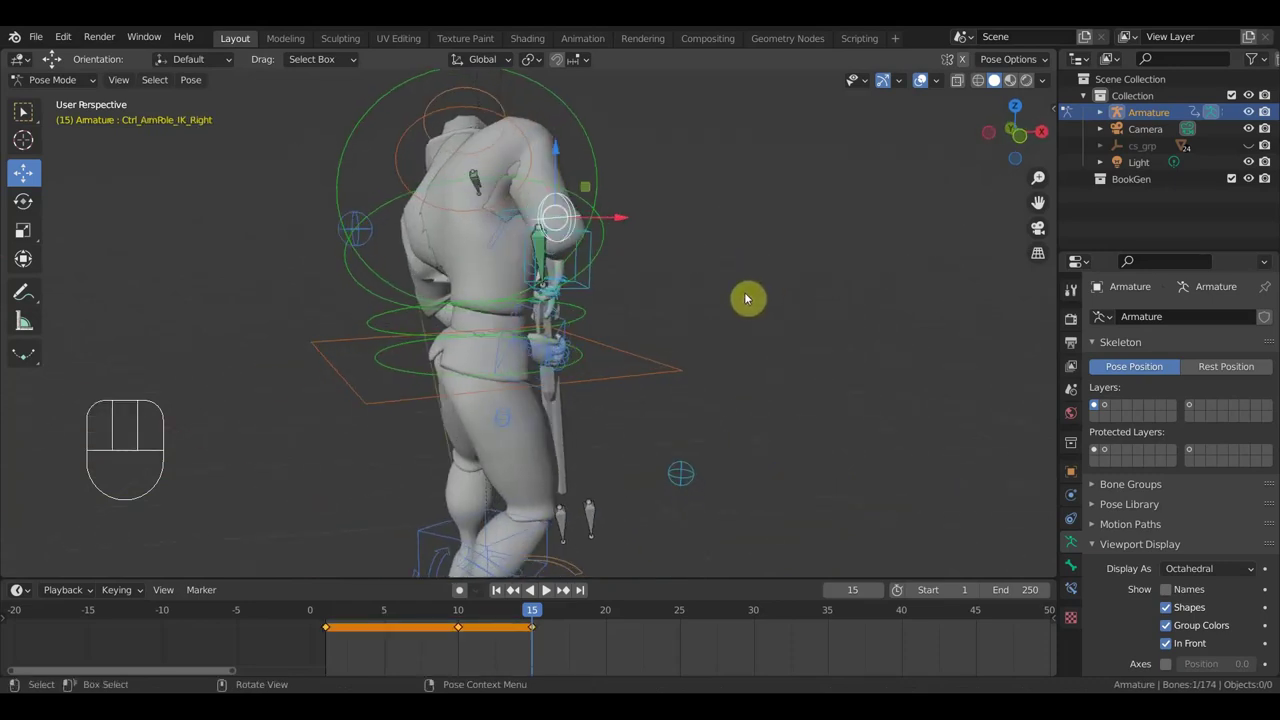
key("g")
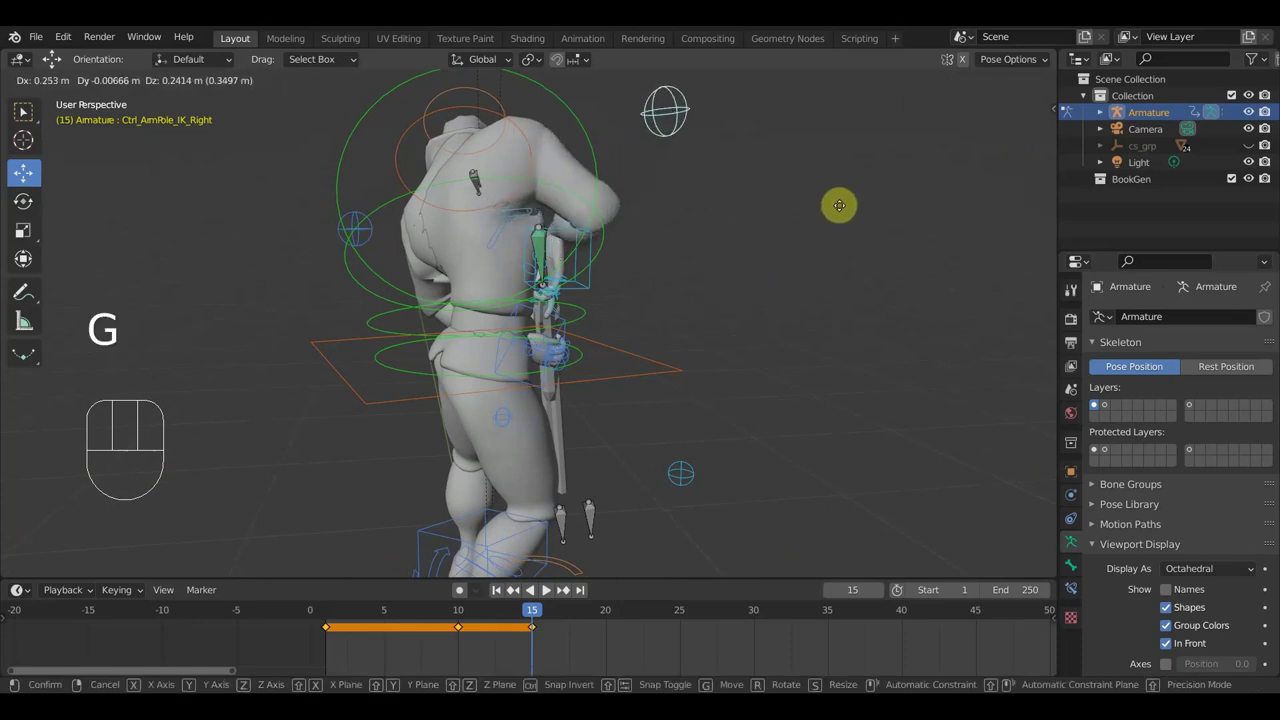
left_click(853, 187)
left_click_drag(730, 277, 564, 223)
left_click_drag(710, 203, 695, 199)
left_click_drag(721, 239, 712, 239)
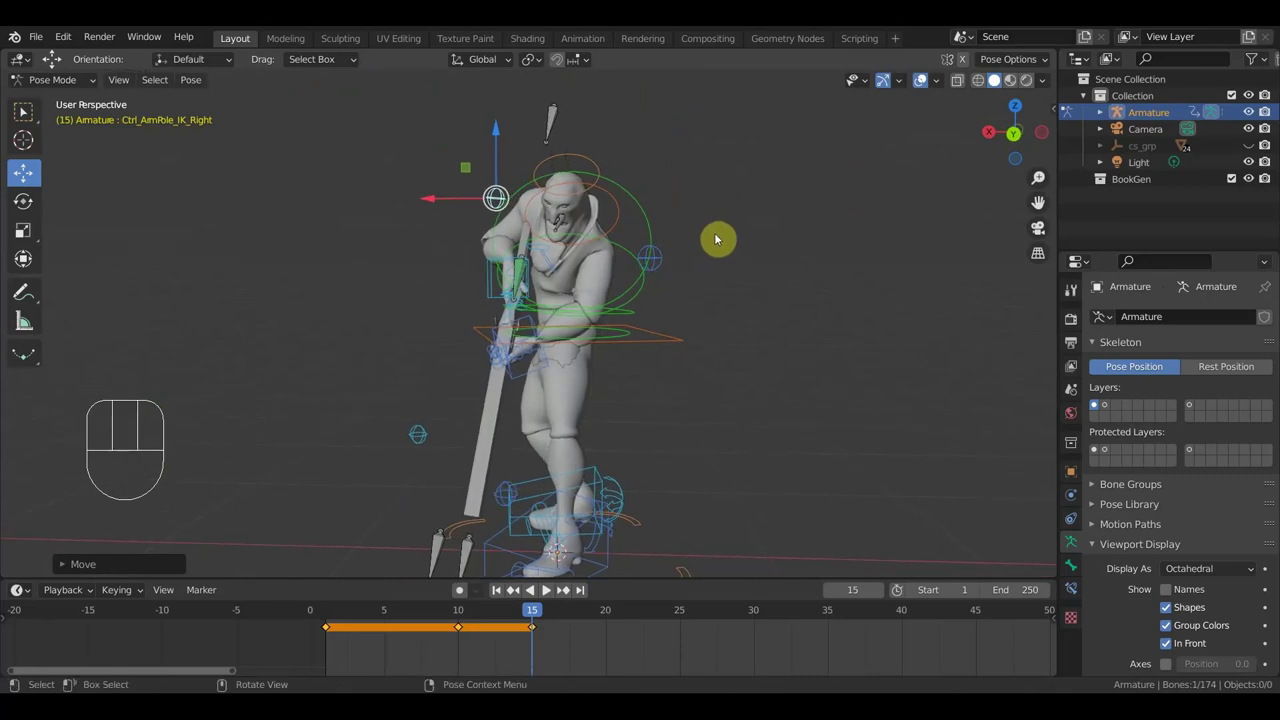
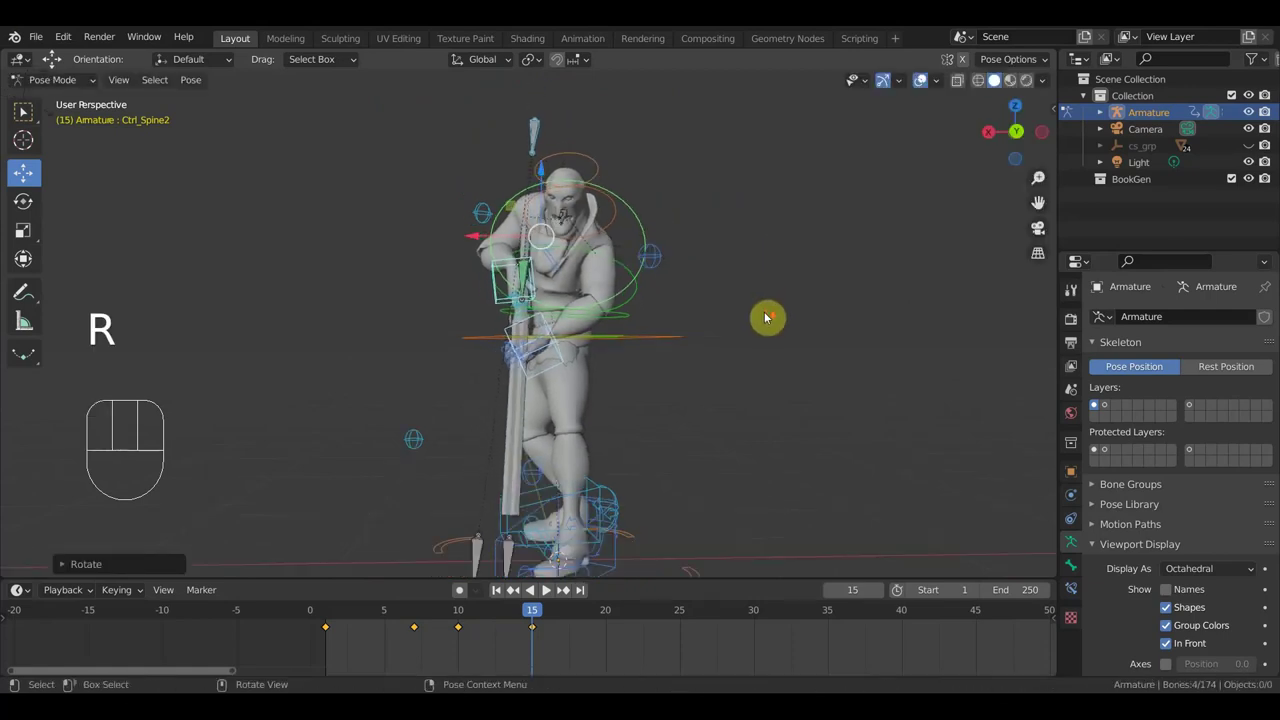
Select all 74 control bones and key the pose at frame 15
left_click_drag(735, 384, 893, 380)
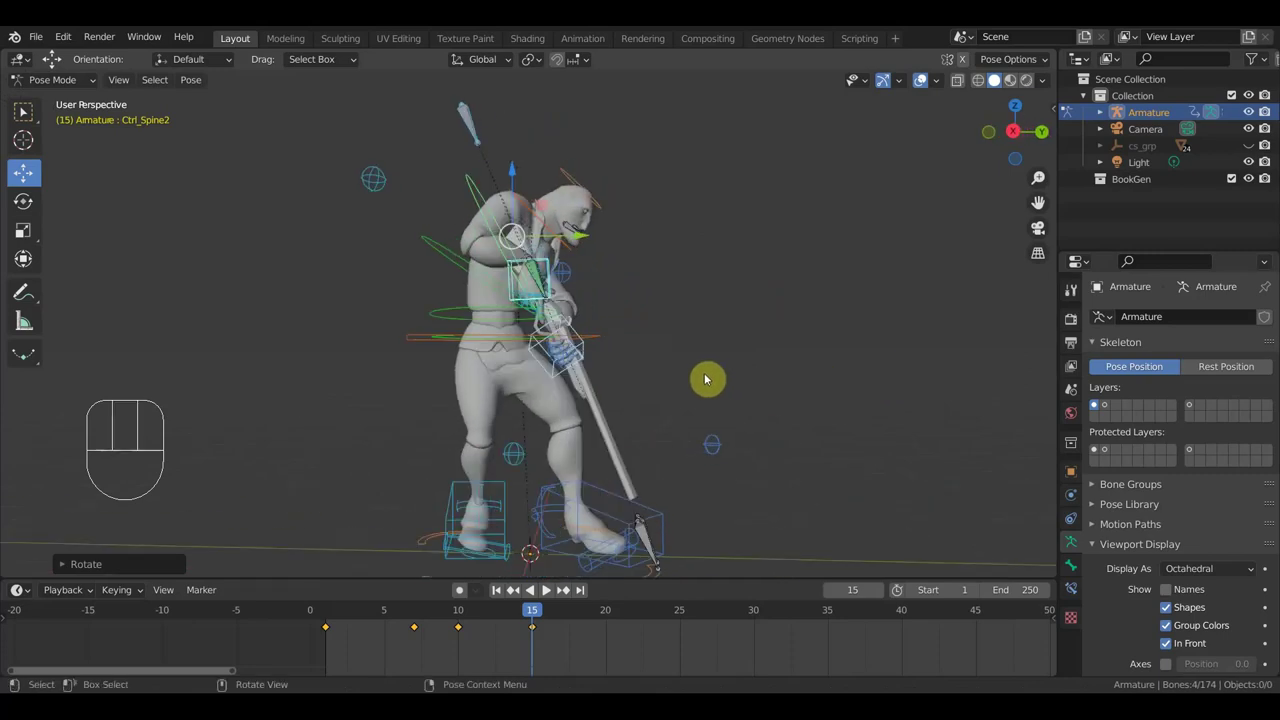
key("a")
key("i")
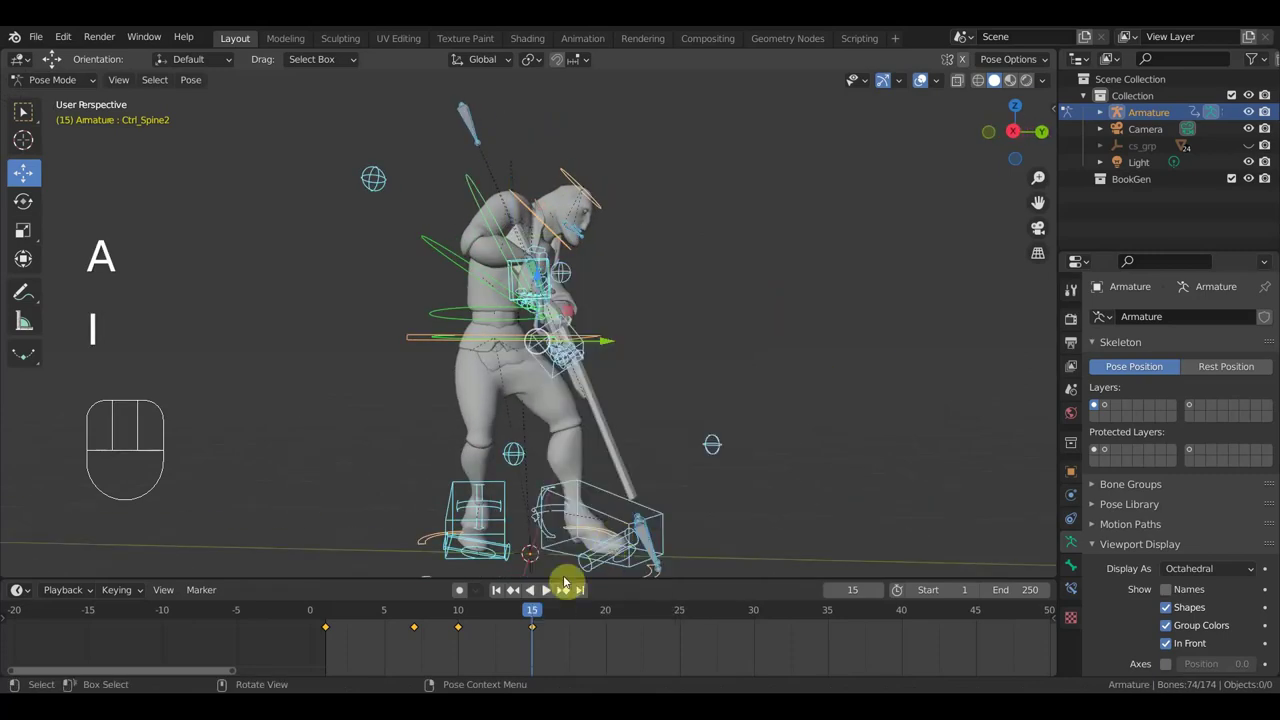
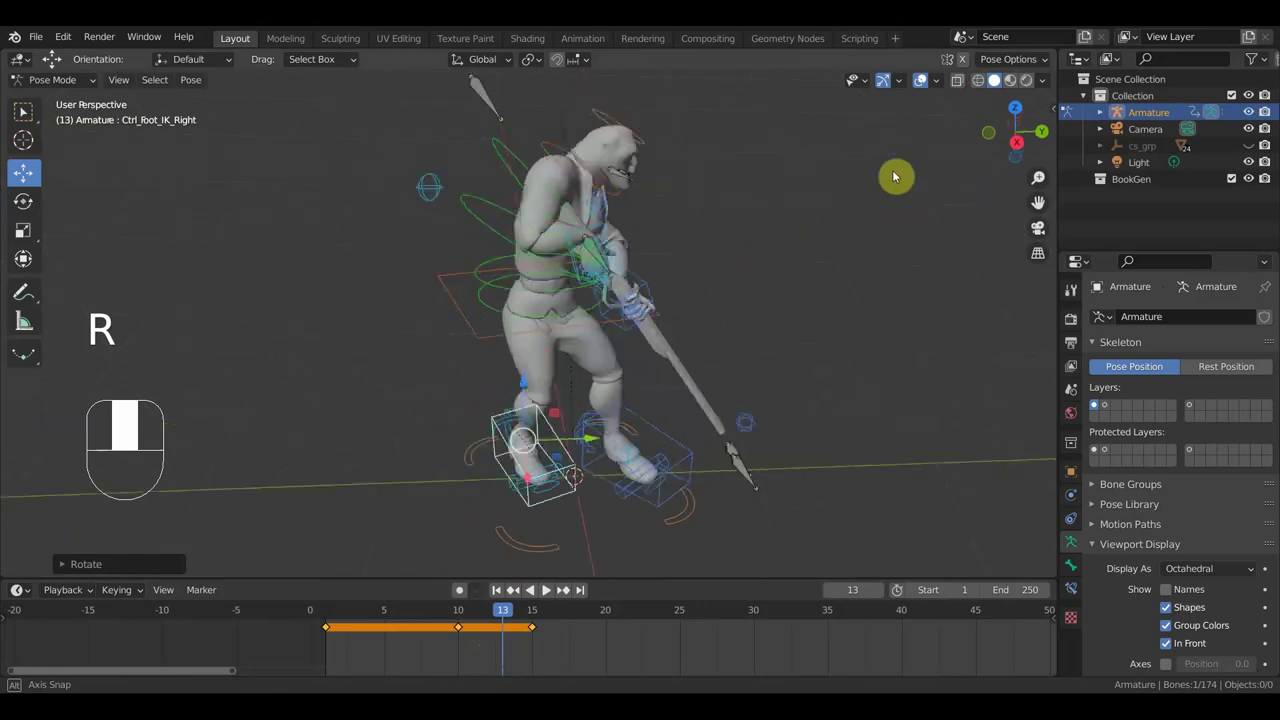
Move Ctrl_LegPole_IK_Right at frame 13 and add the hips control to the selection
middle_click(518, 453)
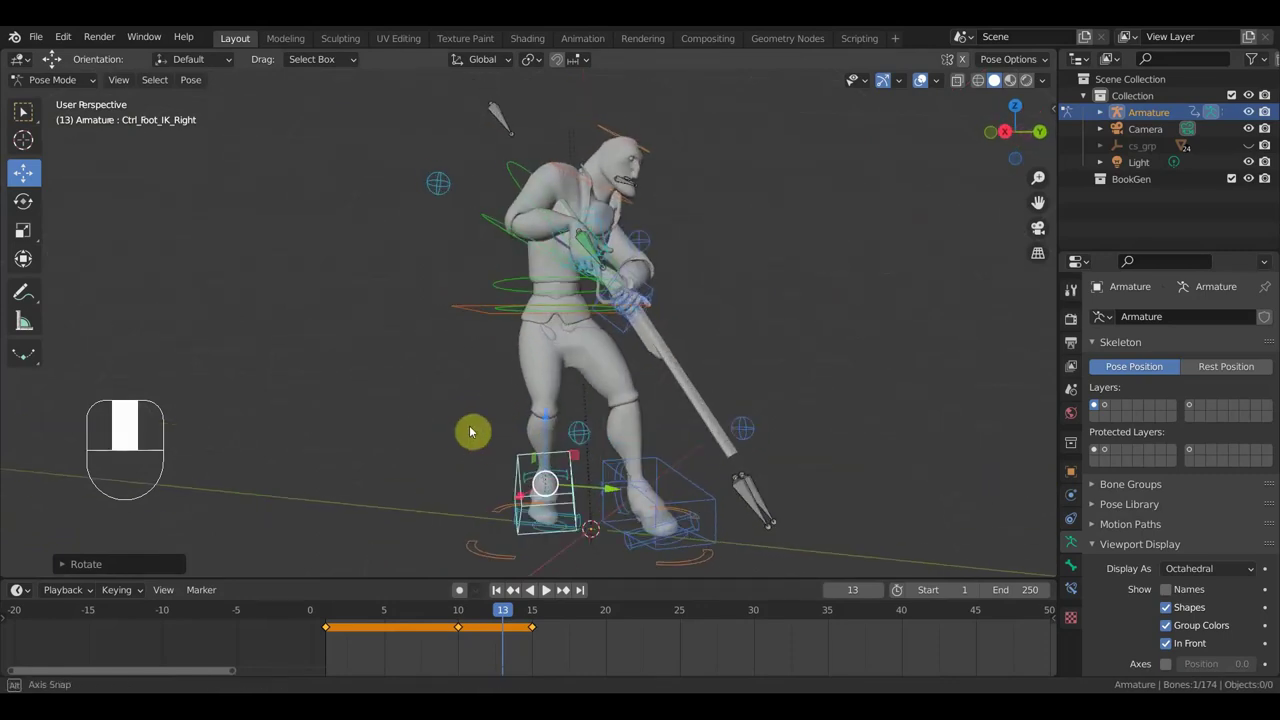
left_click(575, 438)
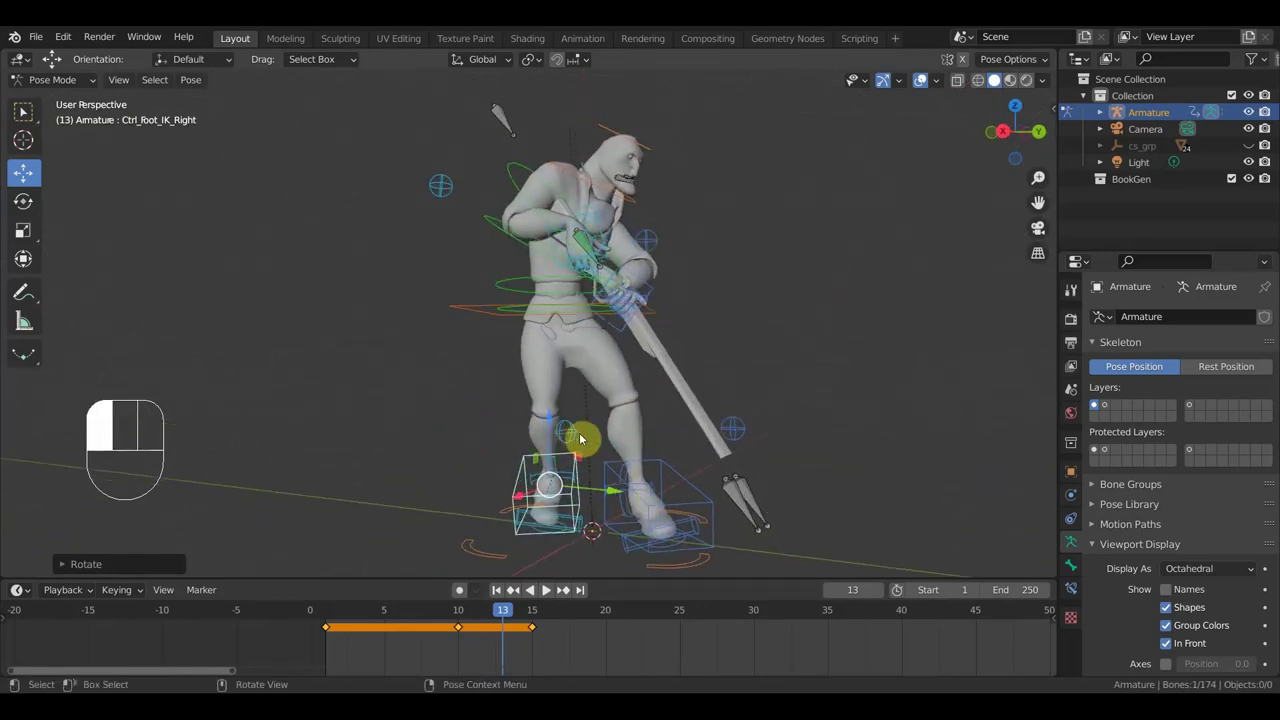
key("g")
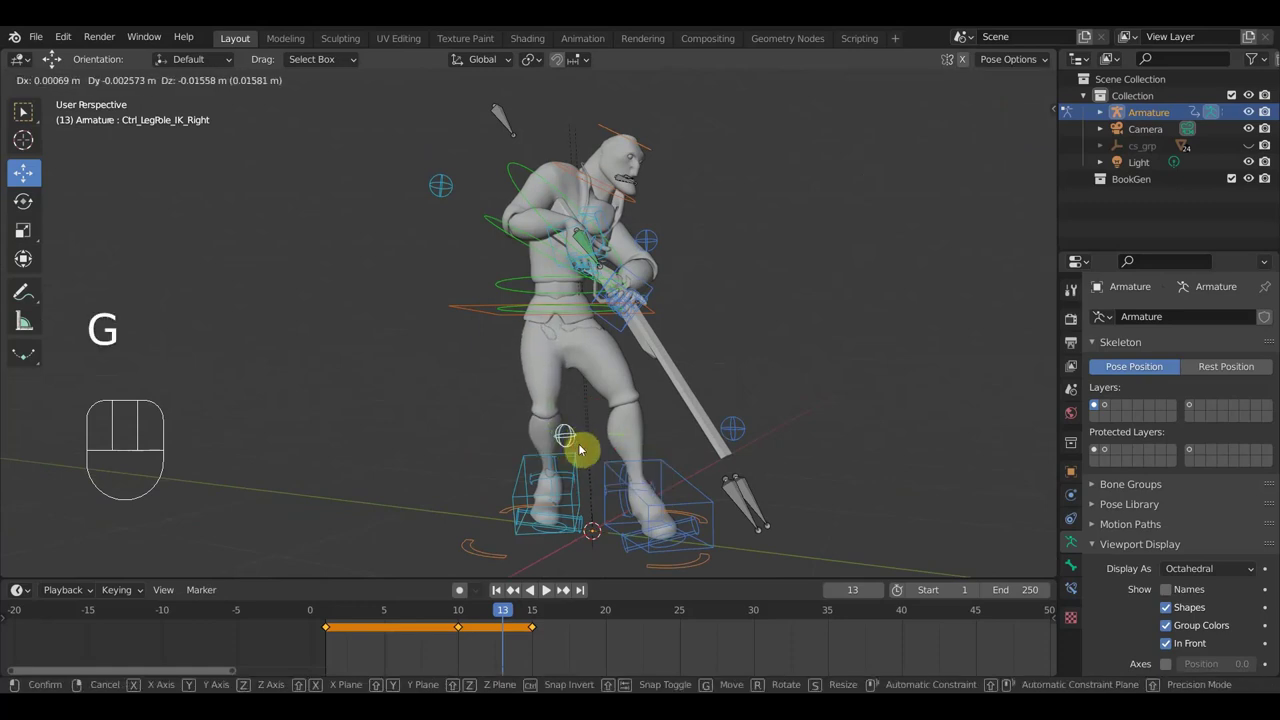
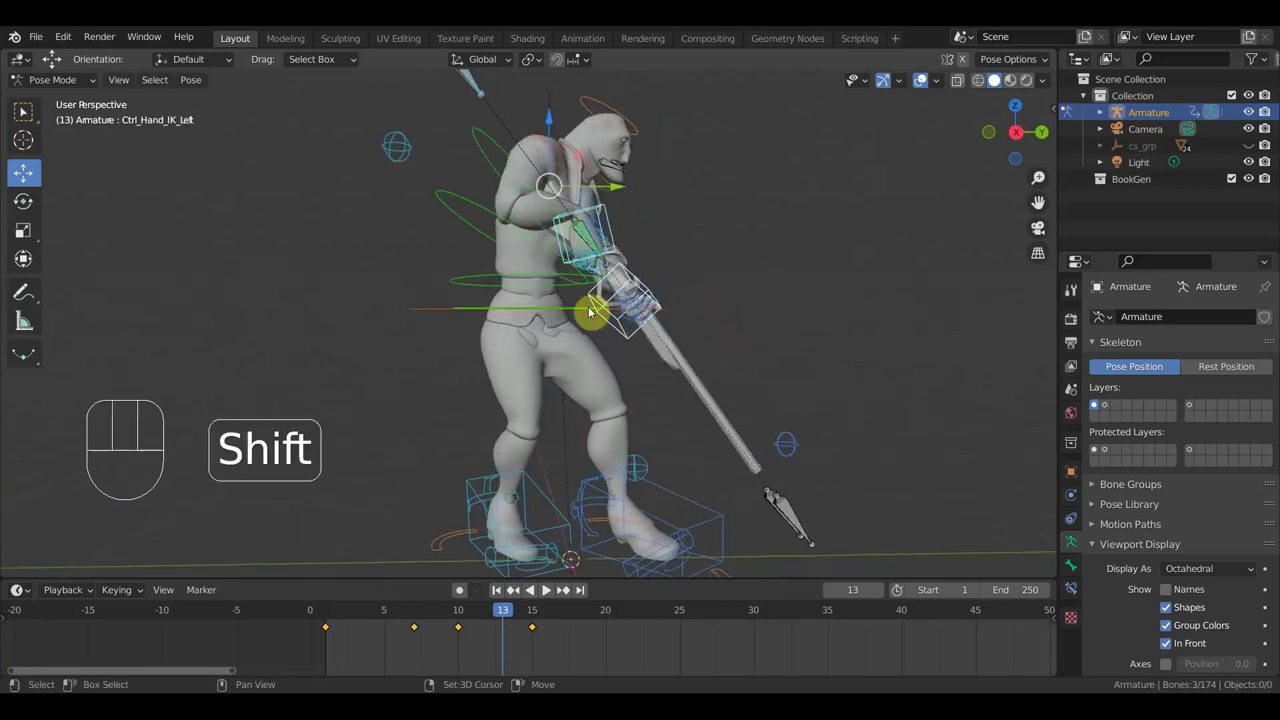
left_click(439, 317)
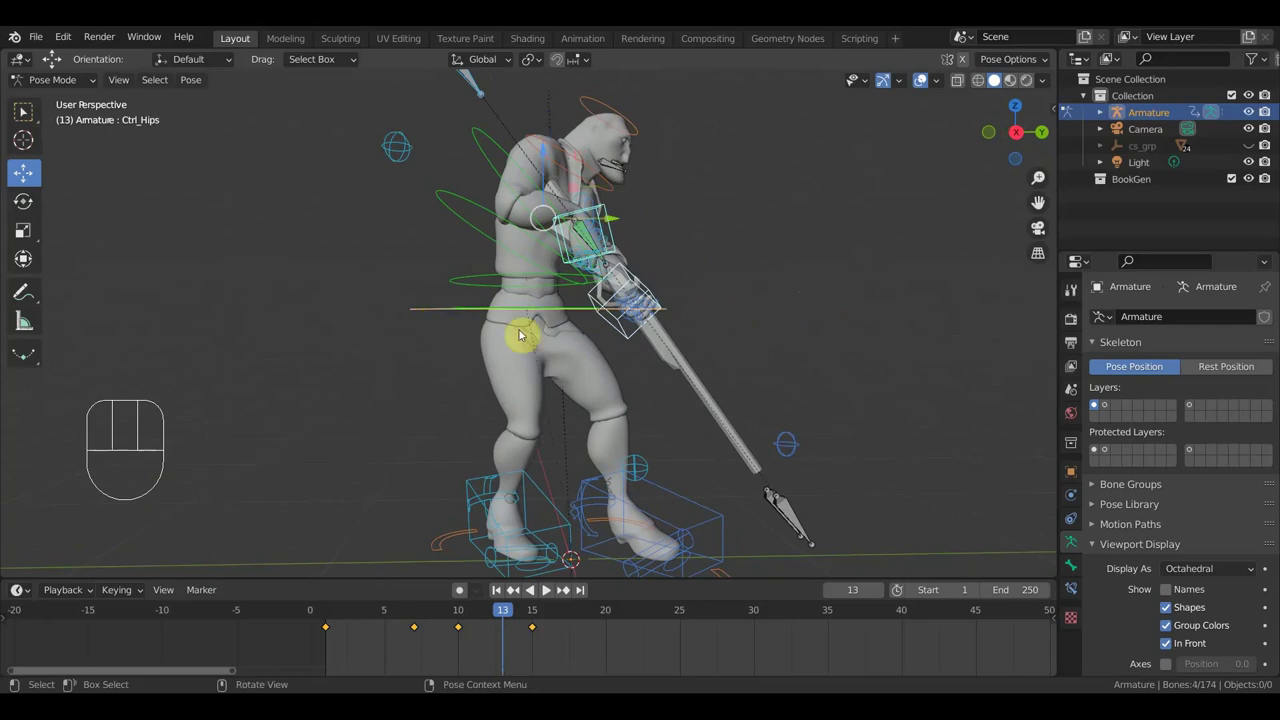
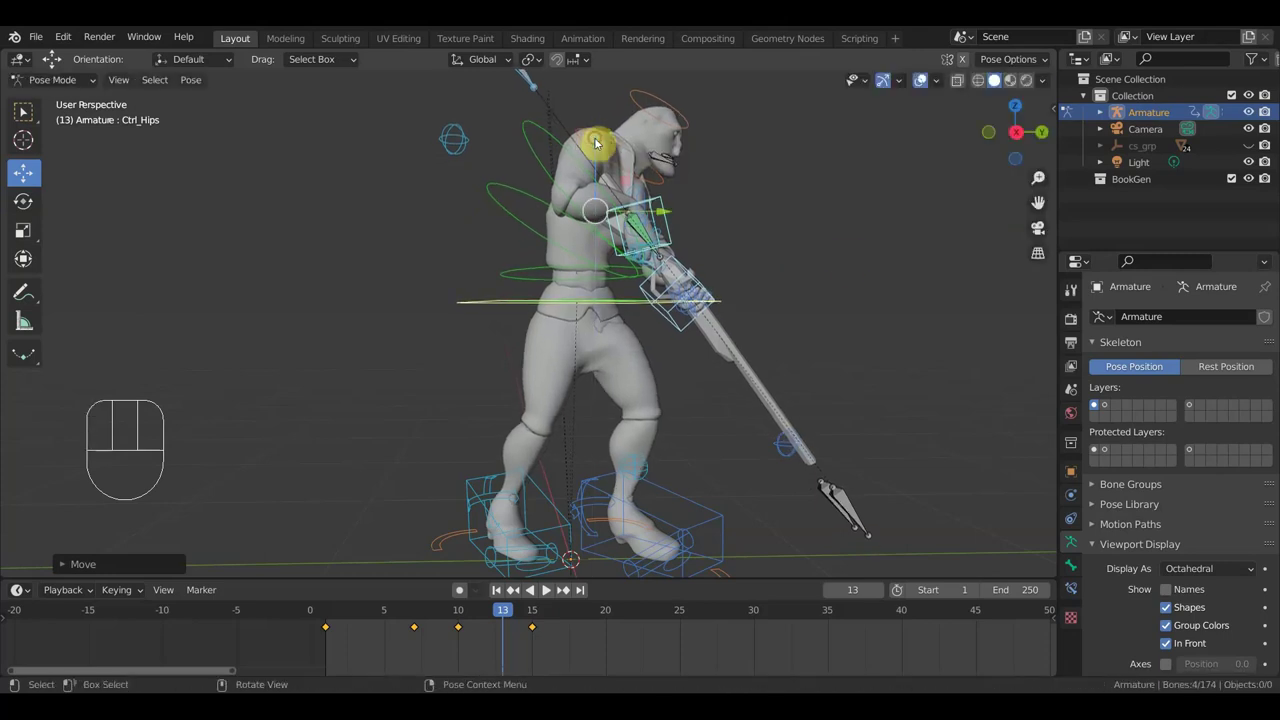
Key Location & Rotation for all controls at frame 13, then view from the side
key("a")
key("i")
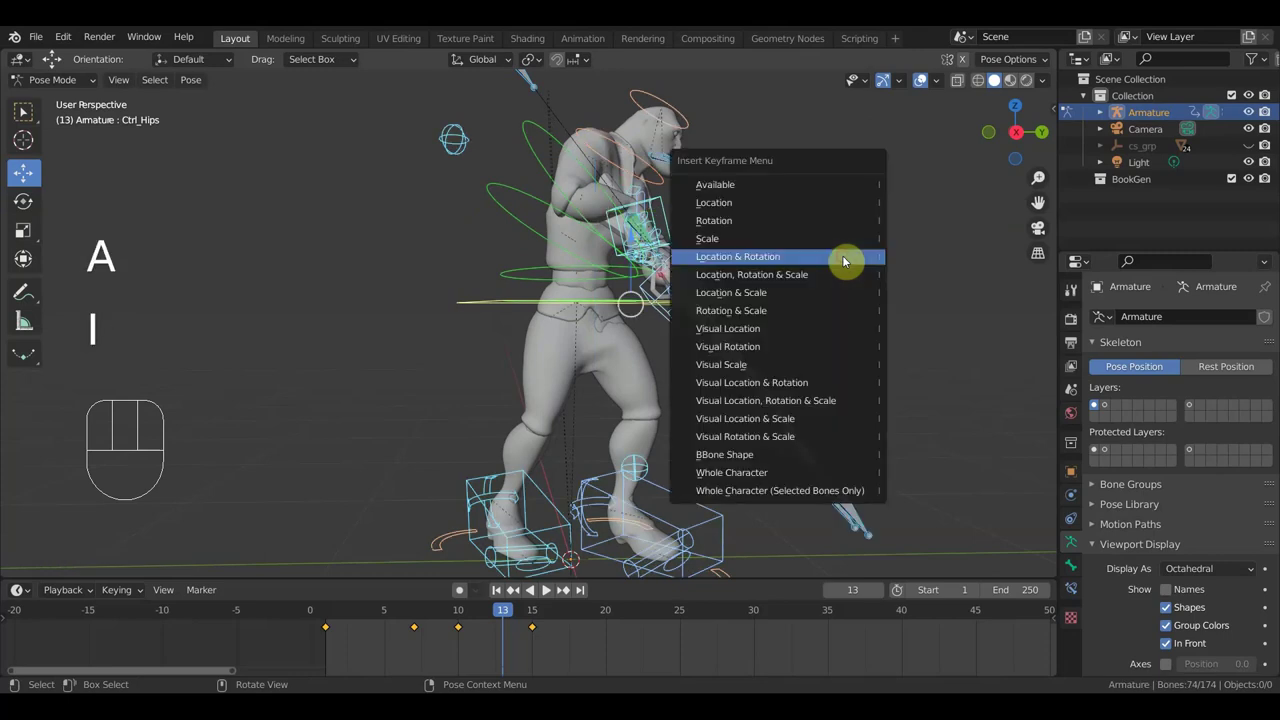
key("KP_1")
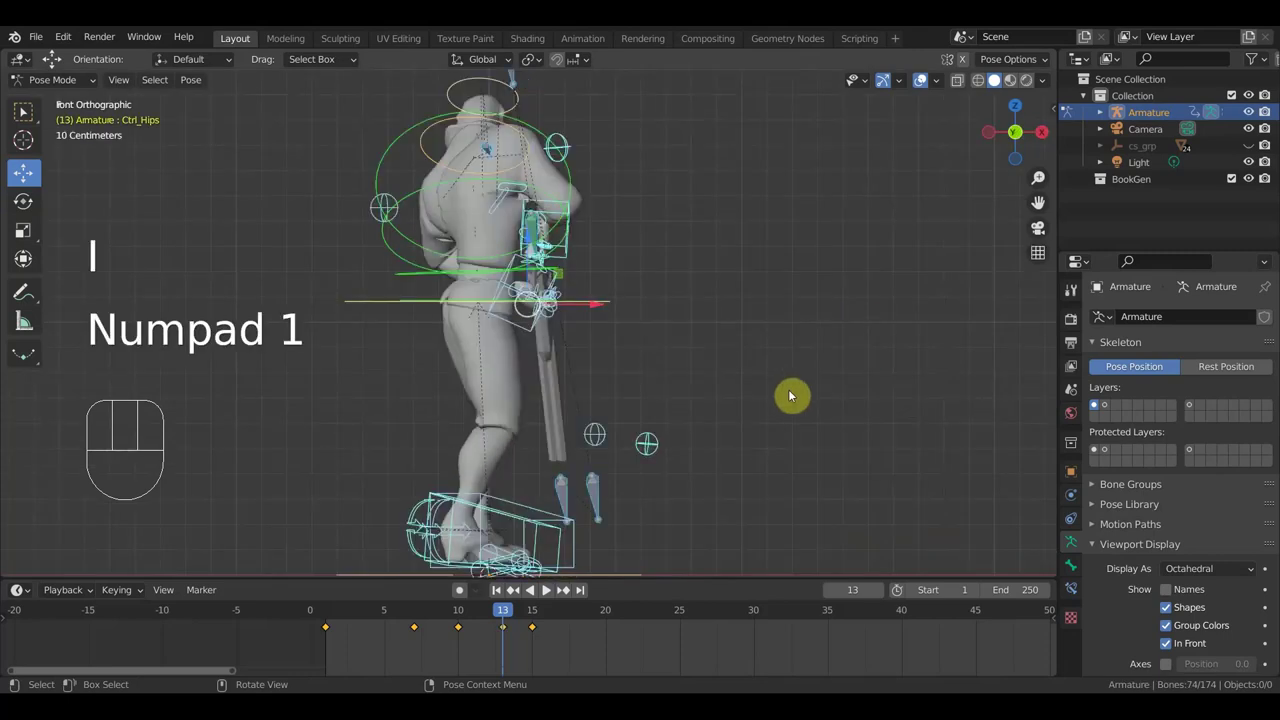
key("KP_3")
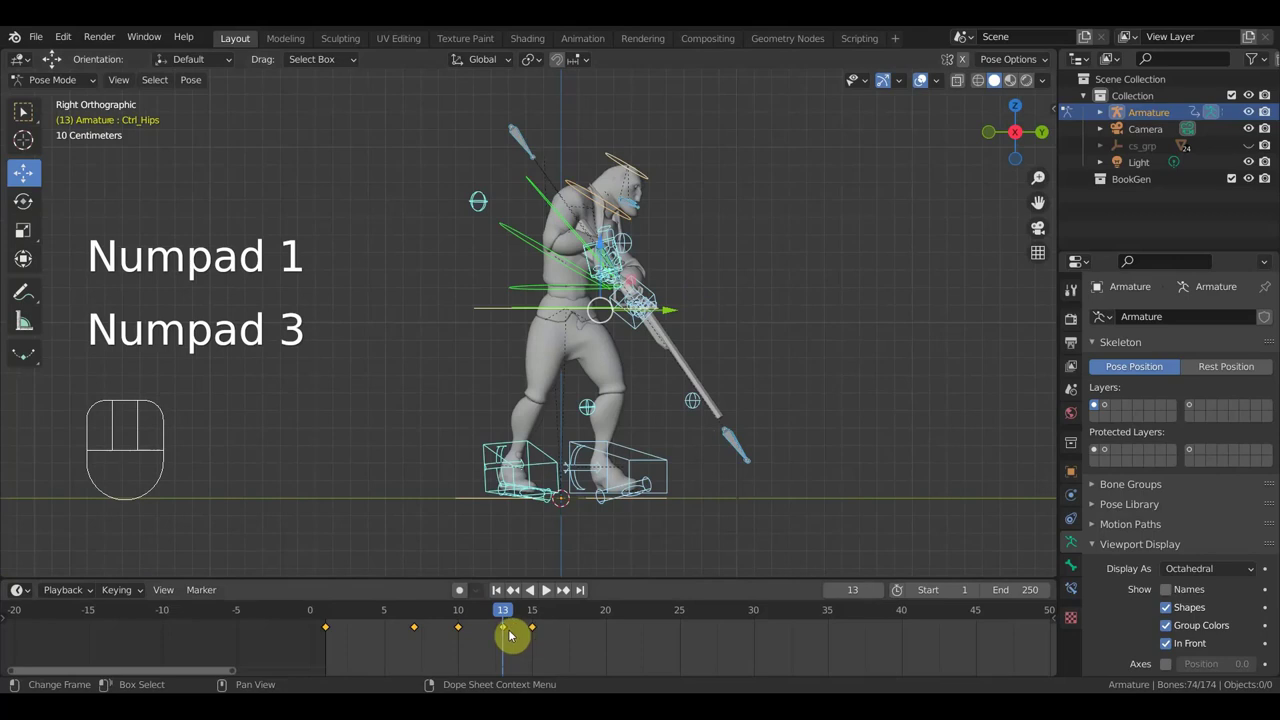
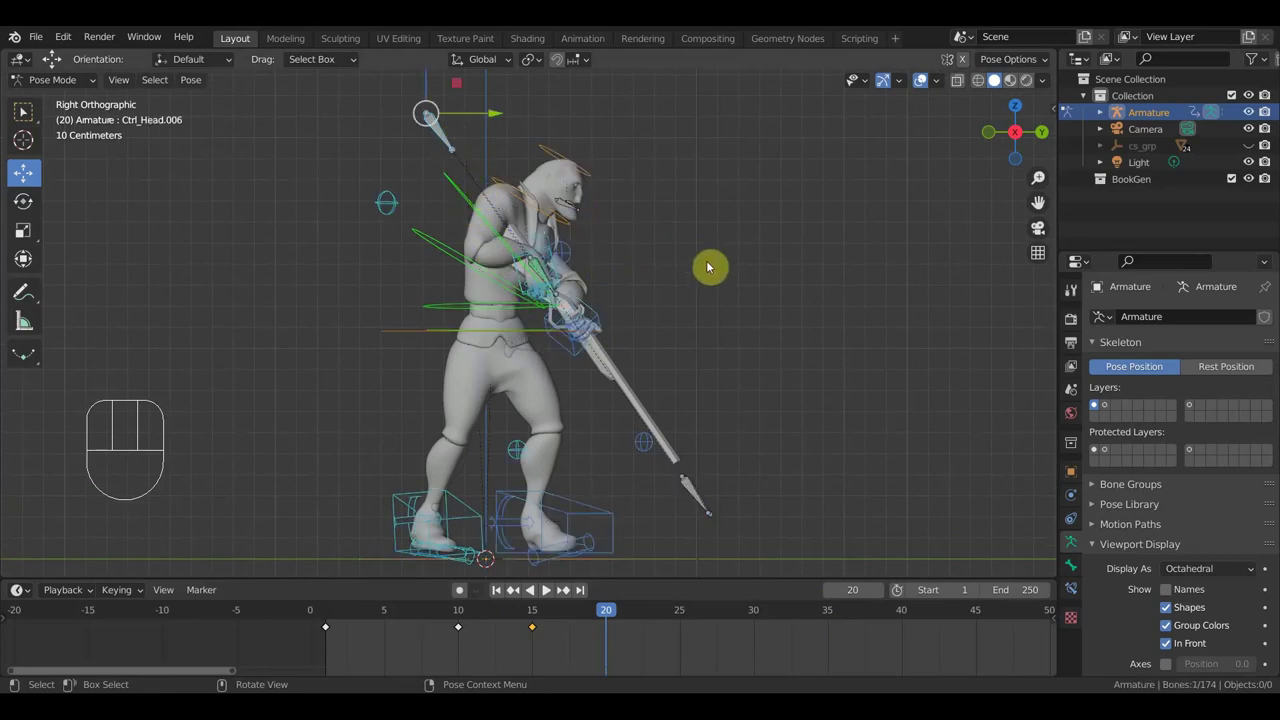
Orbit around the head at frame 20 and settle on the right side view
left_click_drag(607, 280, 613, 300)
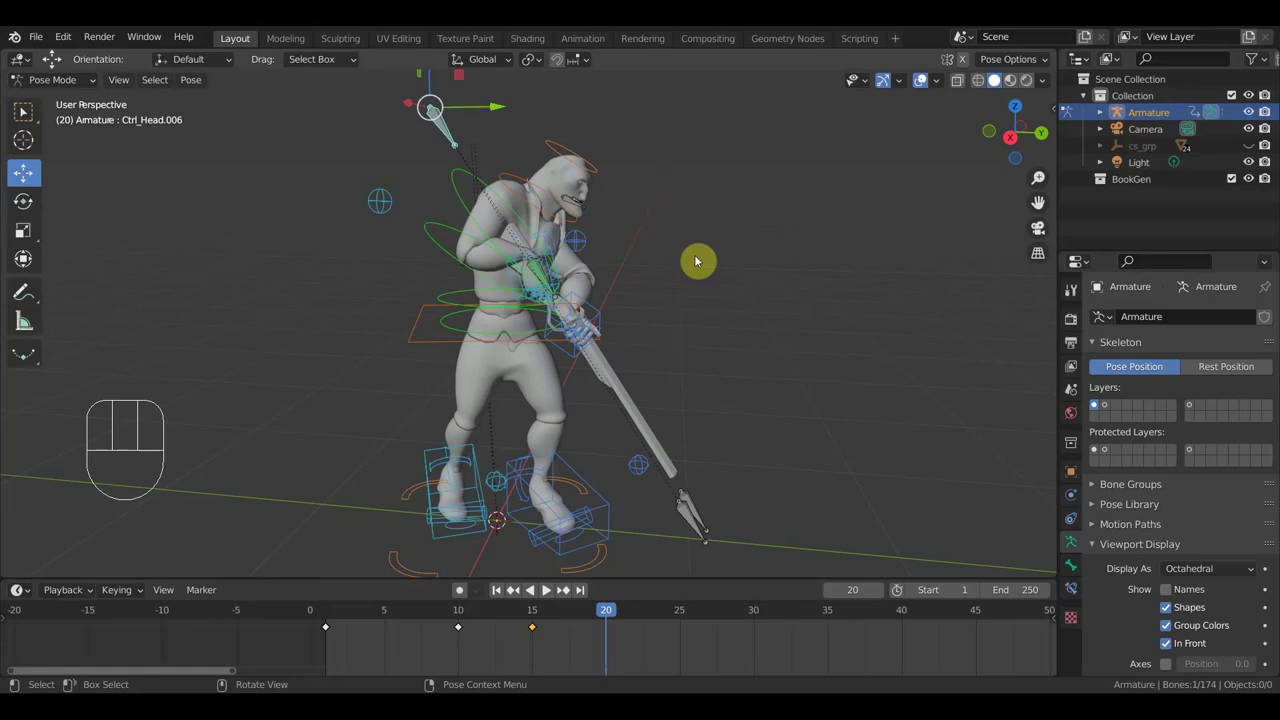
key("KP_3")
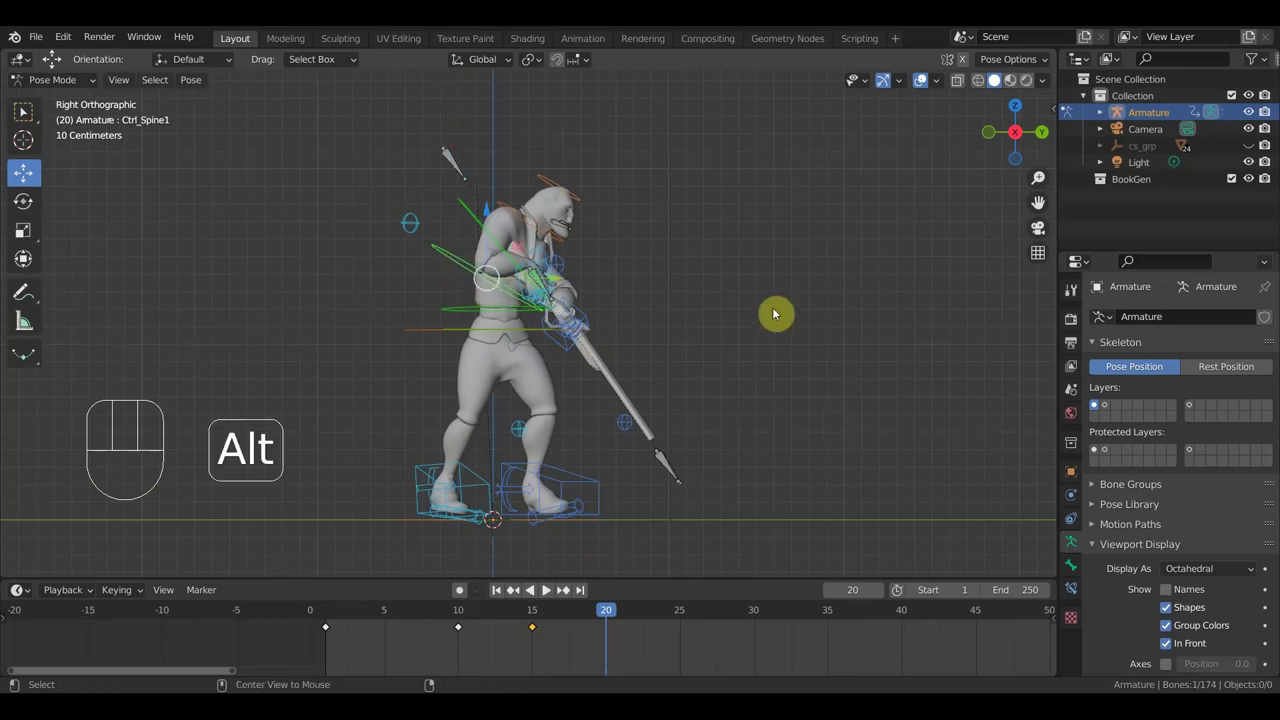
Clear location and rotation, then select both hand IK controls and rotate them around the spear
key("alt+g")
key("alt+r")
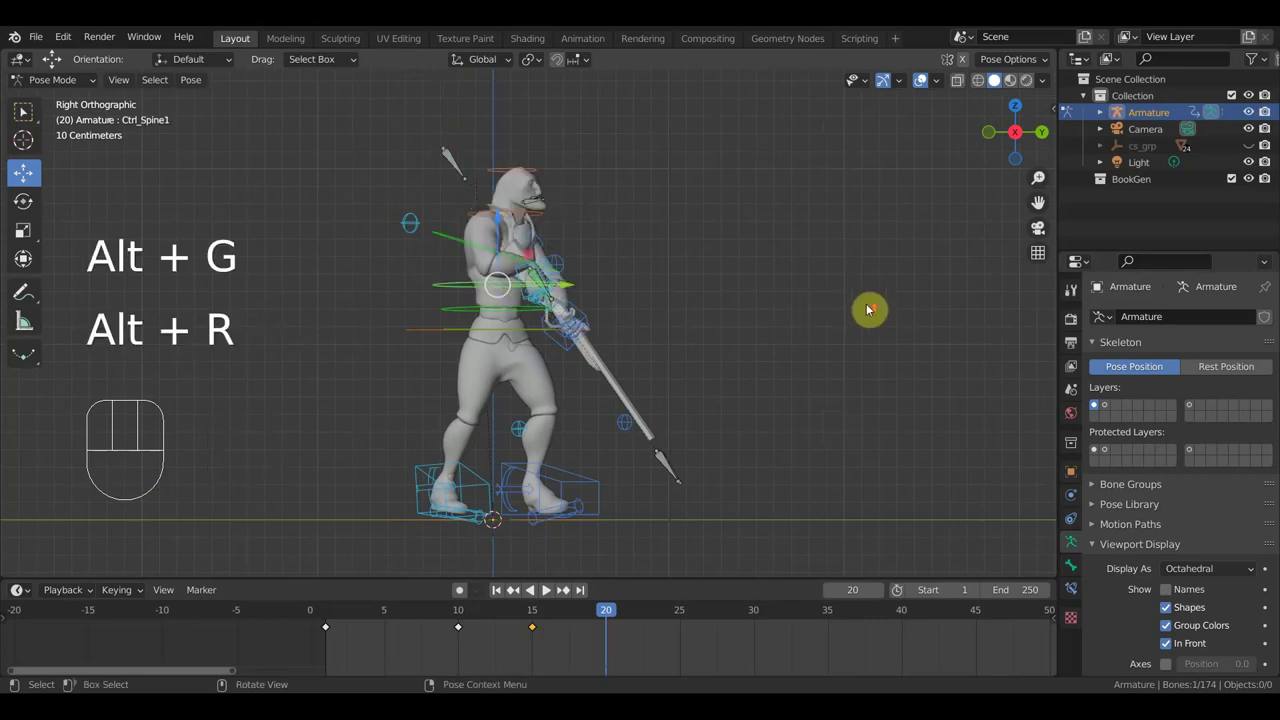
left_click_drag(788, 327, 793, 337)
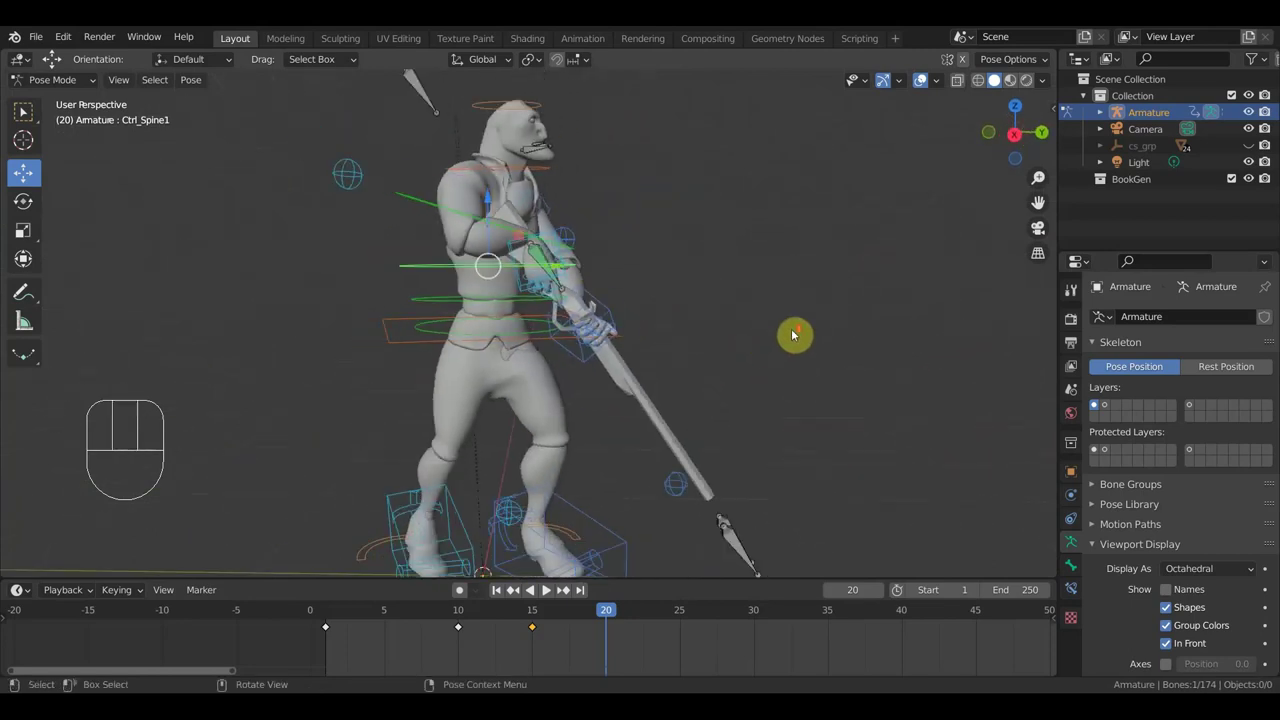
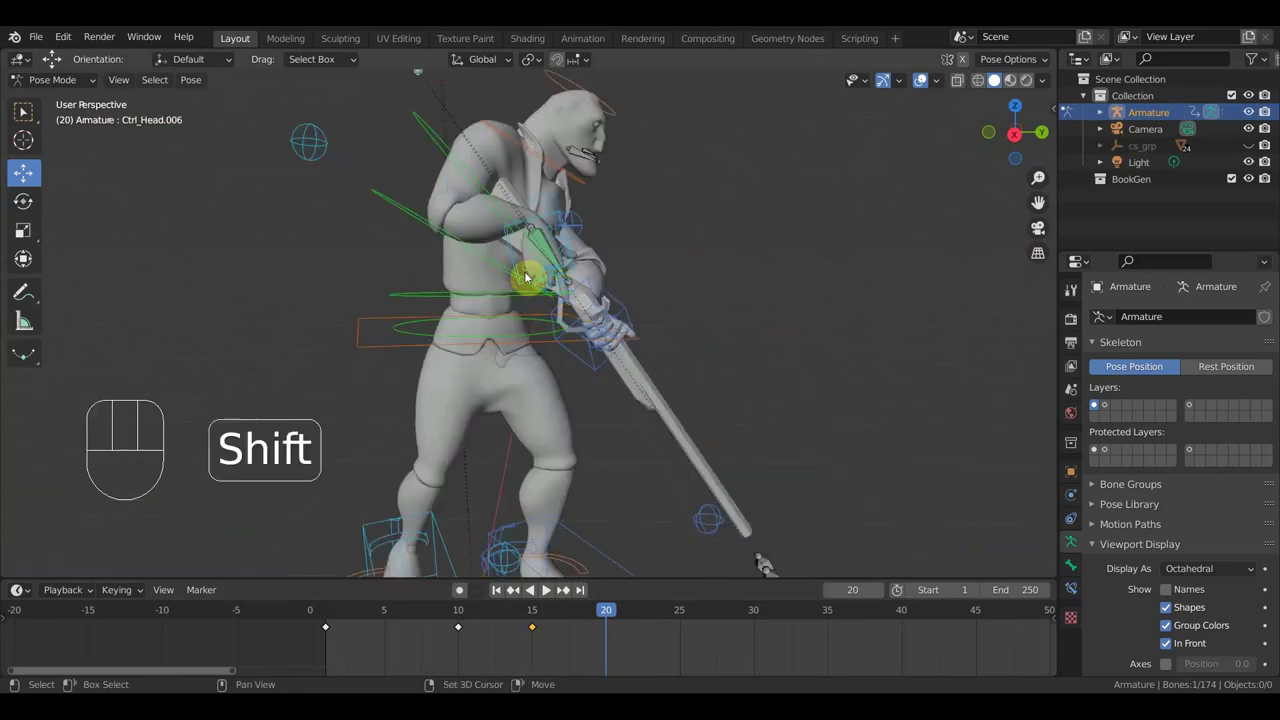
left_click_drag(511, 256, 584, 365)
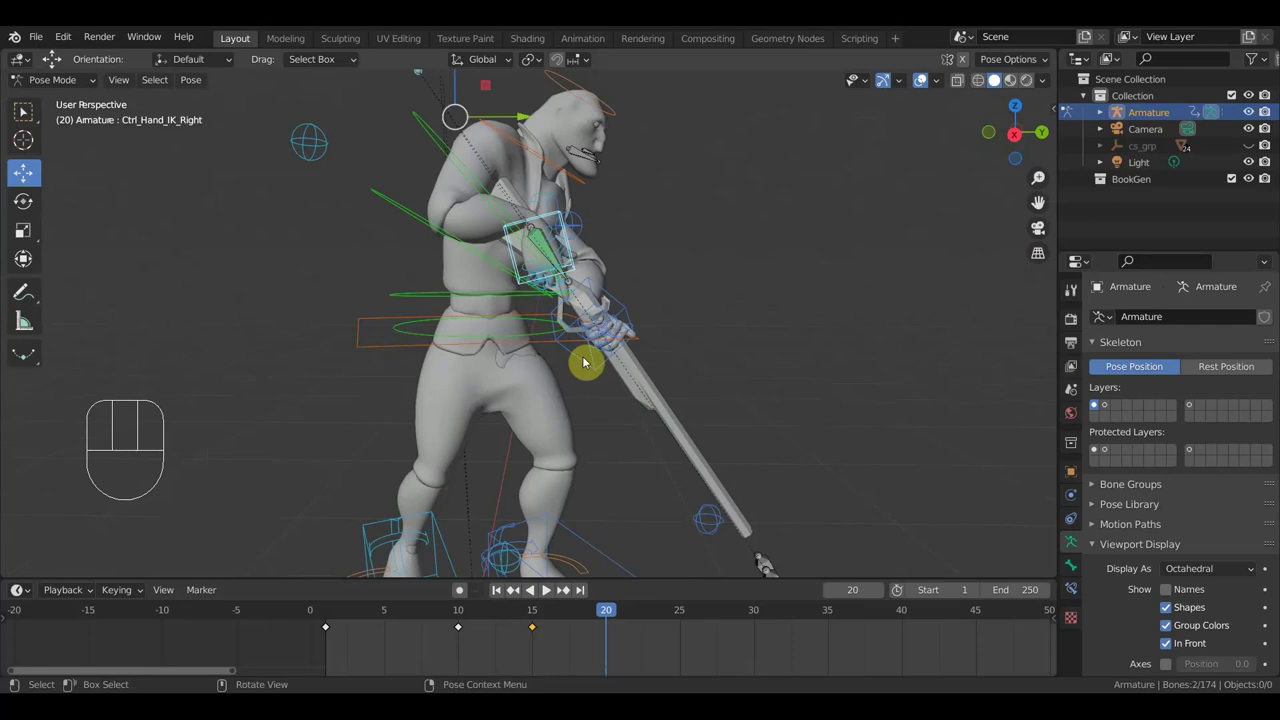
left_click_drag(585, 365, 683, 383)
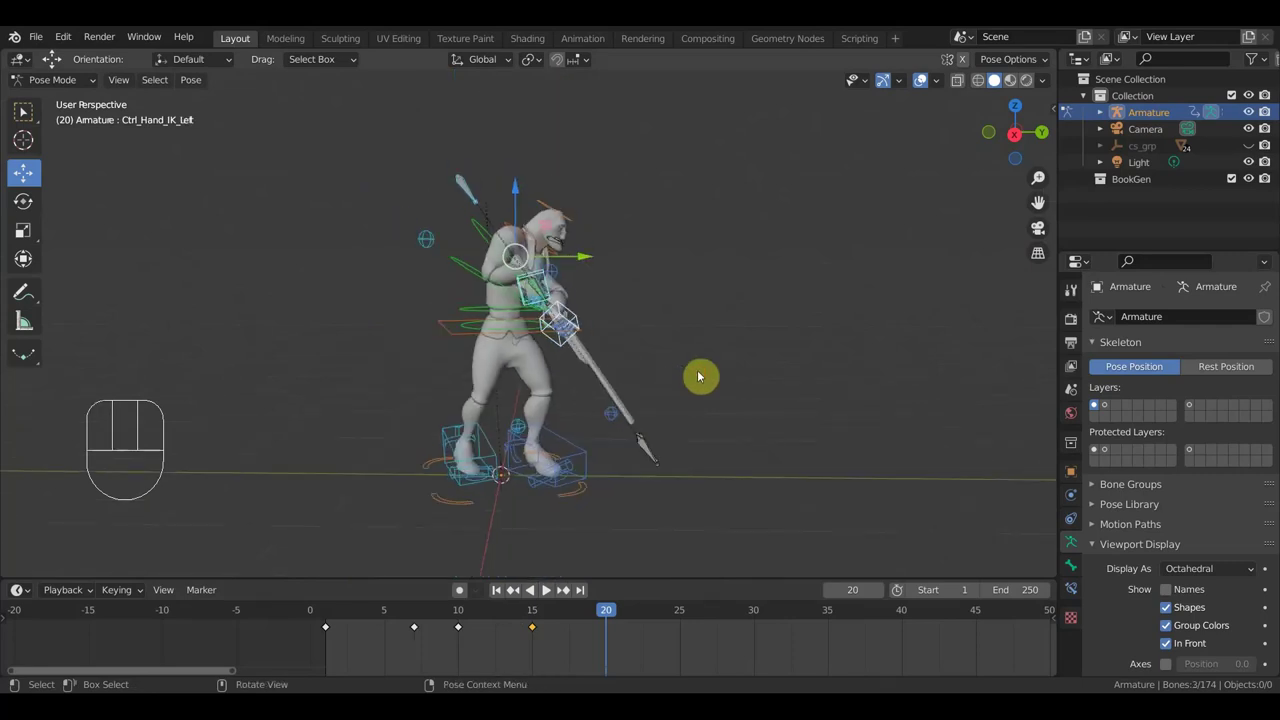
key("r")
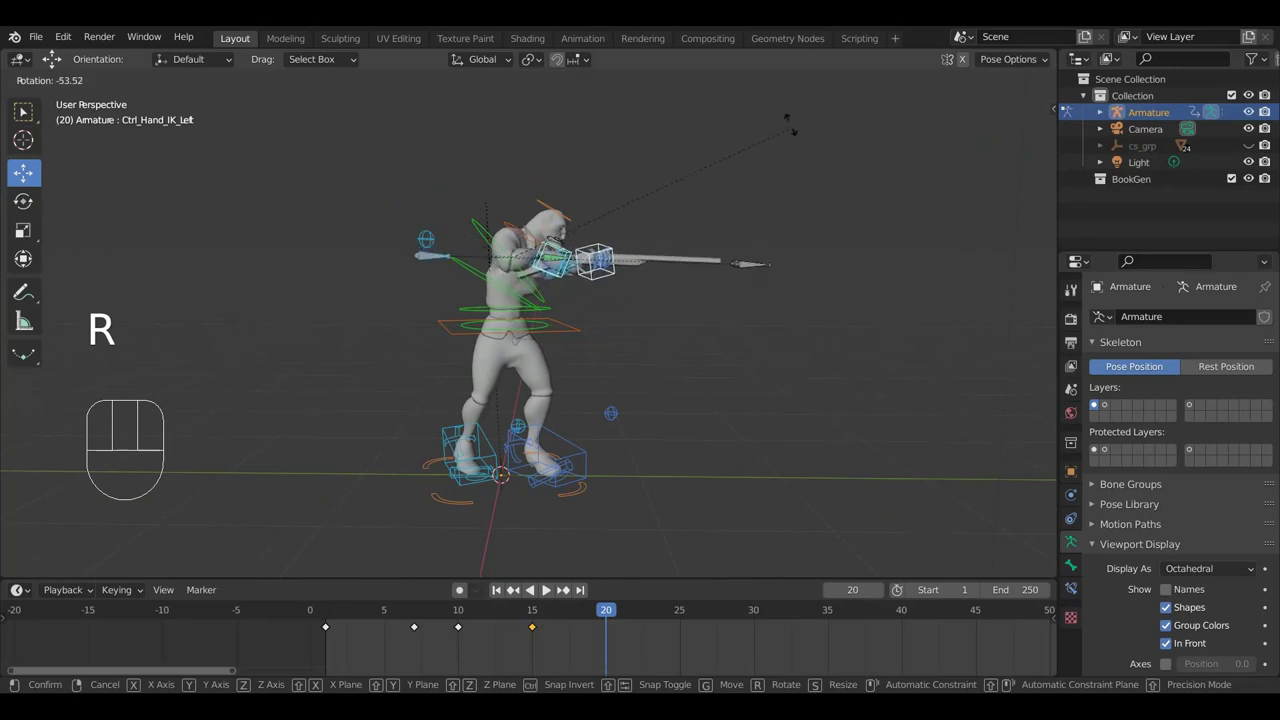
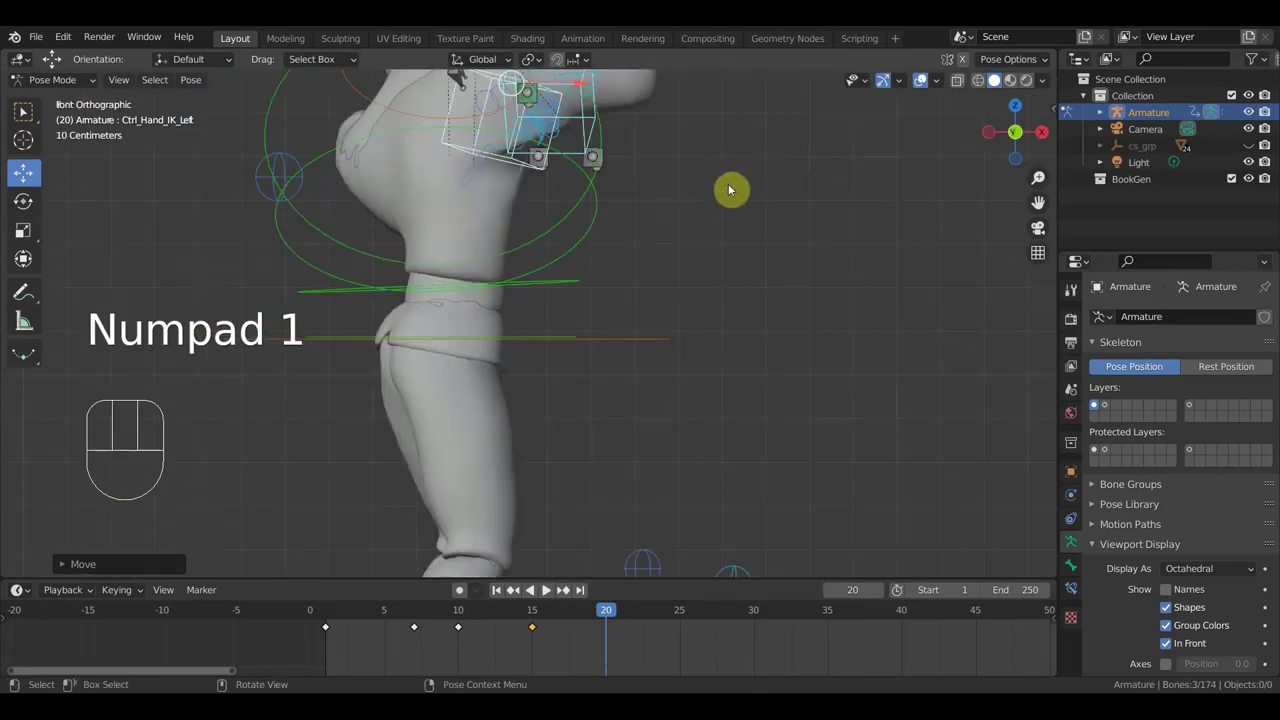
Move the right arm pole control to adjust the spear grip, checking from the side view
key("KP_3")
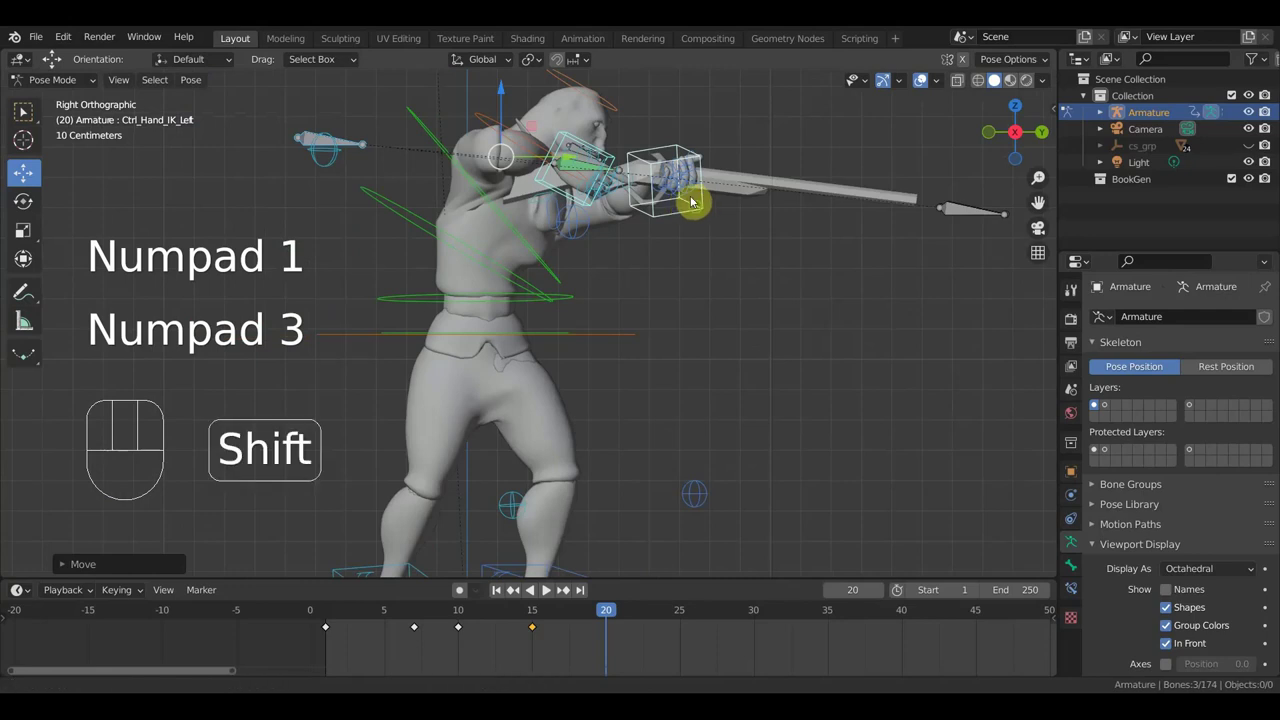
left_click_drag(701, 221, 666, 269)
left_click_drag(634, 267, 803, 272)
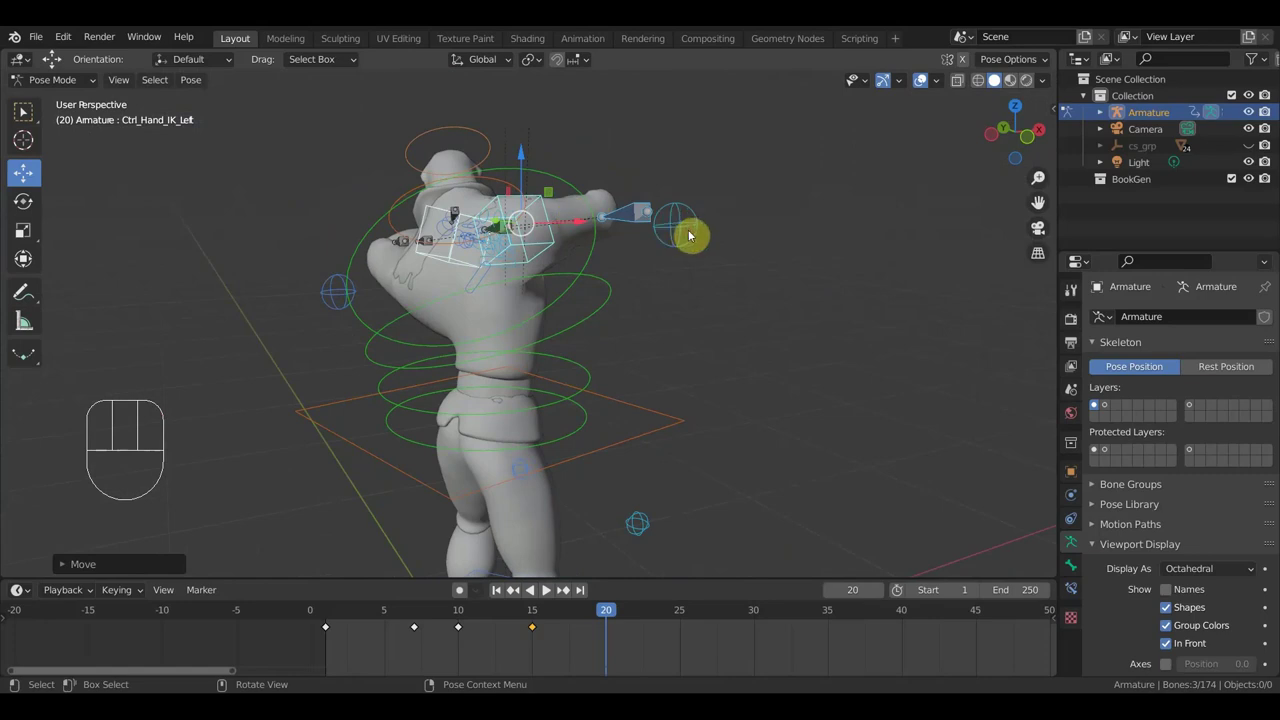
key("g")
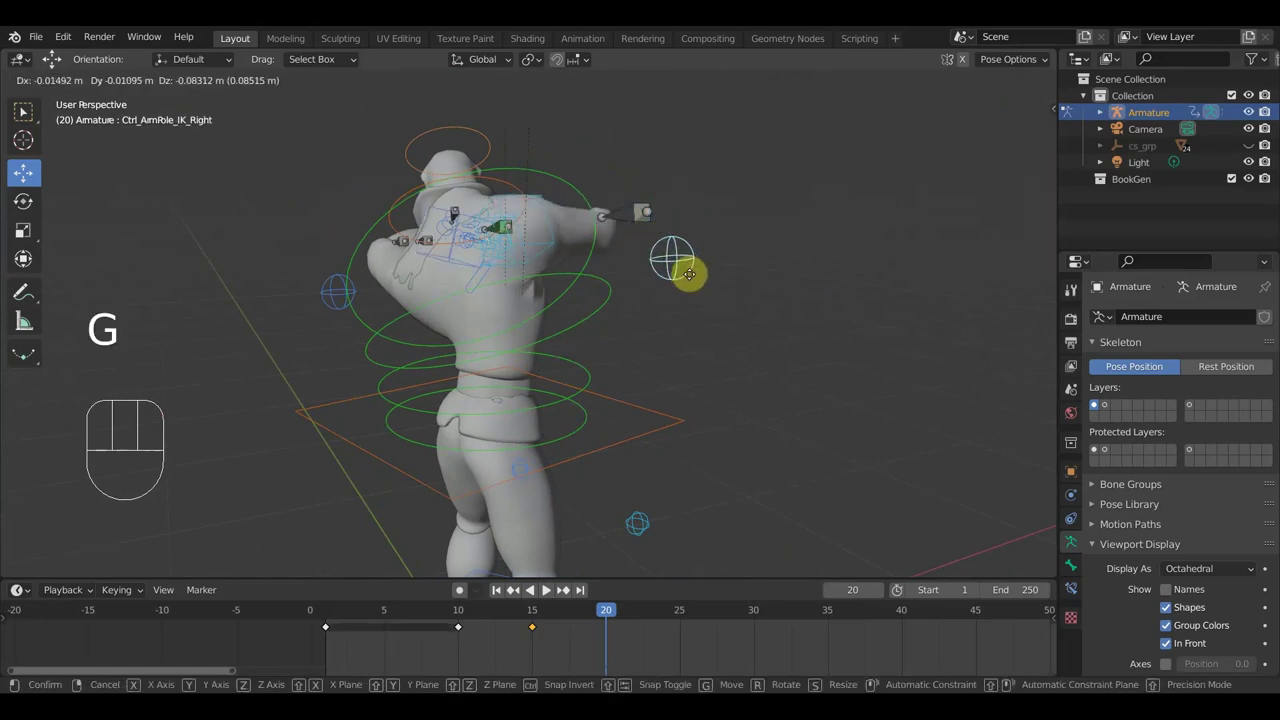
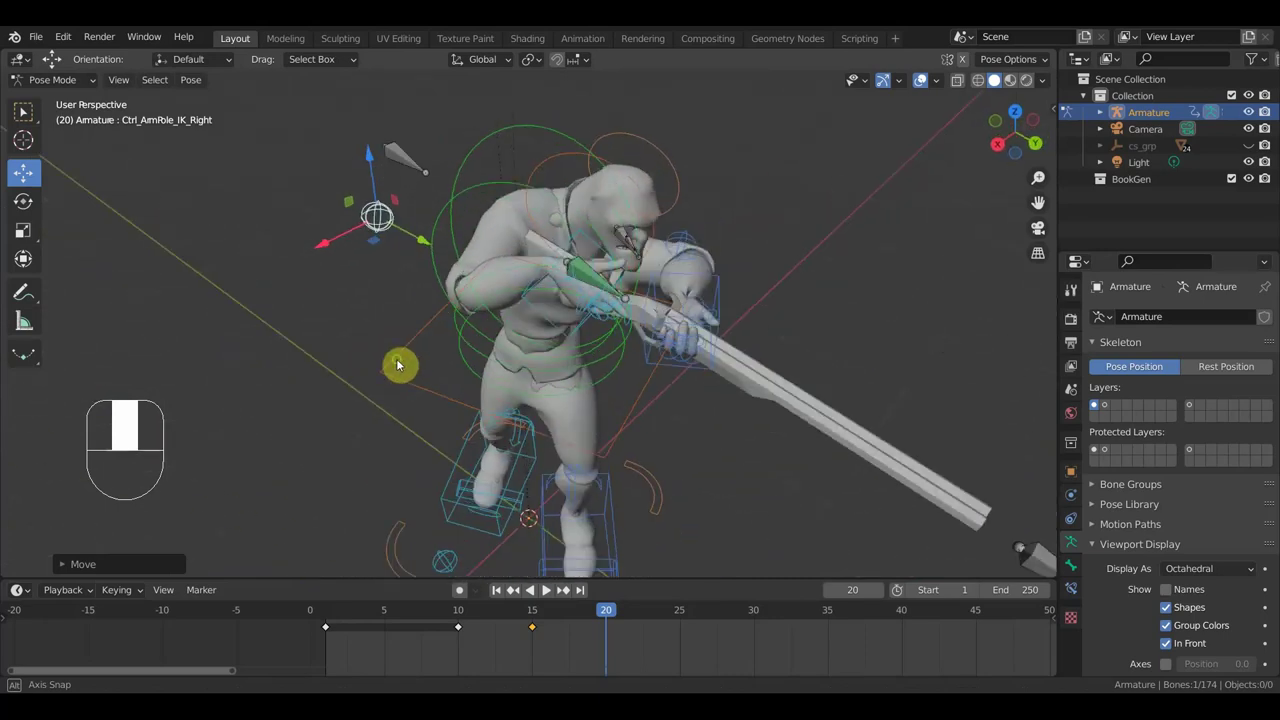
left_click_drag(577, 277, 625, 210)
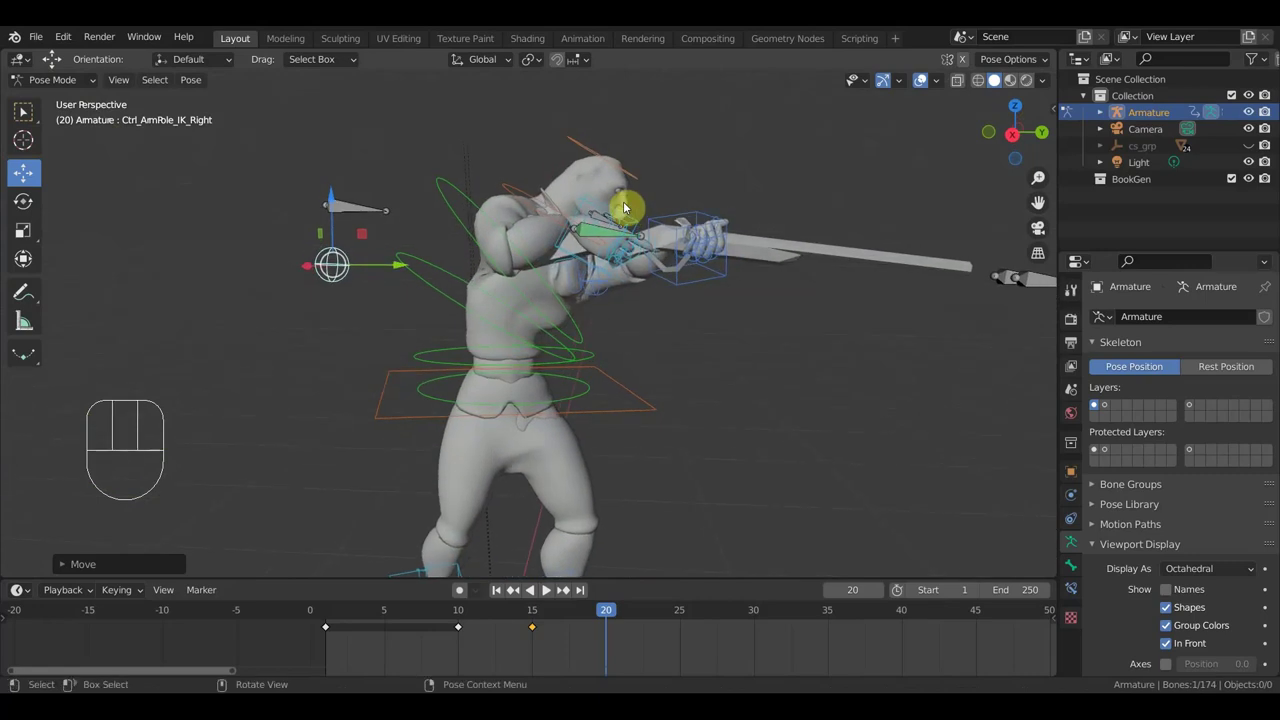
key("KP_3")
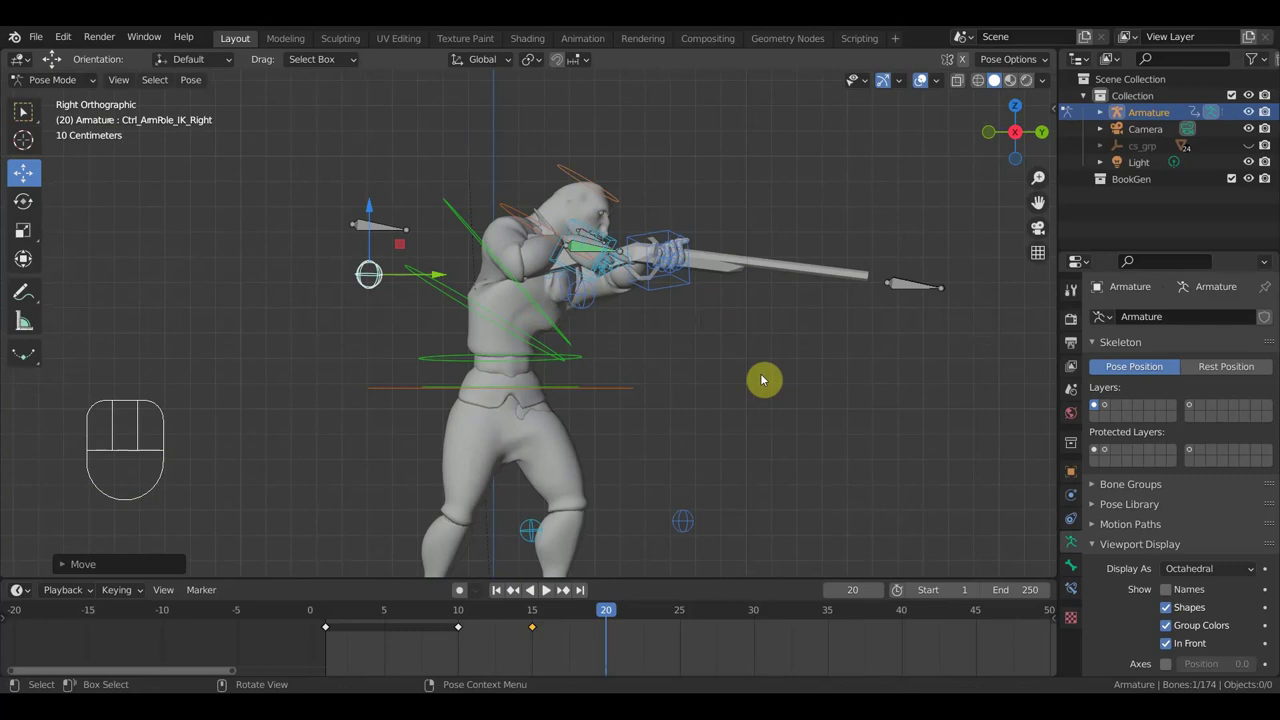
Key the Whole Character at frame 20, then select the spine and head controls
key("a")
key("i")
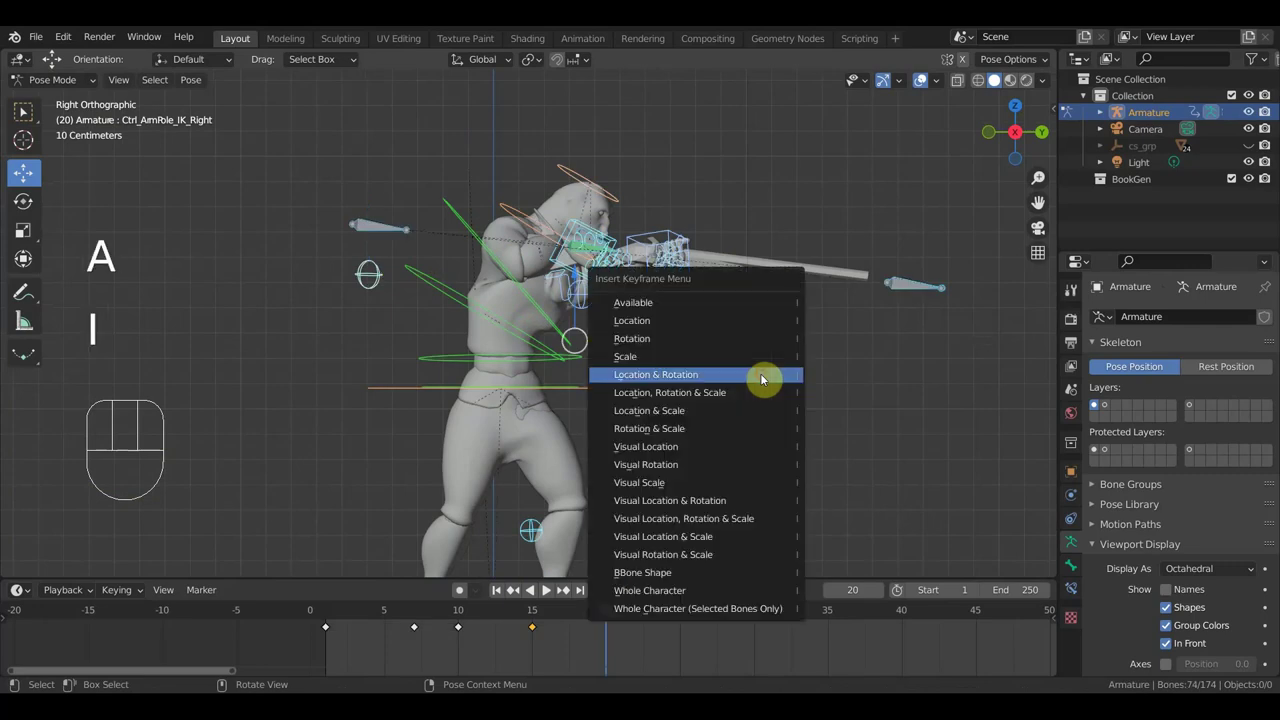
left_click_drag(600, 621, 603, 591)
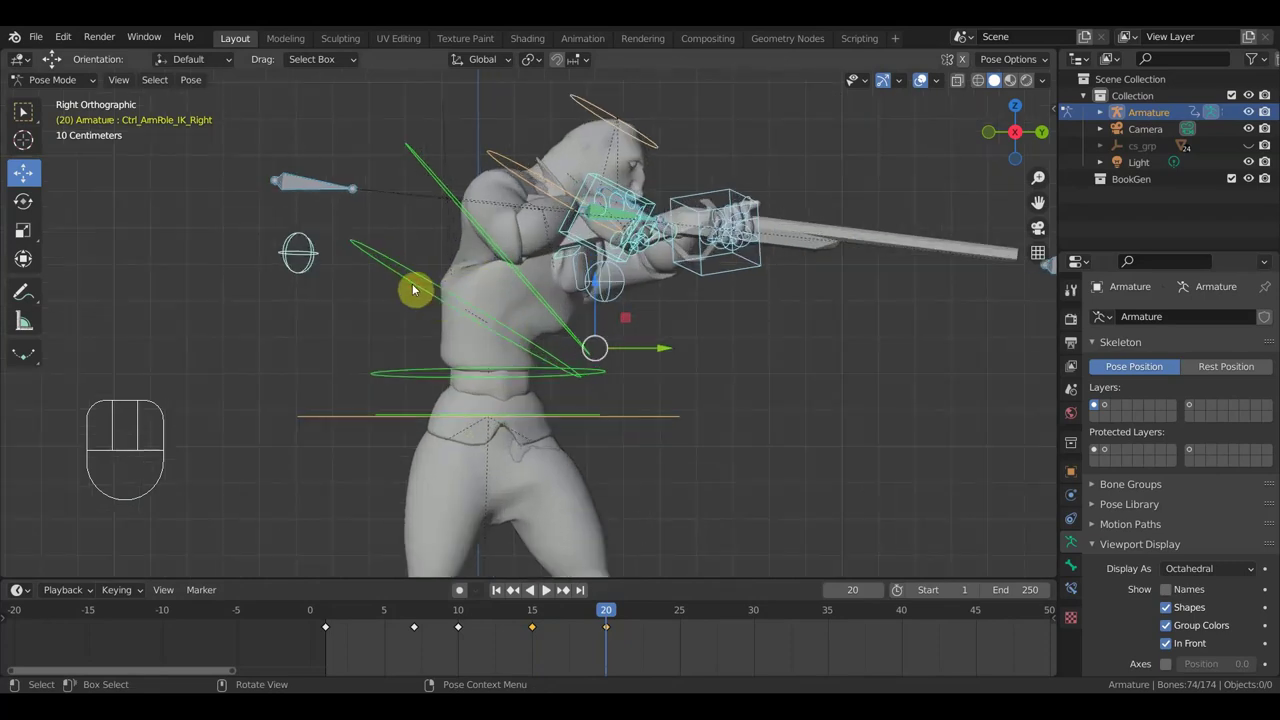
left_click_drag(413, 290, 455, 283)
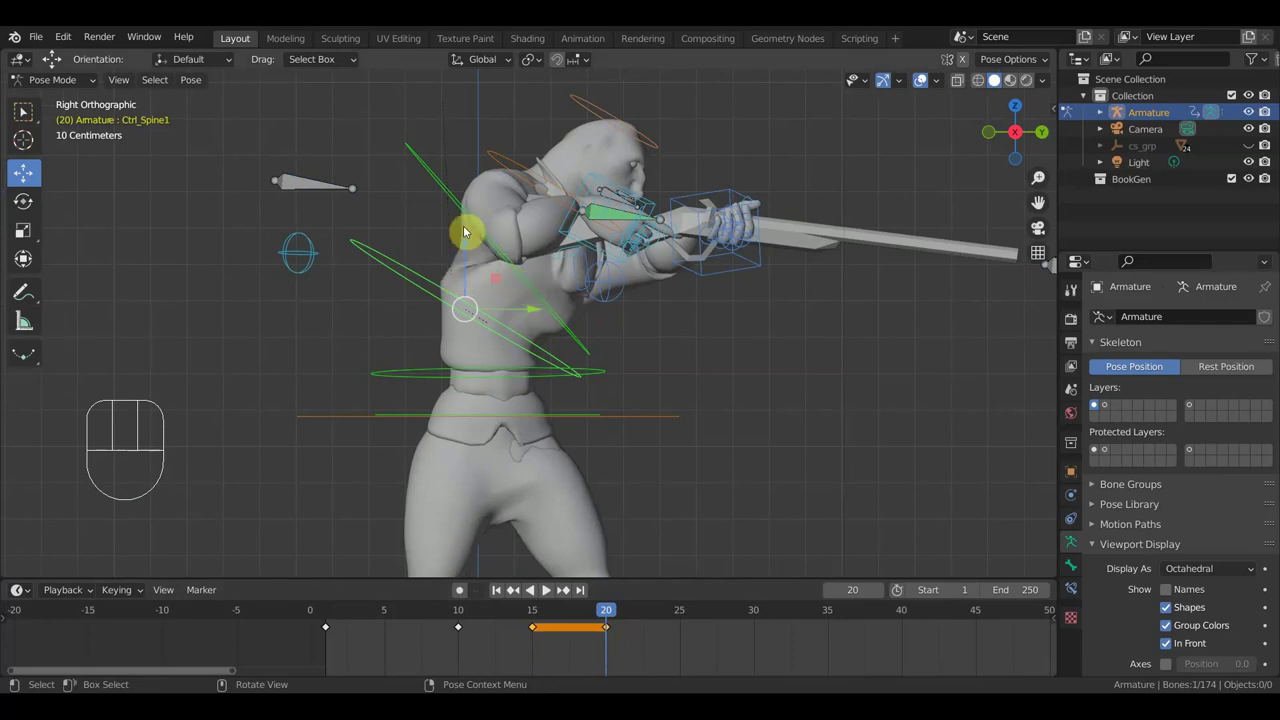
left_click_drag(343, 187, 644, 208)
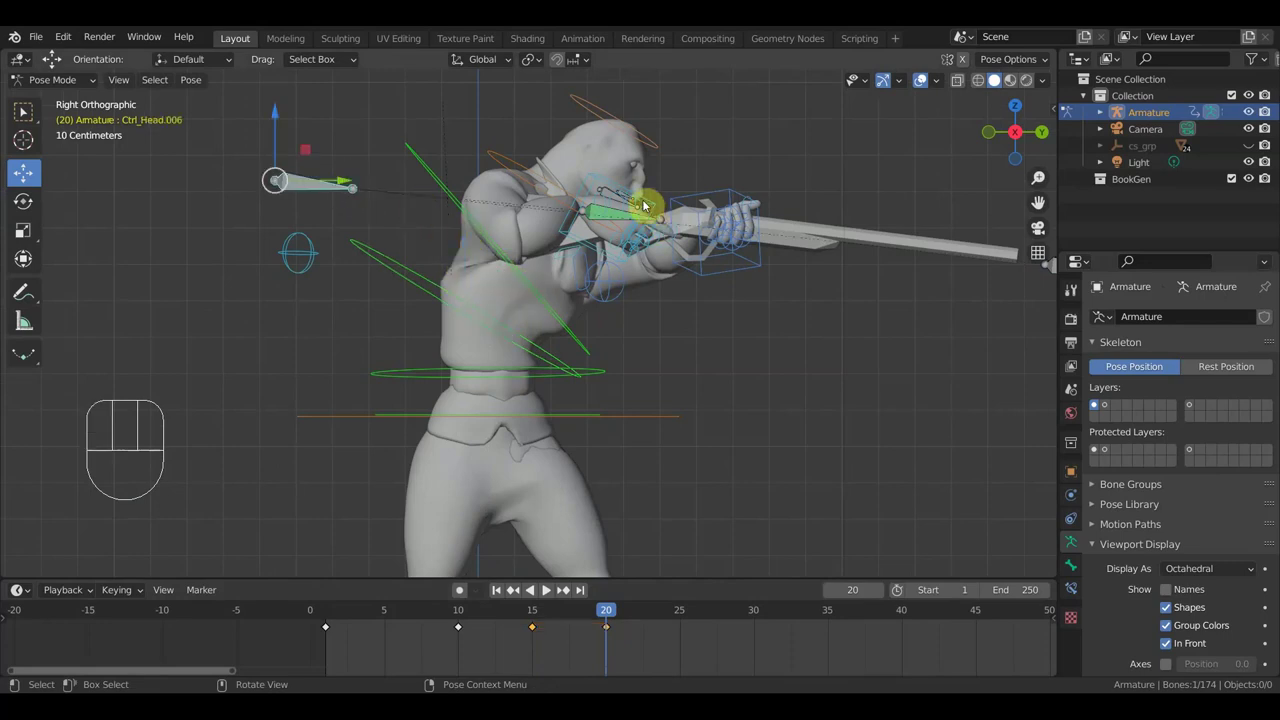
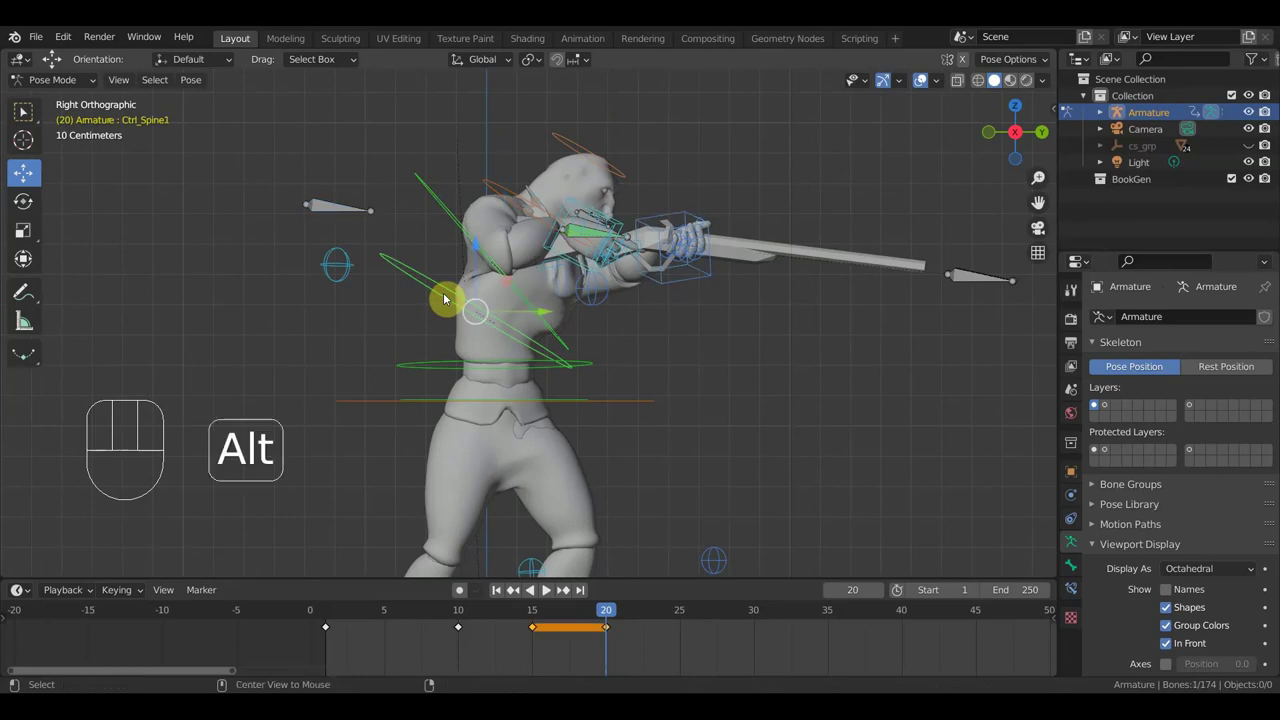
Clear location and rotation, then rotate Ctrl_Hand_IK_Left about -9 degrees at frame 20
key("alt+g")
key("alt+r")
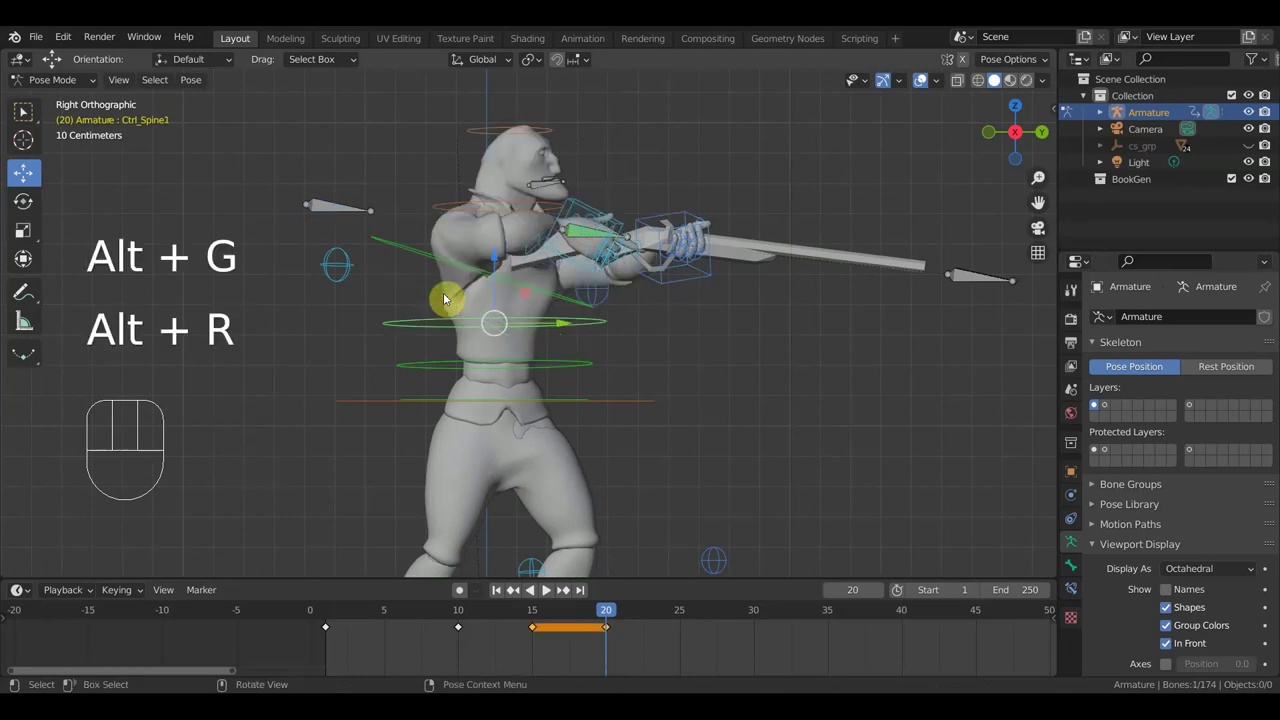
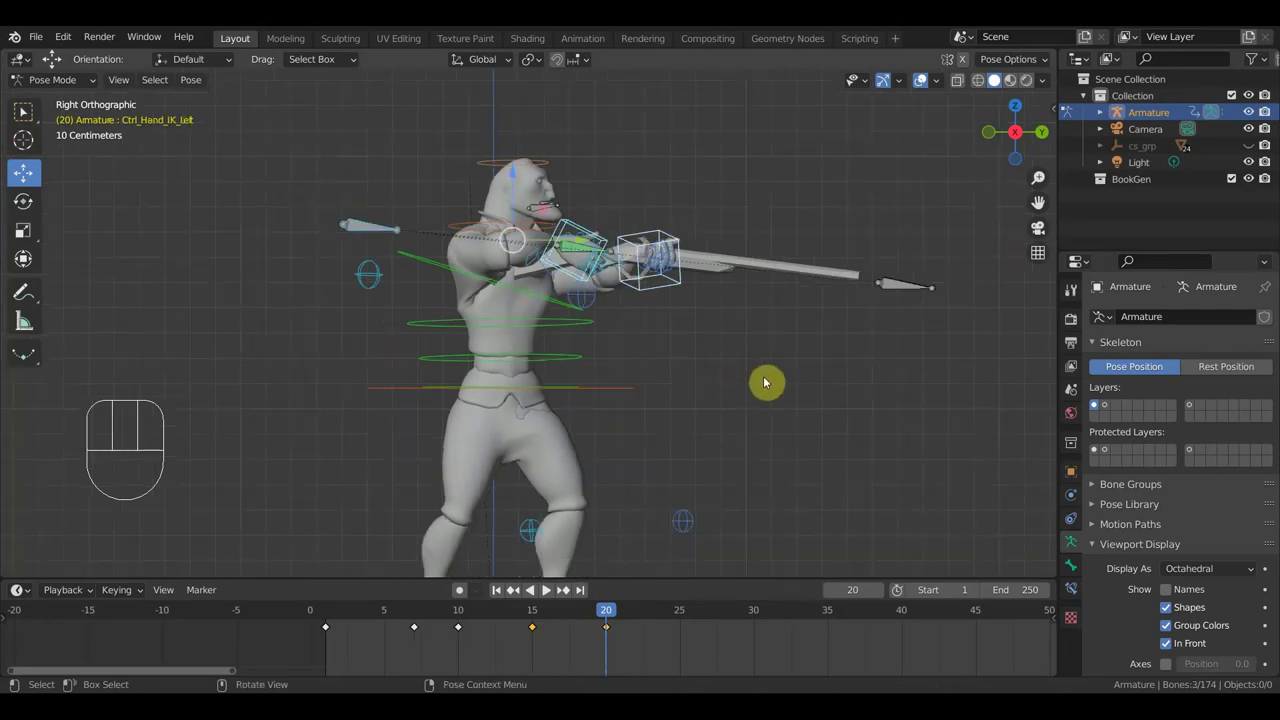
key("r")
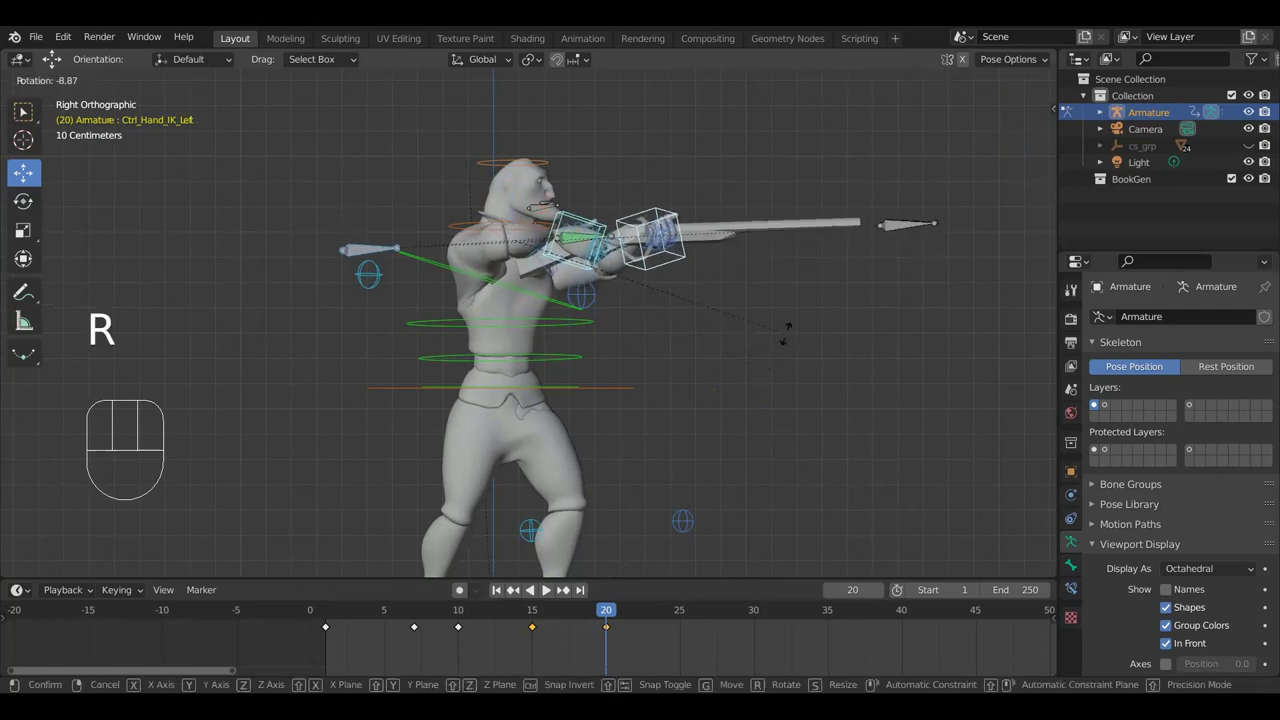
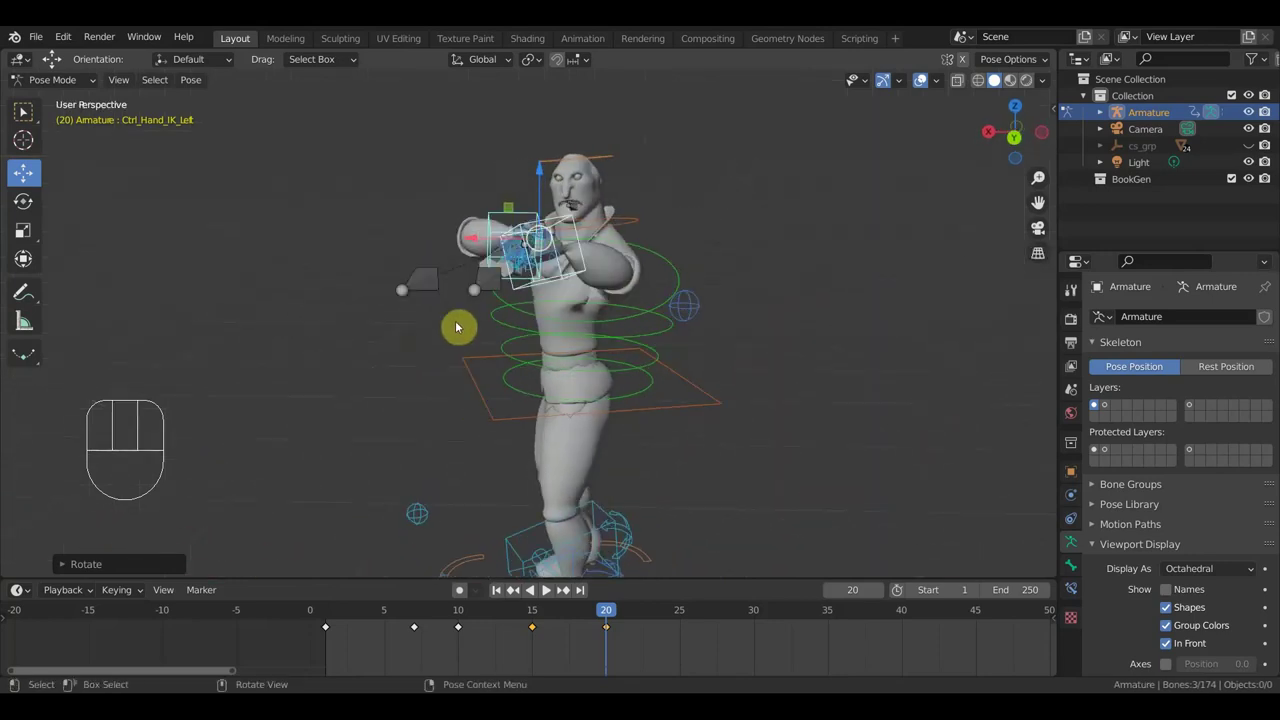
Select the left arm pole control and move it to adjust the left arm
left_click_drag(689, 314, 705, 321)
key("g")
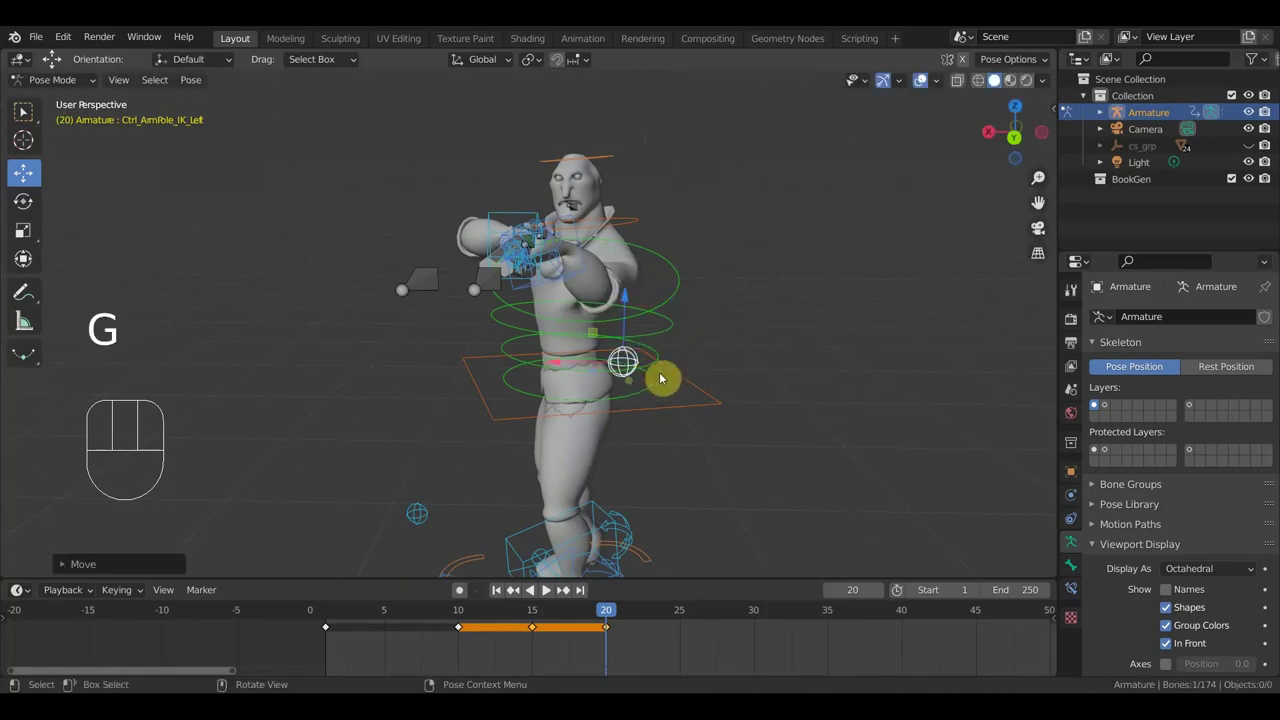
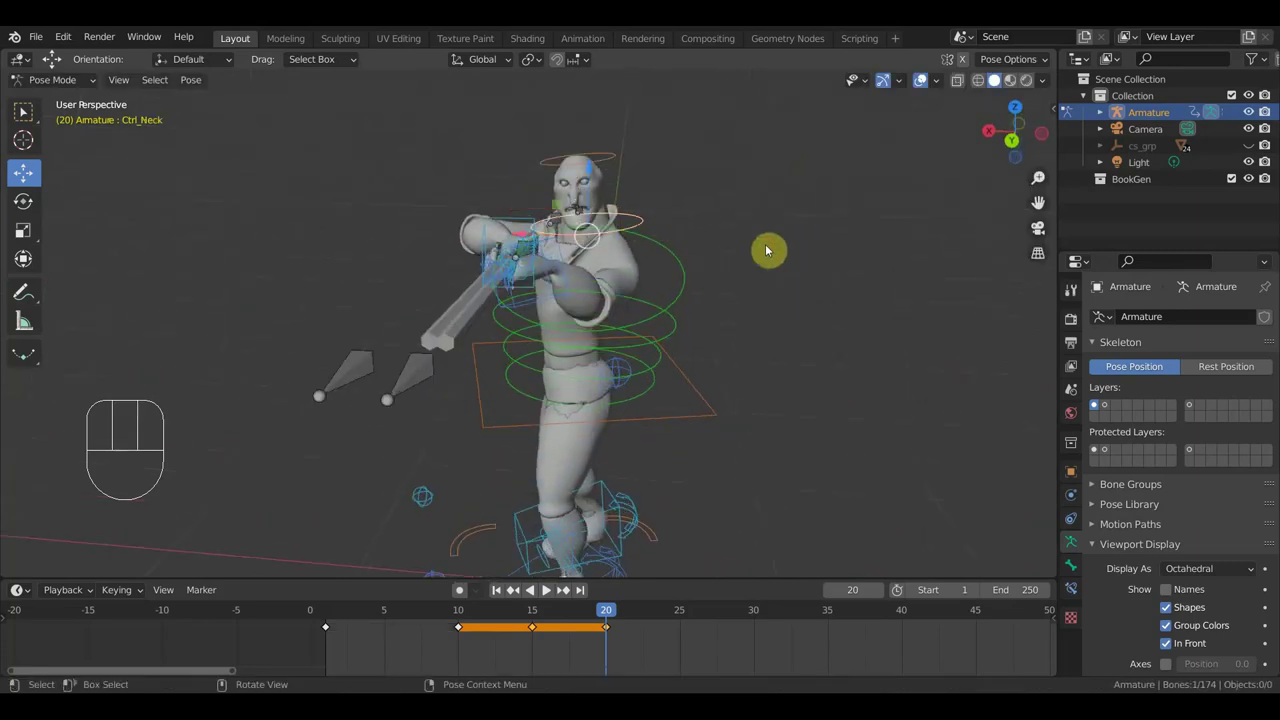
Rotate Ctrl_Neck at frame 20 and orbit around the character to check the pose
key("r")
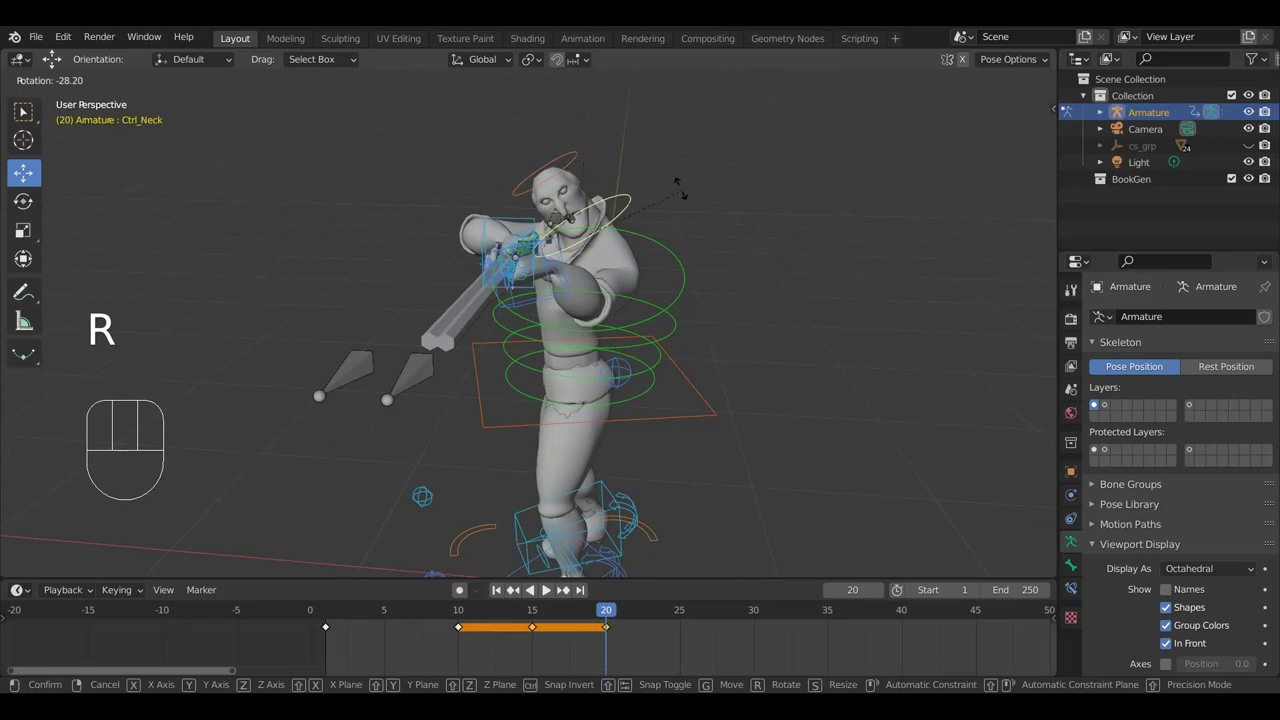
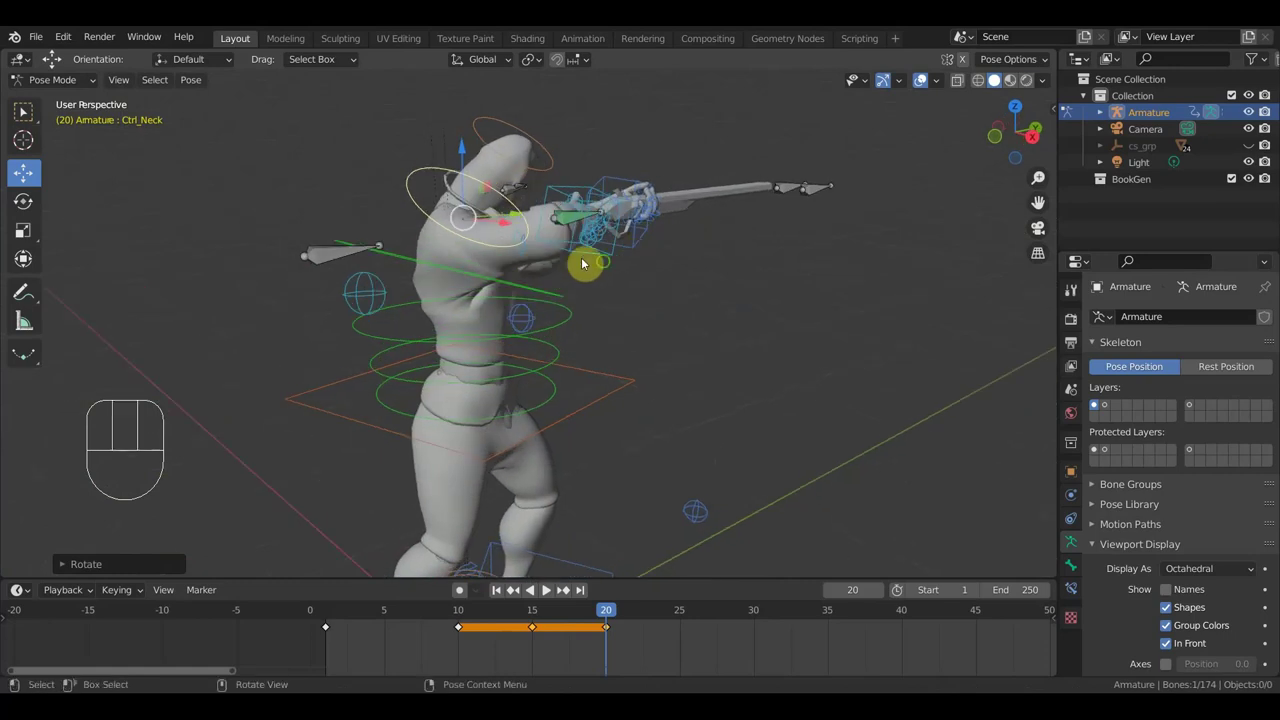
left_click_drag(696, 254, 627, 265)
left_click_drag(689, 262, 683, 275)
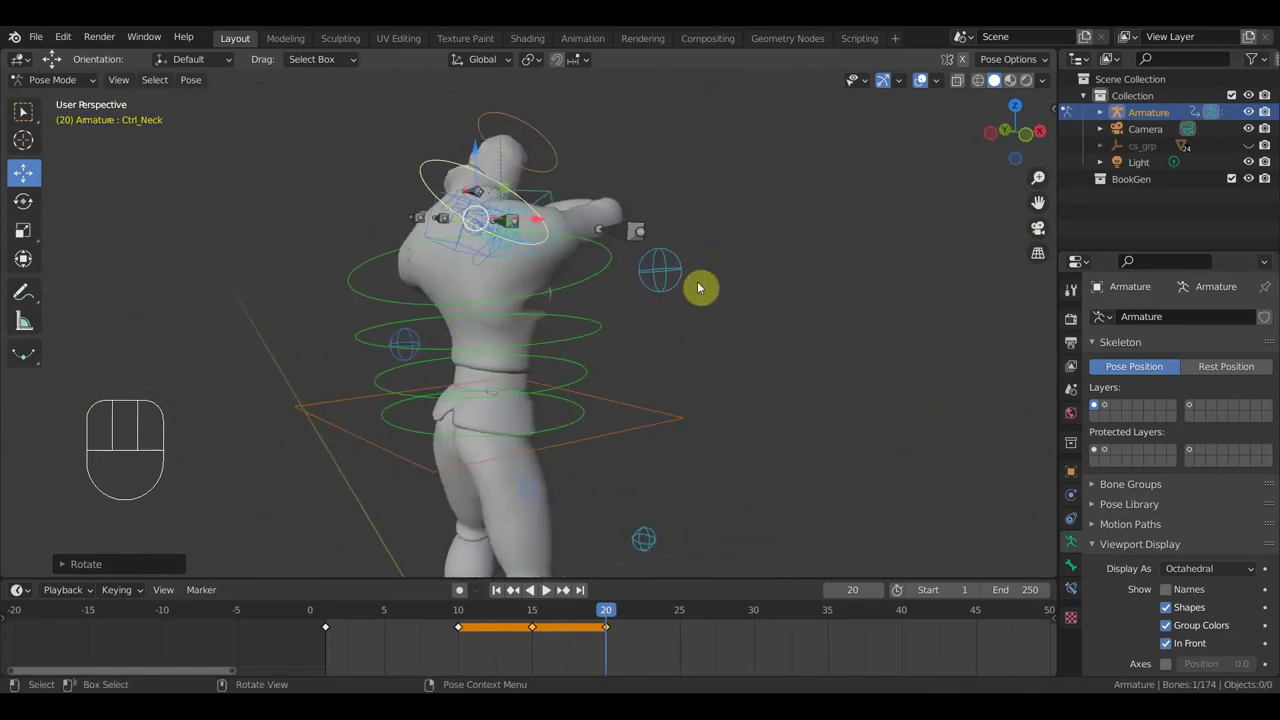
Move the arm pole, check from the side view, then shift Ctrl_Hips slightly at frame 20
key("g")
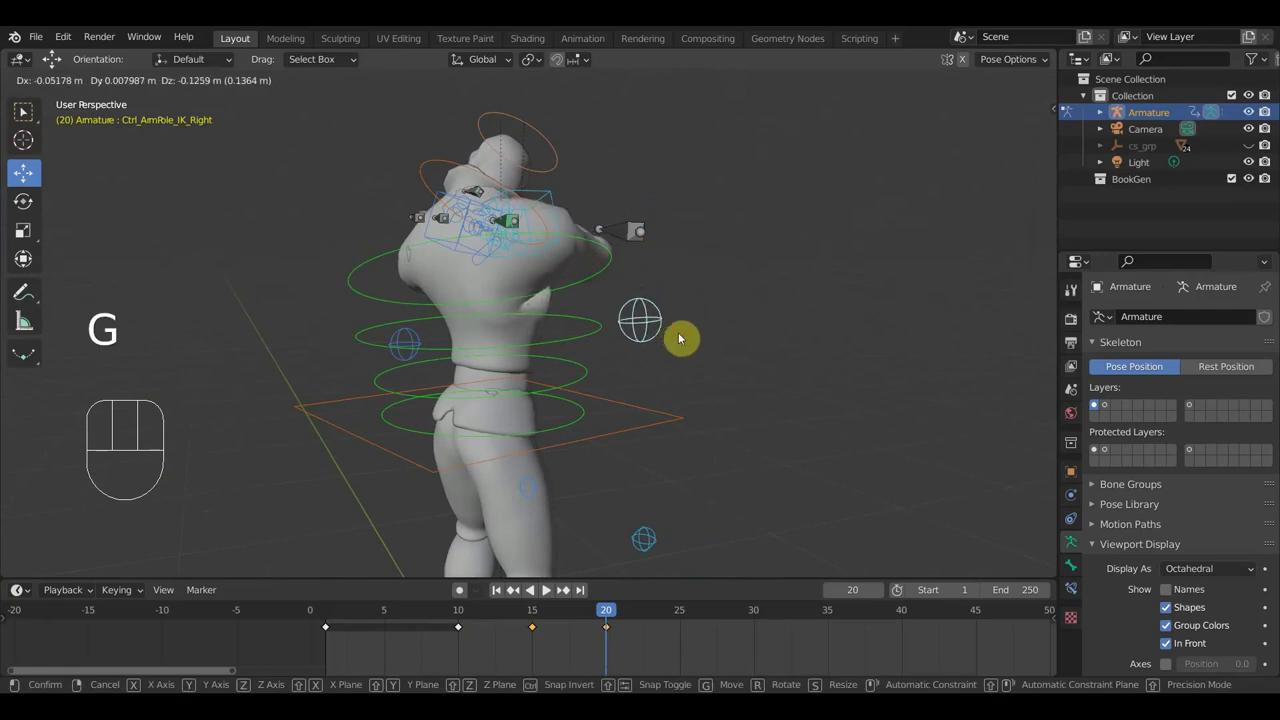
left_click_drag(742, 321, 564, 323)
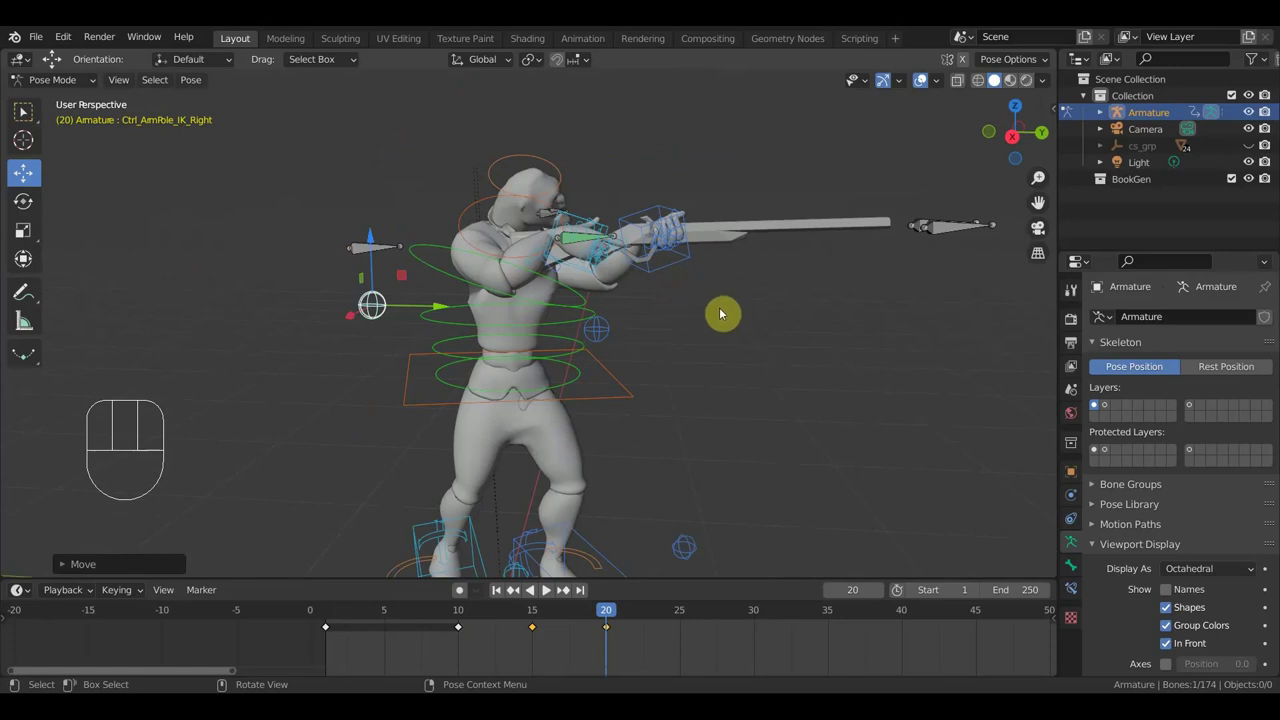
key("KP_3")
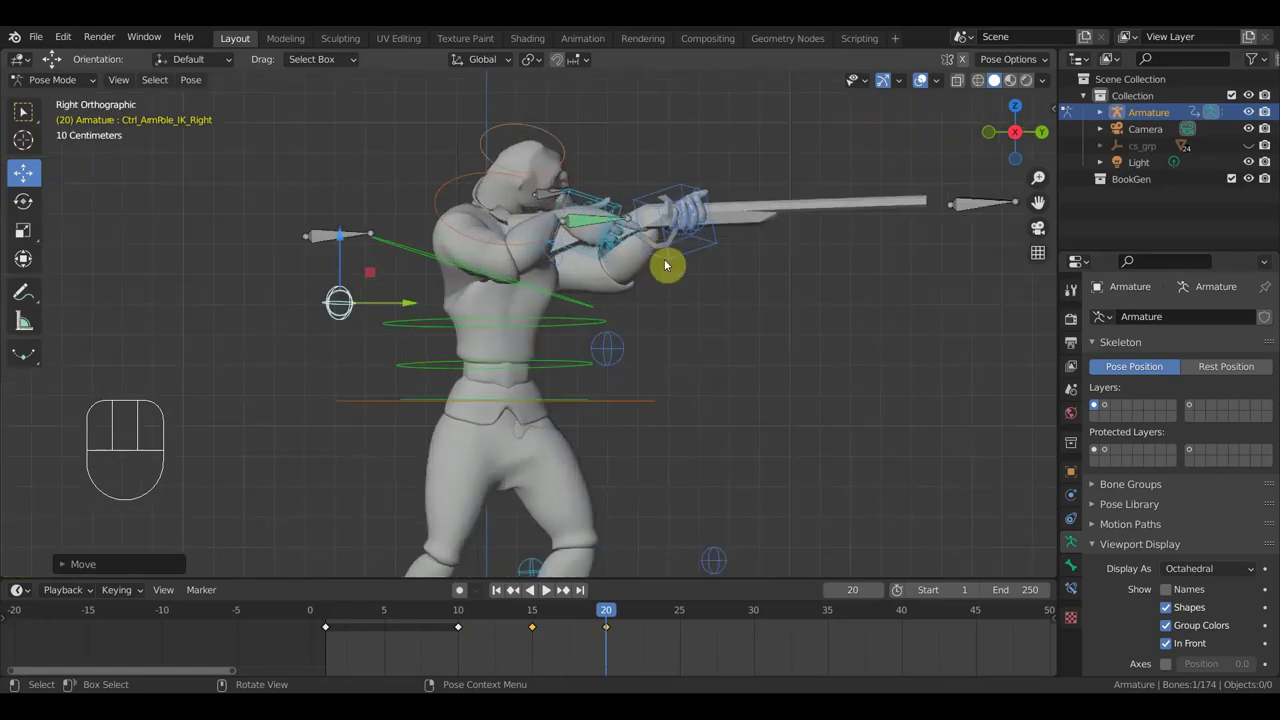
left_click_drag(681, 261, 581, 200)
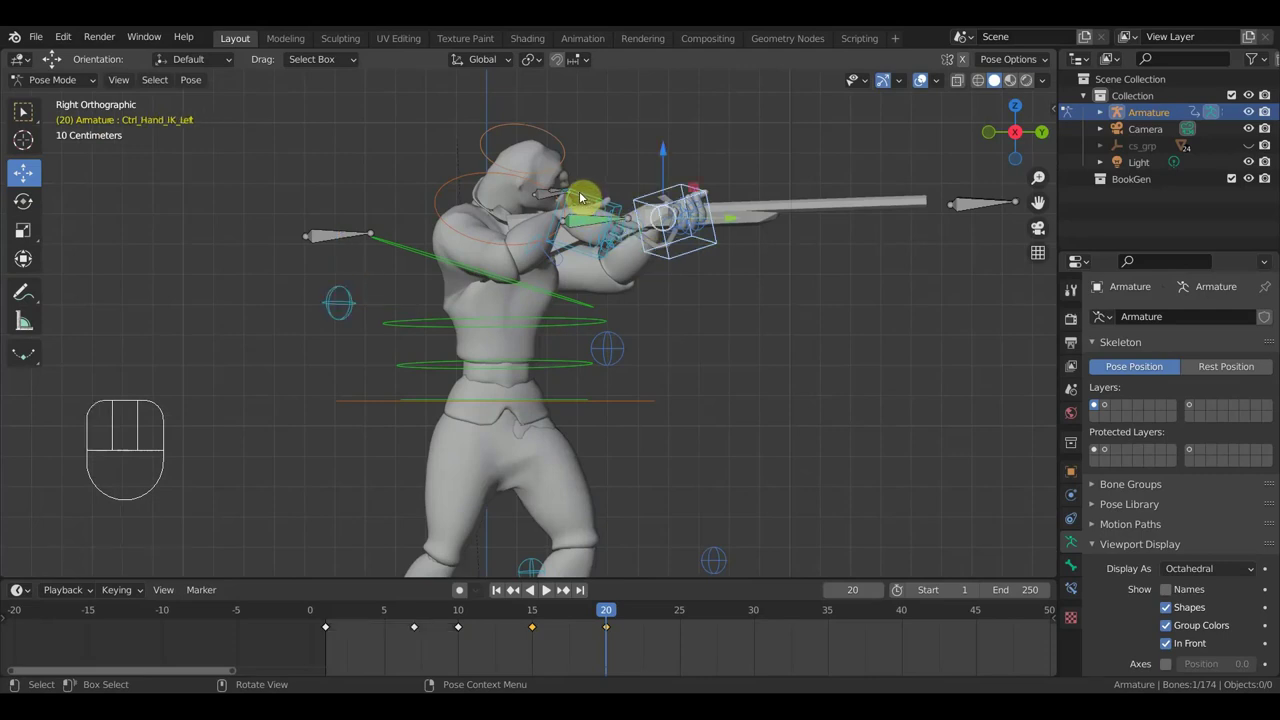
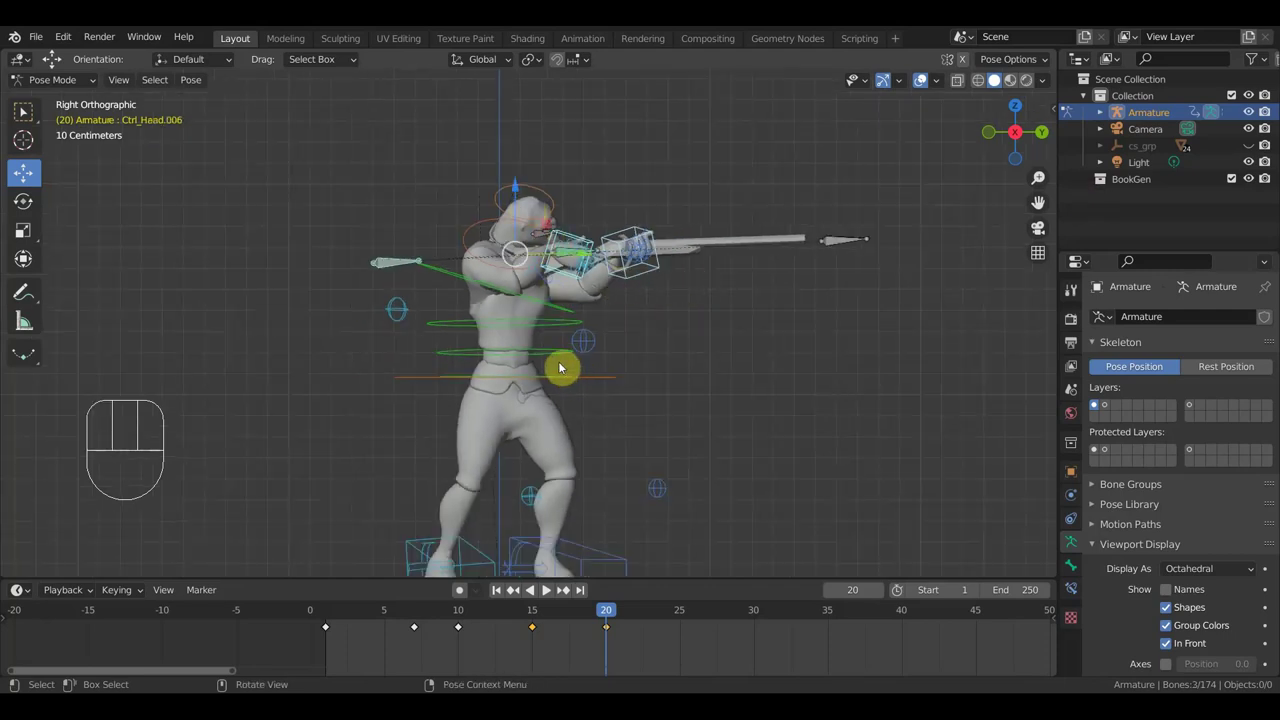
left_click(605, 388)
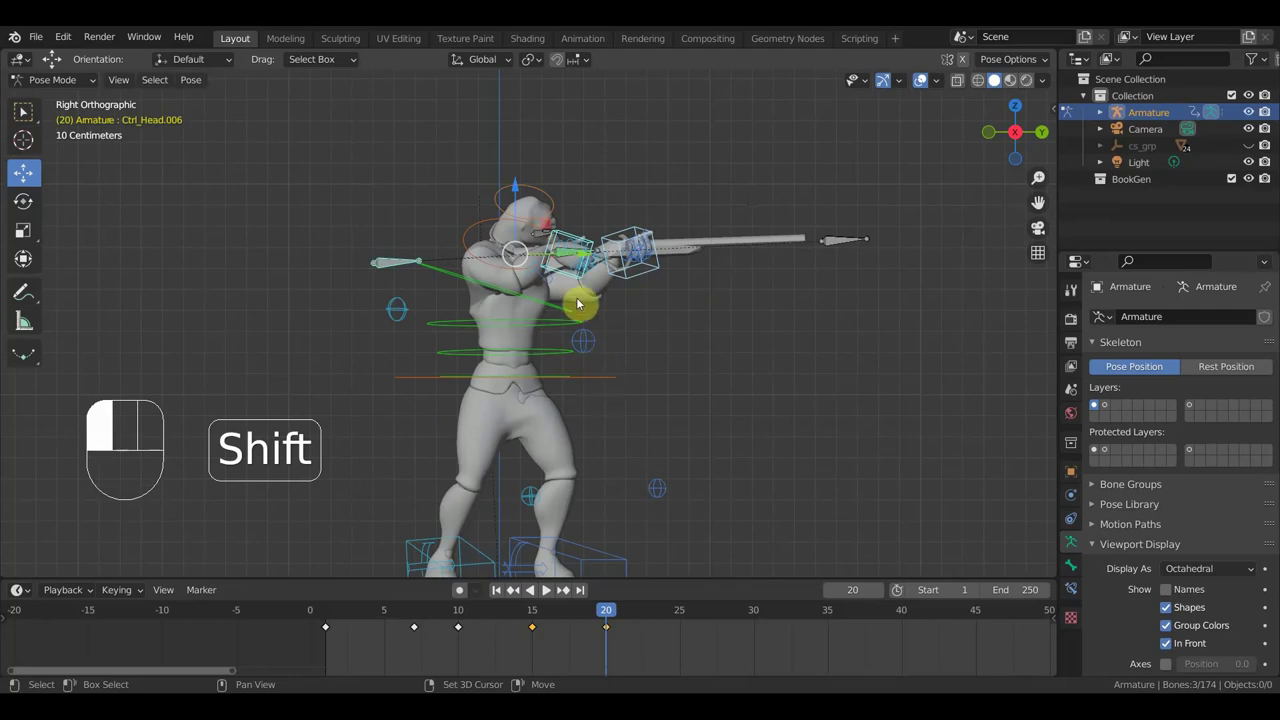
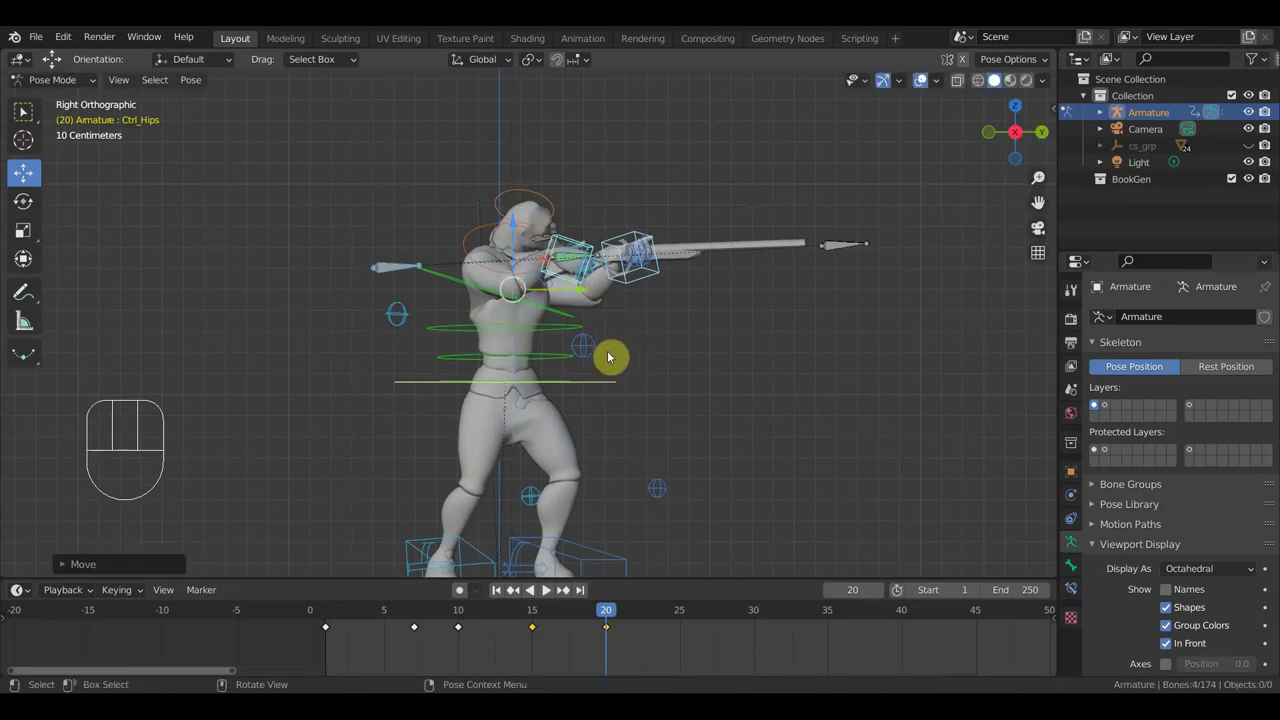
key("g")
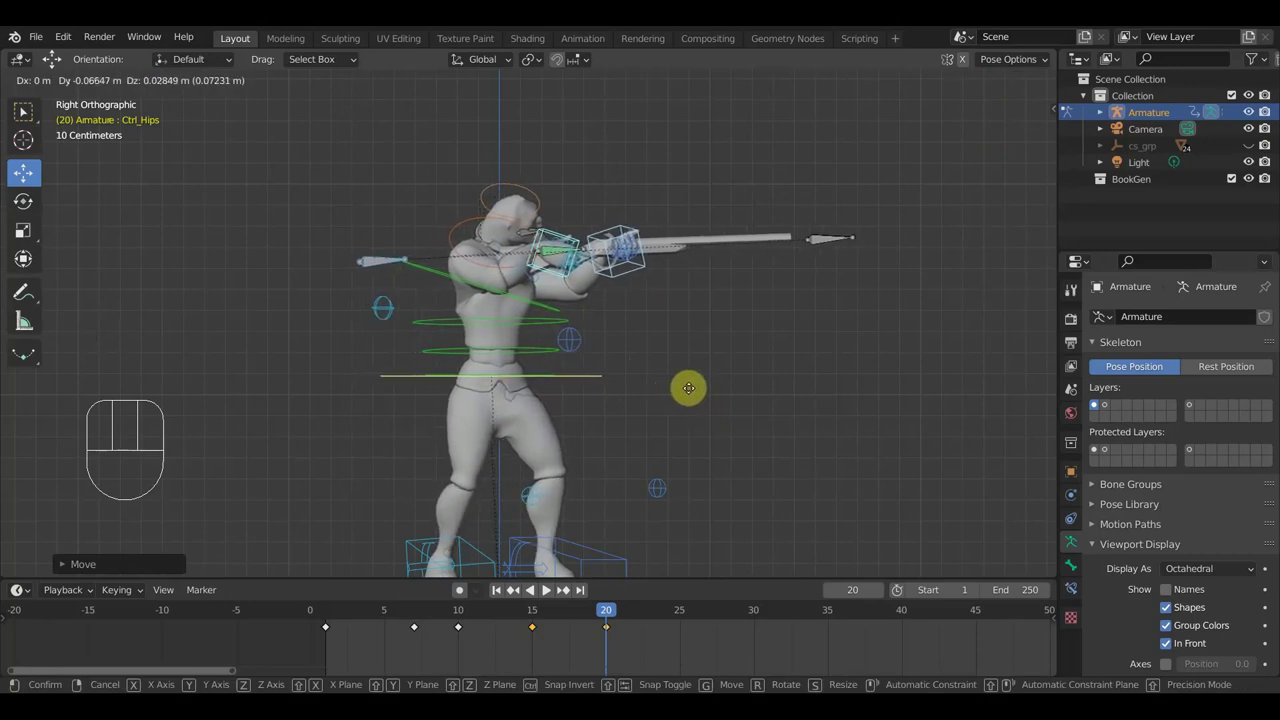
left_click(690, 396)
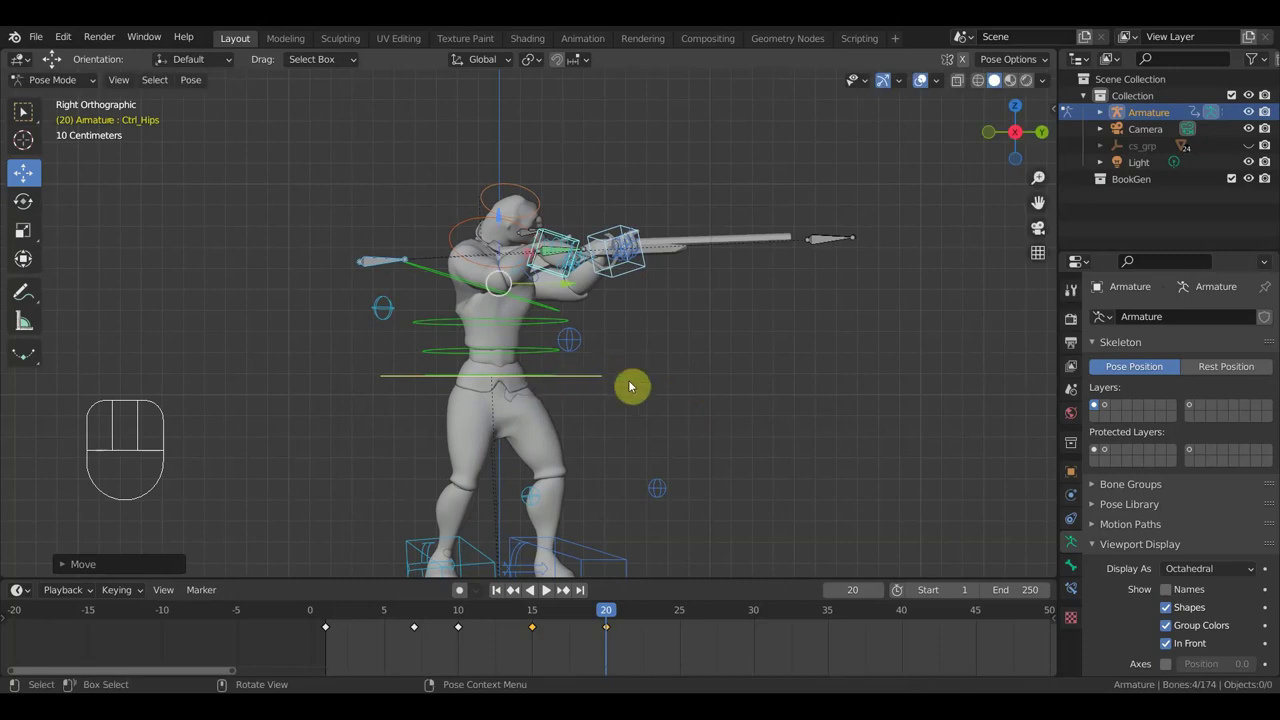
Select all 74 bones and insert a Whole Character keyframe at frame 20
key("a")
key("i")
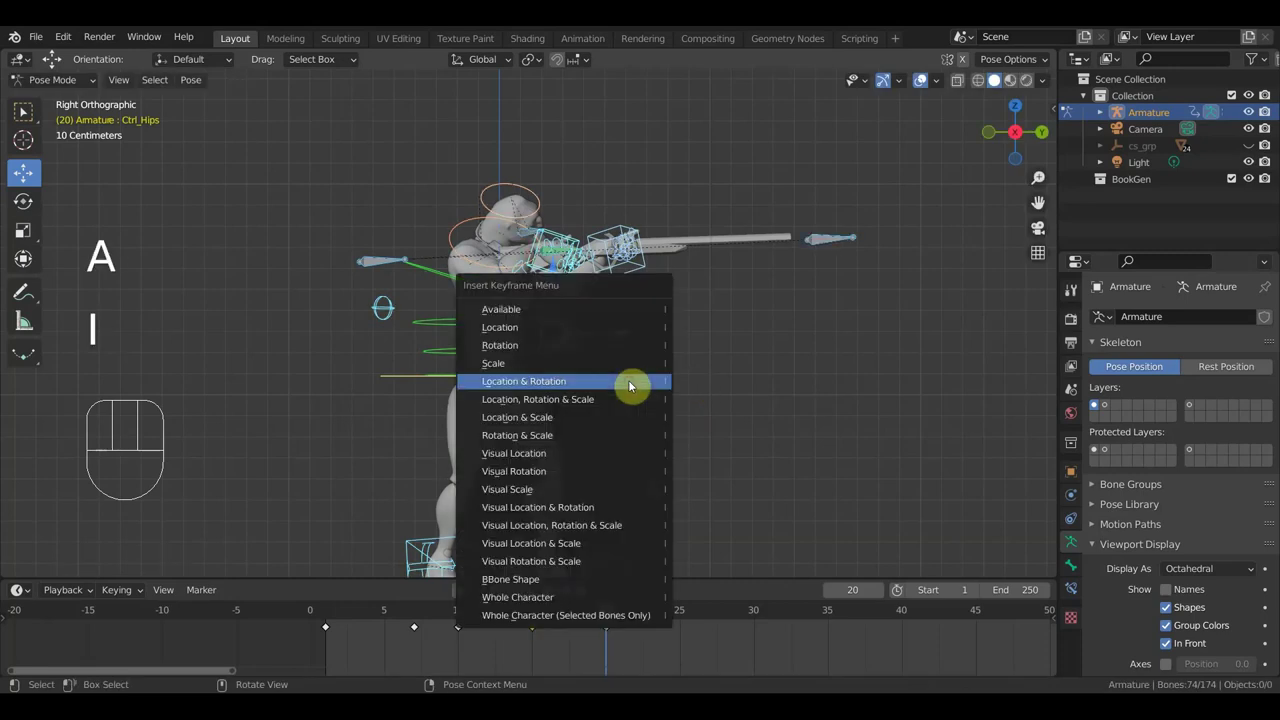
Jump to frame 25 and rotate then nudge Ctrl_Hand_IK_Right into place
left_click_drag(607, 615, 597, 572)
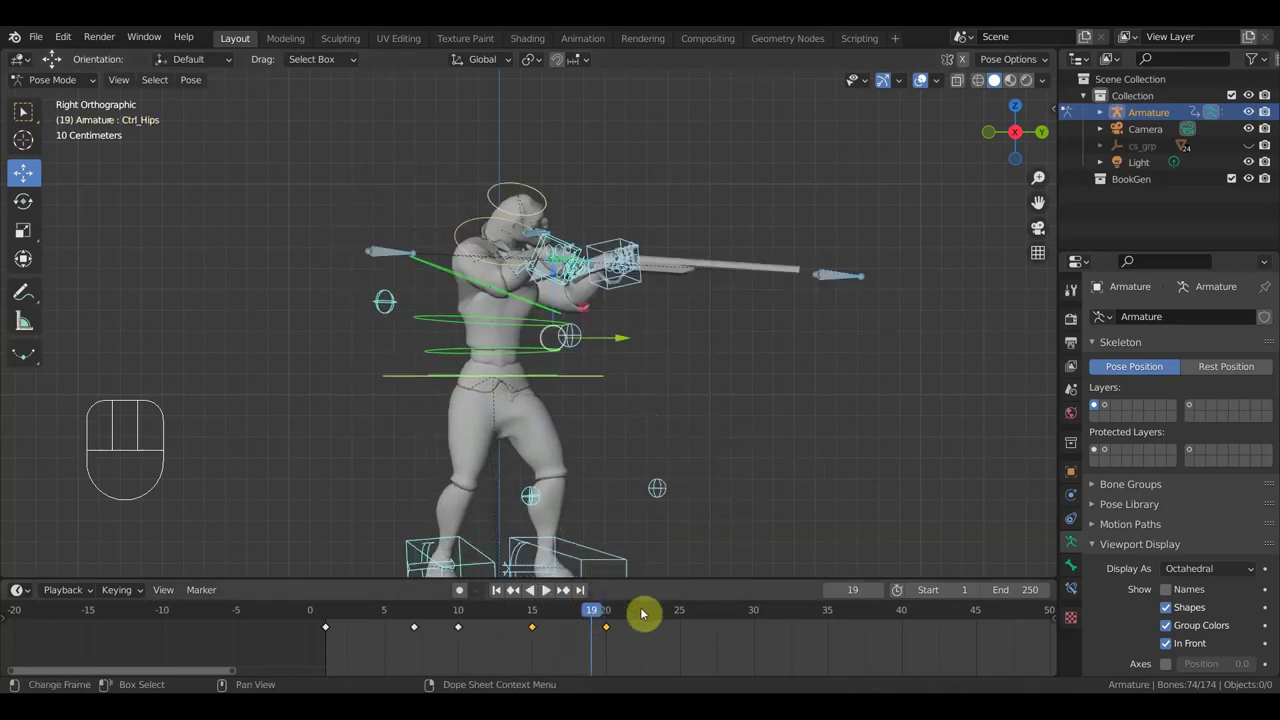
left_click(685, 619)
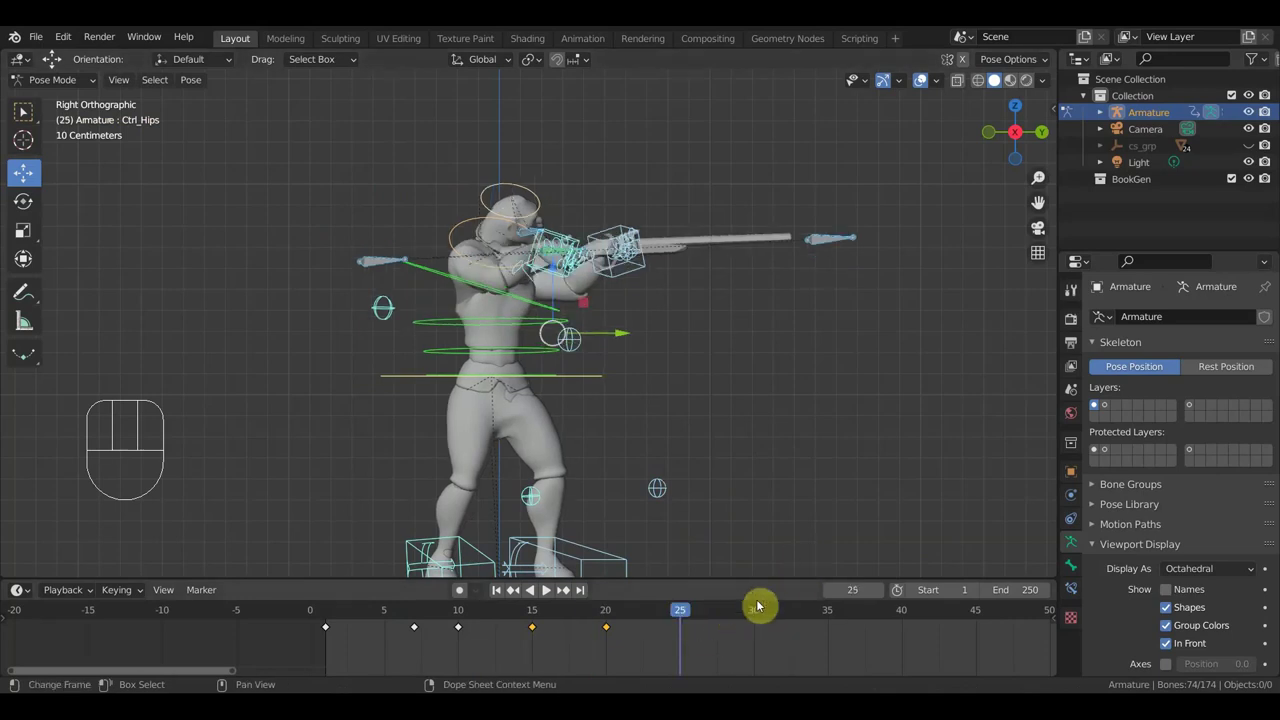
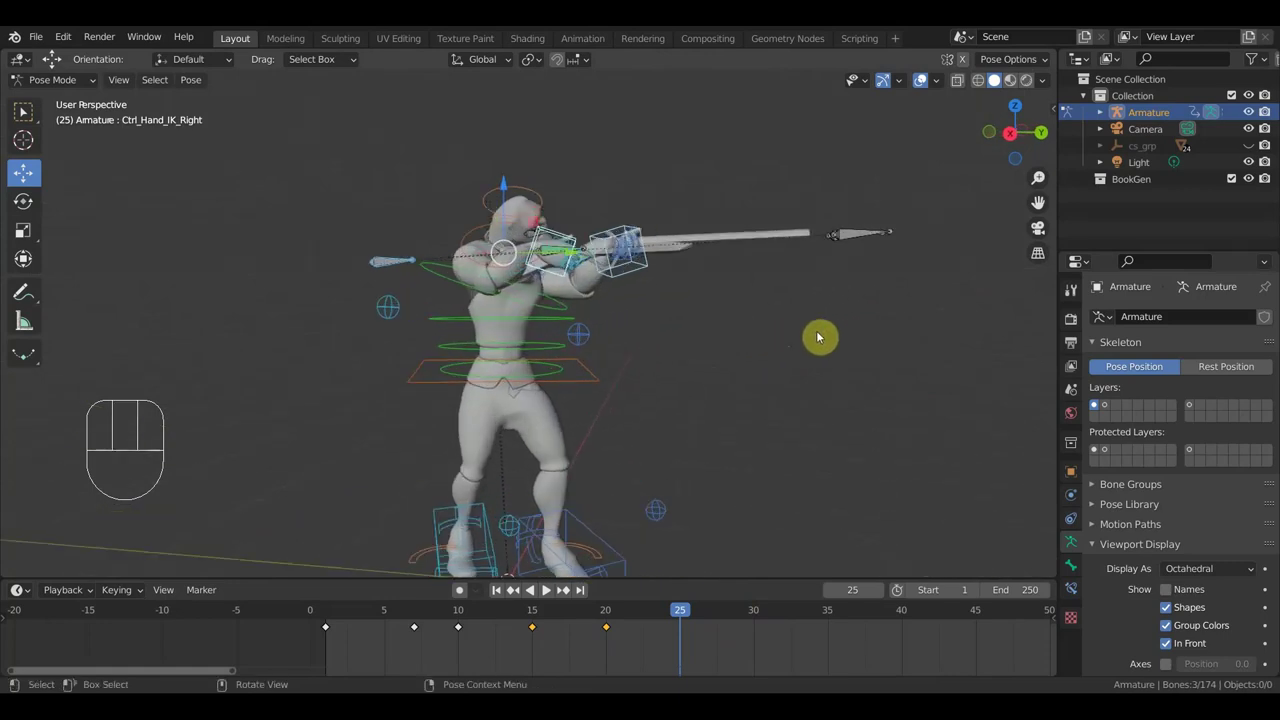
key("r")
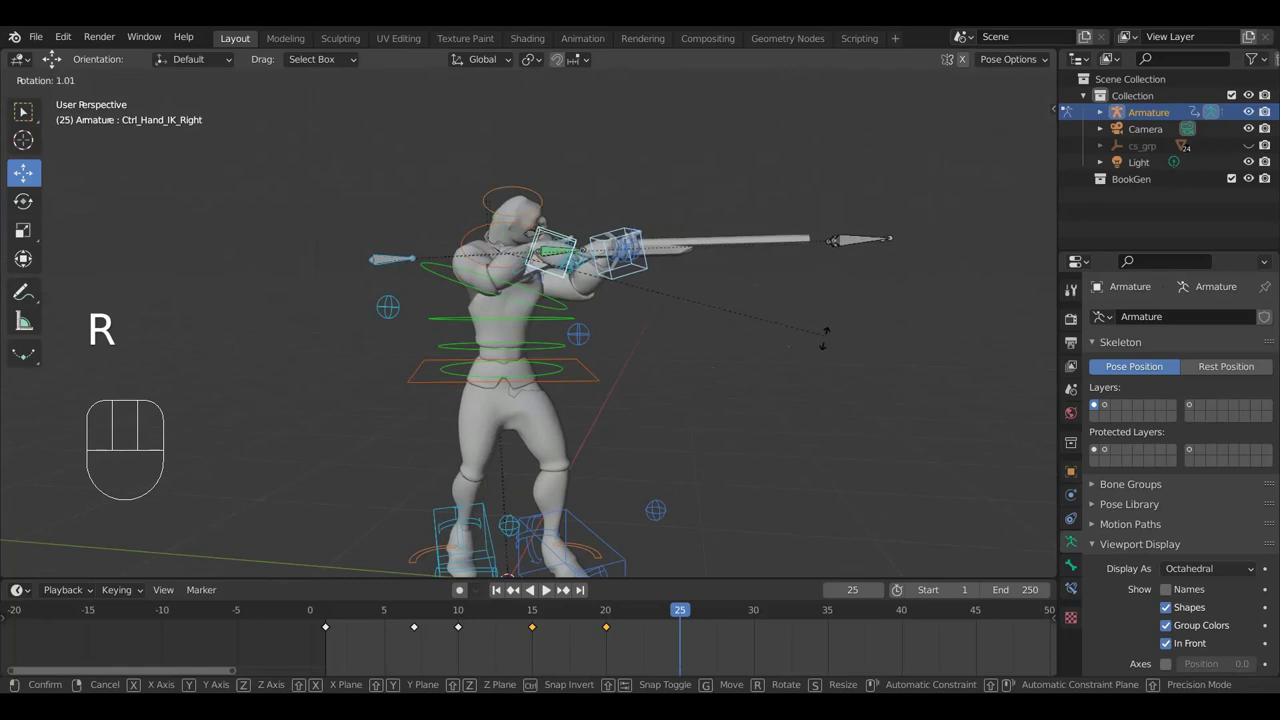
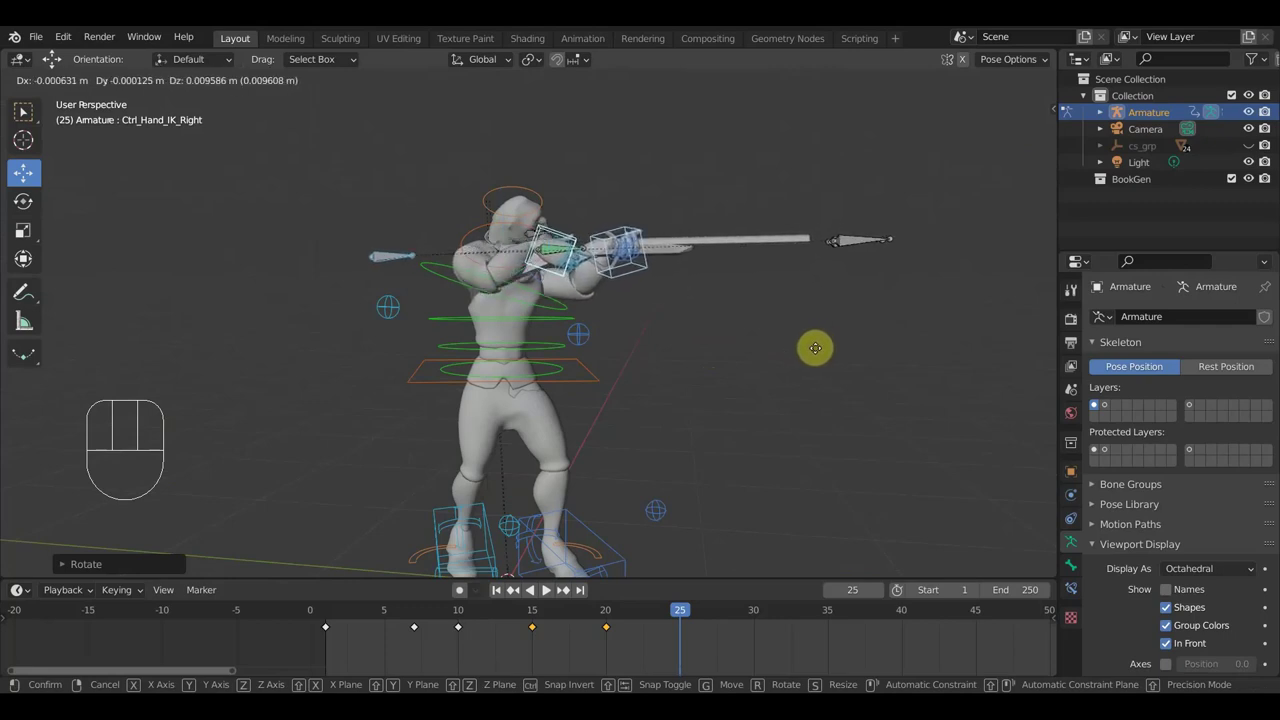
left_click(816, 356)
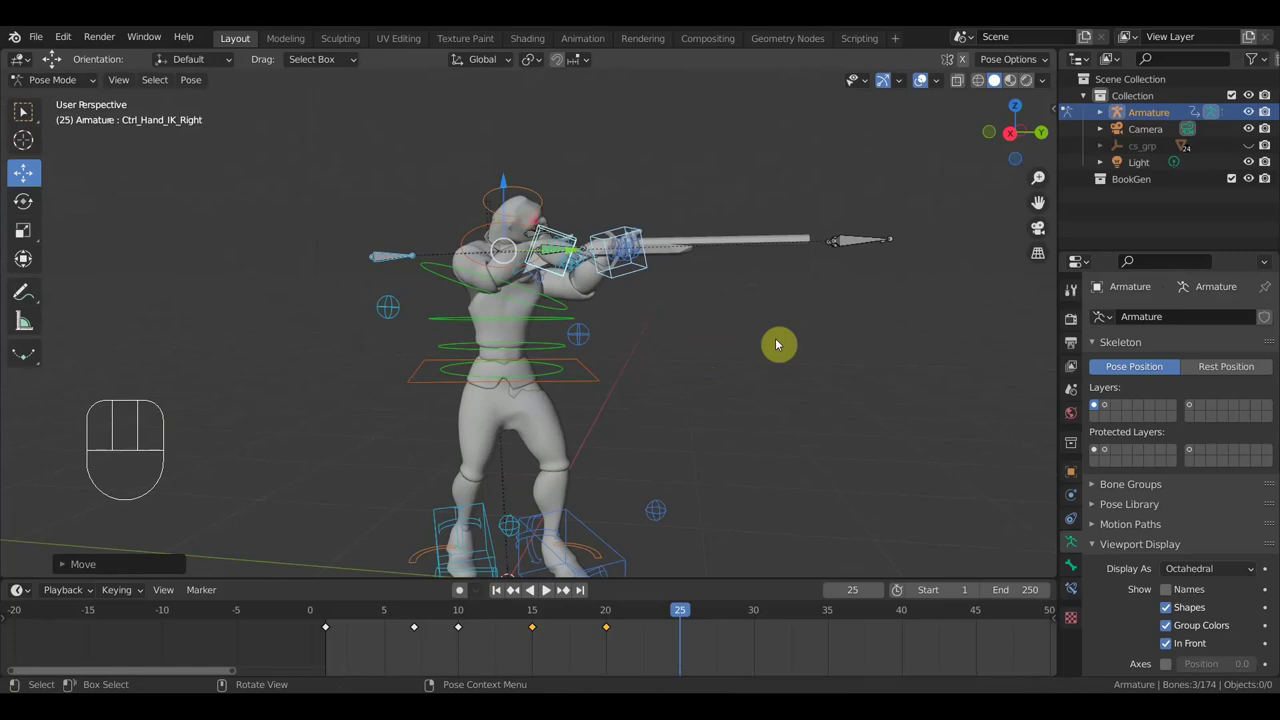
Keyframe the whole character pose at frame 25 and move ahead to frame 30
key("a")
key("i")
left_click_drag(683, 619, 754, 630)
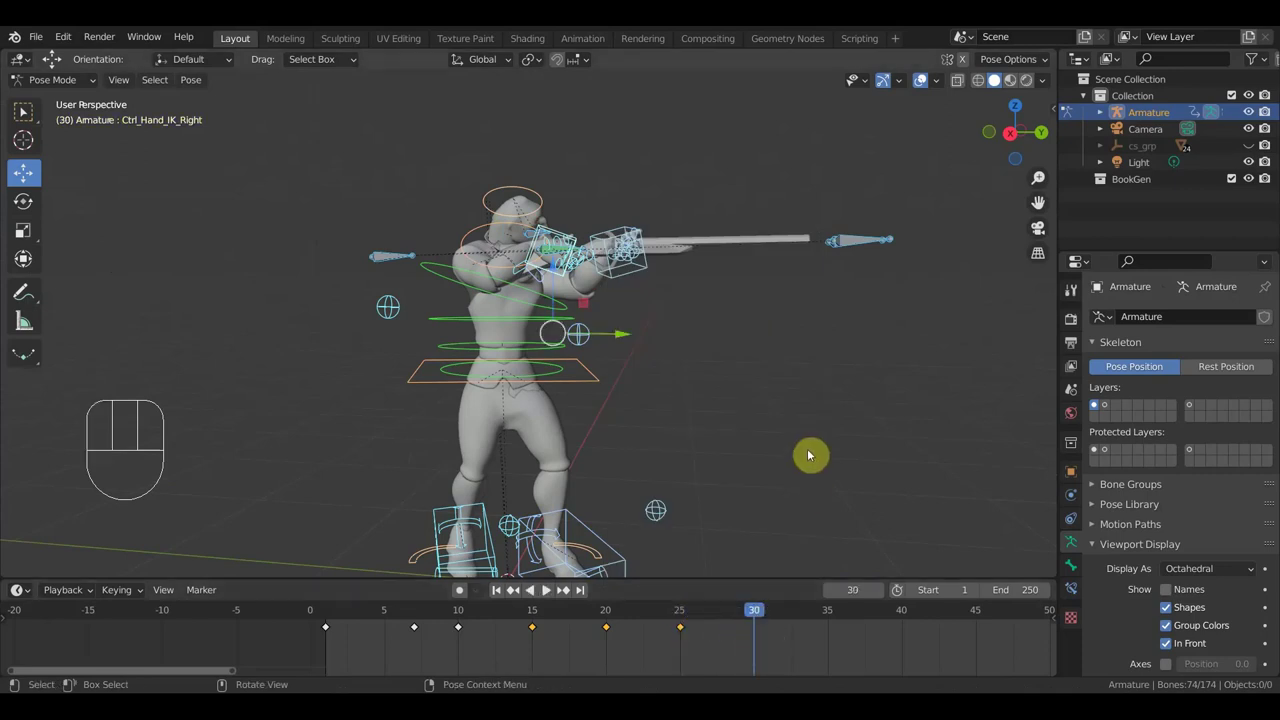
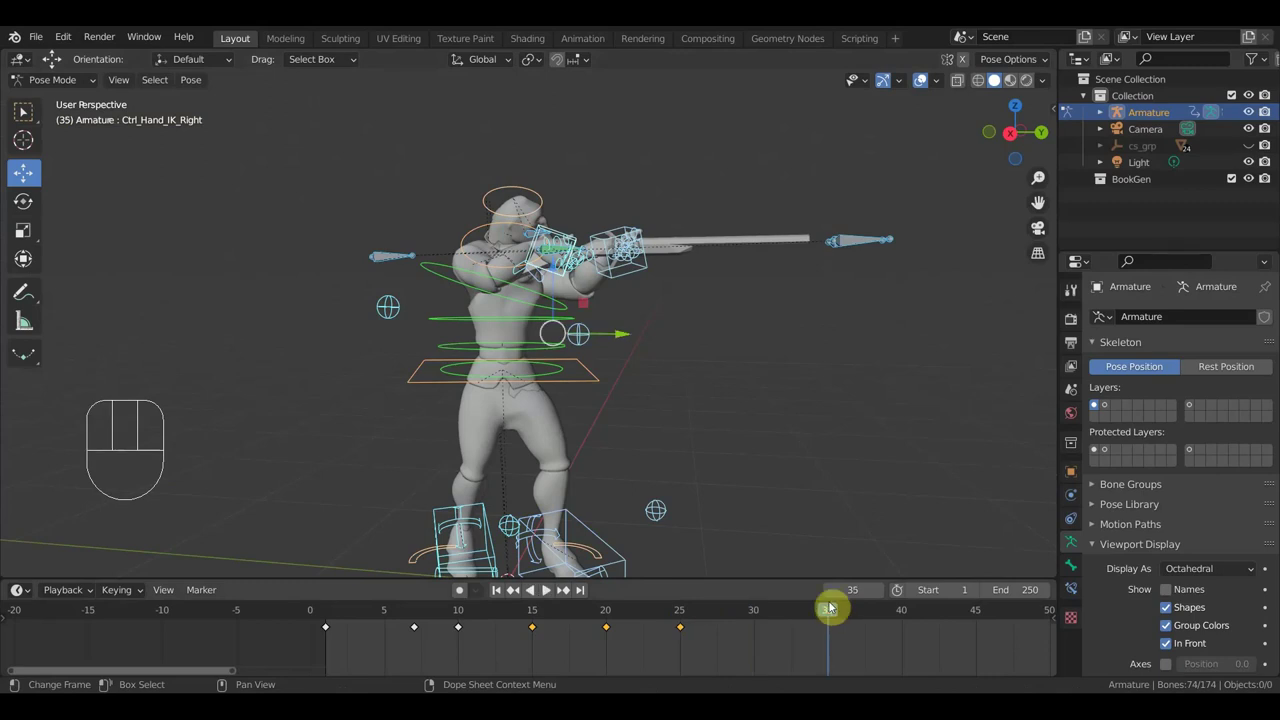
Switch to the right orthographic side view of the character at frame 35
key("KP_3")
key("KP_5")
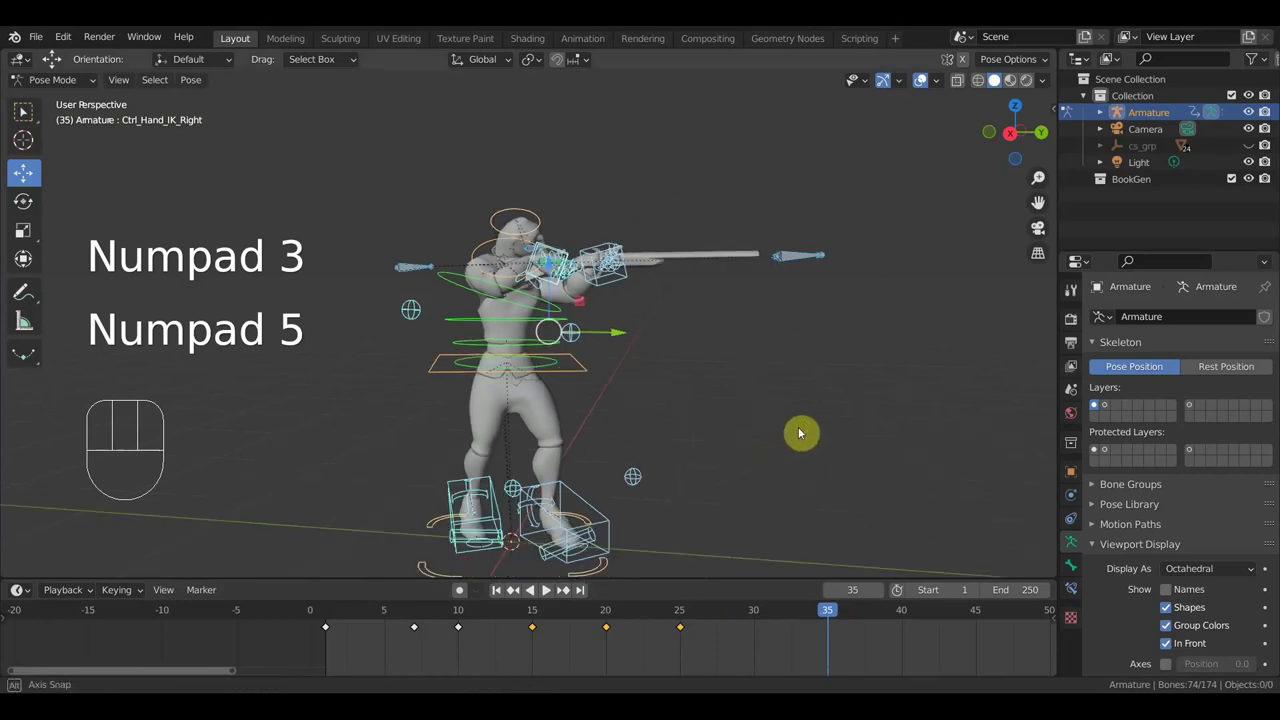
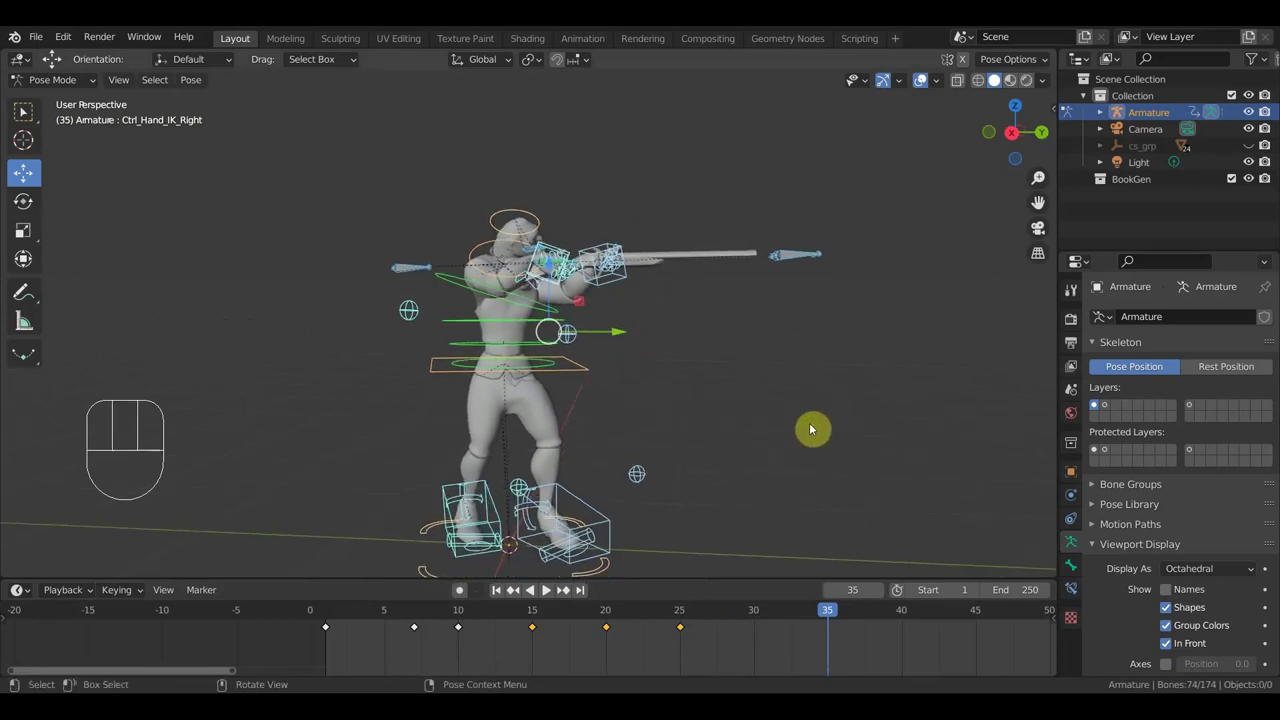
key("KP_3")
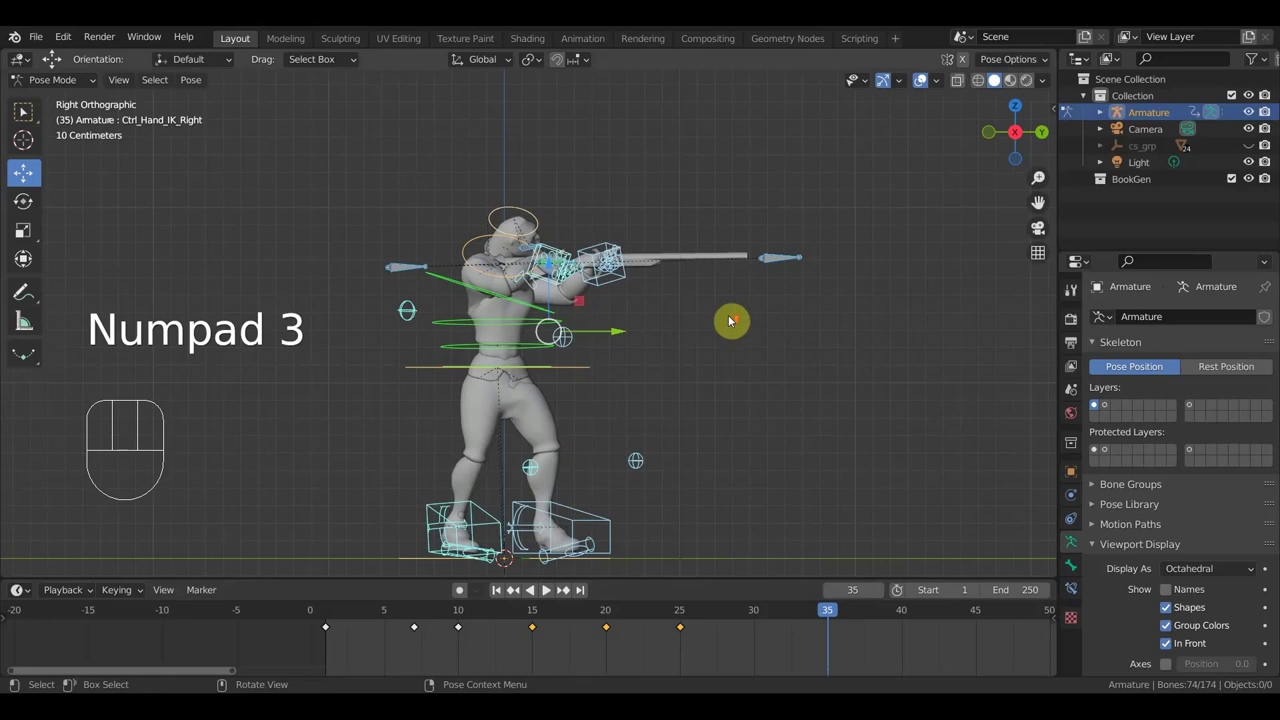
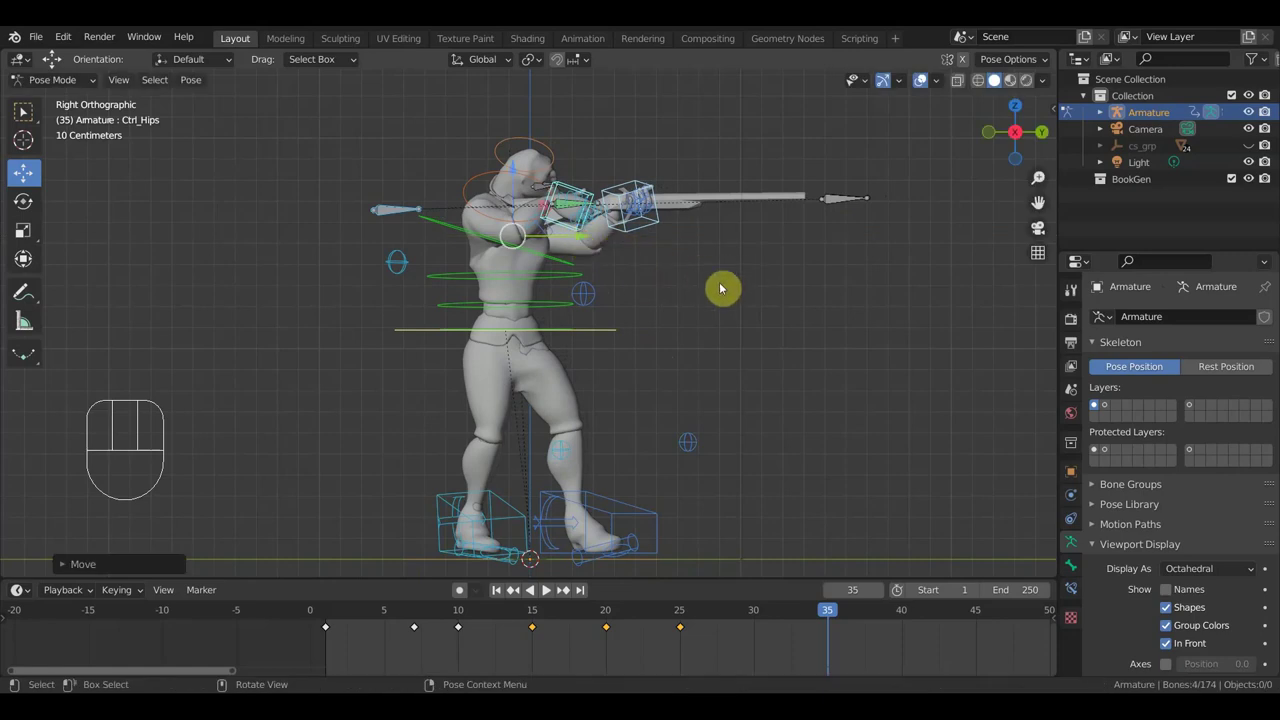
Shift Ctrl_Hips about 0.03 m and tilt it slightly, orbiting to inspect the pose
key("g")
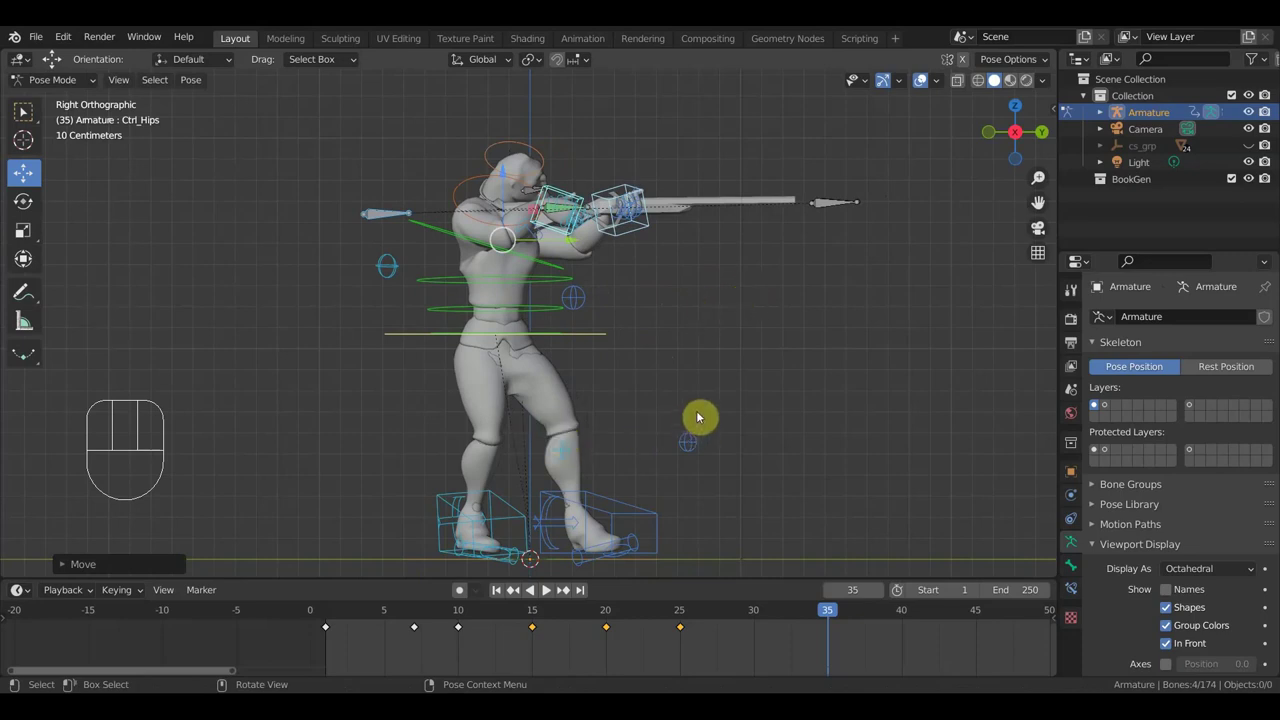
key("r")
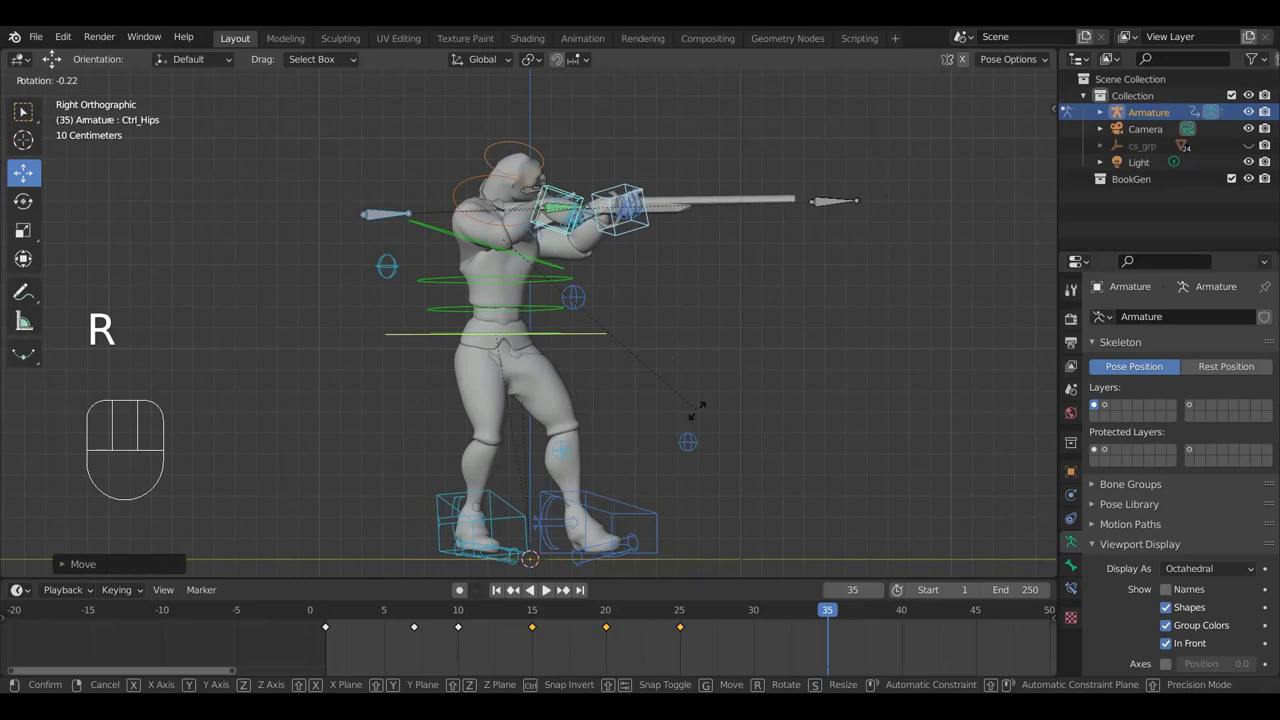
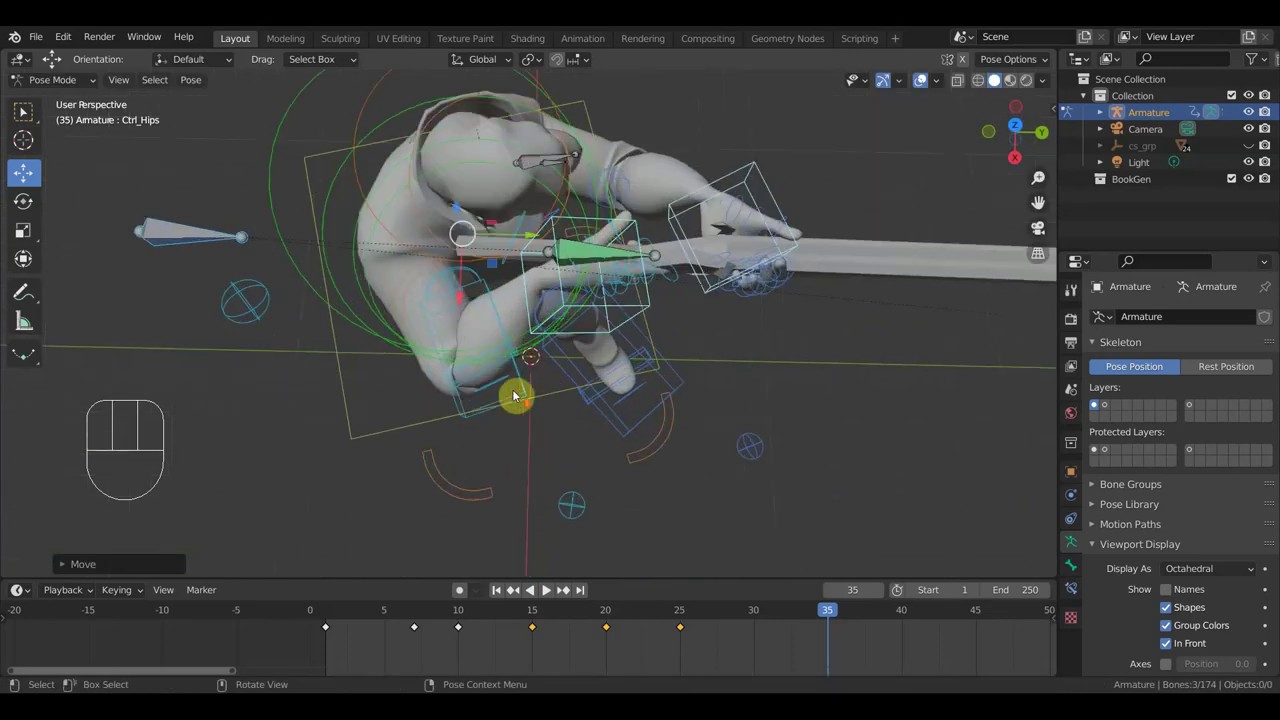
left_click_drag(529, 282, 509, 232)
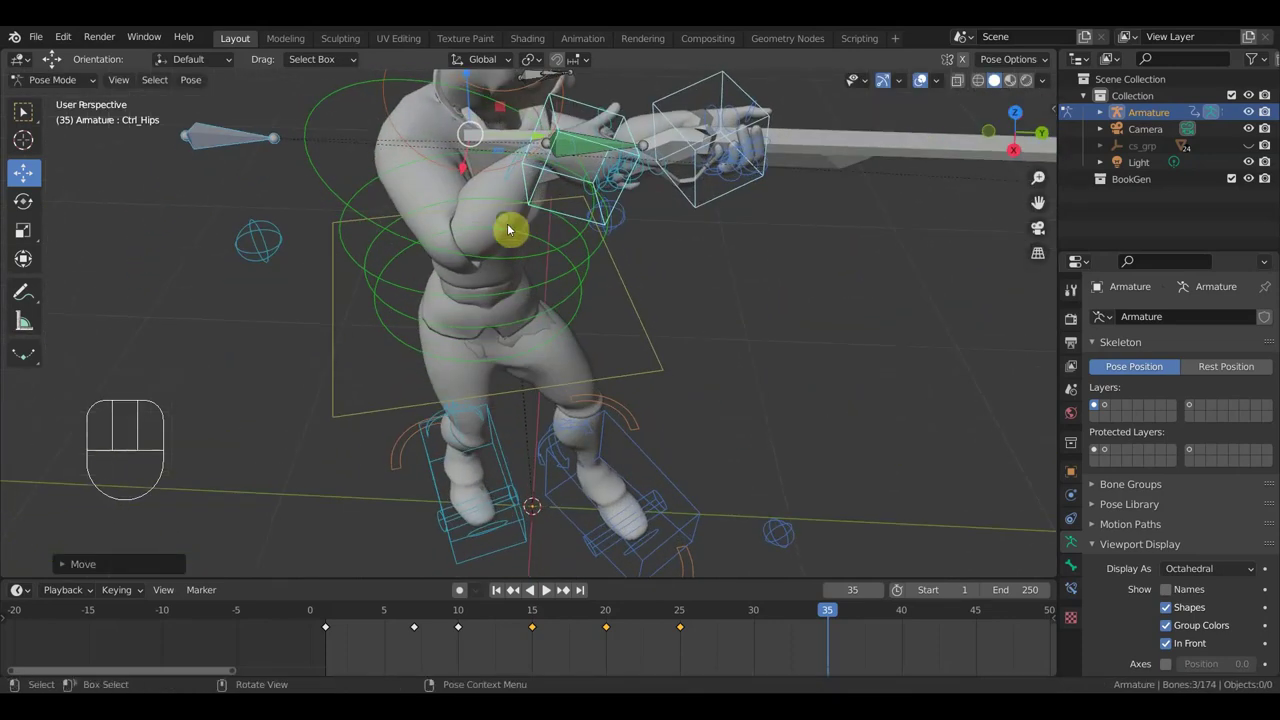
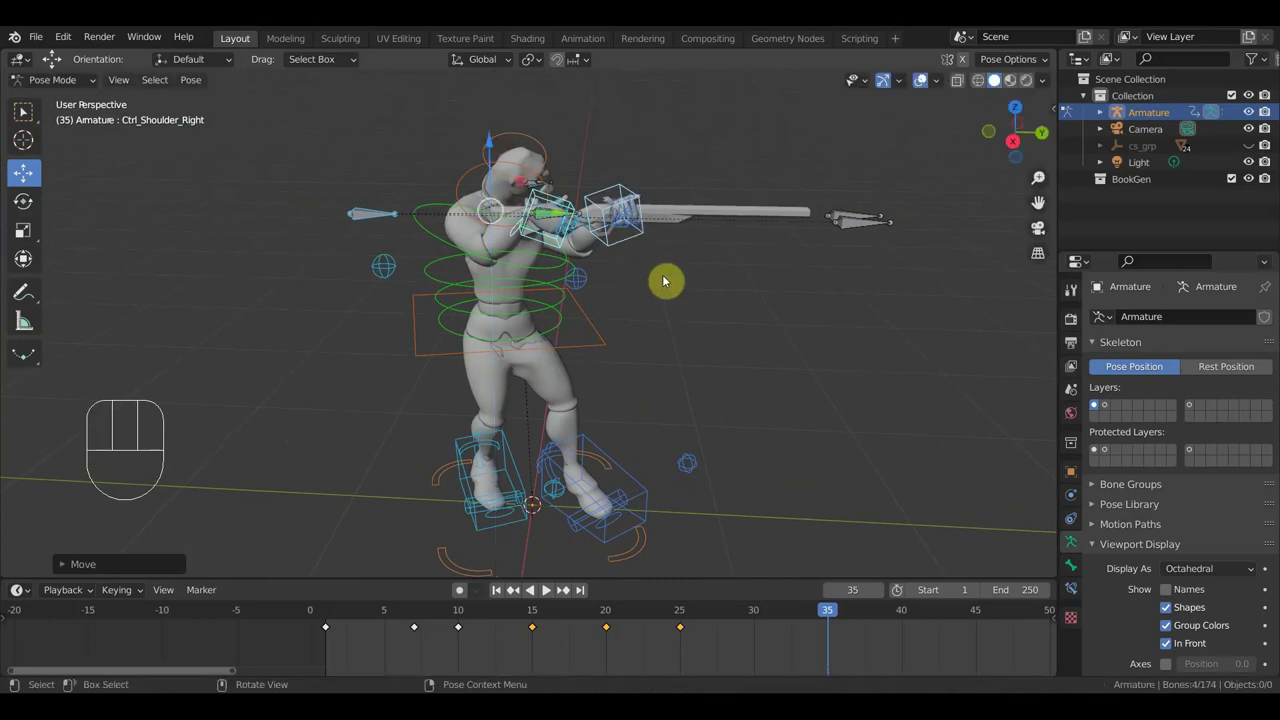
Keyframe the whole pose at frame 35 from the side view and scrub back to frame 31
key("KP_3")
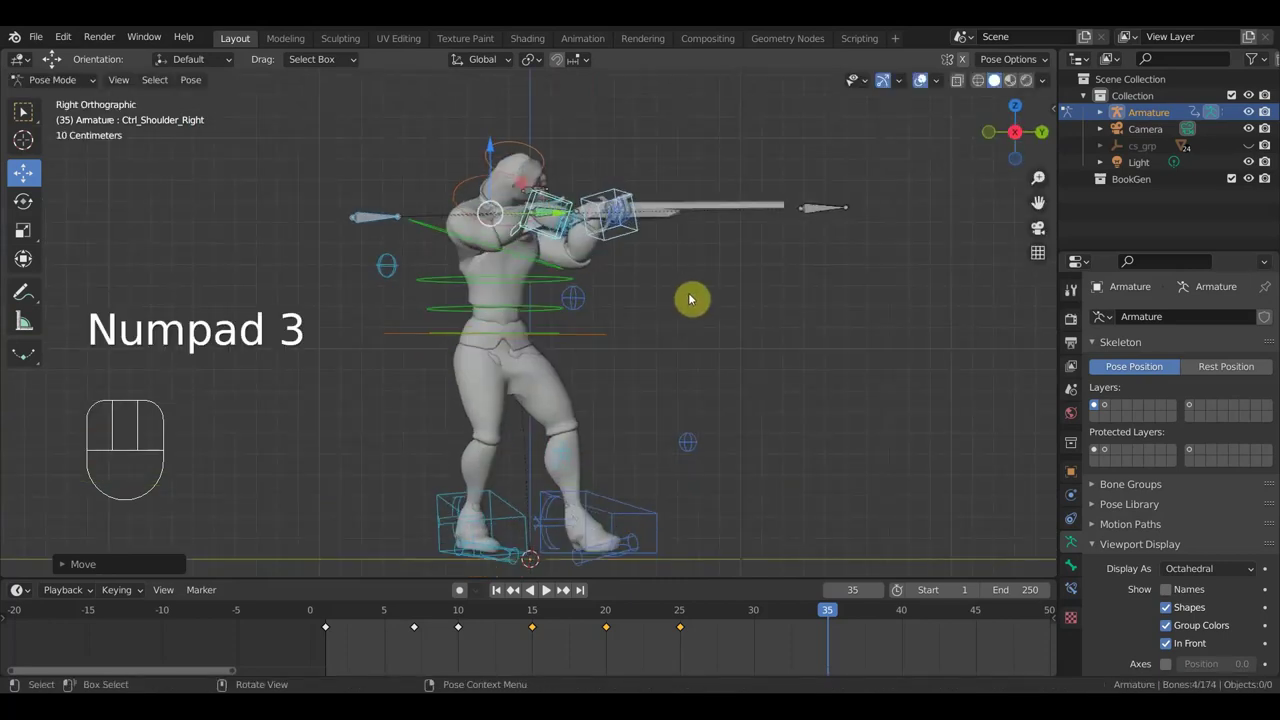
key("a")
key("i")
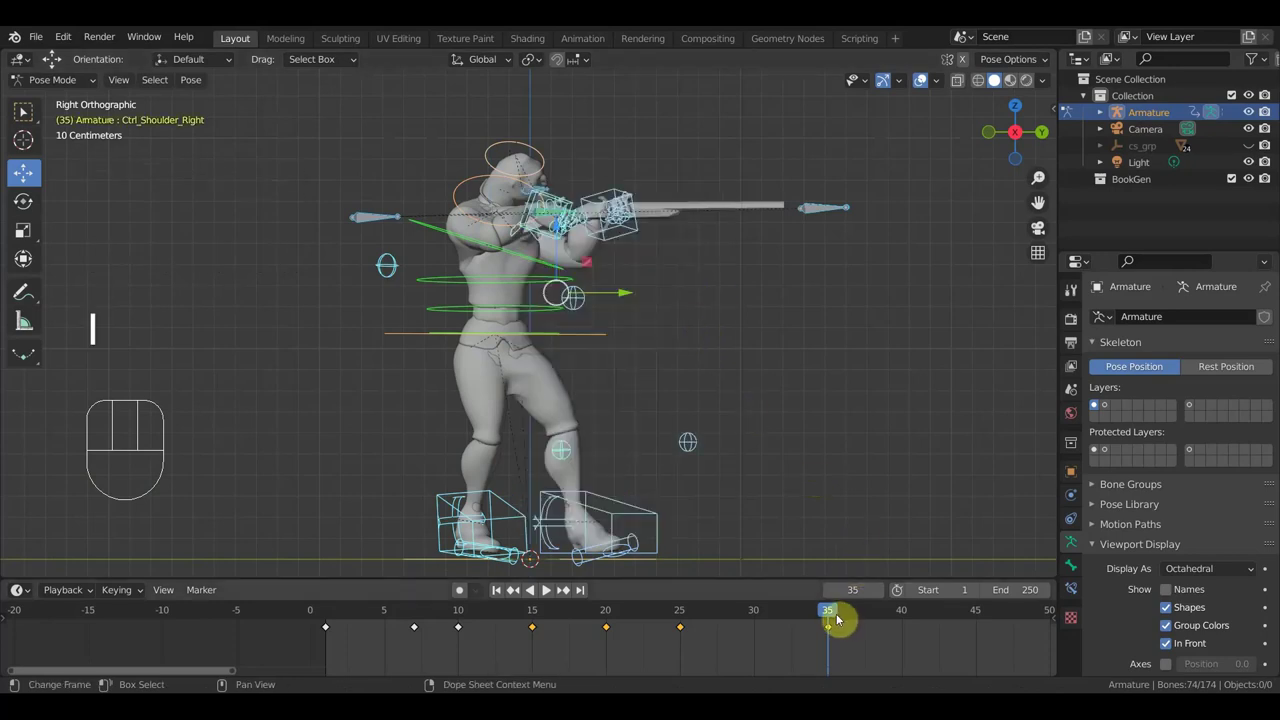
left_click_drag(833, 619, 769, 627)
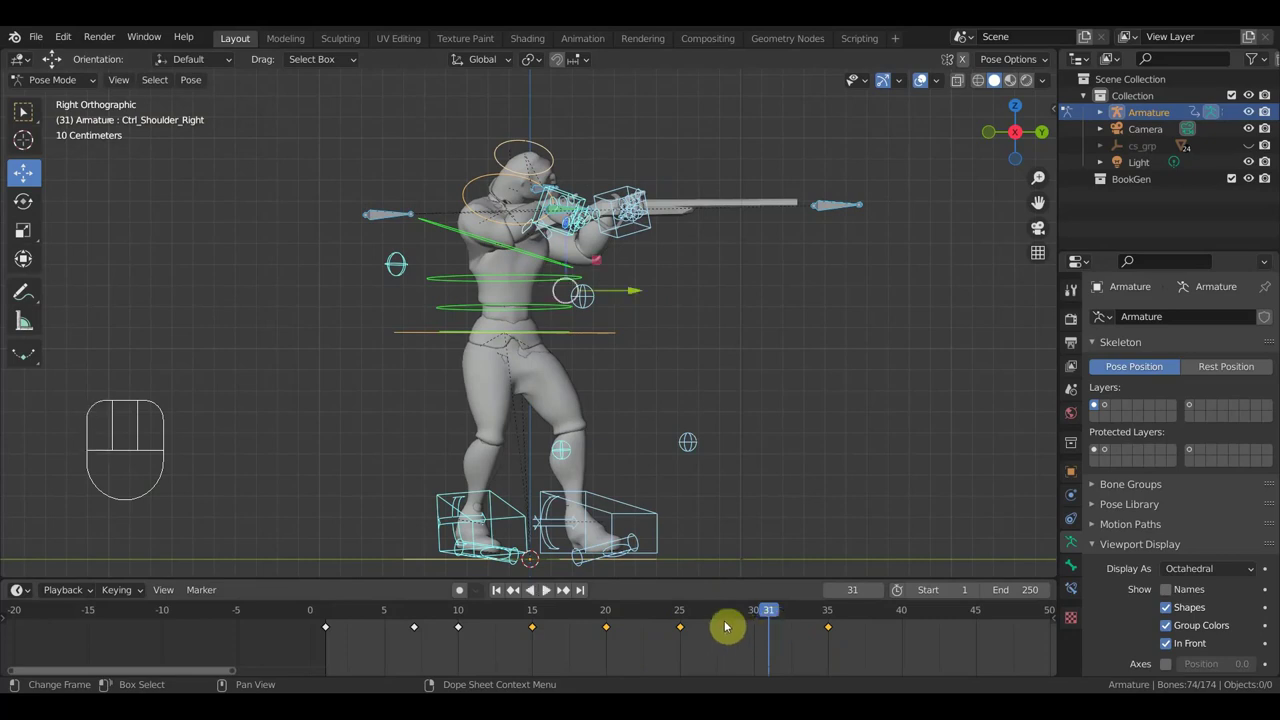
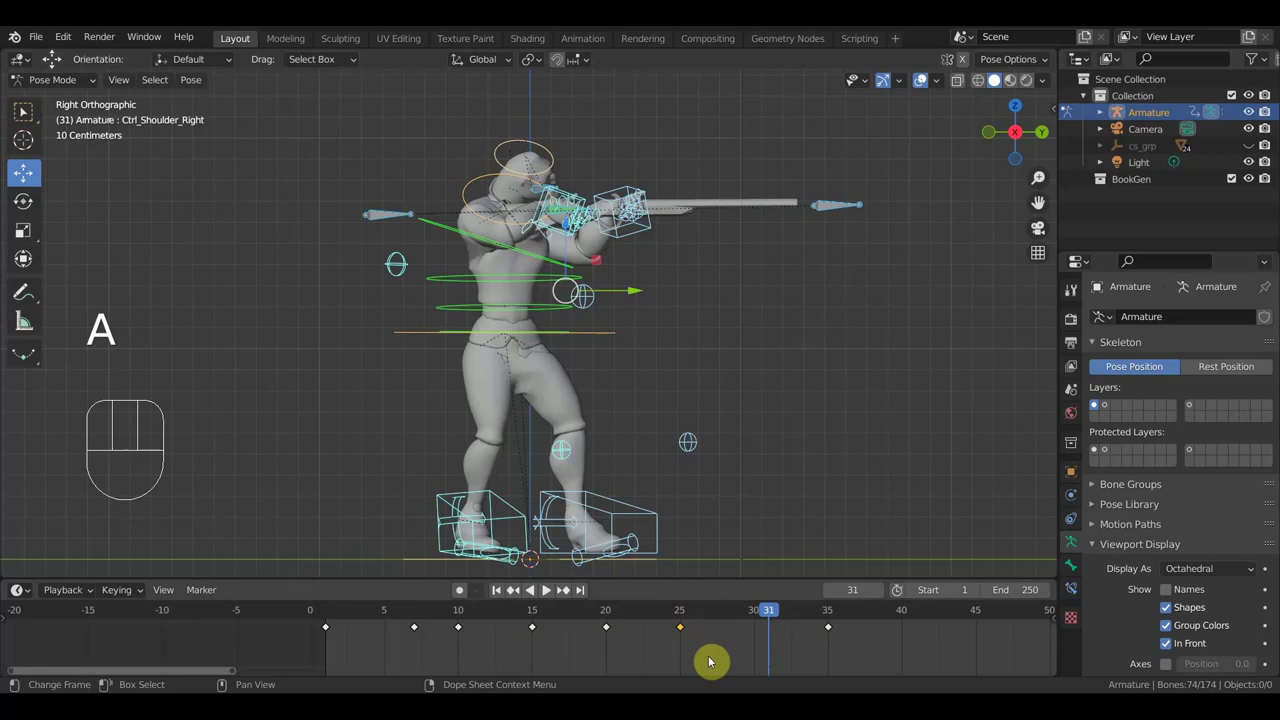
Duplicate the frame-25 keyframe to around frame 30 and play the animation to check
key("shift+d")
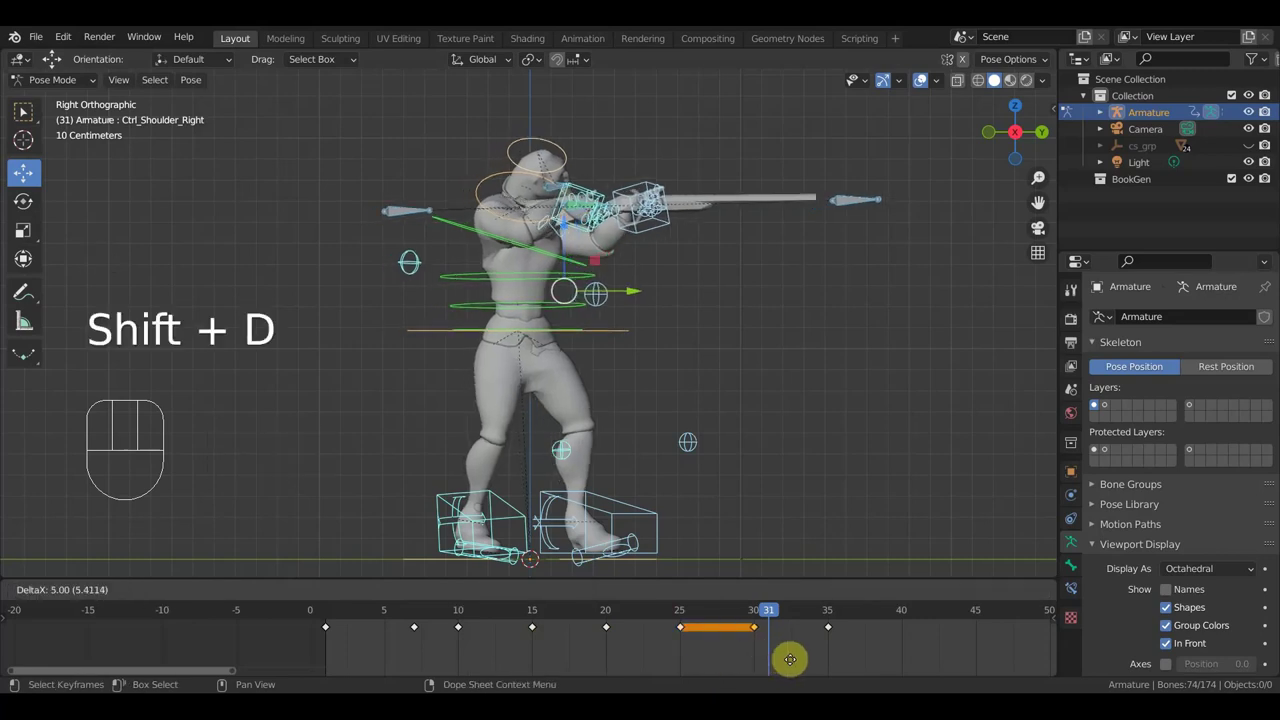
left_click(815, 673)
key("space")
key("space")
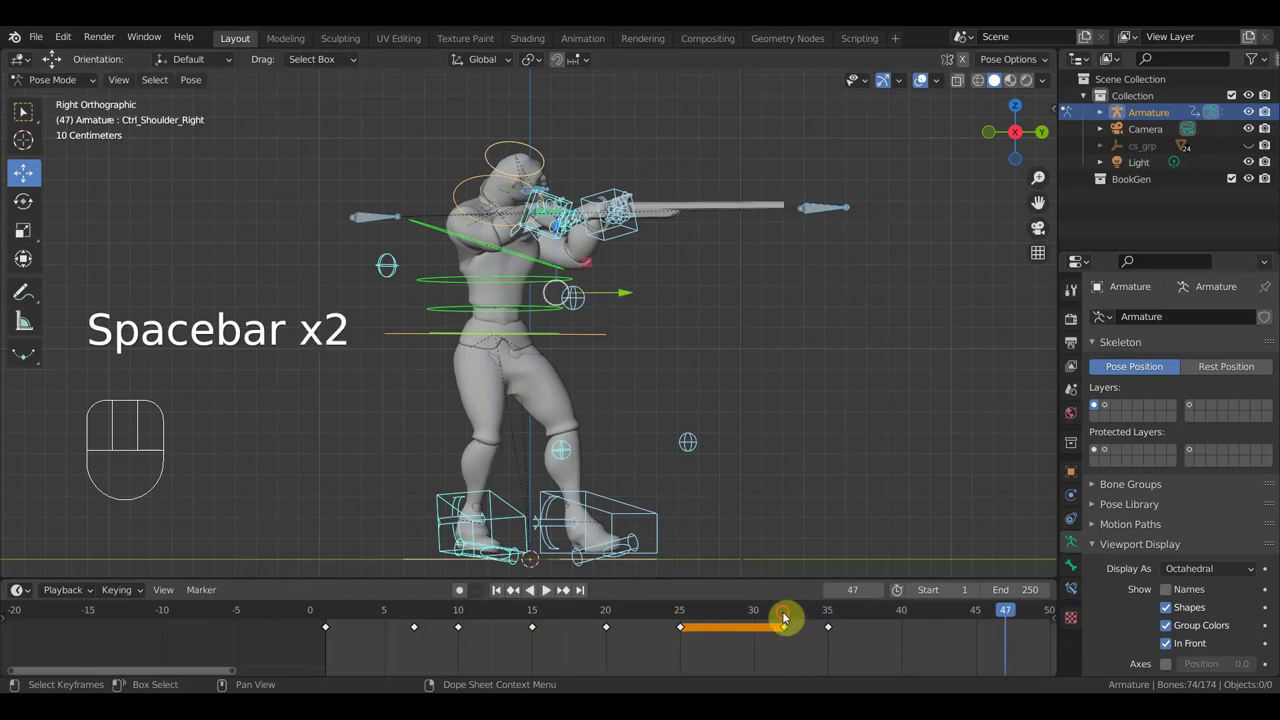
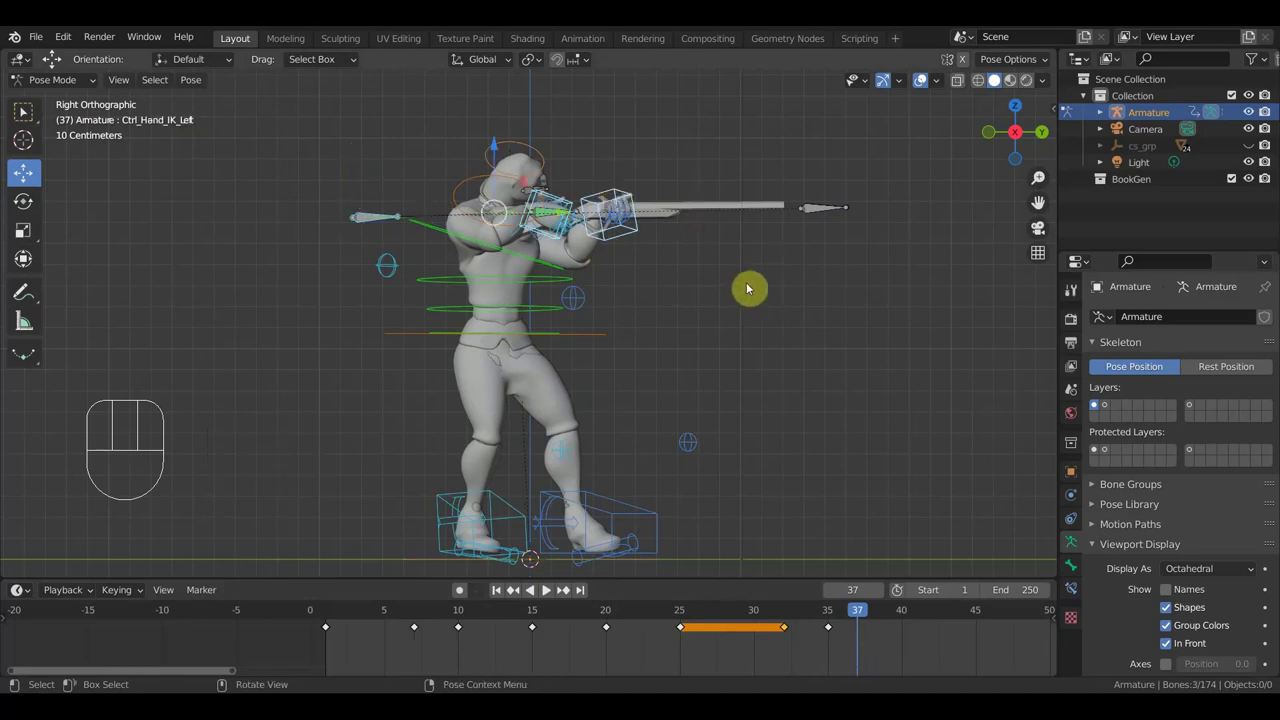
Rotate Ctrl_Hand_IK_Left and Ctrl_Shoulder_Left at frame 37, orbiting to review the throw pose
key("r")
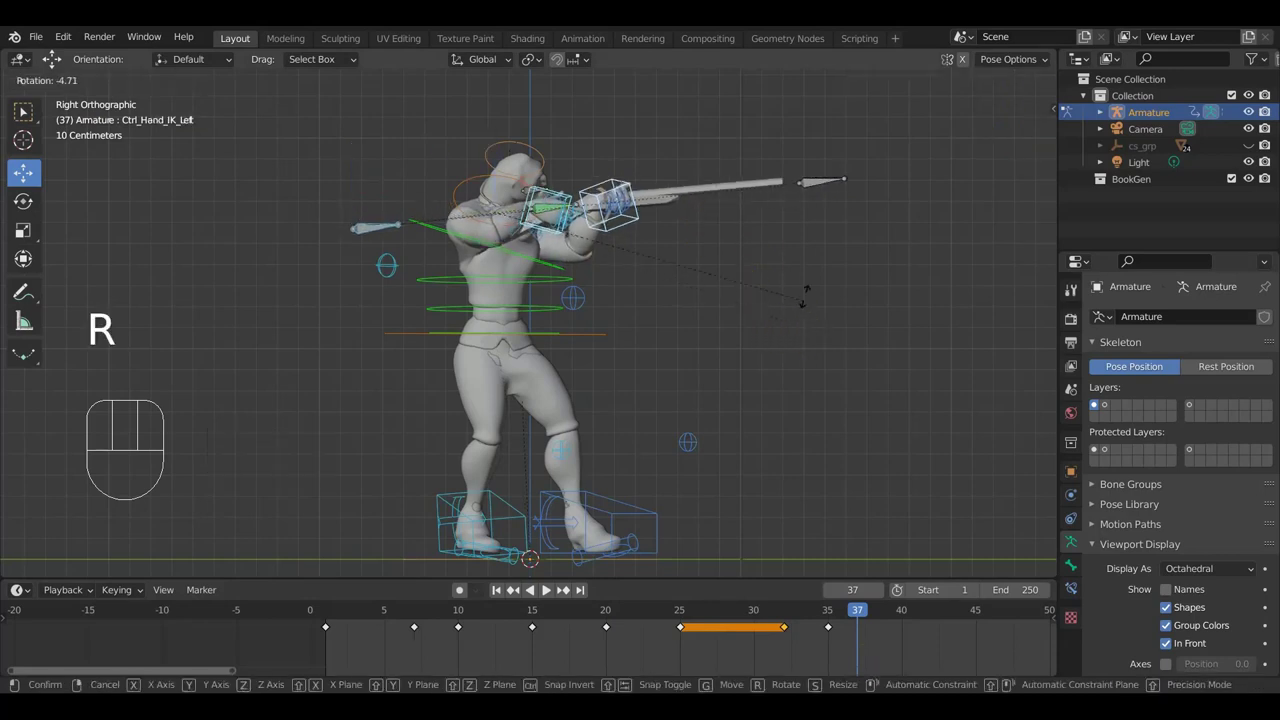
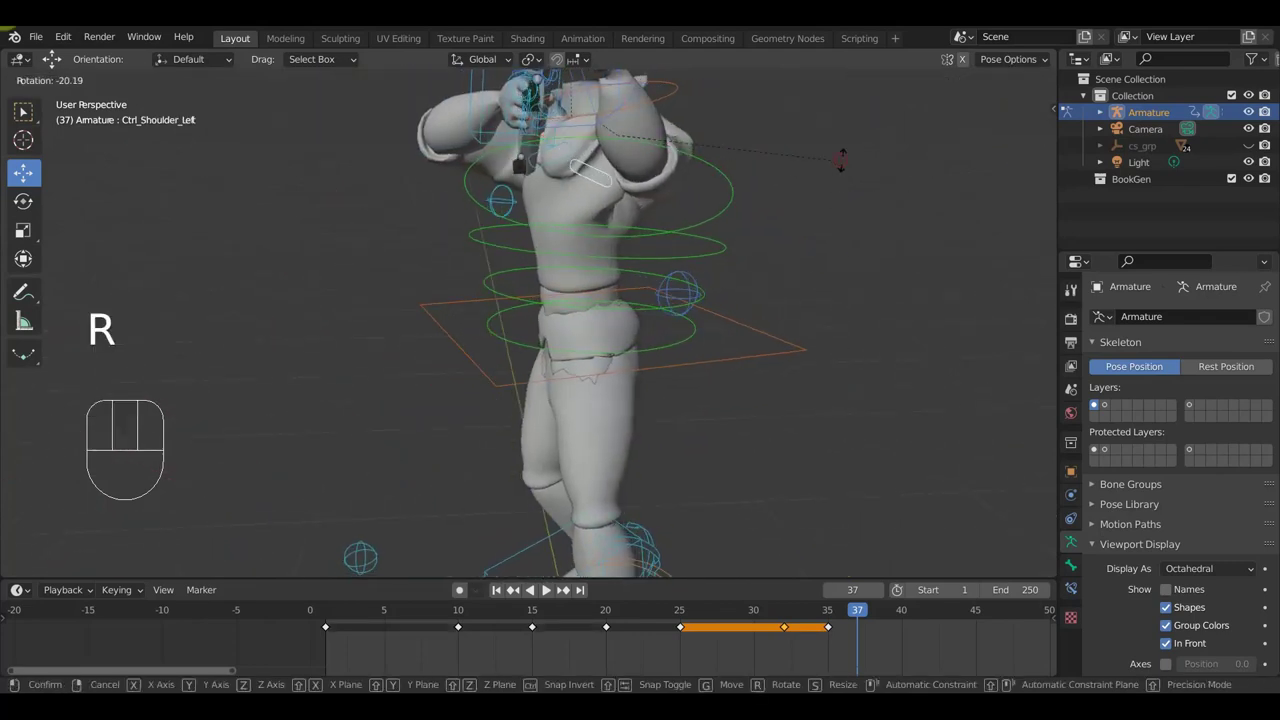
left_click(843, 168)
left_click_drag(767, 217, 680, 205)
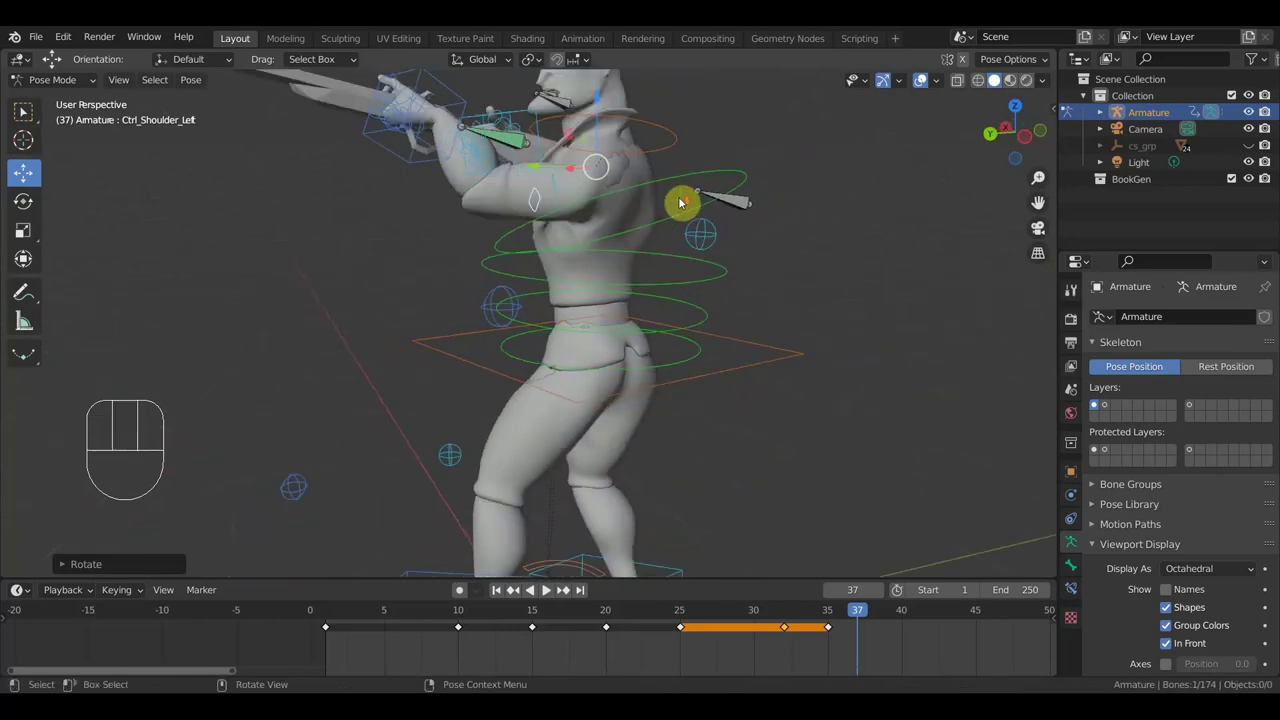
middle_click(653, 219)
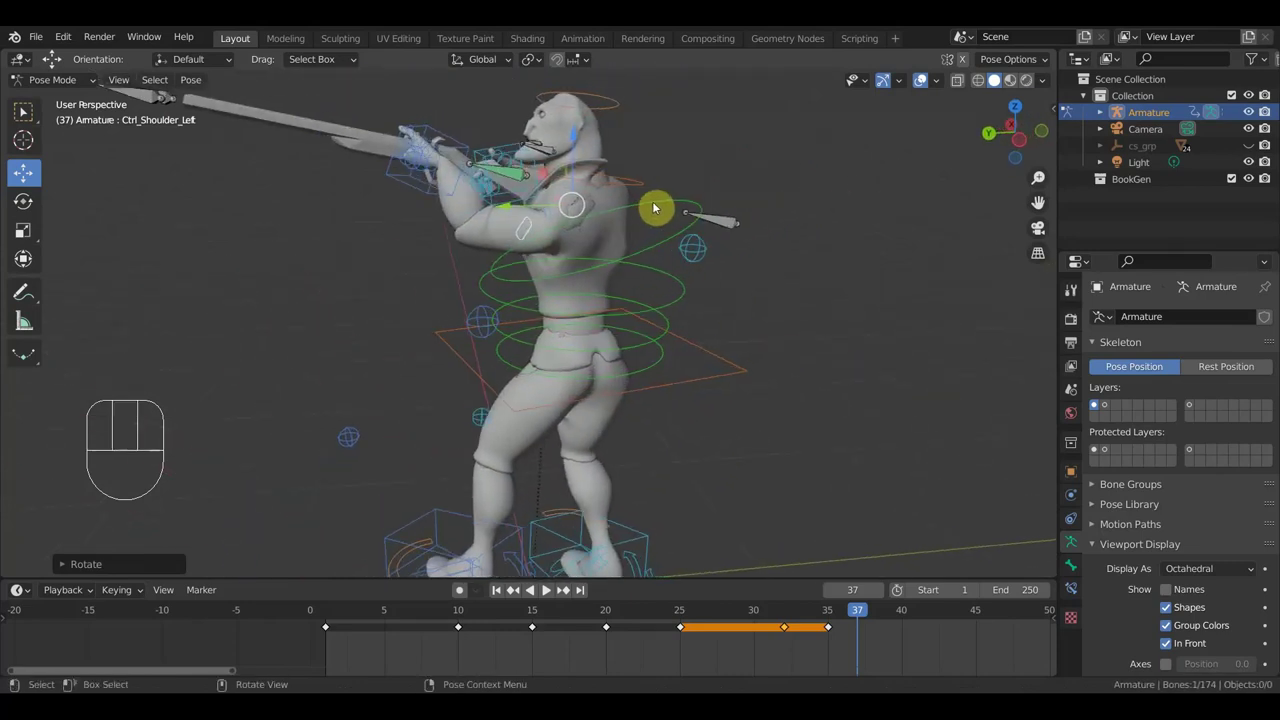
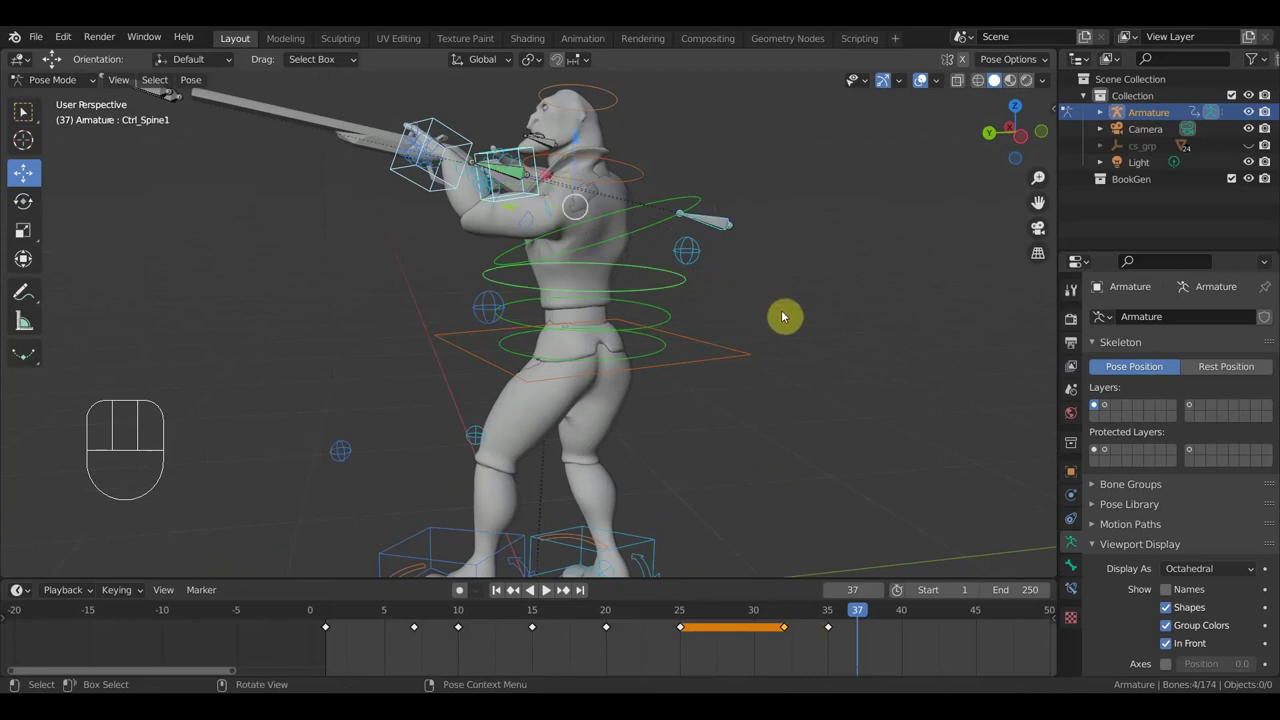
Rotate Ctrl_Spine1 slightly at frame 37, undoing one attempt, and view along the spear
key("r")
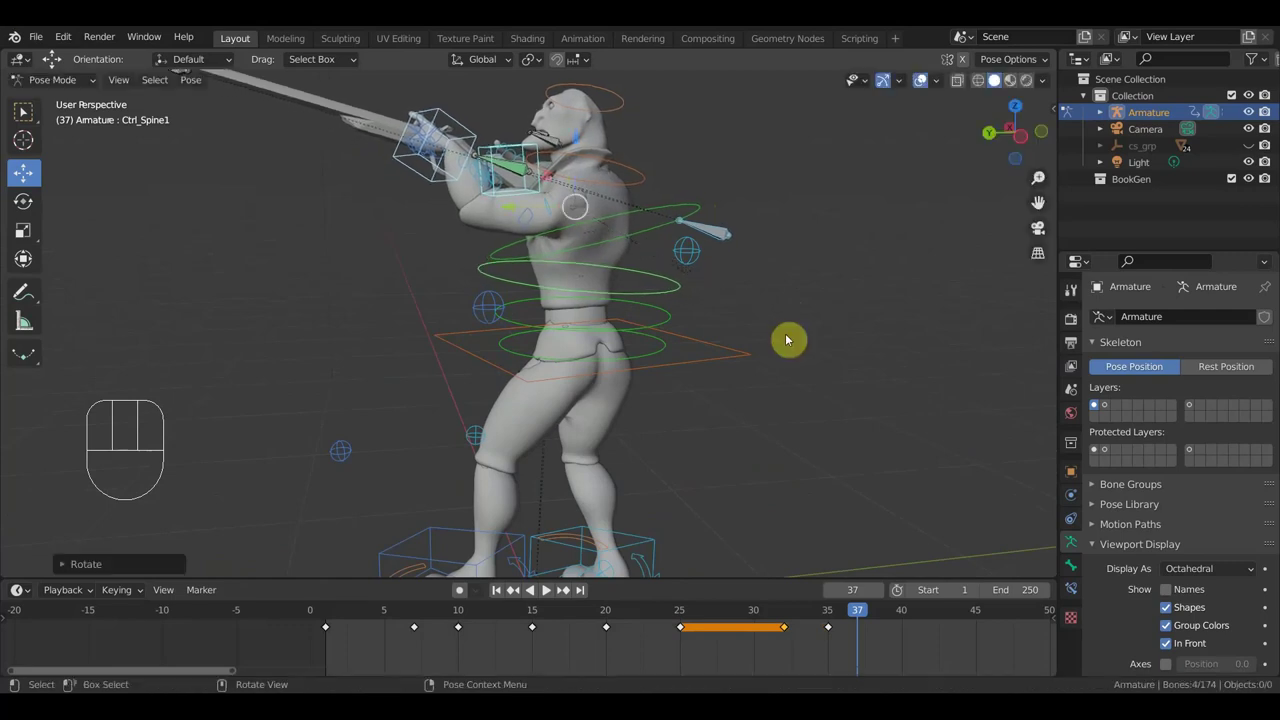
key("r")
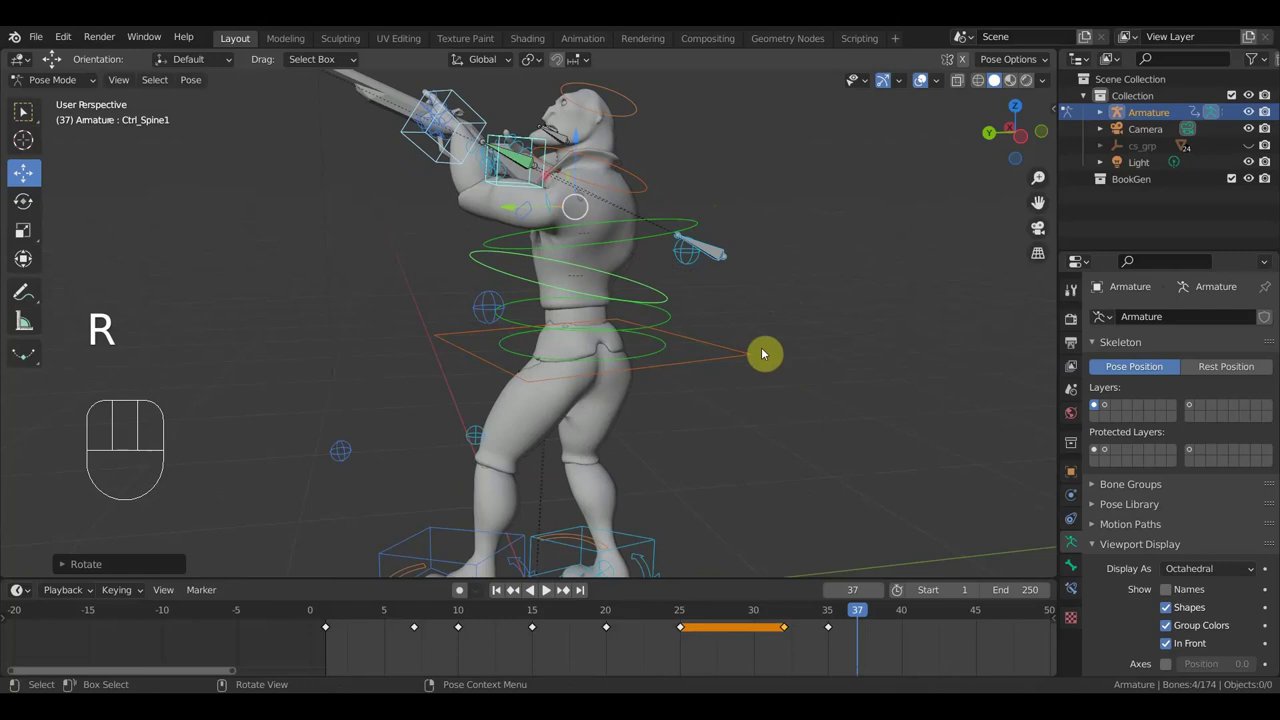
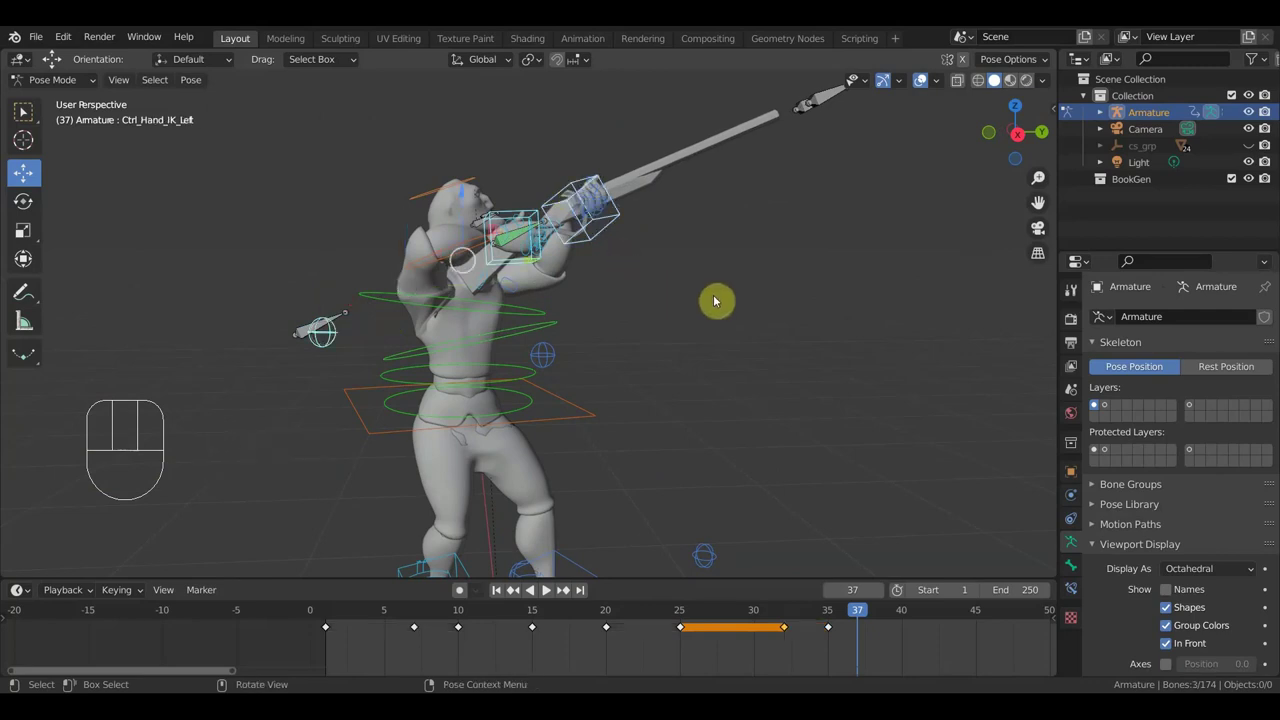
key("r")
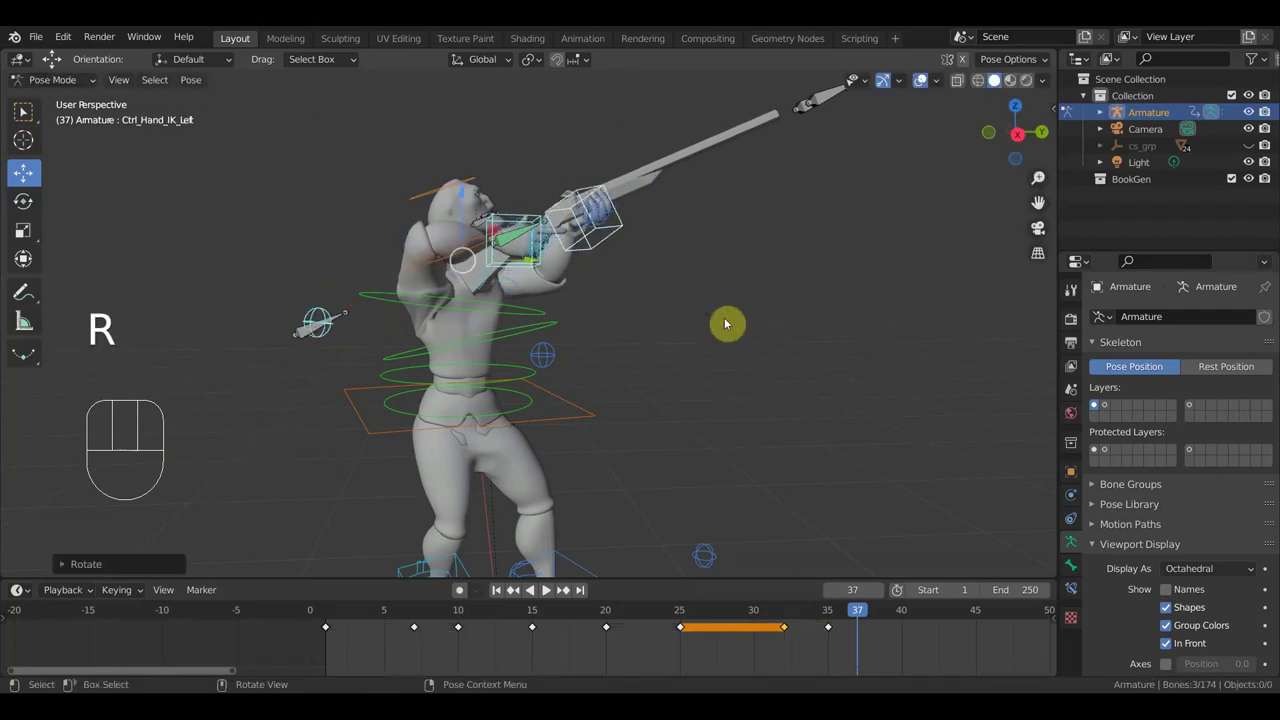
key("ctrl+z")
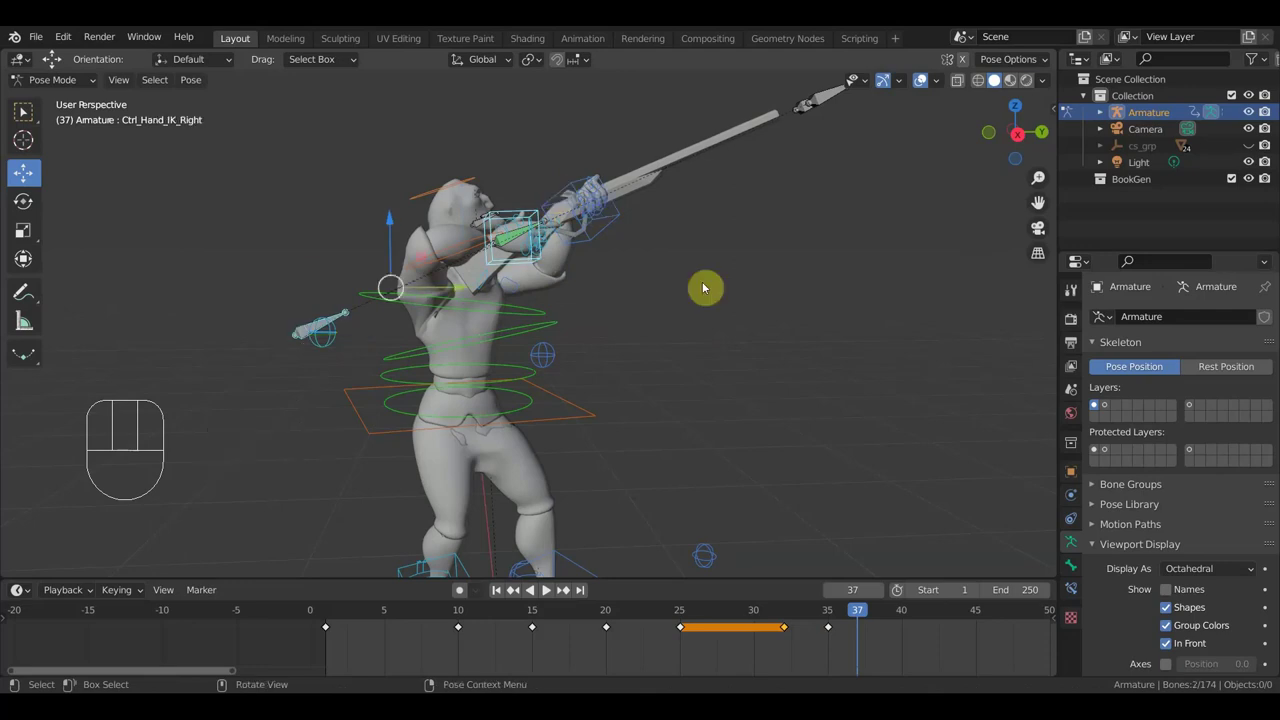
left_click_drag(606, 235, 688, 301)
Rotate Ctrl_Hand_IK_Left about 6 degrees to re-angle the left hand
key("r")
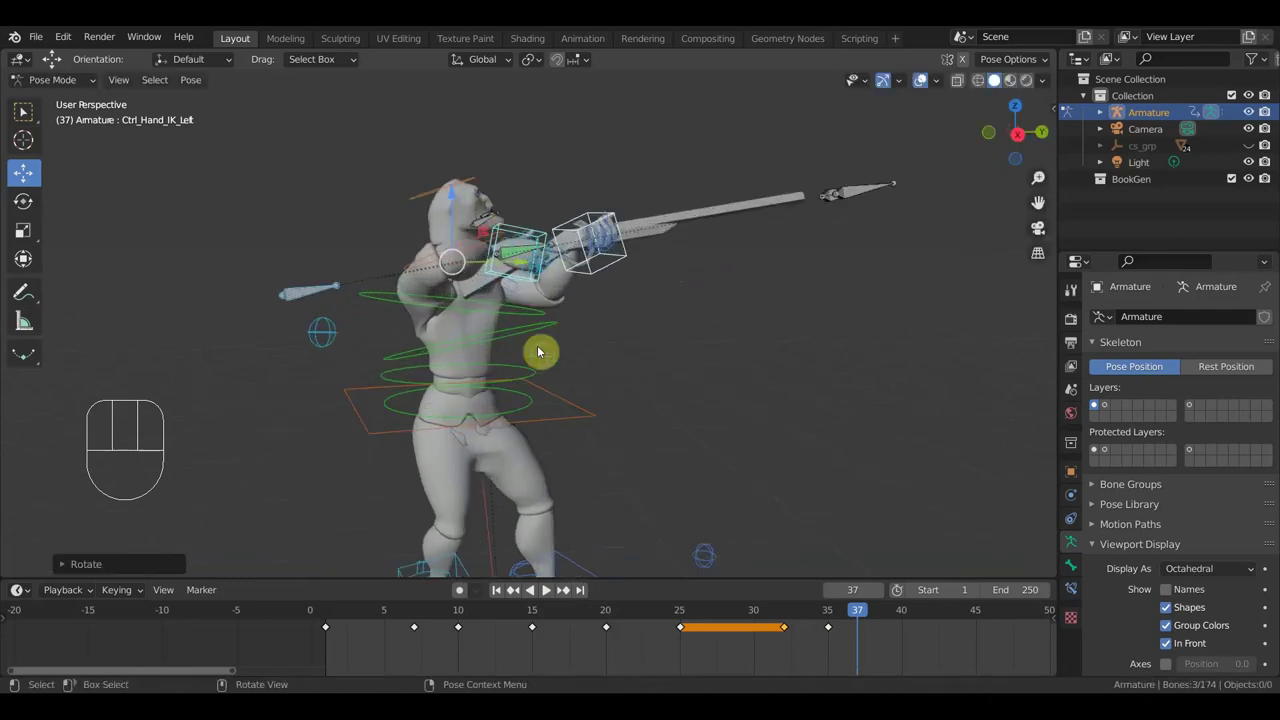
key("r")
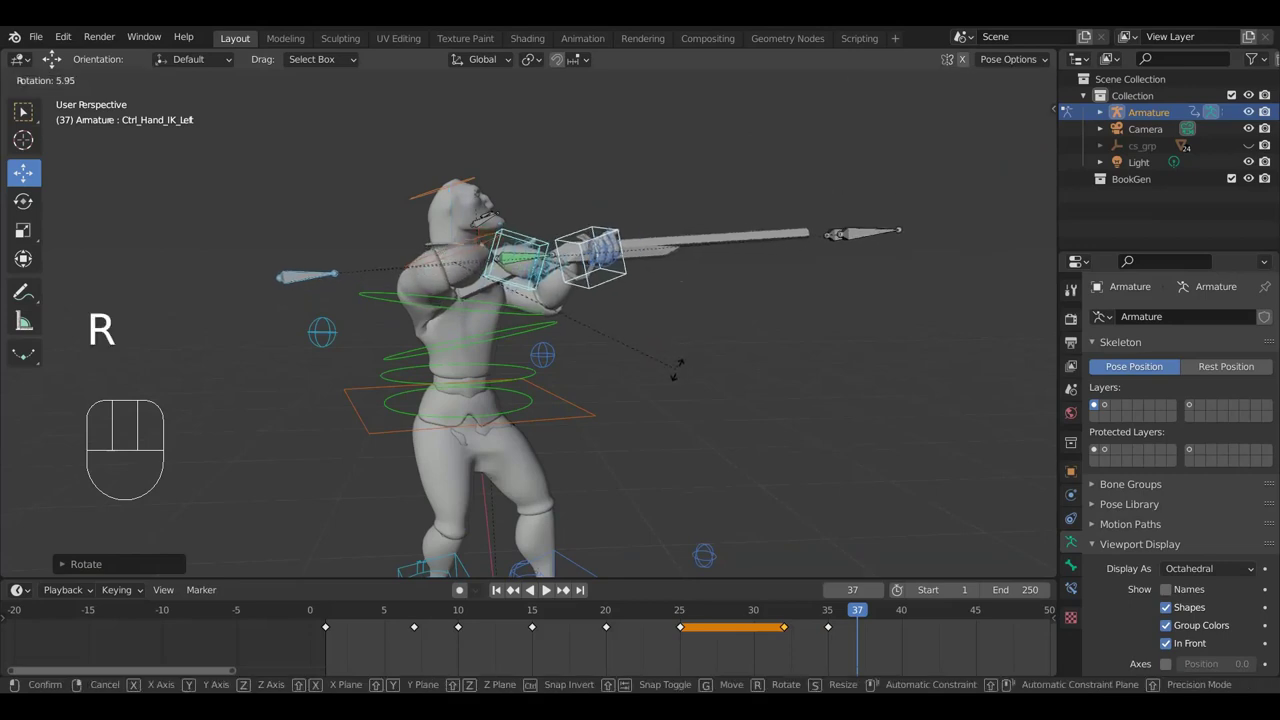
left_click(683, 363)
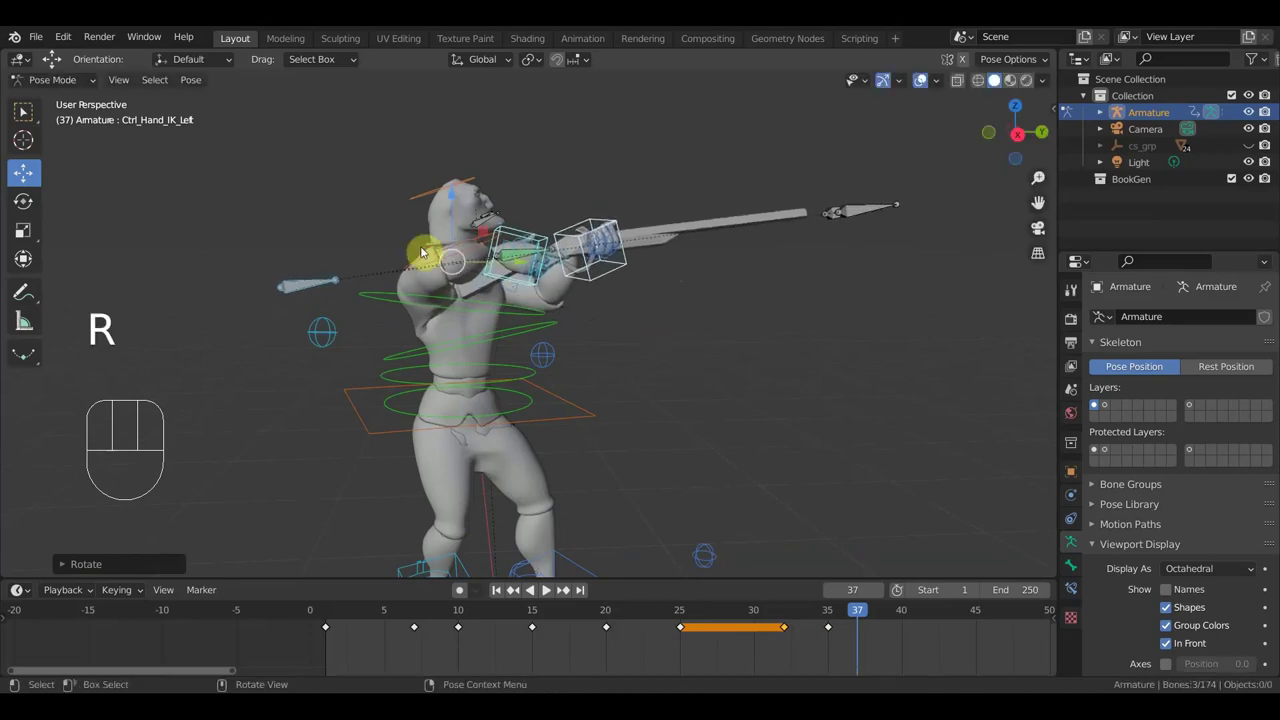
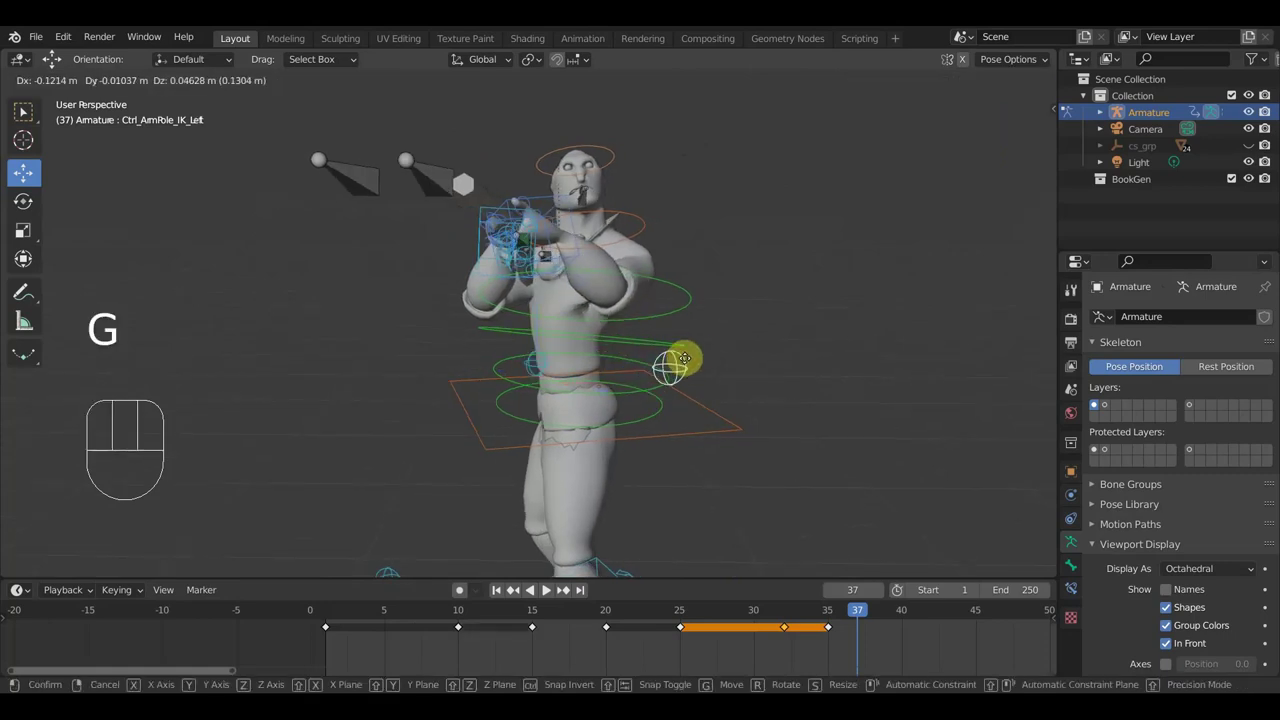
Confirm the left arm pole move and keyframe the whole rig pose at frame 37
left_click(707, 352)
middle_click(647, 384)
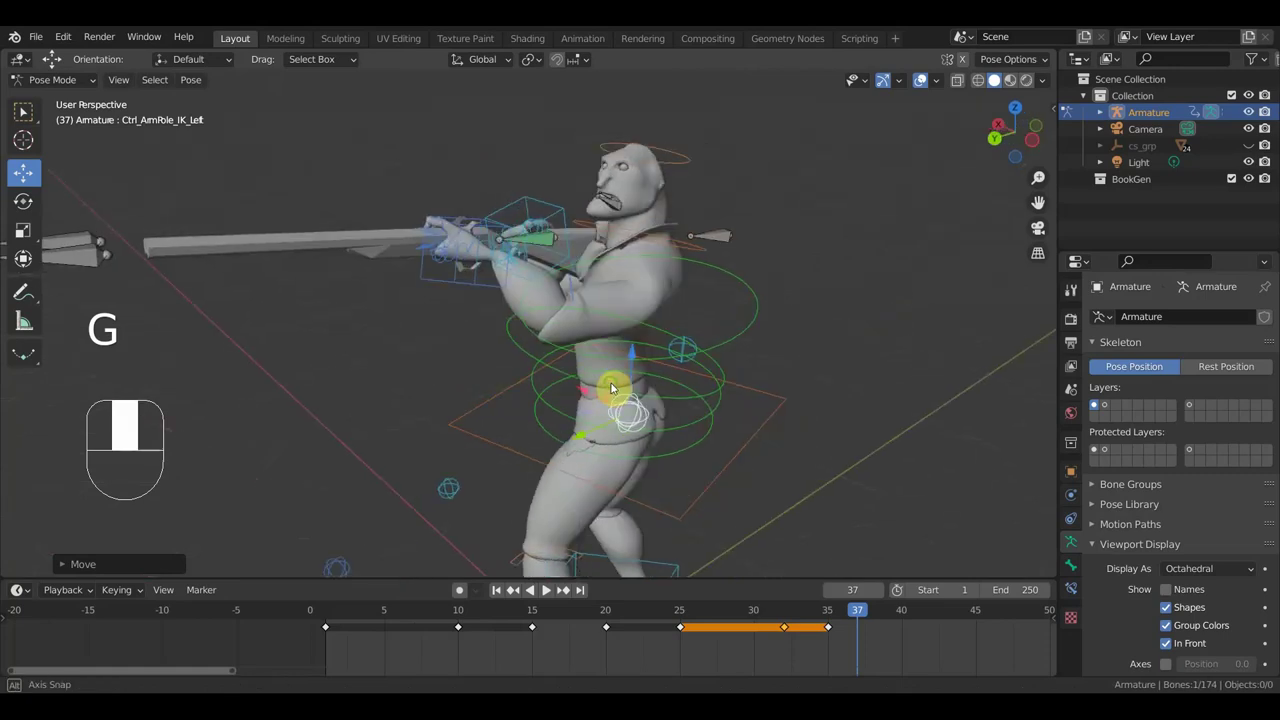
left_click_drag(645, 374, 825, 355)
key("a")
key("i")
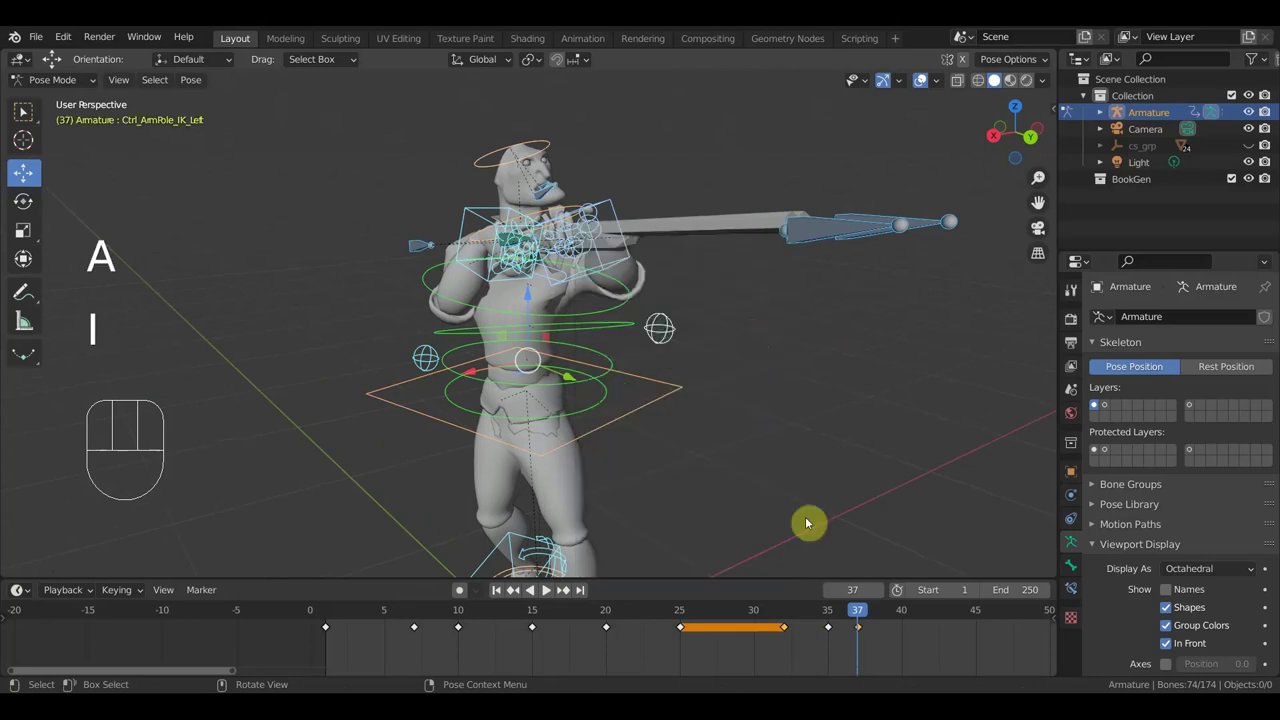
Scrub to frame 40 in the side view to review the spear motion
left_click_drag(835, 618, 875, 591)
key("KP_3")
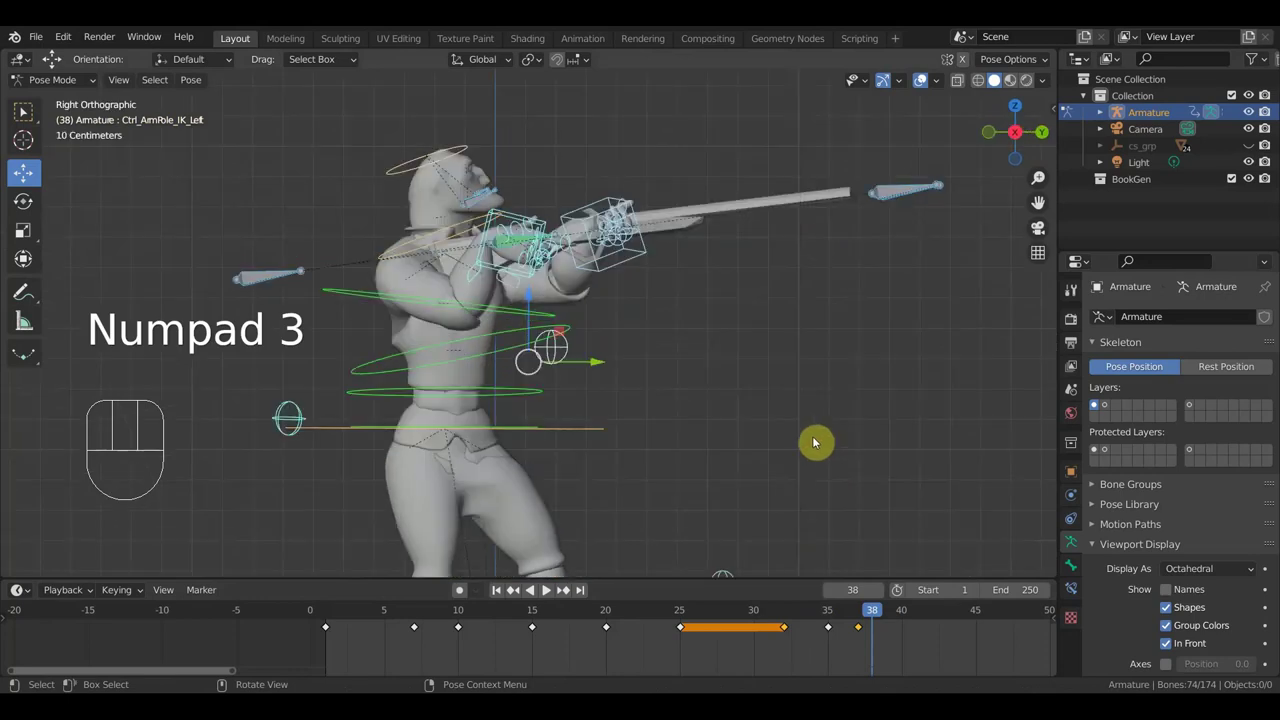
left_click_drag(838, 625, 905, 628)
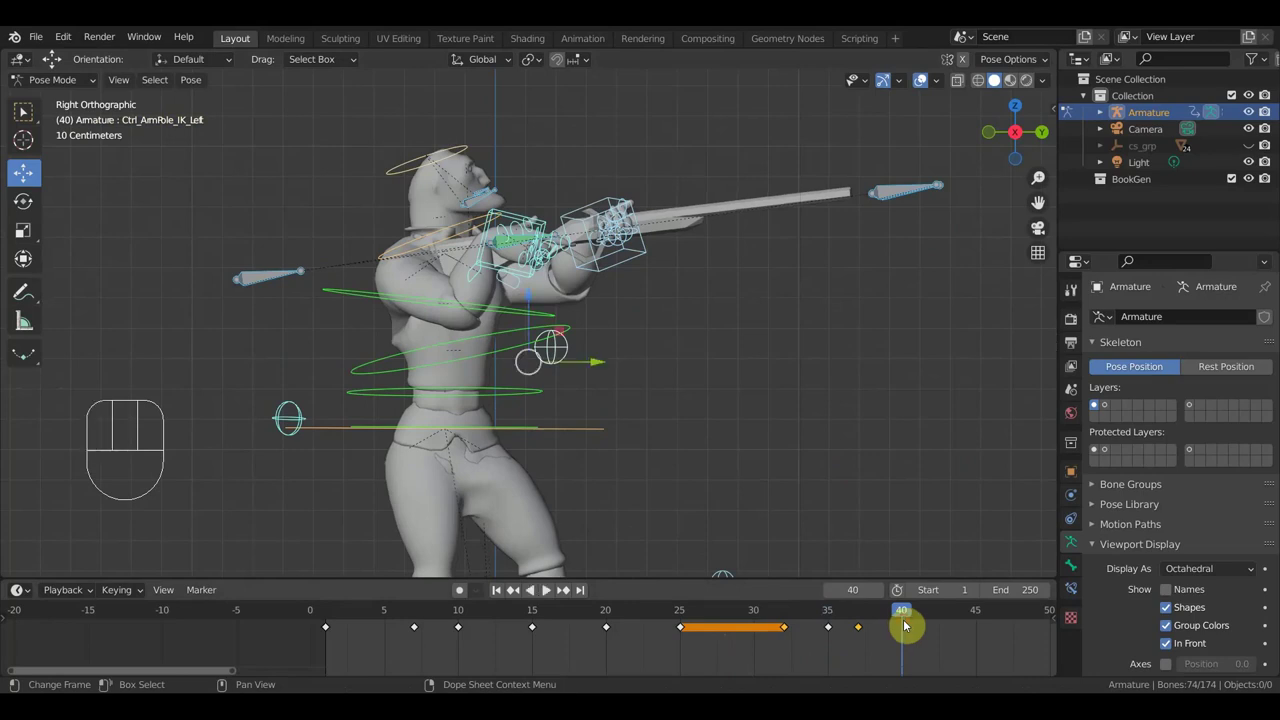
left_click_drag(877, 480, 854, 421)
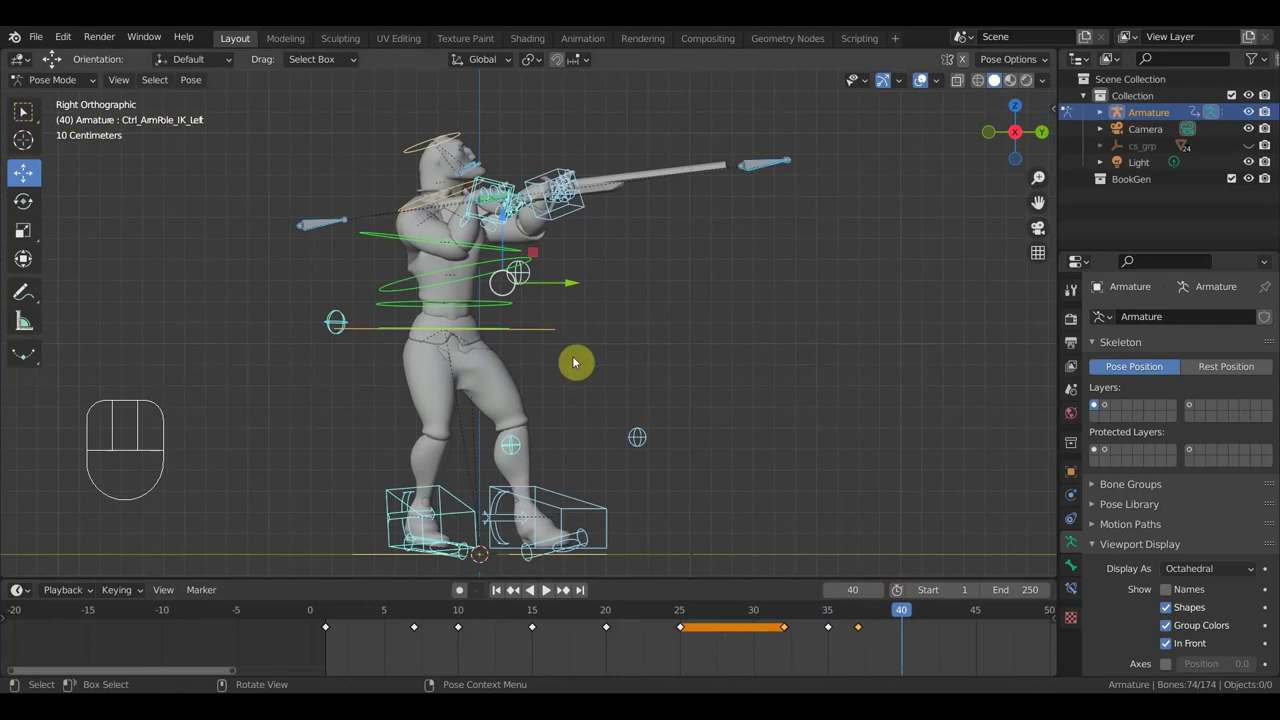
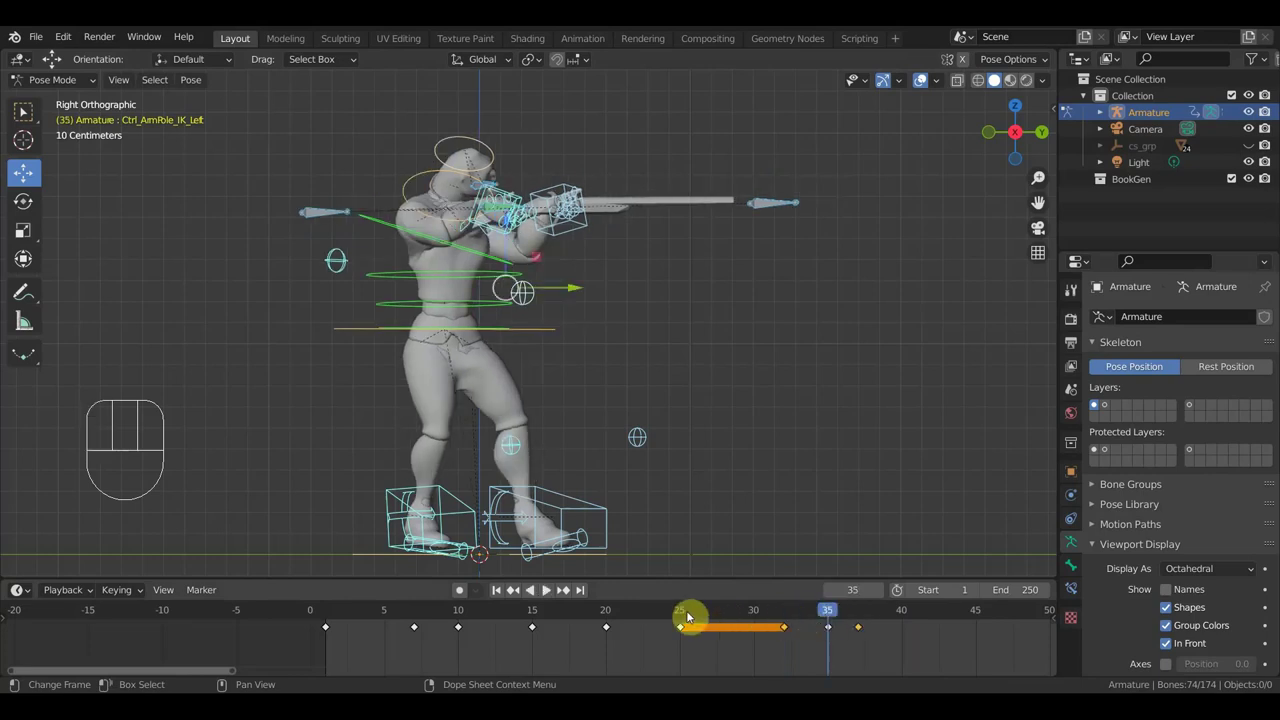
Step the timeline back to frame 15
left_click(680, 619)
left_click(607, 617)
left_click(531, 615)
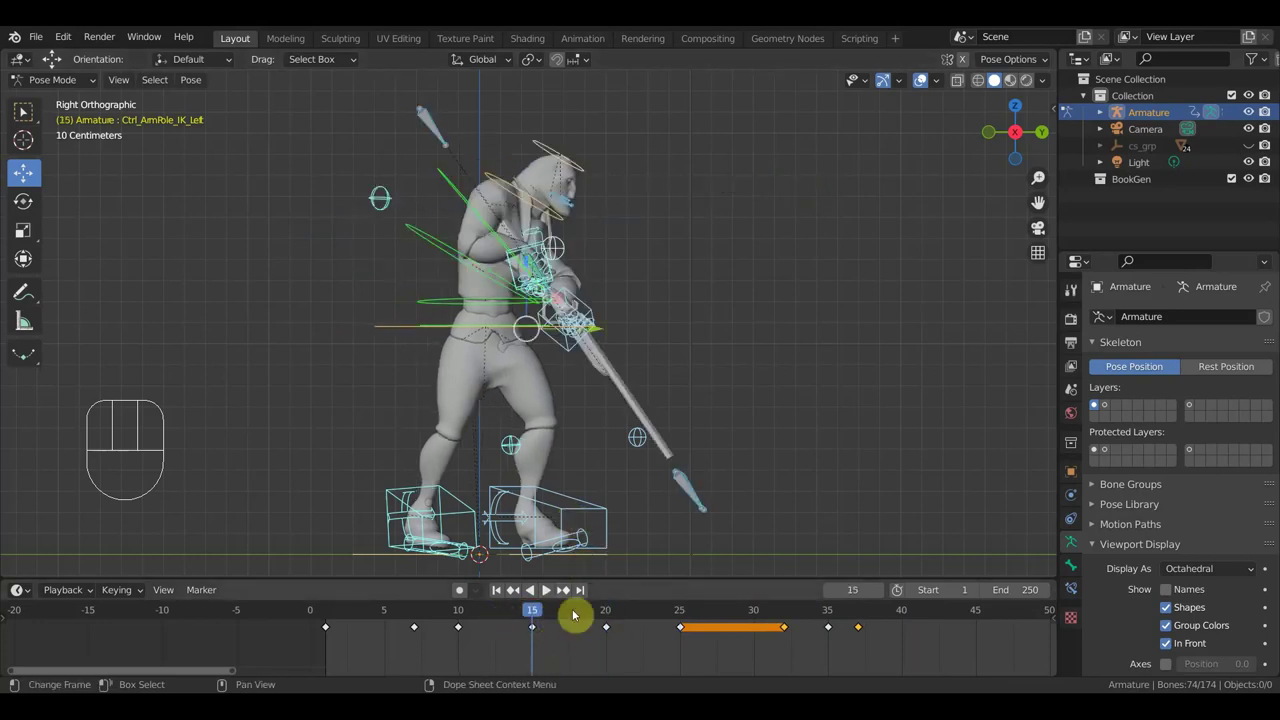
Duplicate the frame-15 pose keys and slide the copy about 25 frames later
key("a")
left_click_drag(559, 654, 521, 629)
key("shift+d")
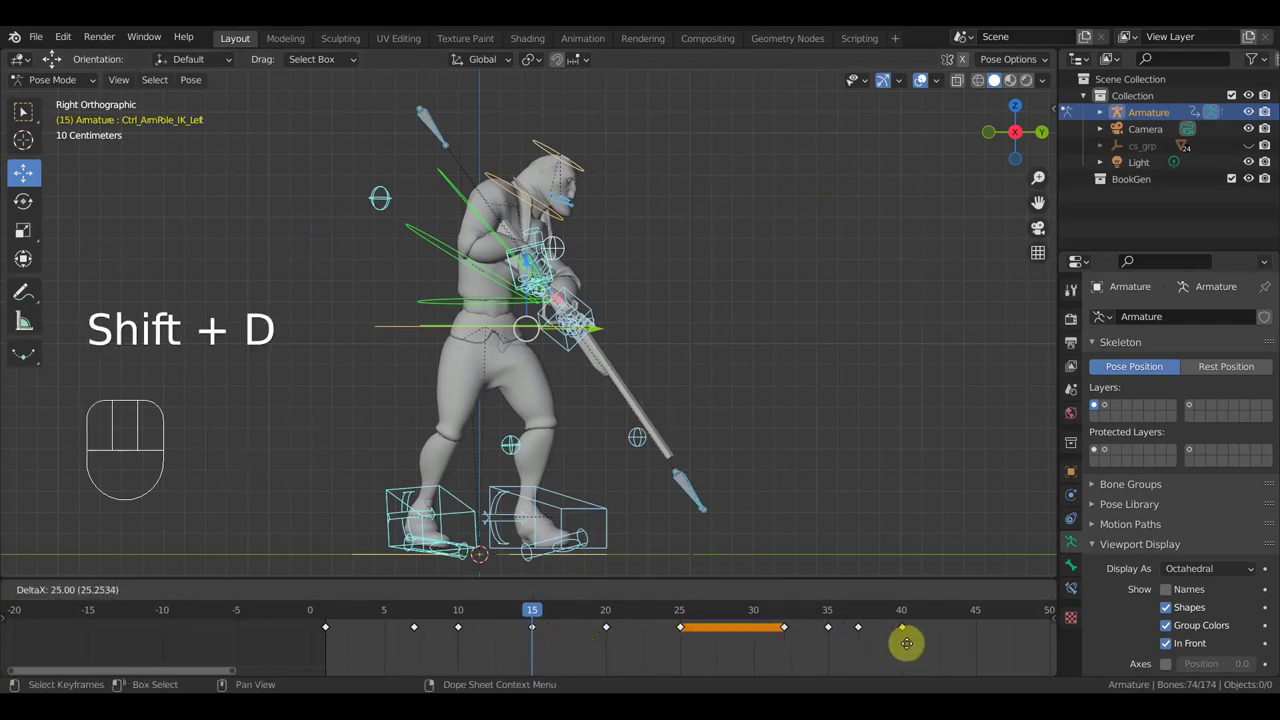
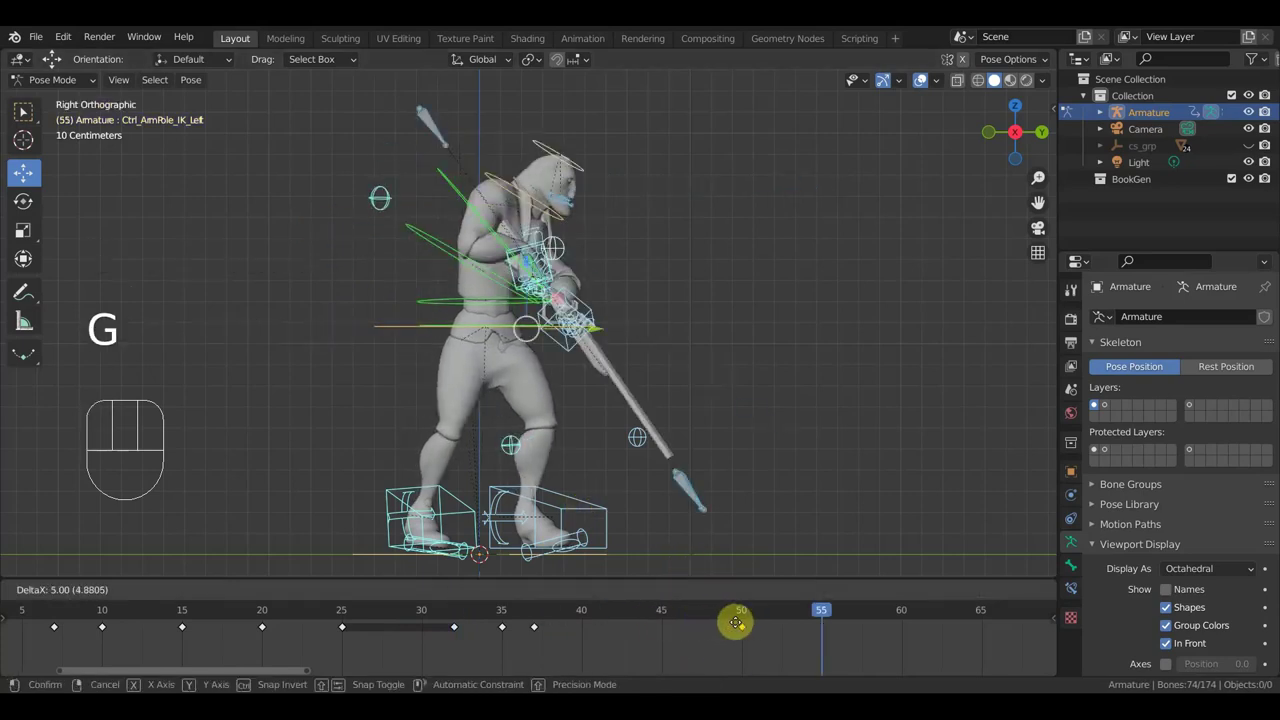
Confirm the copied pose keys, play back briefly and settle them at frame 50
left_click(531, 622)
key("space")
key("space")
left_click_drag(664, 623, 682, 625)
left_click(704, 621)
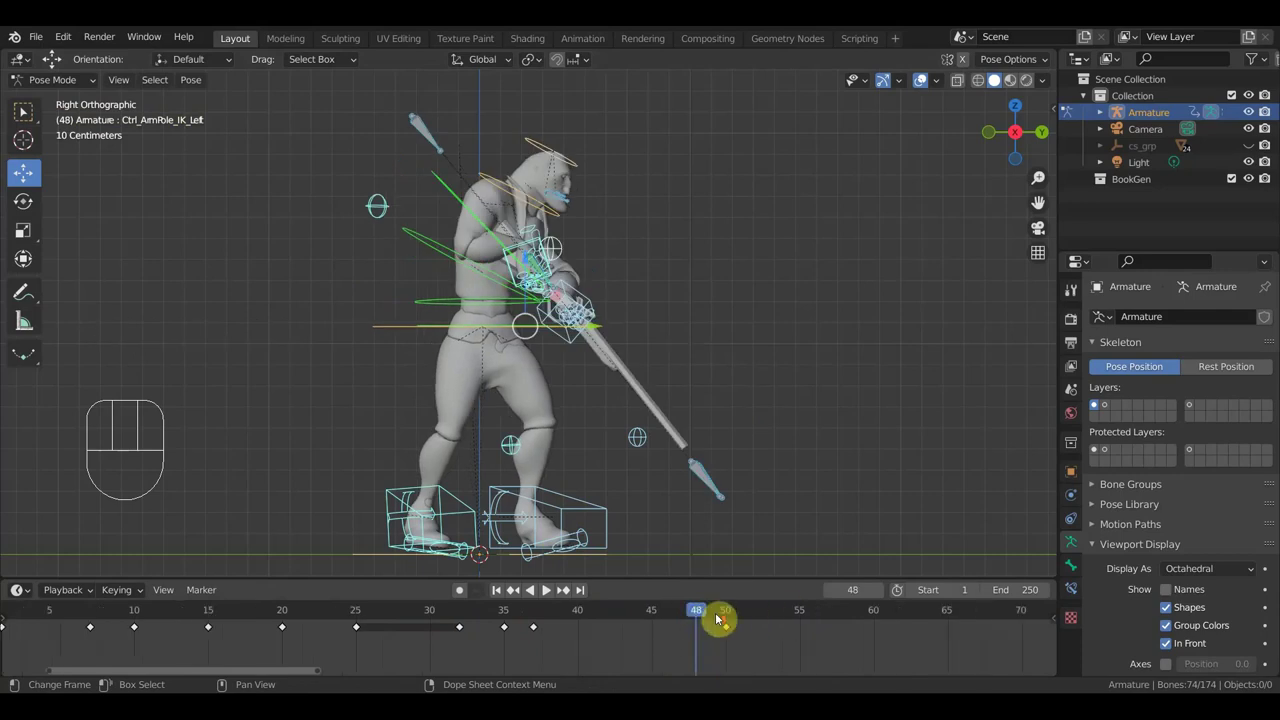
Scrub through frames 20 to 48 to compare the follow-through poses
left_click_drag(801, 476, 777, 508)
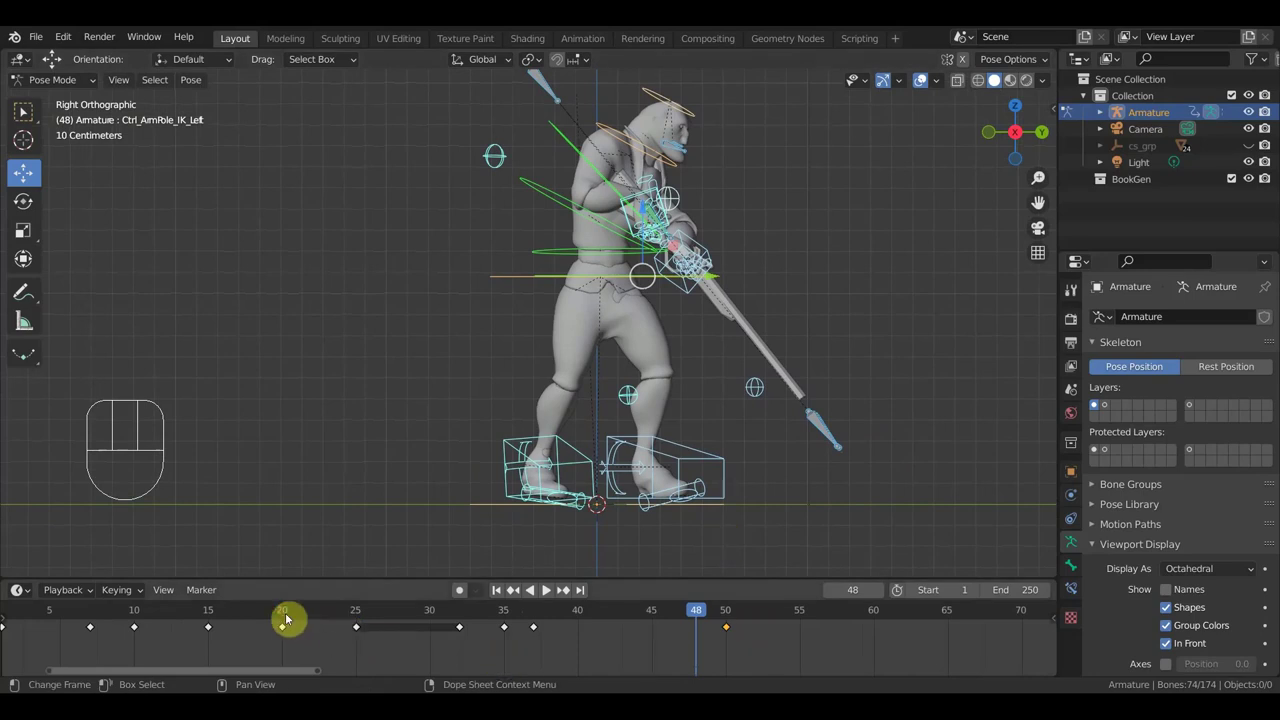
left_click(286, 618)
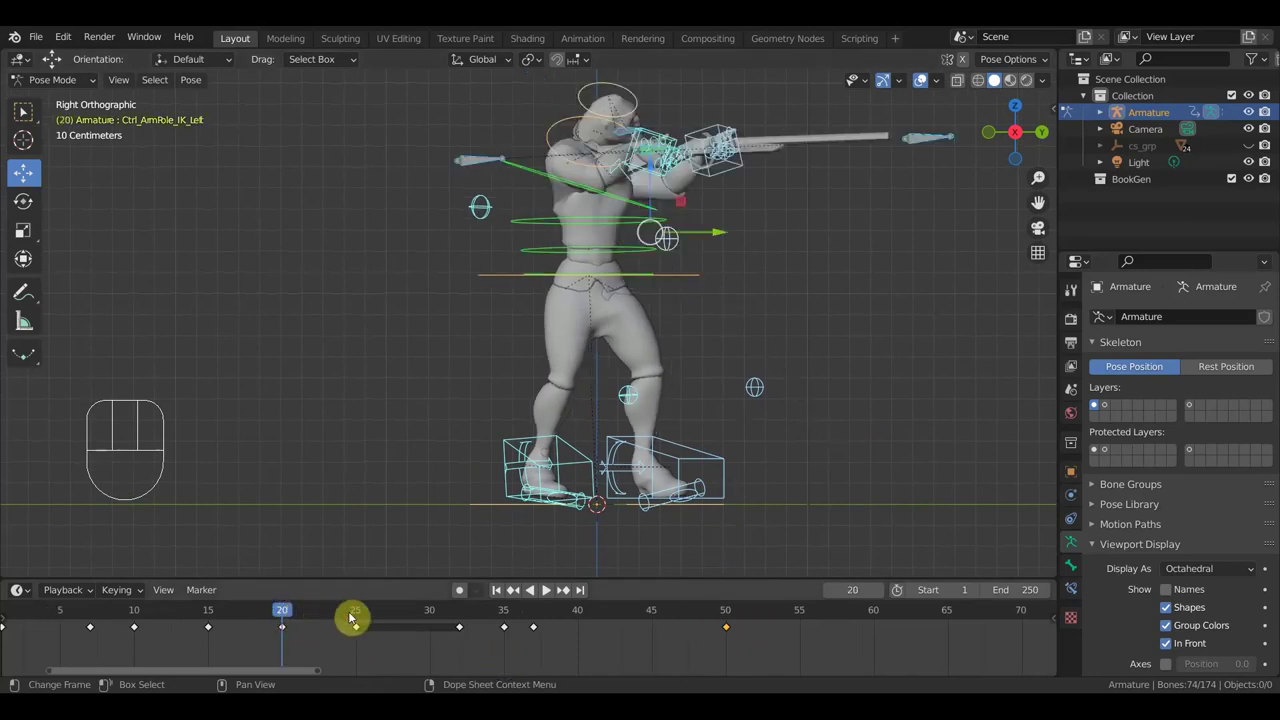
left_click(352, 620)
left_click(505, 622)
left_click(534, 620)
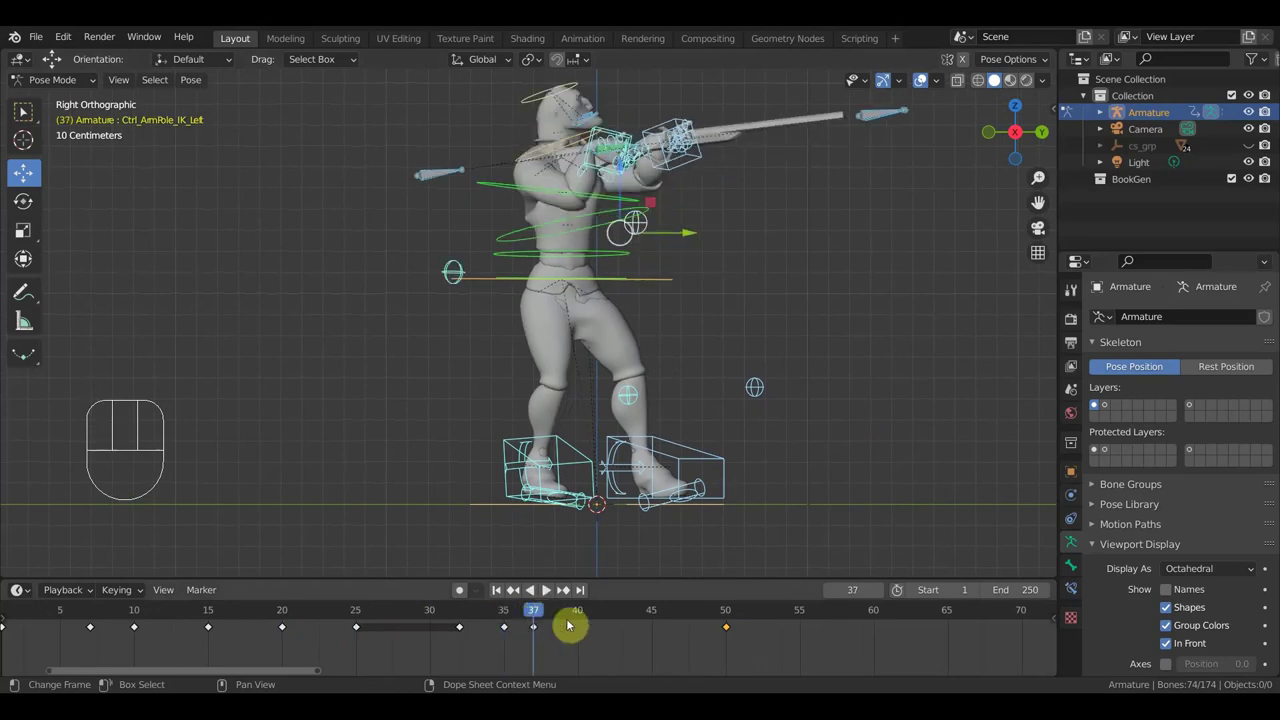
Select all pose keys and duplicate them with Shift+D toward frame 45
left_click(136, 620)
left_click_drag(154, 650, 124, 626)
key("a")
key("shift+d")
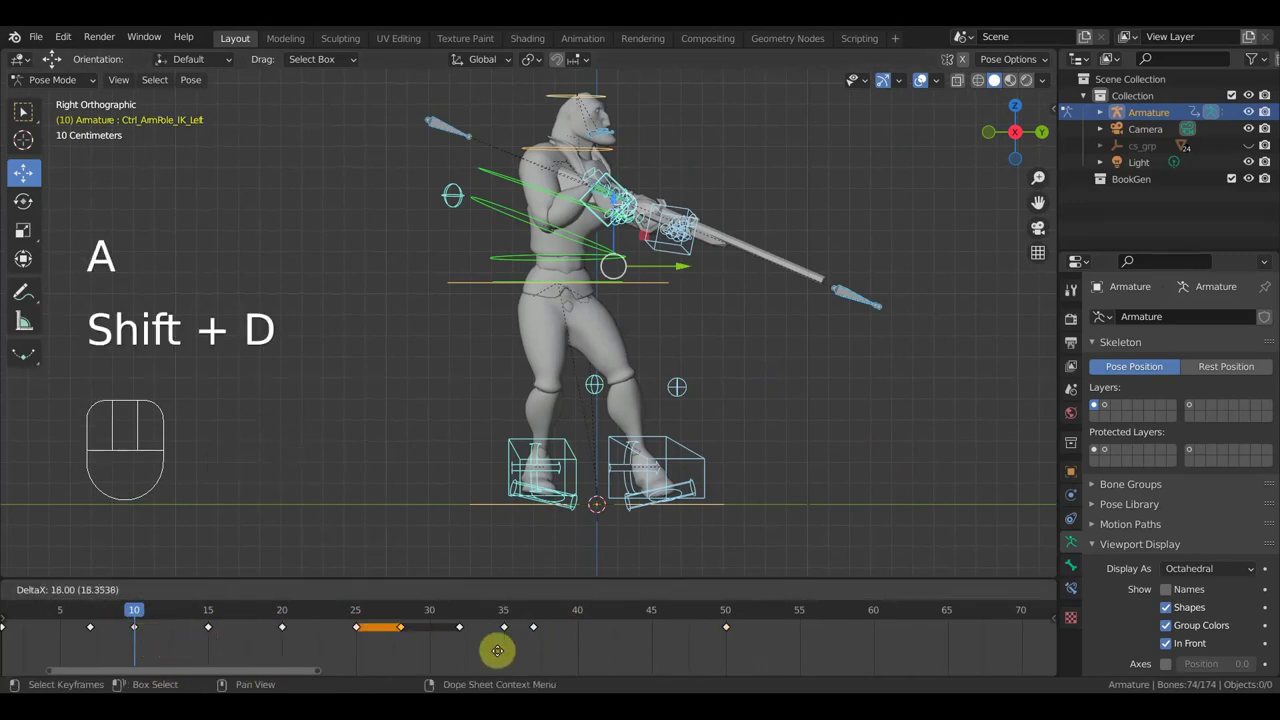
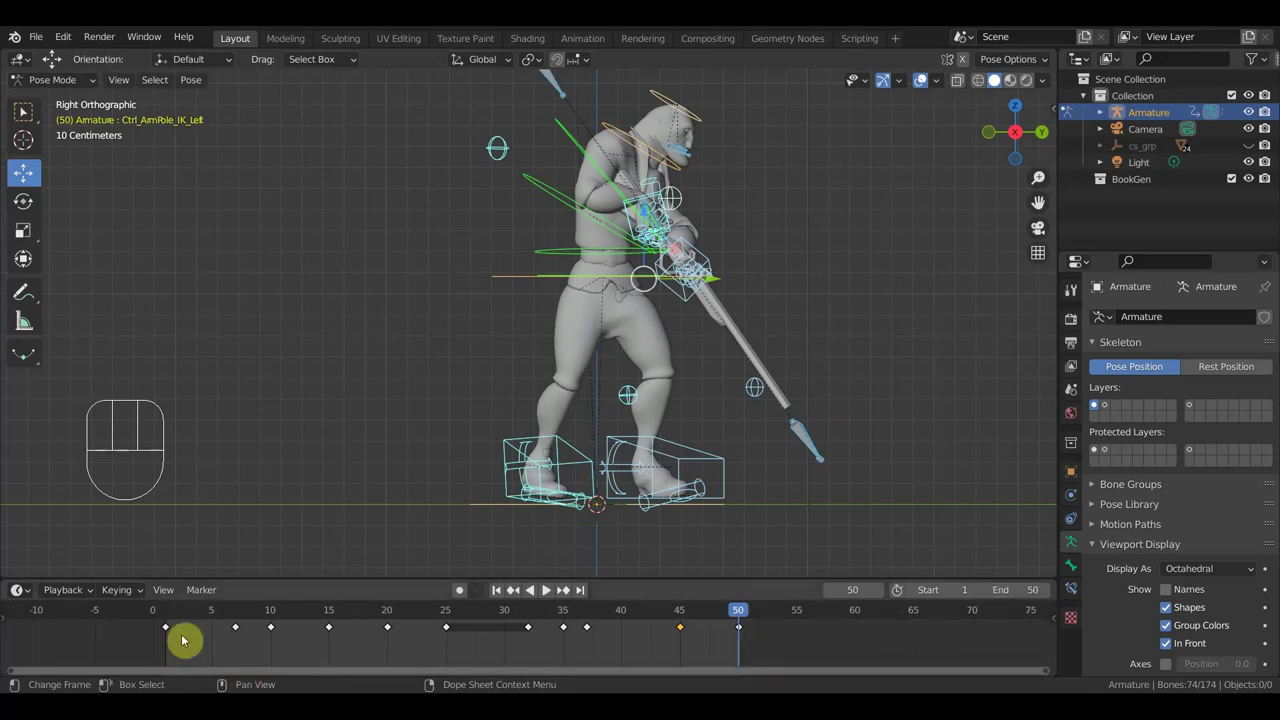
Jump to frame 1 and scrub through the early frames toward frame 7
left_click(165, 617)
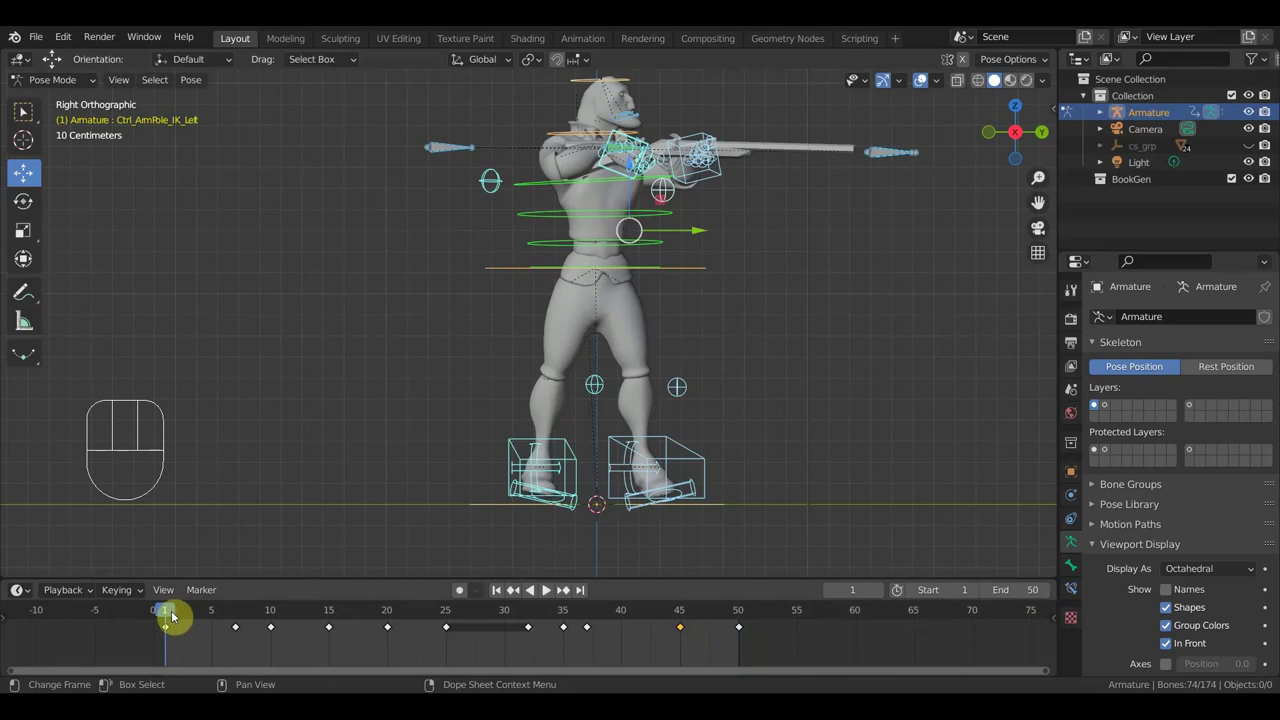
left_click_drag(184, 620, 230, 631)
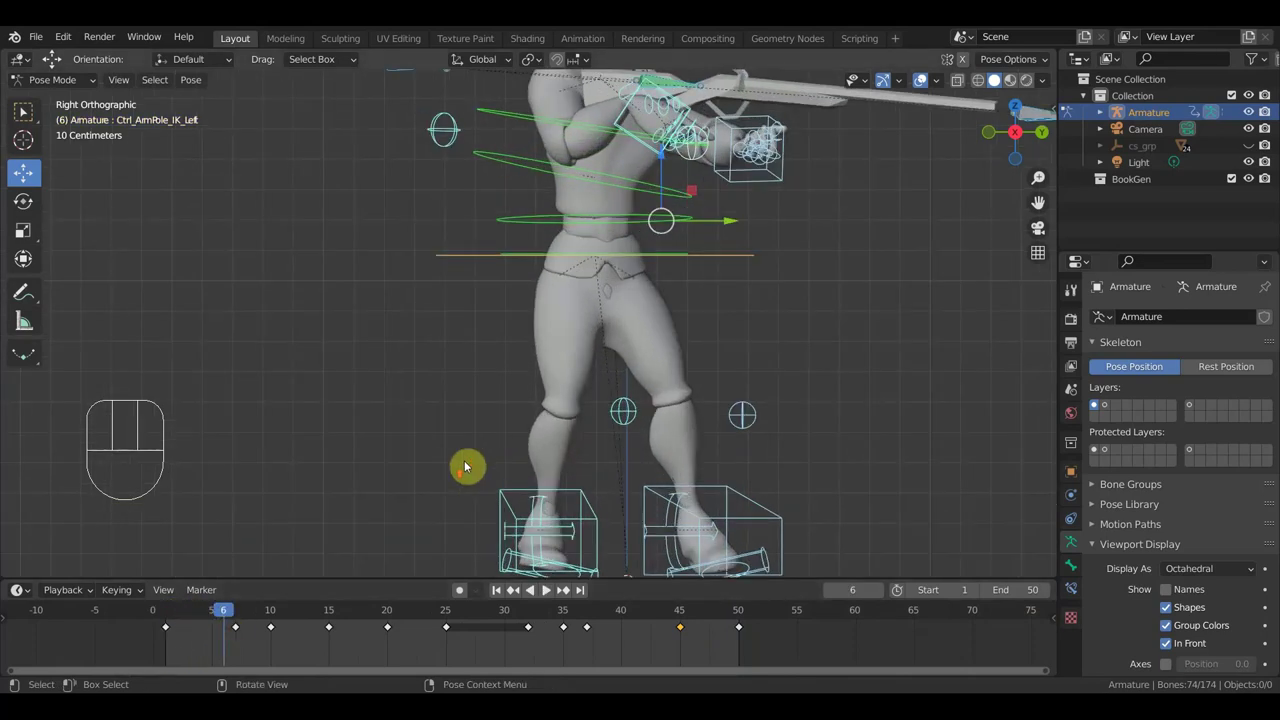
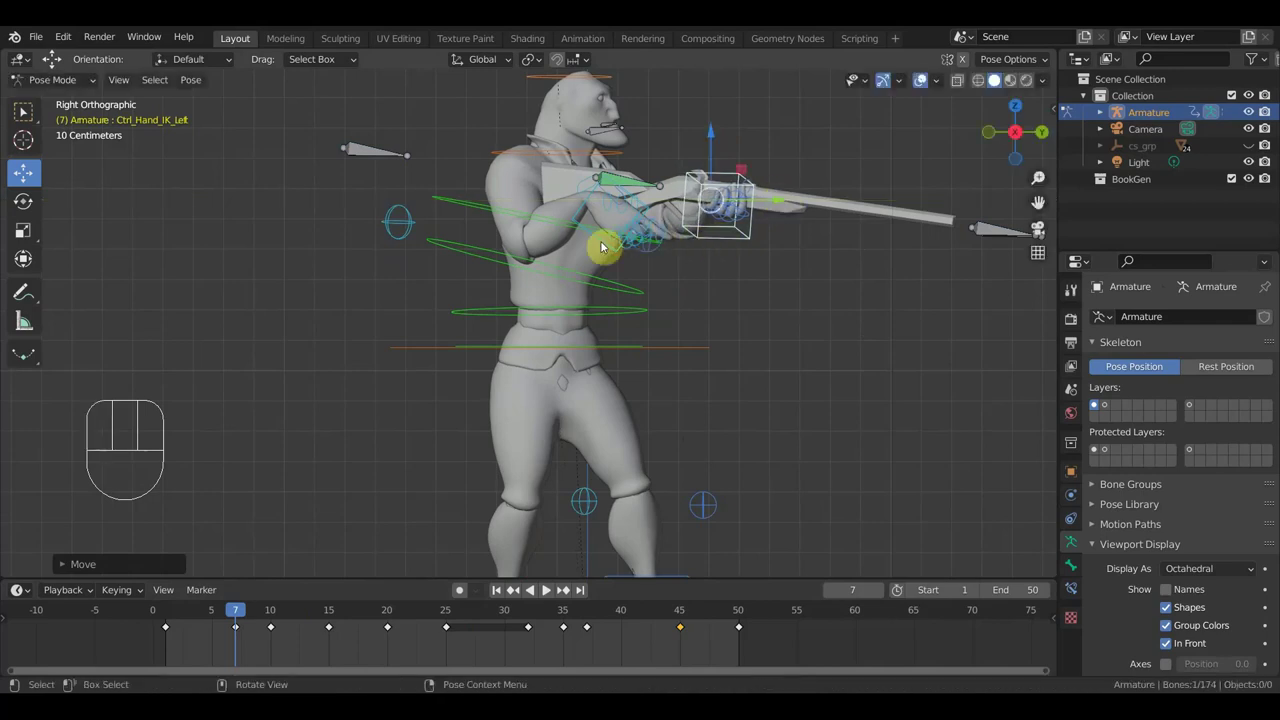
Rotate and move Ctrl_Hand_IK_Right onto the spear shaft, then keyframe all 74 bones at frame 7
left_click_drag(605, 249, 681, 247)
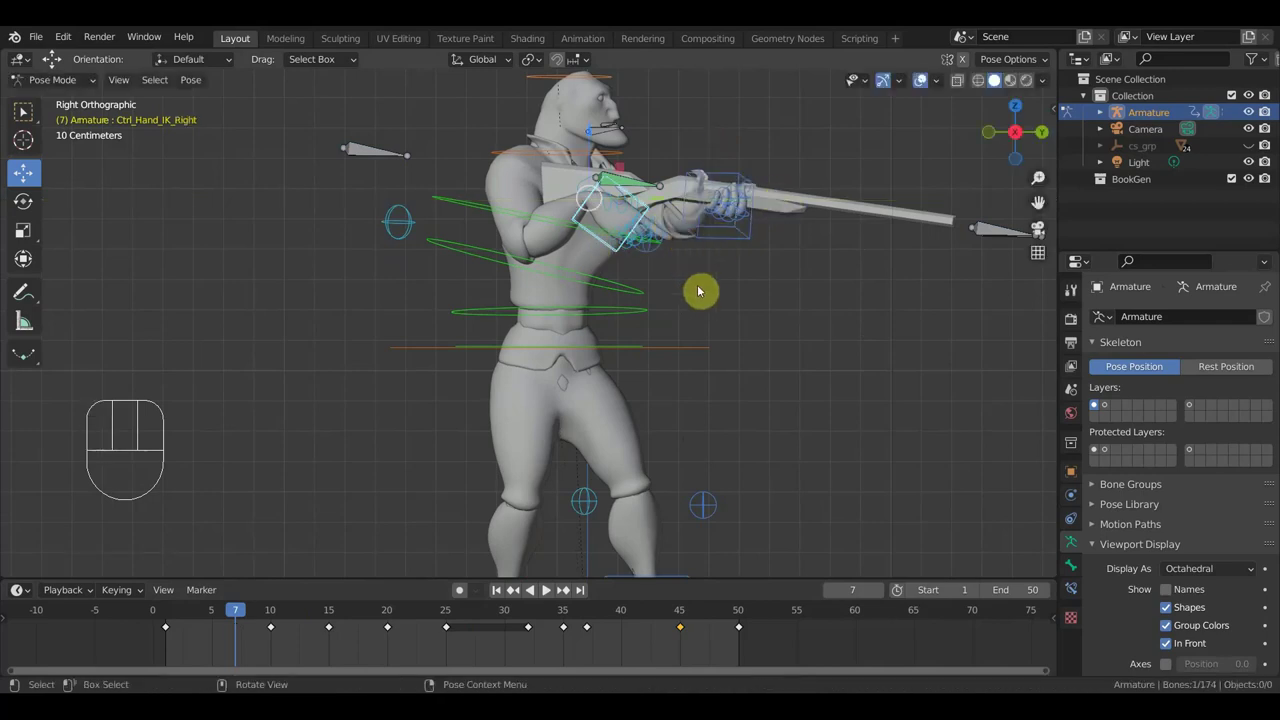
key("r")
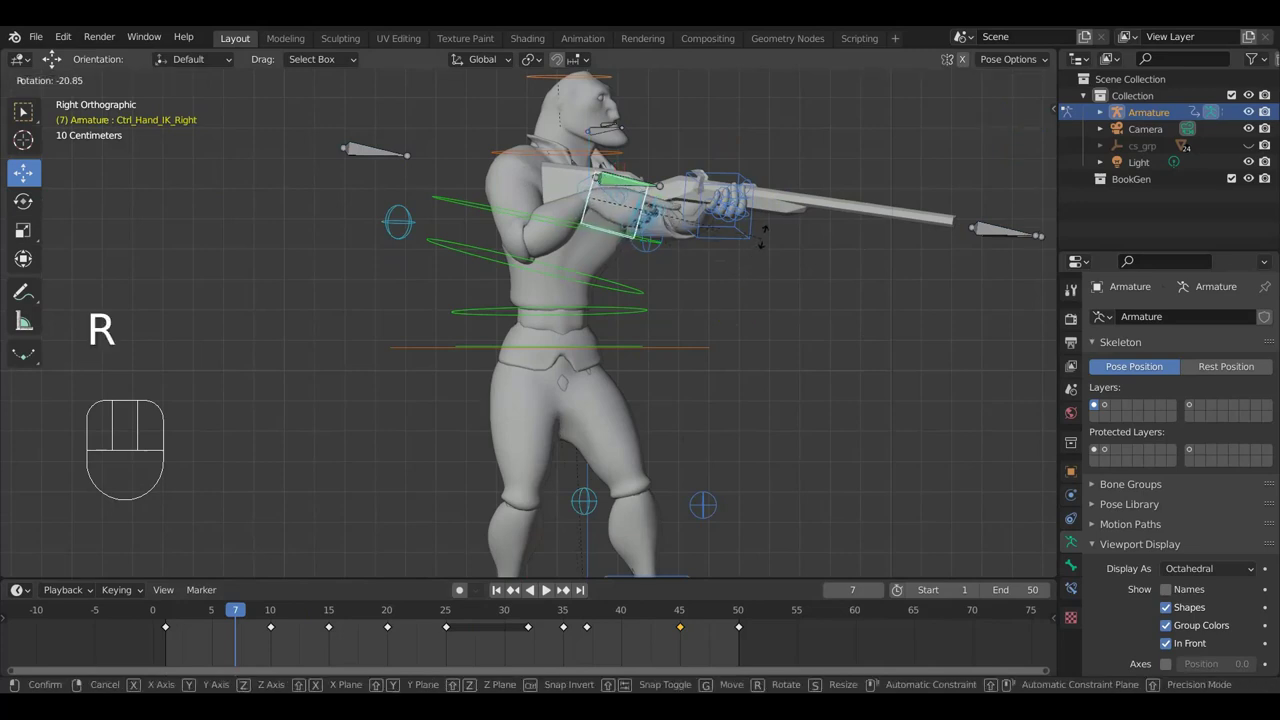
key("g")
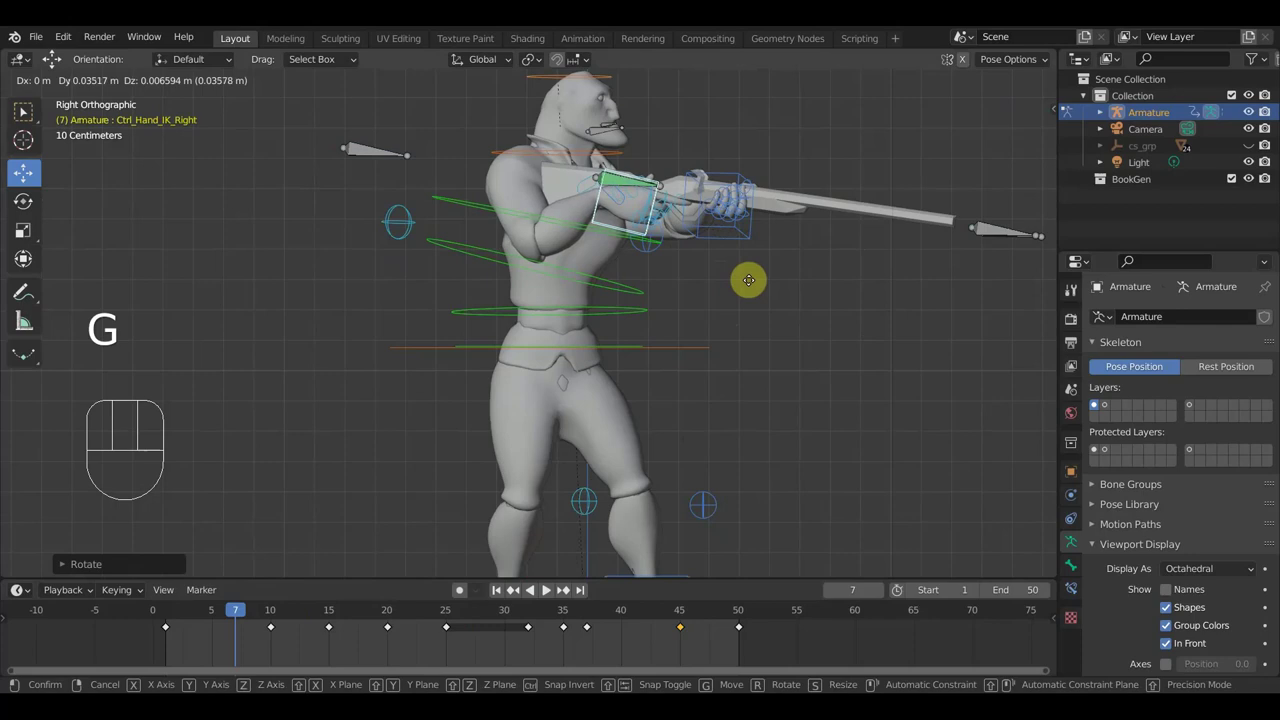
left_click(750, 288)
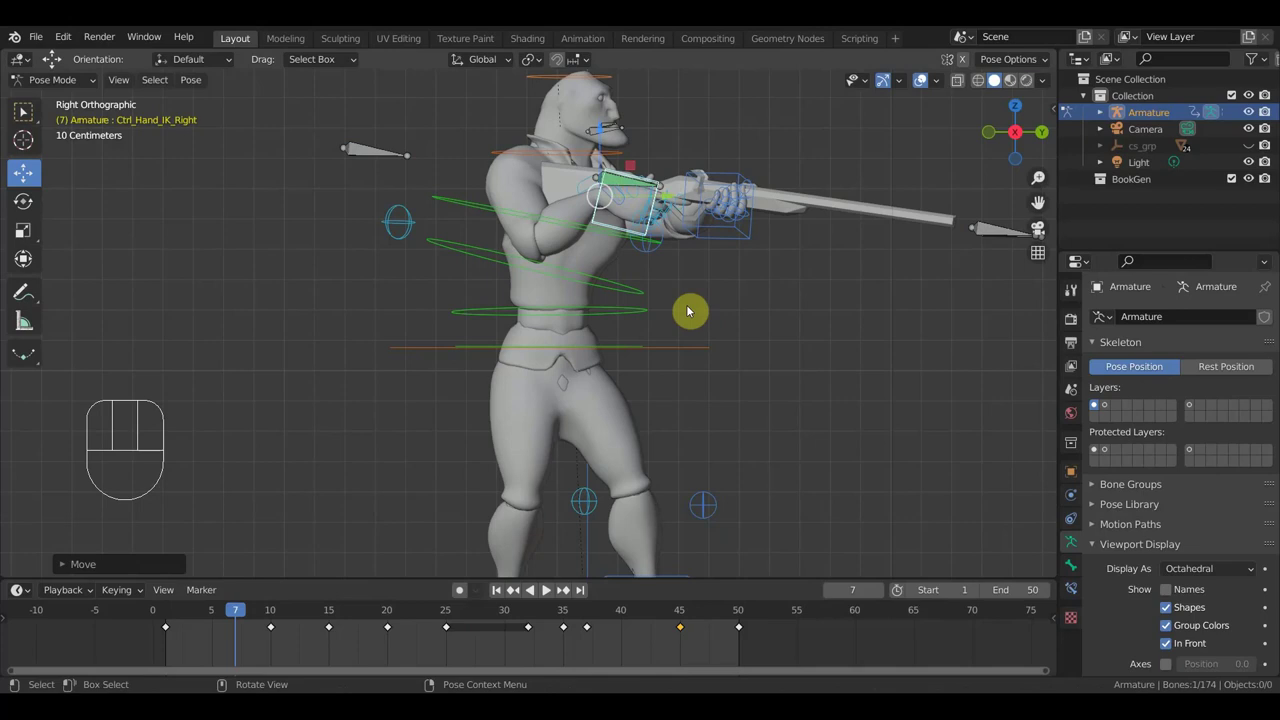
key("a")
key("i")
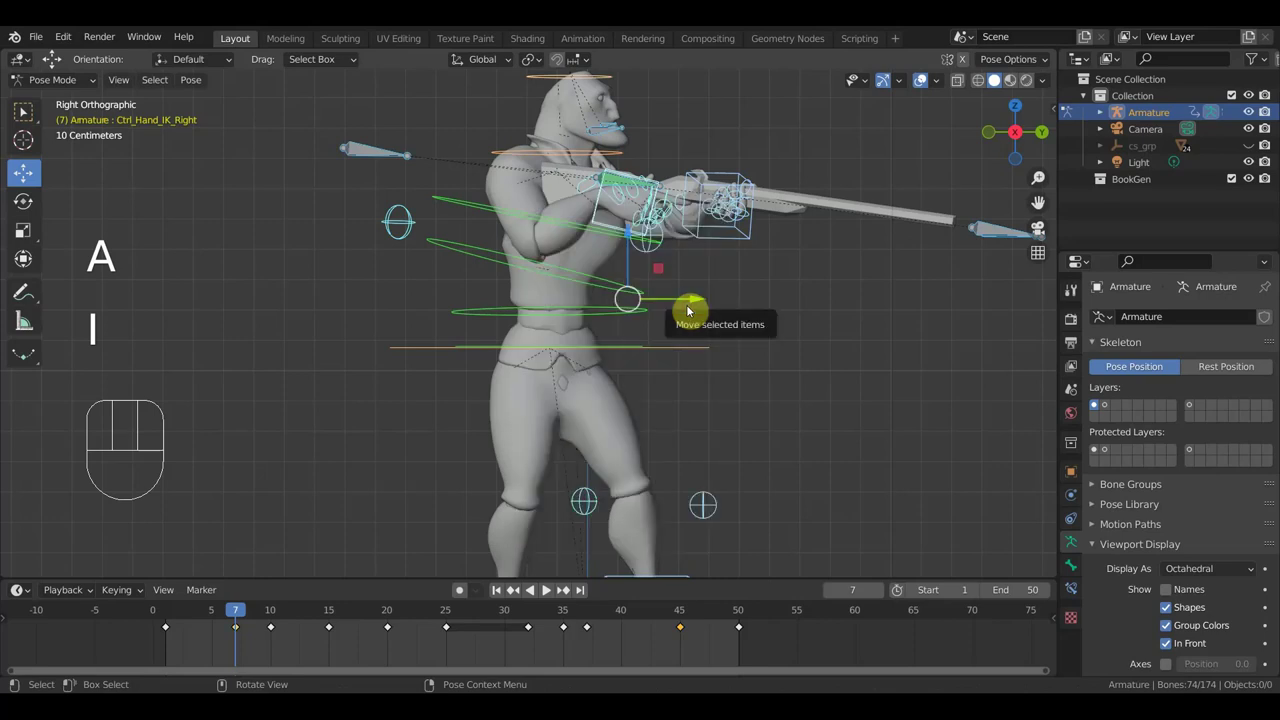
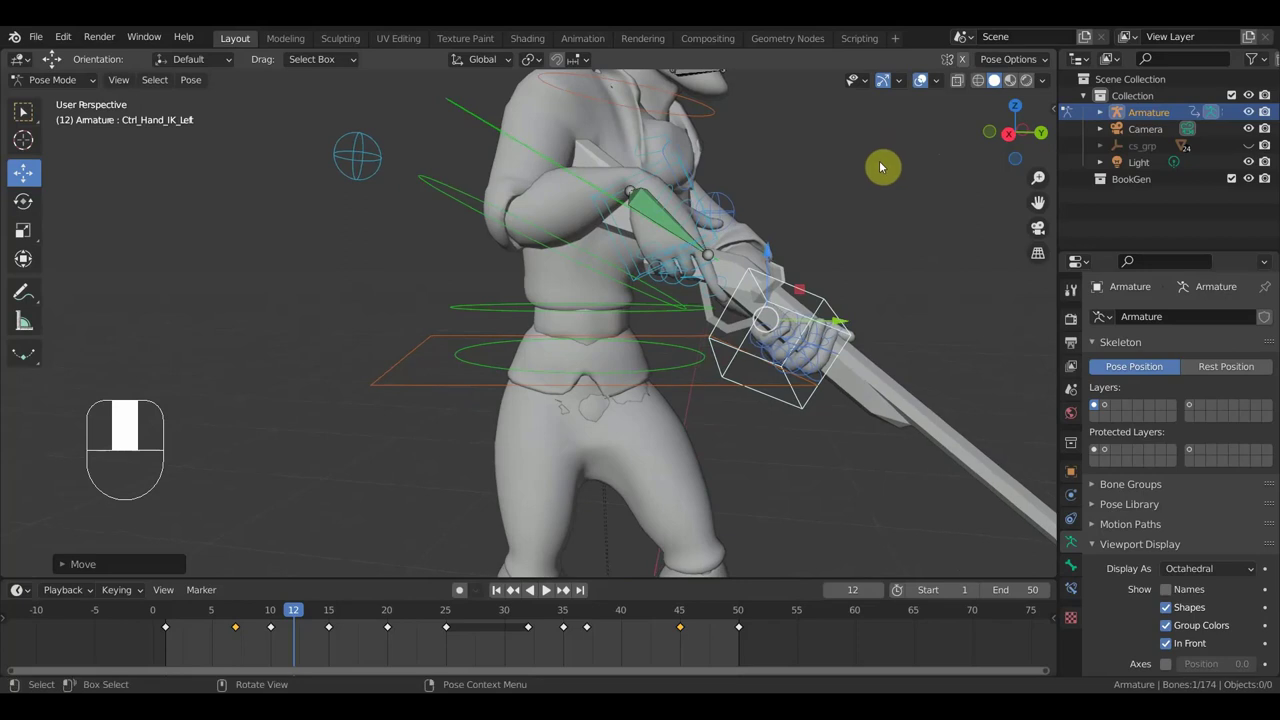
Nudge the hand control onto the spear and keyframe the whole pose at frame 12
key("g")
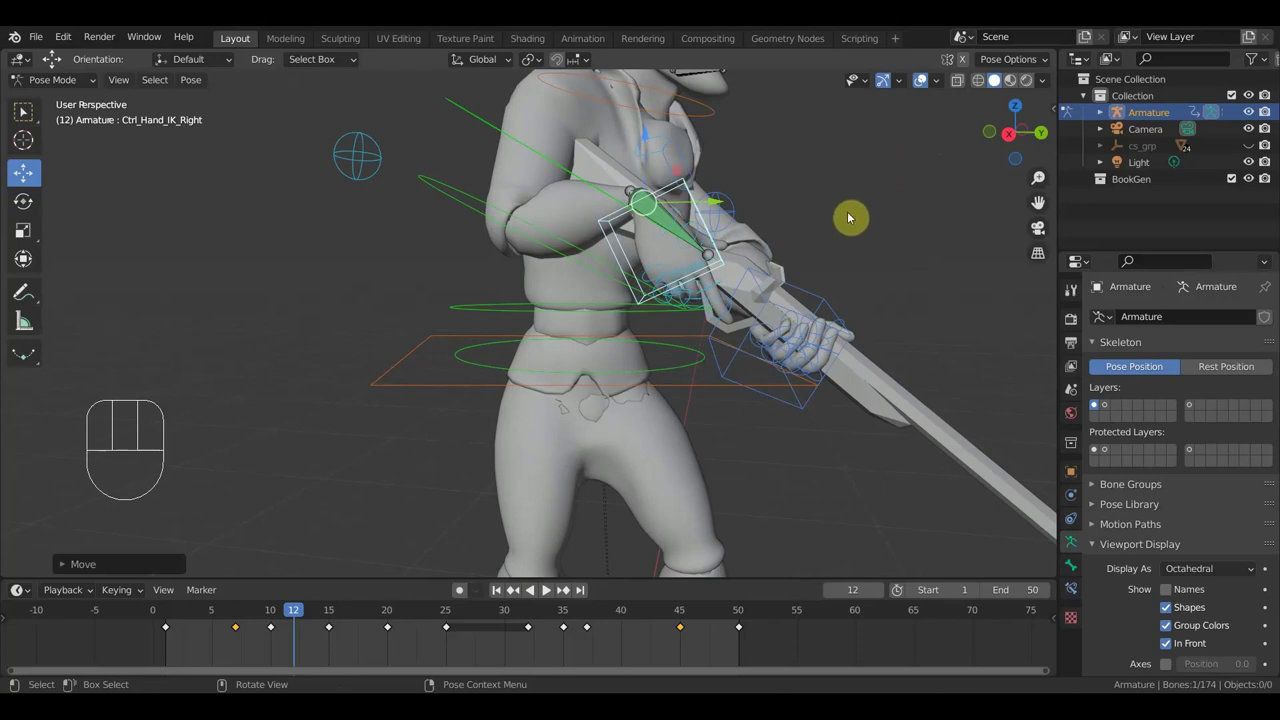
key("a")
key("i")
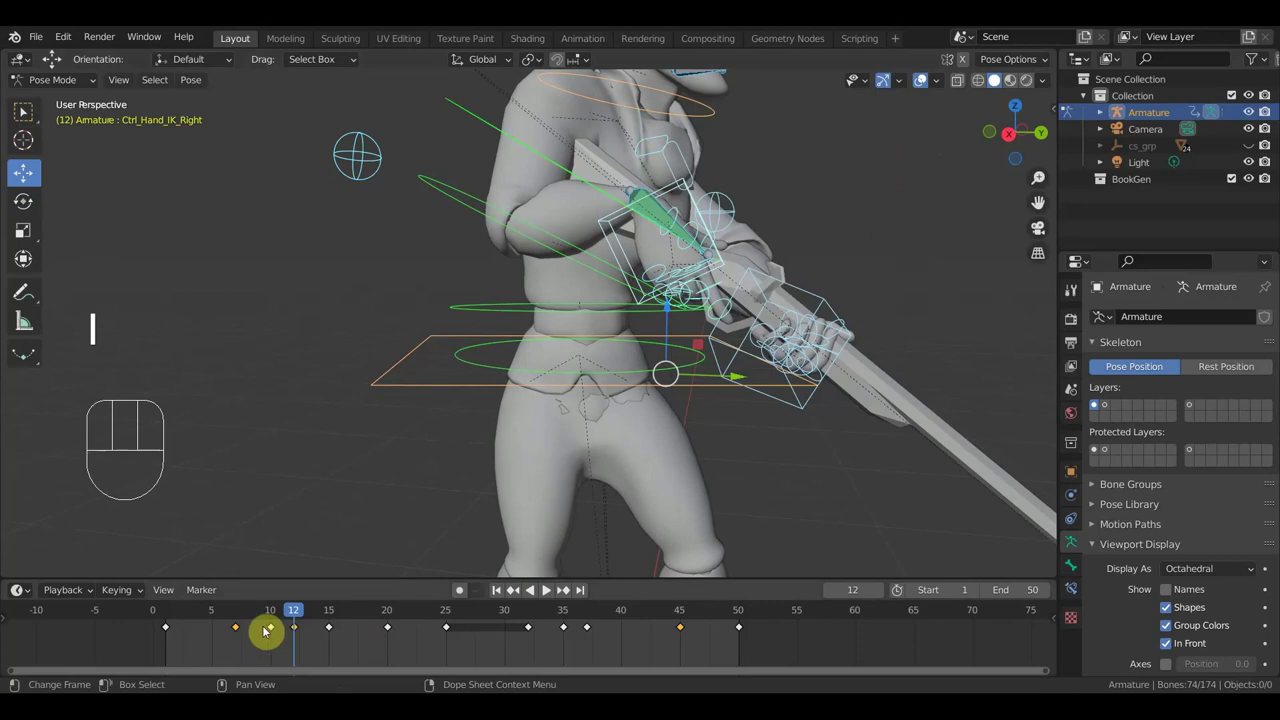
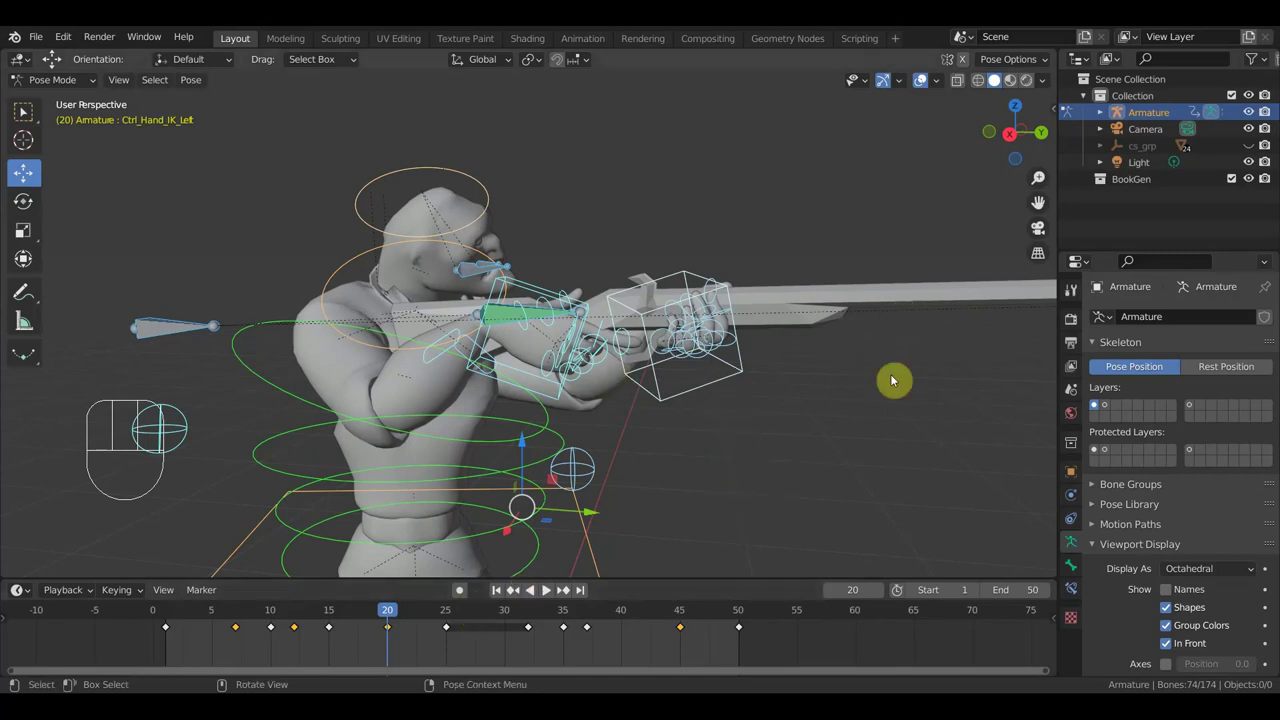
Keyframe the whole pose at frame 20 and jump to frame 24
key("a")
key("i")
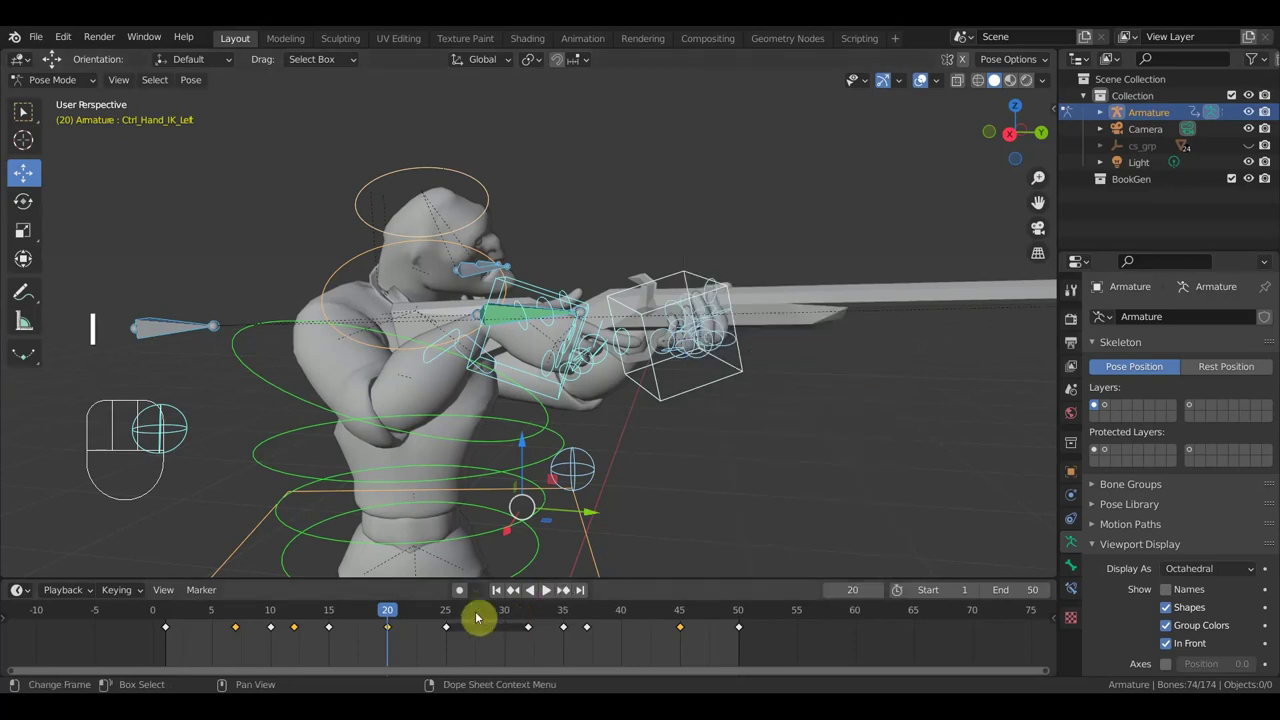
left_click(440, 620)
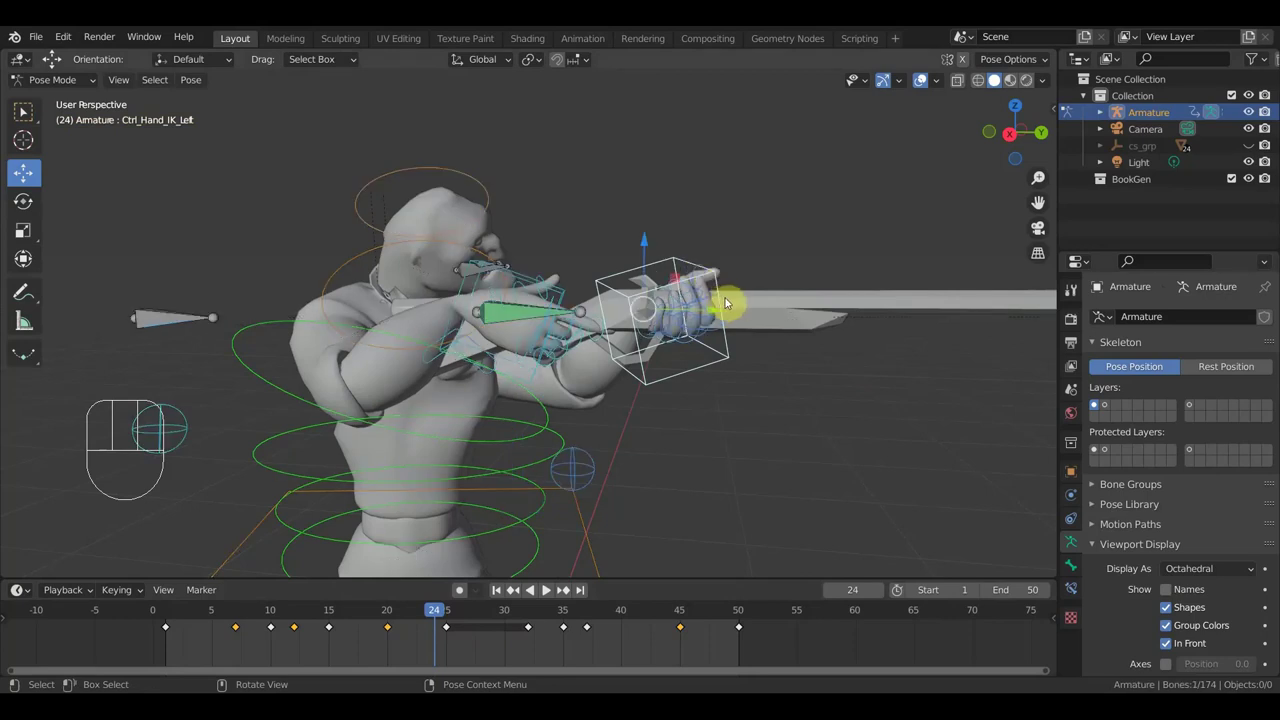
Move Ctrl_Hand_IK_Left onto the spear and keyframe the pose at frame 24
key("g")
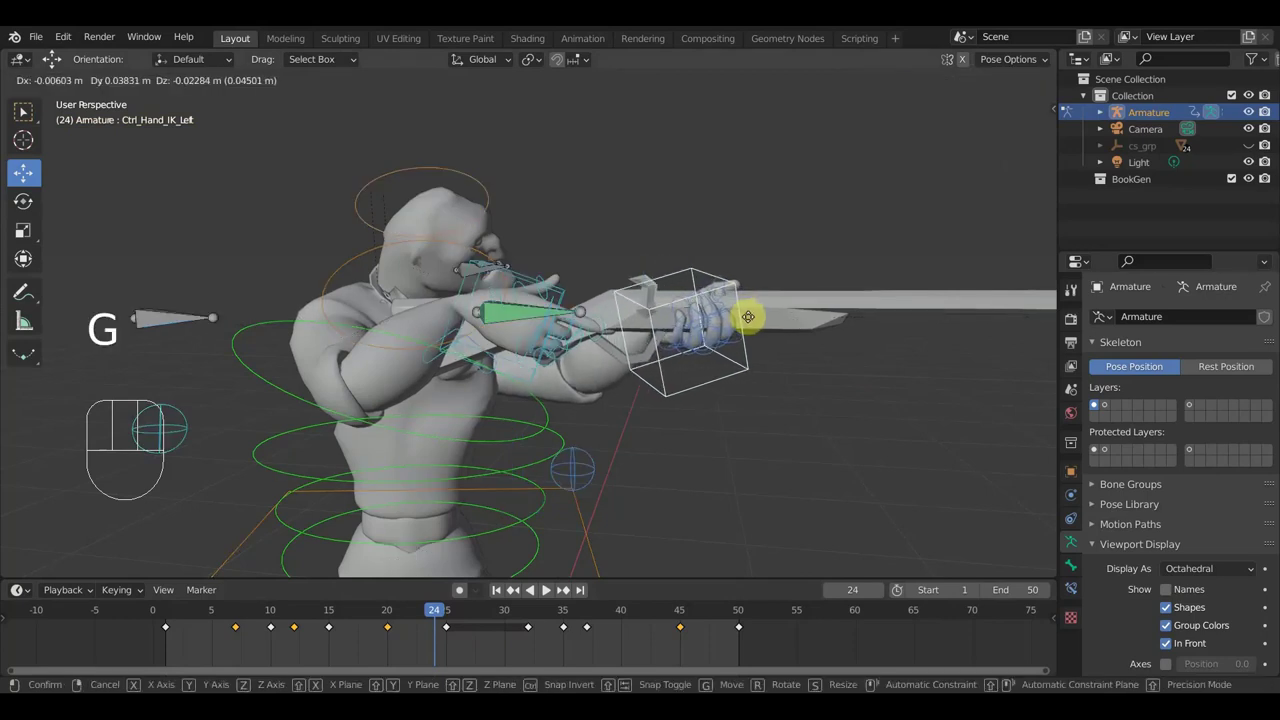
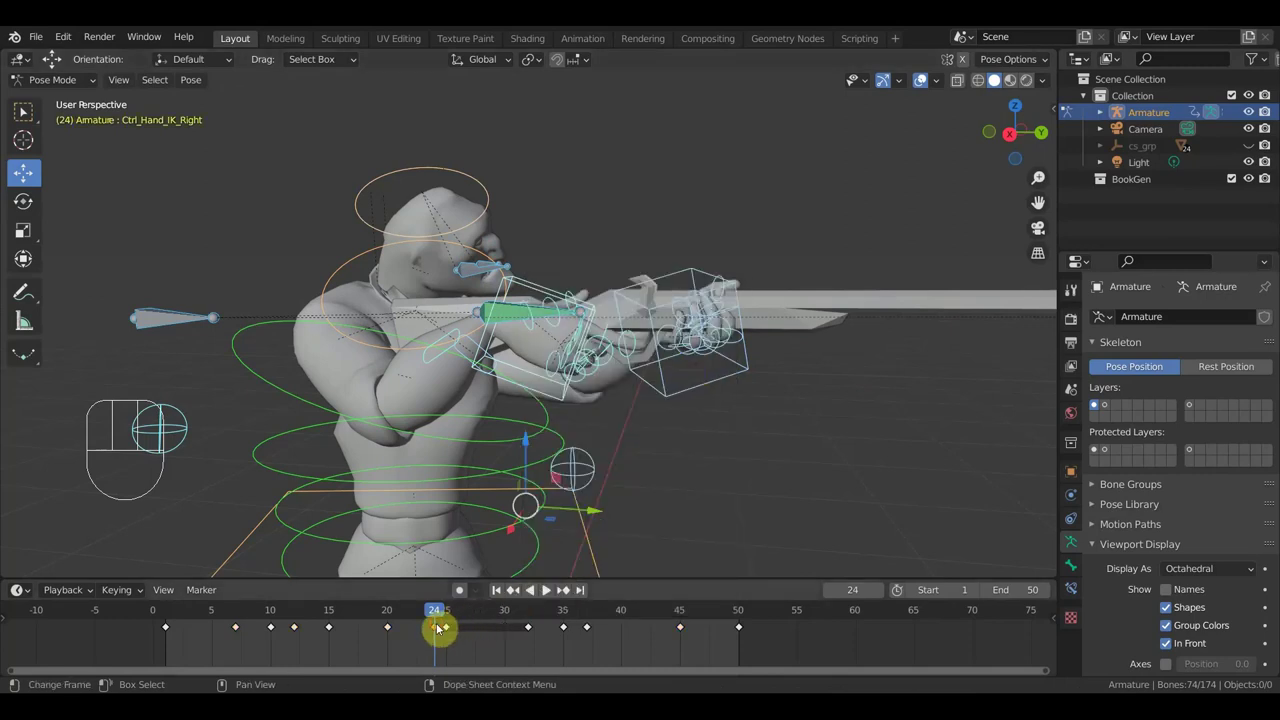
key("g")
left_click(447, 631)
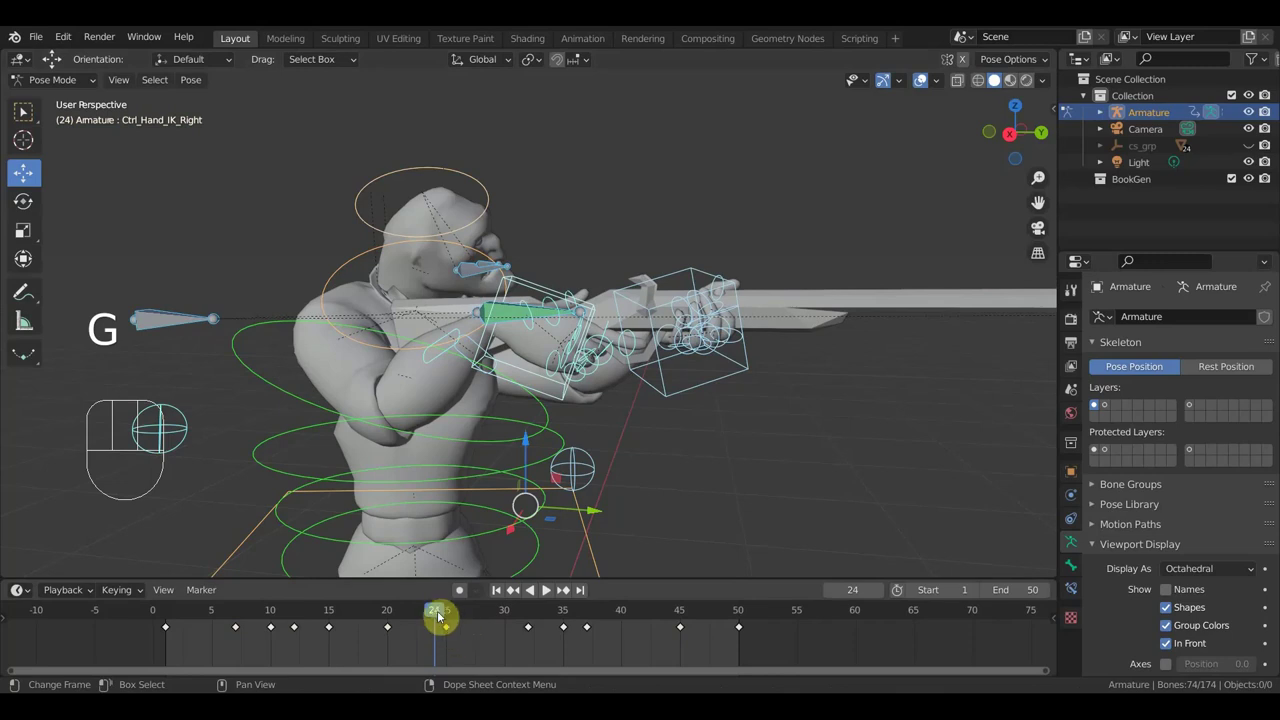
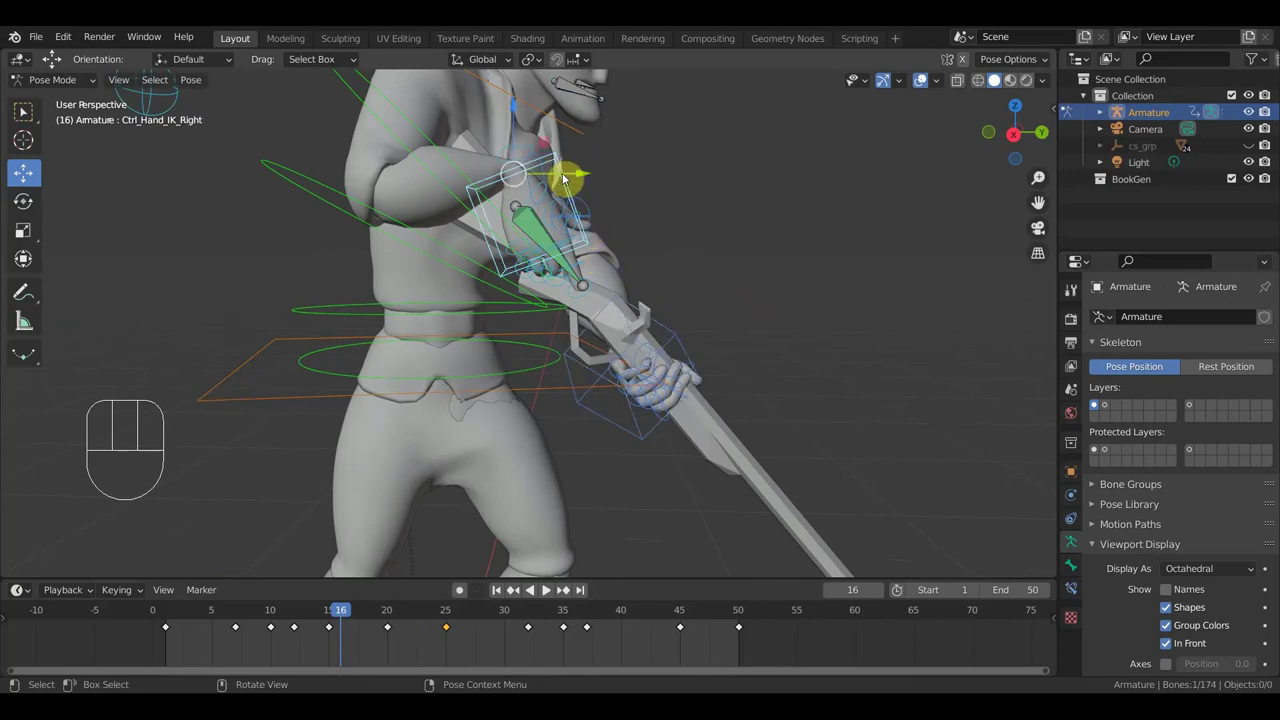
Move the right hand control onto the spear and keyframe all bones at frame 16
key("g")
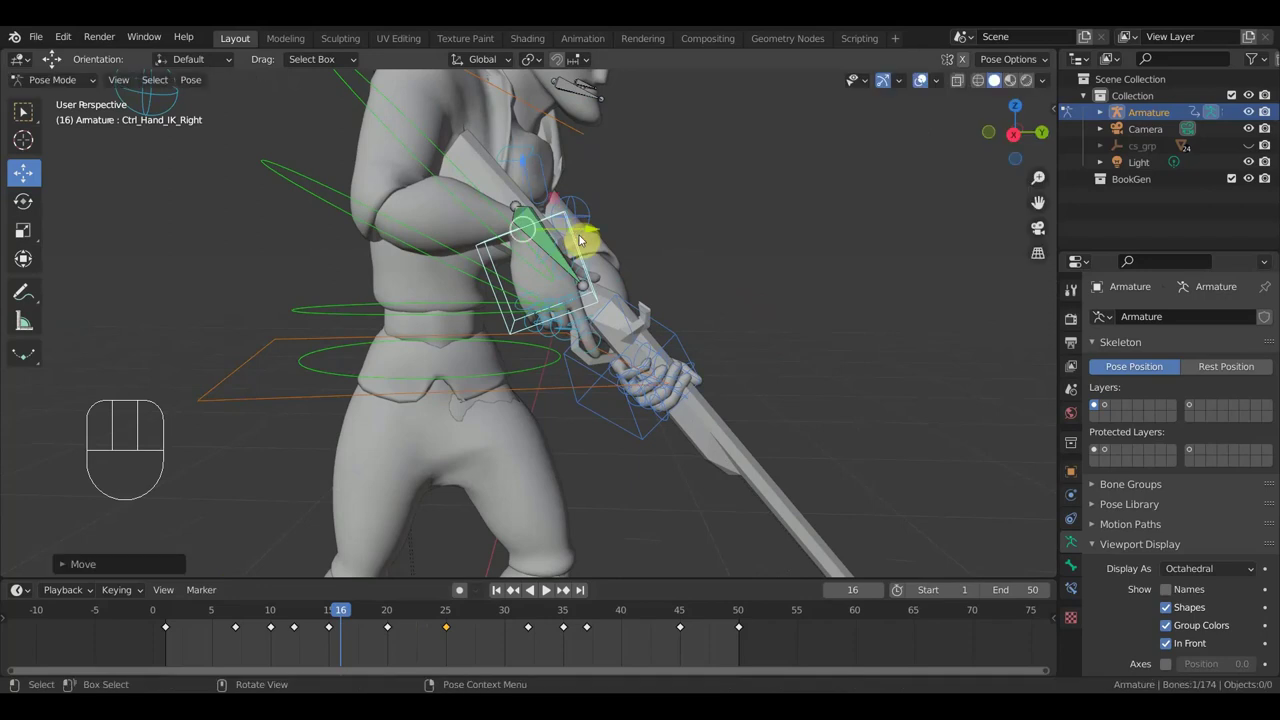
key("a")
key("i")
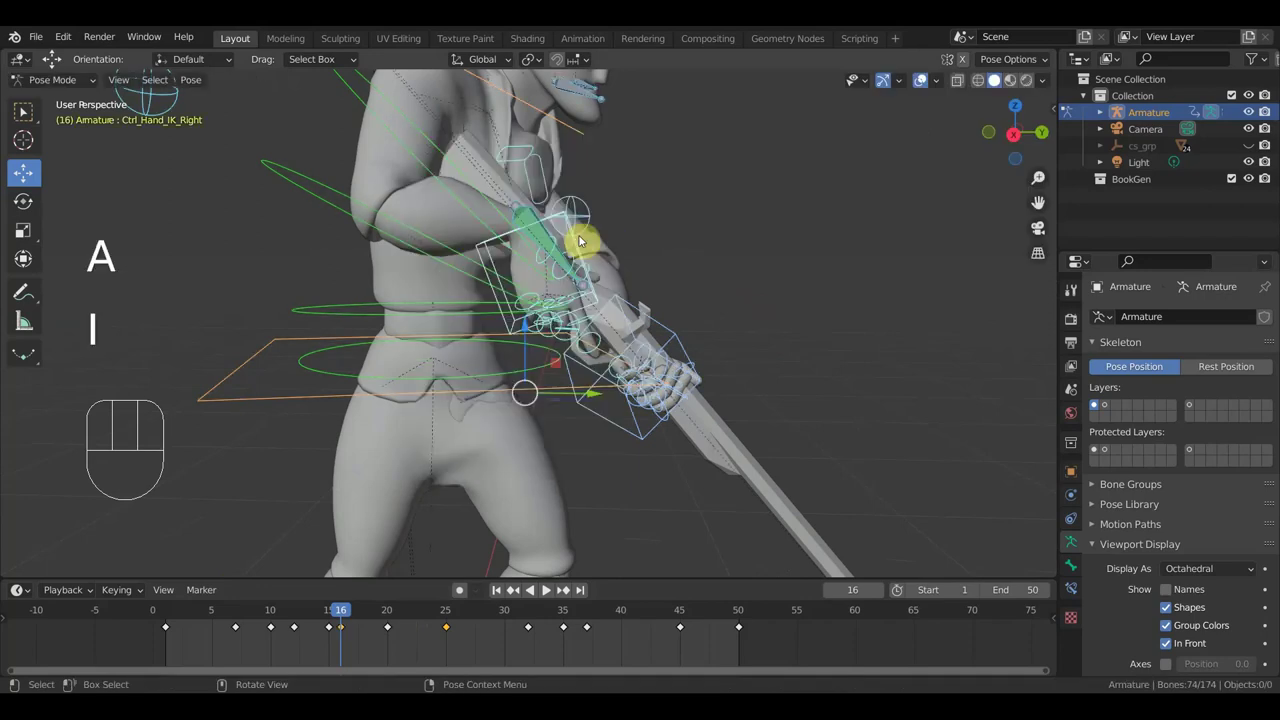
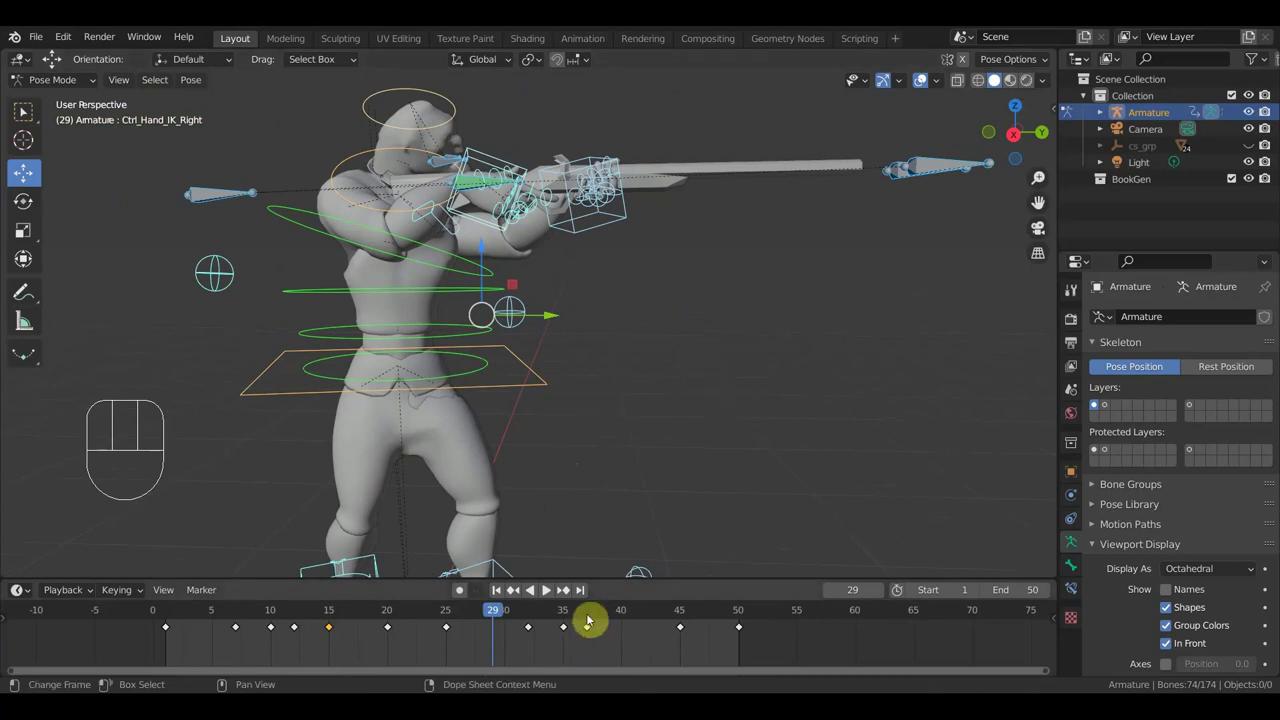
Reposition Ctrl_Hand_IK_Right on the spear at frame 37 and keyframe the whole pose
left_click(587, 621)
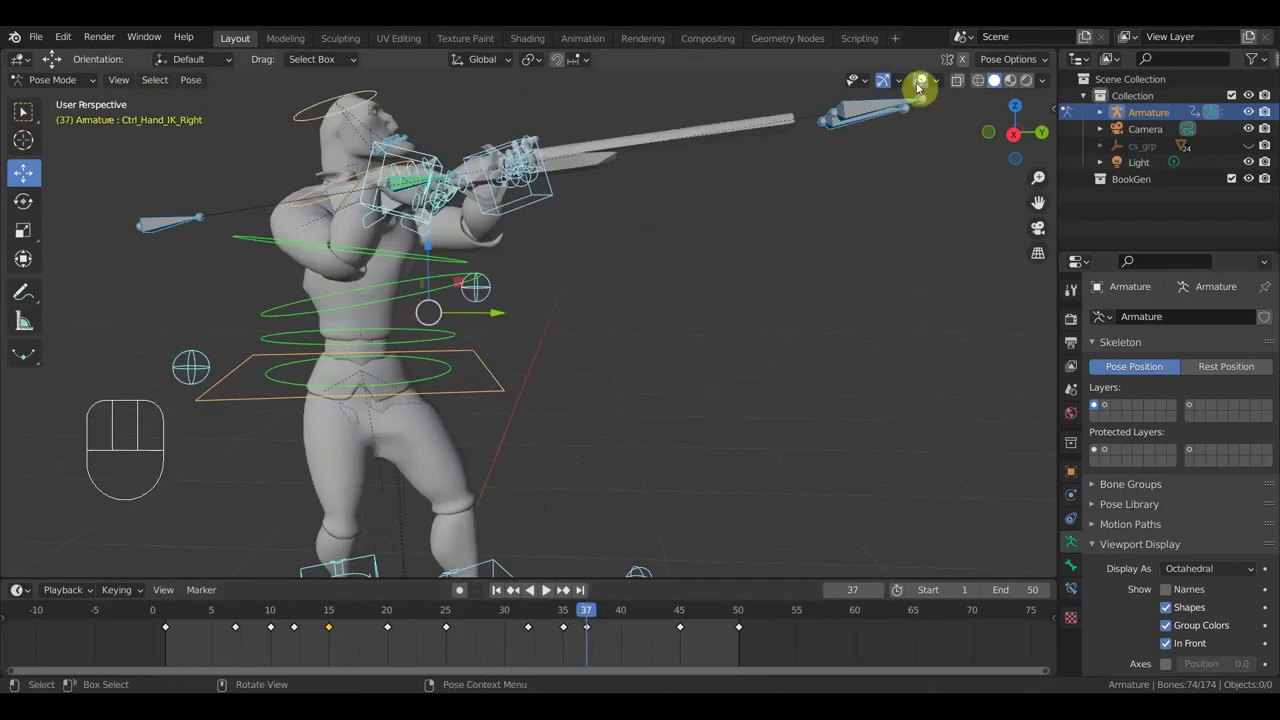
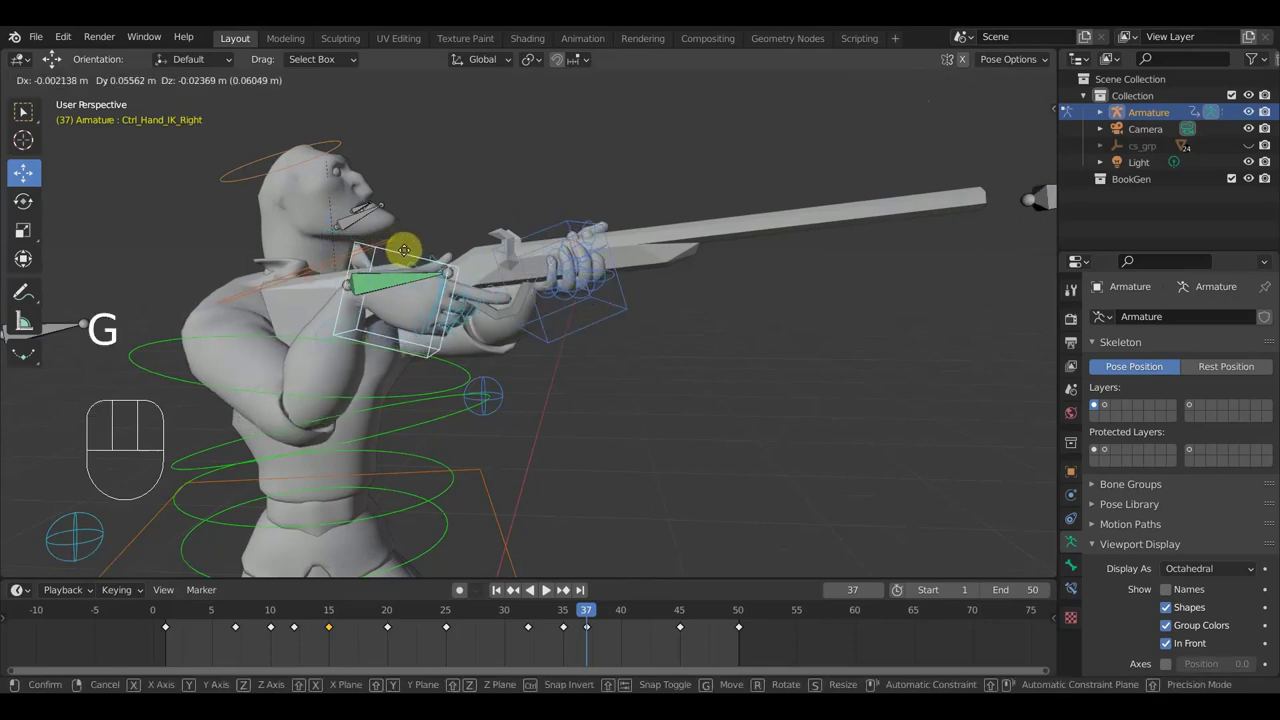
left_click(400, 252)
key("a")
key("i")
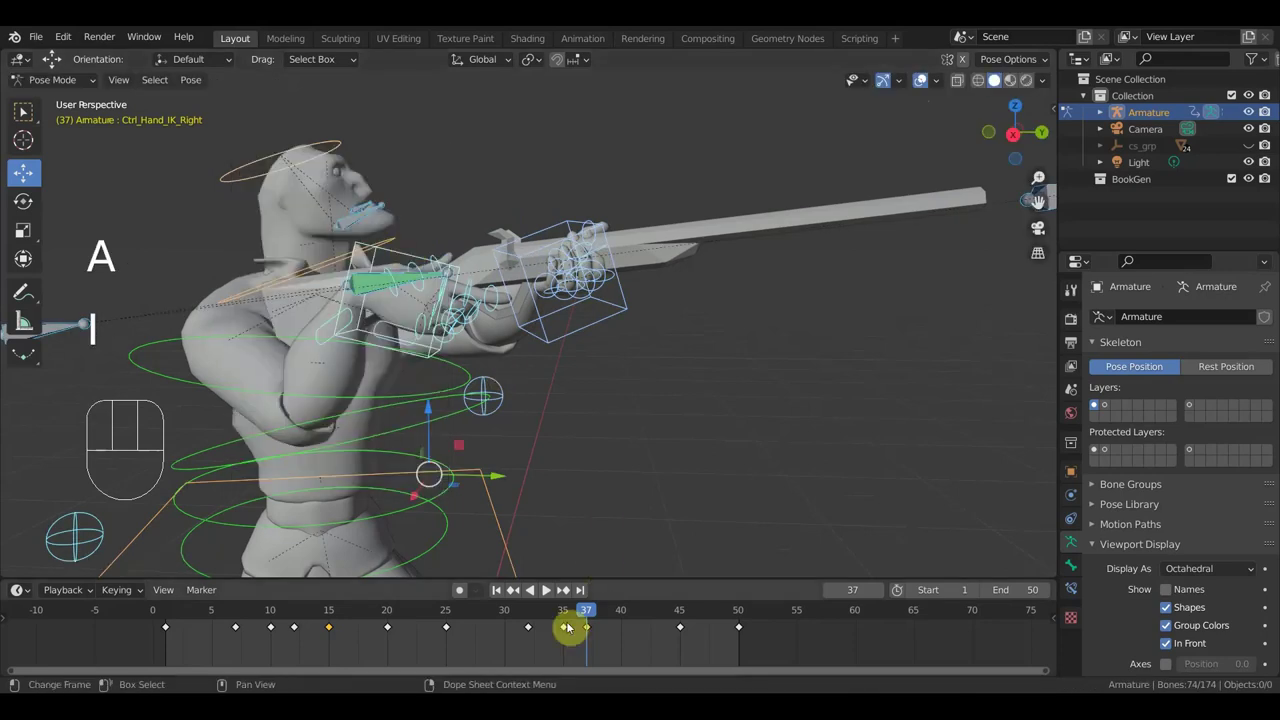
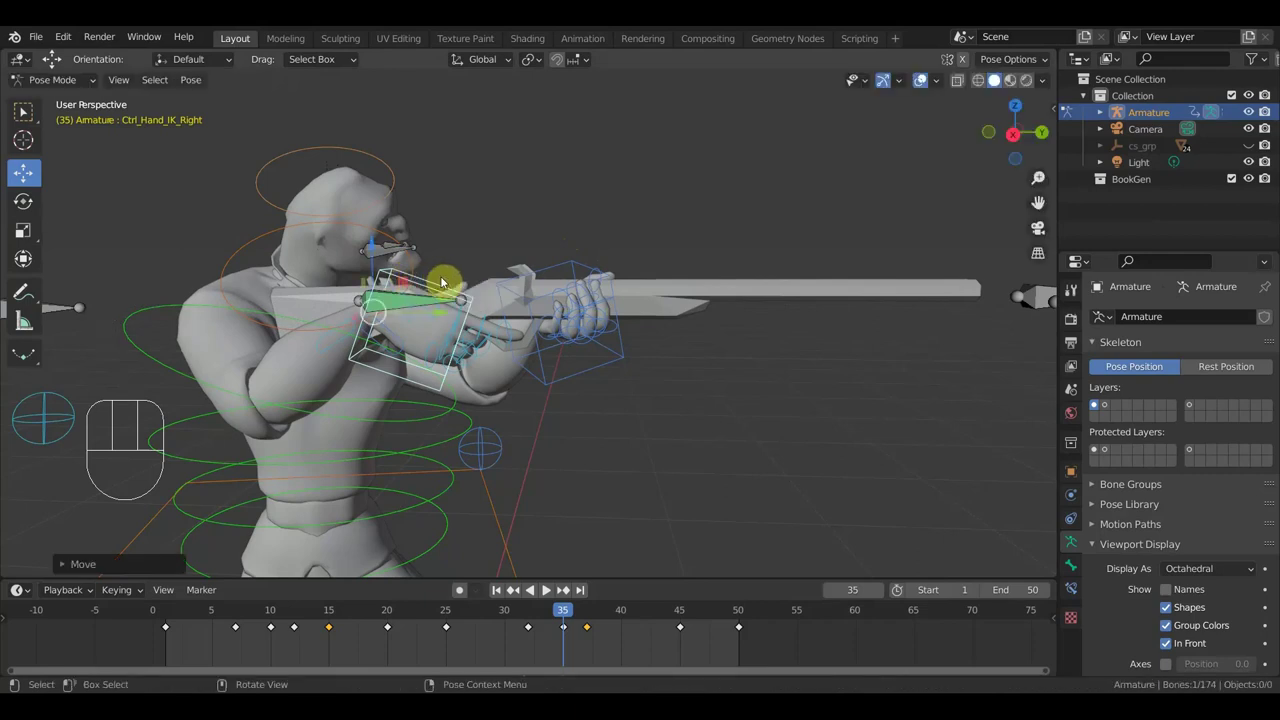
Keyframe corrected whole-rig poses at frames 35 and 32
key("a")
key("i")
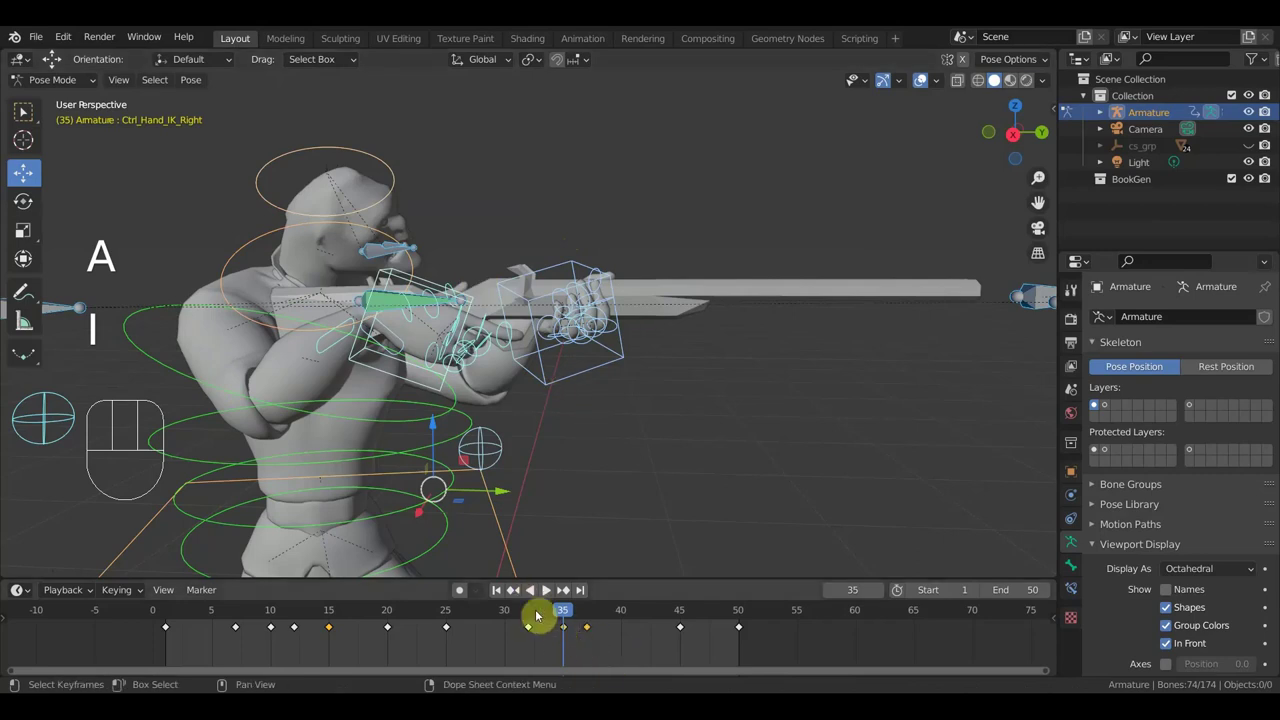
left_click(530, 614)
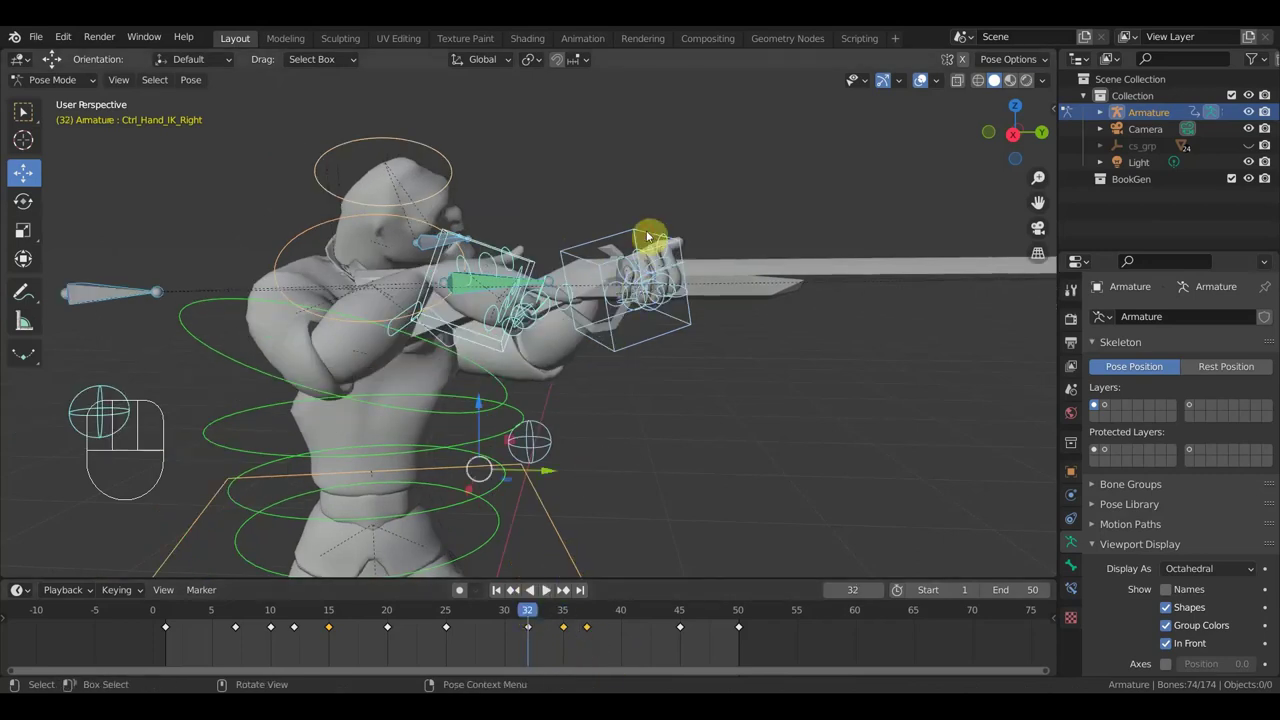
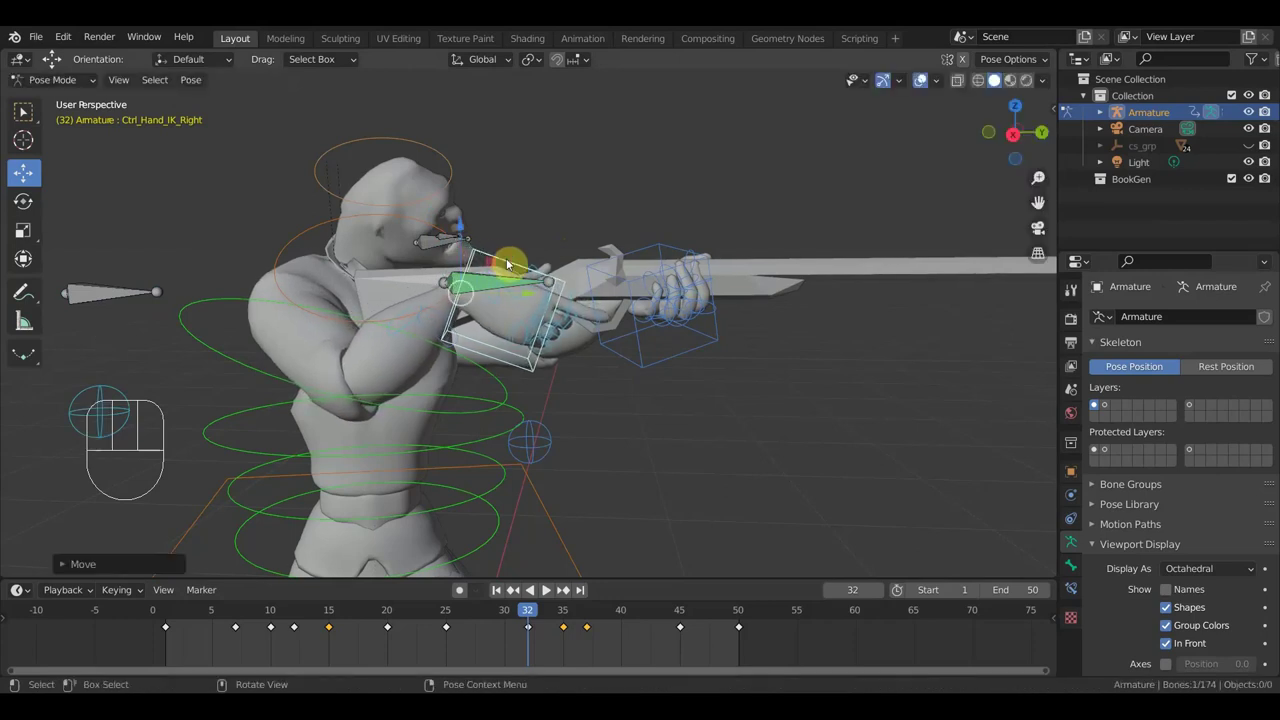
key("a")
key("i")
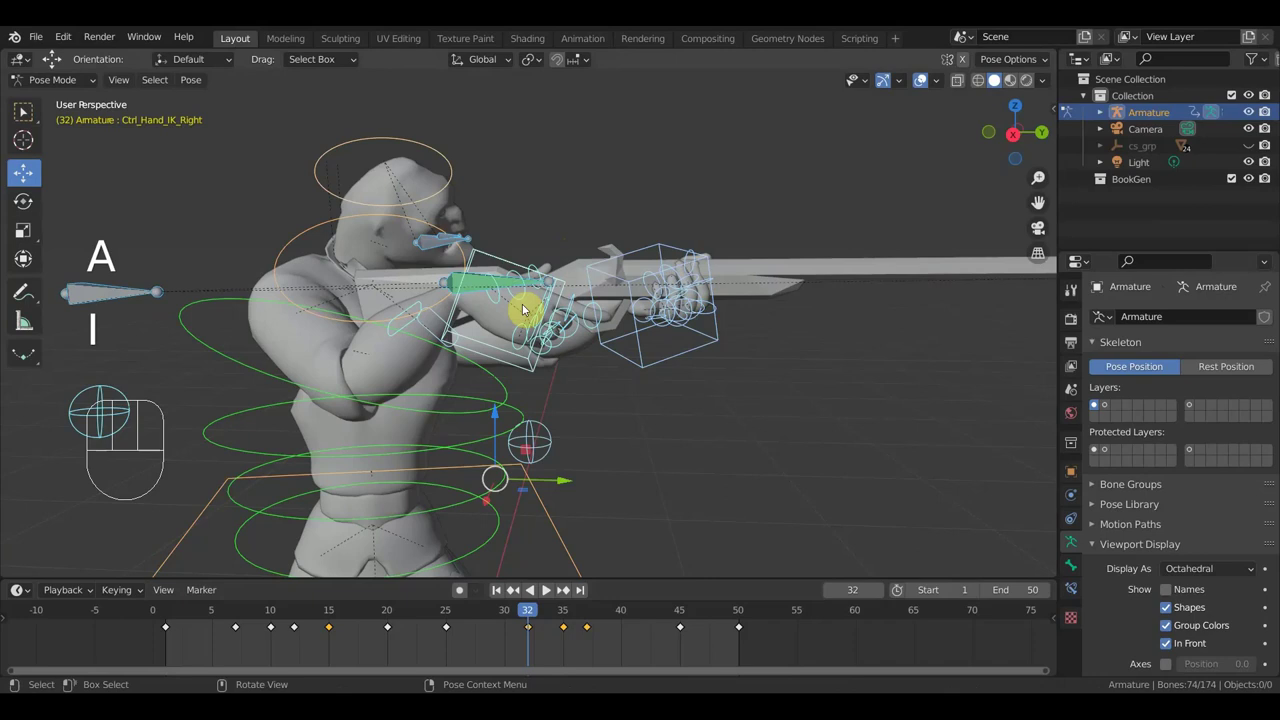
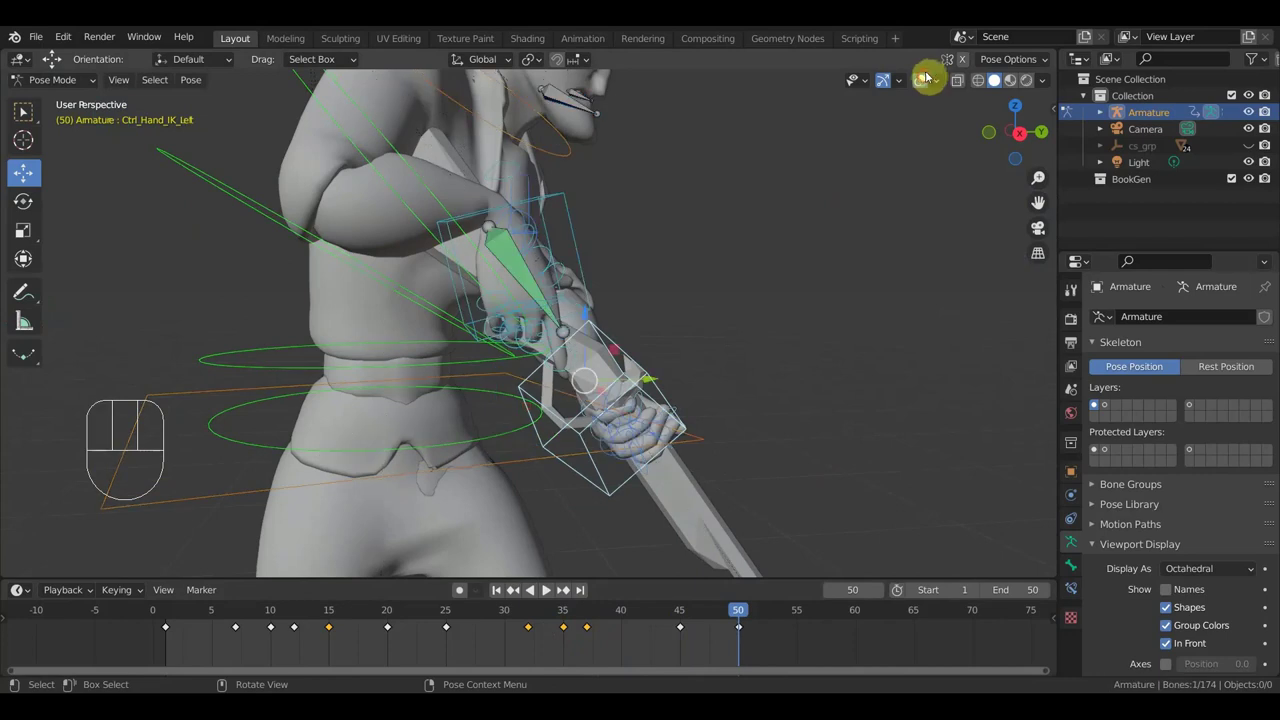
Nudge Ctrl_Hand_IK_Left about 0.03 m at frame 50
key("g")
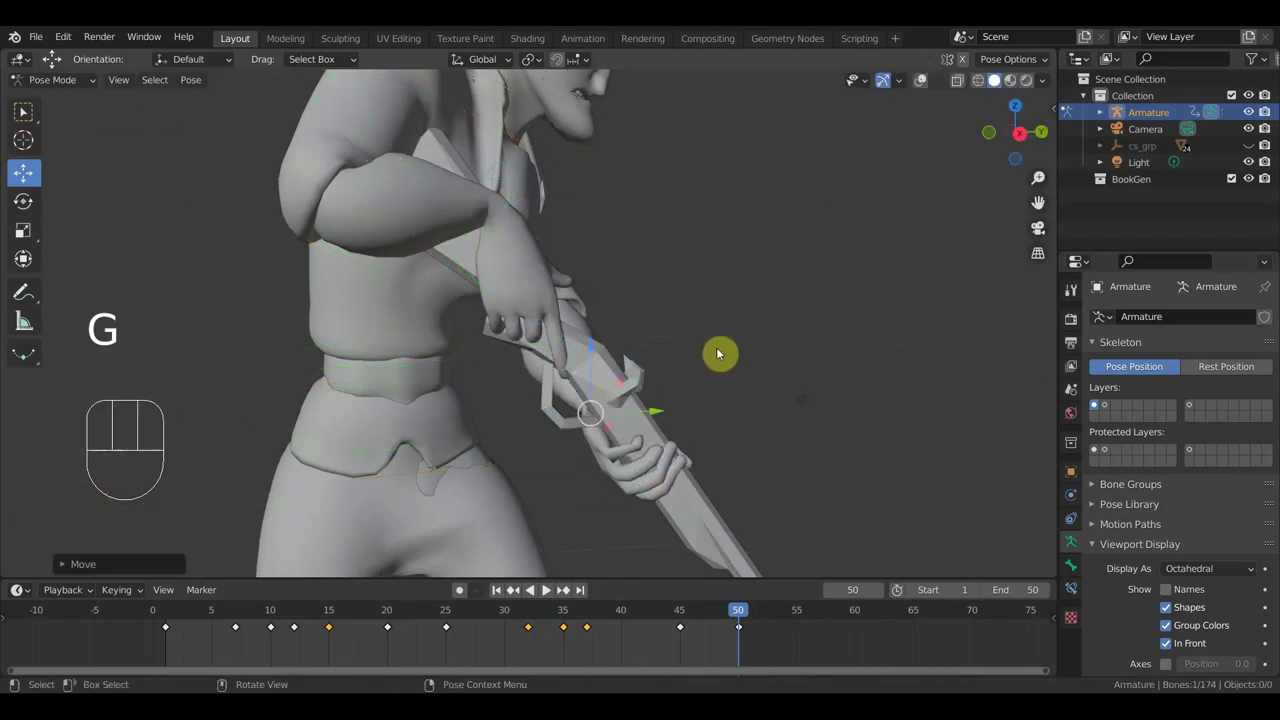
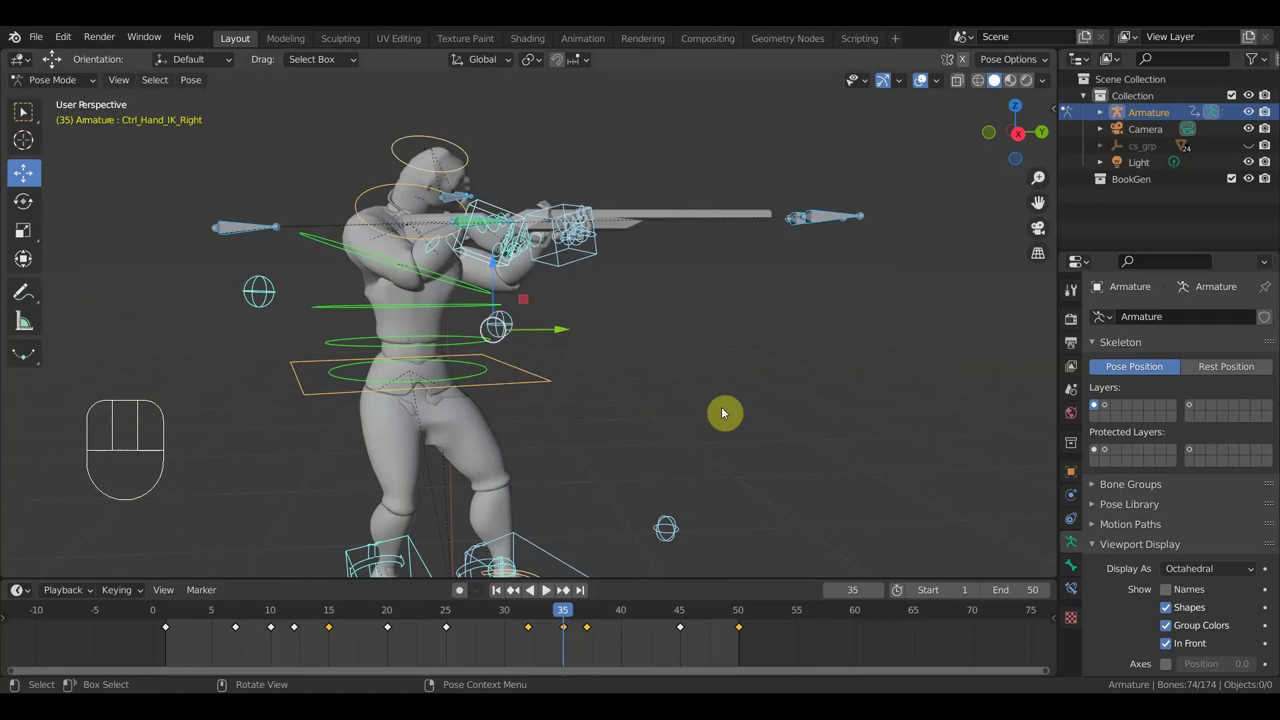
Play the throw back, then return to the start and scrub the early frames
left_click_drag(737, 406, 800, 349)
key("space")
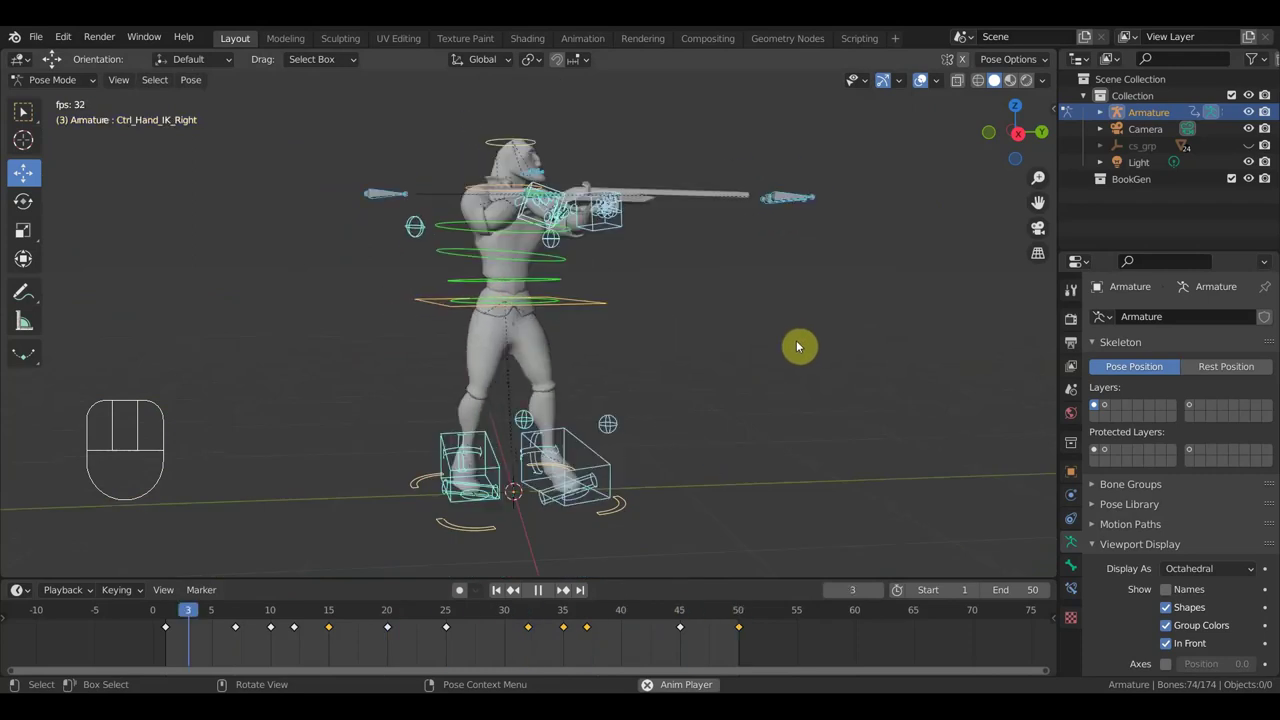
key("space")
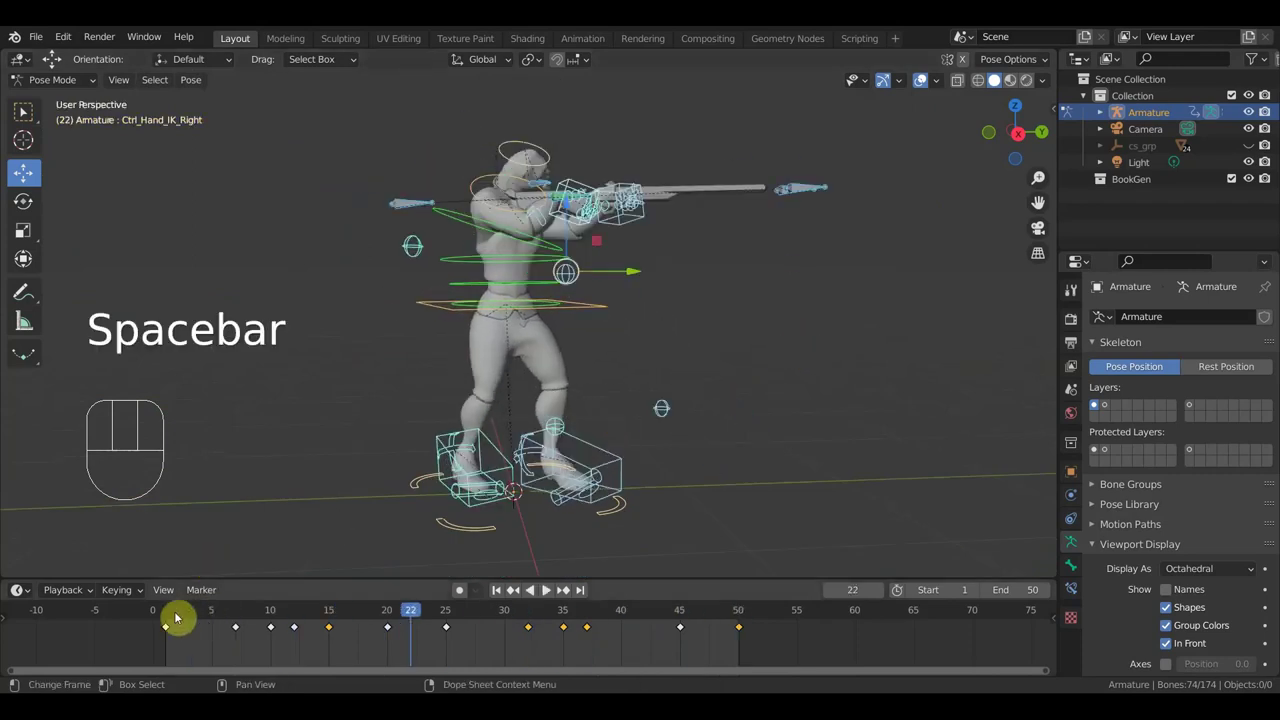
left_click(171, 620)
left_click_drag(185, 623, 211, 648)
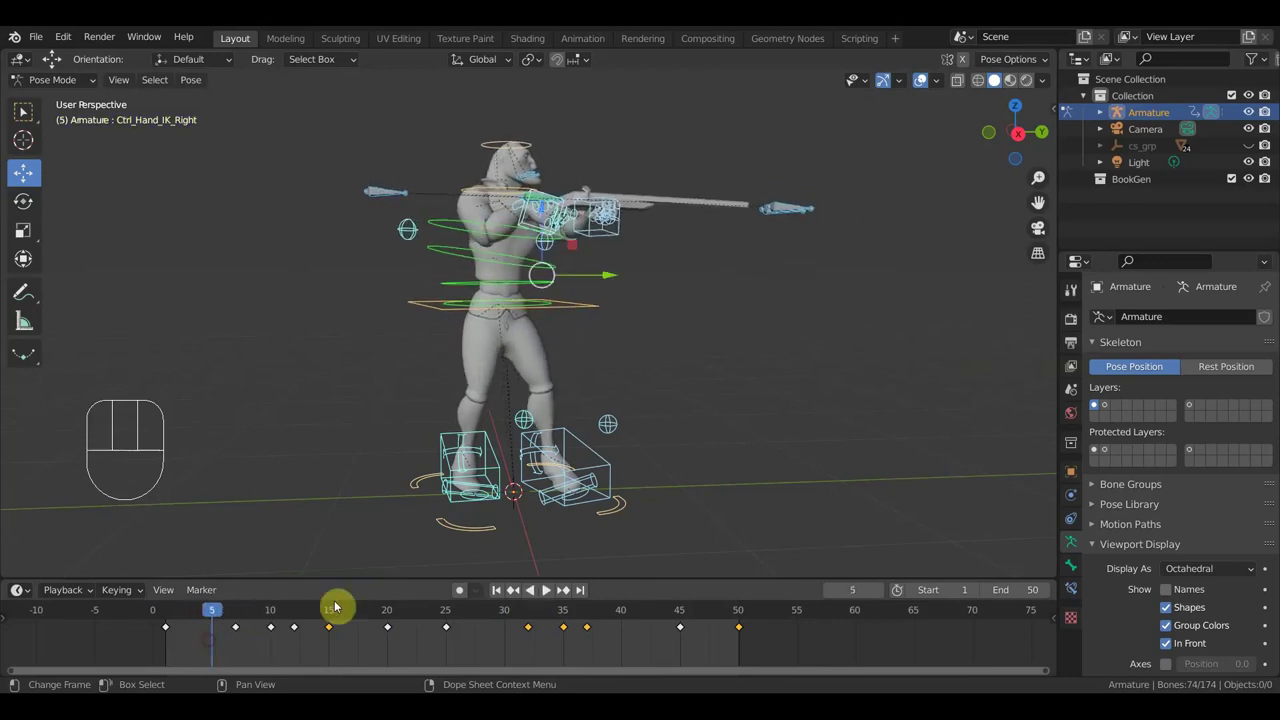
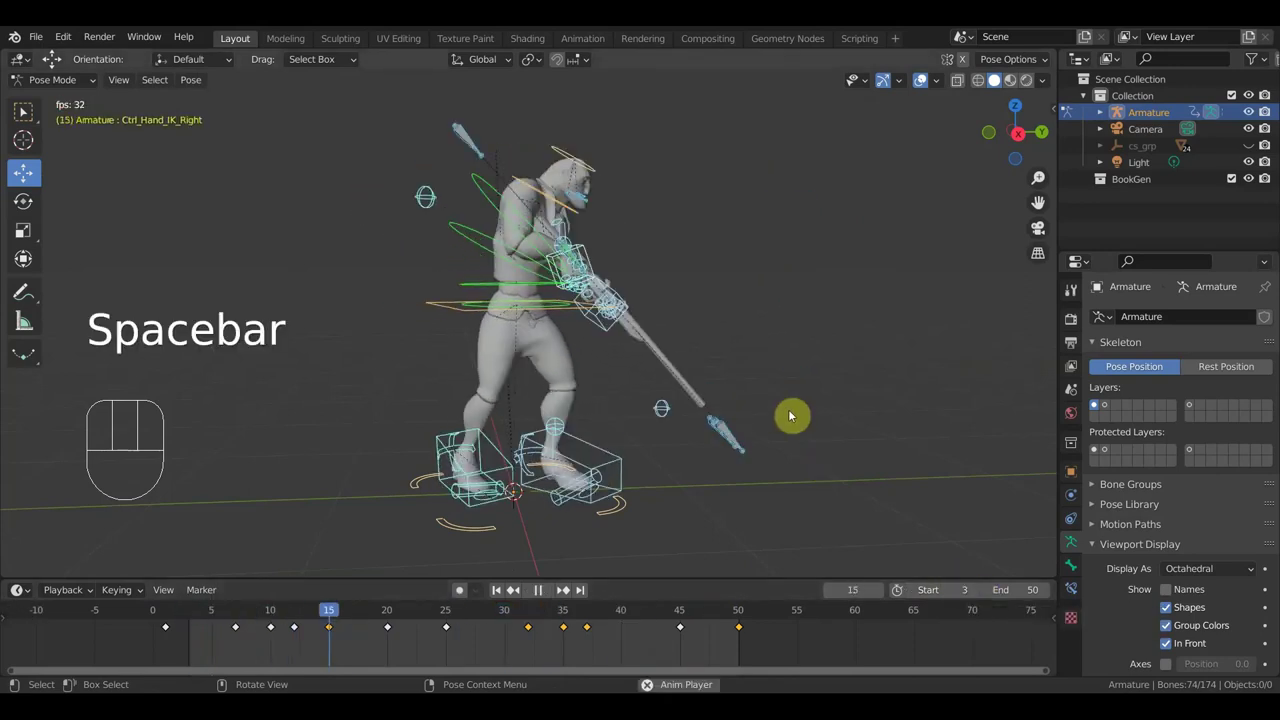
Stop at frame 50, scrub back to frame 7 and replay the spear throw
key("space")
left_click(743, 620)
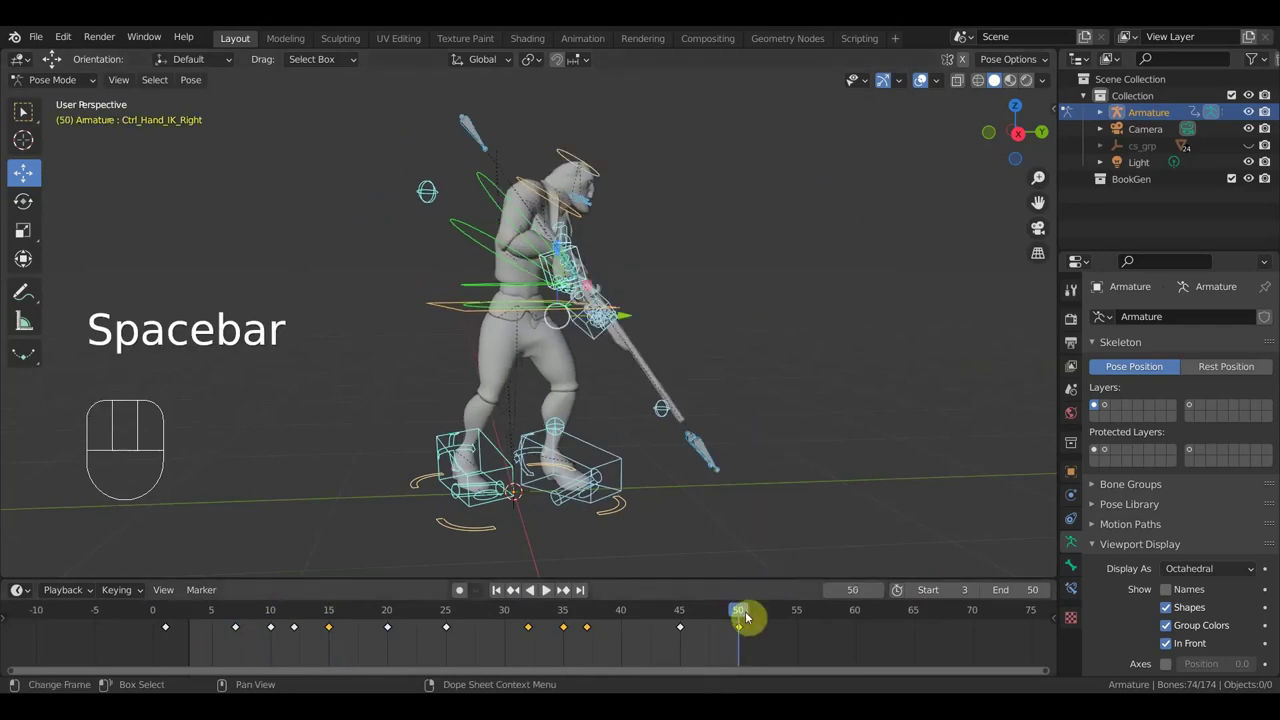
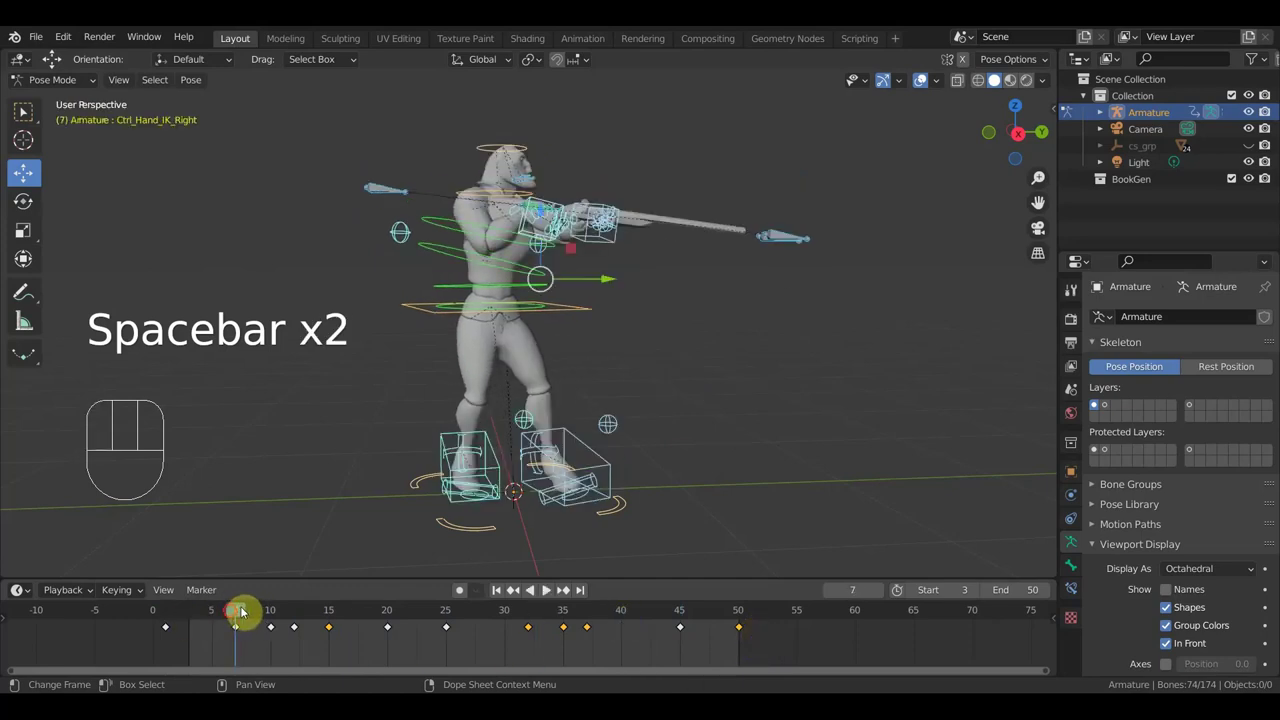
left_click_drag(210, 621, 492, 646)
key("space")
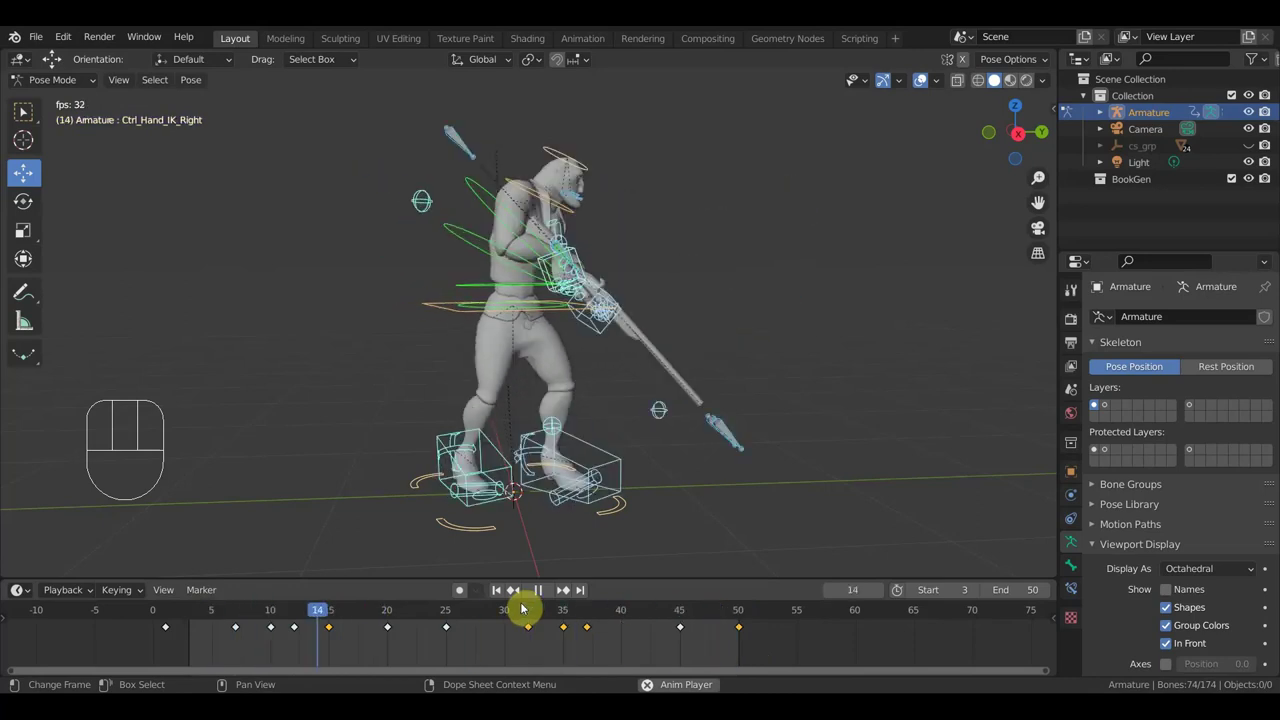
key("space")
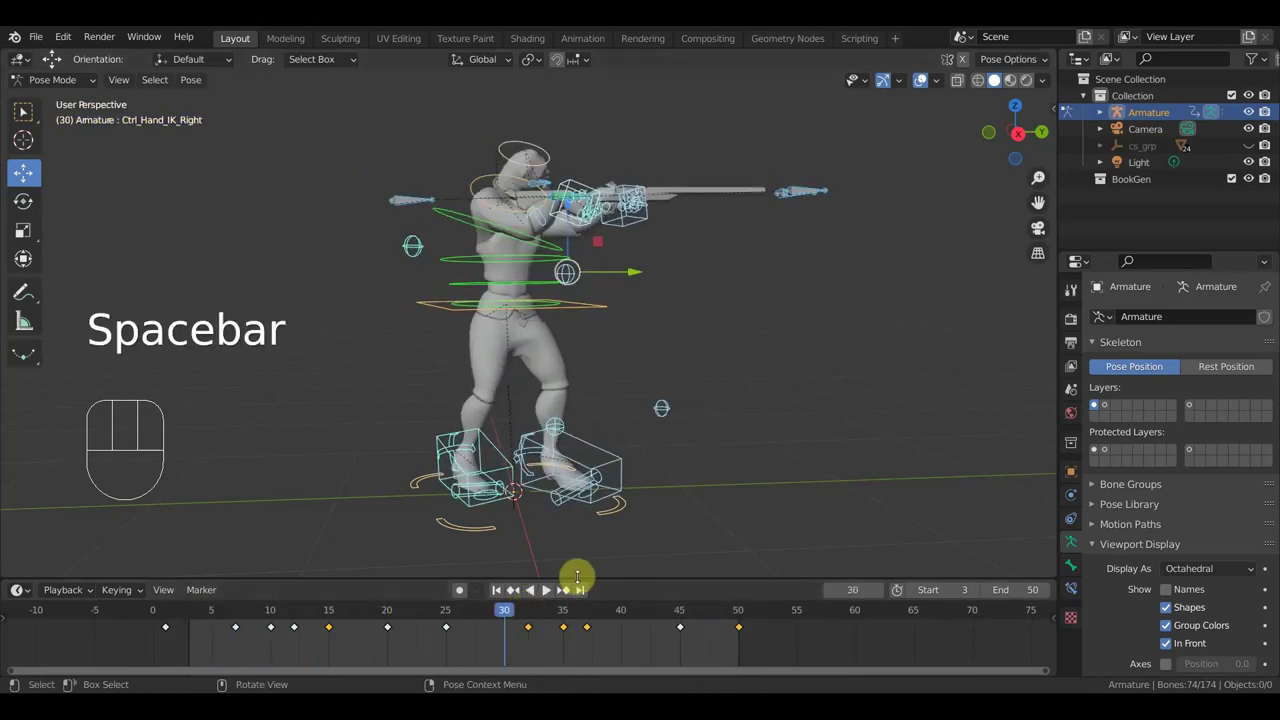
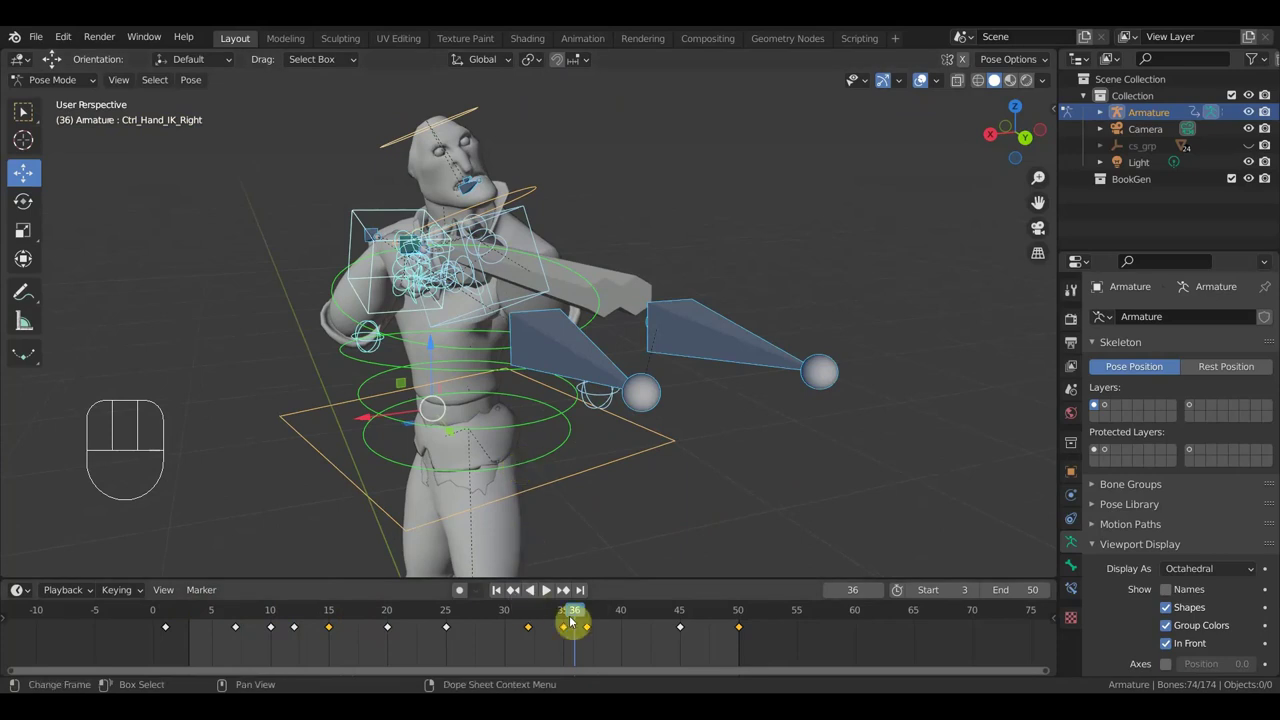
Go to frame 41 and orbit around the spear hand to inspect its pose
left_click_drag(601, 622, 640, 635)
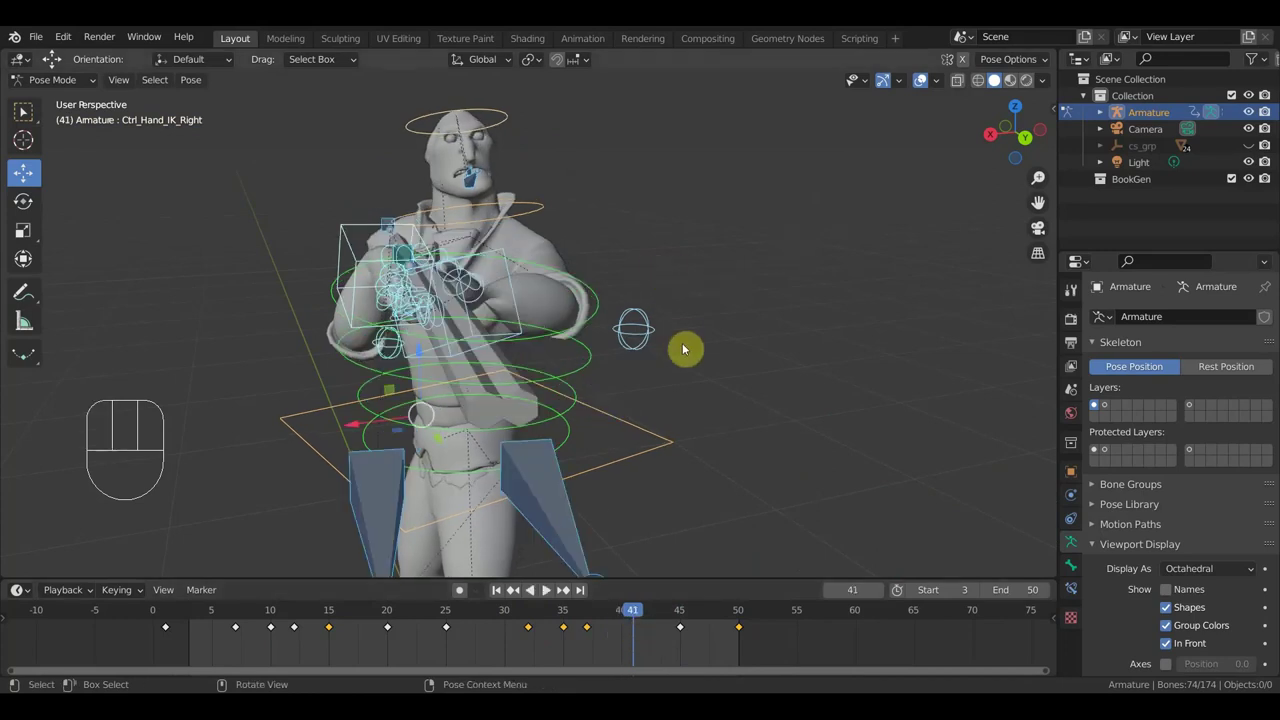
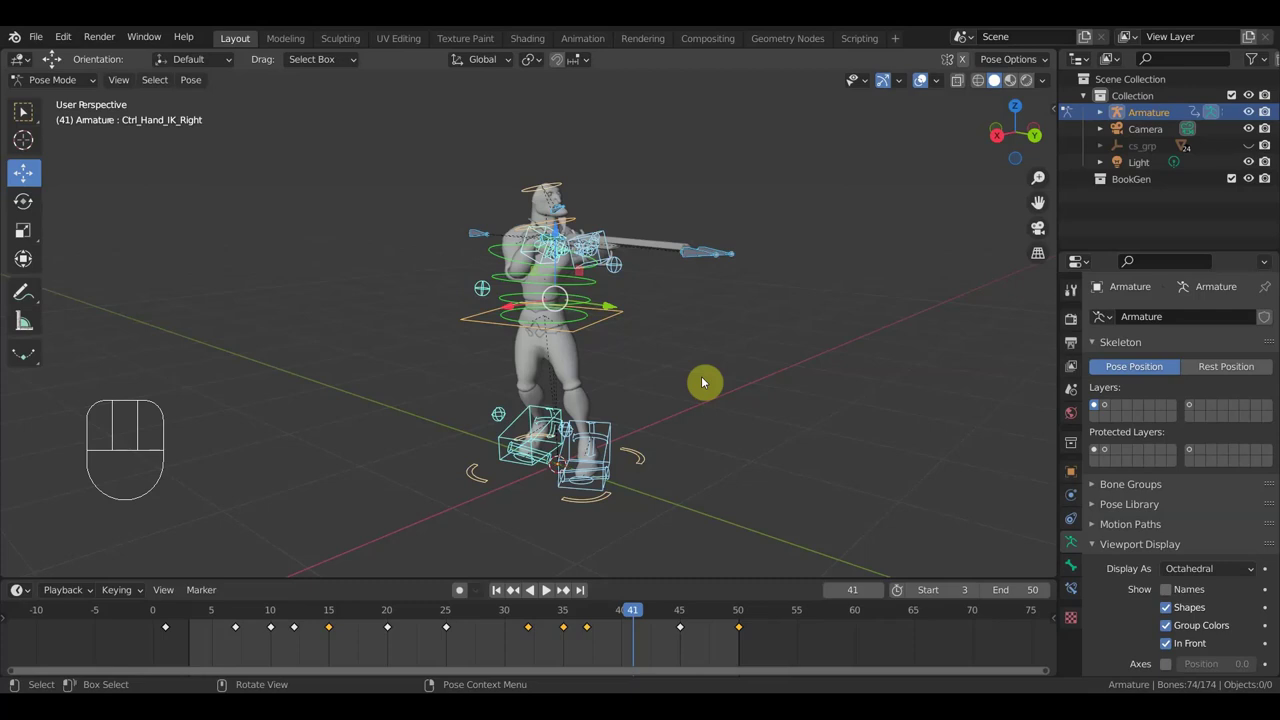
left_click_drag(752, 383, 816, 377)
middle_click(785, 386)
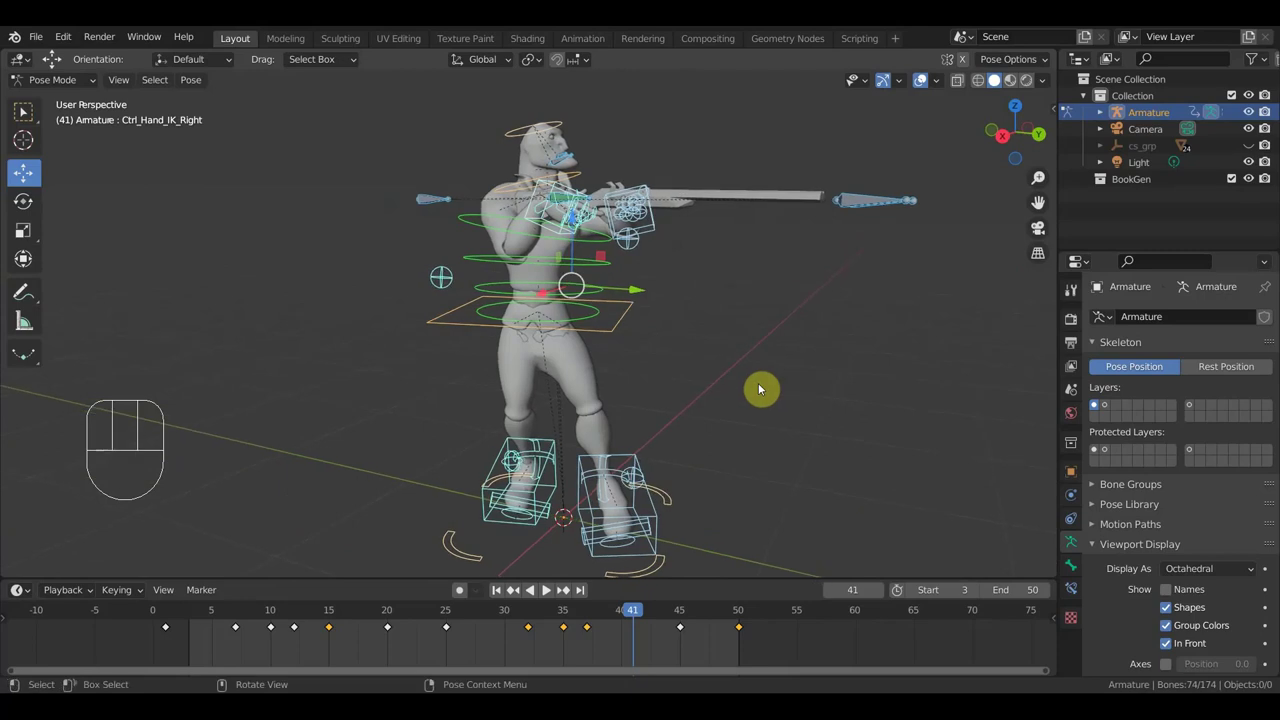
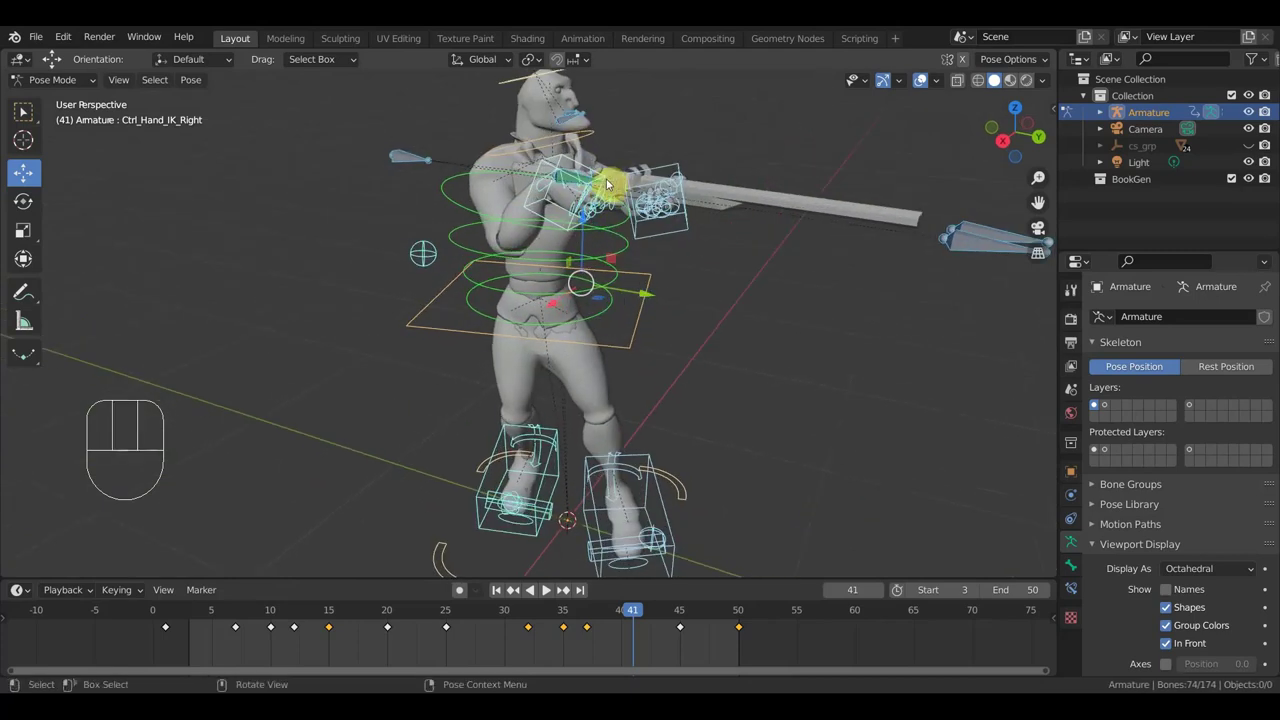
middle_click(605, 187)
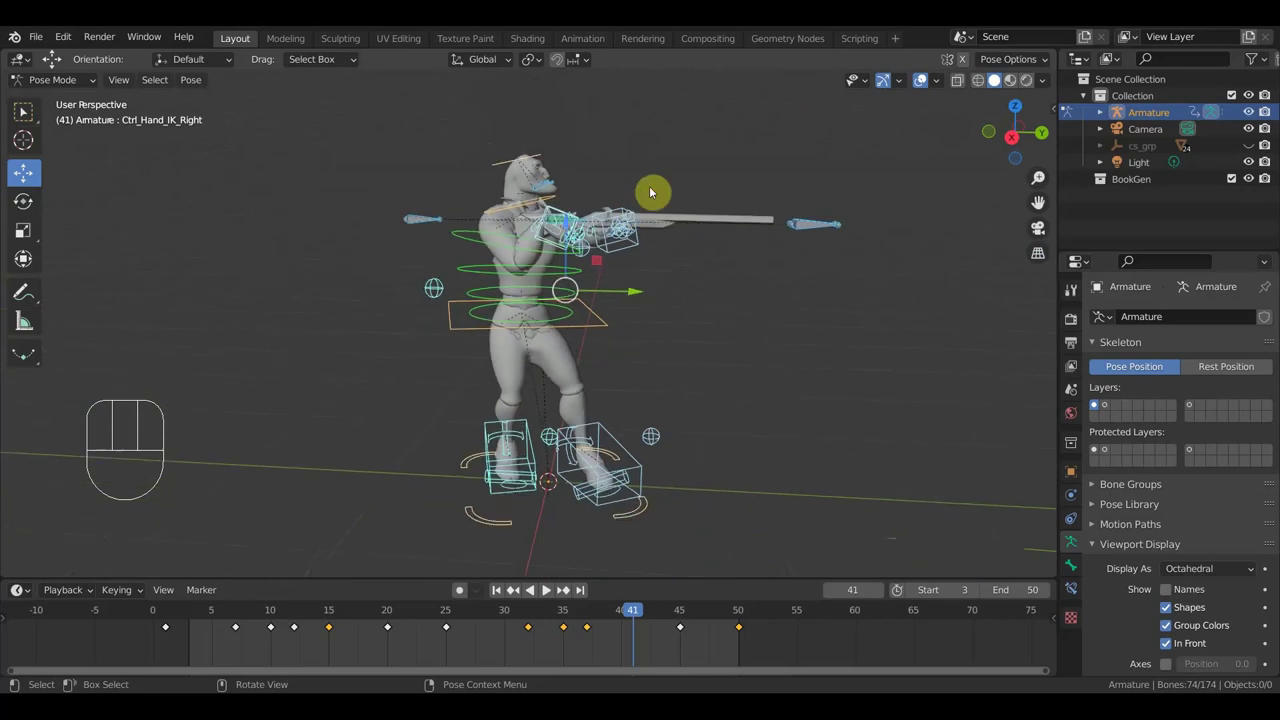
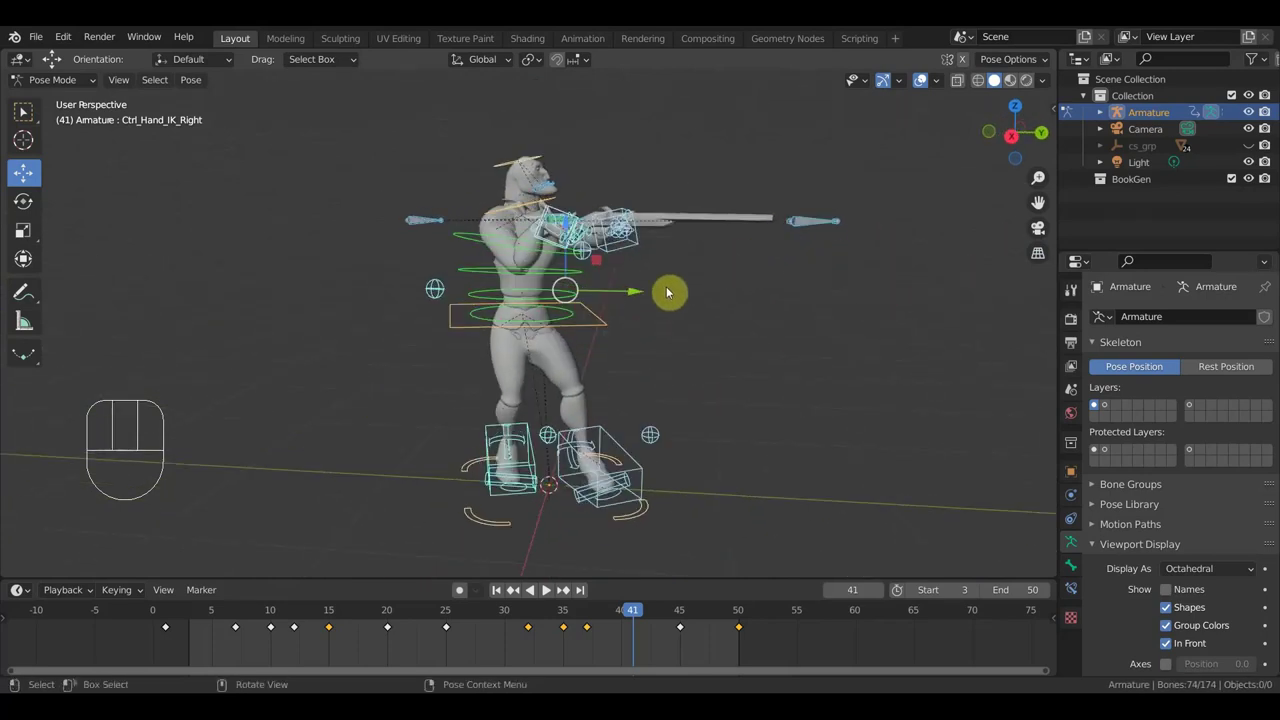
key("KP_2")
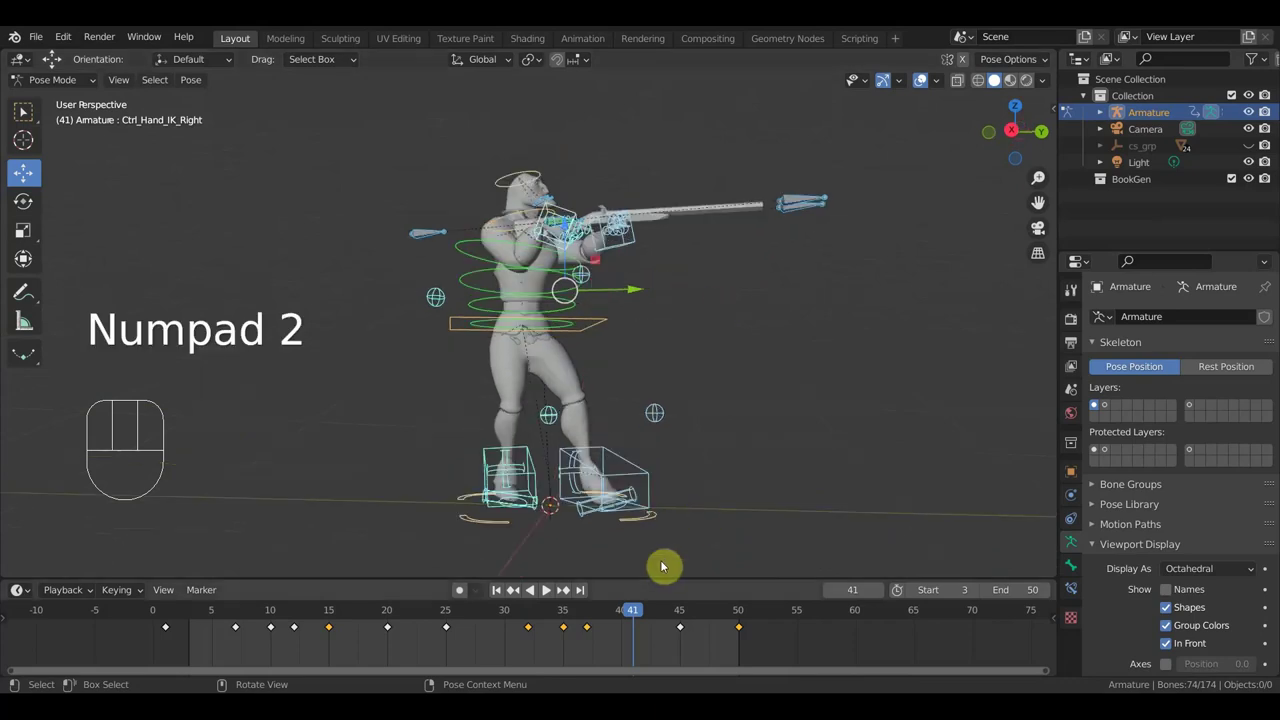
Retime the later spear-throw keyframes so the last keys land near frames 60 and 65
left_click_drag(593, 627, 557, 637)
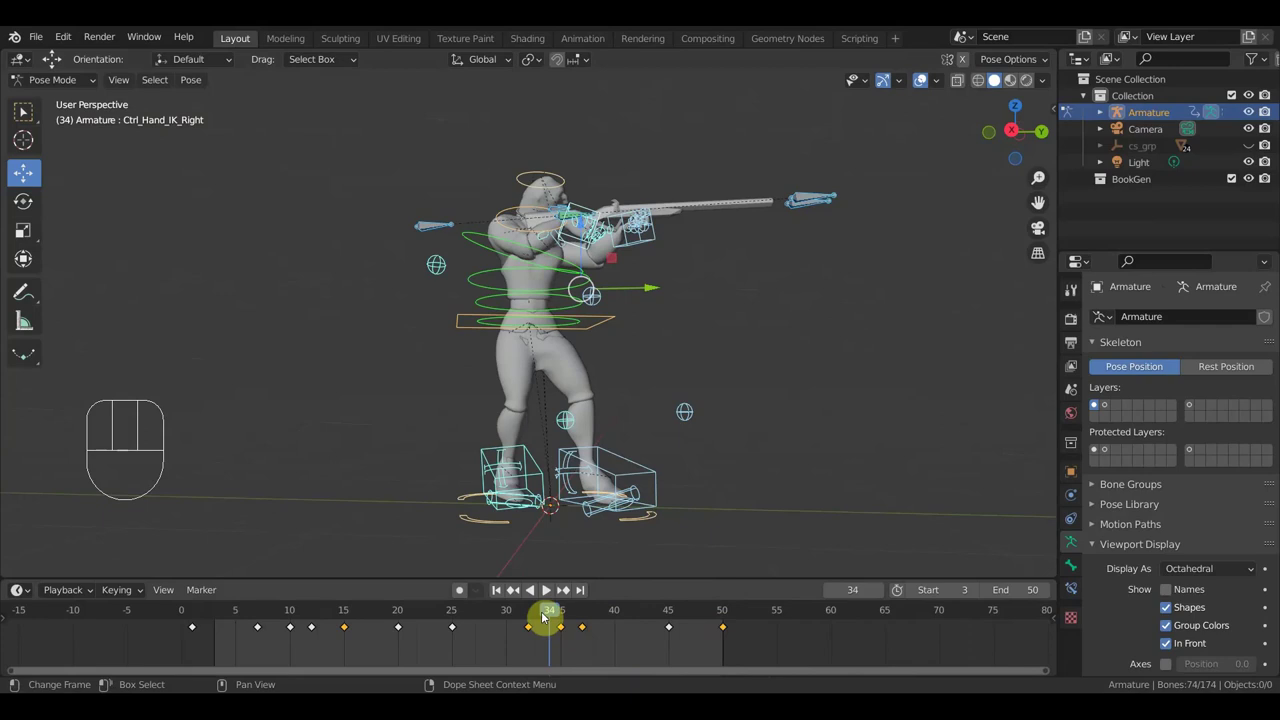
left_click_drag(529, 622, 548, 642)
left_click(607, 666)
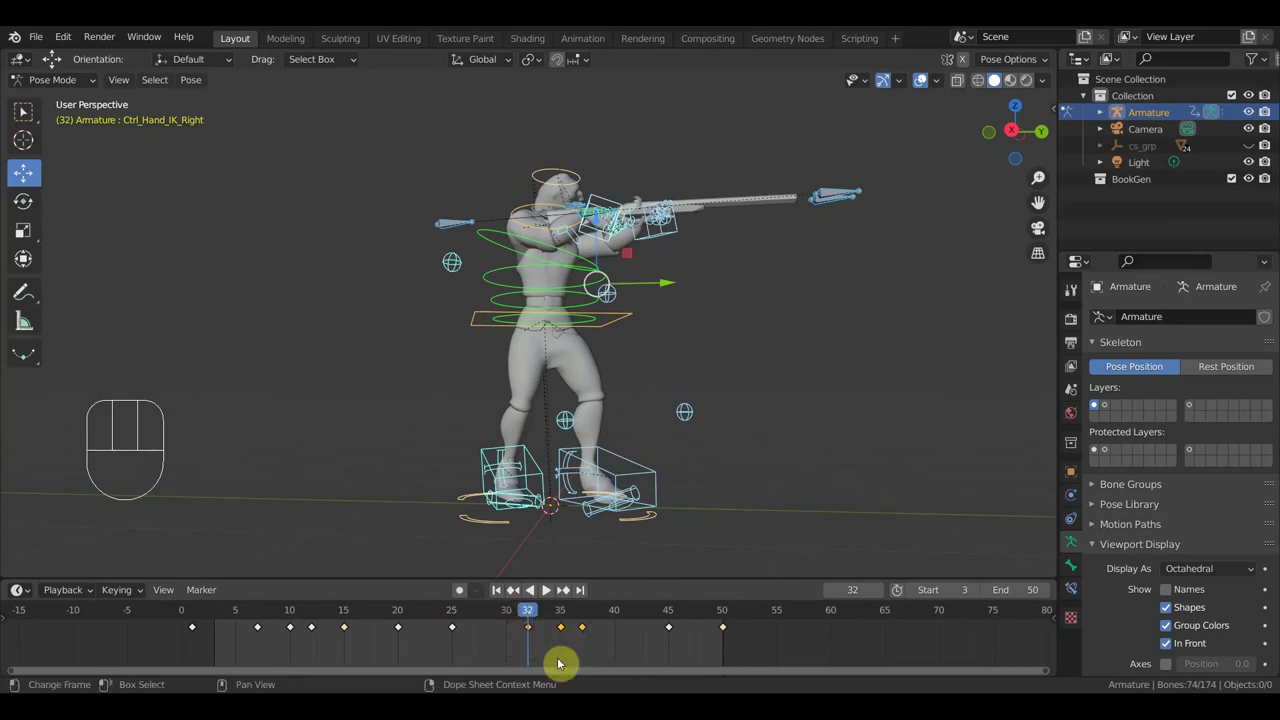
key("a")
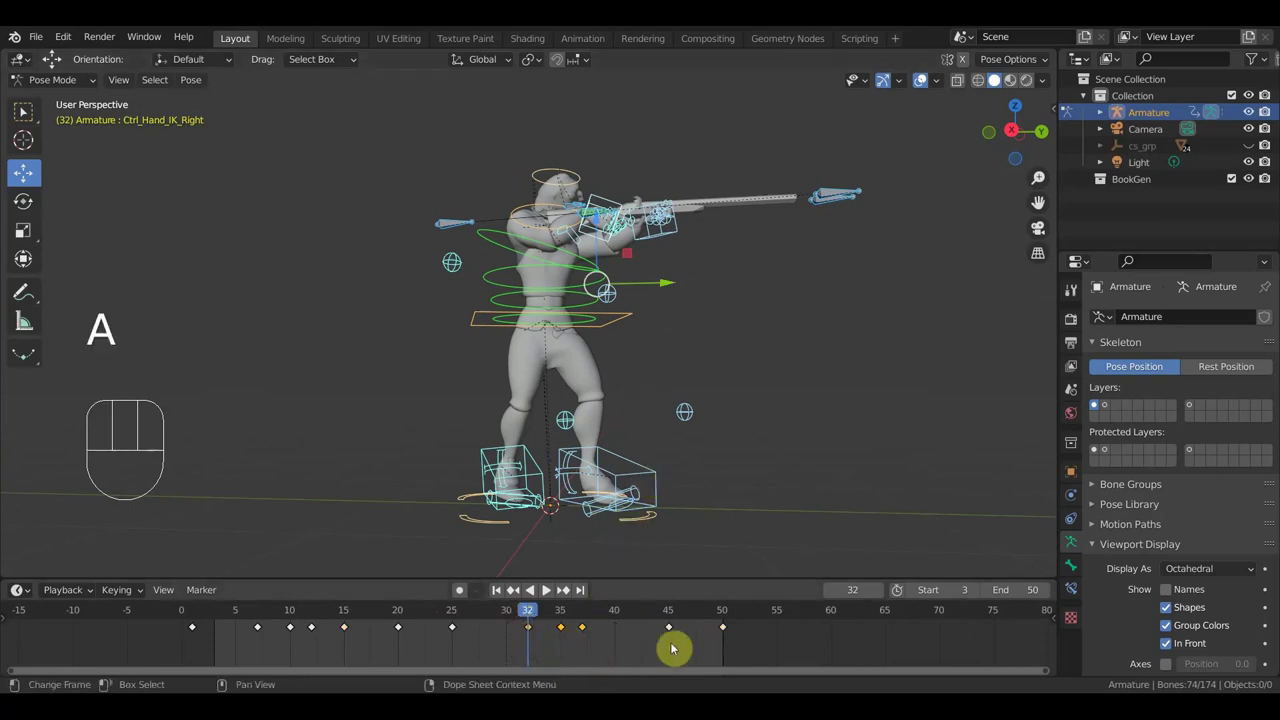
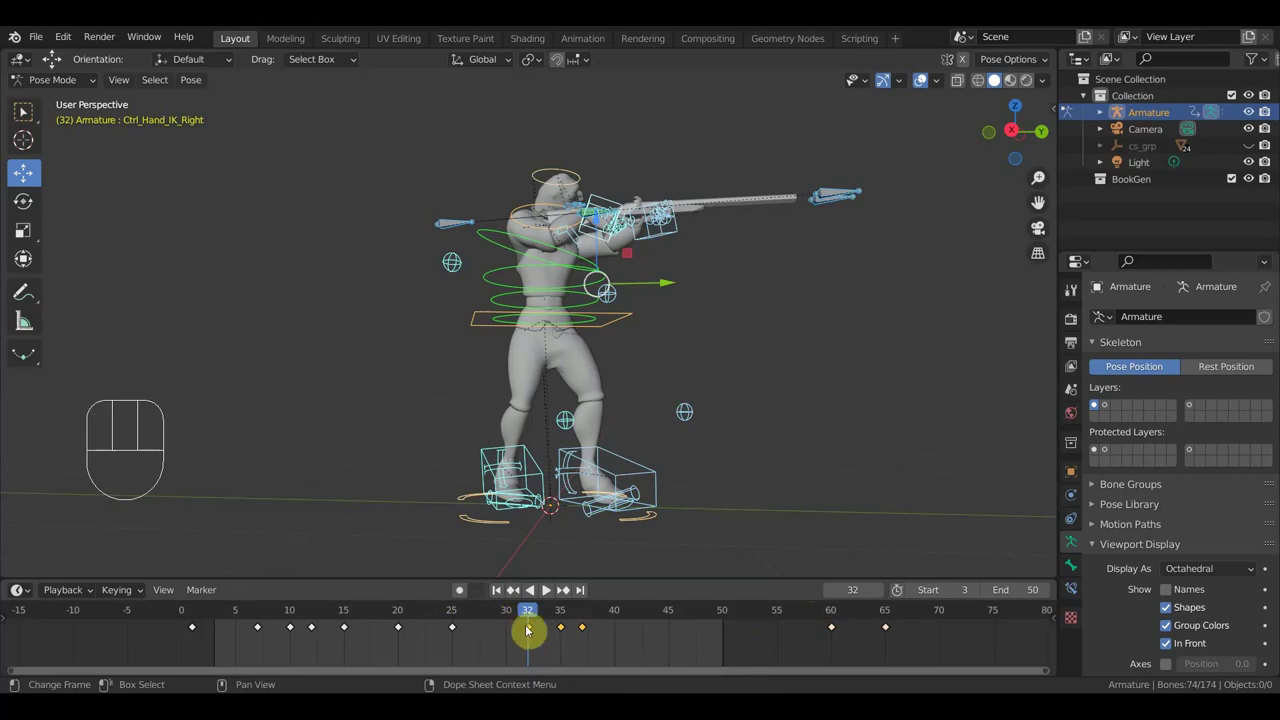
key("shift+d")
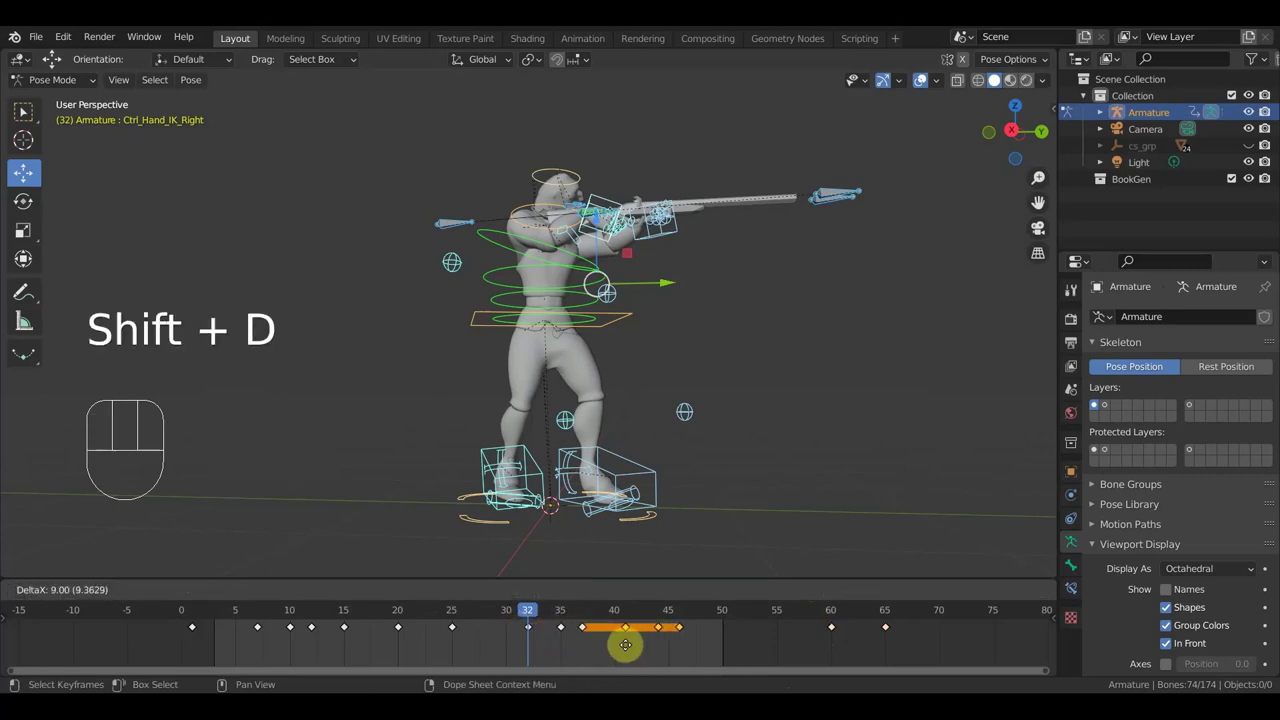
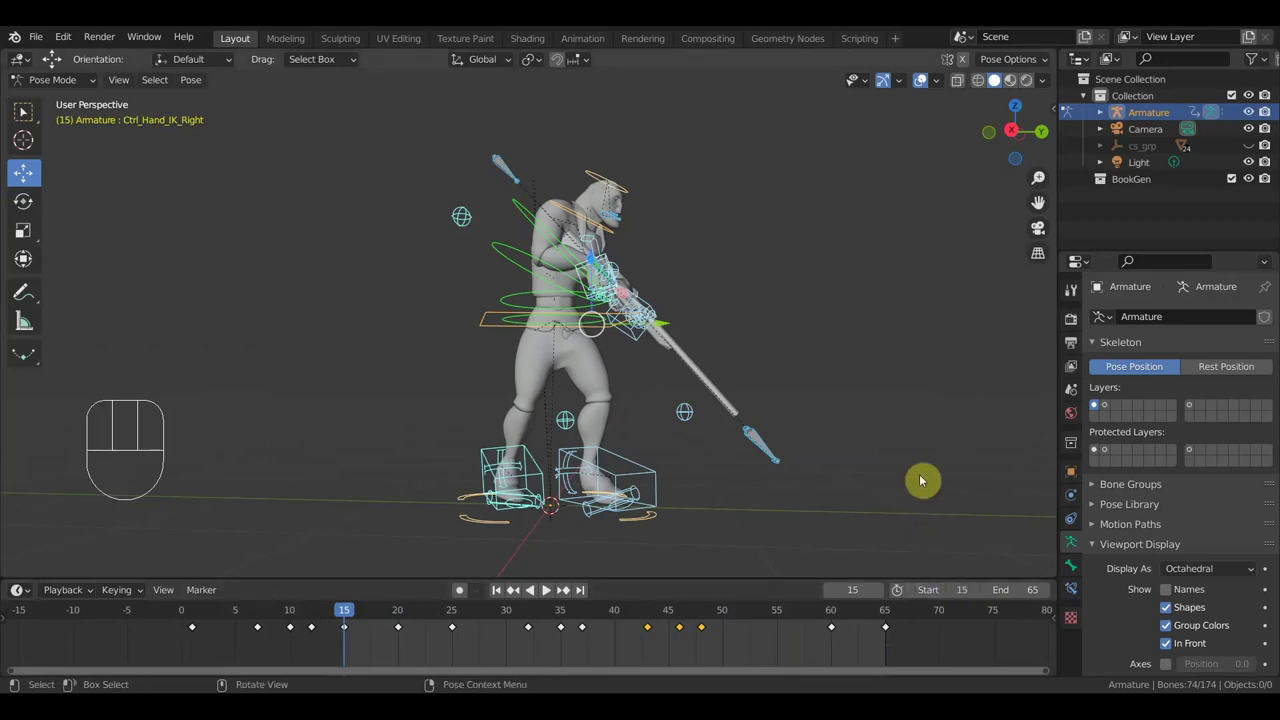
key("space")
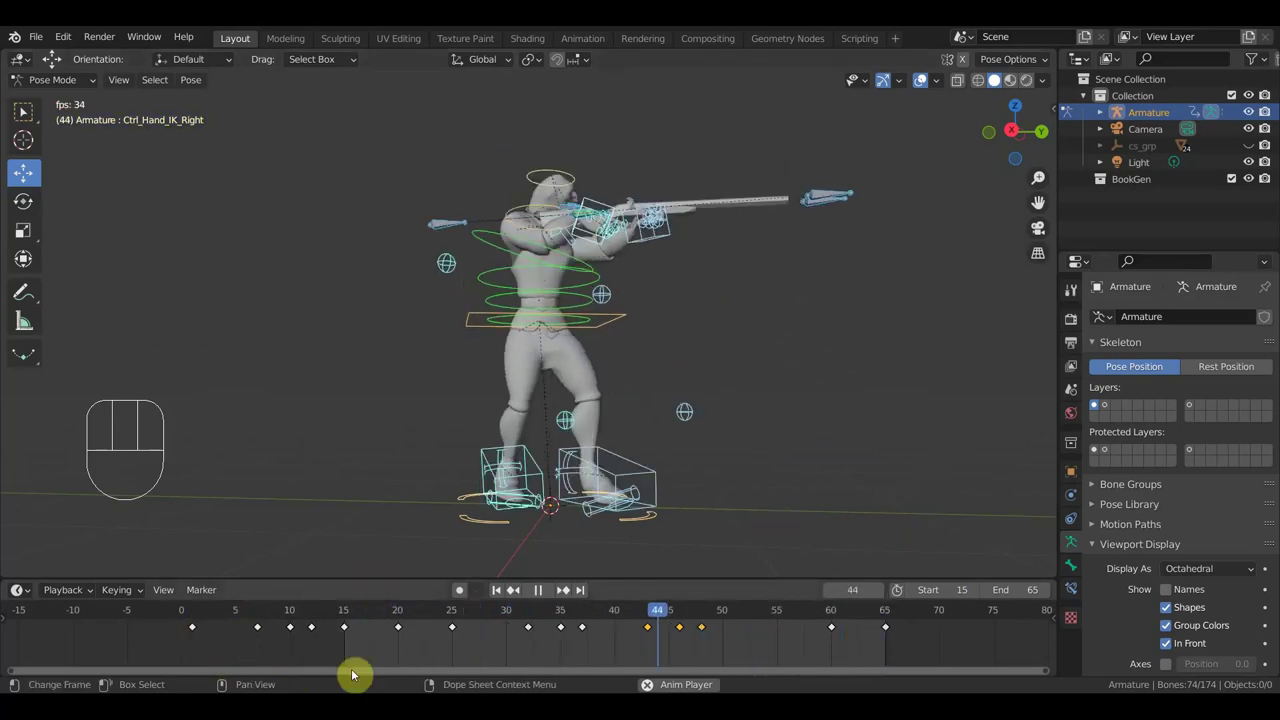
key("space")
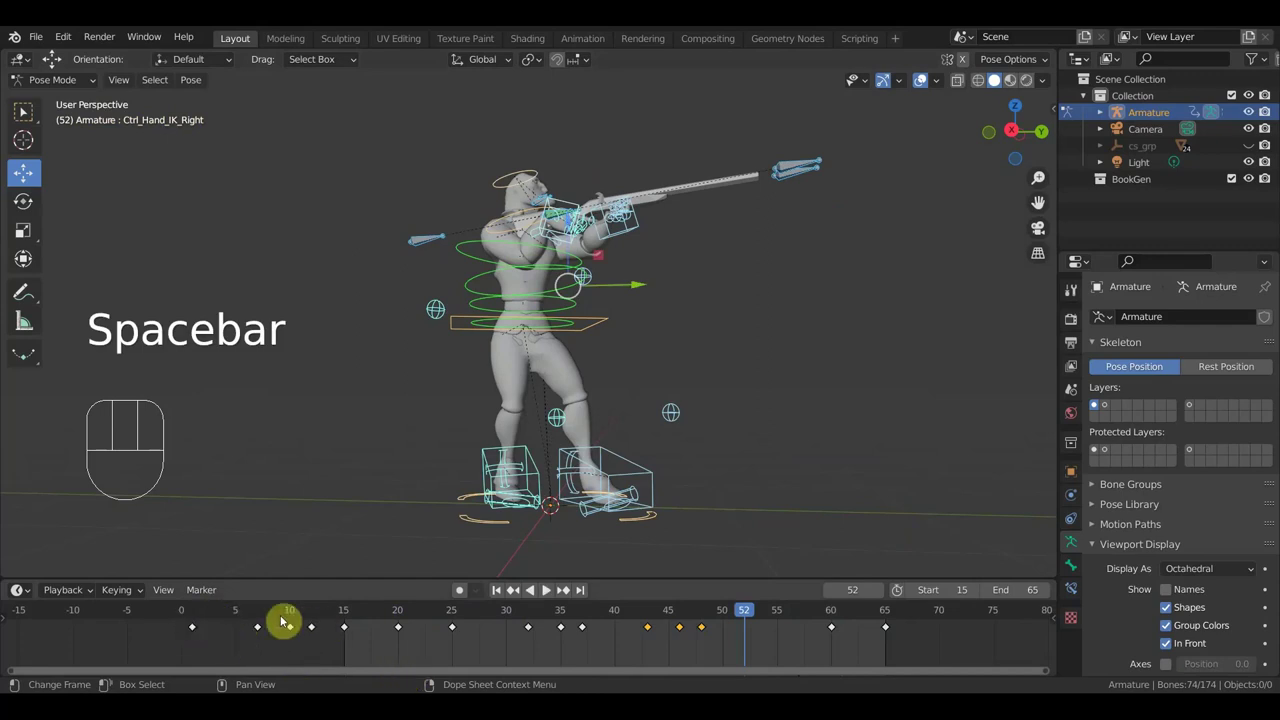
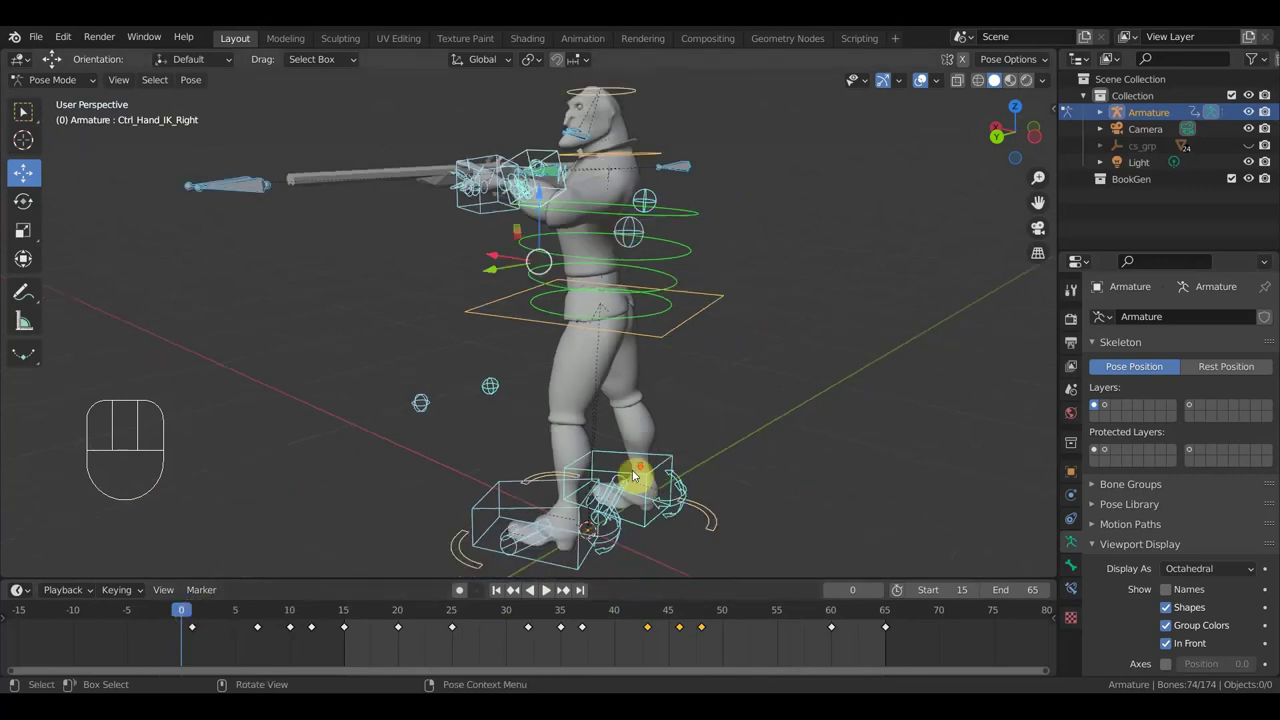
left_click_drag(697, 456, 795, 435)
left_click_drag(793, 435, 744, 449)
left_click_drag(744, 449, 729, 452)
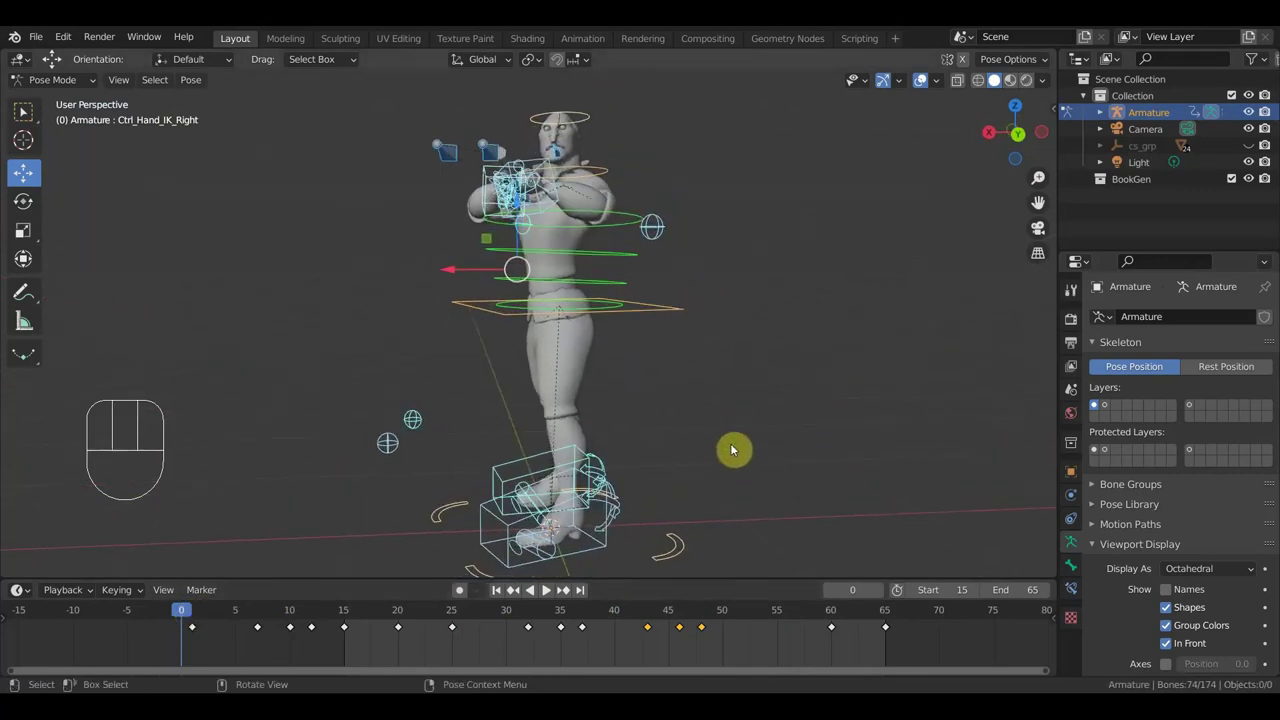
key("alt+g")
key("alt+r")
key("KP_1")
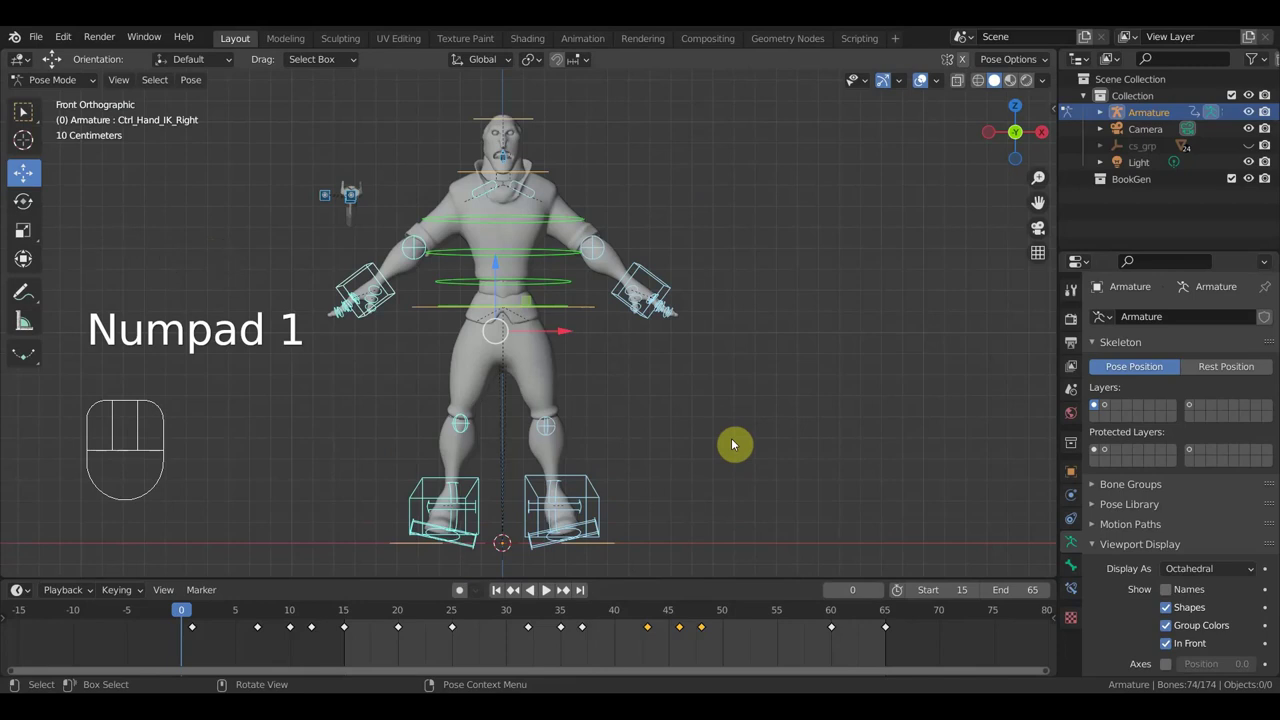
key("i")
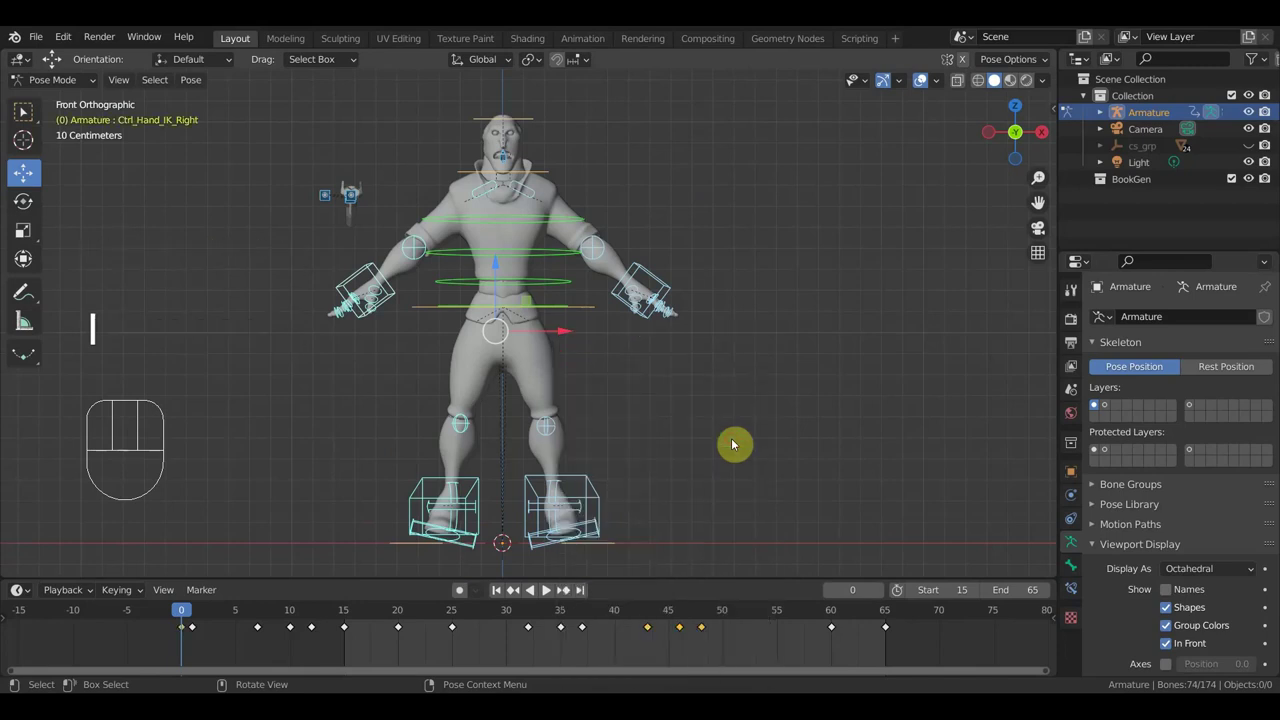
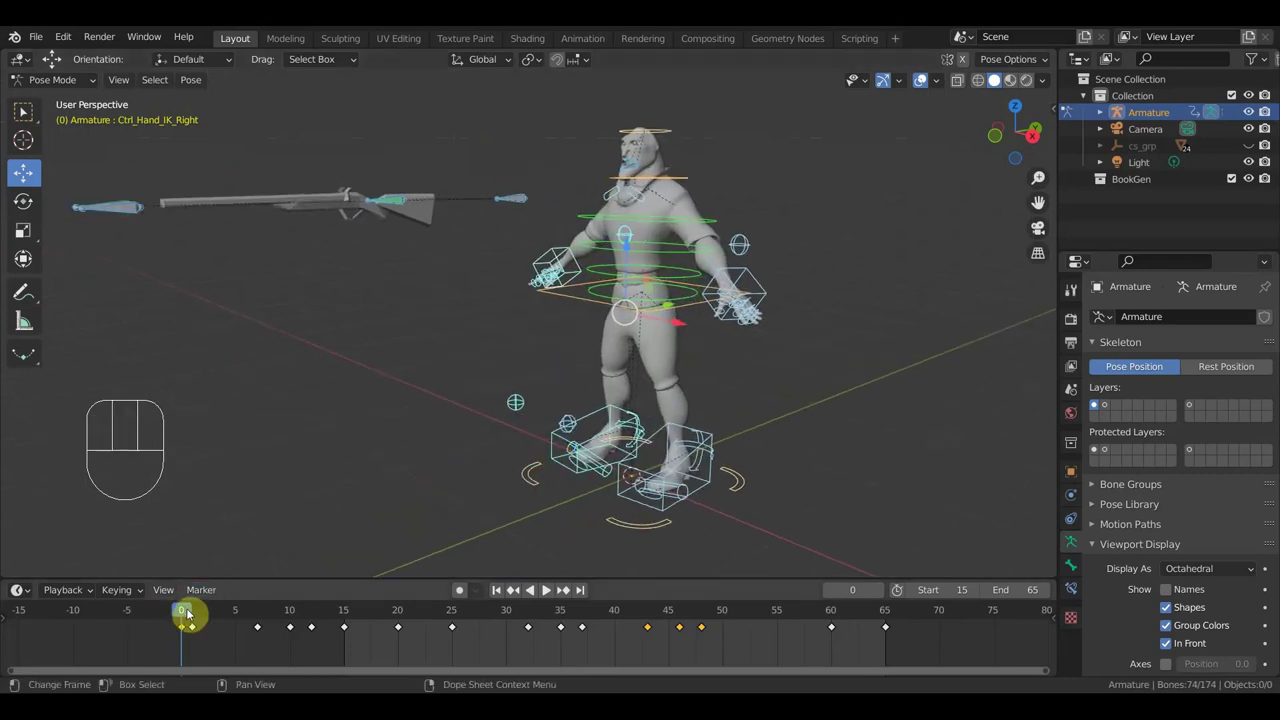
left_click(187, 616)
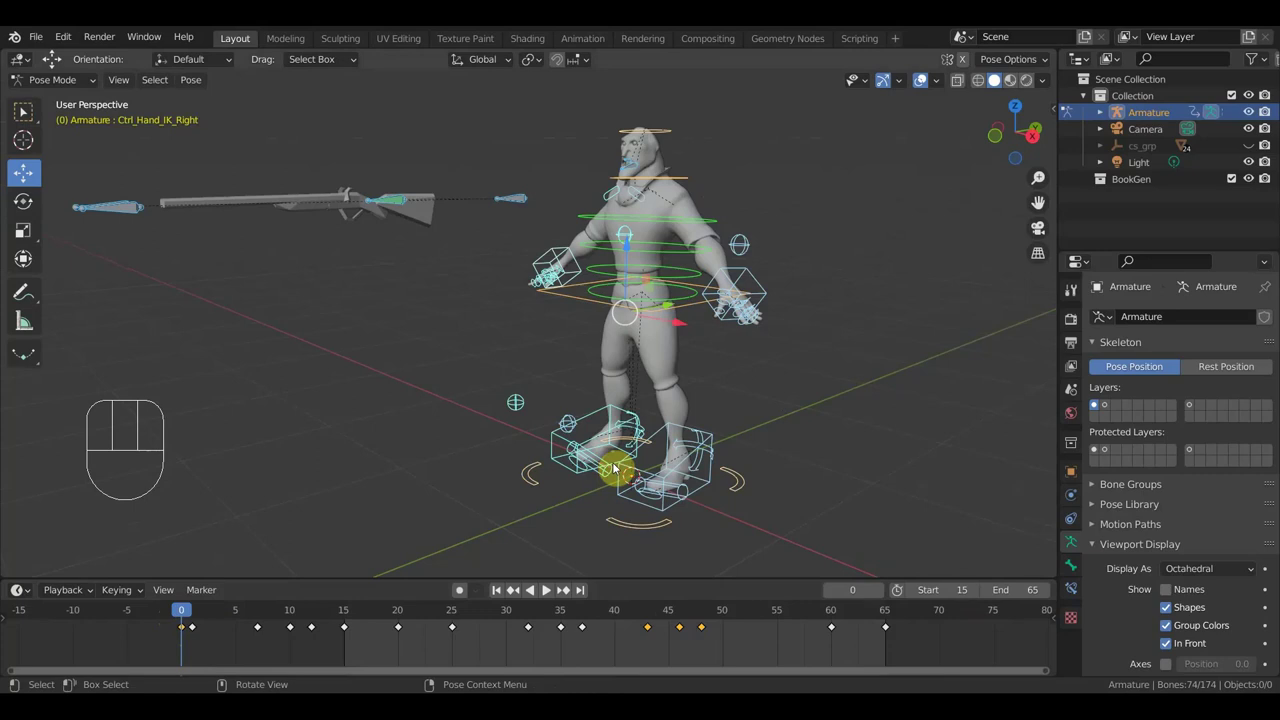
Orbit around the character and switch the viewport to Material Preview shading
left_click_drag(631, 434, 716, 432)
left_click_drag(782, 410, 806, 405)
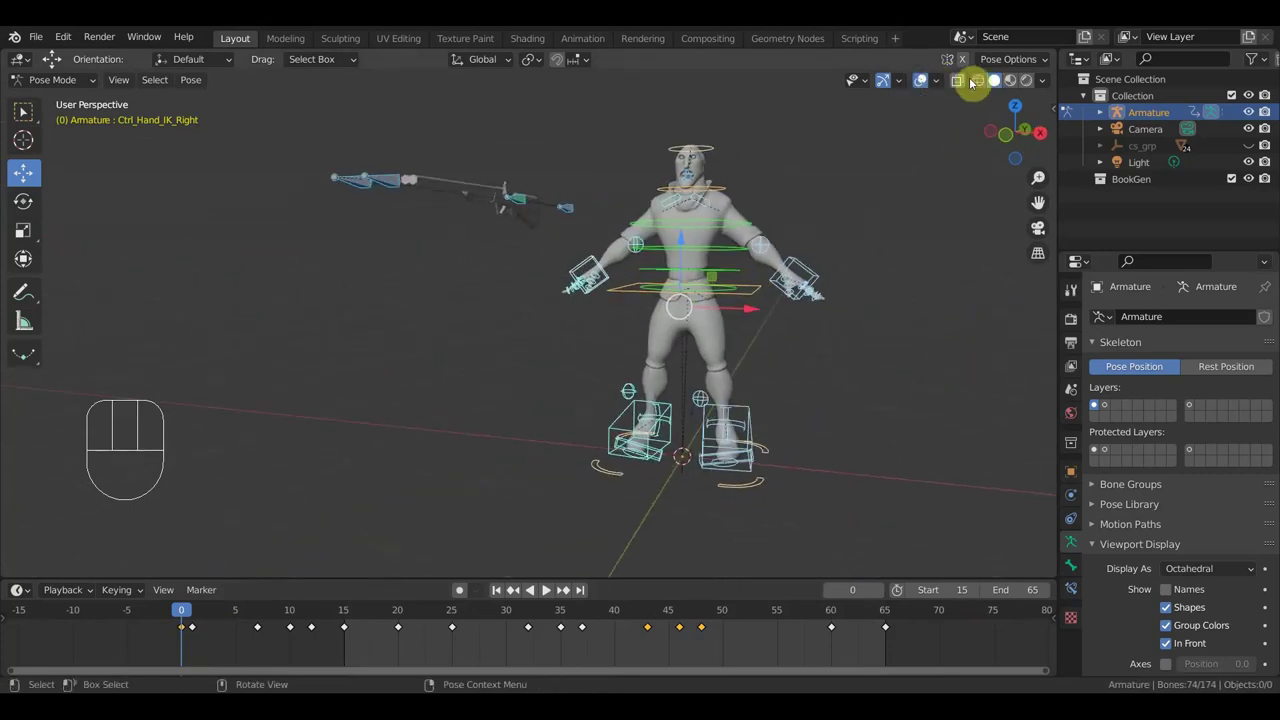
left_click_drag(1011, 84, 909, 210)
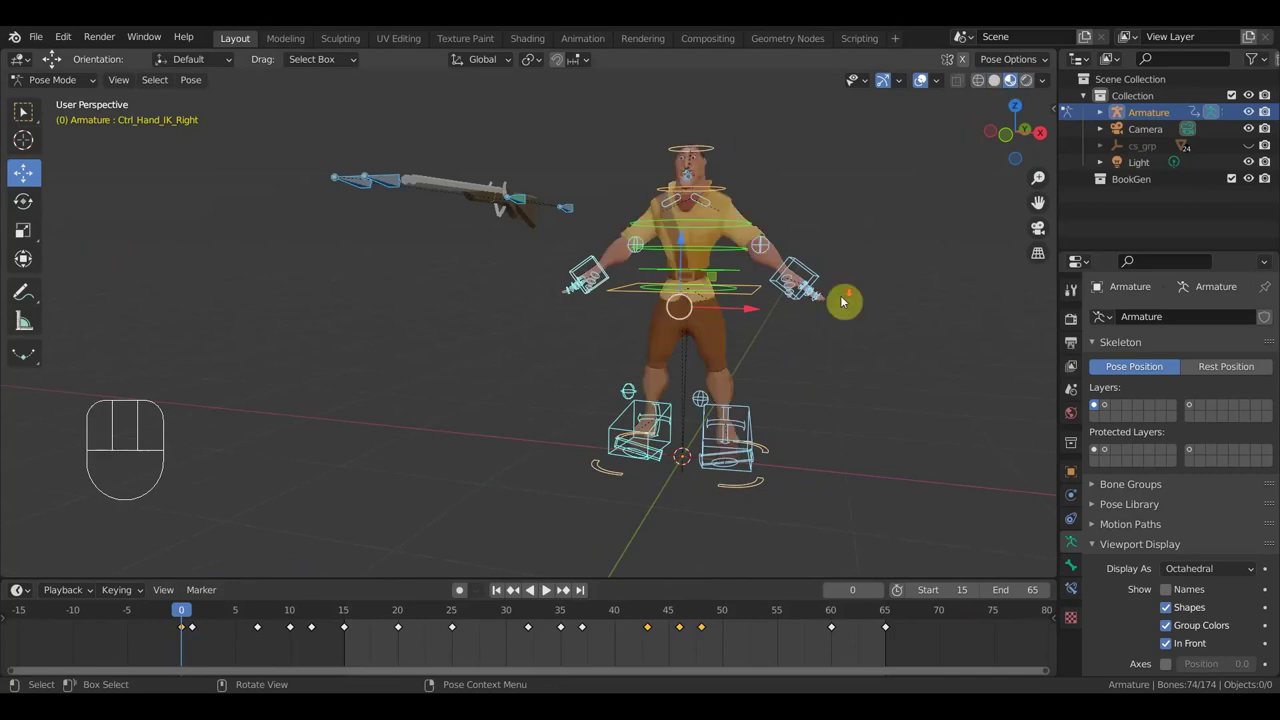
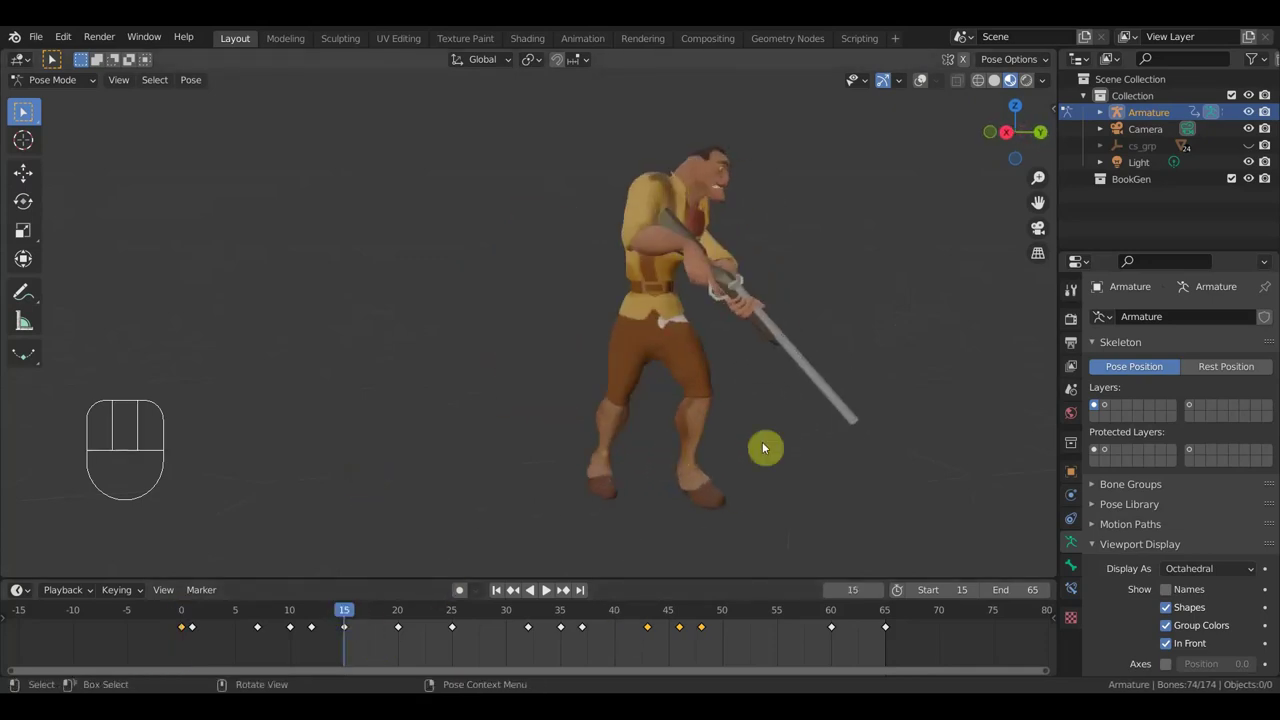
Orbit and zoom around the character's upper body, shoulder and head to inspect them
middle_click(777, 460)
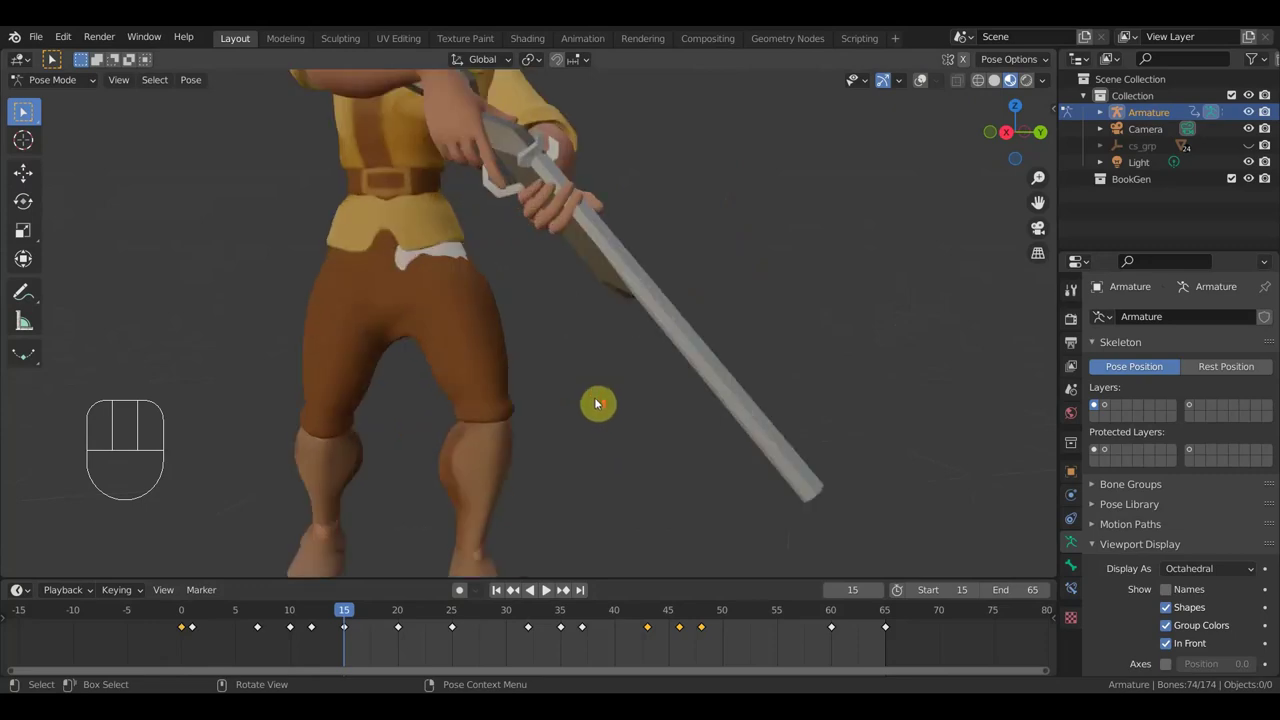
left_click_drag(617, 407, 730, 444)
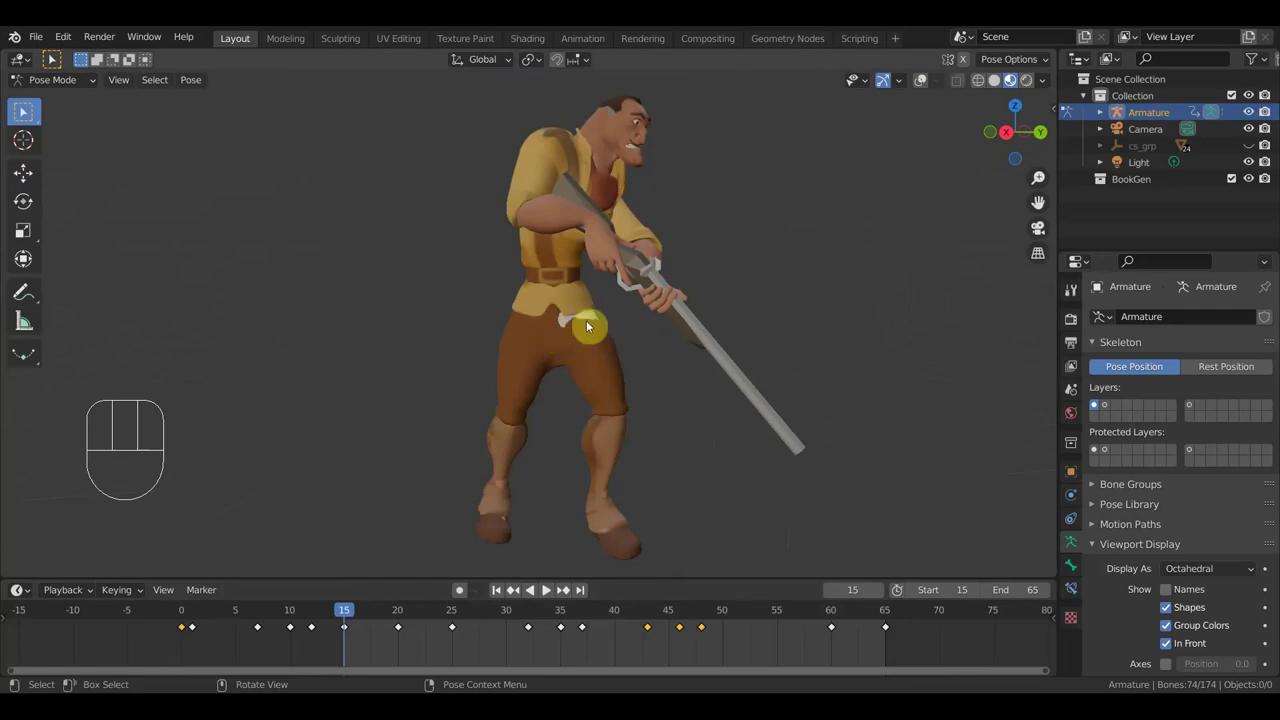
left_click_drag(618, 341, 603, 344)
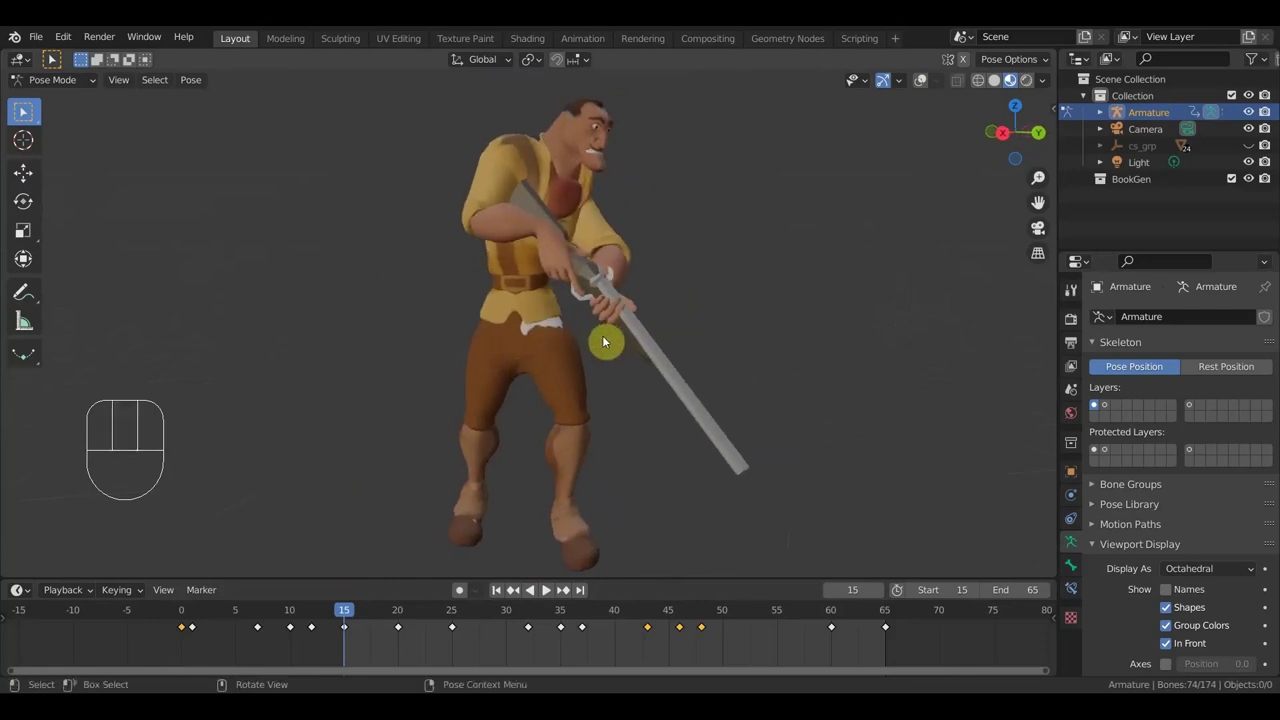
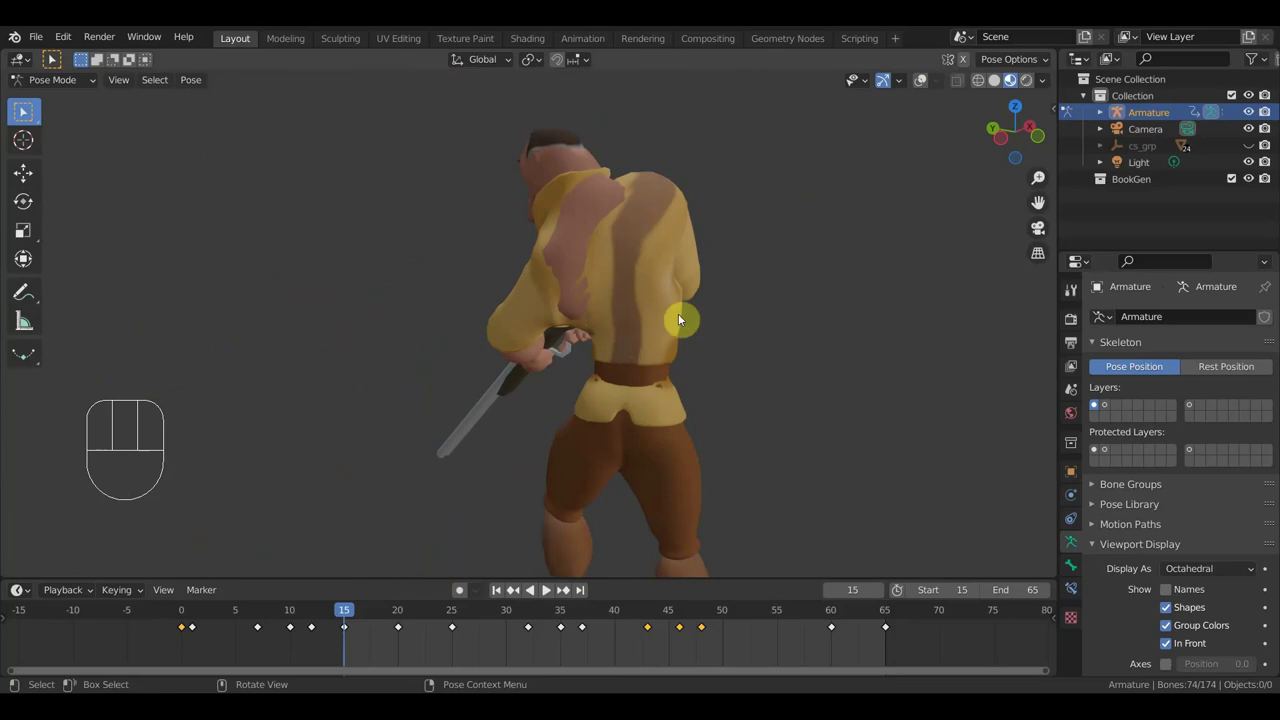
middle_click(631, 332)
left_click_drag(732, 303, 650, 352)
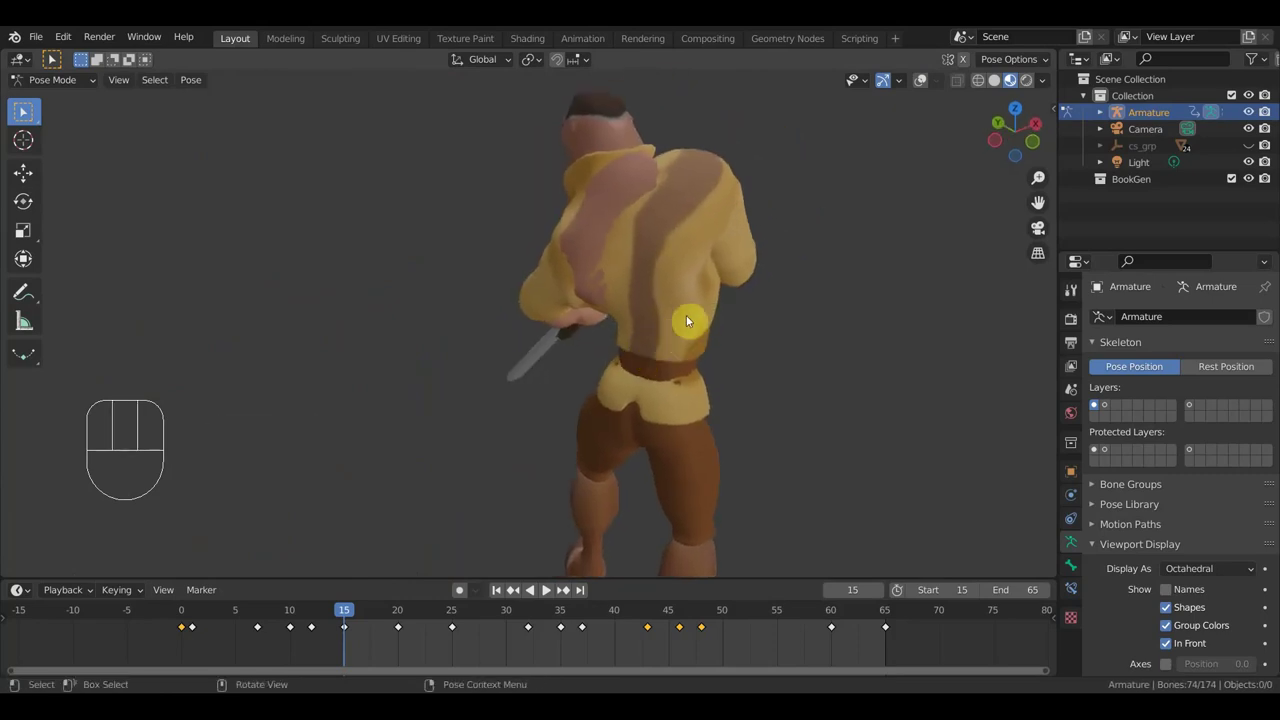
middle_click(707, 306)
middle_click(697, 282)
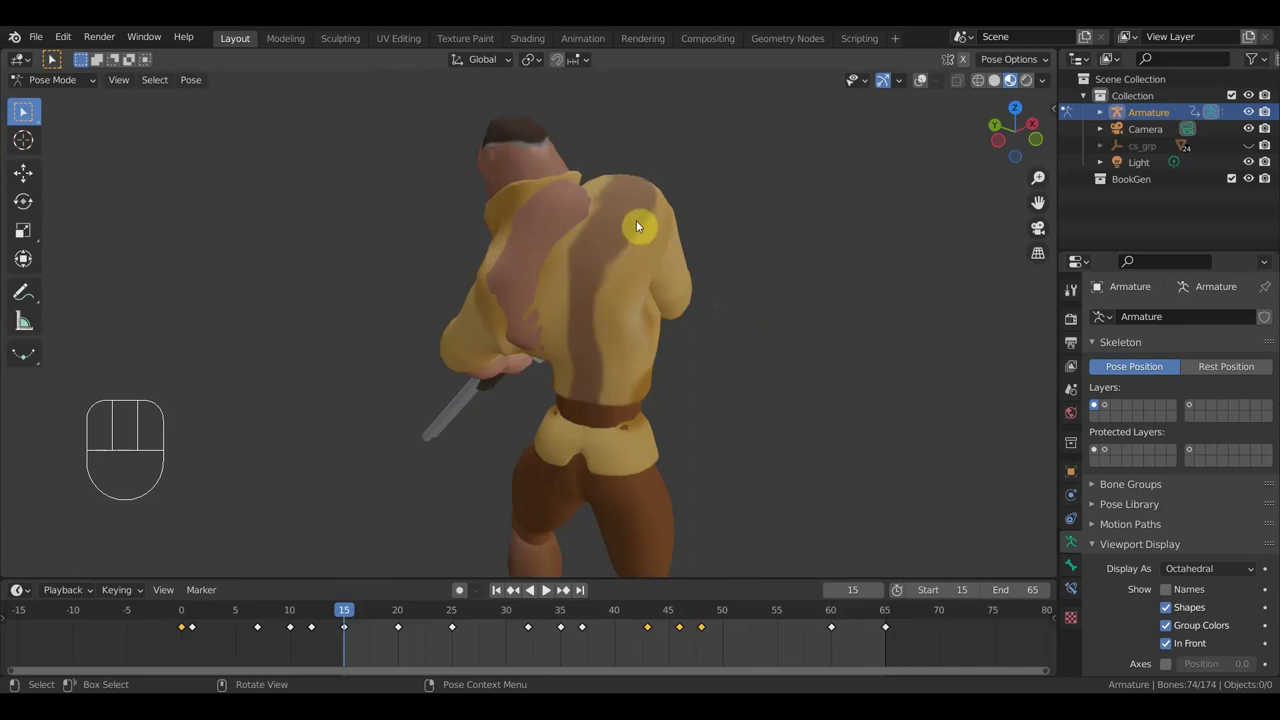
left_click_drag(629, 352, 384, 343)
left_click_drag(527, 347, 383, 307)
left_click_drag(504, 342, 527, 183)
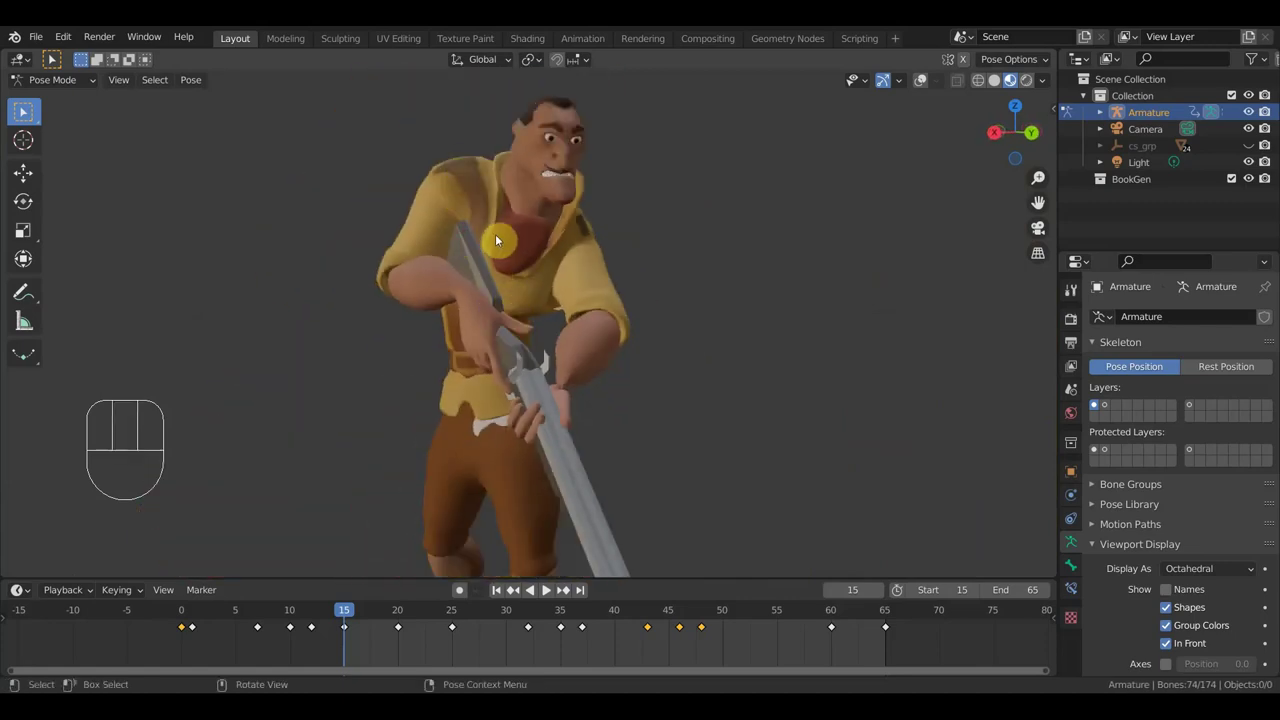
left_click_drag(547, 281, 527, 292)
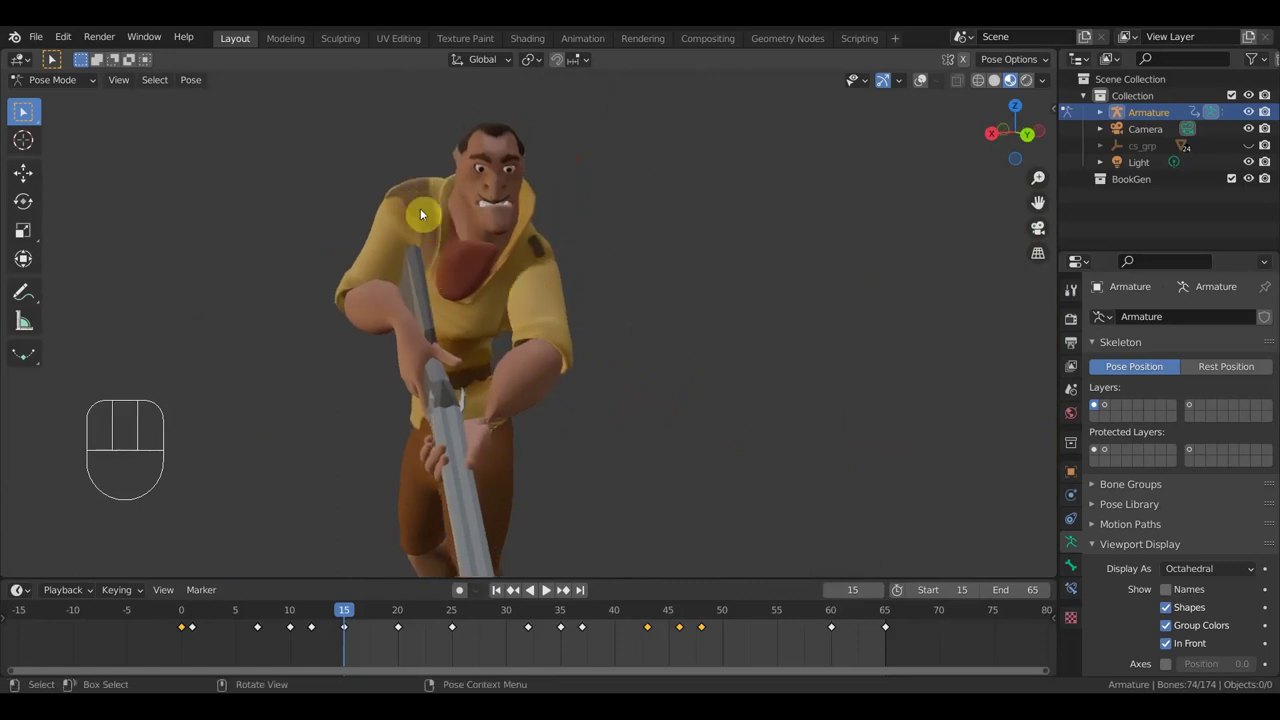
left_click_drag(495, 343, 551, 323)
left_click_drag(551, 291, 582, 299)
left_click_drag(600, 305, 807, 309)
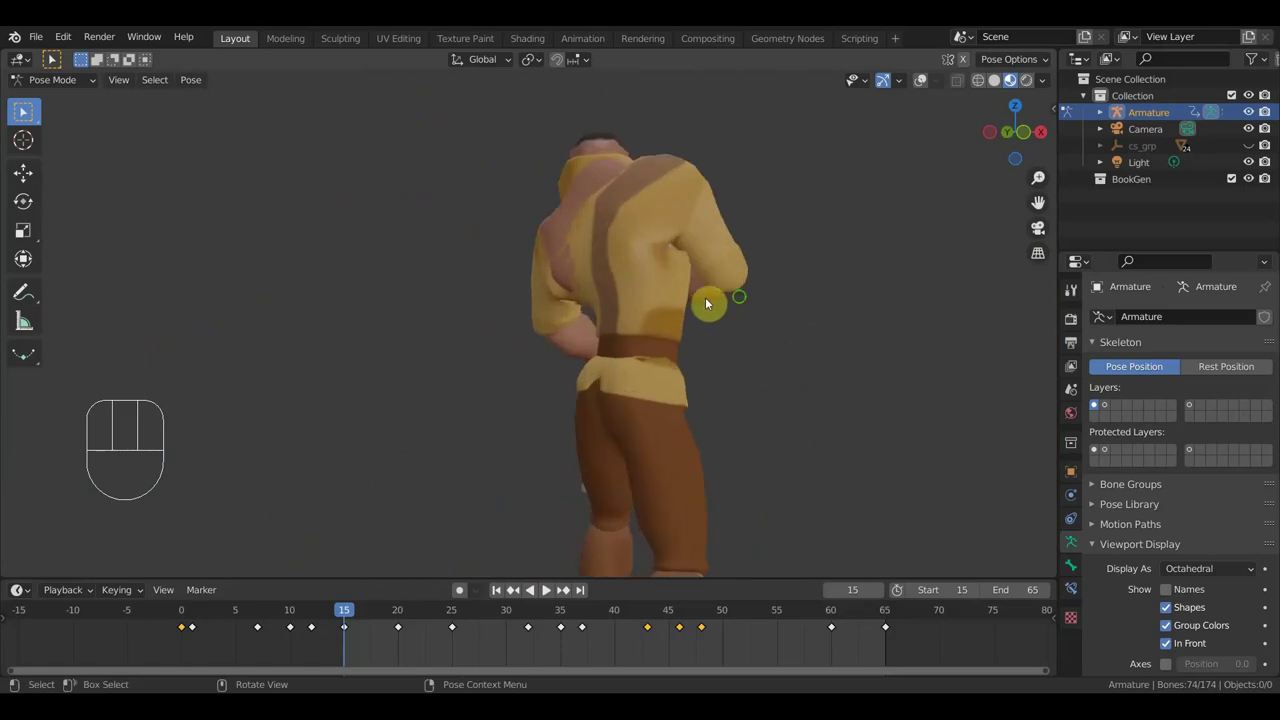
left_click_drag(806, 305, 851, 304)
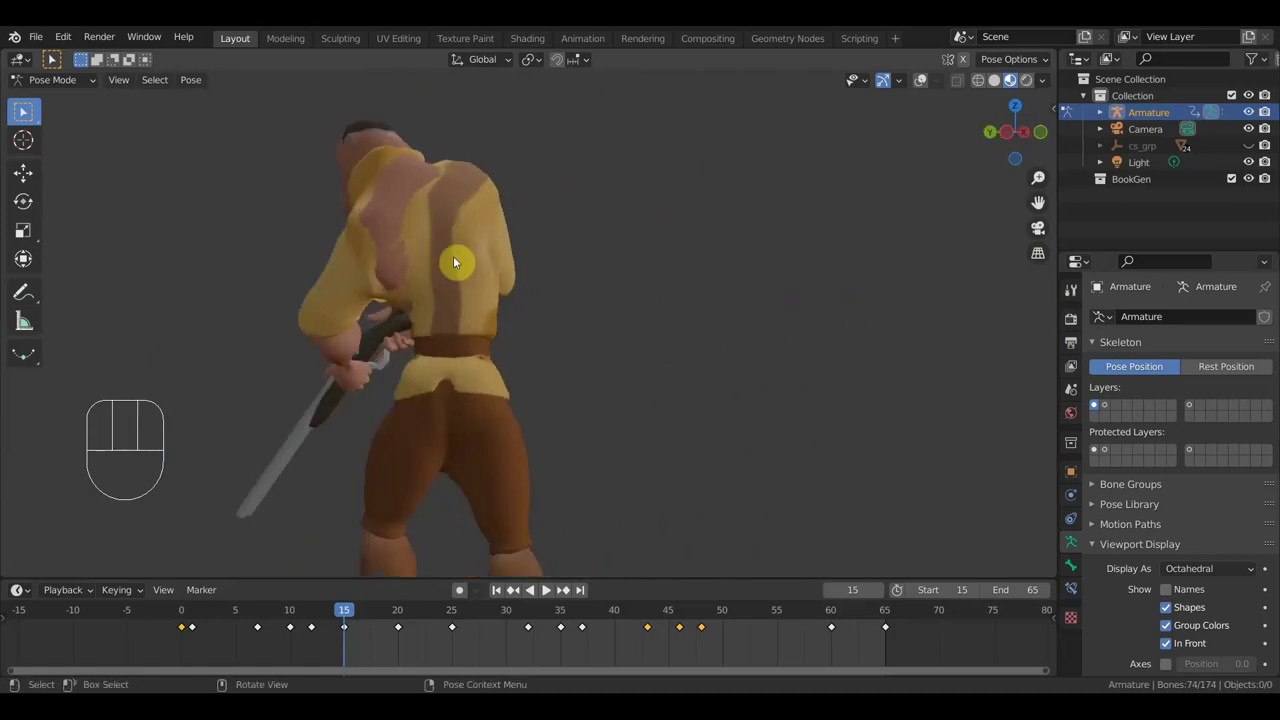
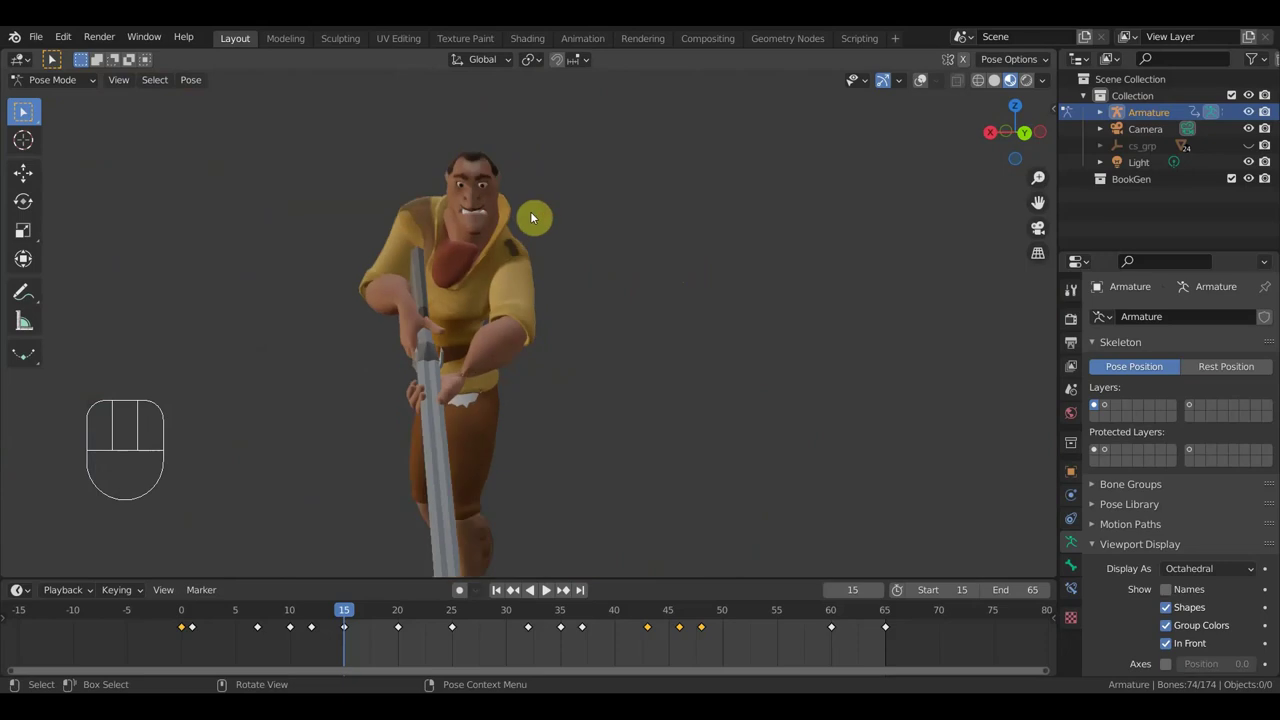
Inspect the shirt collar and upper arm from front and side views, zooming in then back out
left_click_drag(553, 226, 457, 230)
key("KP_1")
key("KP_3")
left_click_drag(687, 267, 624, 235)
left_click_drag(627, 249, 510, 259)
left_click_drag(549, 249, 603, 259)
left_click_drag(591, 255, 509, 250)
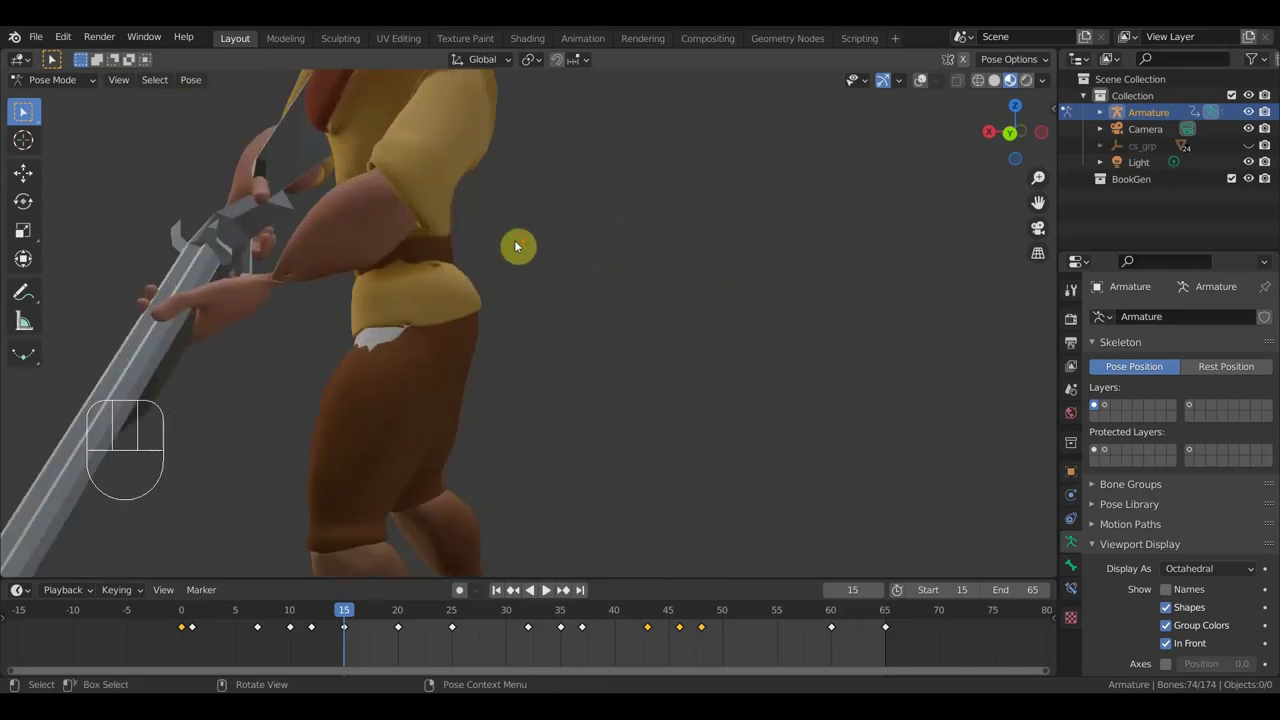
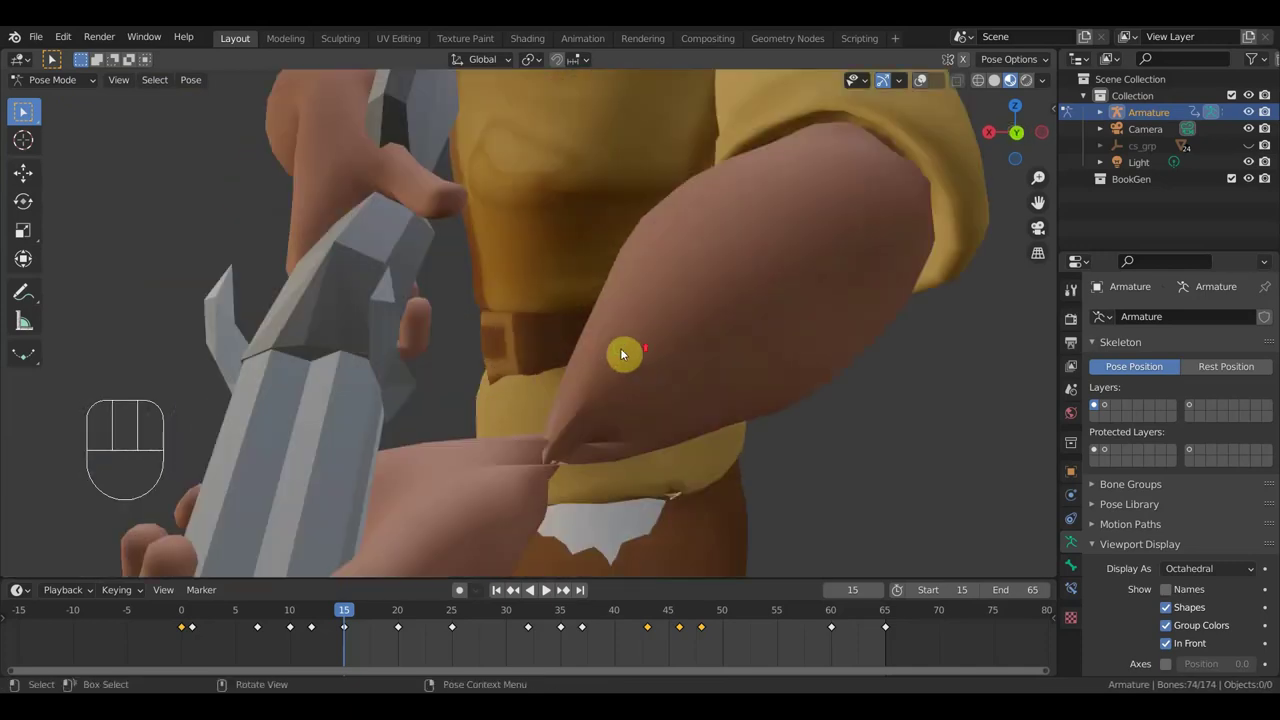
middle_click(616, 353)
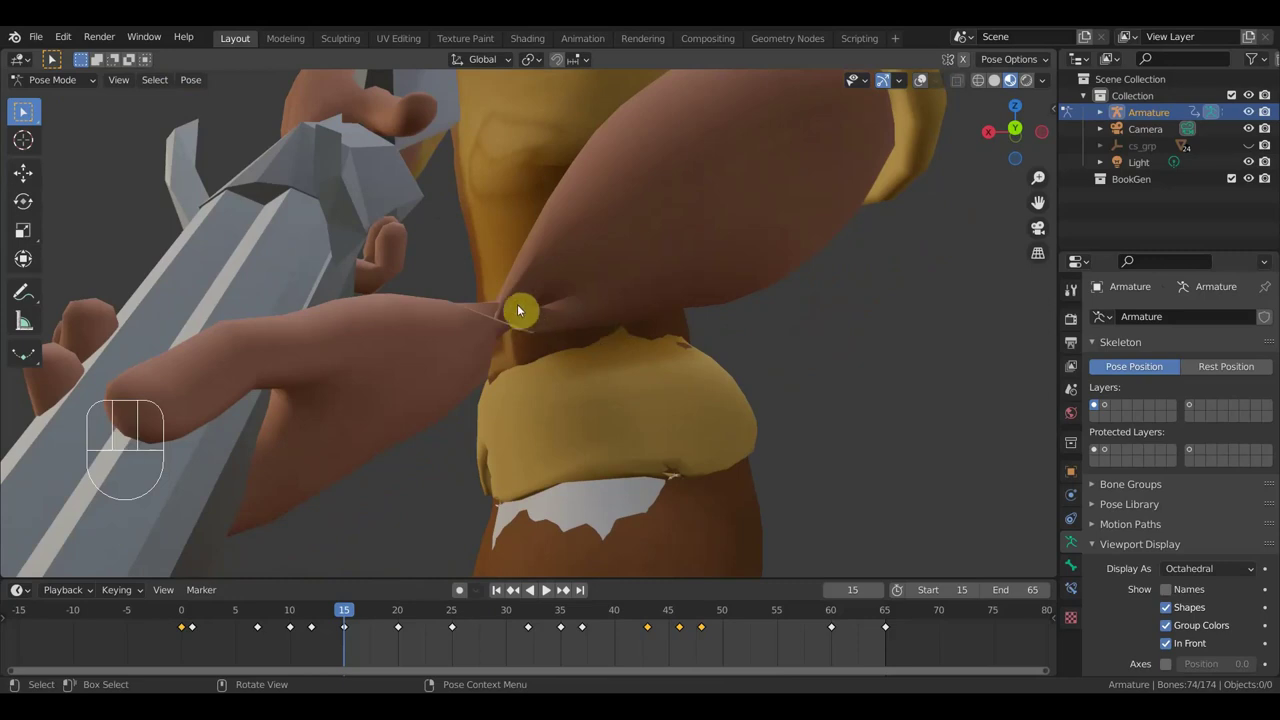
left_click_drag(528, 305, 550, 325)
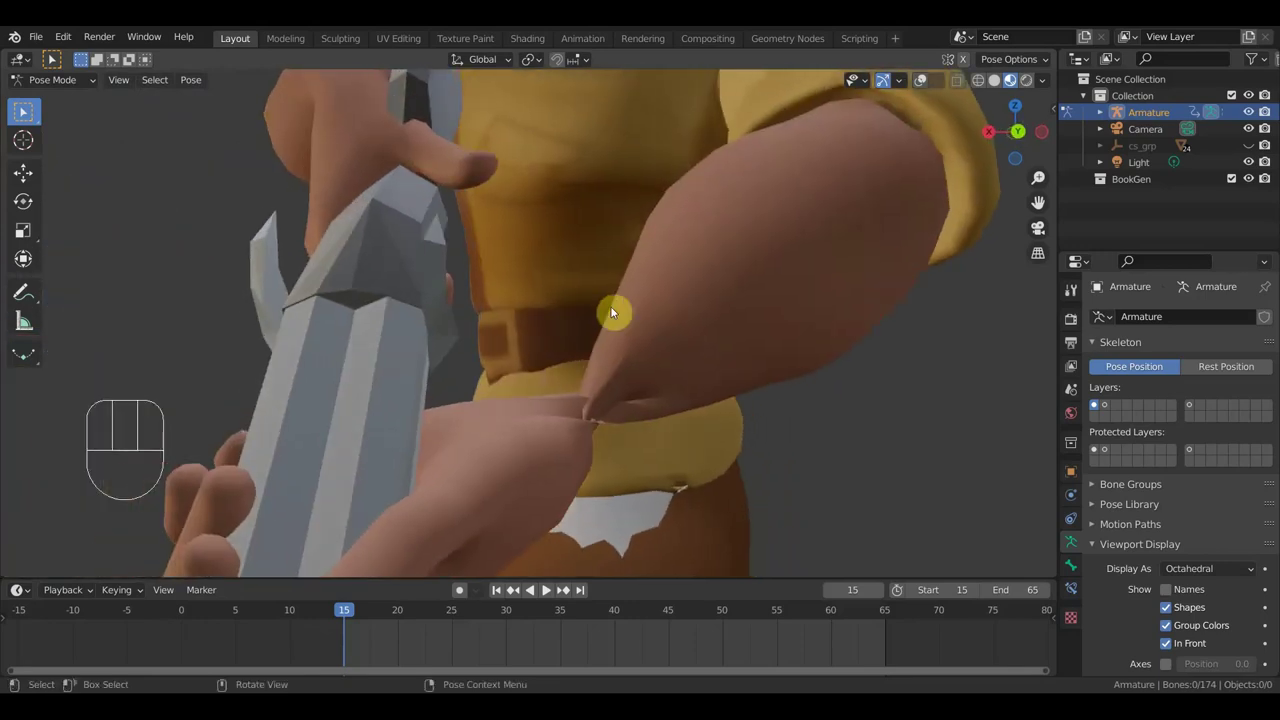
left_click_drag(630, 371, 602, 365)
left_click_drag(625, 364, 783, 363)
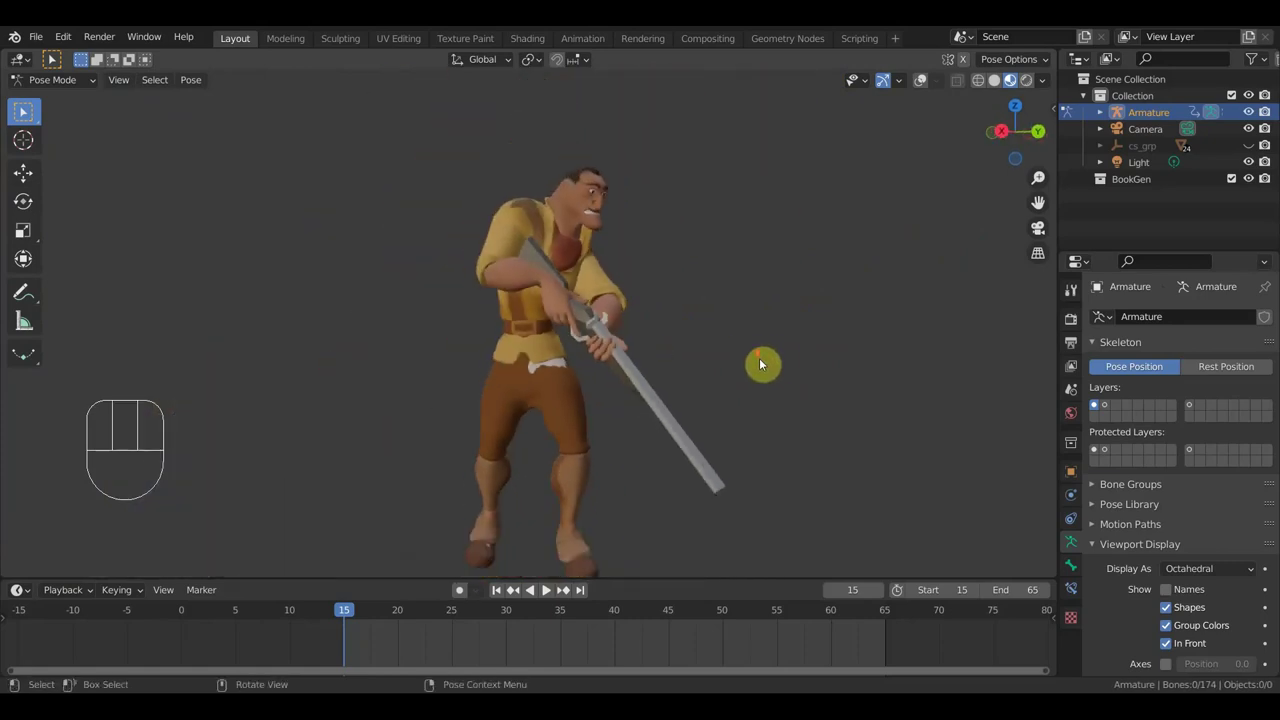
middle_click(743, 353)
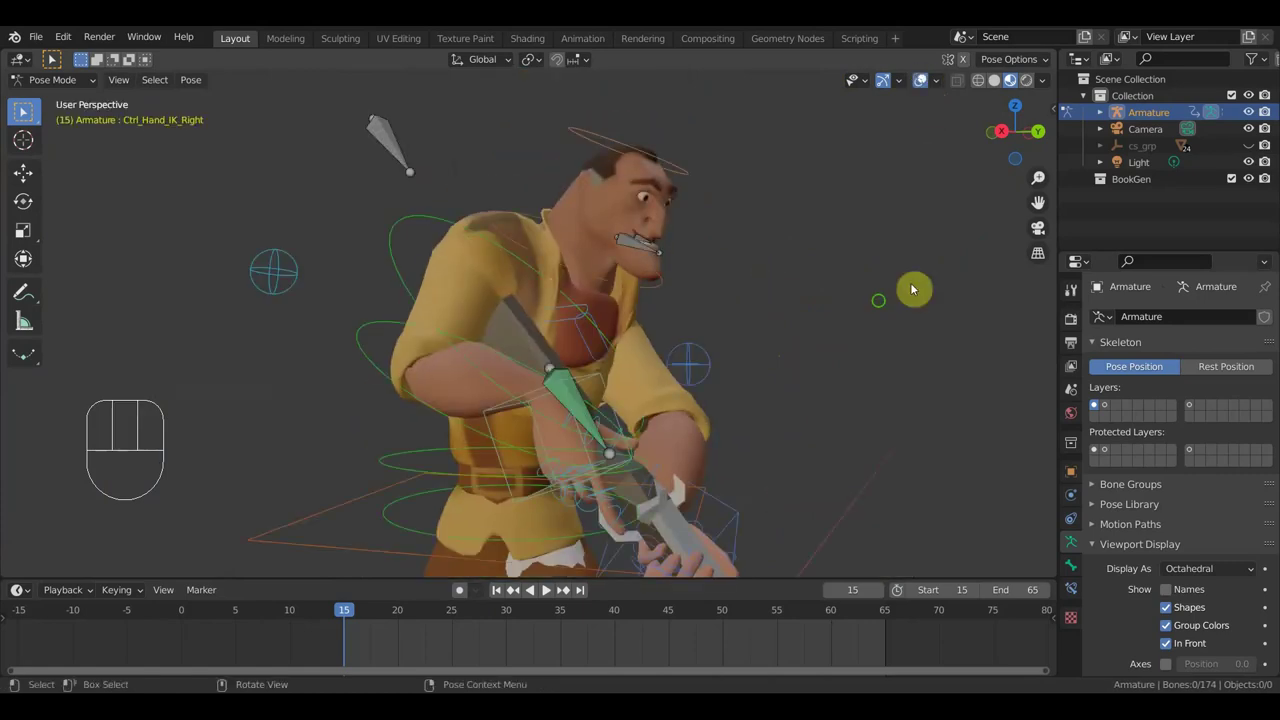
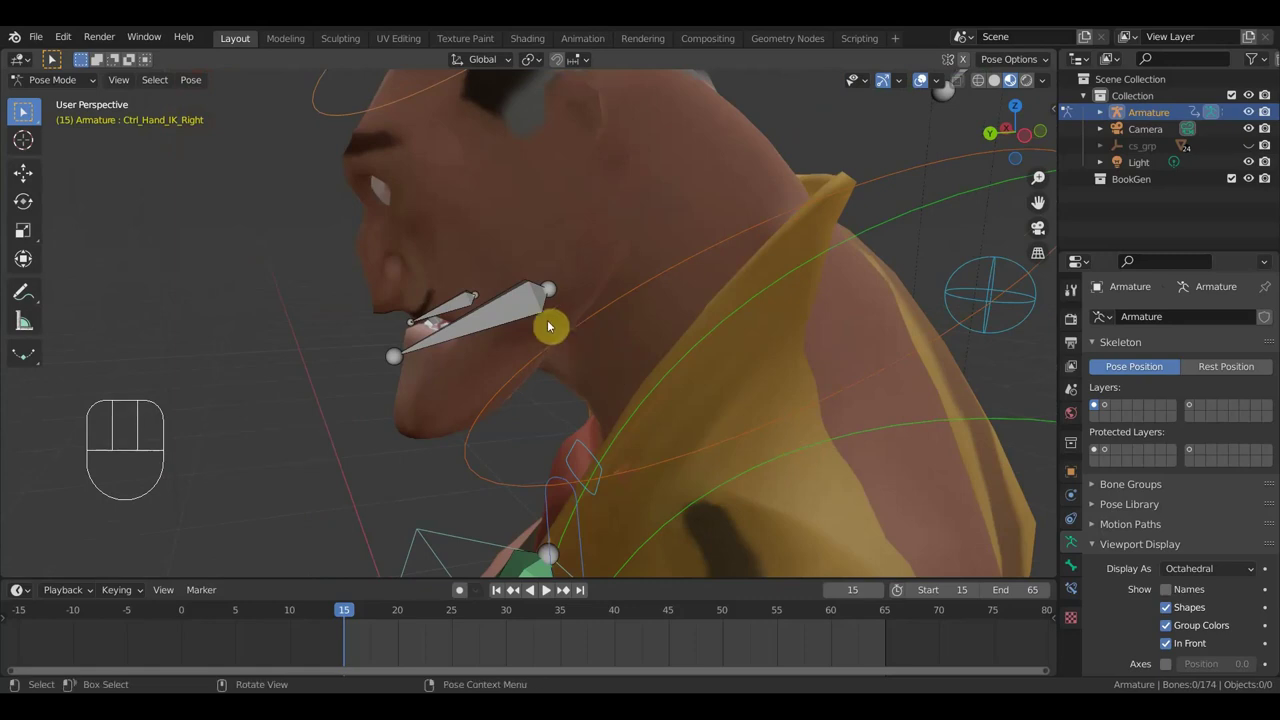
Rotate the head control, then at frame 35 rotate the jaw about 6.5 degrees to close the mouth
left_click(510, 317)
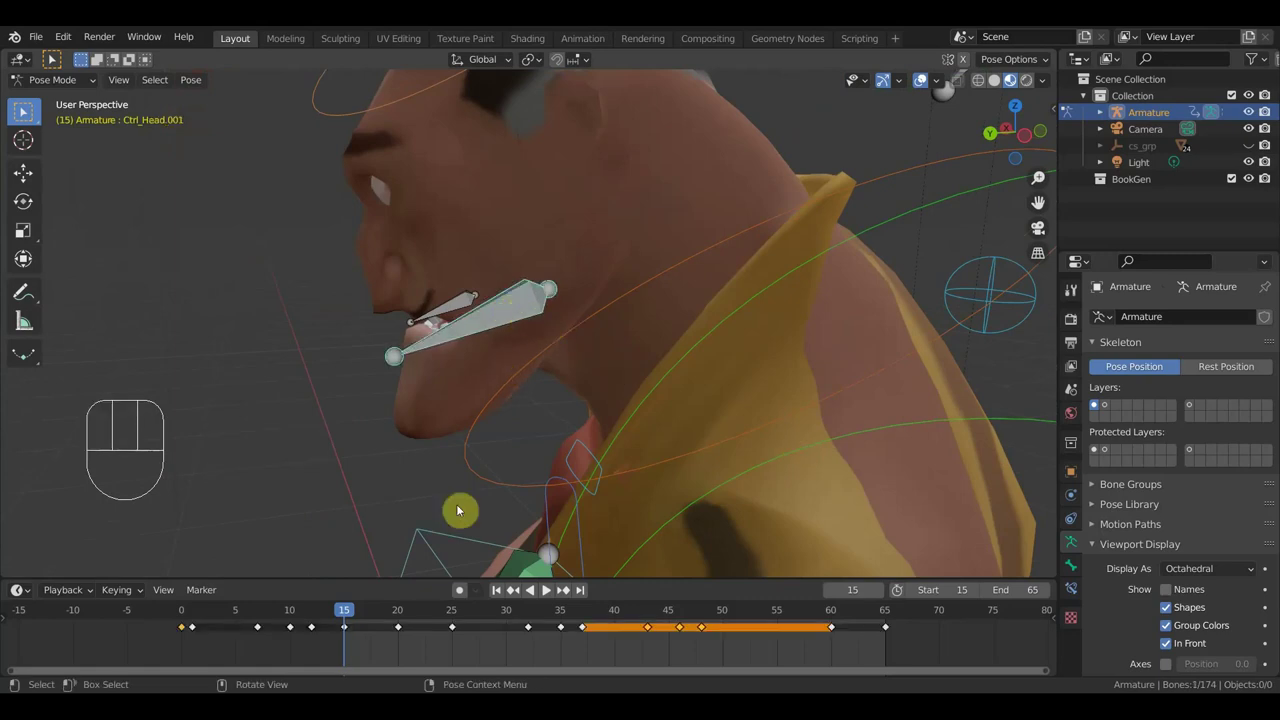
key("r")
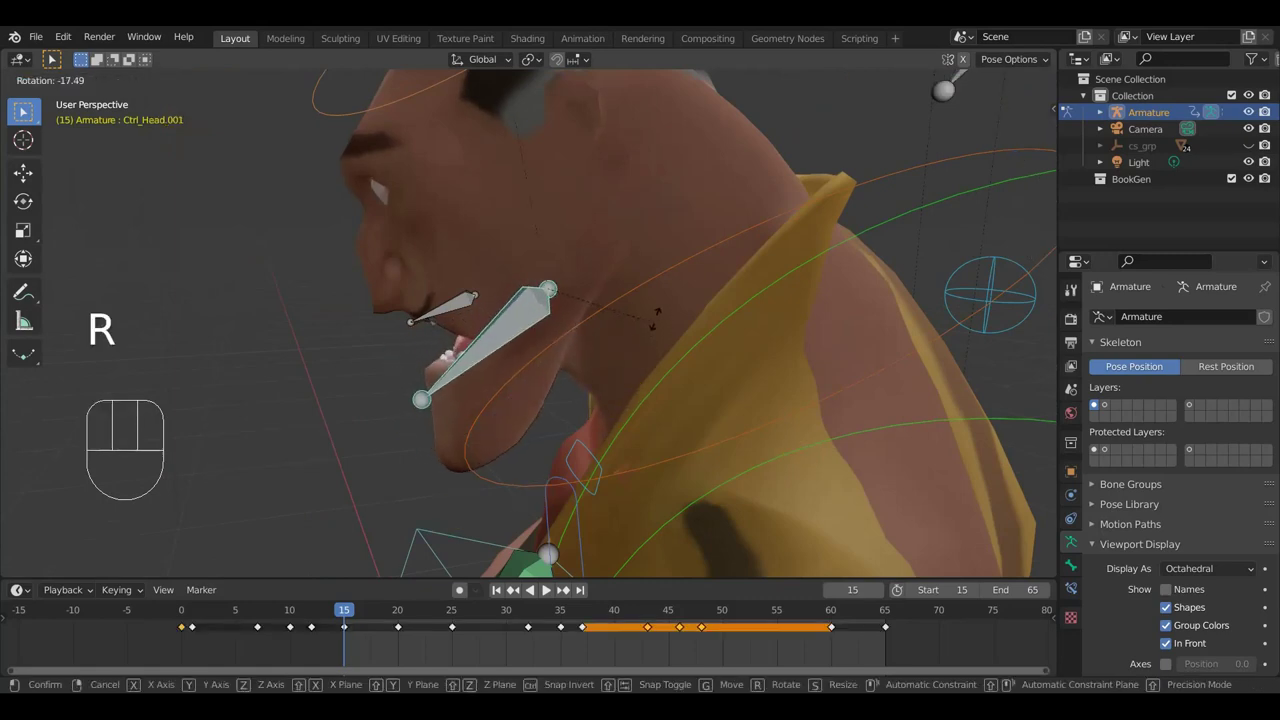
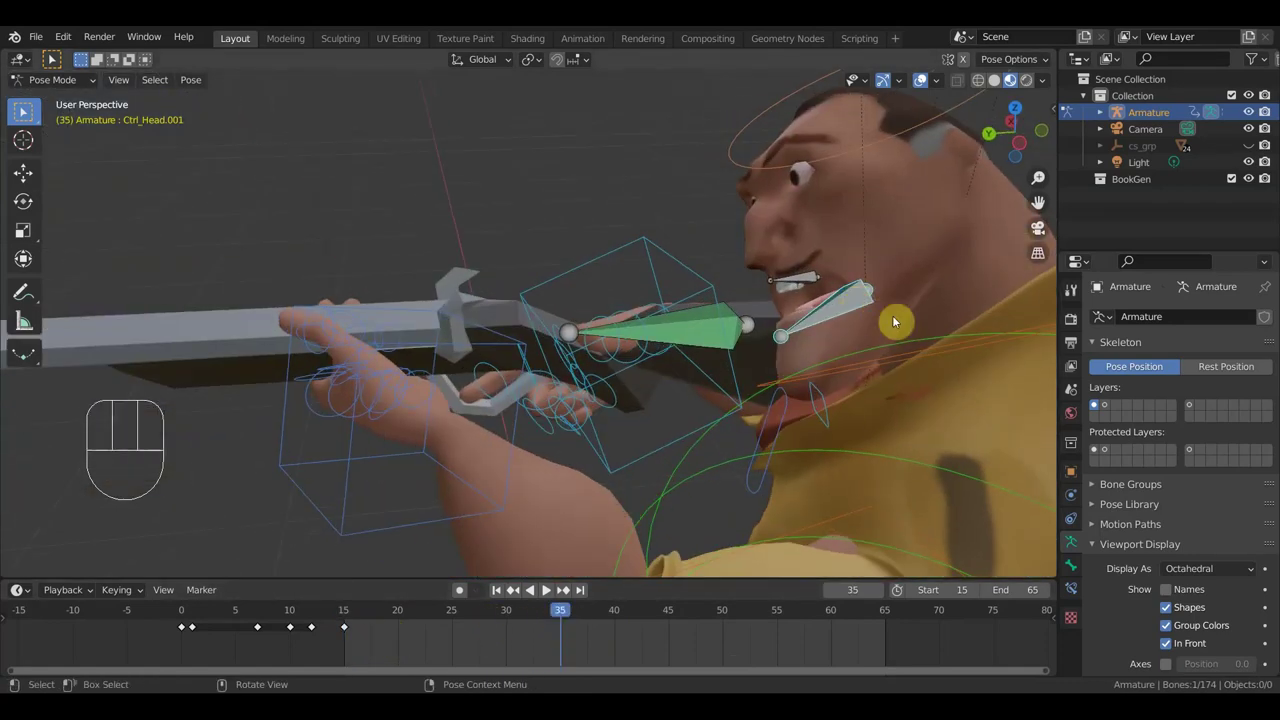
key("r")
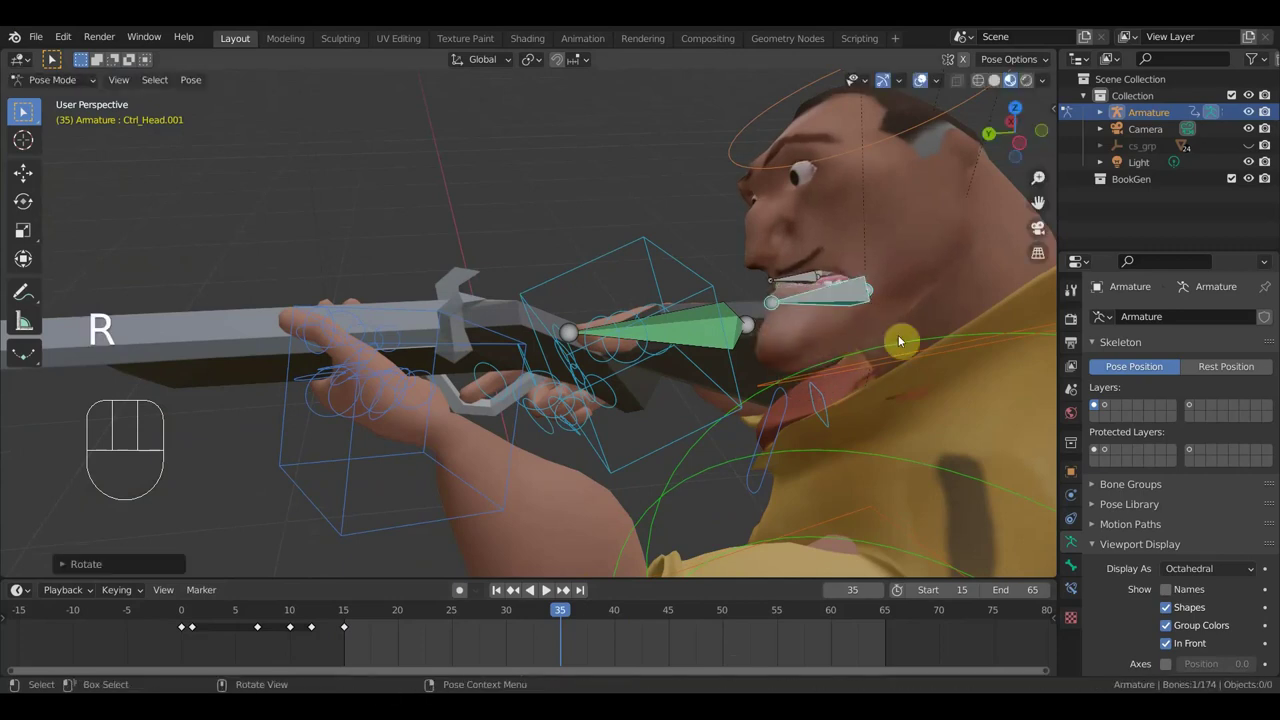
key("r")
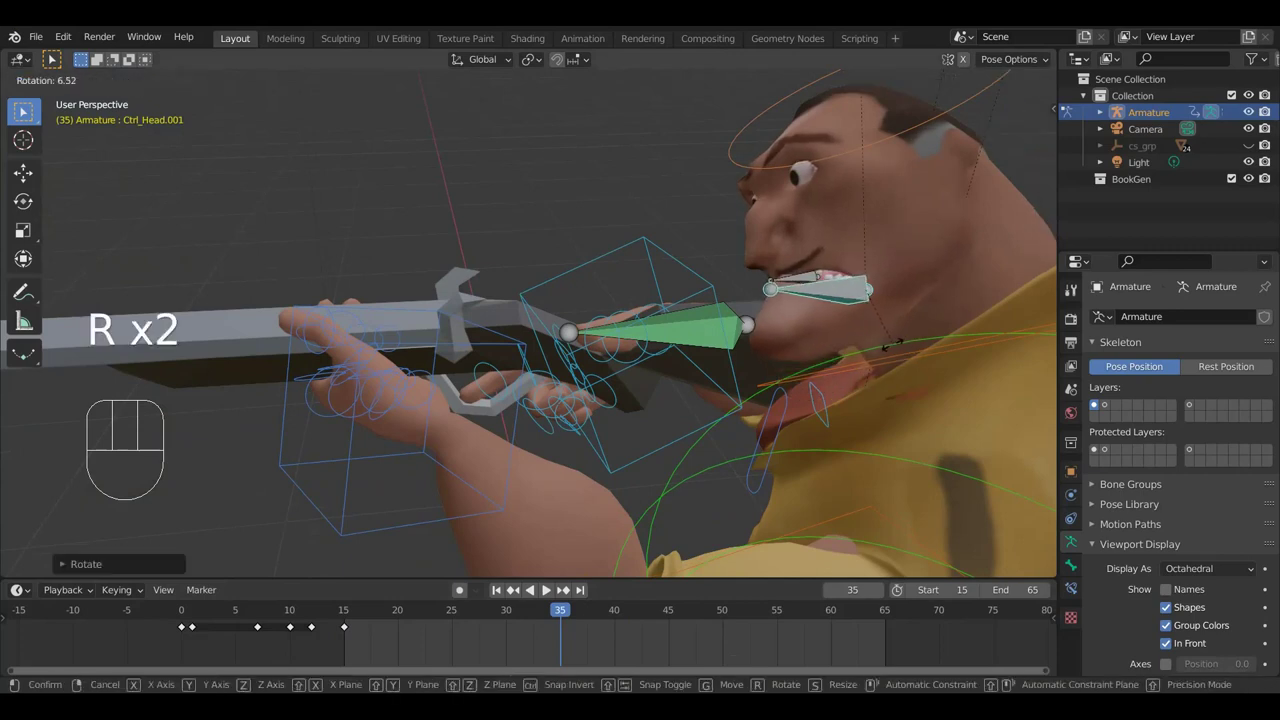
key("|")
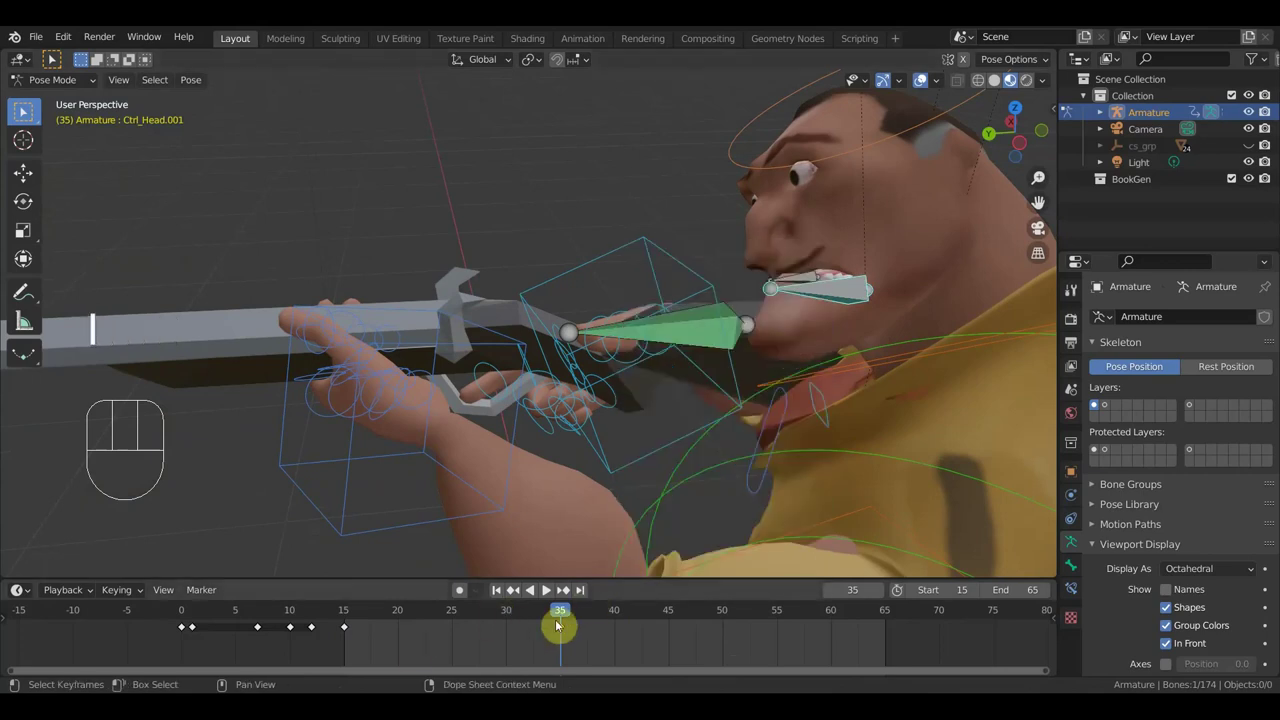
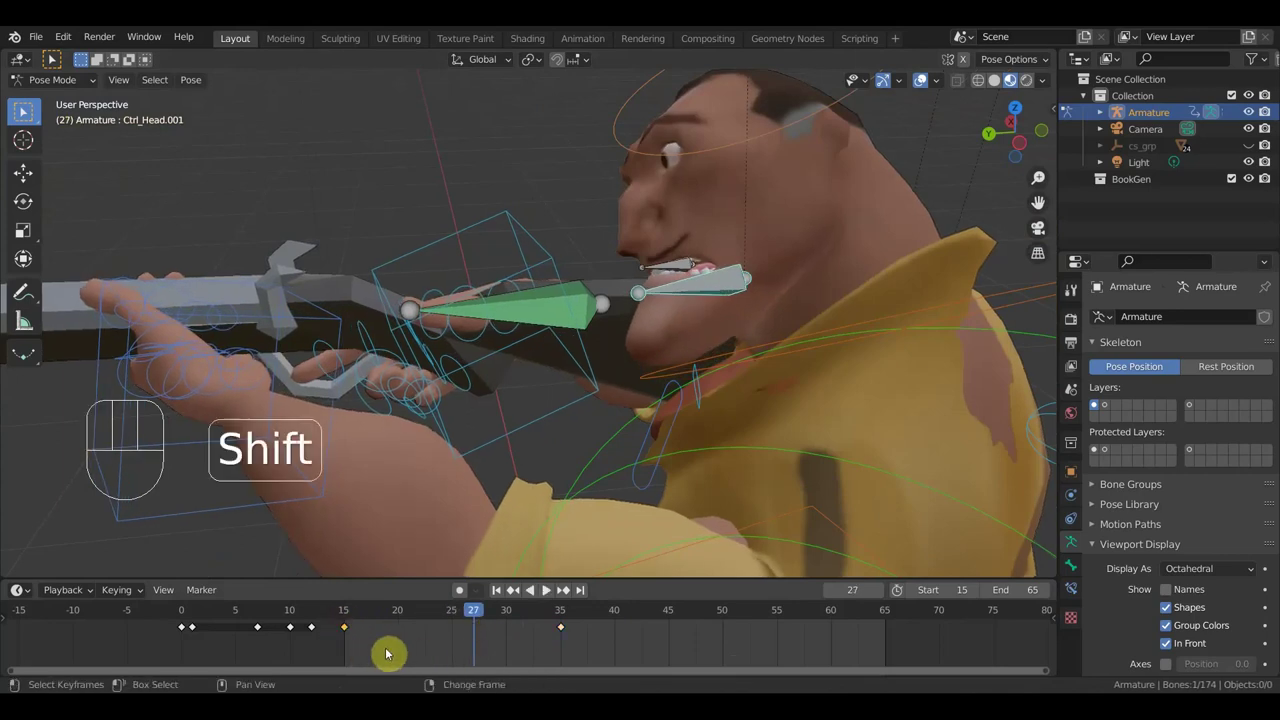
Slide the frame-15 head keyframe about 16 frames later in the Dope Sheet
key("shift+d")
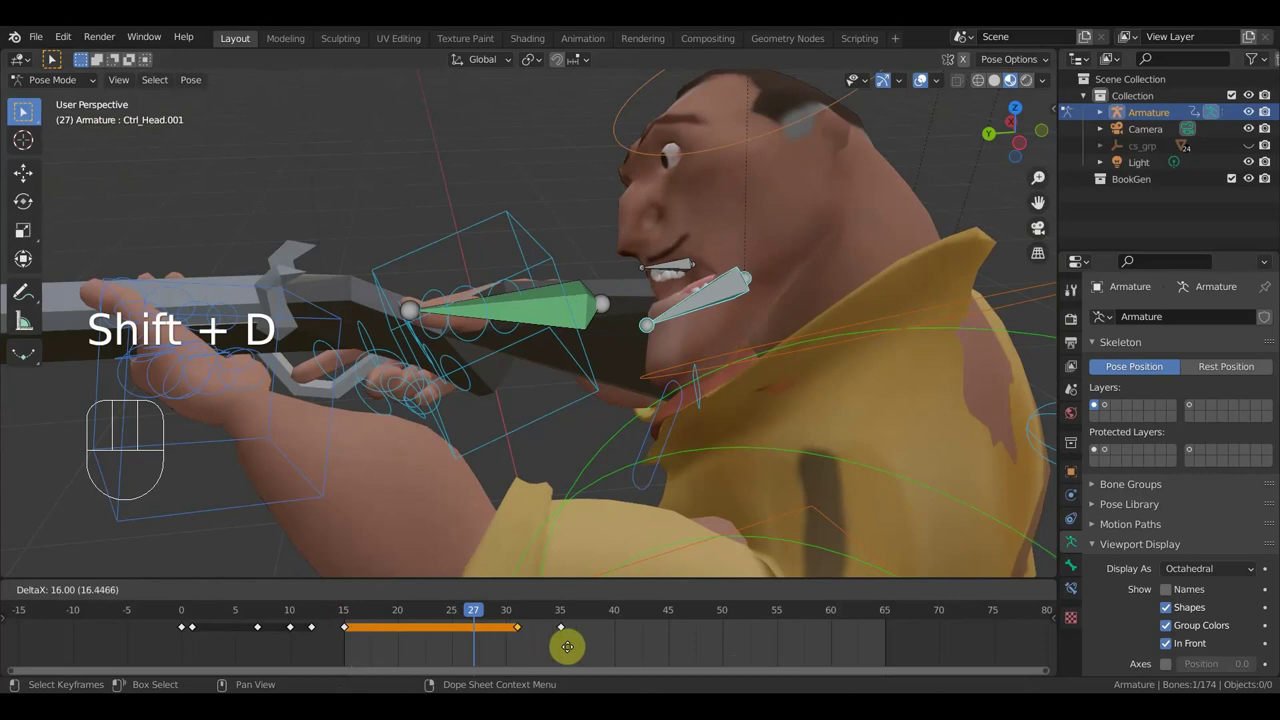
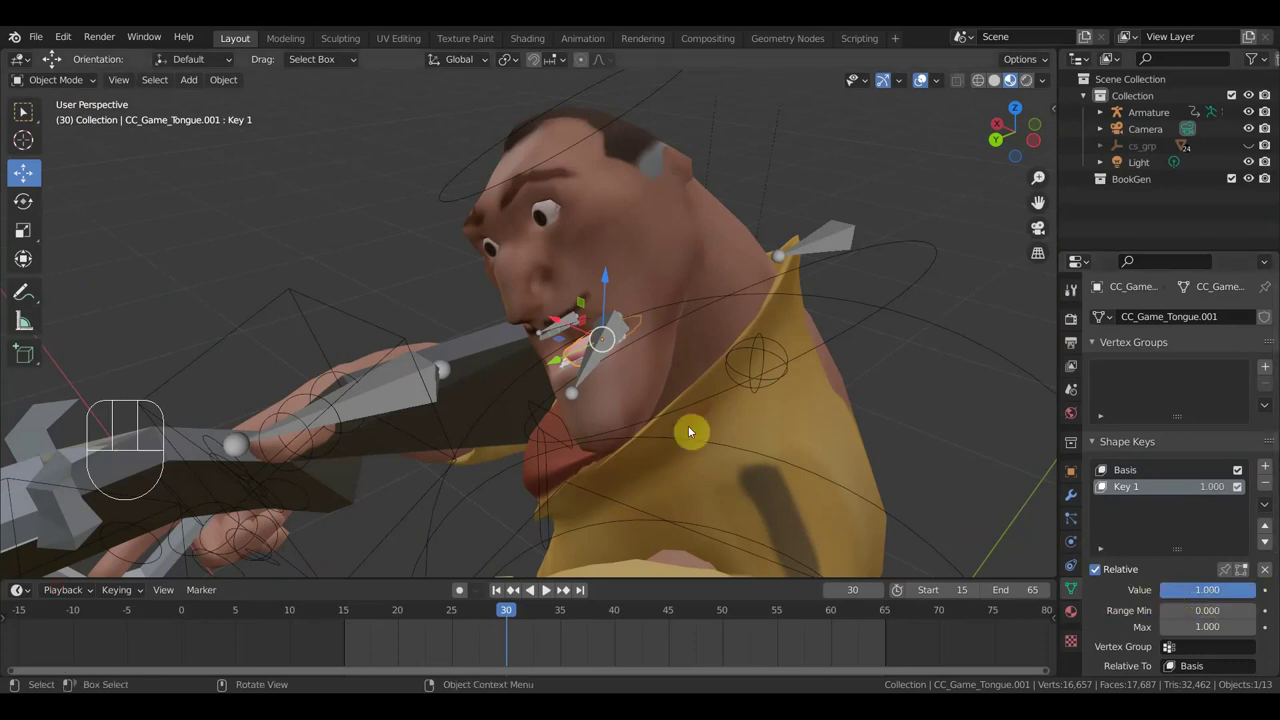
Sculpt the collar on Key 1 with the Grab brush, pulling its tip away from the chin
left_click(1100, 488)
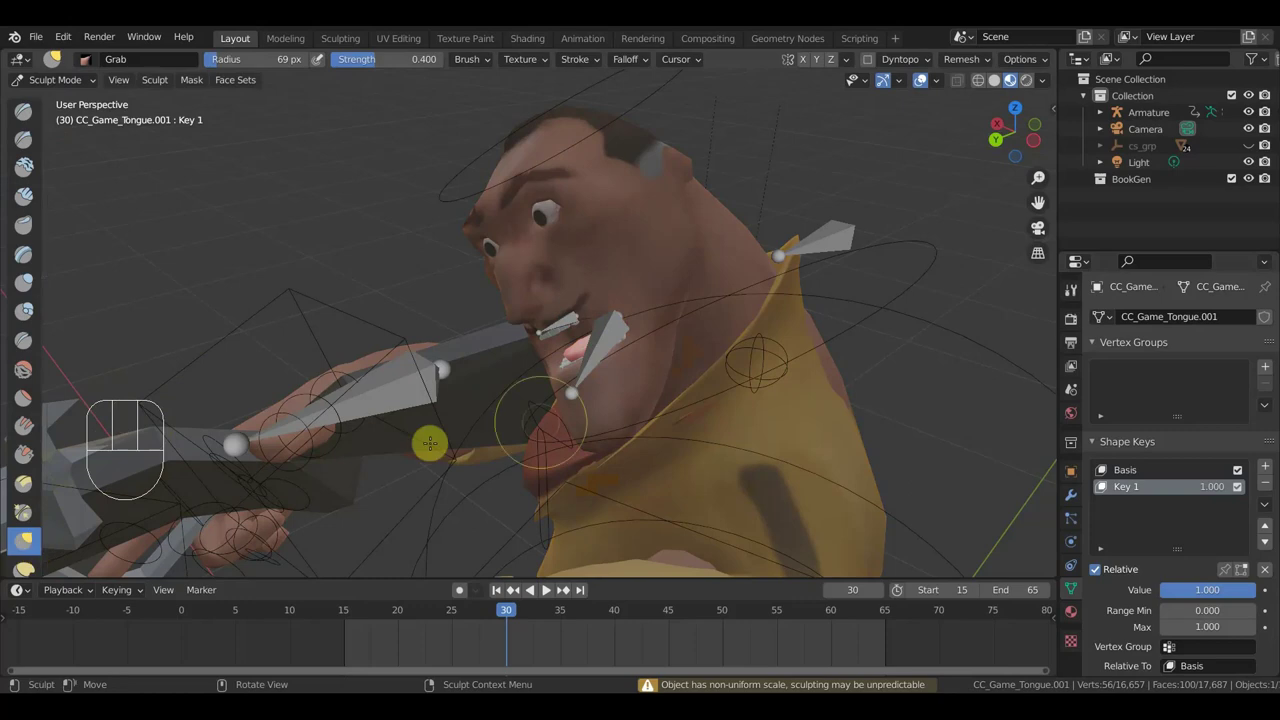
middle_click(1100, 488)
middle_click(1100, 488)
left_click_drag(1100, 488, 1100, 488)
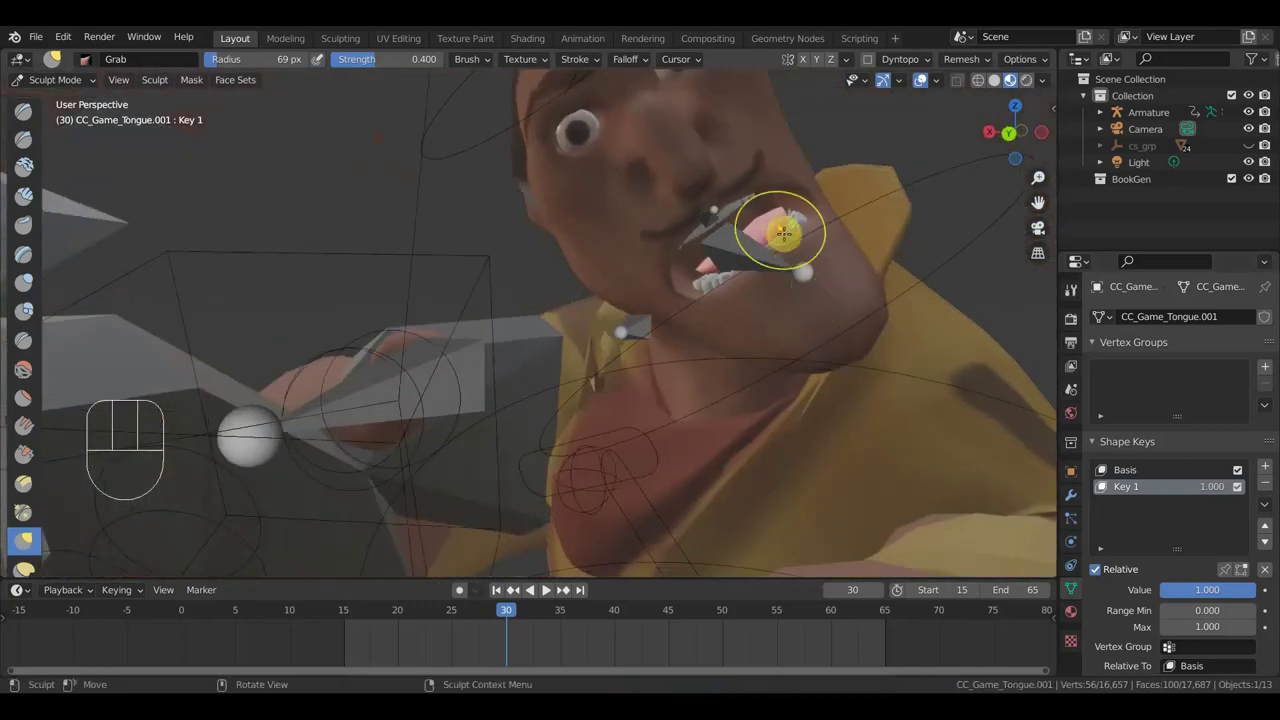
left_click(1100, 488)
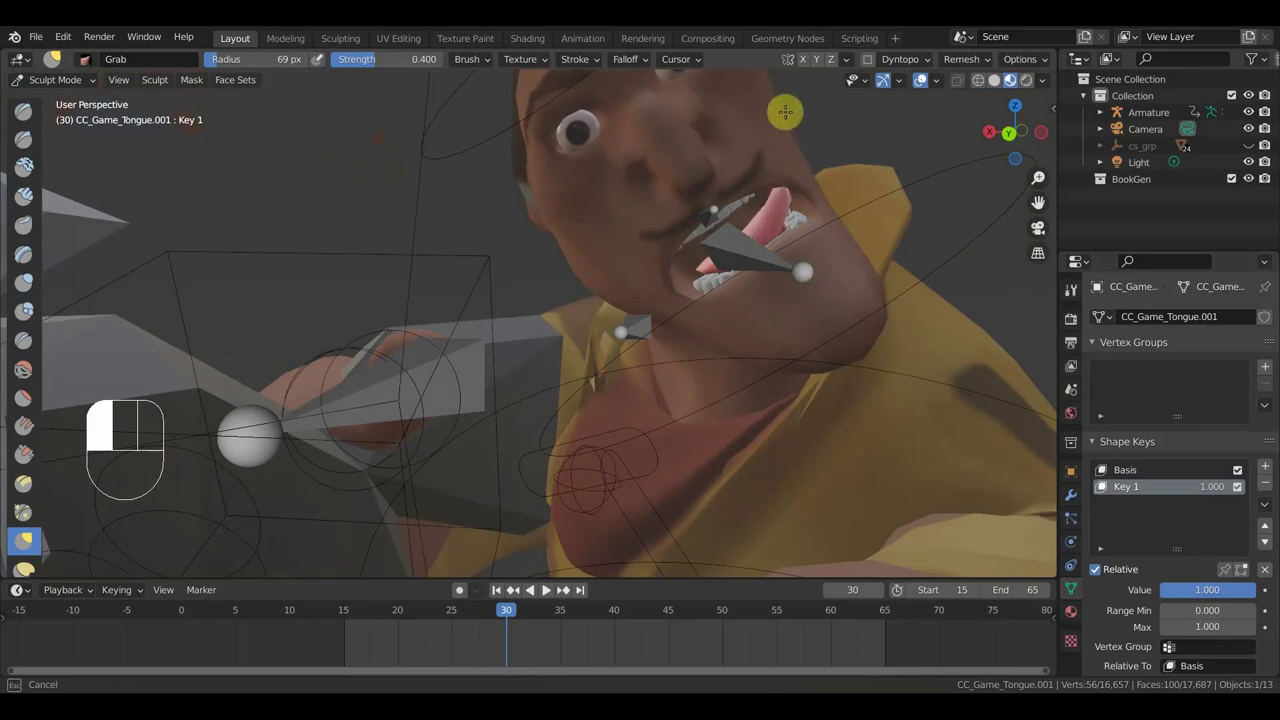
left_click_drag(1100, 488, 1100, 488)
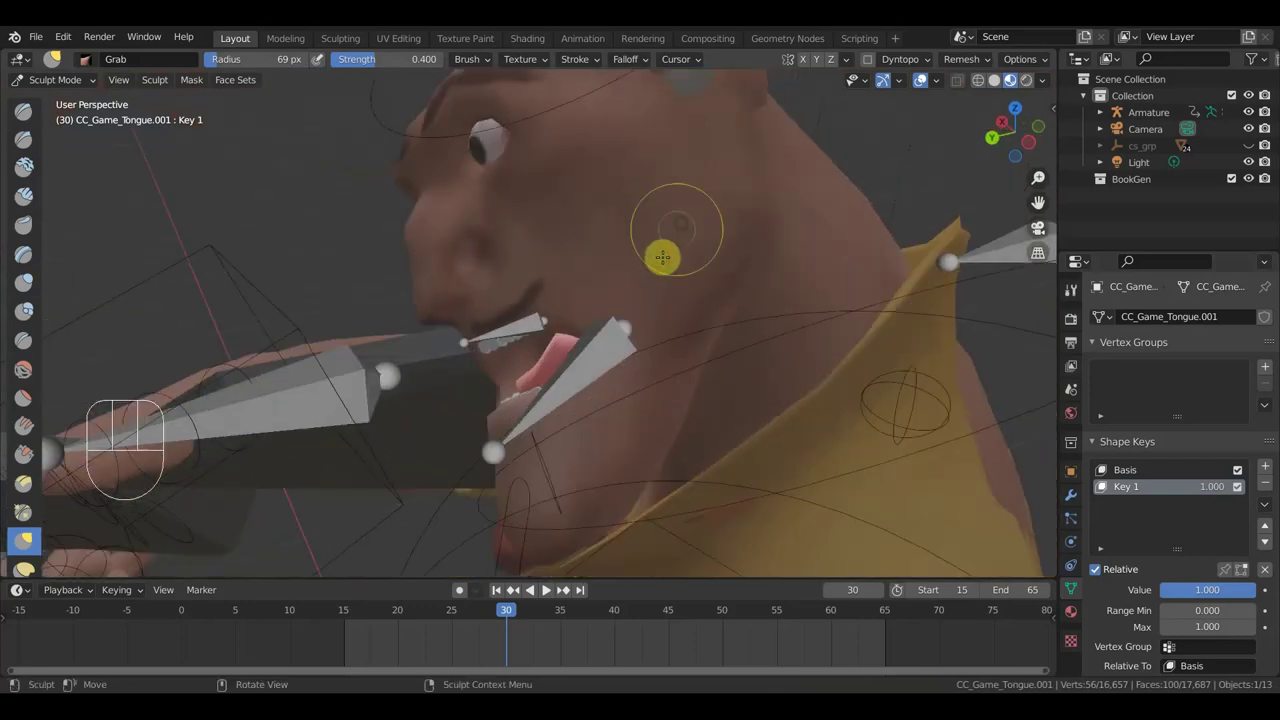
left_click(1100, 488)
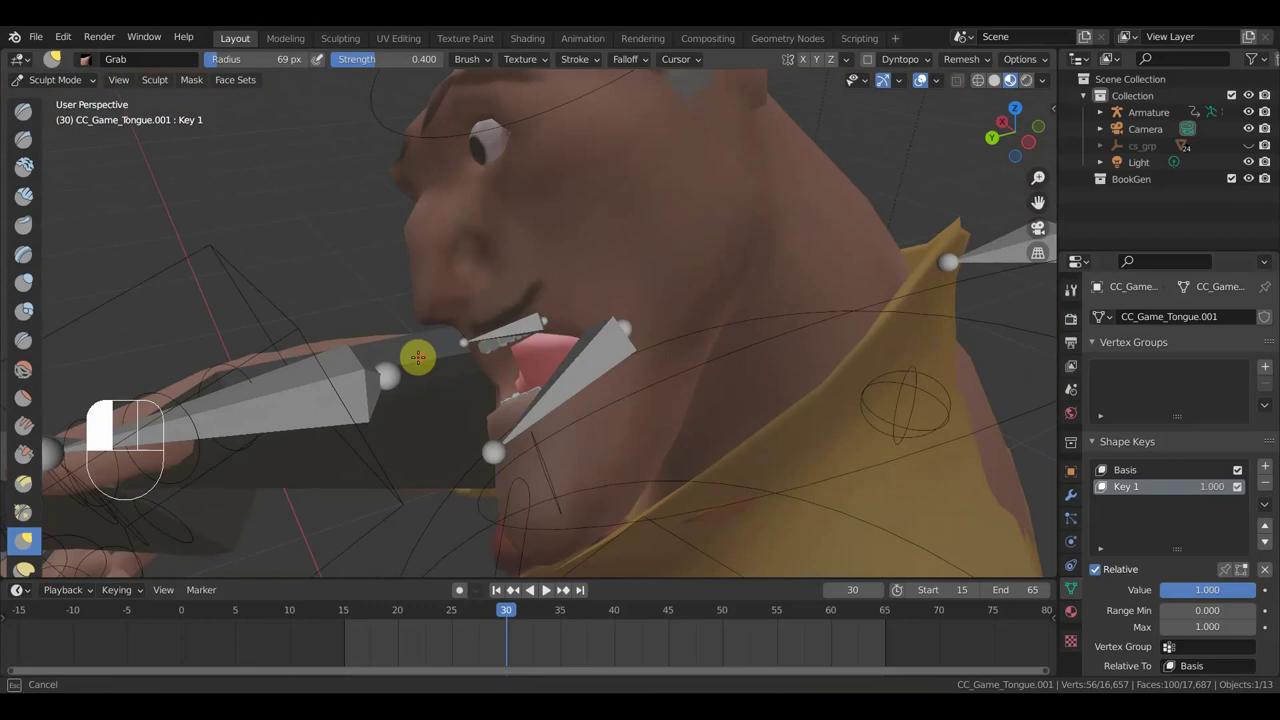
left_click(1100, 488)
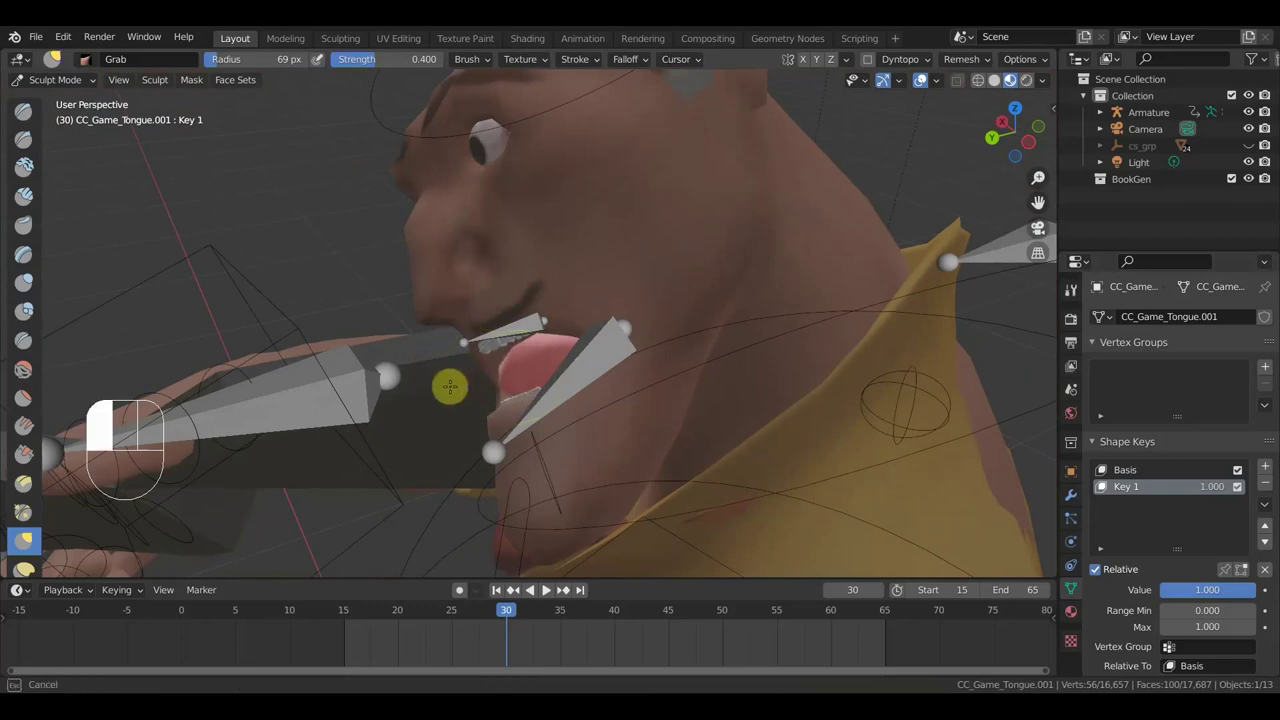
left_click_drag(1100, 488, 1100, 488)
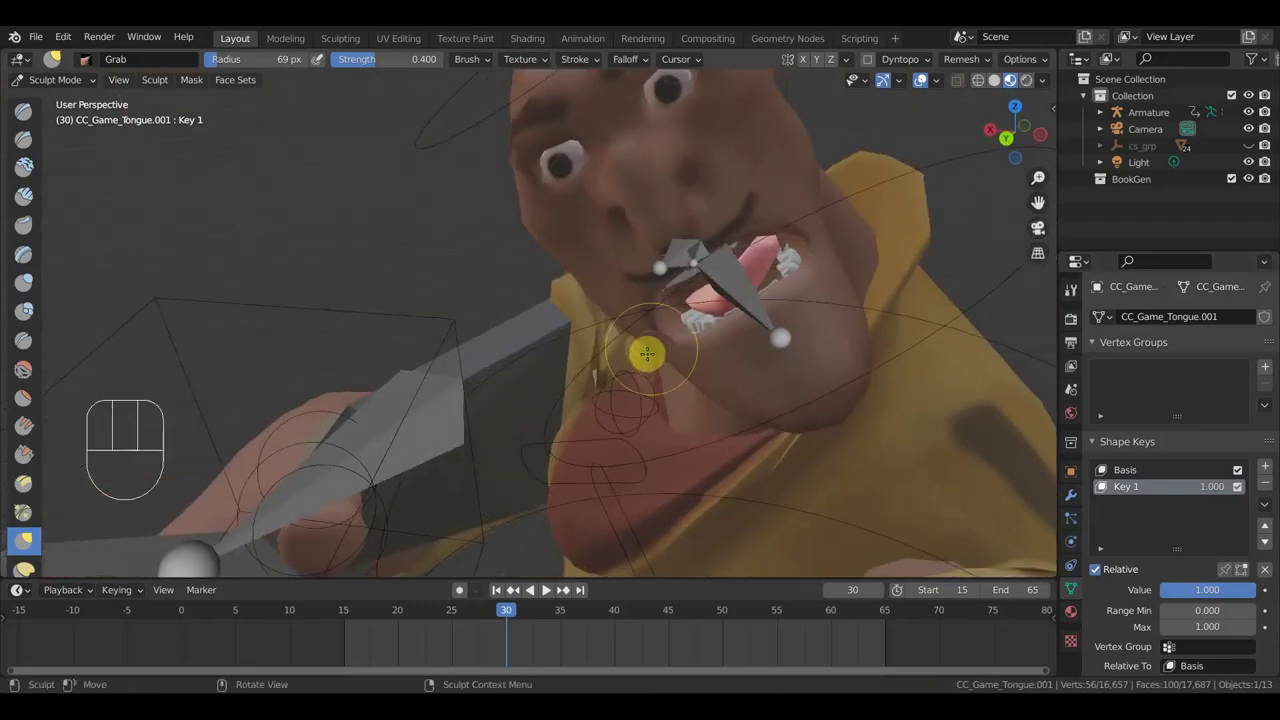
left_click(1100, 488)
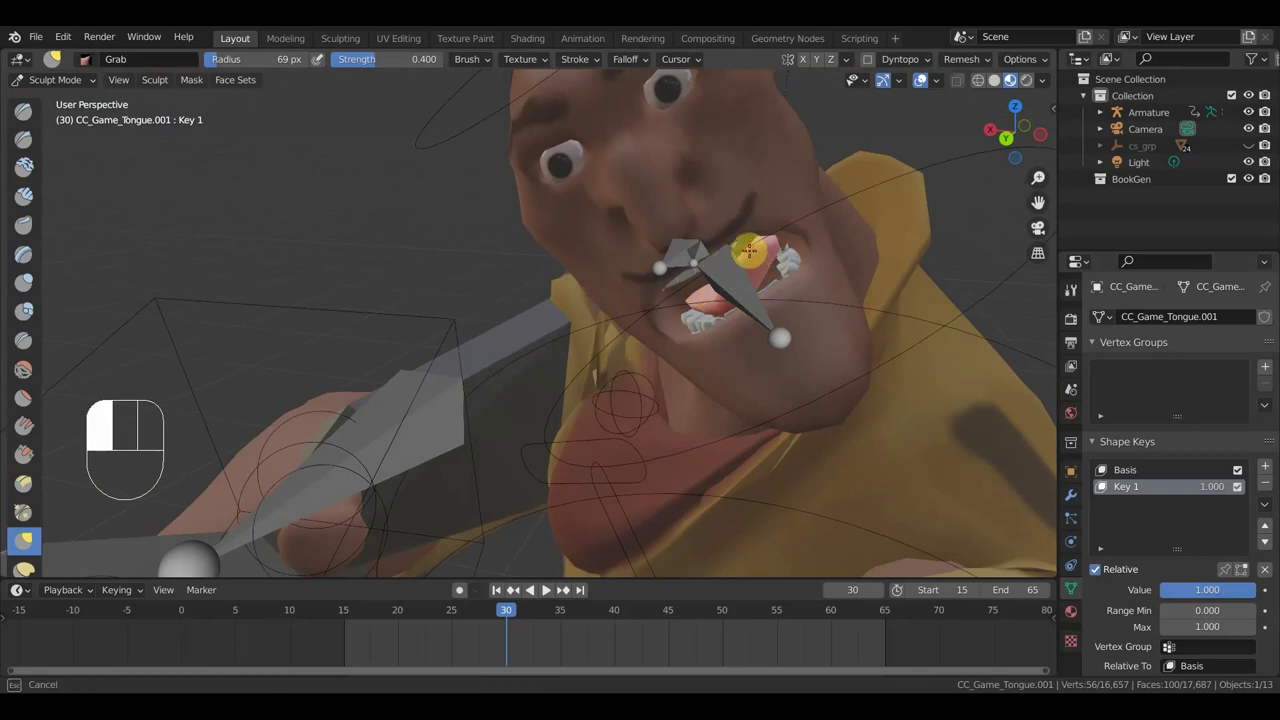
left_click(1100, 488)
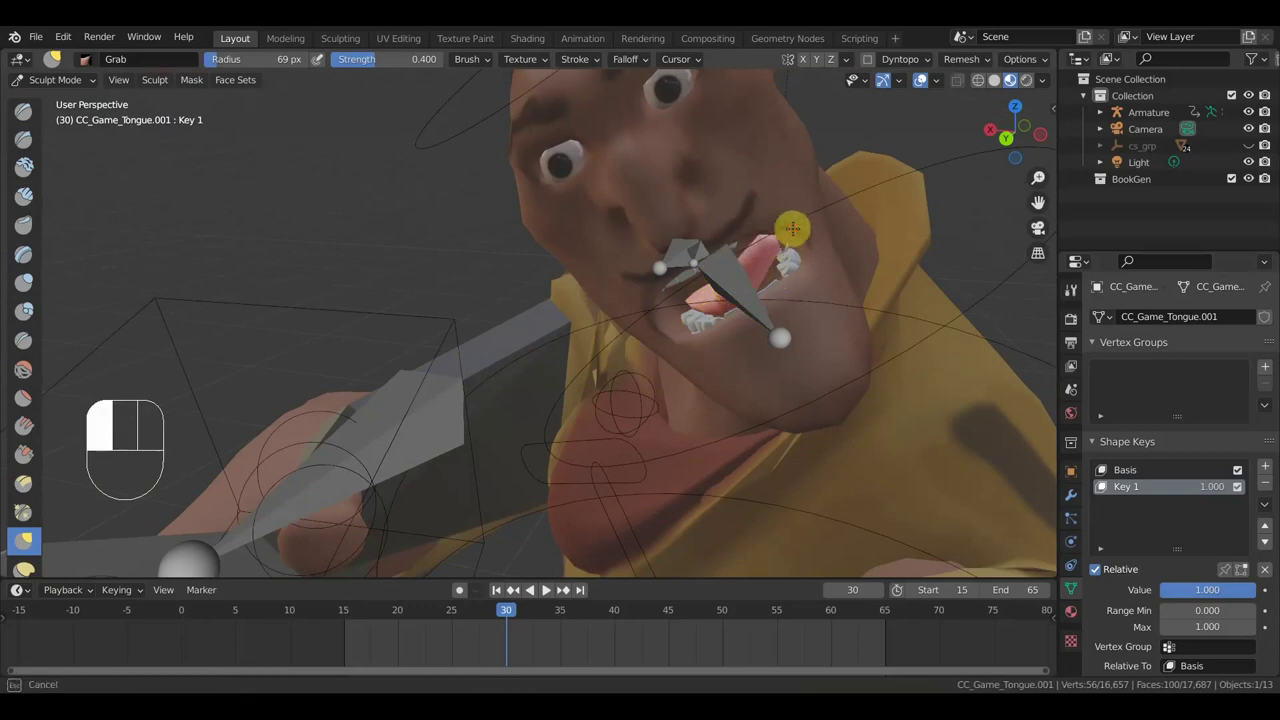
Refine the collar edge with overlays hidden, check it from all sides, and add shape key Key 2
left_click_drag(1100, 488, 1100, 488)
left_click(1100, 488)
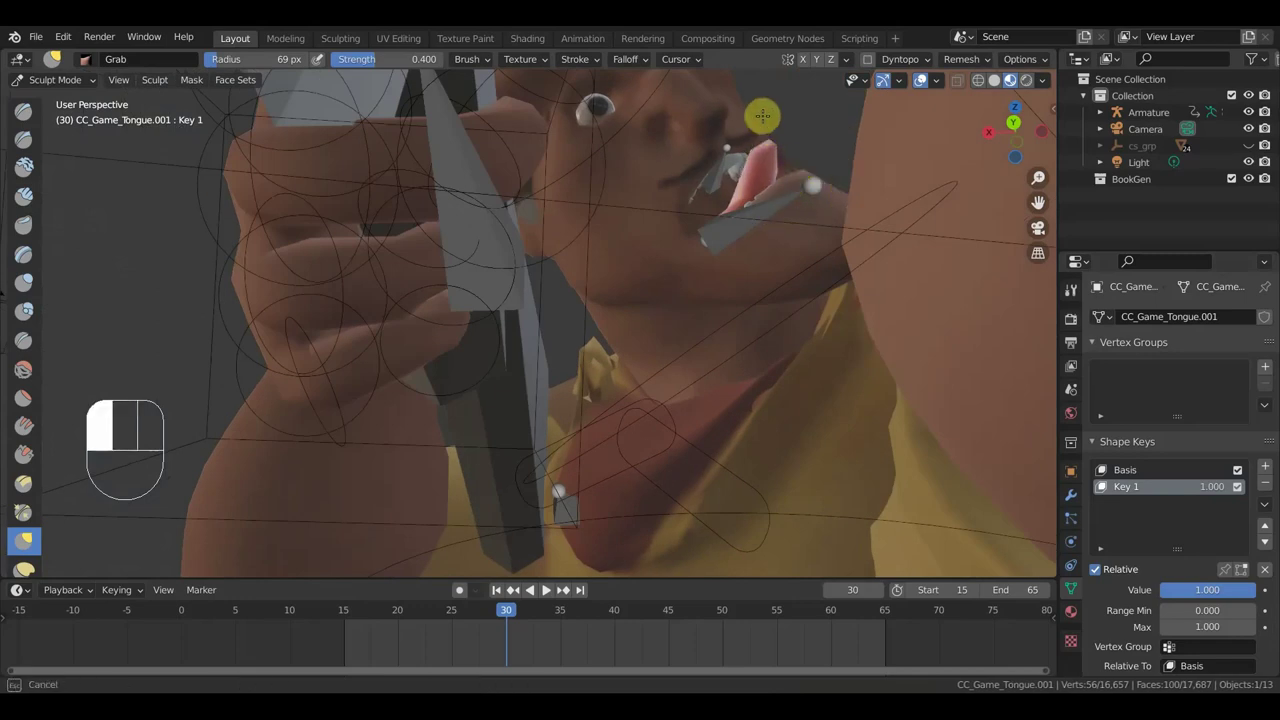
left_click_drag(1100, 488, 1100, 488)
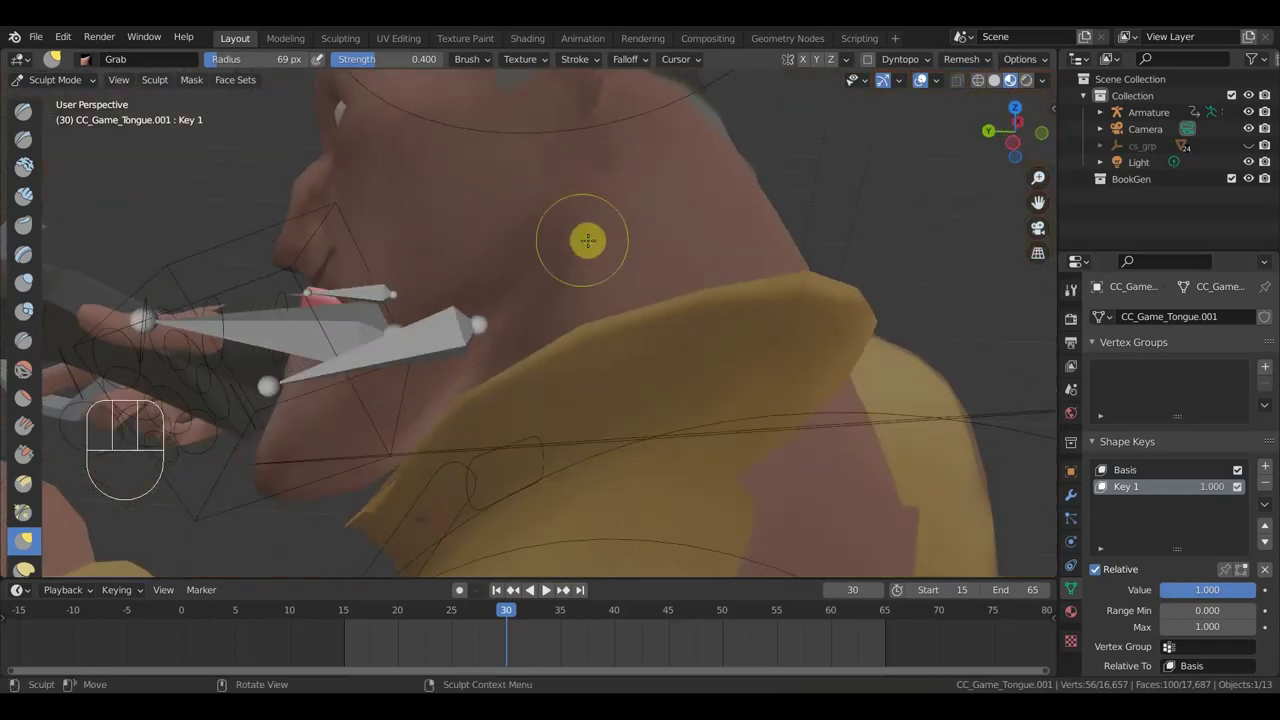
middle_click(1100, 488)
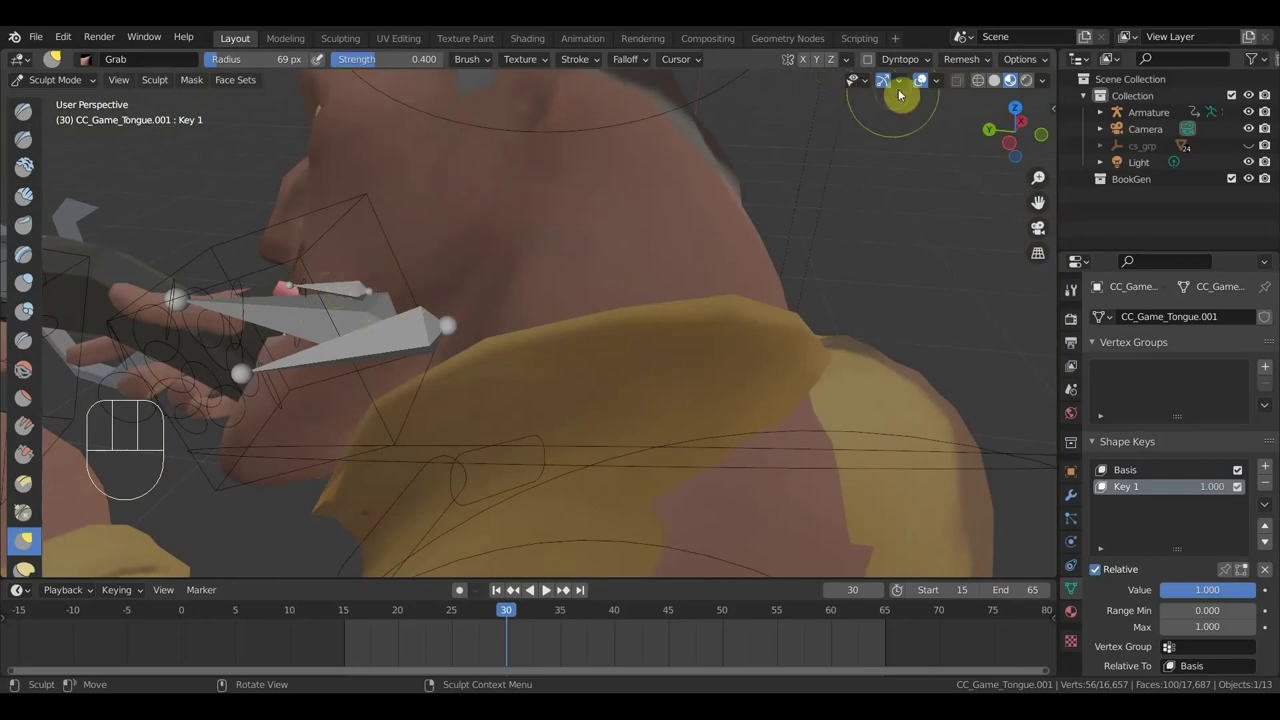
middle_click(1100, 488)
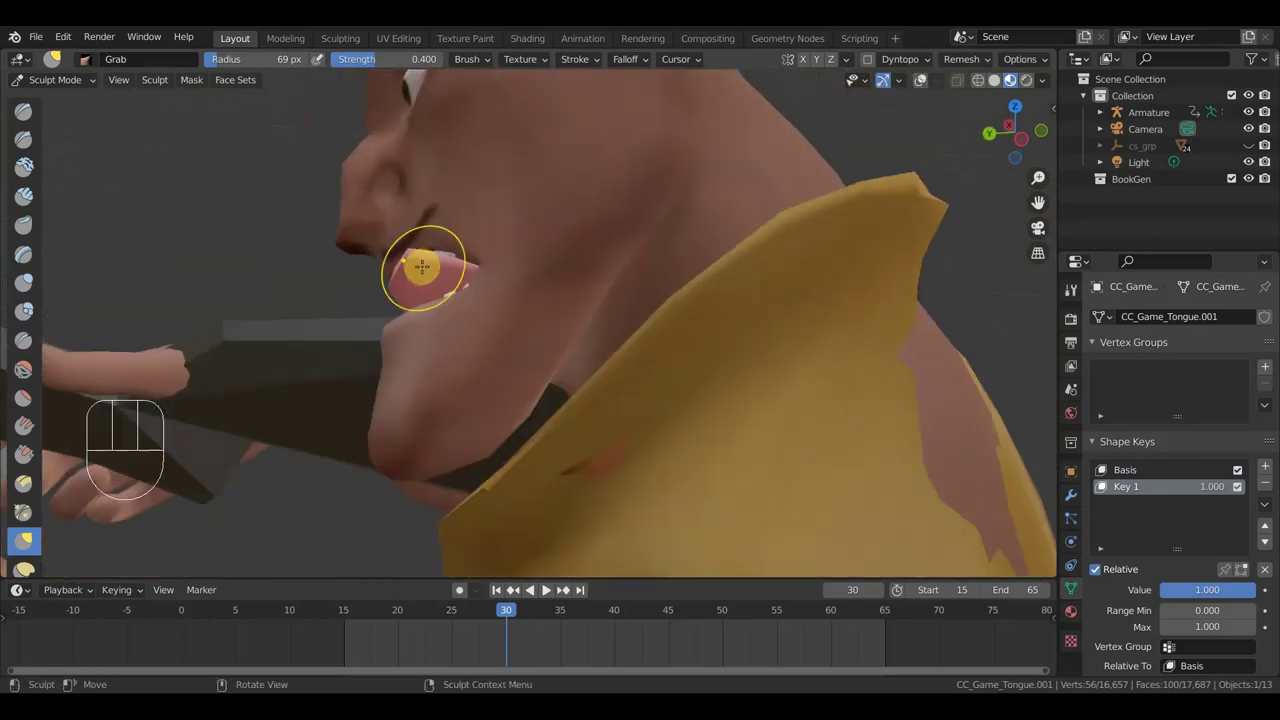
left_click(1100, 488)
left_click(1100, 488)
left_click_drag(1100, 488, 1100, 488)
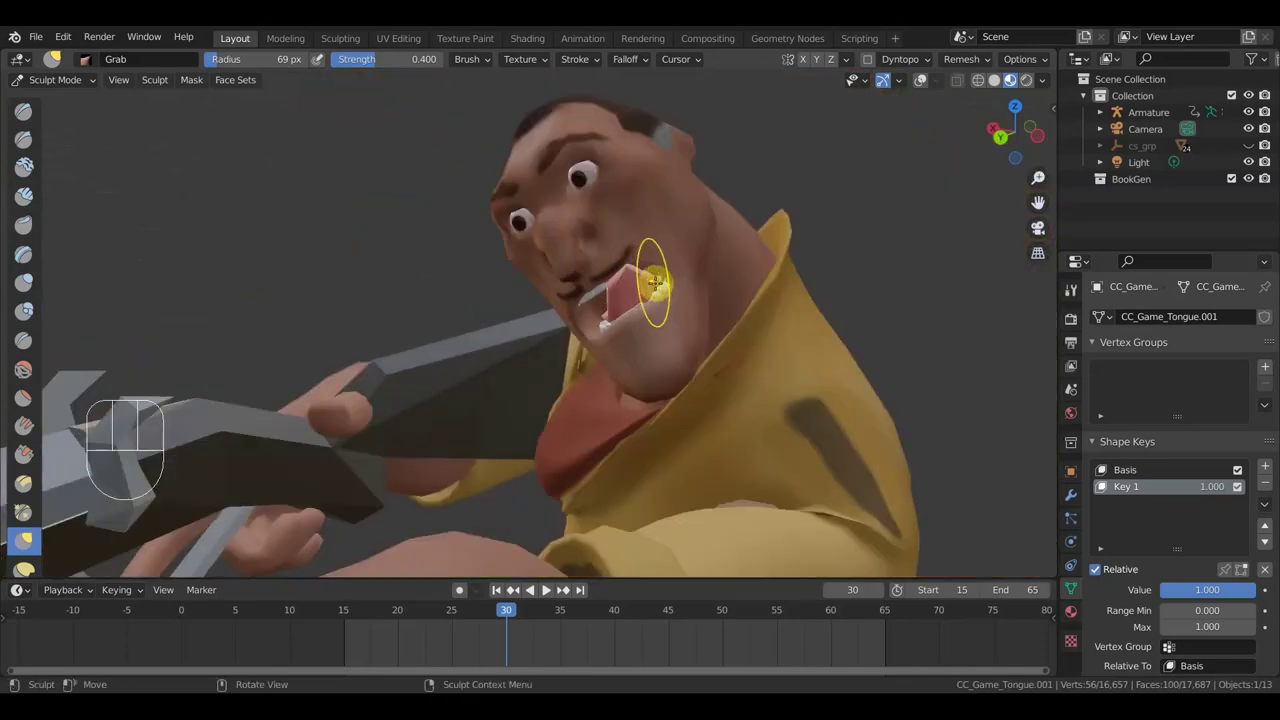
left_click_drag(1100, 488, 1100, 488)
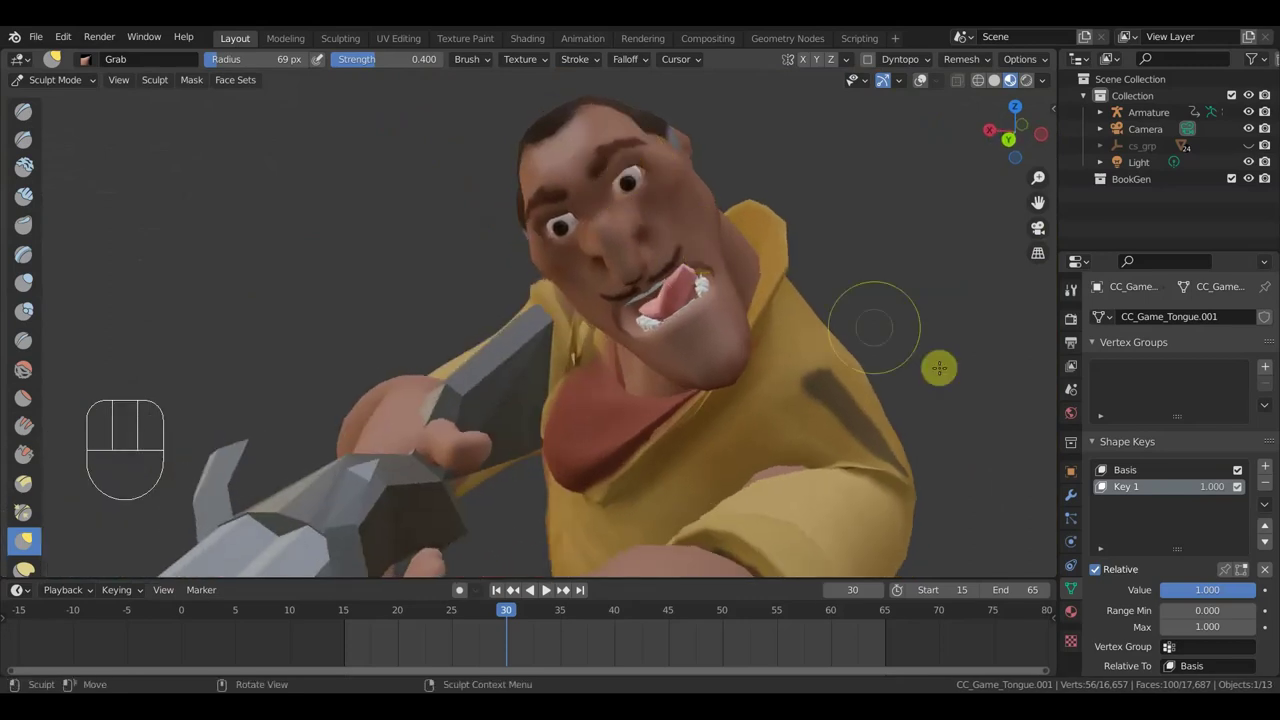
left_click(1268, 474)
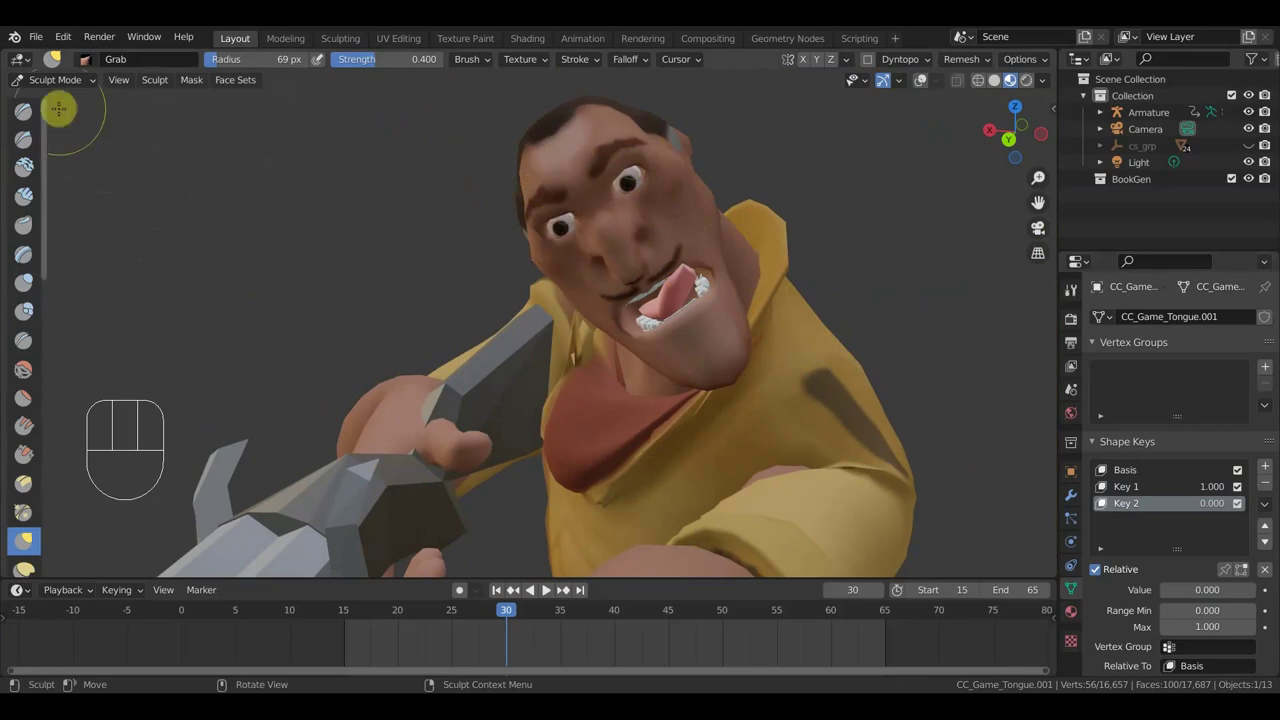
Return to Object Mode with overlays shown and select the body mesh
left_click_drag(71, 88, 112, 131)
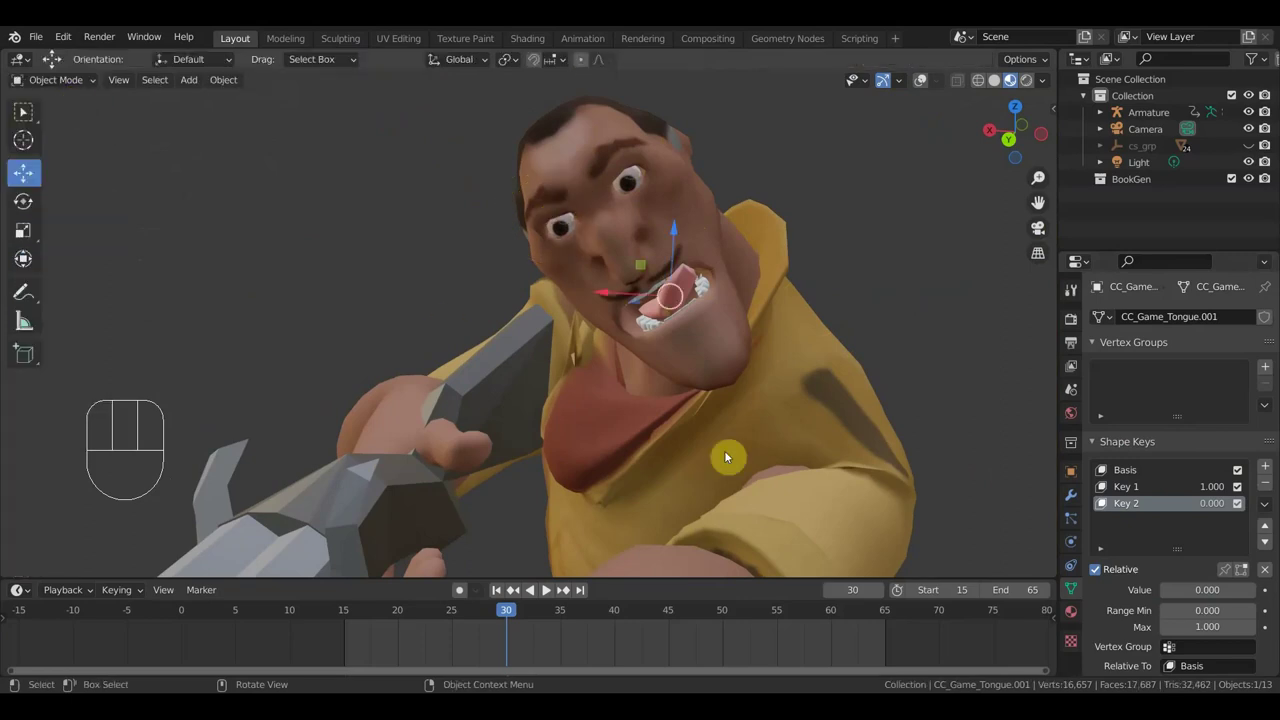
left_click(926, 85)
left_click(680, 198)
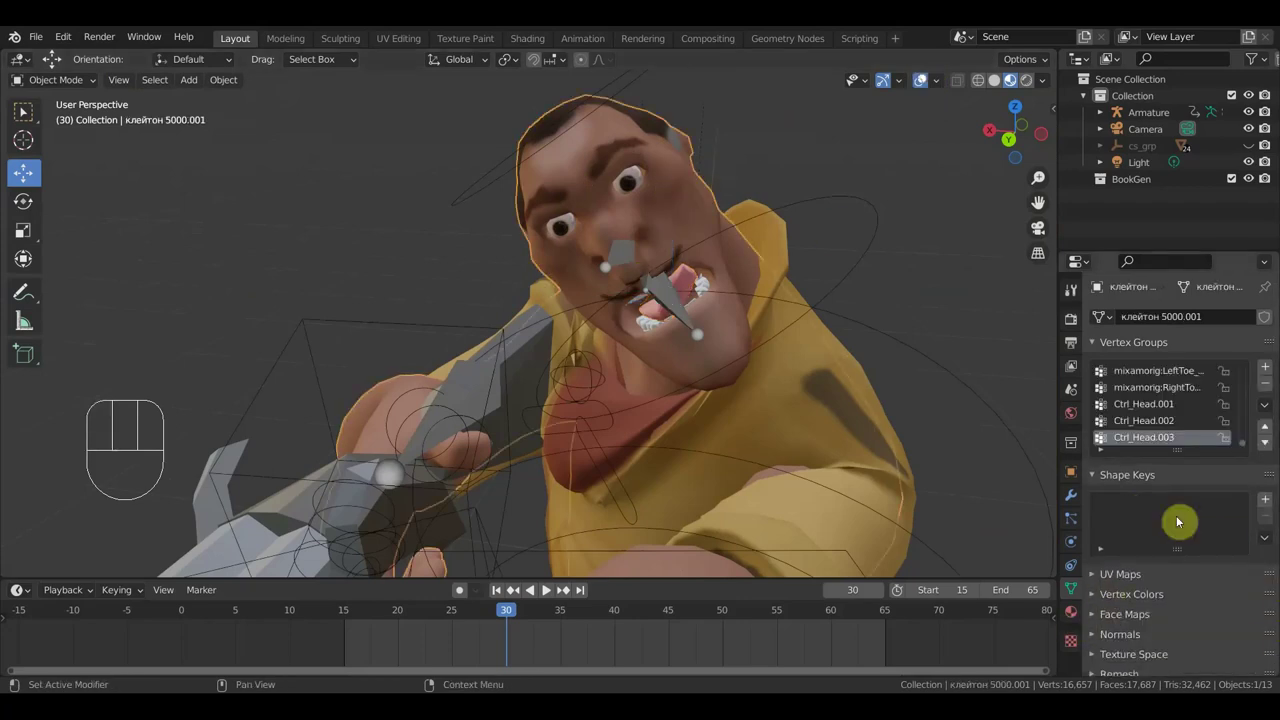
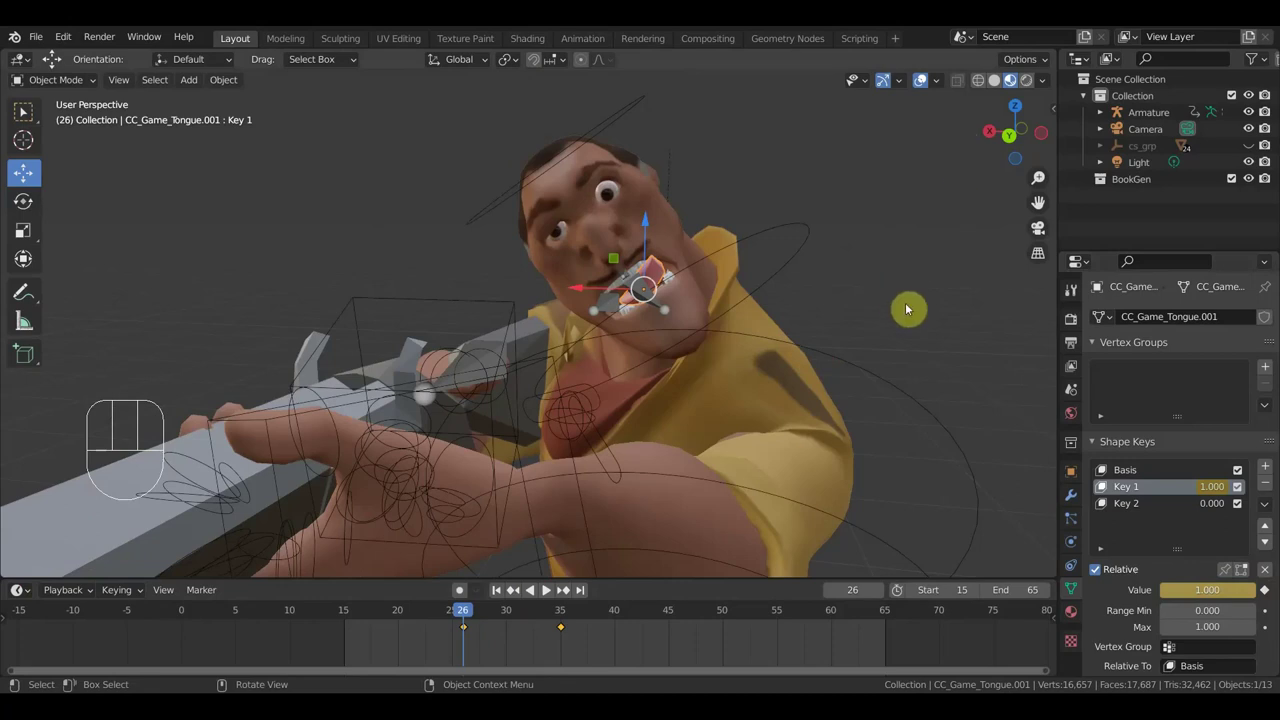
On body mesh клейтон 5000.001, keyframe Key 1's value and Key 2 at 0 on frame 45
left_click(670, 239)
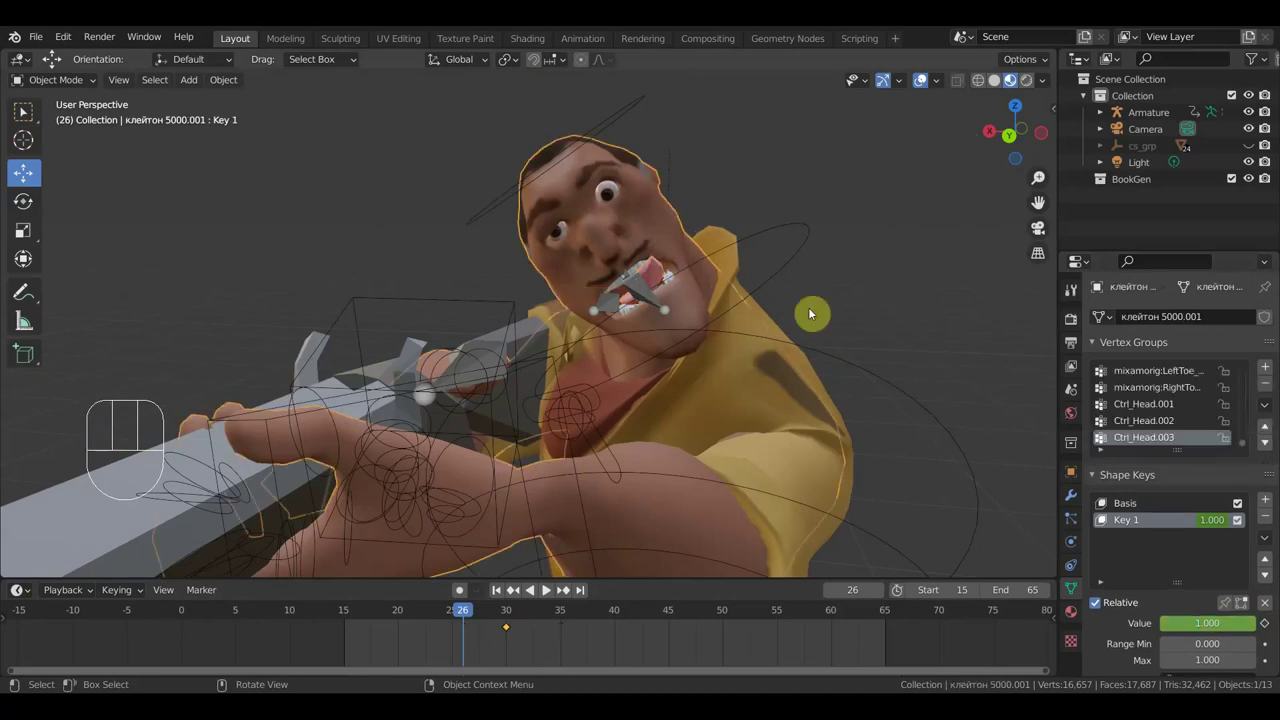
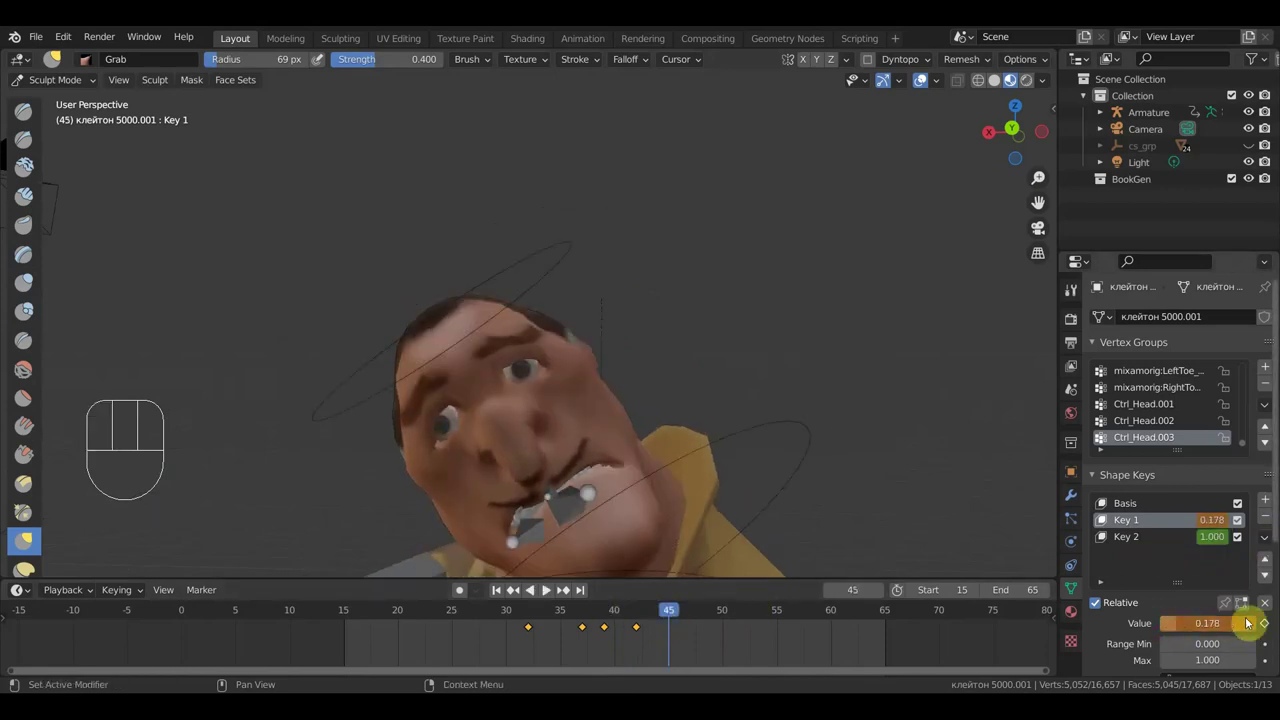
left_click(1264, 631)
left_click(1123, 544)
left_click(1100, 538)
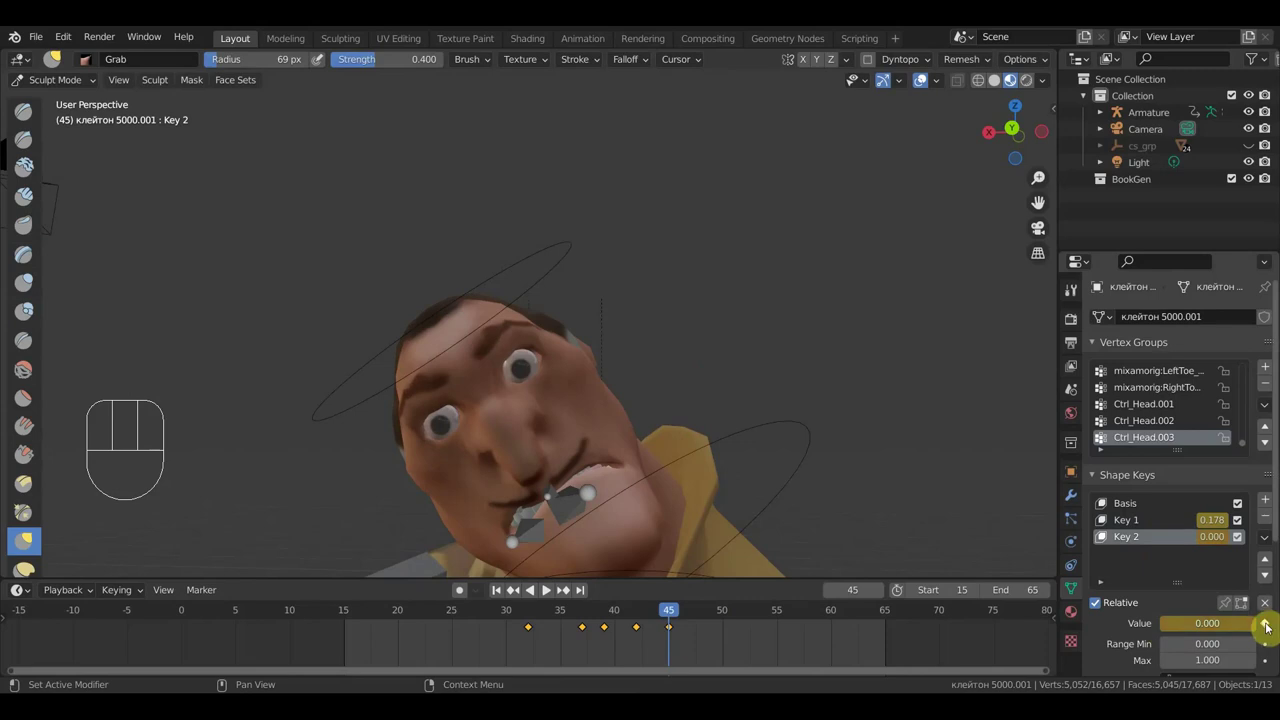
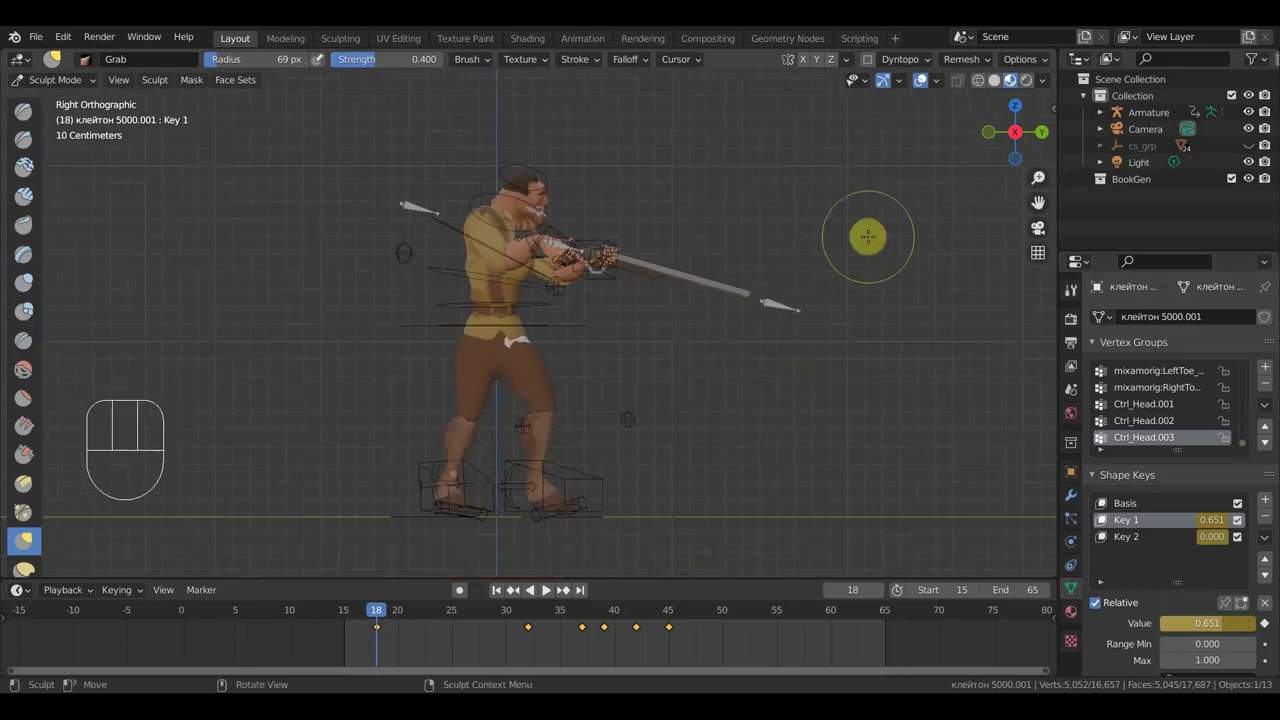
Play the animation, then stop playback so the timeline returns to frame 15
key("space")
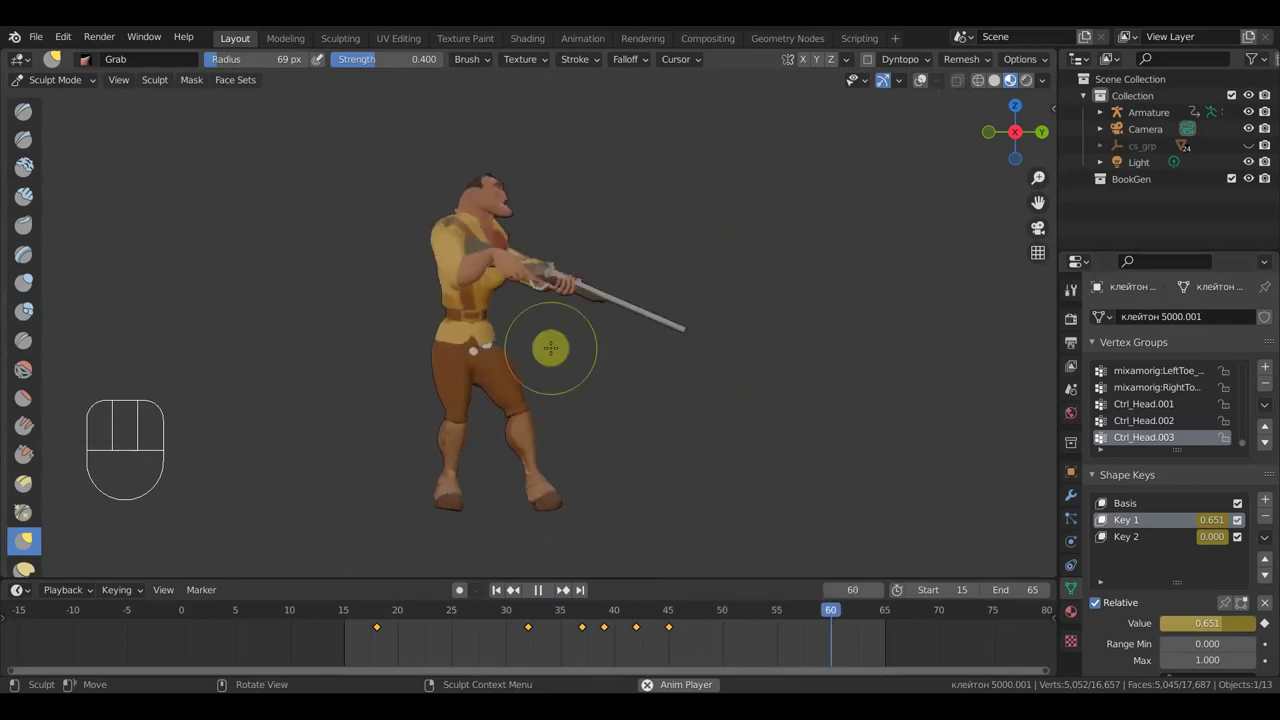
key("space")
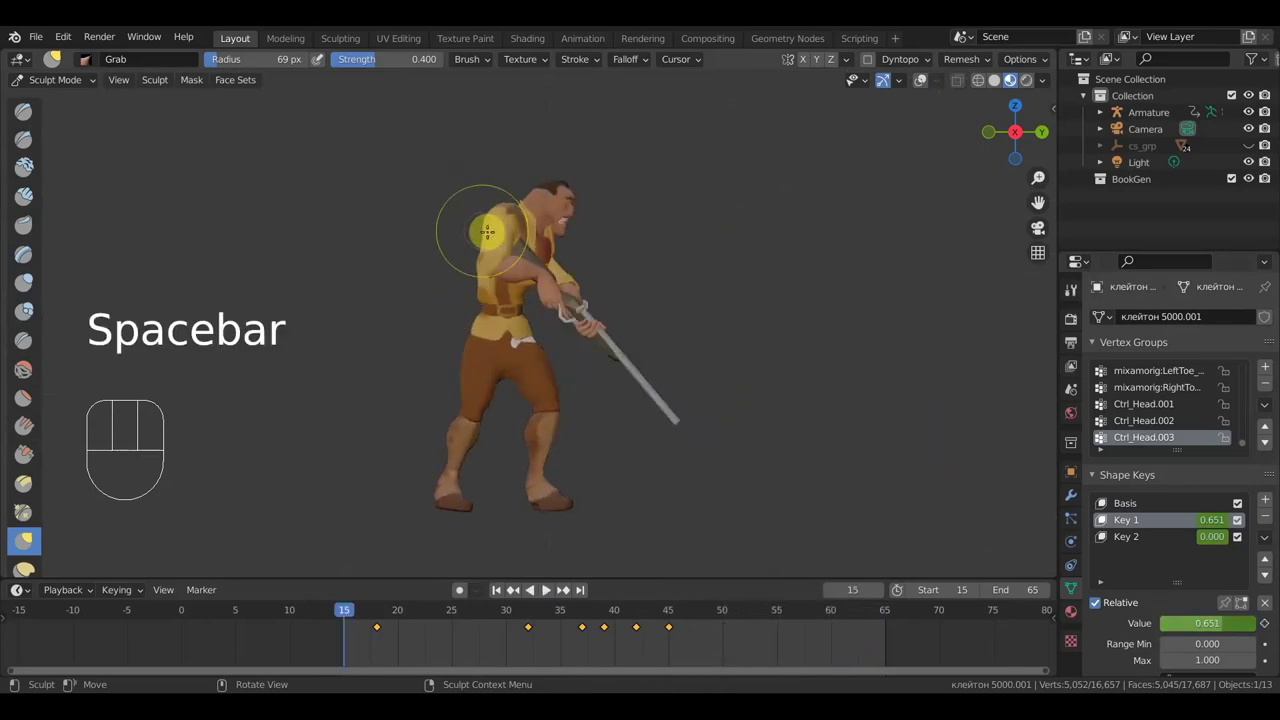